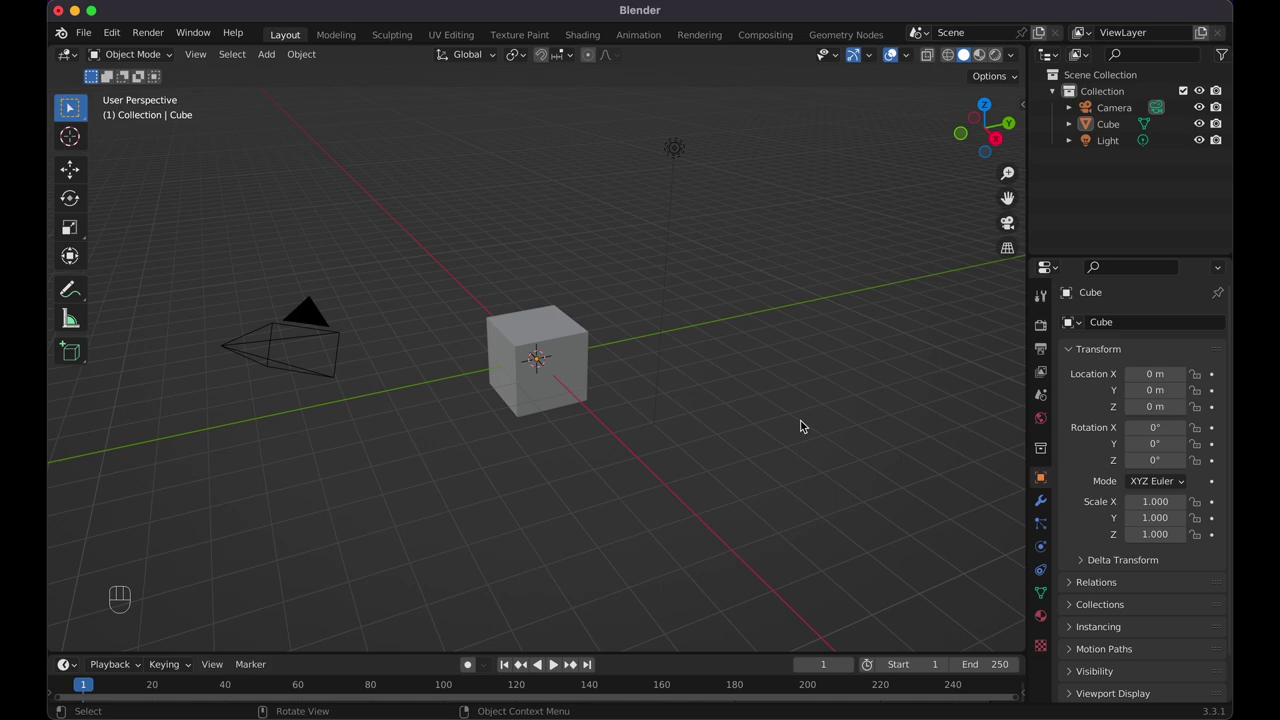
Select the default cube in the fresh Blender scene so it can be removed
left_click(205, 570)
left_click(752, 468)
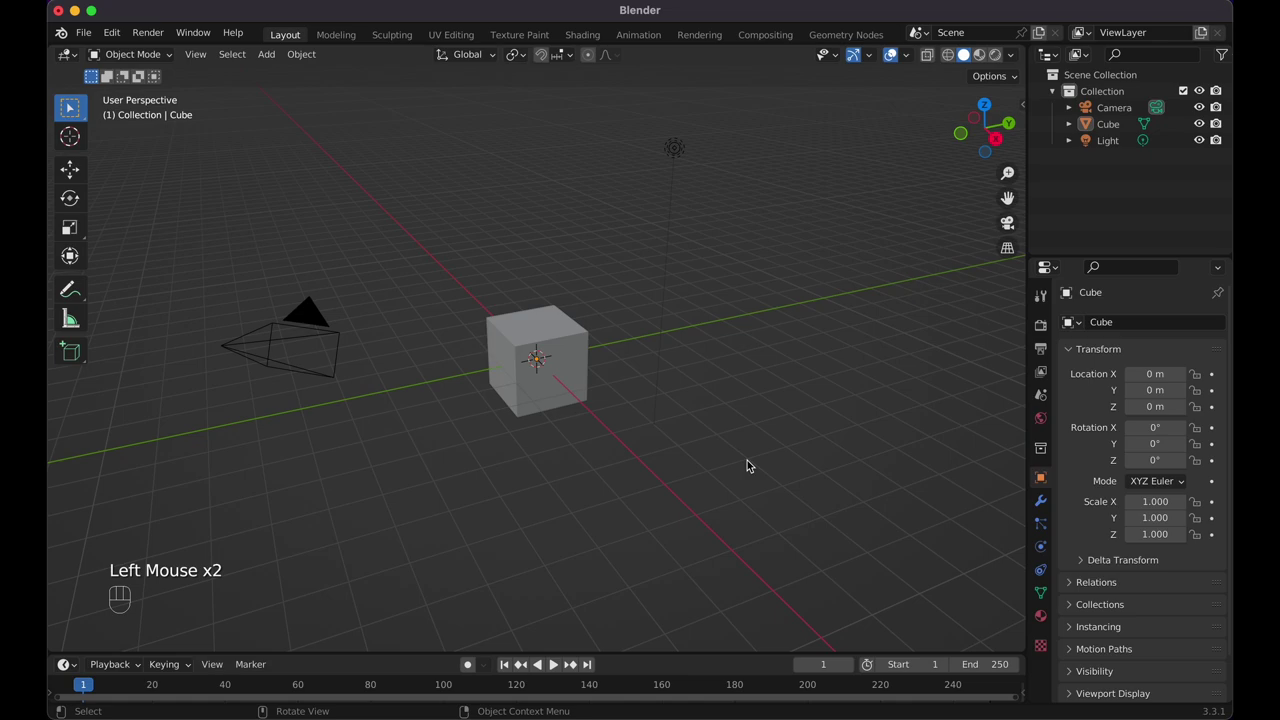
left_click(566, 371)
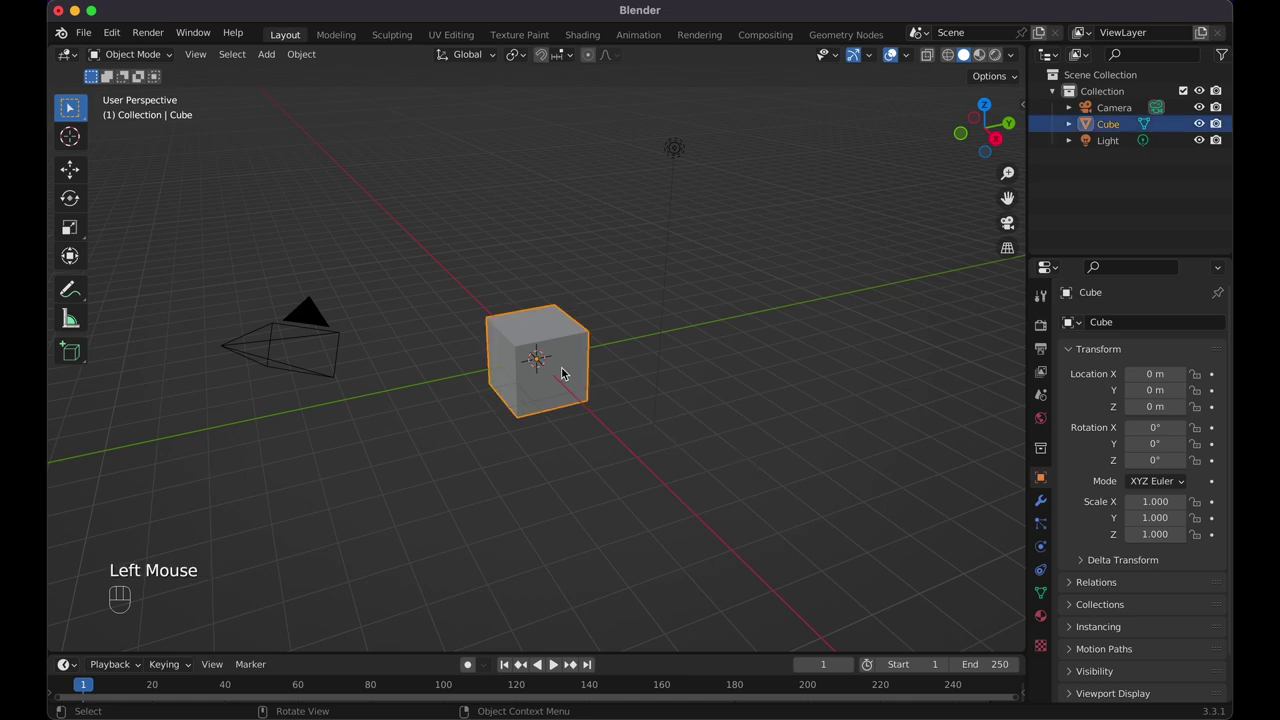
Delete the cube, then add a mesh plane at the origin and scale it up by 4 as the floor
key("x")
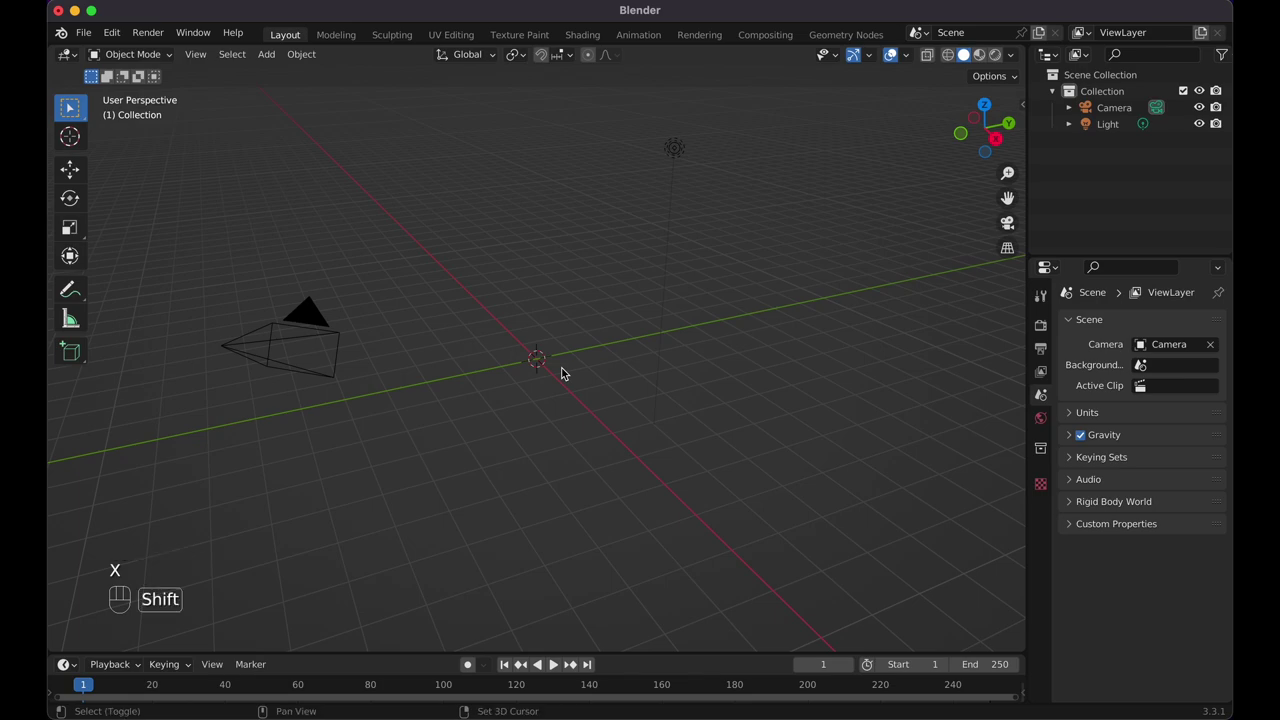
key("shift+a")
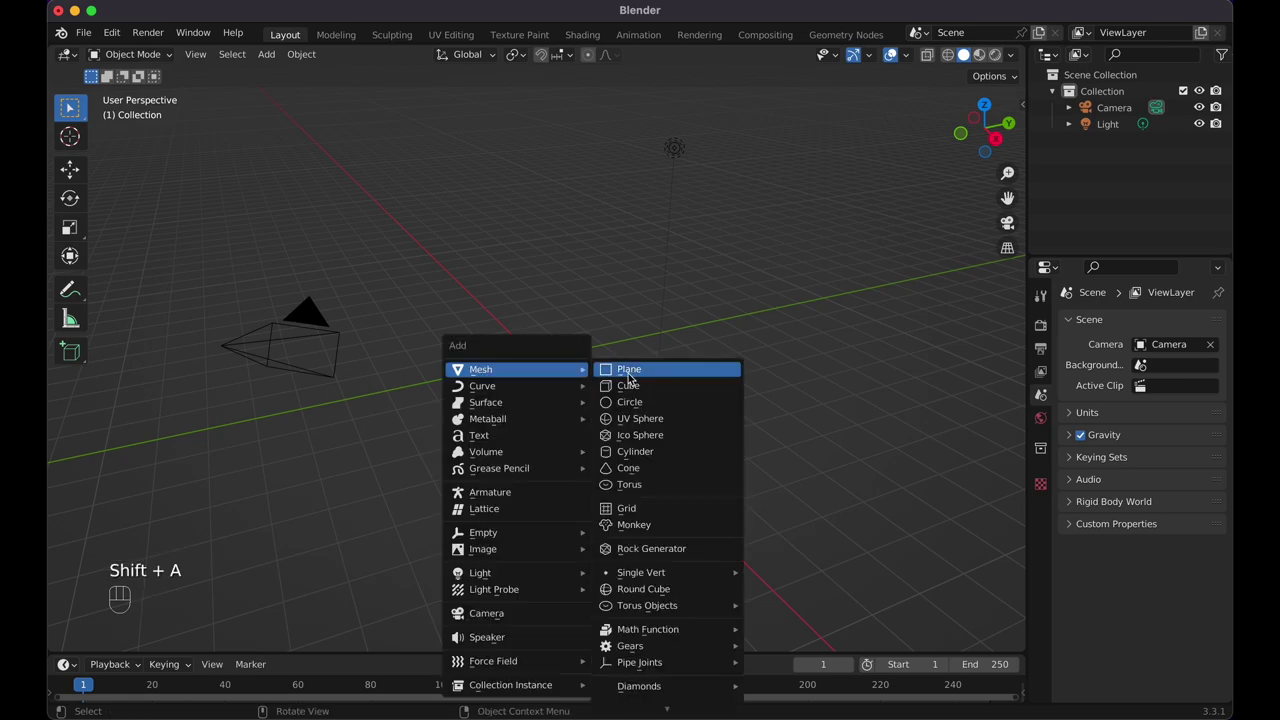
key("s")
key("KP_4")
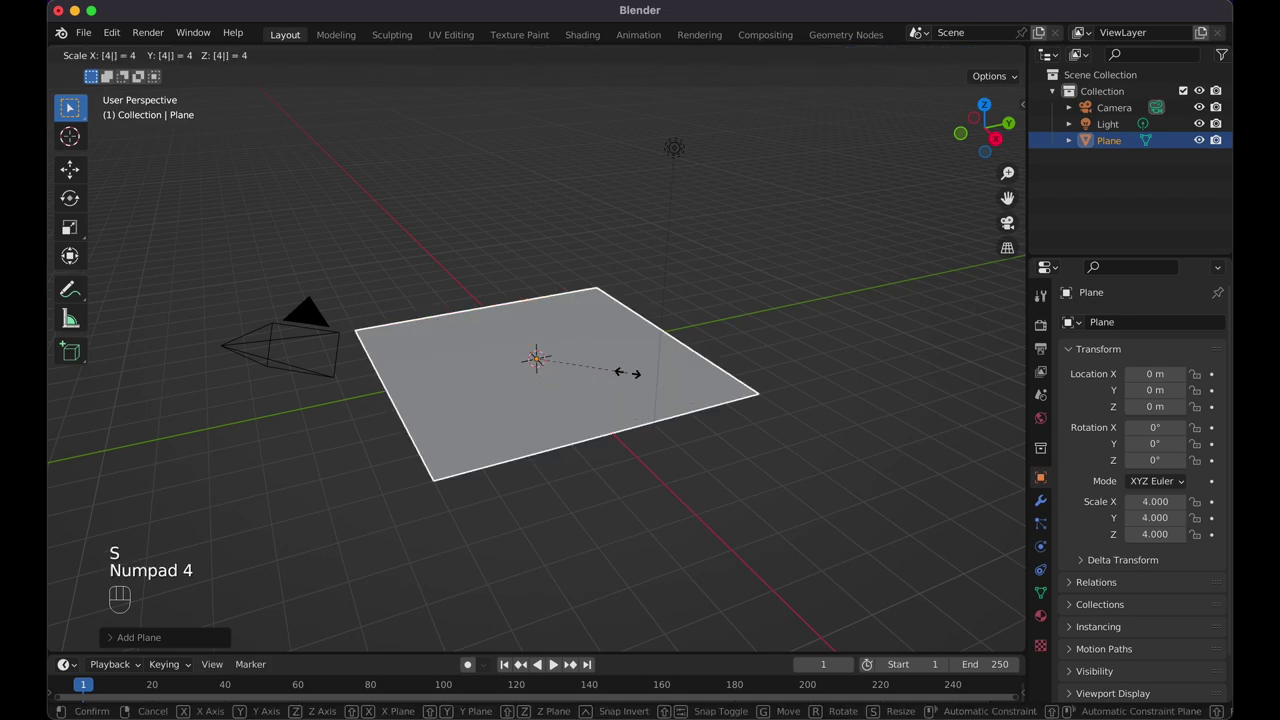
left_click(633, 380)
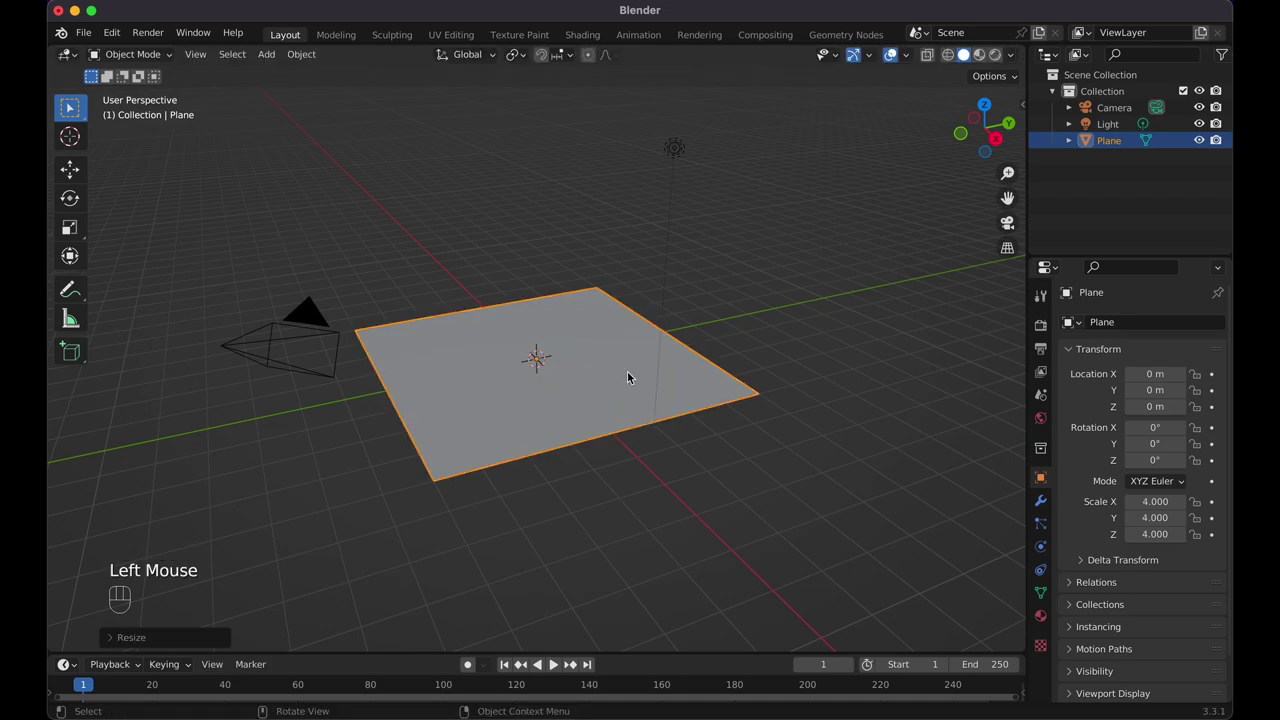
middle_click(633, 380)
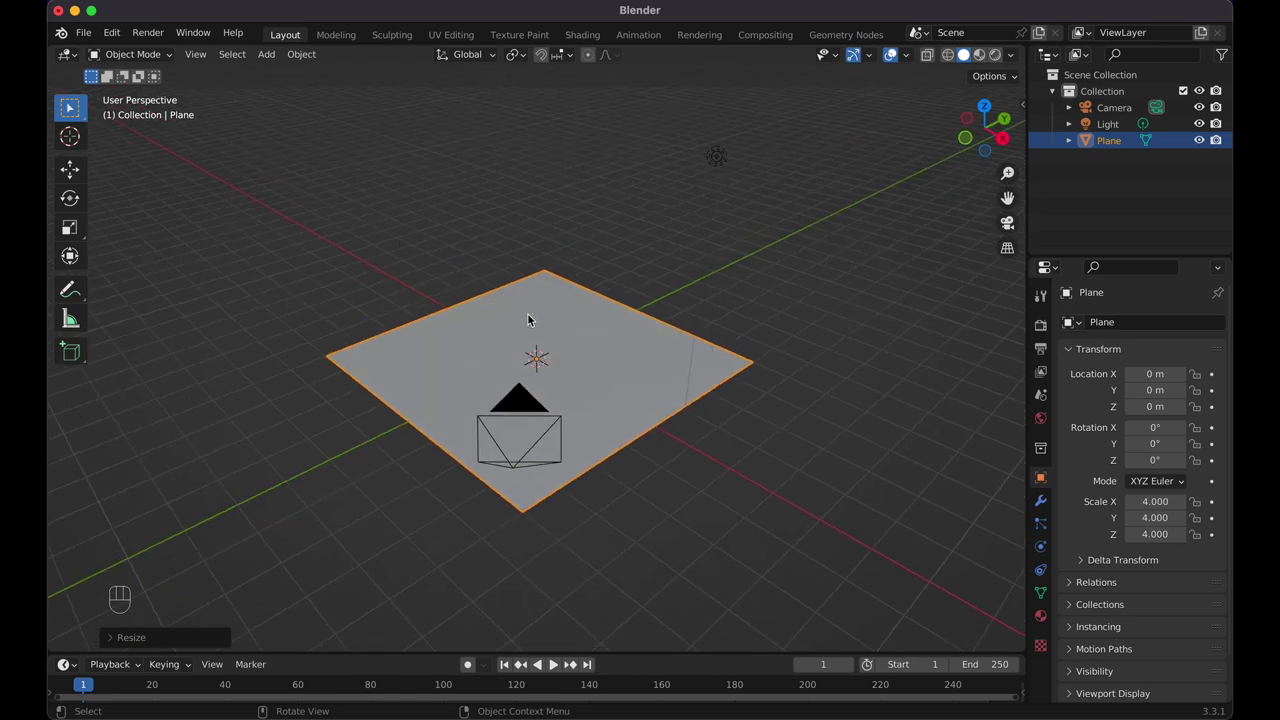
Raise walls from the floor's back edges, then extrude the whole shell along normals for thickness
key("Tab")
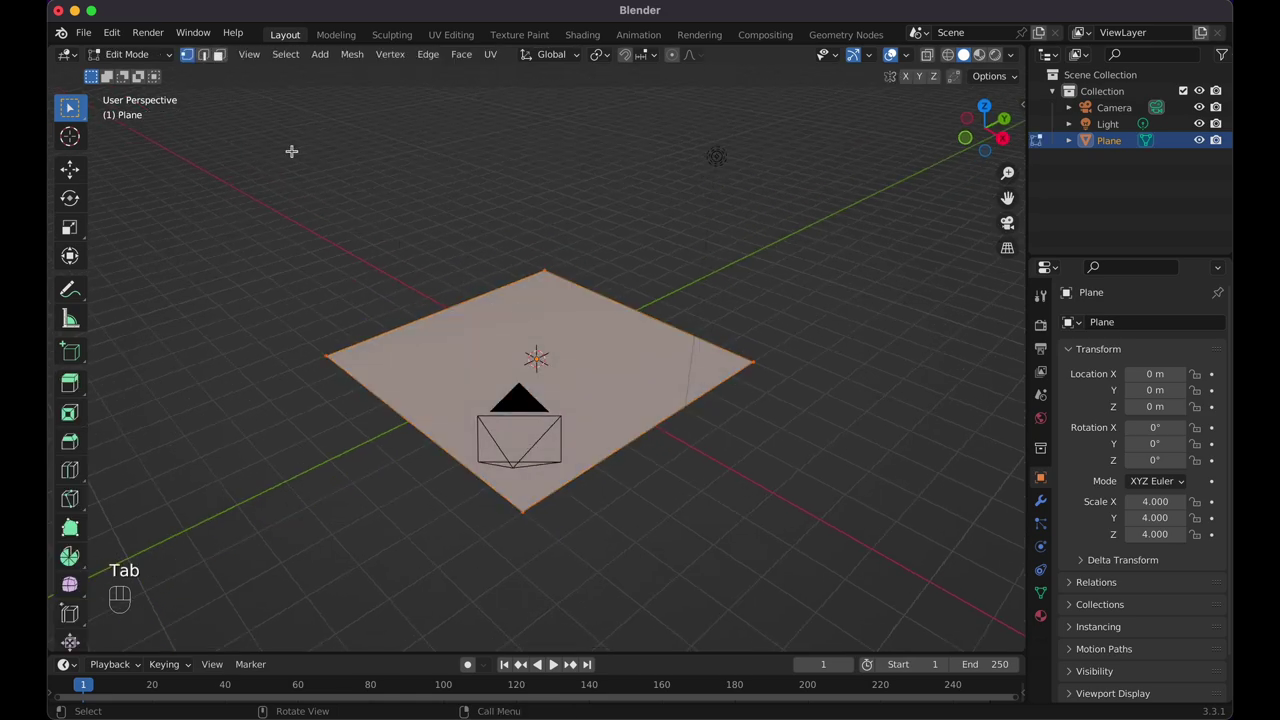
left_click(211, 67)
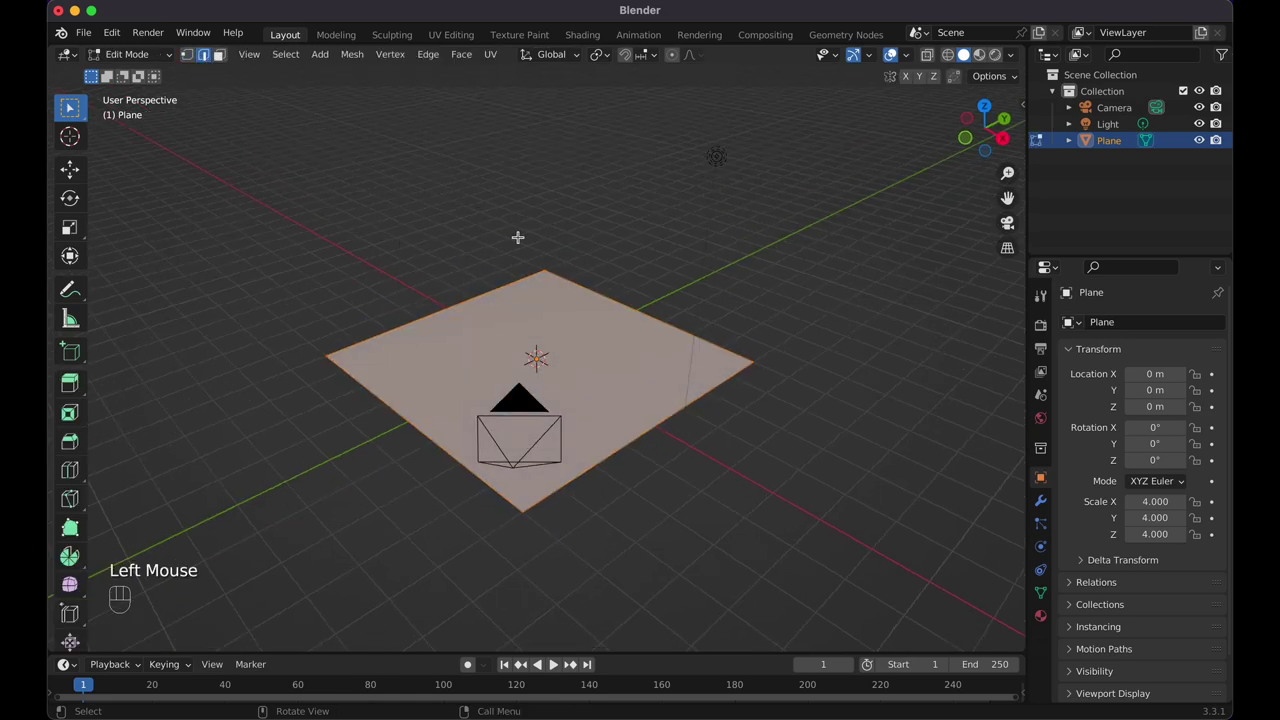
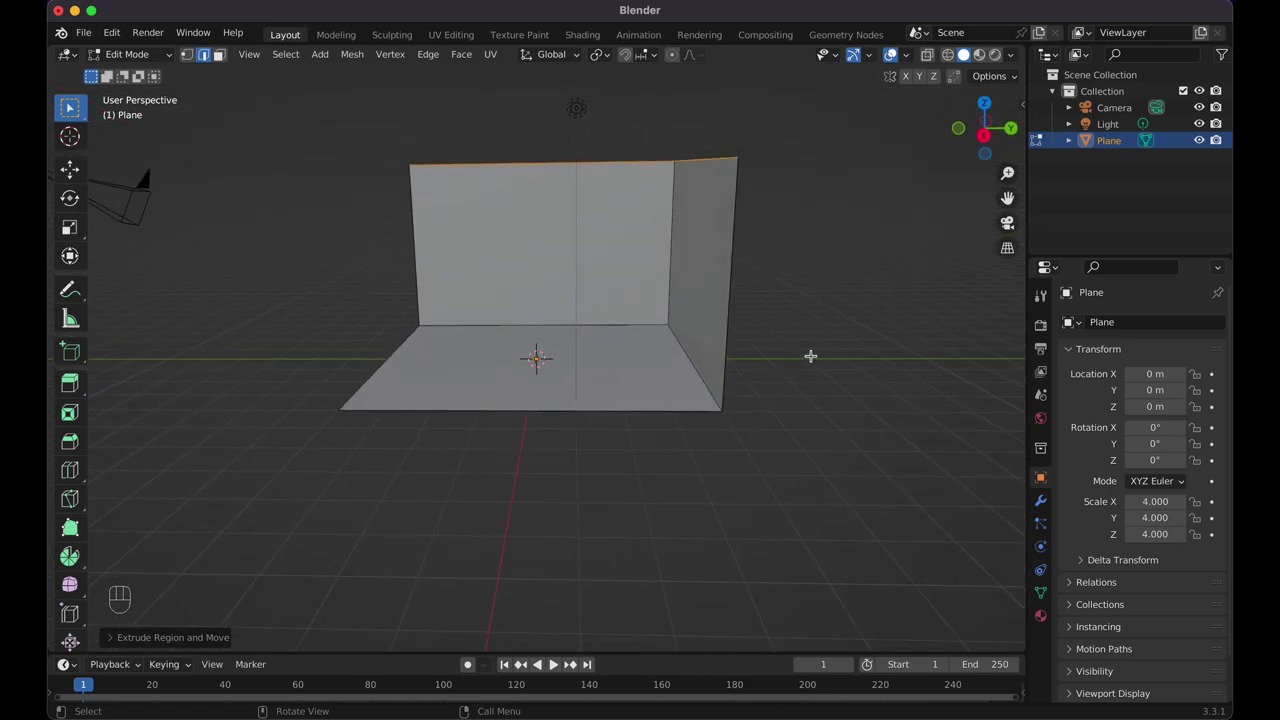
key("a")
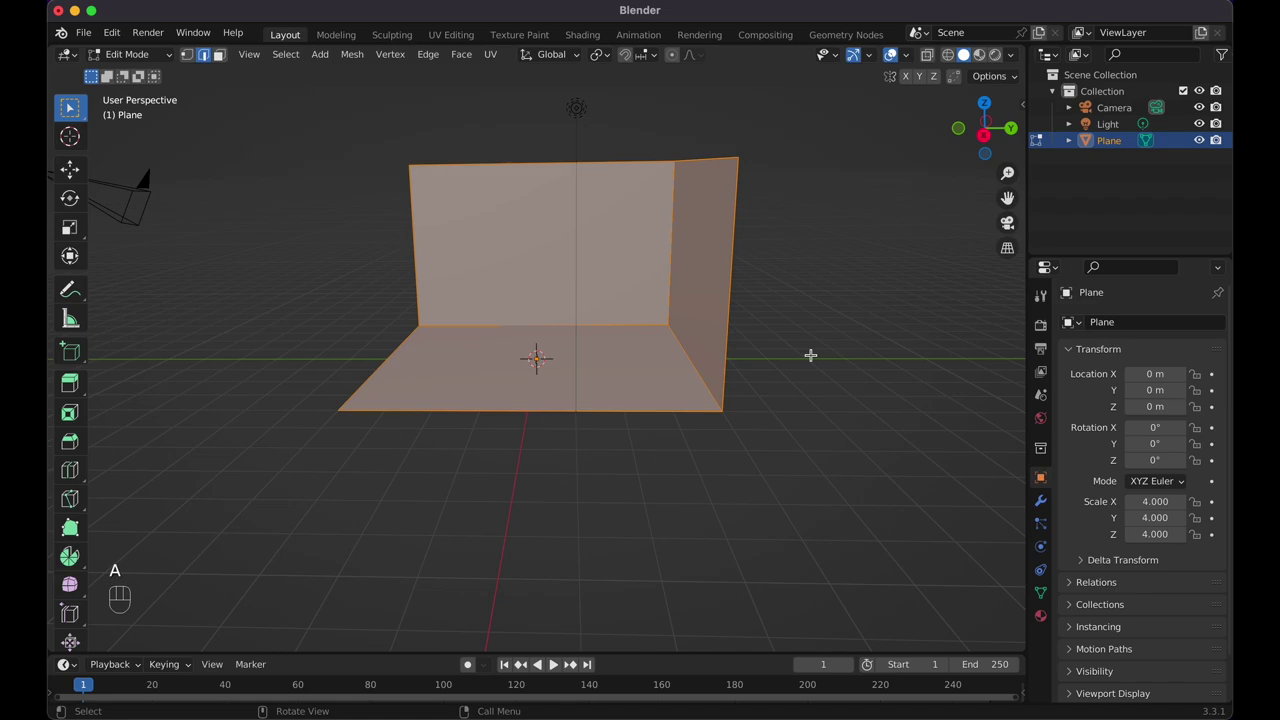
key("alt+e")
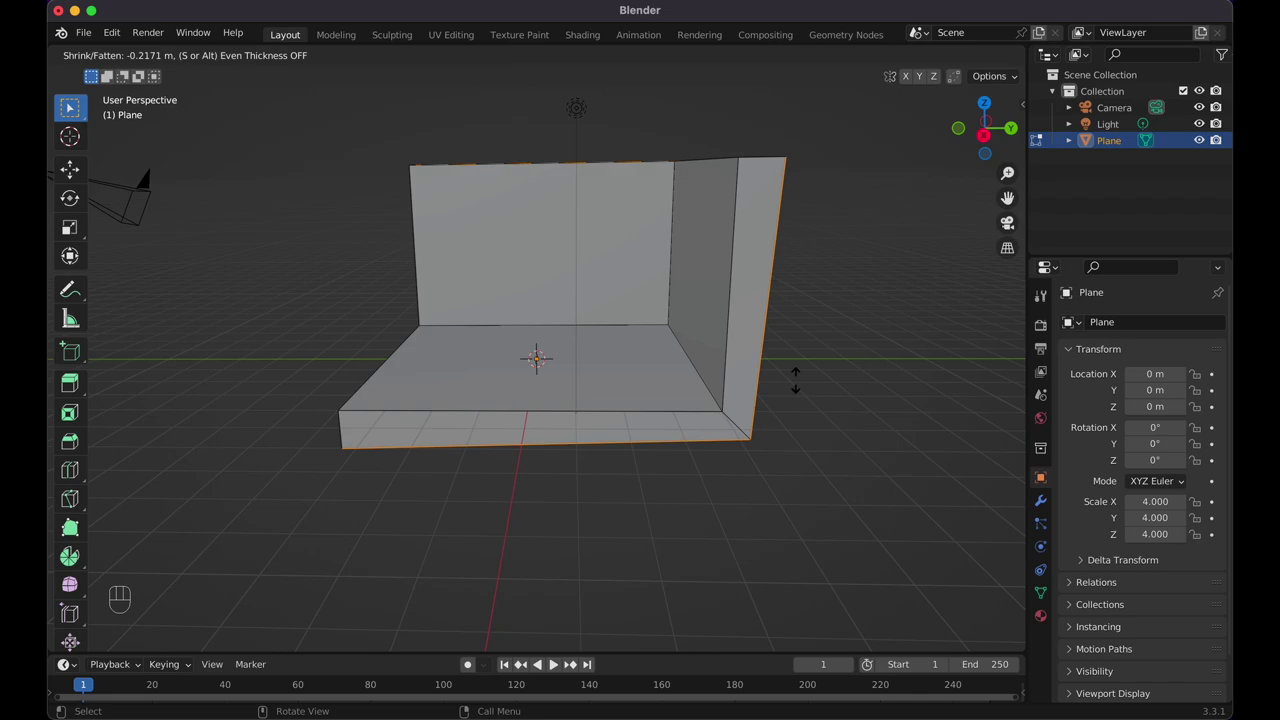
Keep the floor and wall extrusion at even thickness, confirm it and return to Object Mode
key("s")
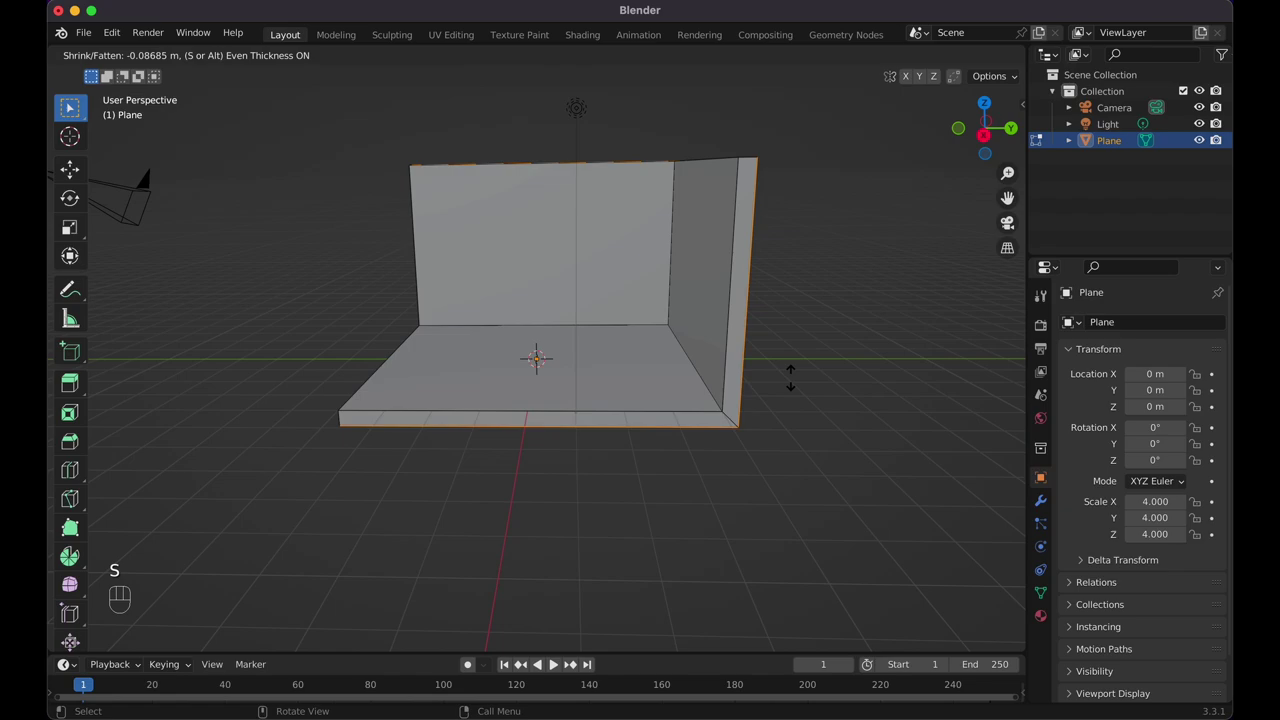
left_click(793, 379)
left_click(793, 379)
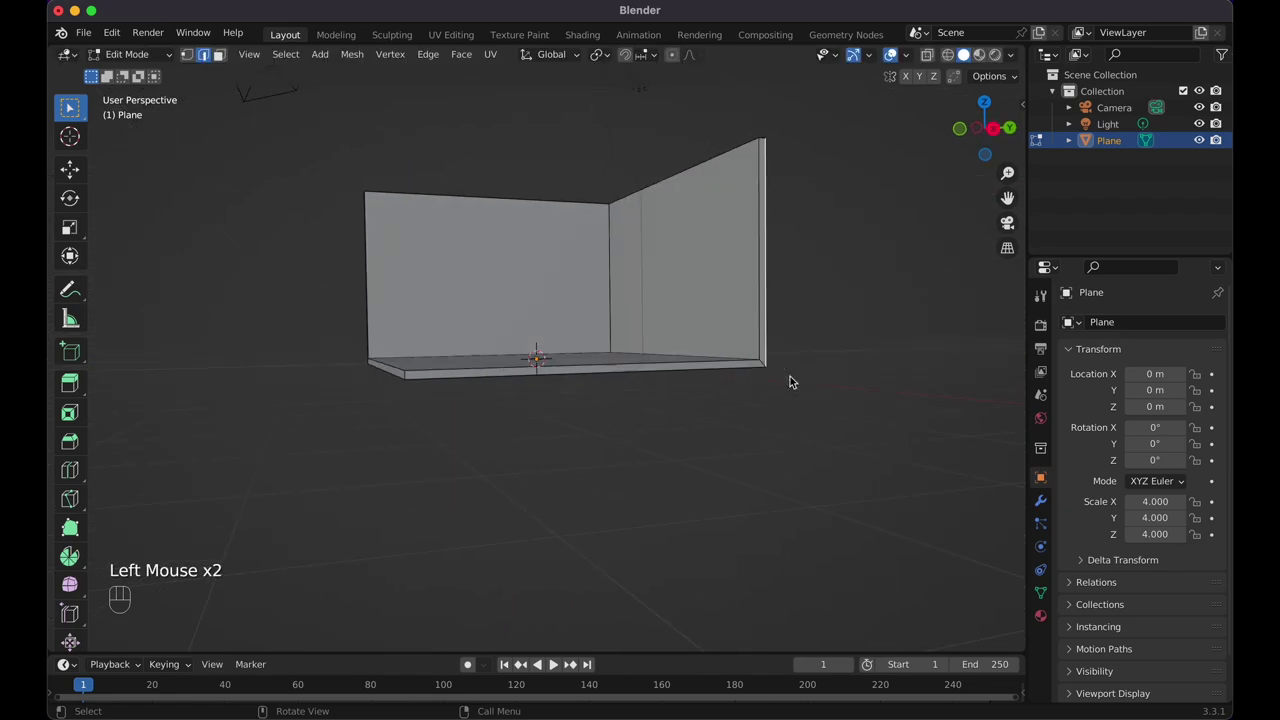
key("Tab")
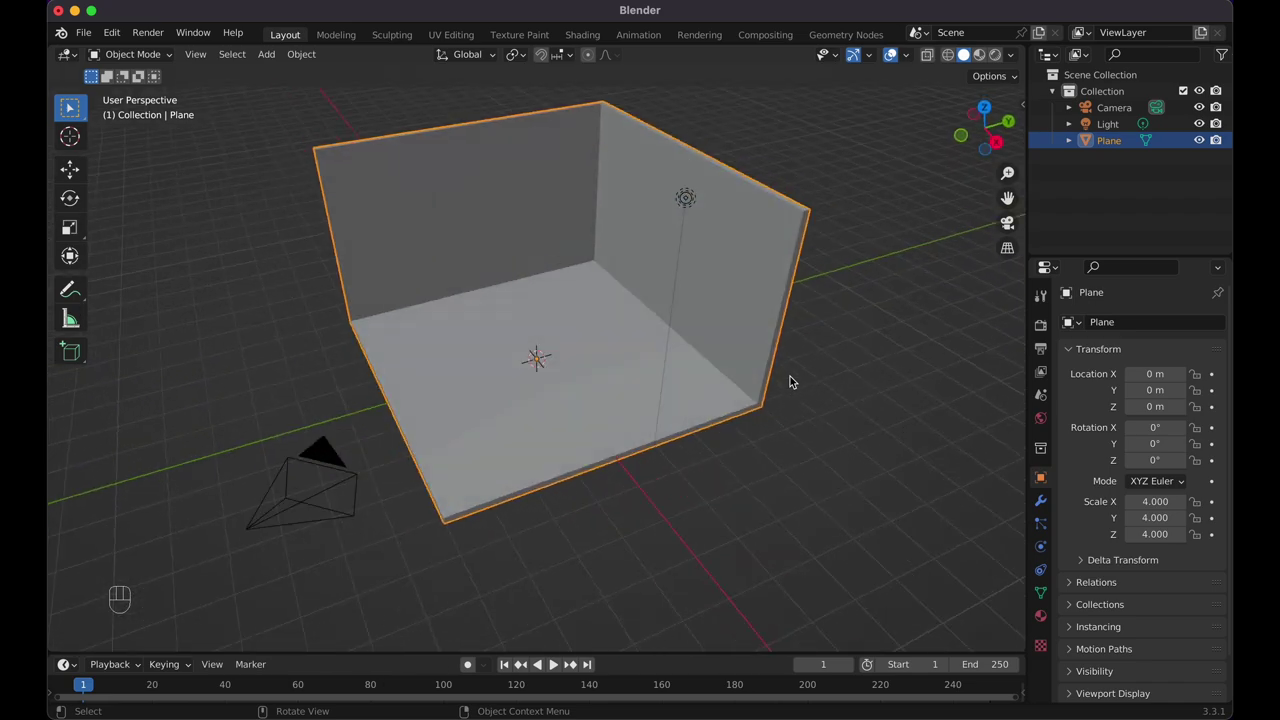
key("KP_1")
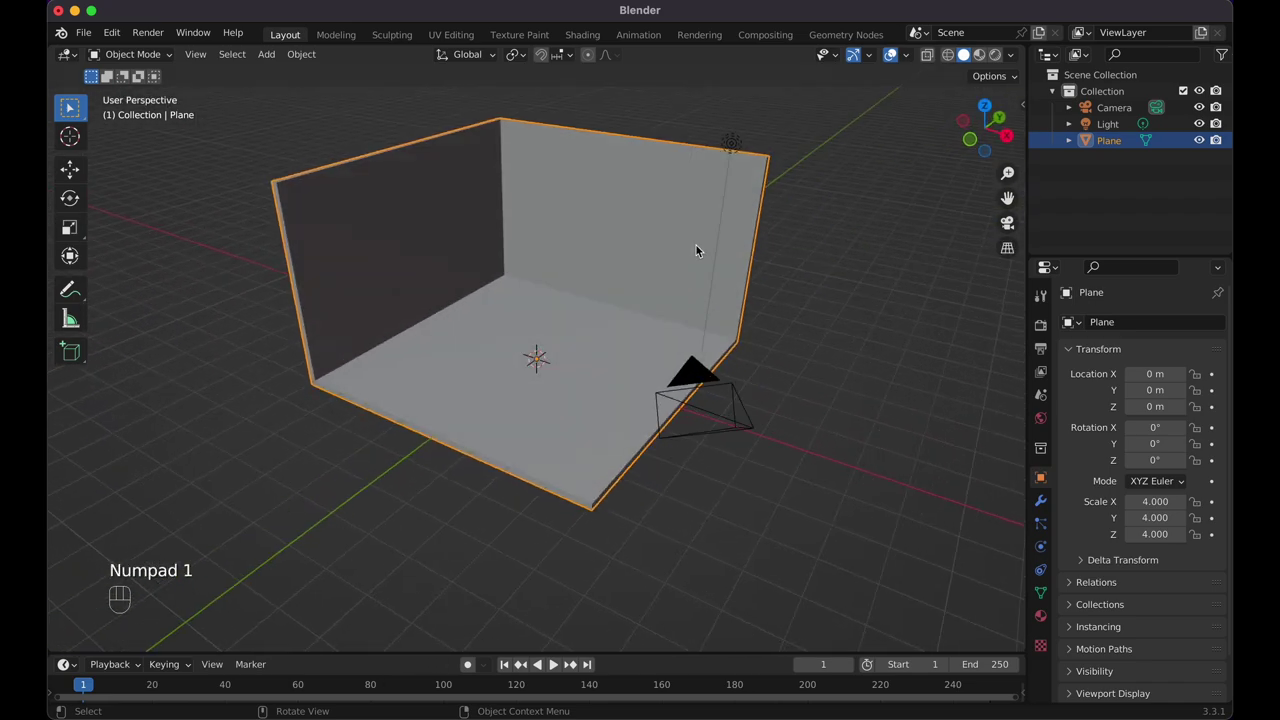
Add a cube to the room from the Add menu
key("shift+a")
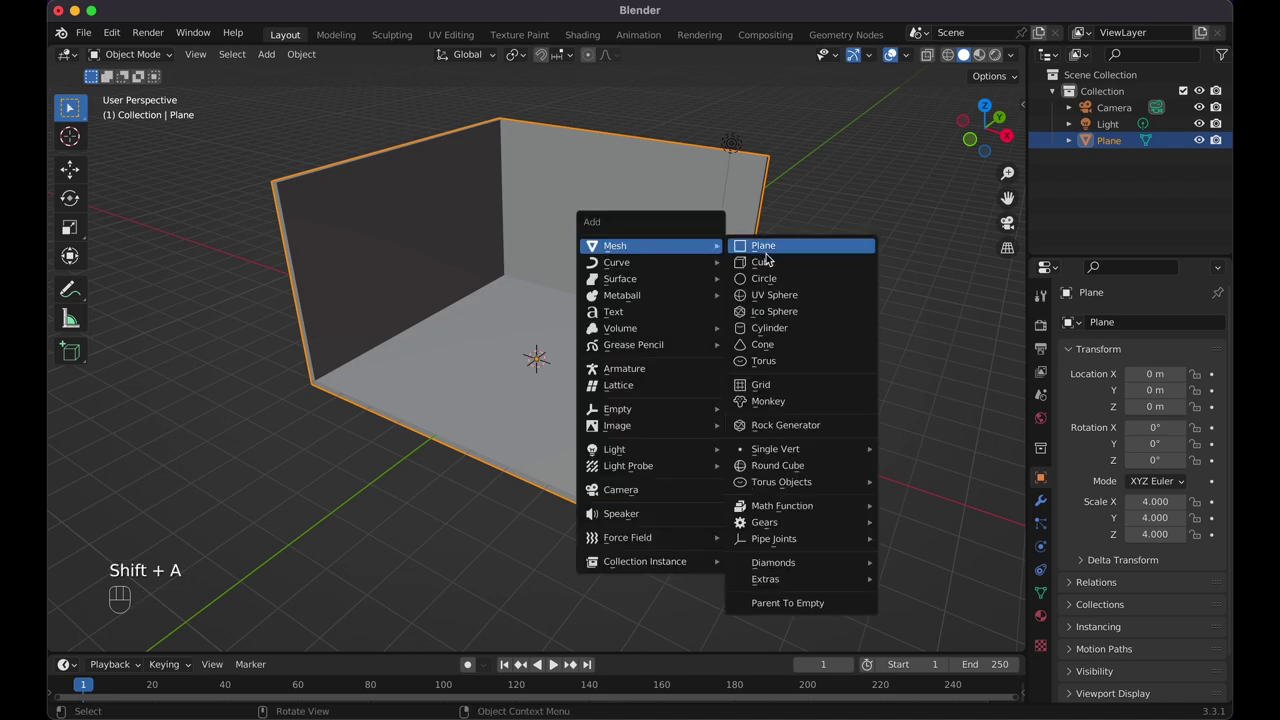
key("g")
key("z")
key("KP_1")
left_click(615, 324)
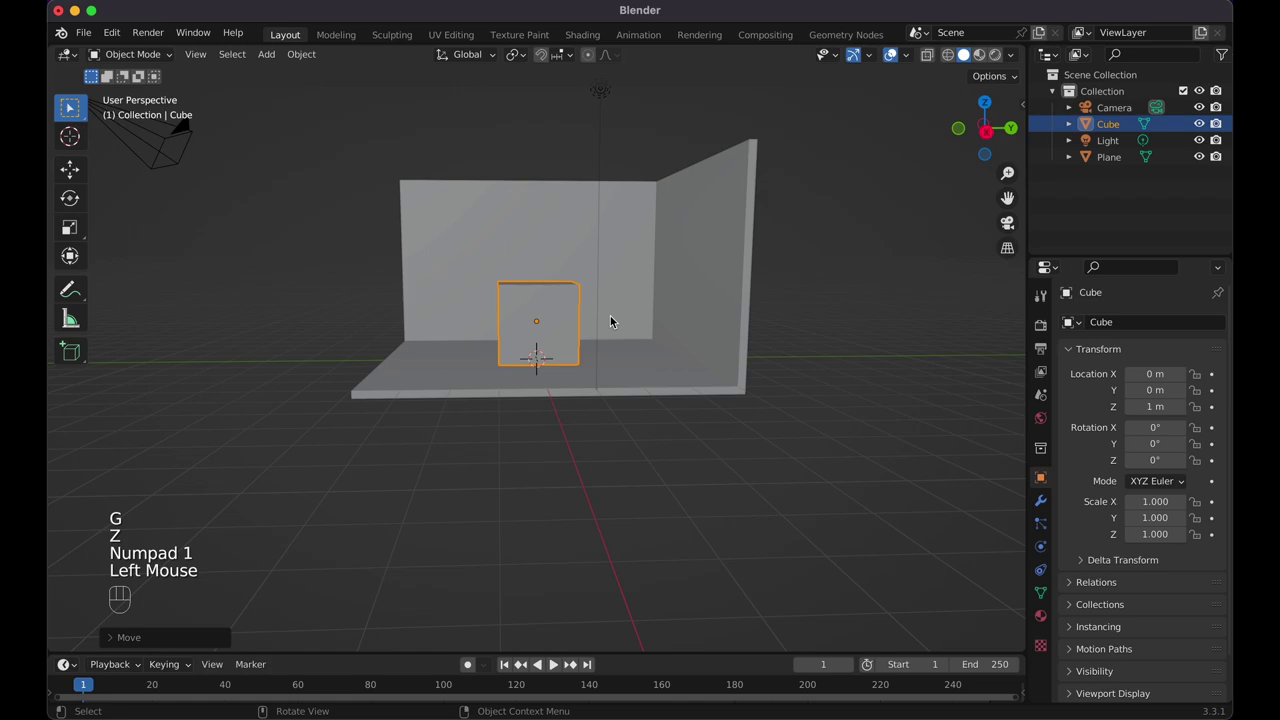
In side orthographic see-through view, slide the cube along Y against the back wall
key("KP_3")
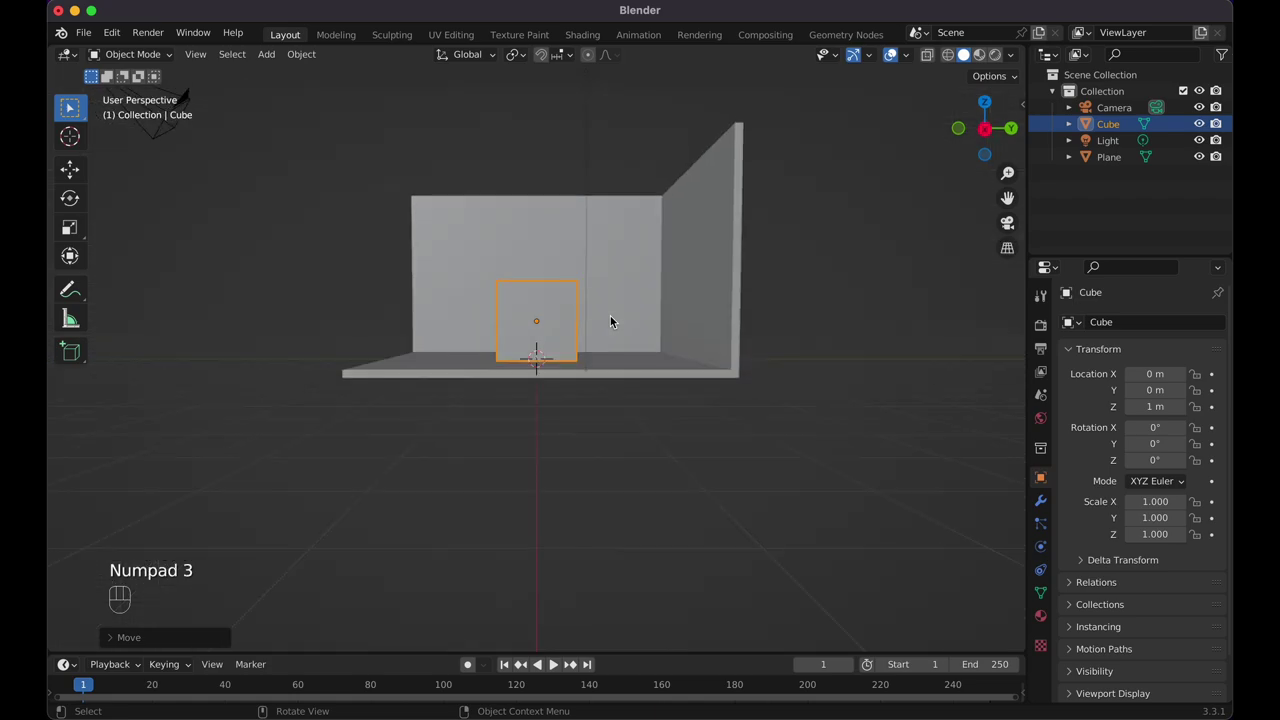
key("KP_3")
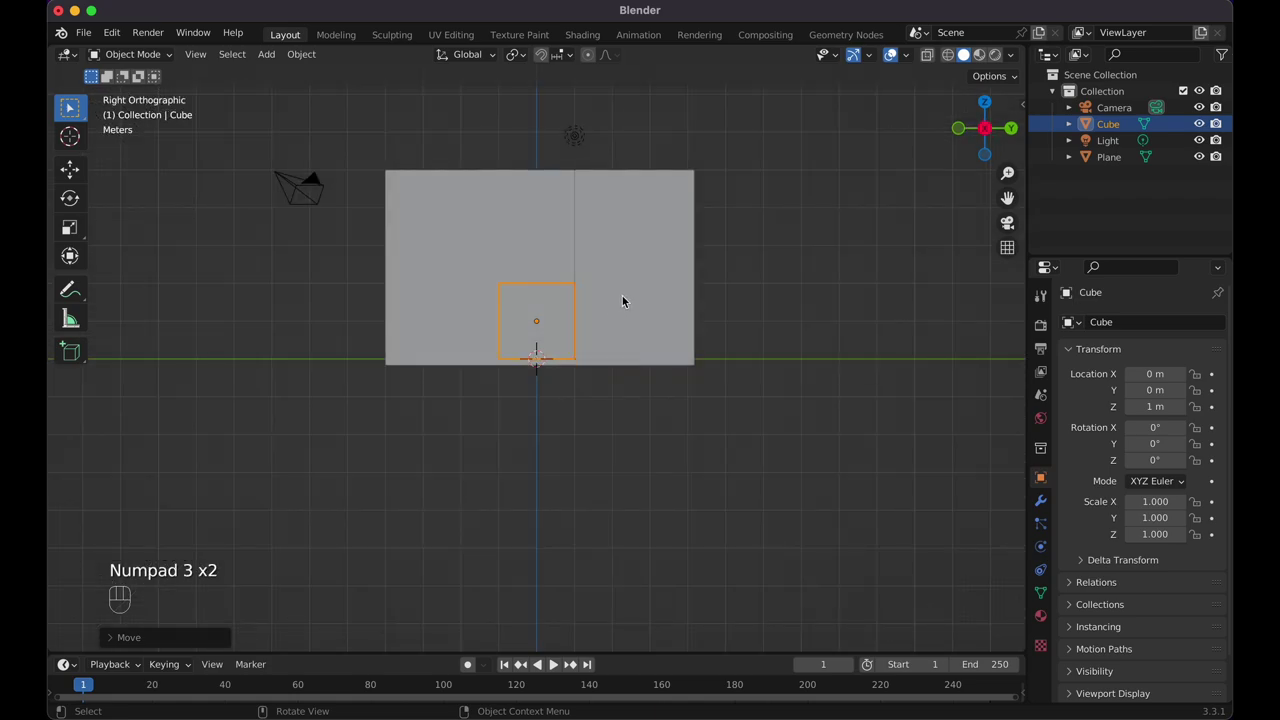
key("shift+z")
key("g")
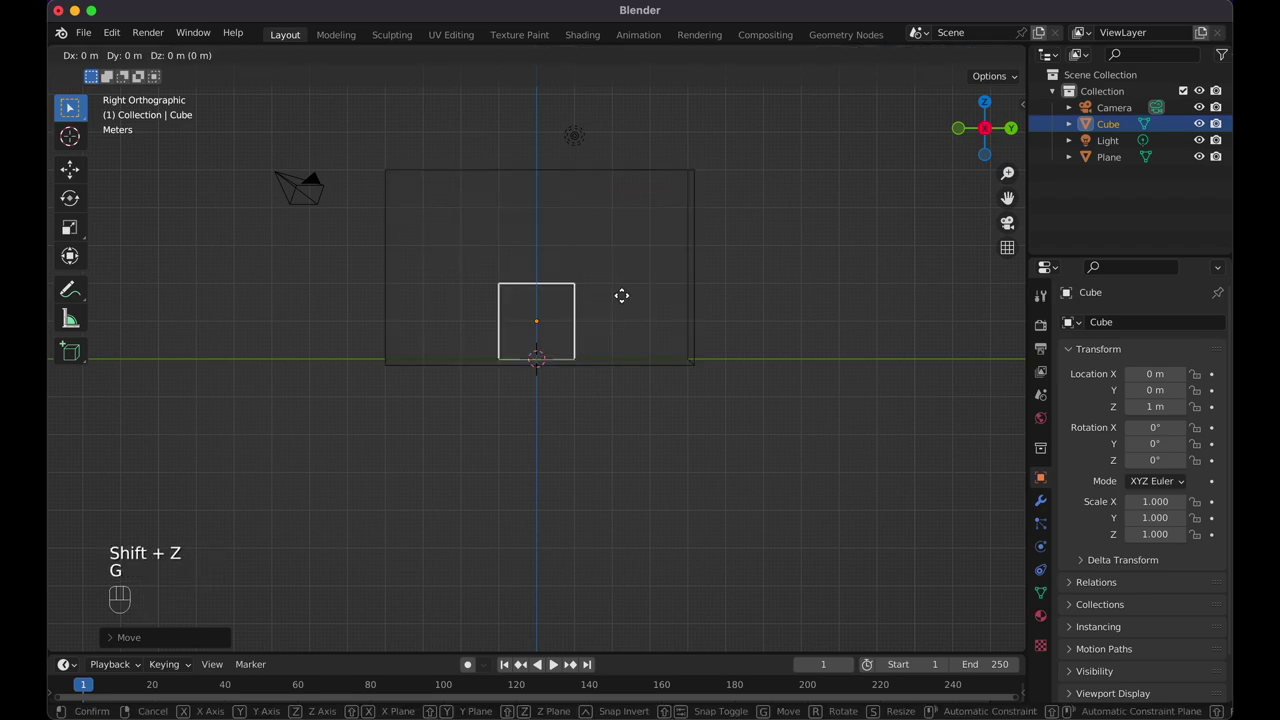
key("x")
key("y")
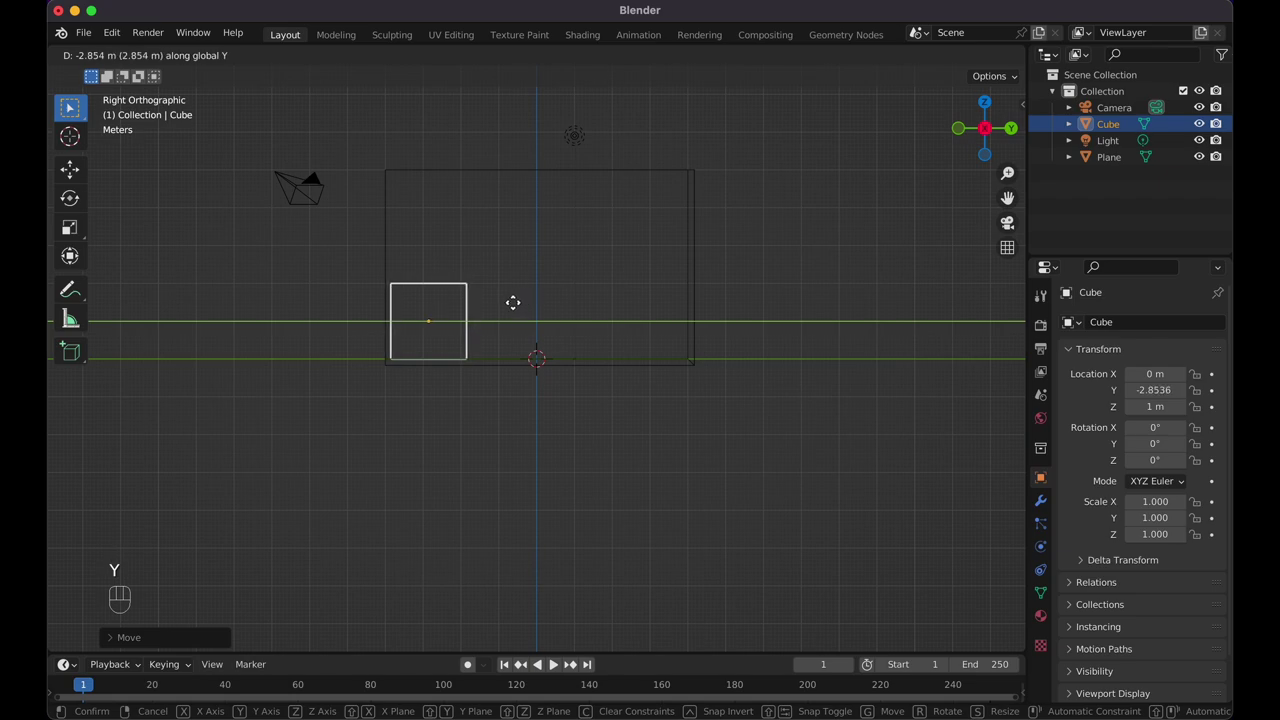
left_click(514, 305)
In front orthographic view, slide the cube along X against the side wall, then return to perspective
key("KP_1")
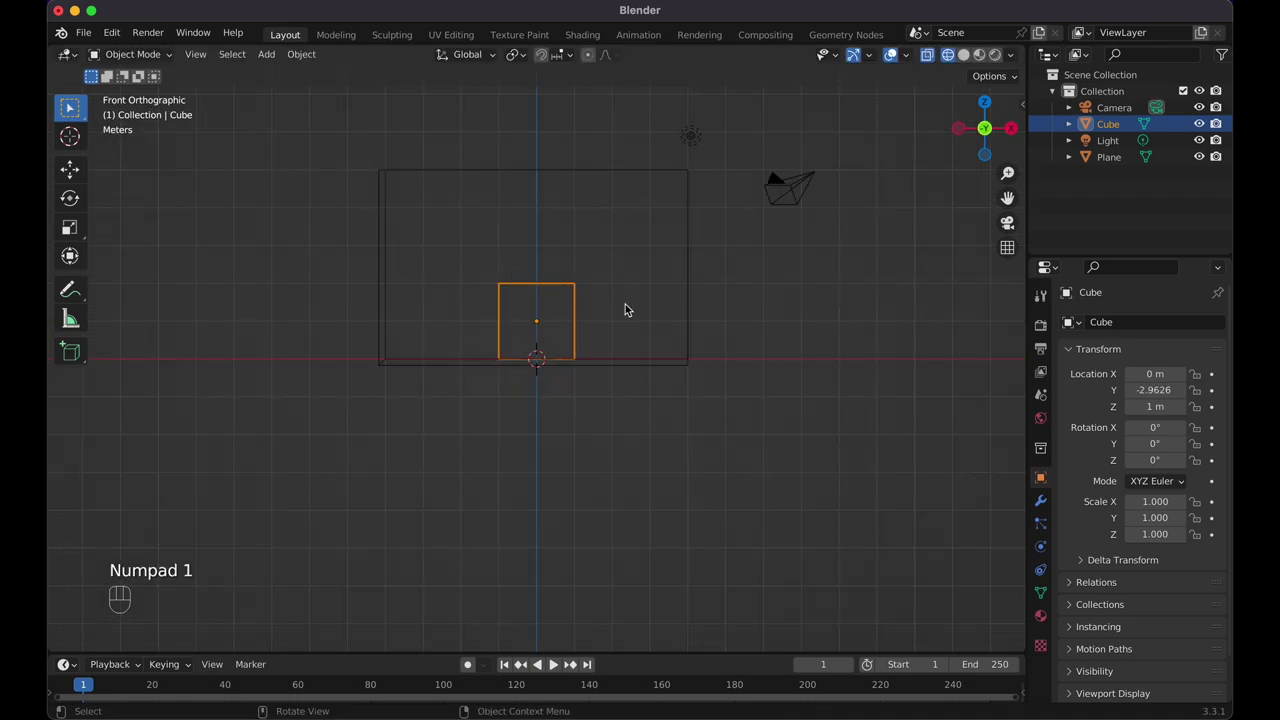
key("g")
key("x")
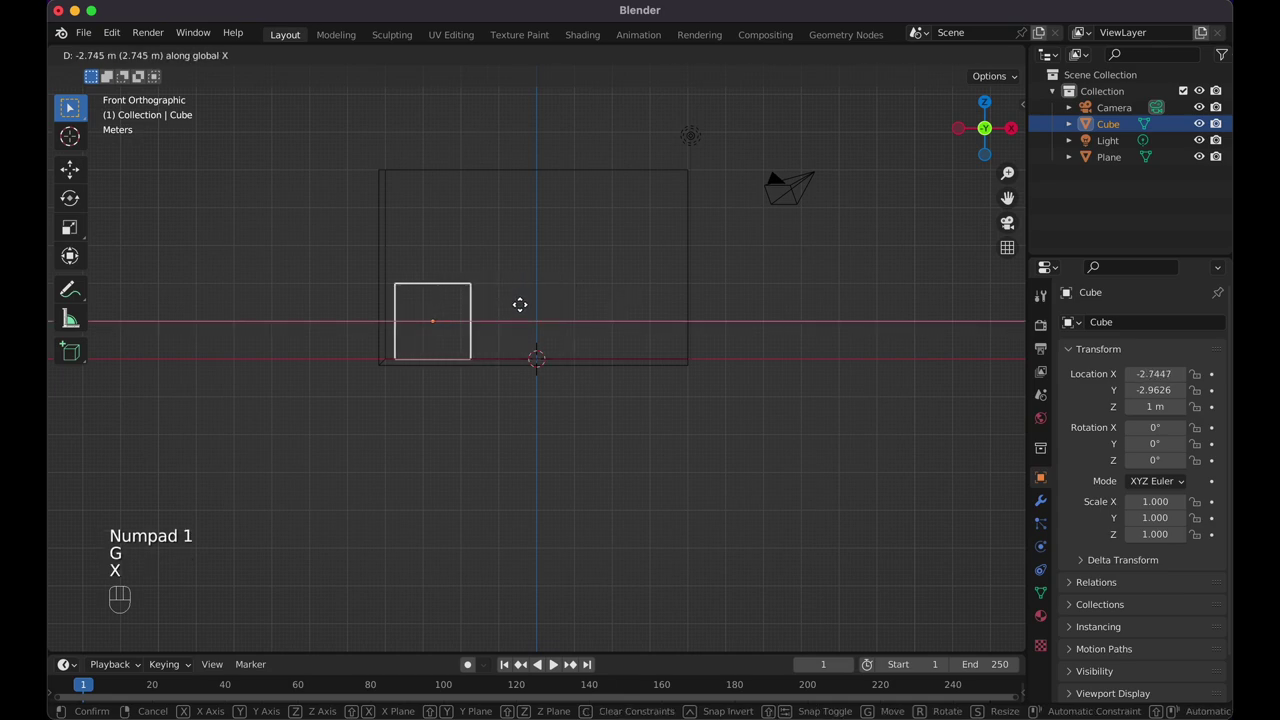
left_click(520, 303)
key("shift+z")
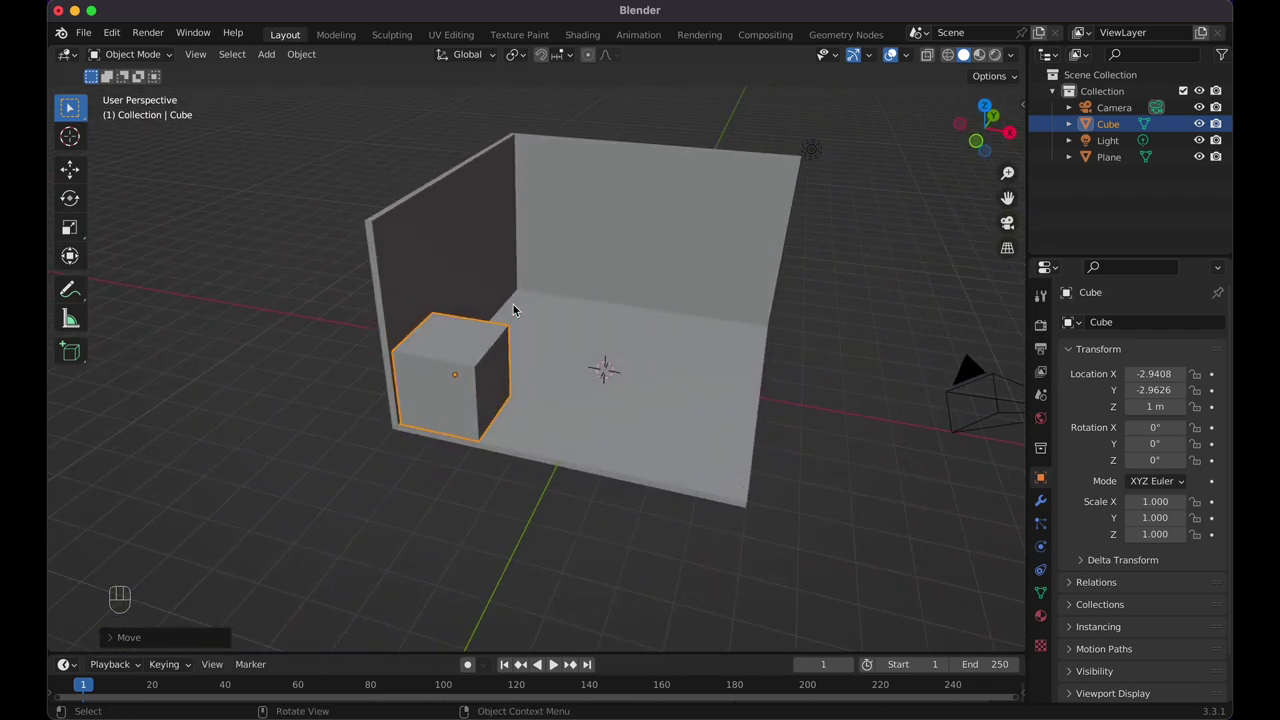
Resize the cube along X, Y and Z into a narrower, shallower, taller block
key("s")
key("x")
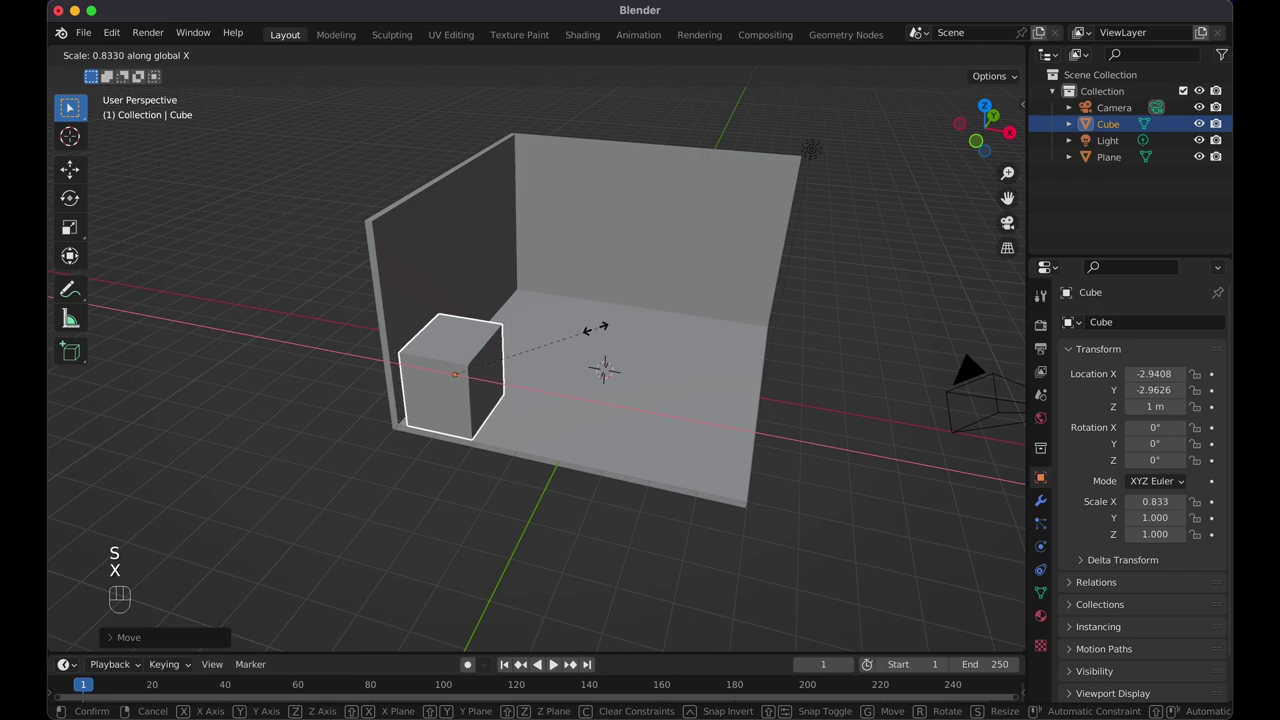
left_click(550, 346)
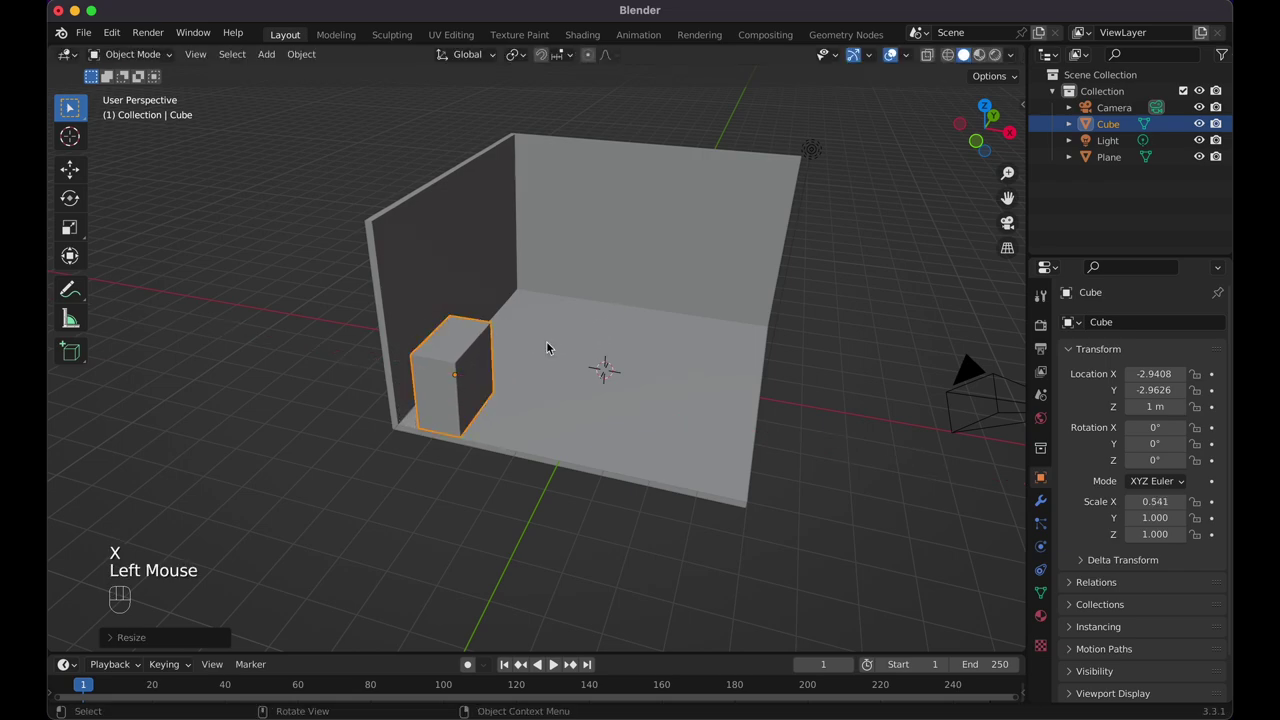
key("s")
key("y")
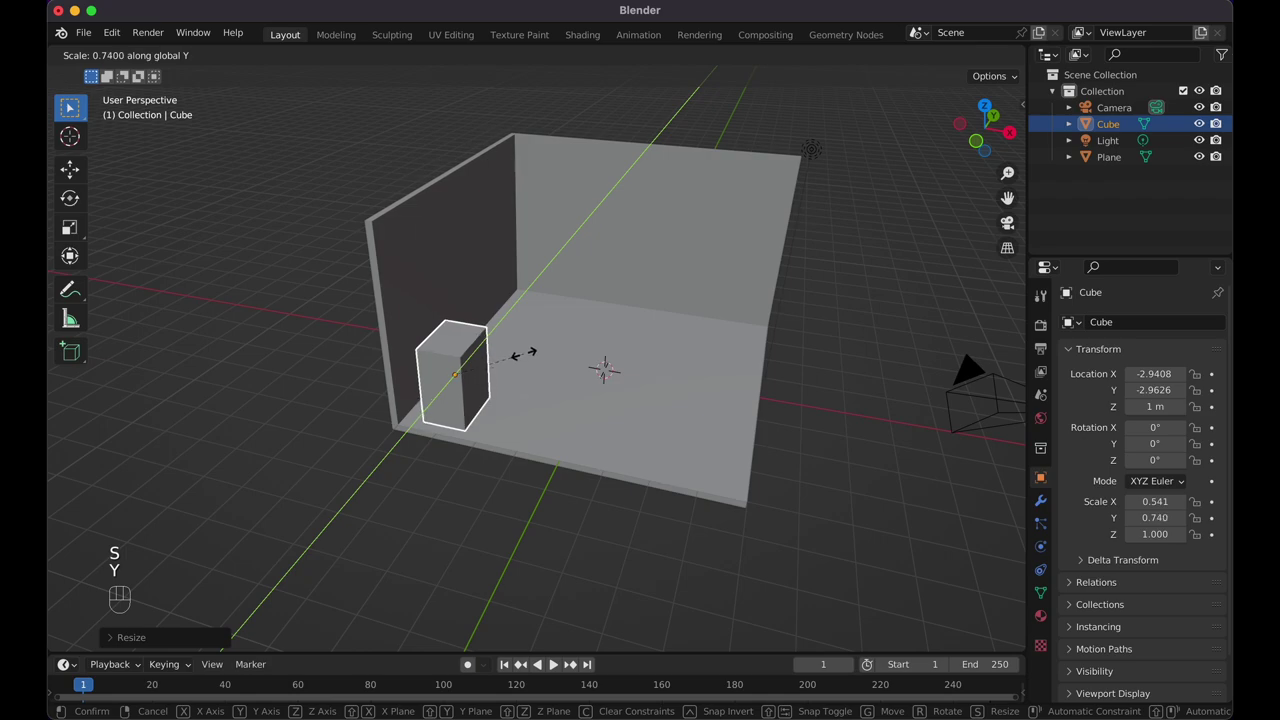
left_click(528, 362)
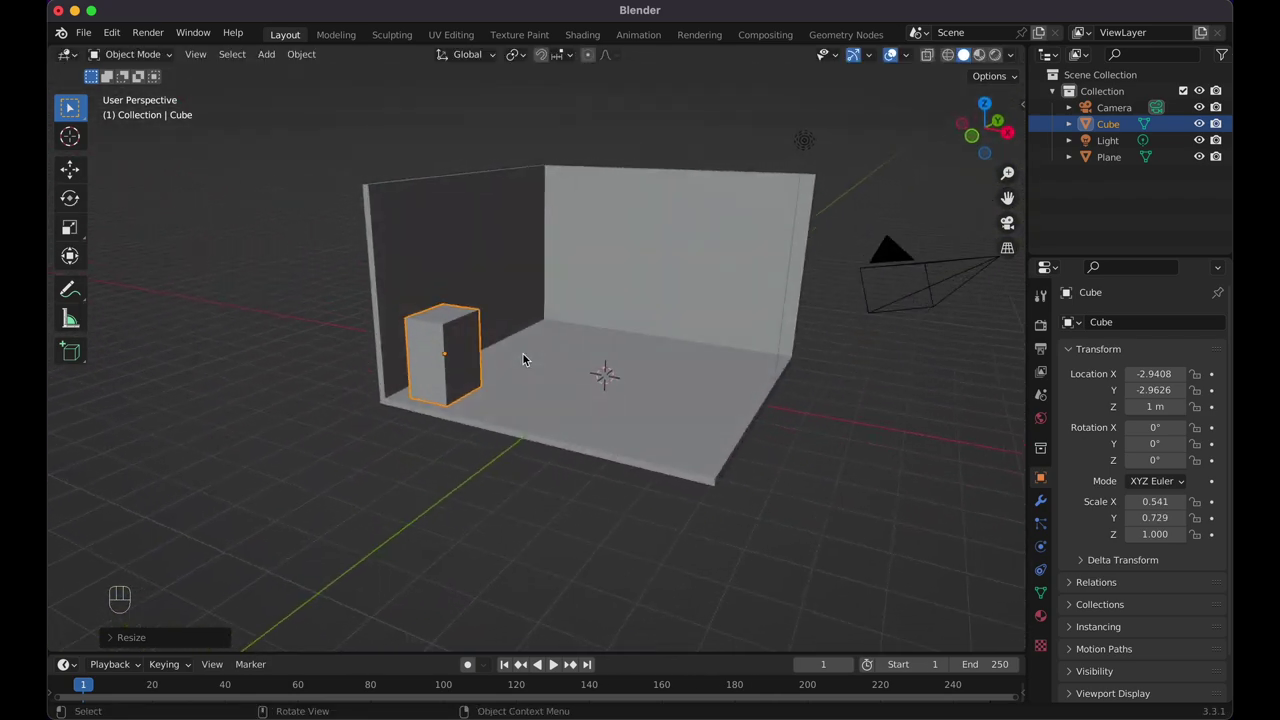
key("s")
key("z")
left_click(514, 364)
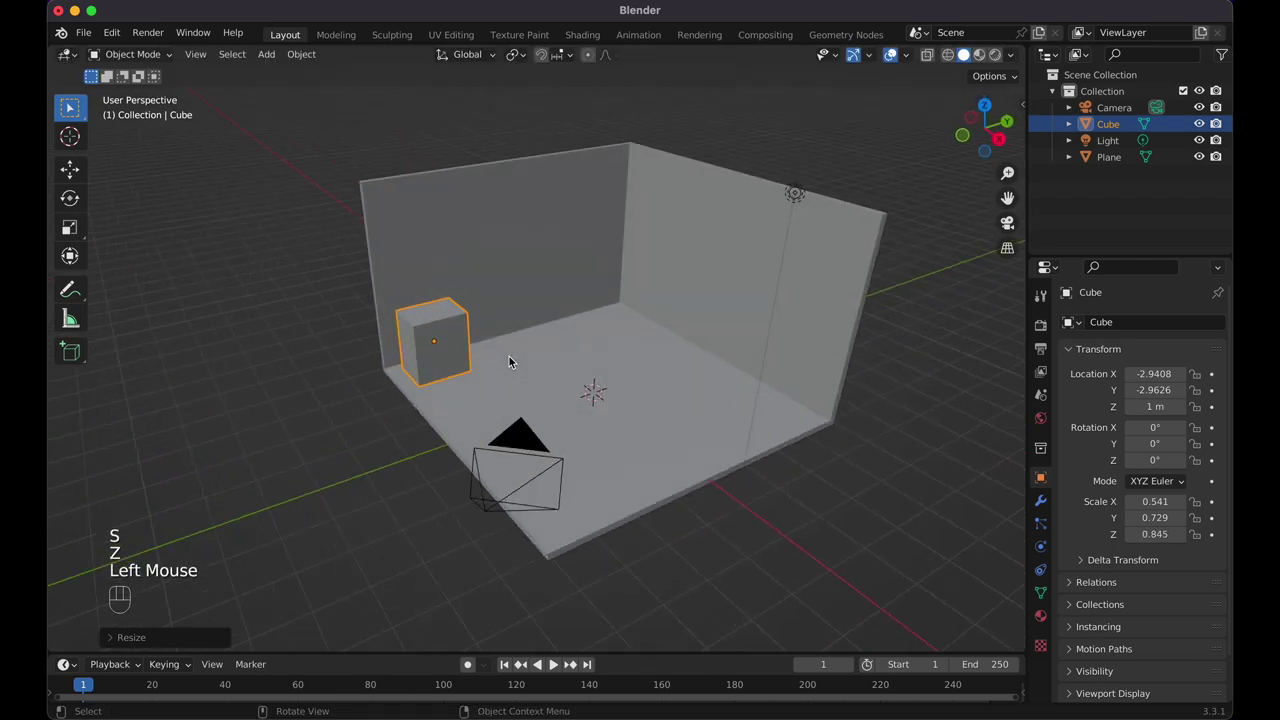
In front see-through view, move the block so it rests on the floor, then return to perspective
key("KP_1")
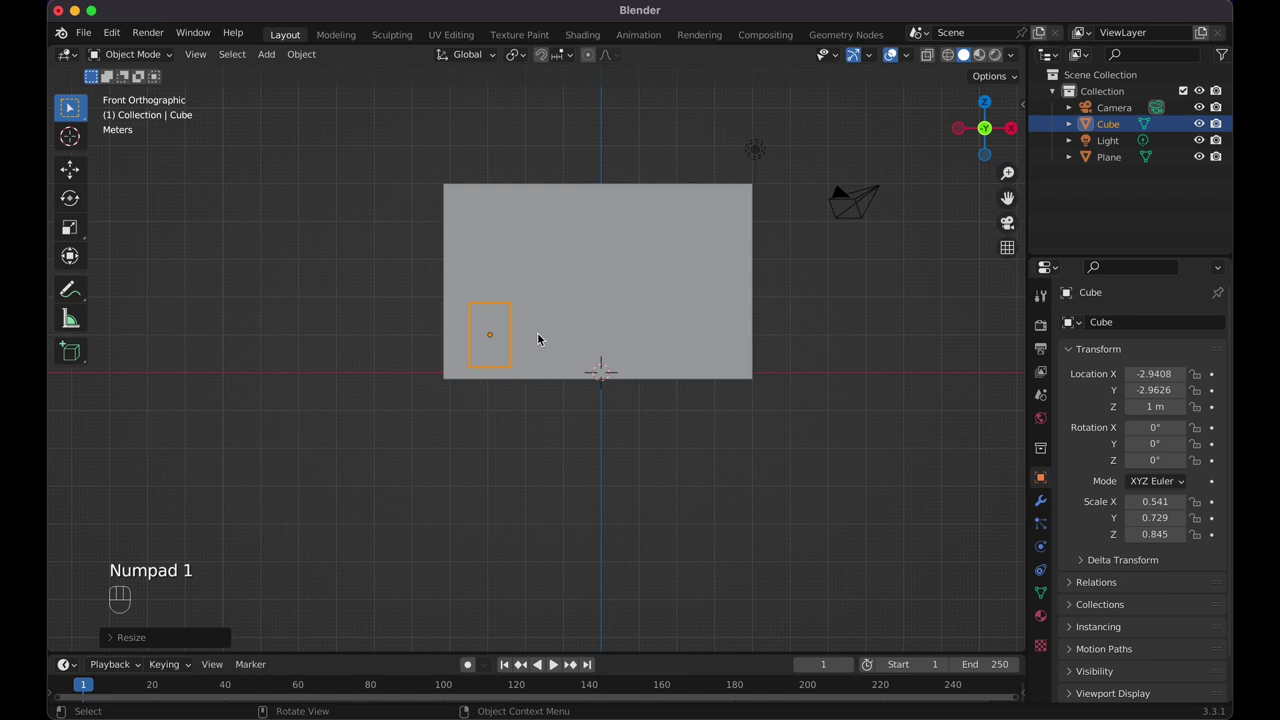
key("shift+z")
key("g")
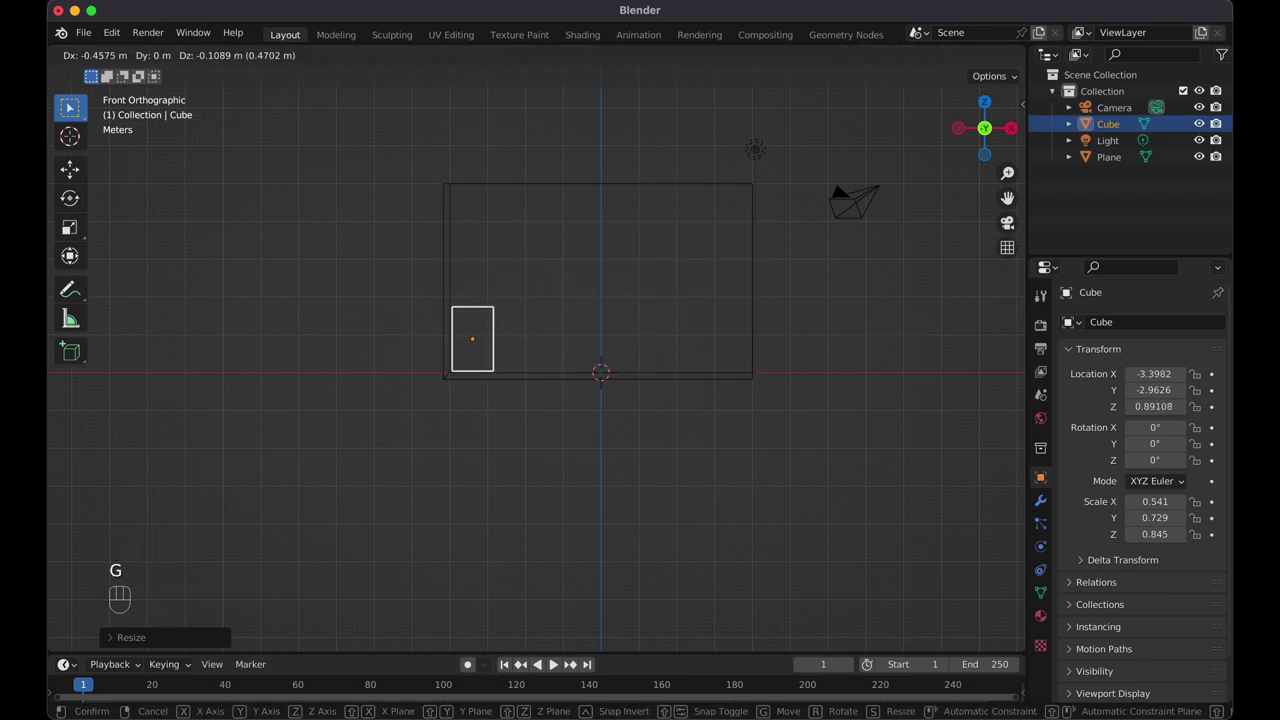
left_click(529, 343)
key("Tab")
key("Tab")
key("shift+z")
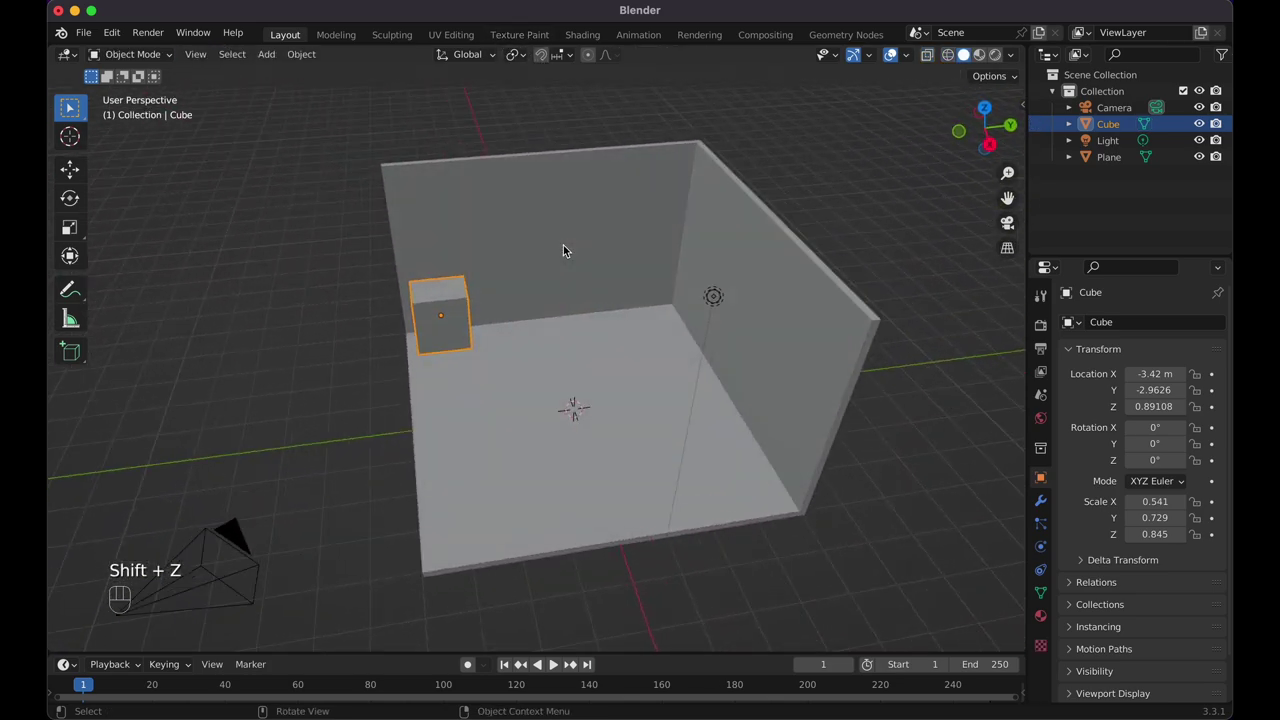
middle_click(568, 253)
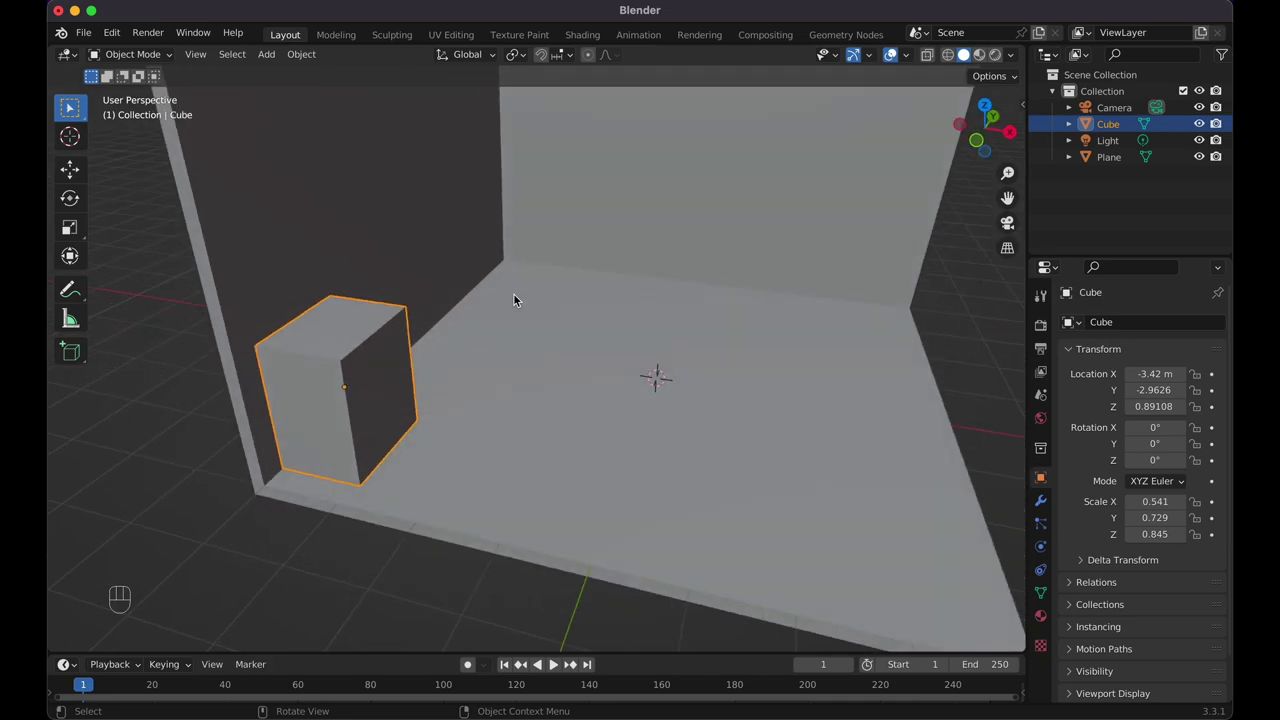
Nudge the block along Y so it sits flush against the back wall
key("g")
key("y")
left_click(500, 313)
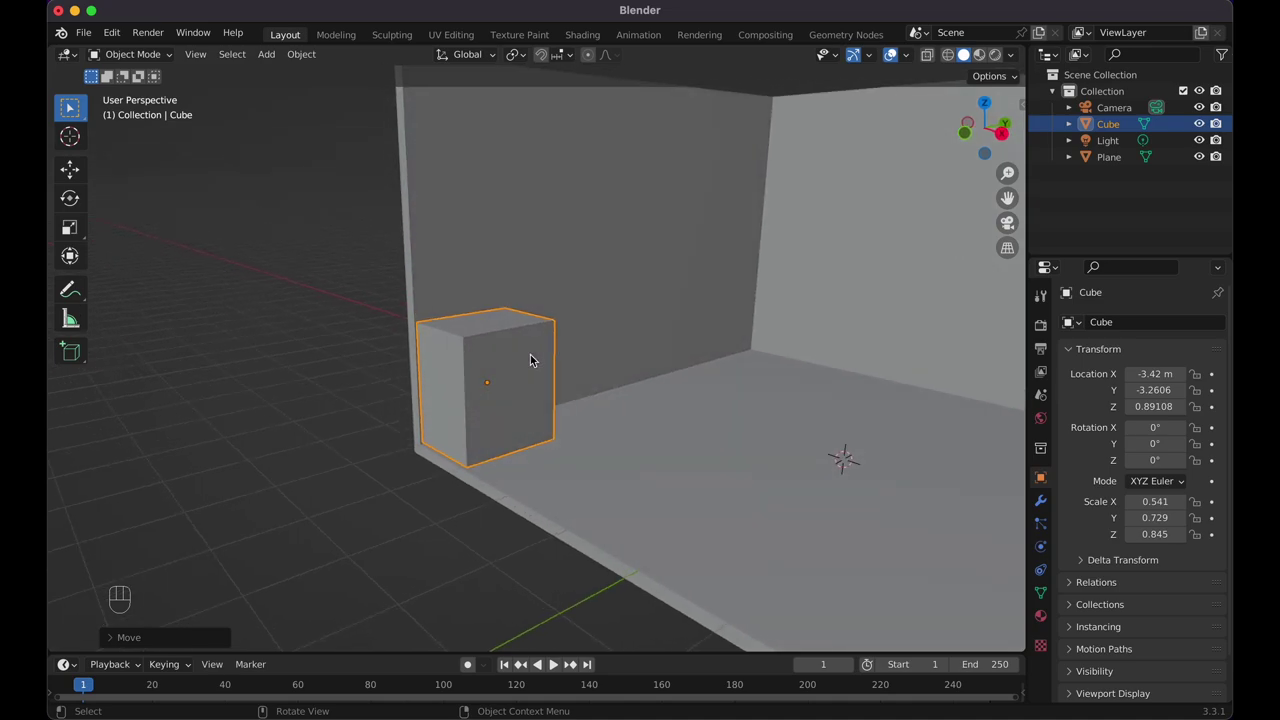
Isolate the block in local view and add horizontal loop cuts across it in Edit Mode
key("/")
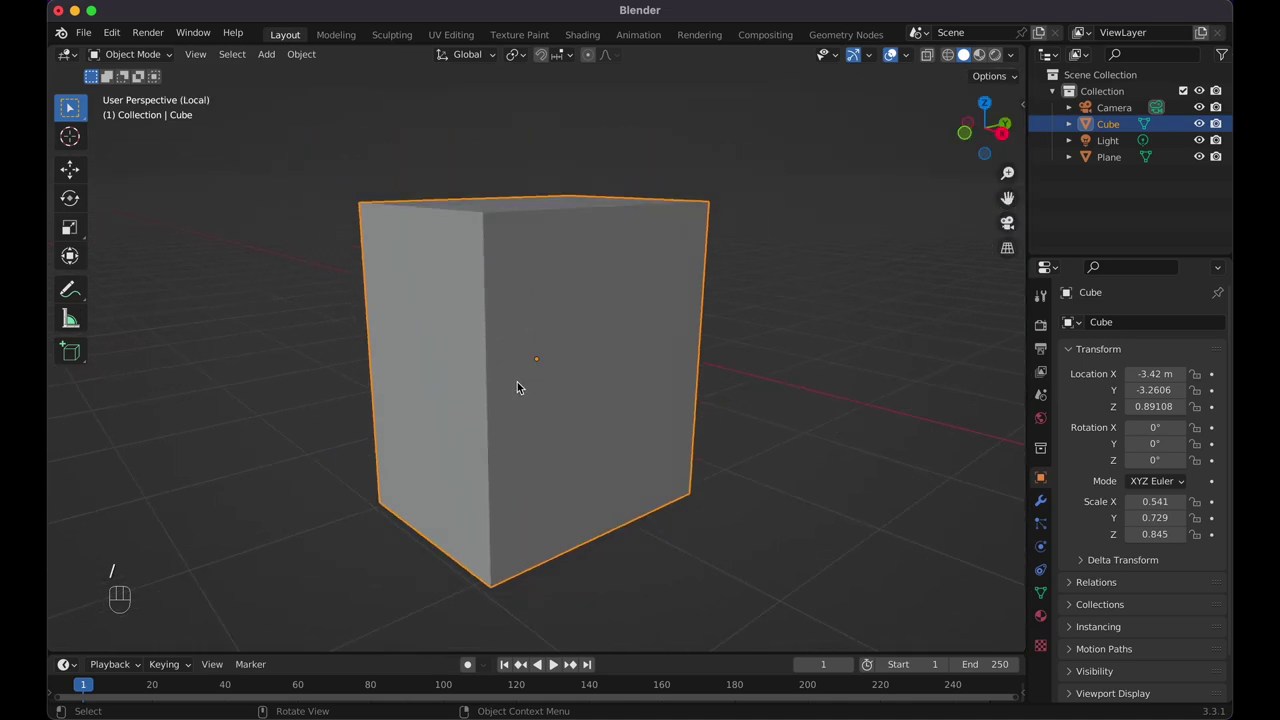
key("Tab")
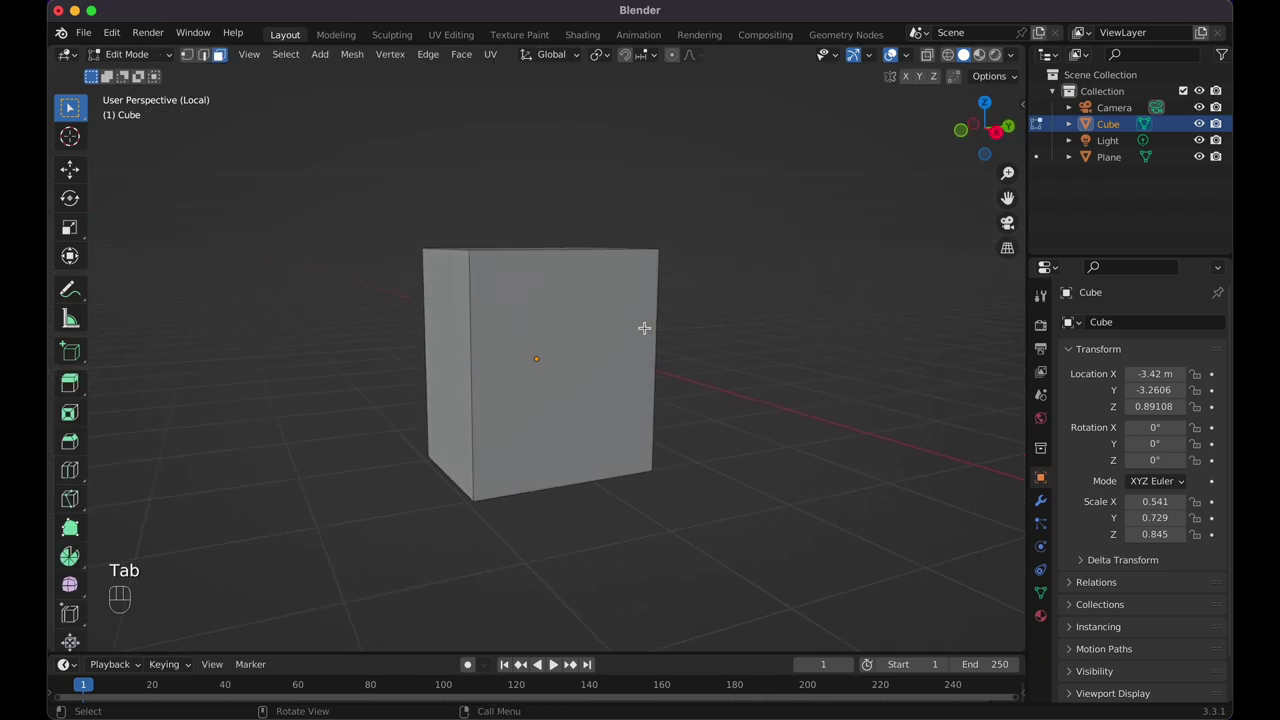
key("super+r")
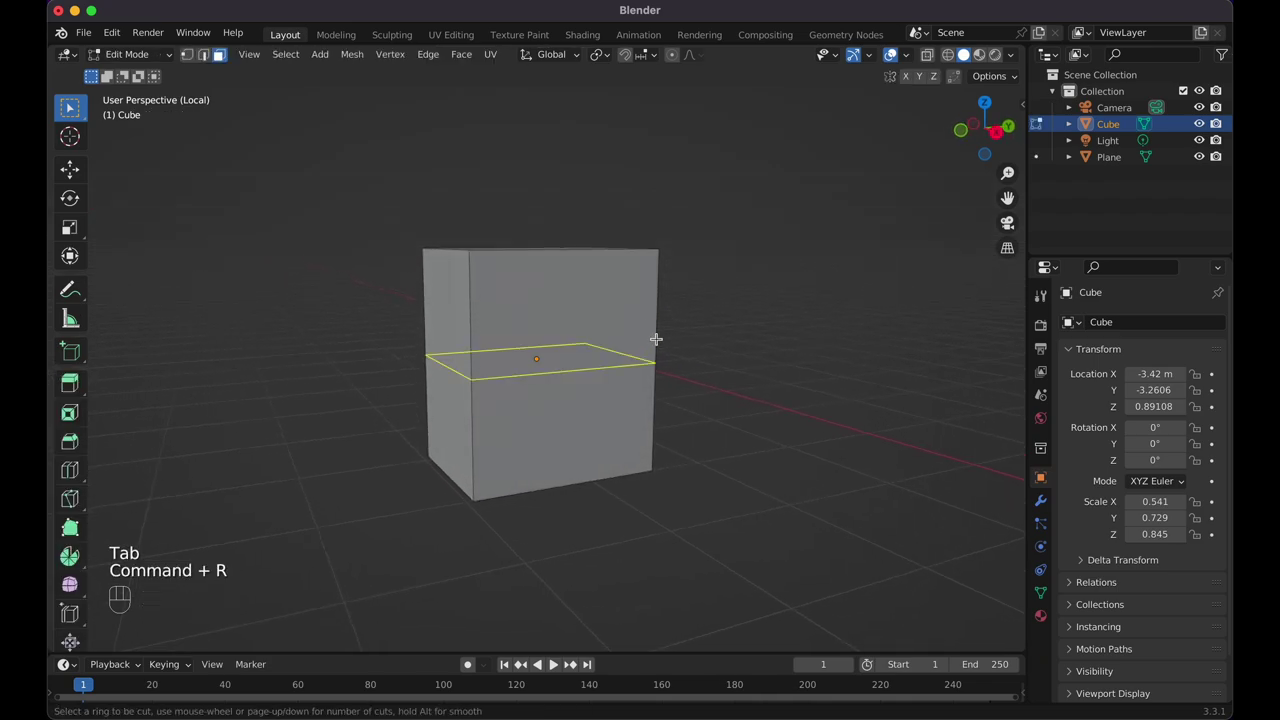
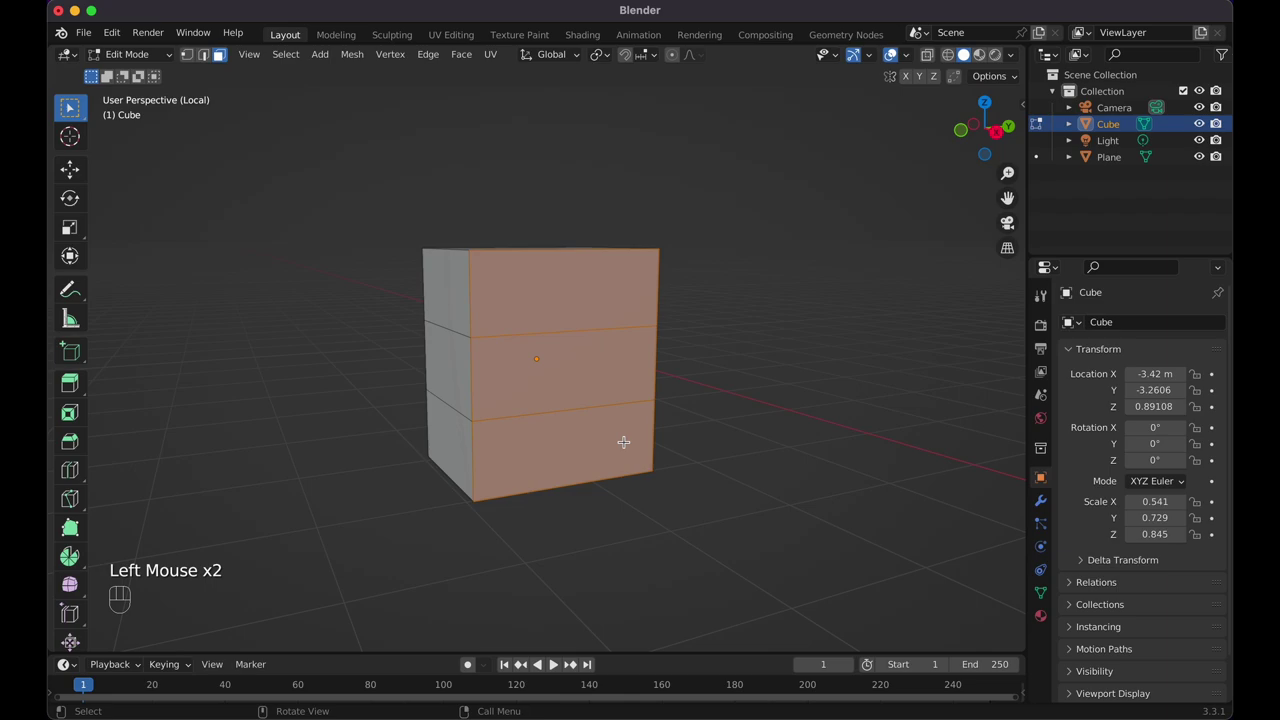
Inset the three front faces individually and extrude them outward as drawer fronts
key("i")
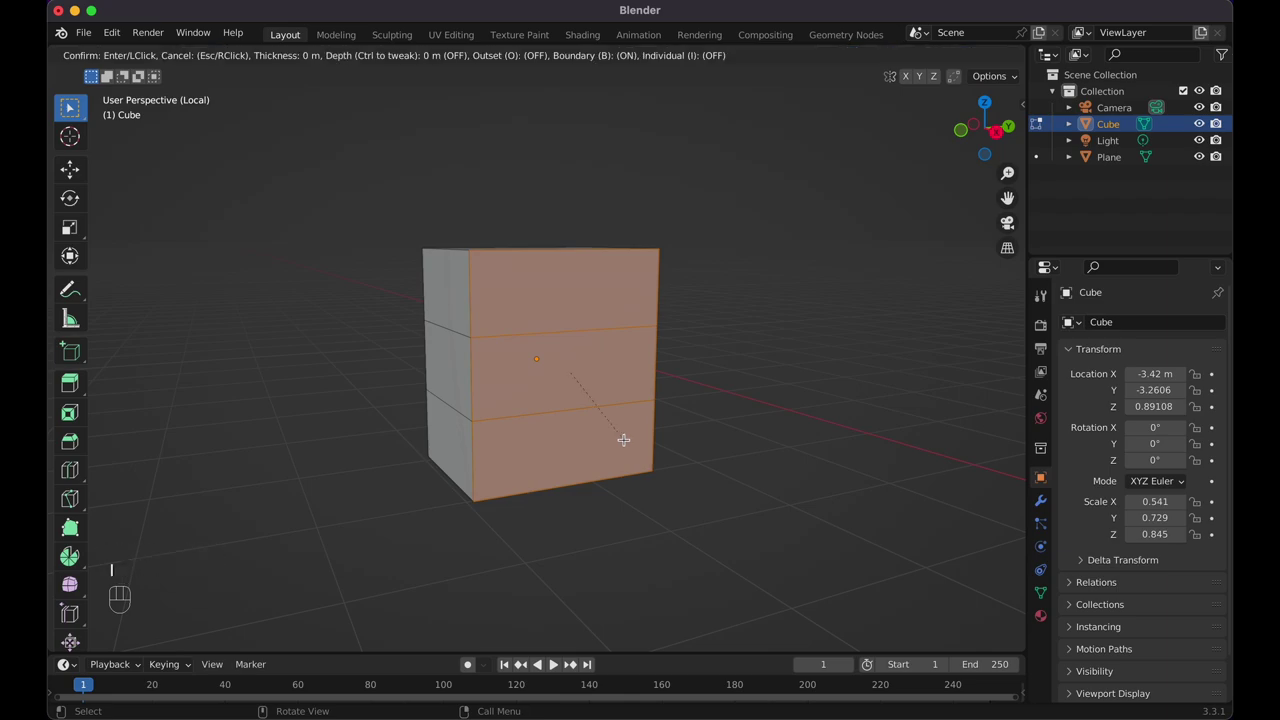
key("i")
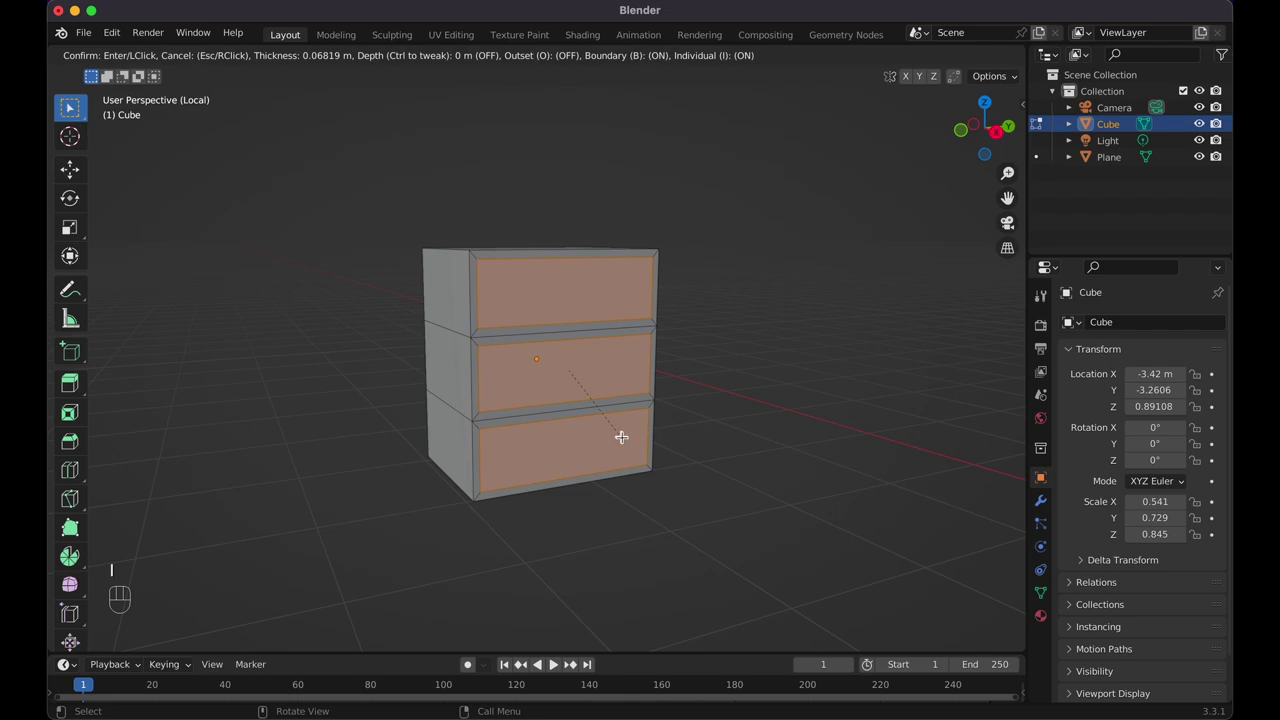
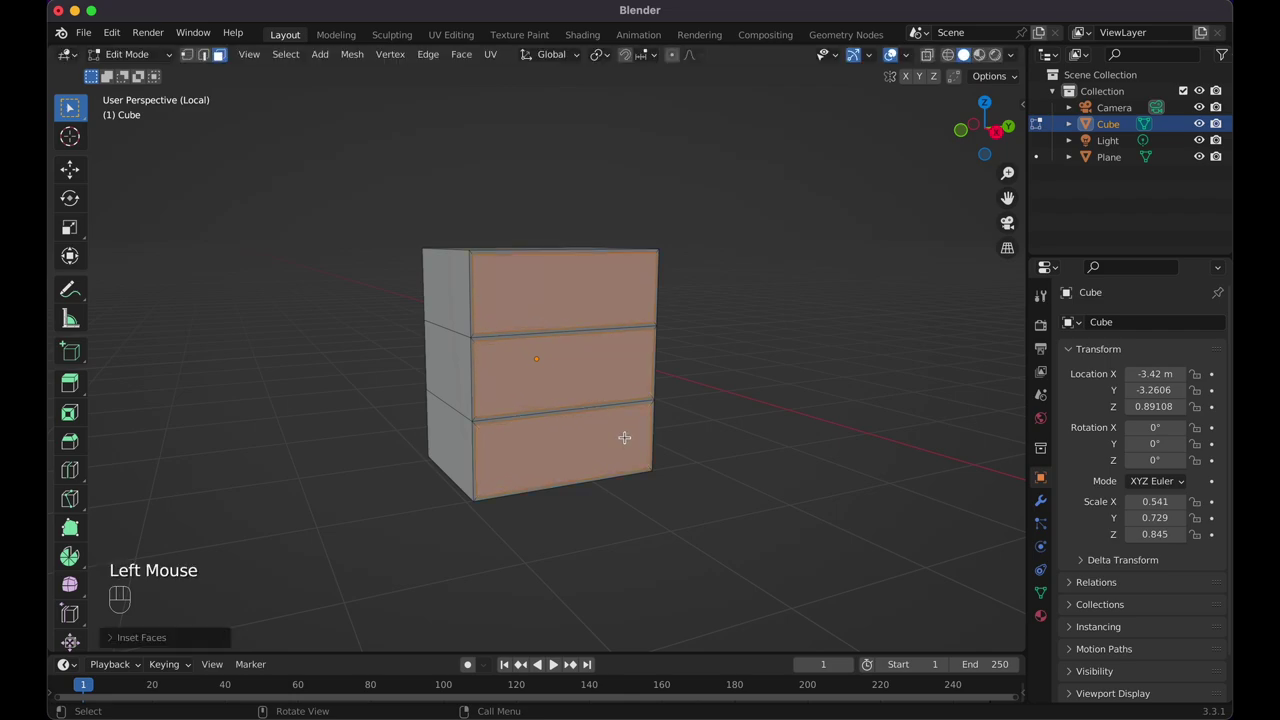
key("e")
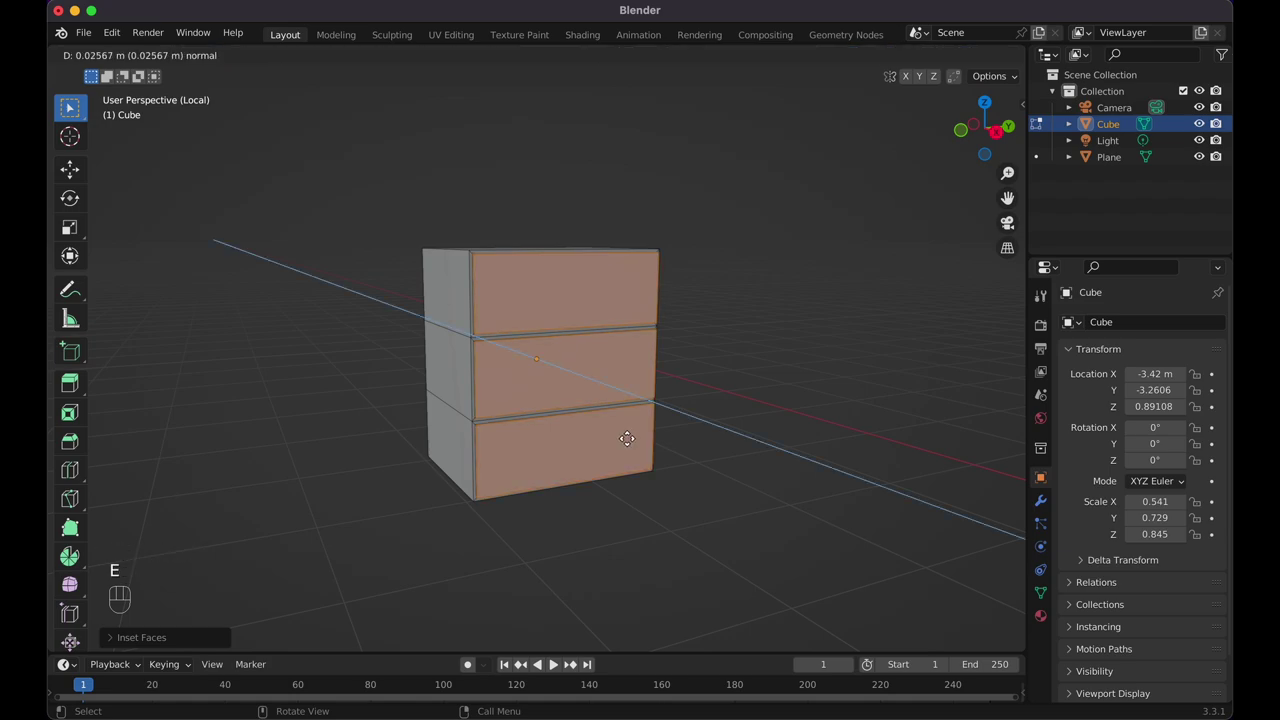
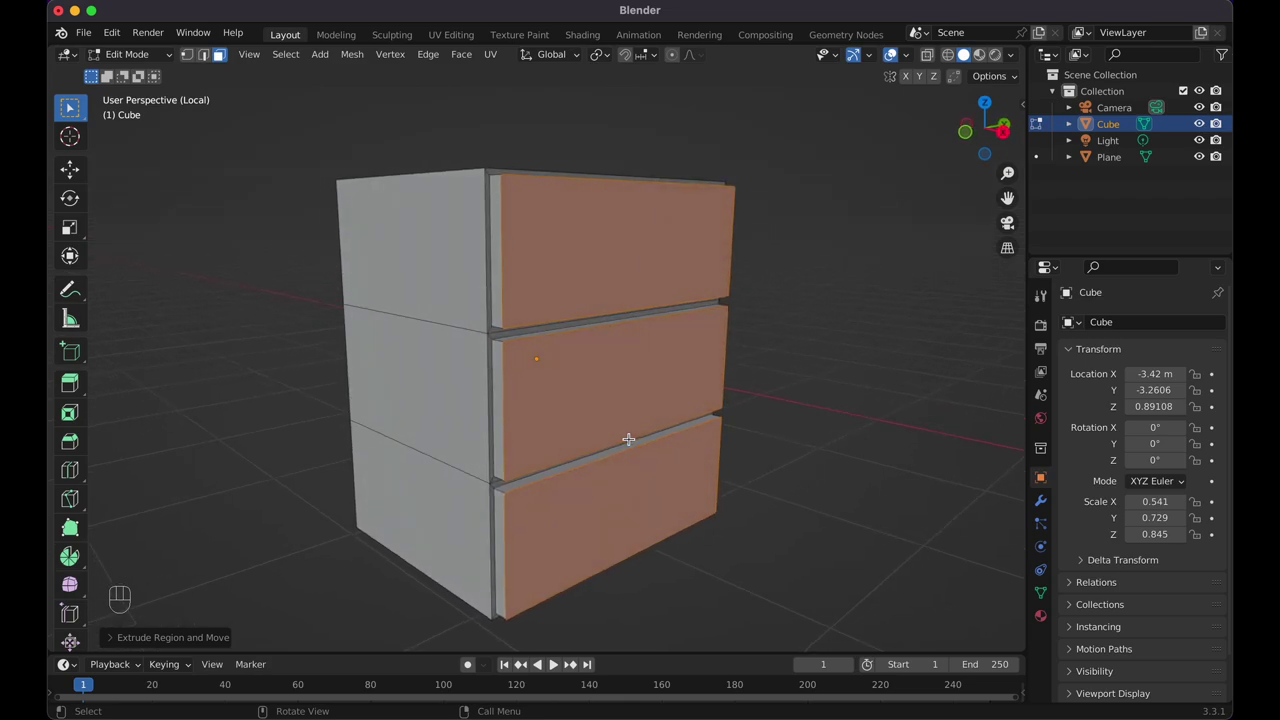
In Object Mode with the sidebar open, apply the dresser's location and scale transforms
key("Tab")
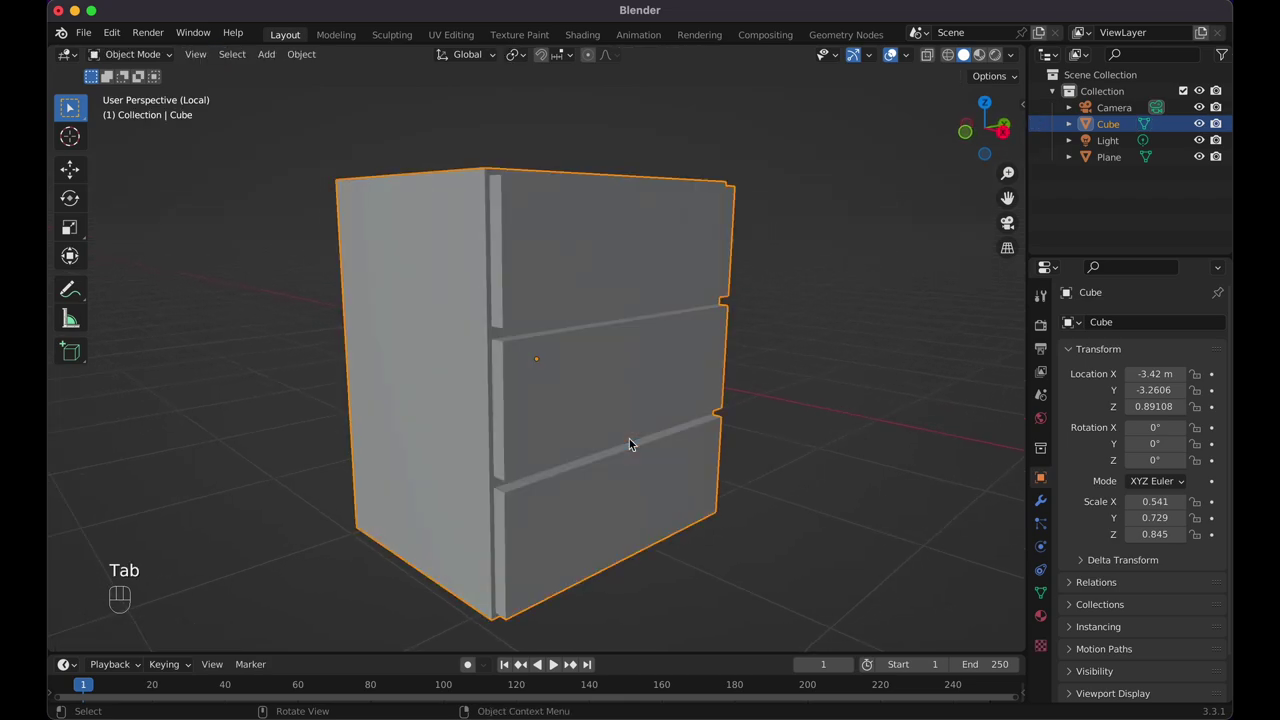
key("n")
left_click_drag(649, 415, 1024, 116)
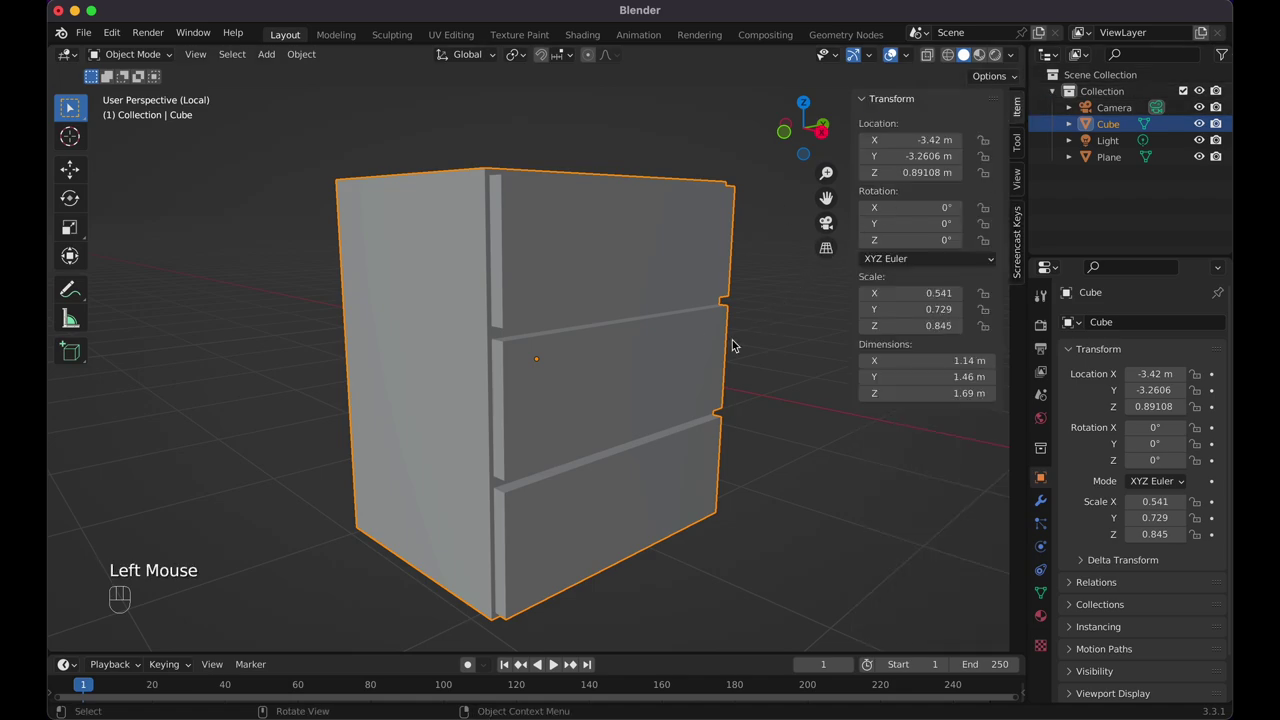
key("super+a")
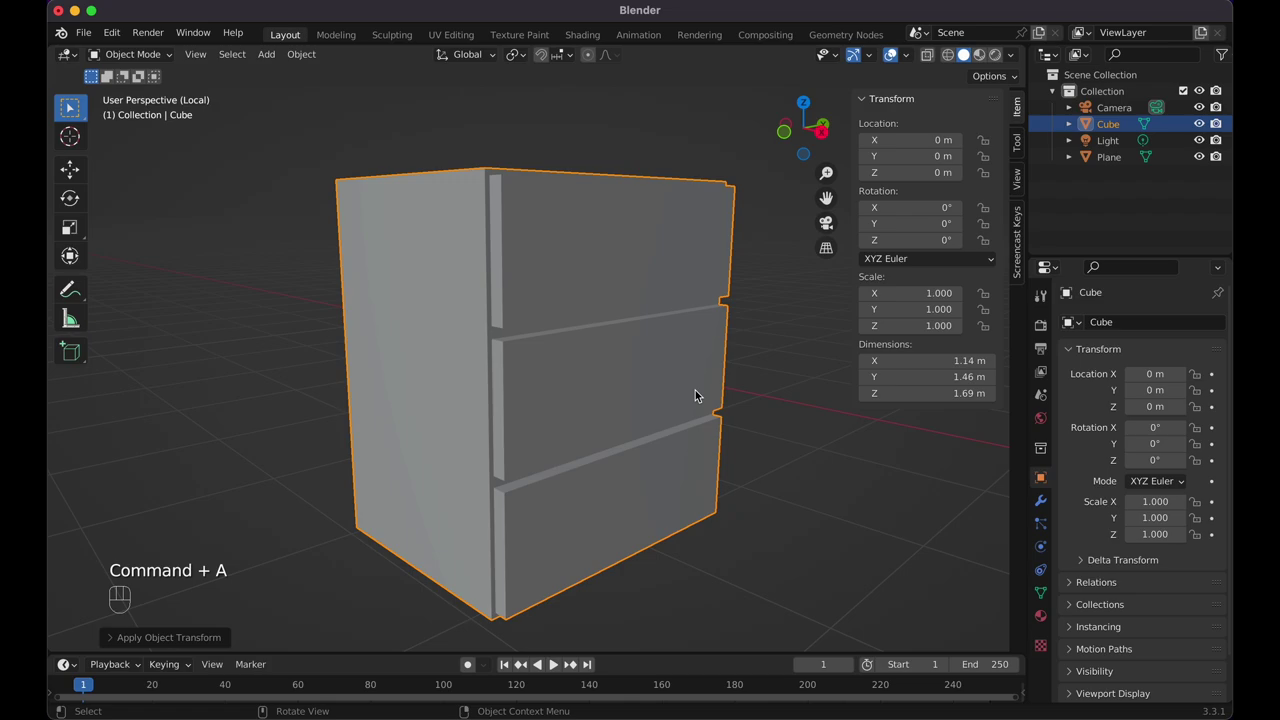
Bevel the drawer-front edges into rounded rims, then leave Edit Mode to view the dresser
key("n")
key("Tab")
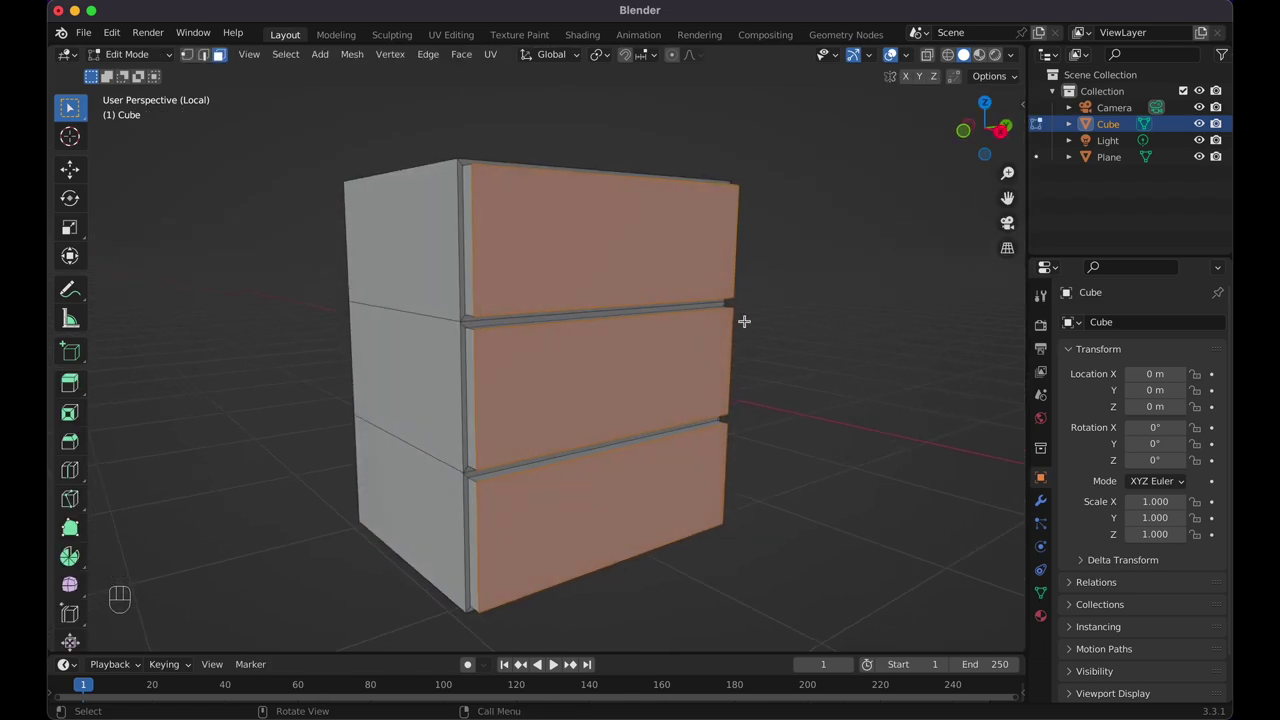
key("super+b")
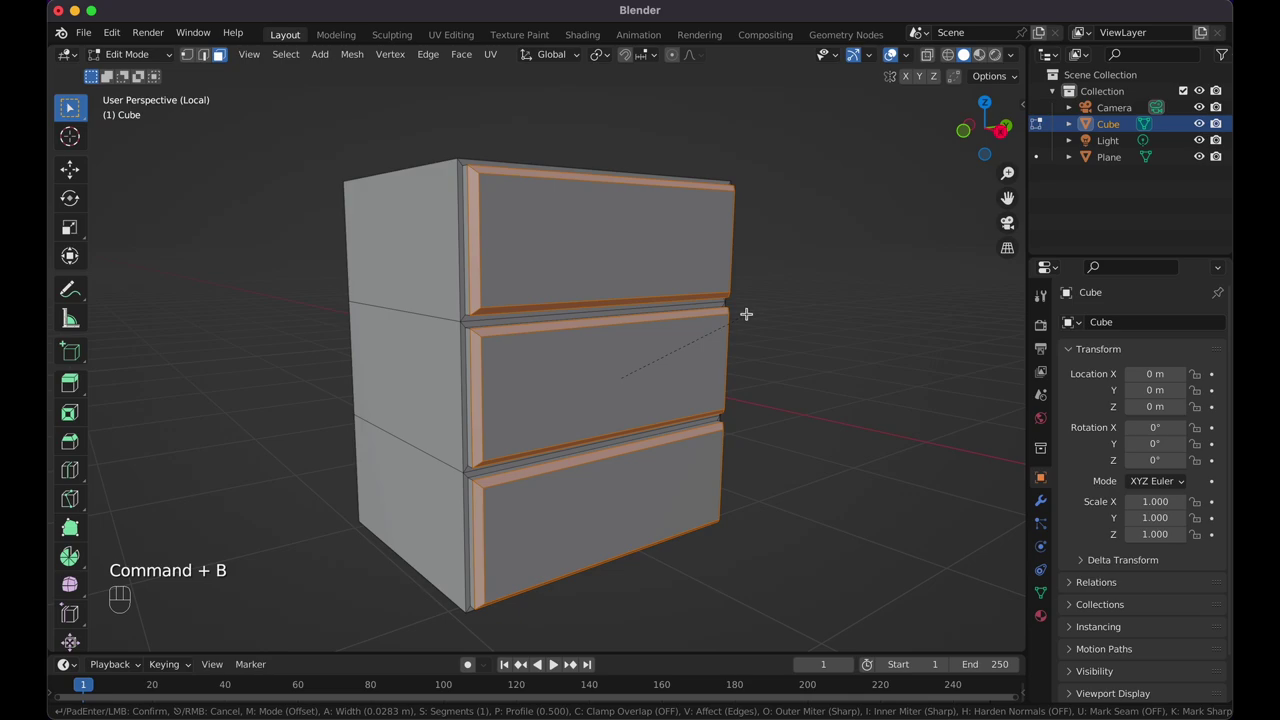
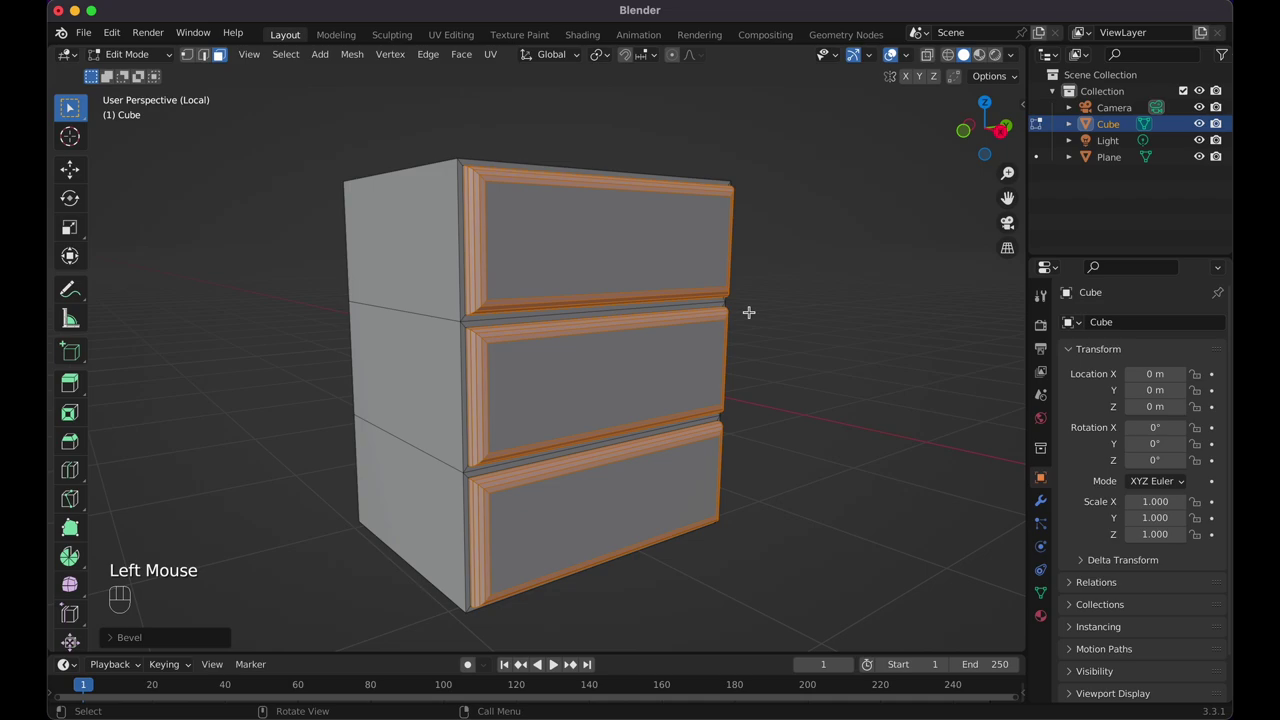
key("Tab")
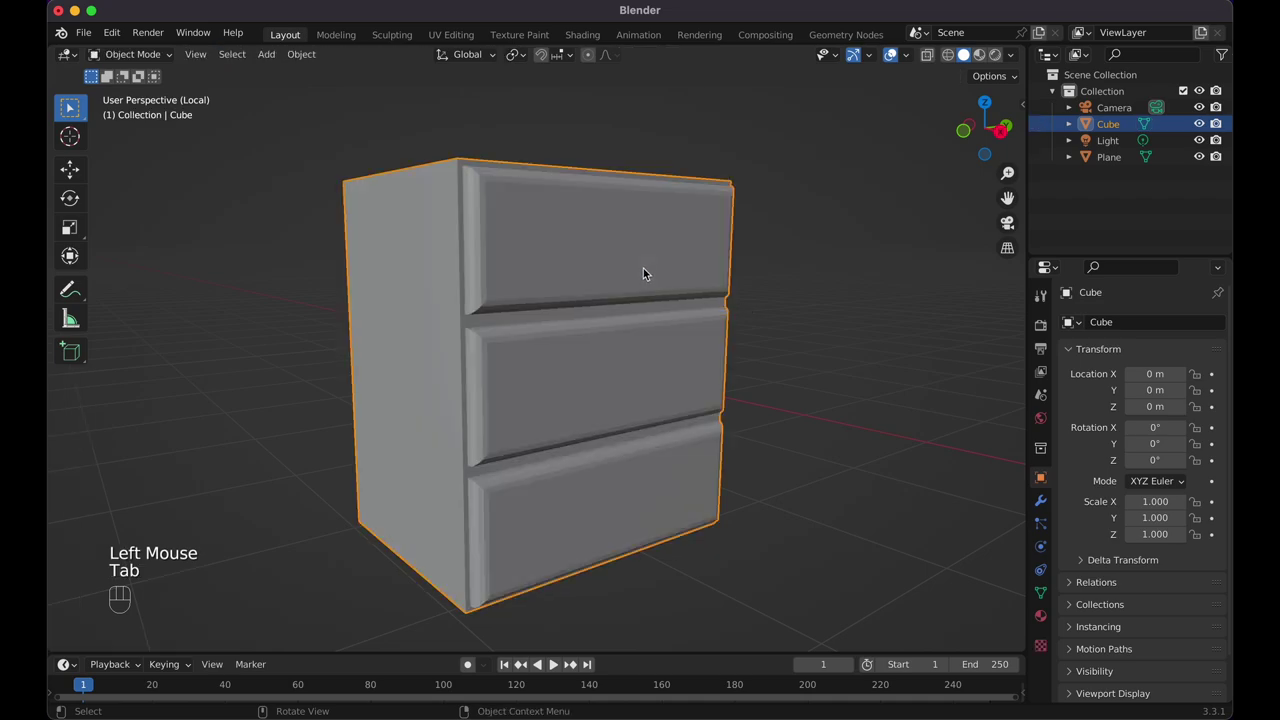
Shade the dresser smooth and enable Auto Smooth by angle (30°) in its Normals settings
right_click(648, 276)
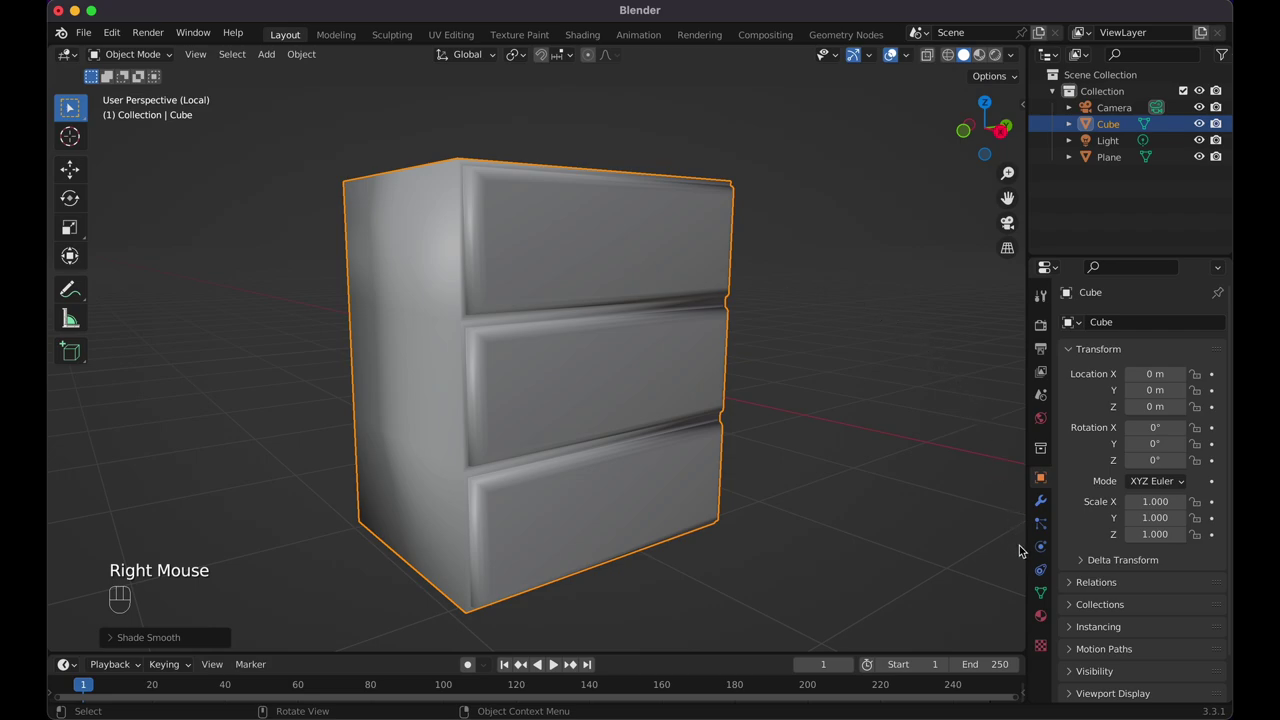
left_click(1046, 598)
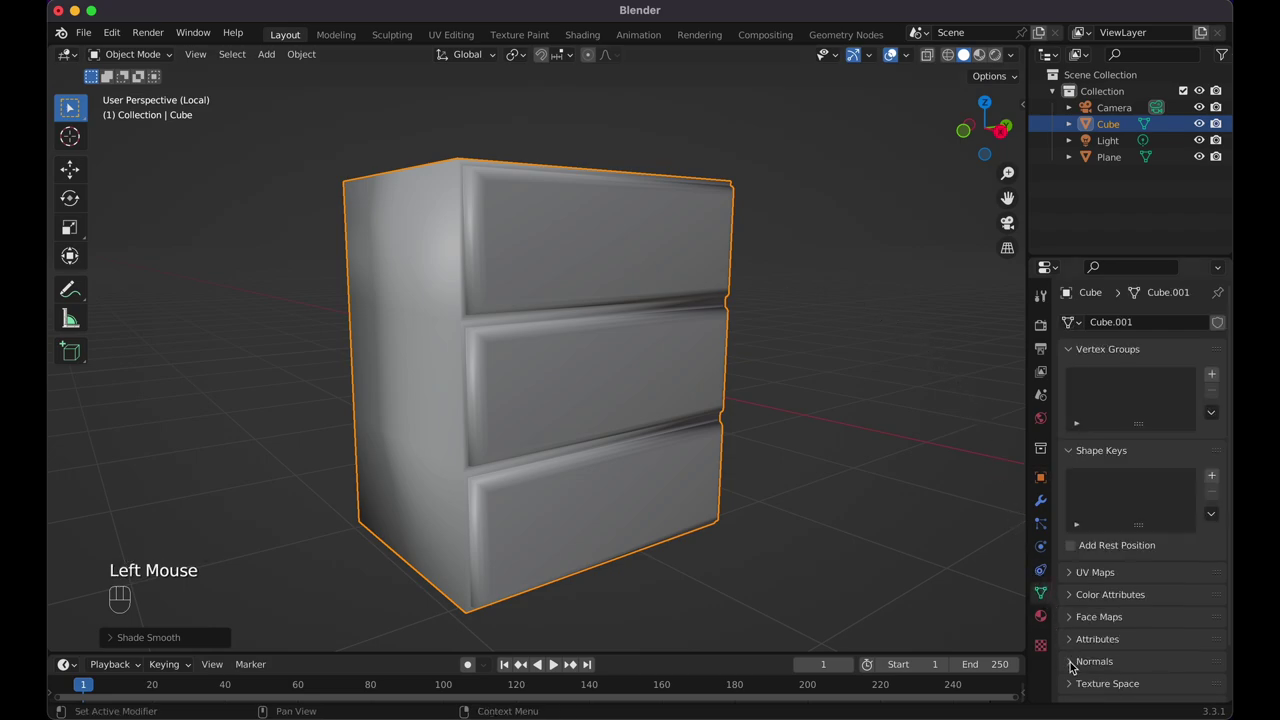
left_click(1075, 670)
left_click(1139, 601)
left_click(815, 441)
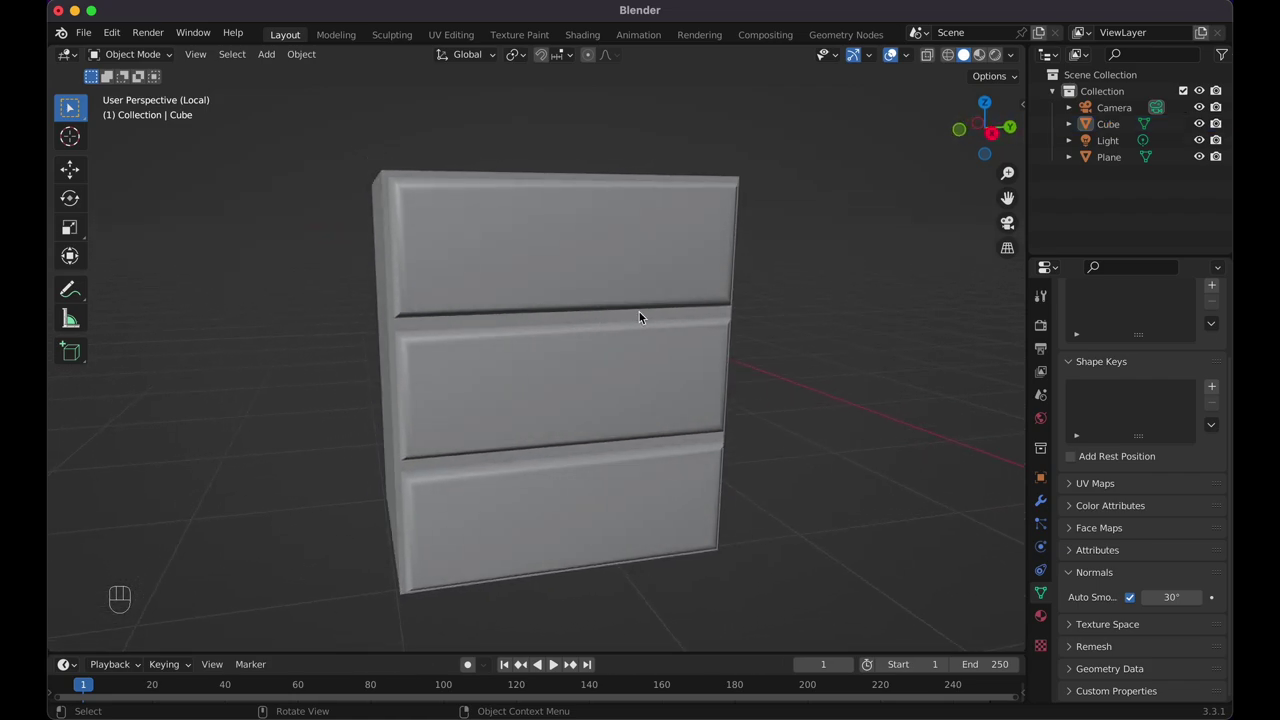
Inspect the dresser from front and right views and set the 3D cursor on the top drawer front
key("KP_1")
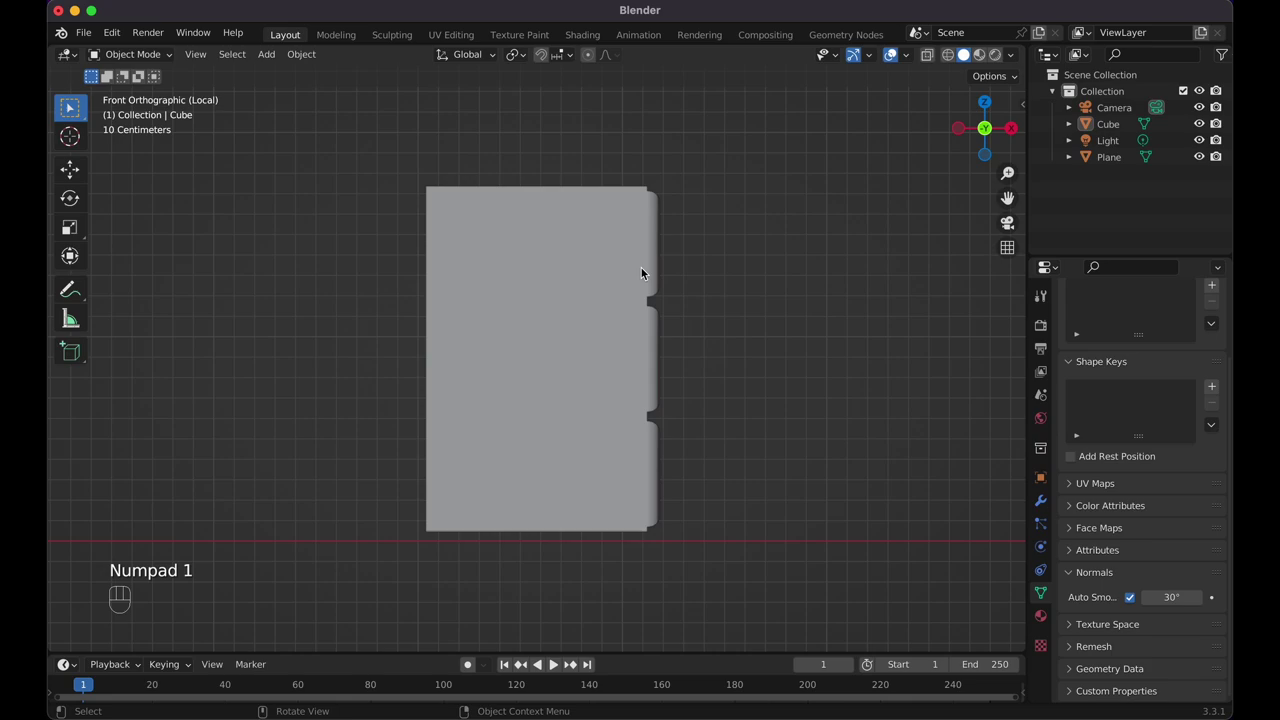
key("KP_3")
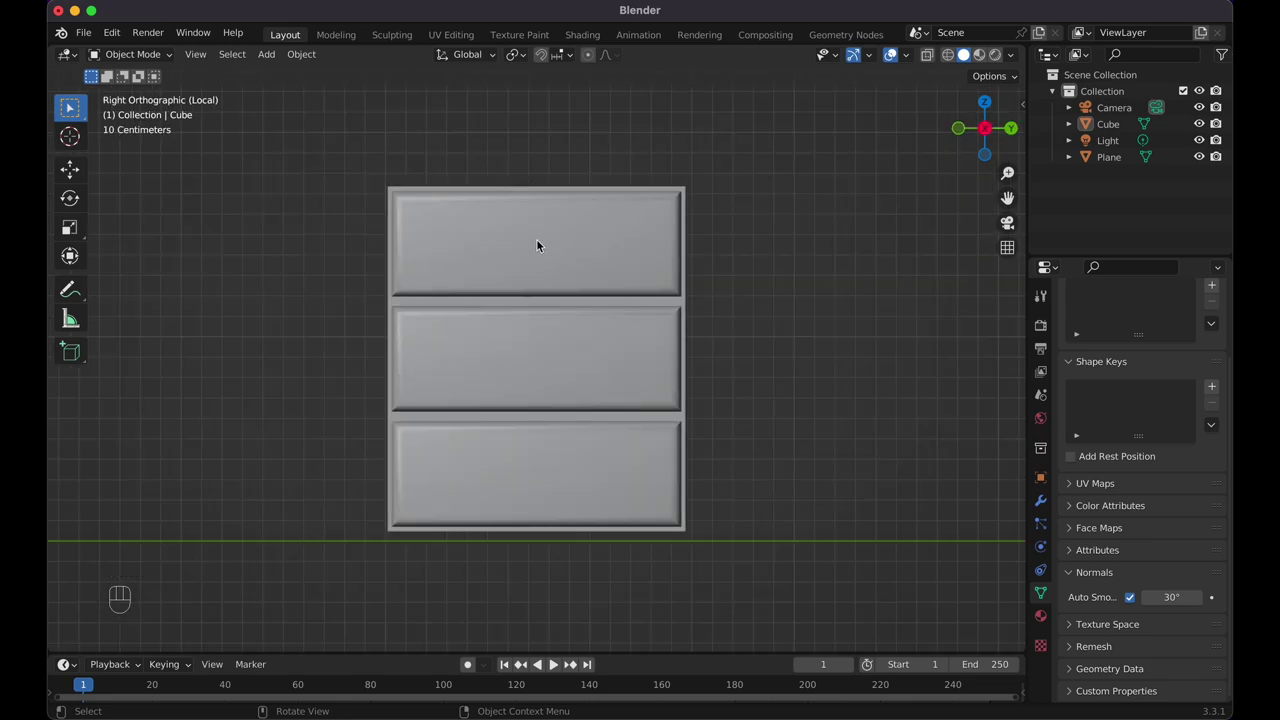
right_click(542, 248)
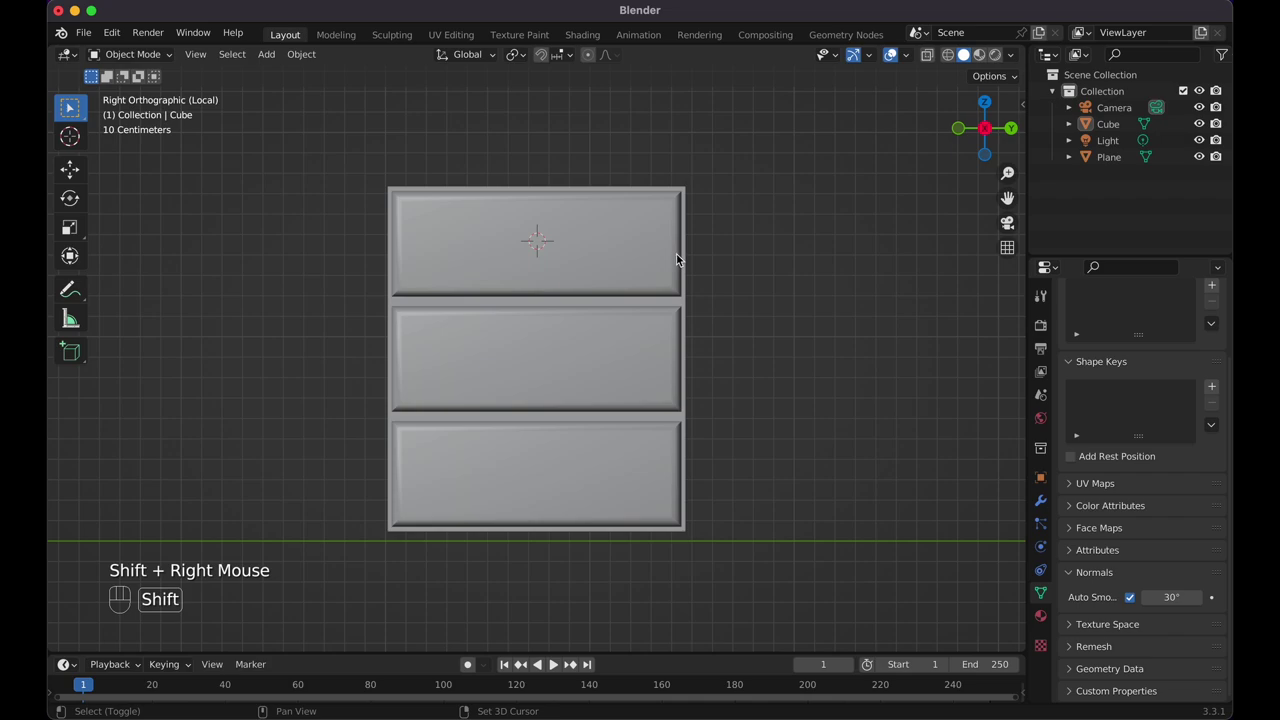
Add a cube at the cursor and shrink it down into a small handle on the top drawer
key("shift+a")
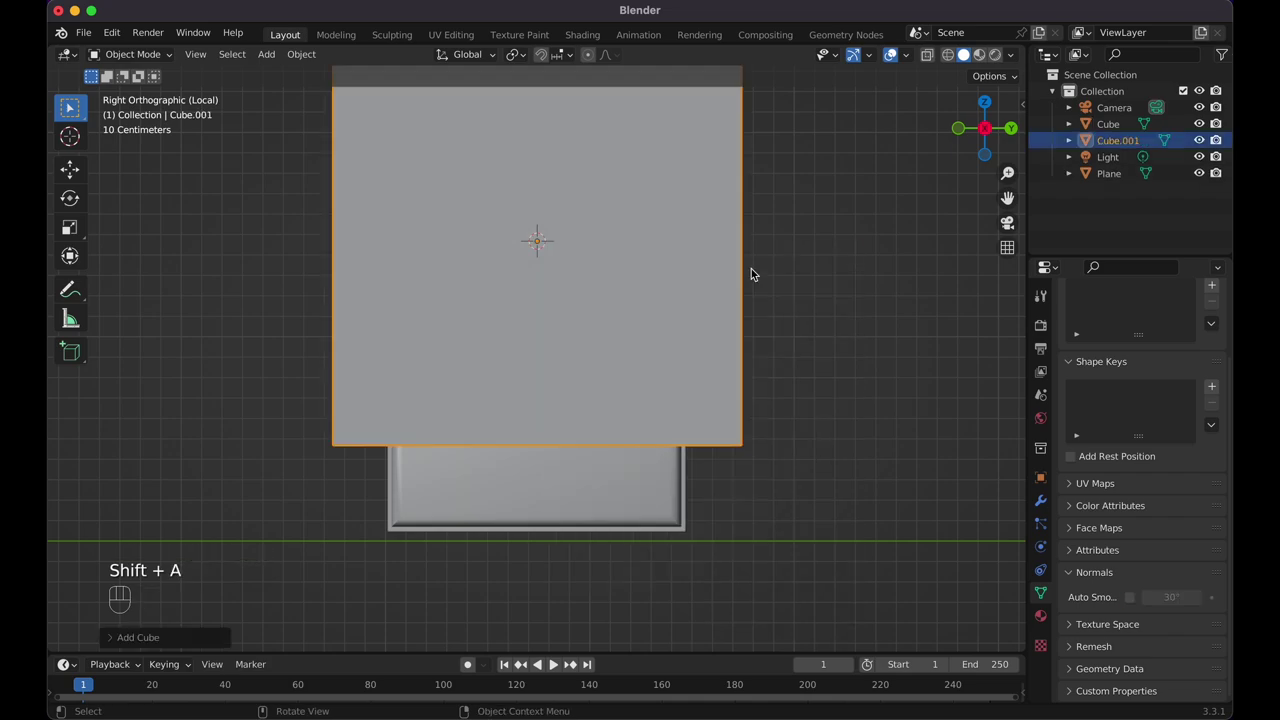
key("s")
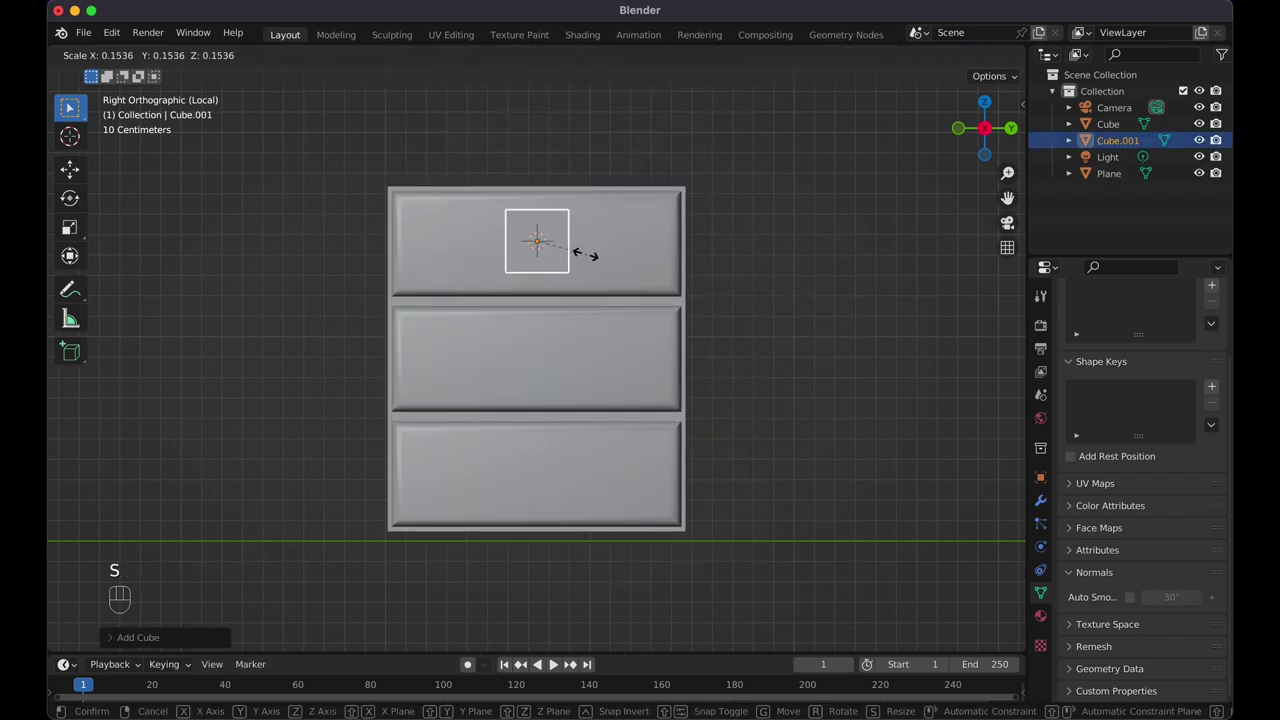
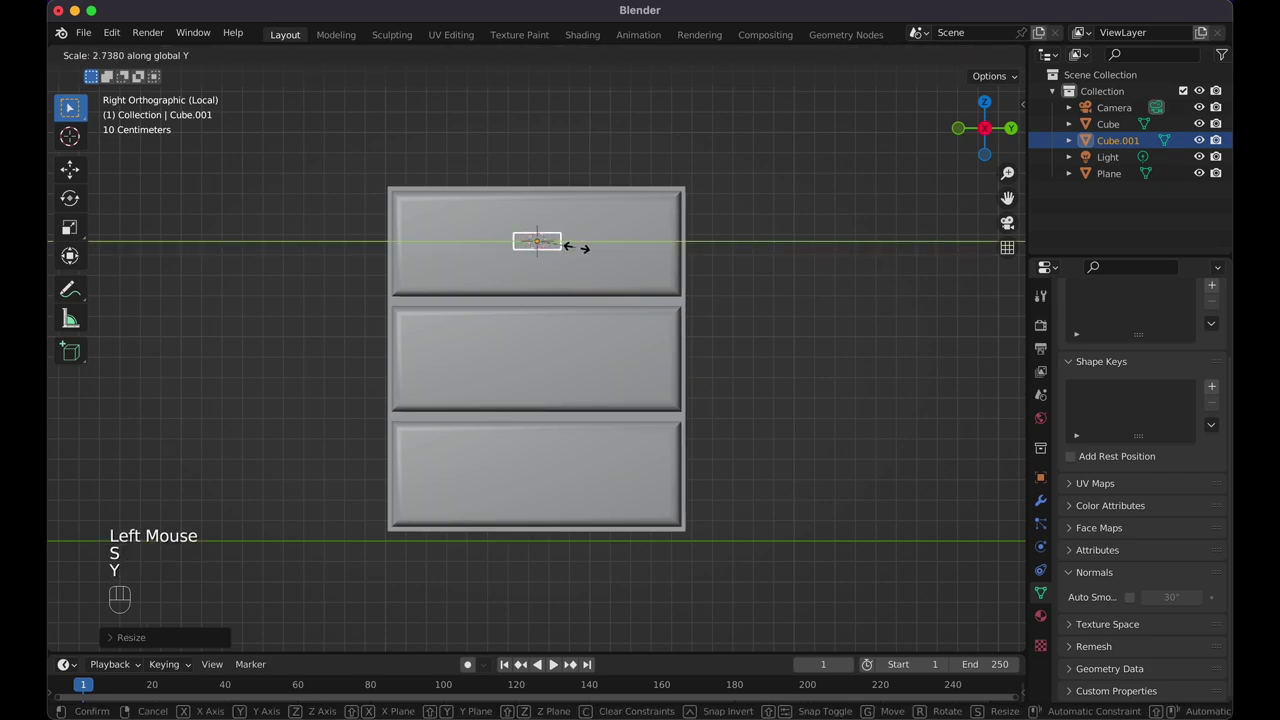
left_click(603, 256)
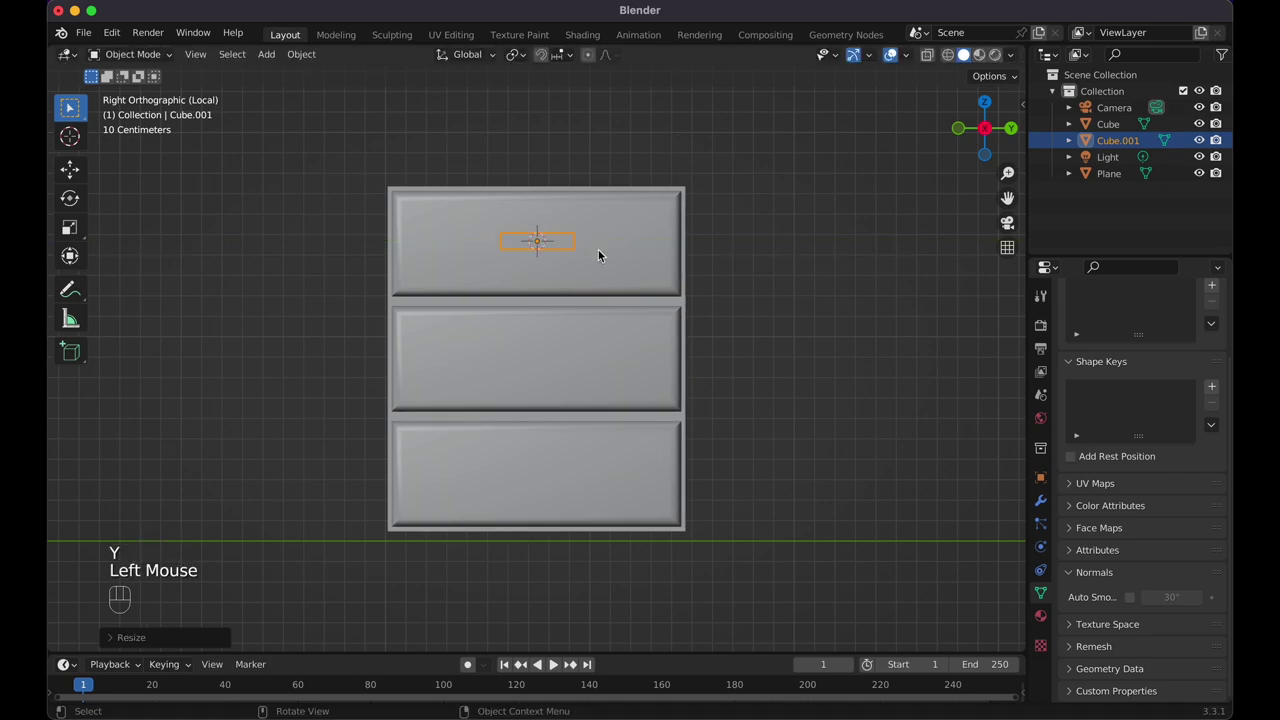
key("KP_1")
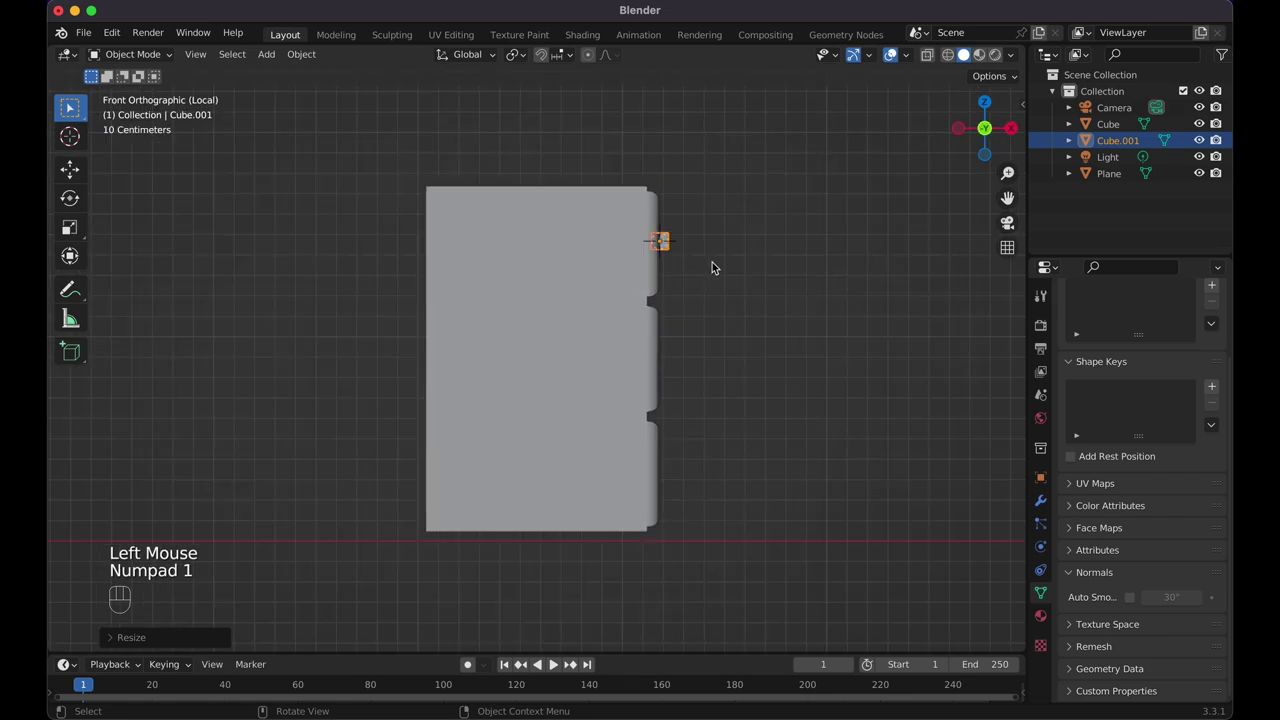
Thin the handle along X from the front view so it becomes a slim drawer handle
key("s")
key("x")
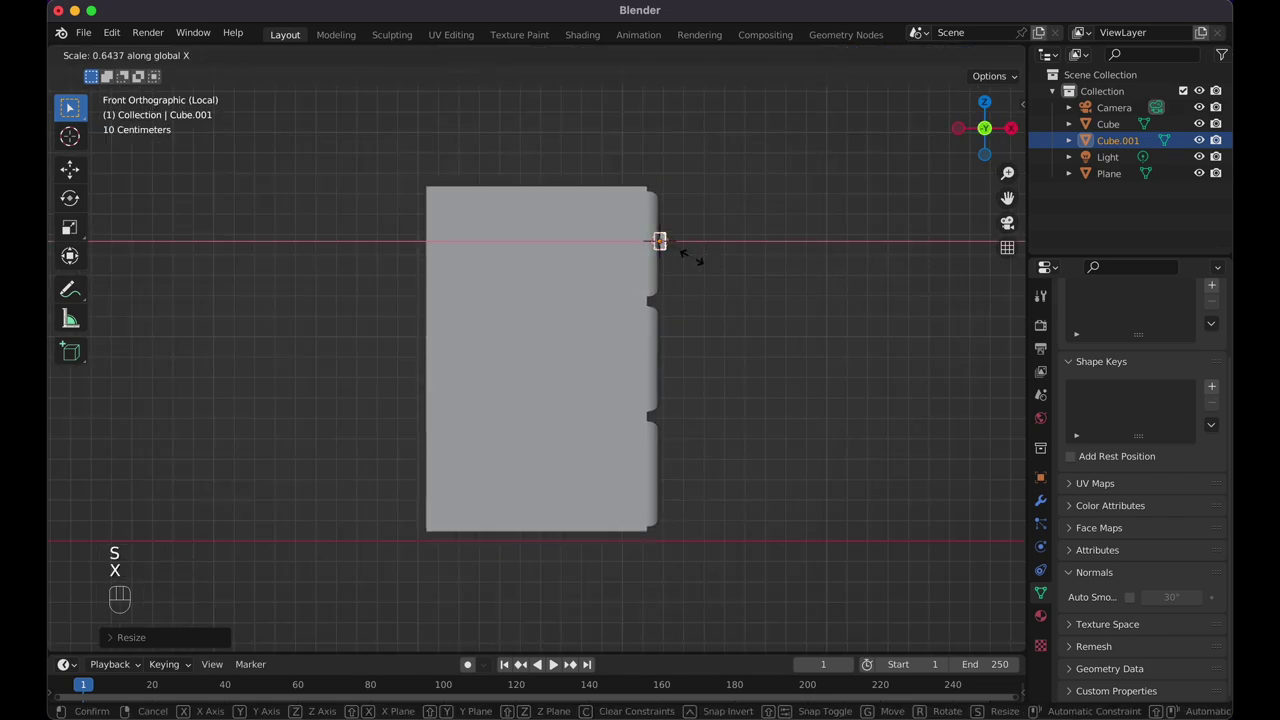
left_click(696, 265)
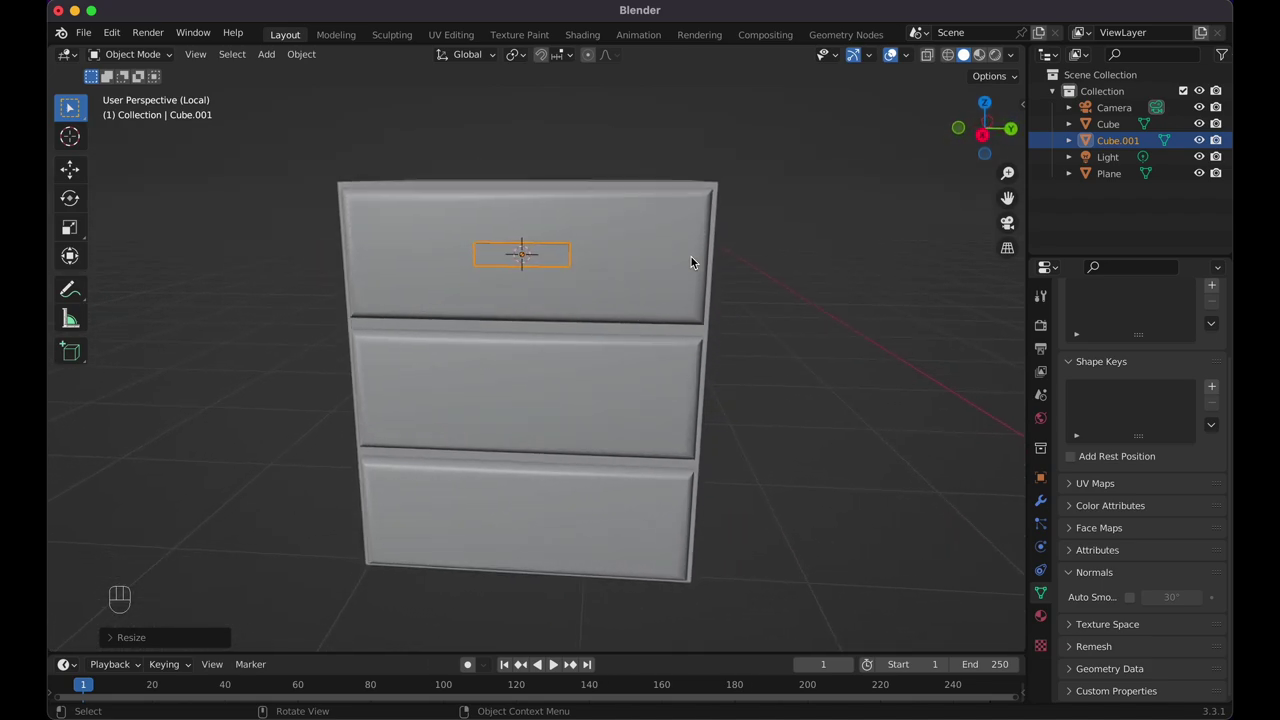
key("KP_3")
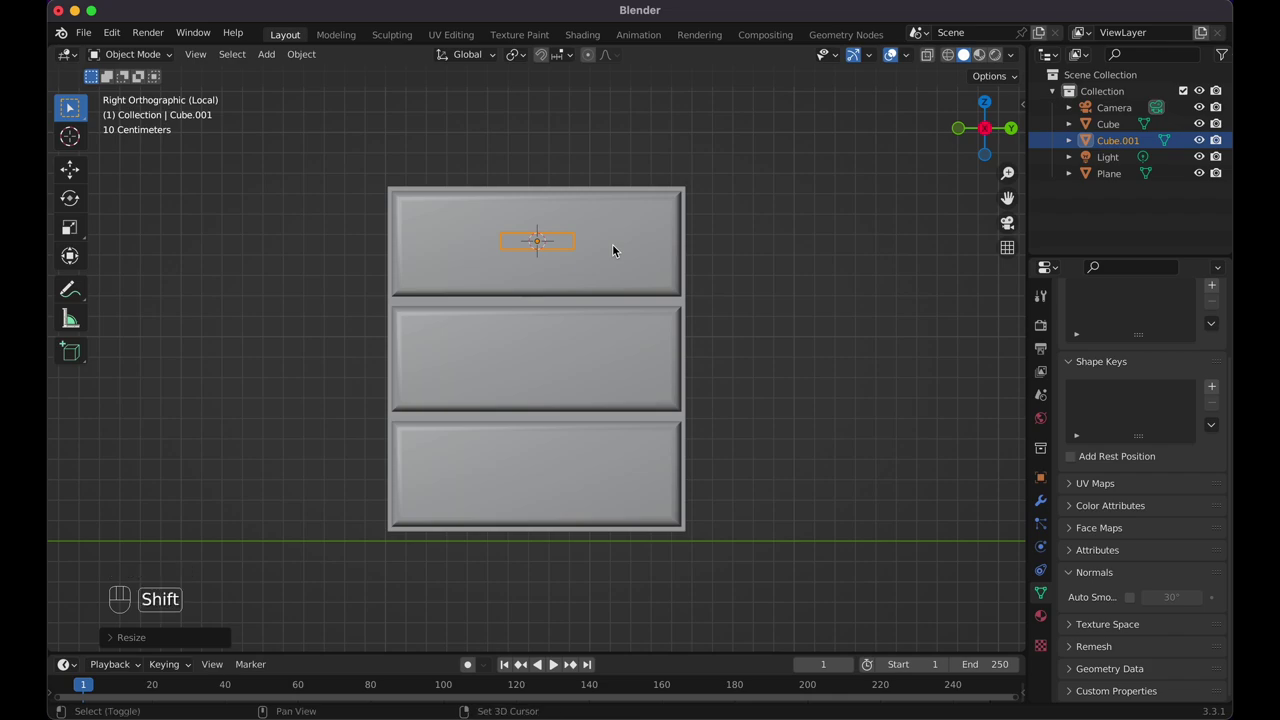
Duplicate the handle down along Z onto the middle and bottom drawers
key("alt+d")
key("g")
key("z")
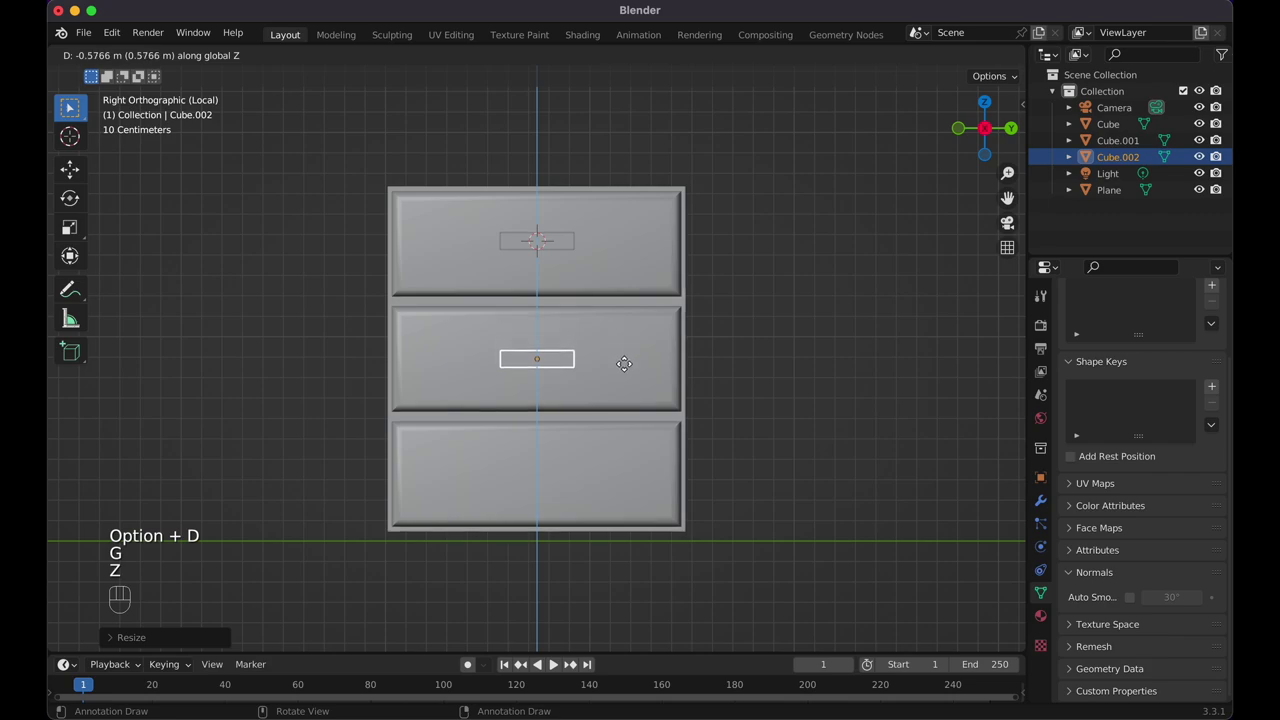
left_click(630, 361)
key("alt+d")
key("g")
key("z")
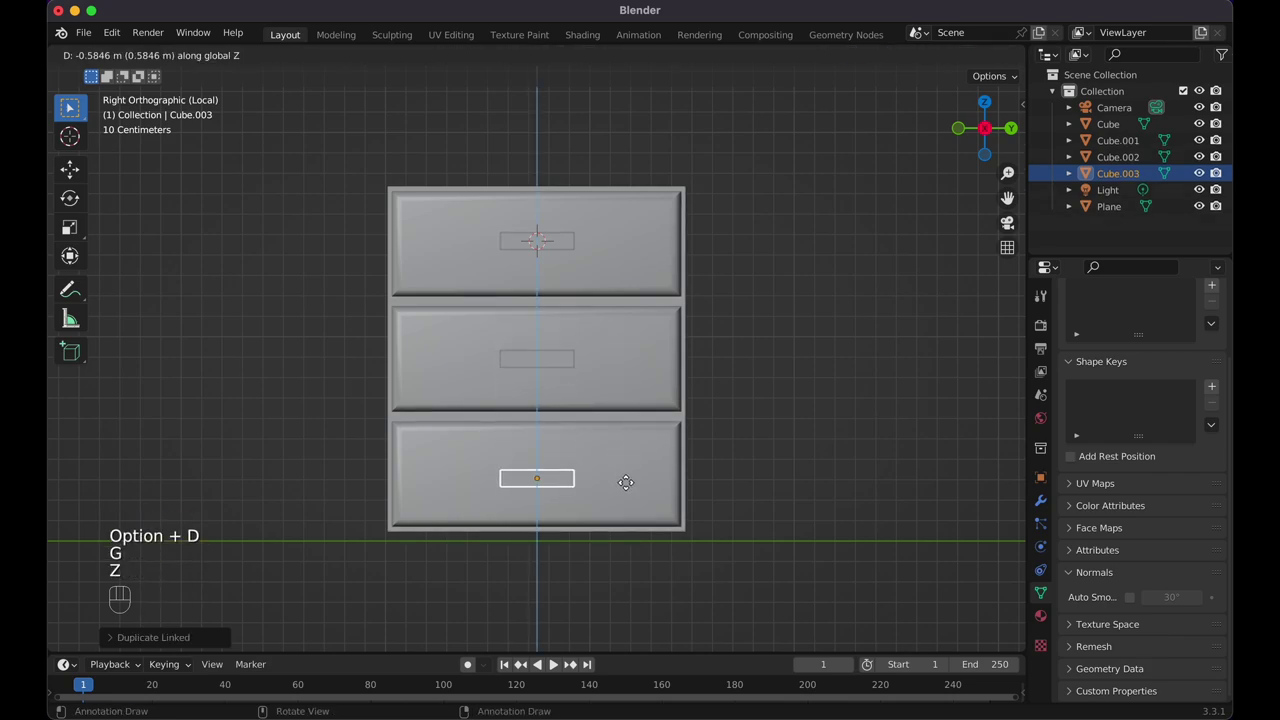
left_click(629, 482)
Shade the cabinet and all three handles smooth with auto smoothing, shown in Material Preview
left_click(787, 374)
left_click(616, 230)
left_click(622, 381)
left_click(604, 524)
left_click(673, 394)
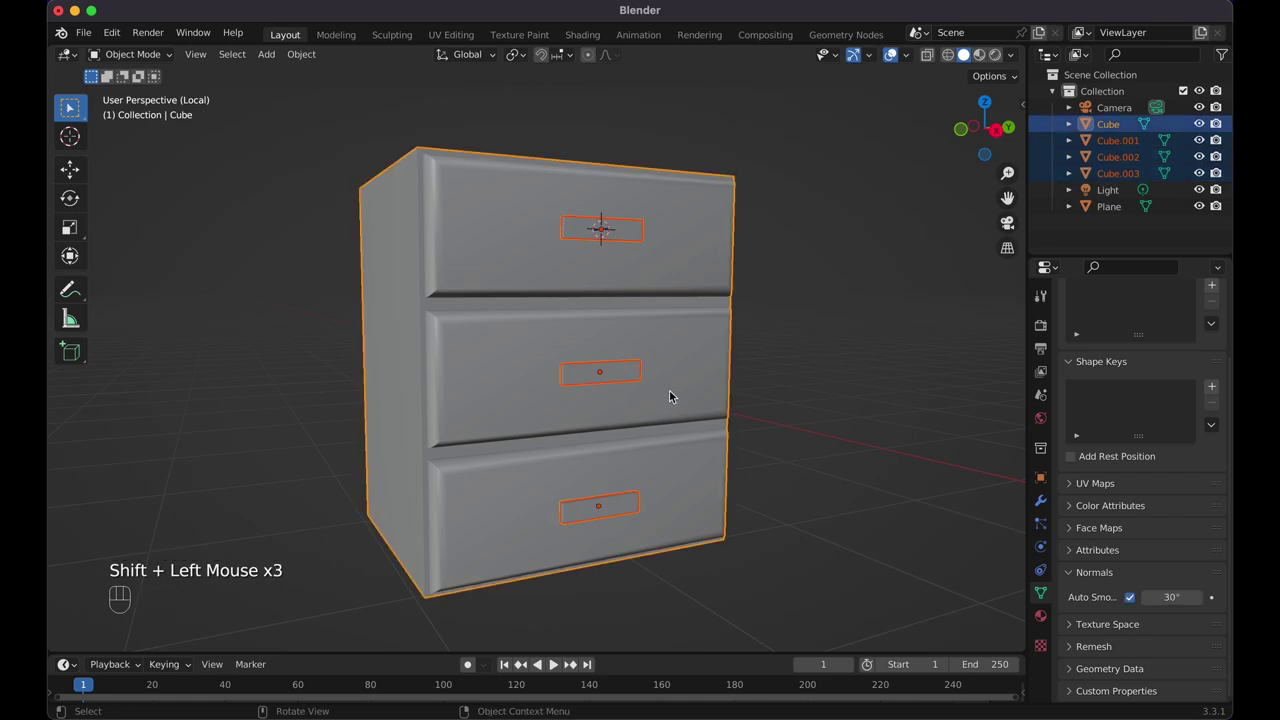
left_click(982, 60)
Give the top drawer handle a new material with a grey base colour
left_click(628, 244)
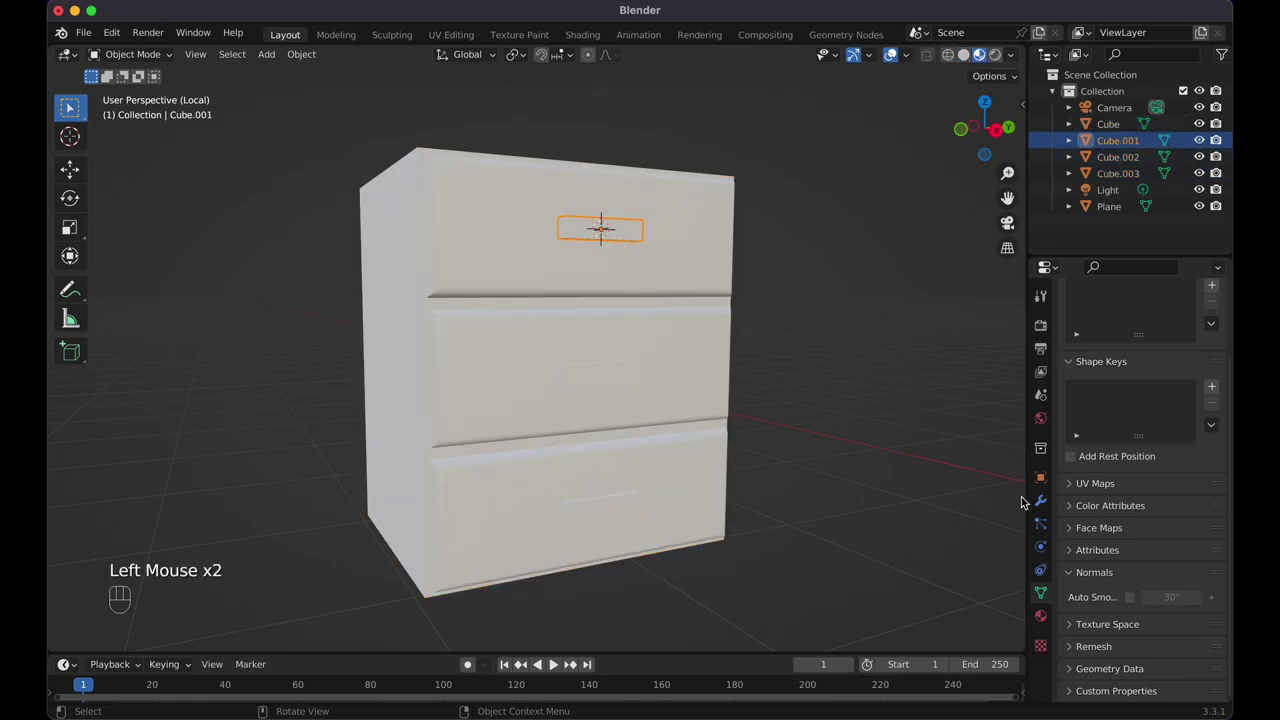
left_click(1045, 615)
left_click_drag(1112, 396, 1127, 409)
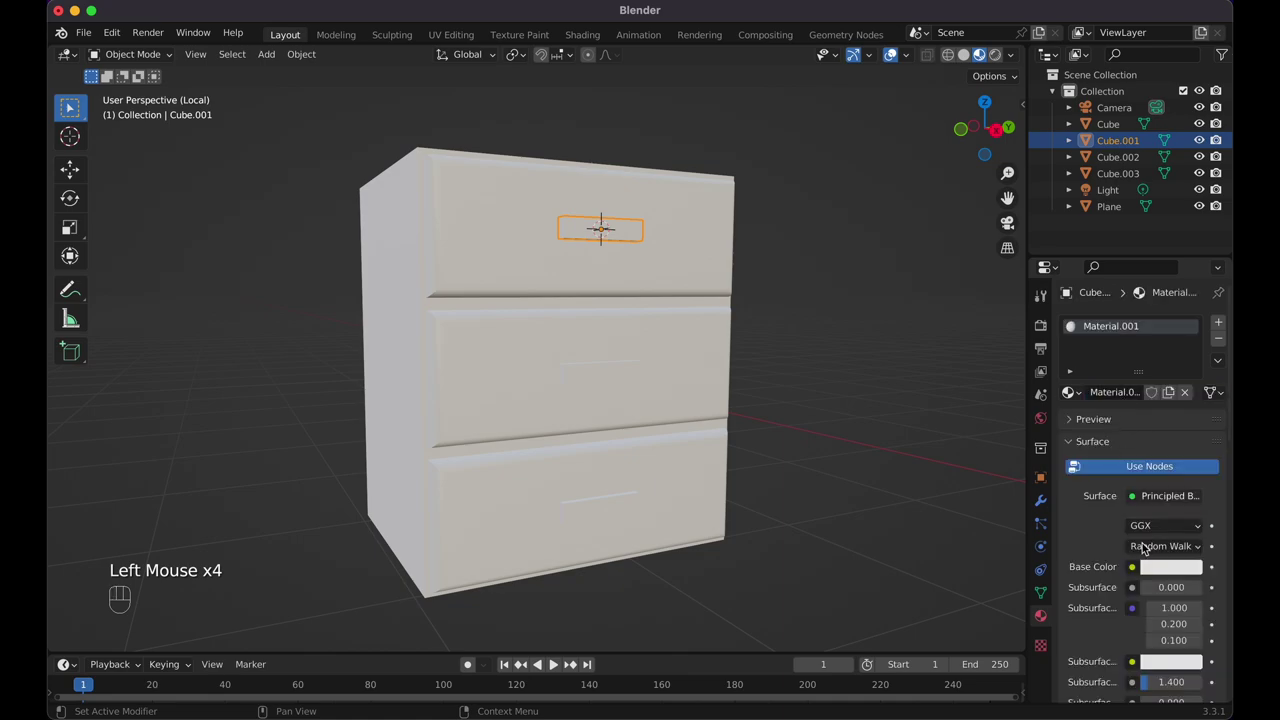
left_click(1156, 573)
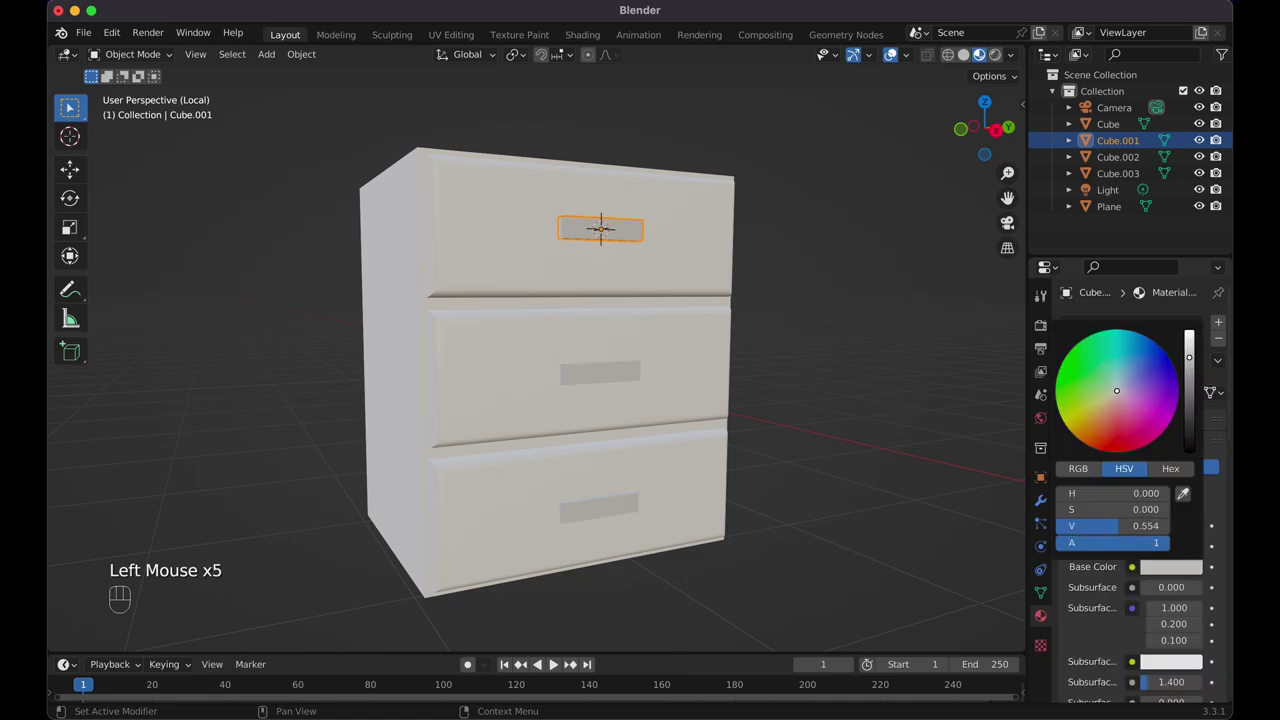
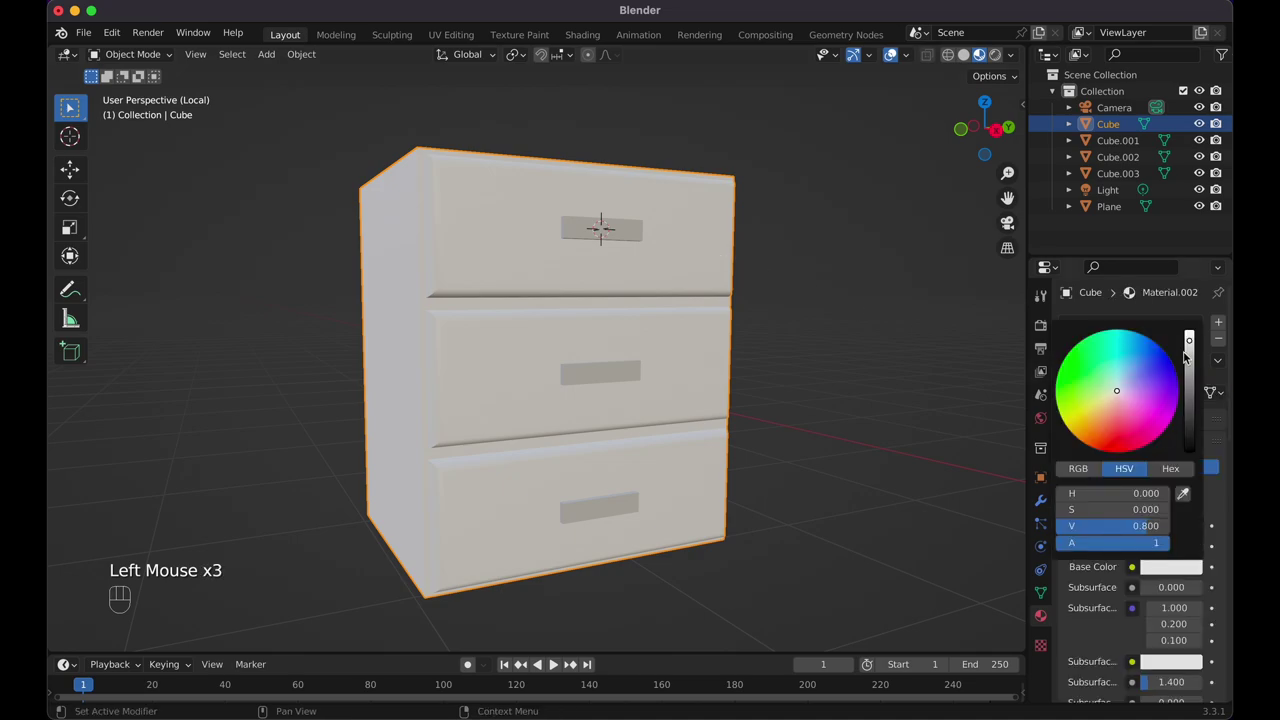
left_click(782, 378)
Join the three handles and the cabinet body into a single object
left_click(629, 236)
left_click(635, 372)
left_click(628, 509)
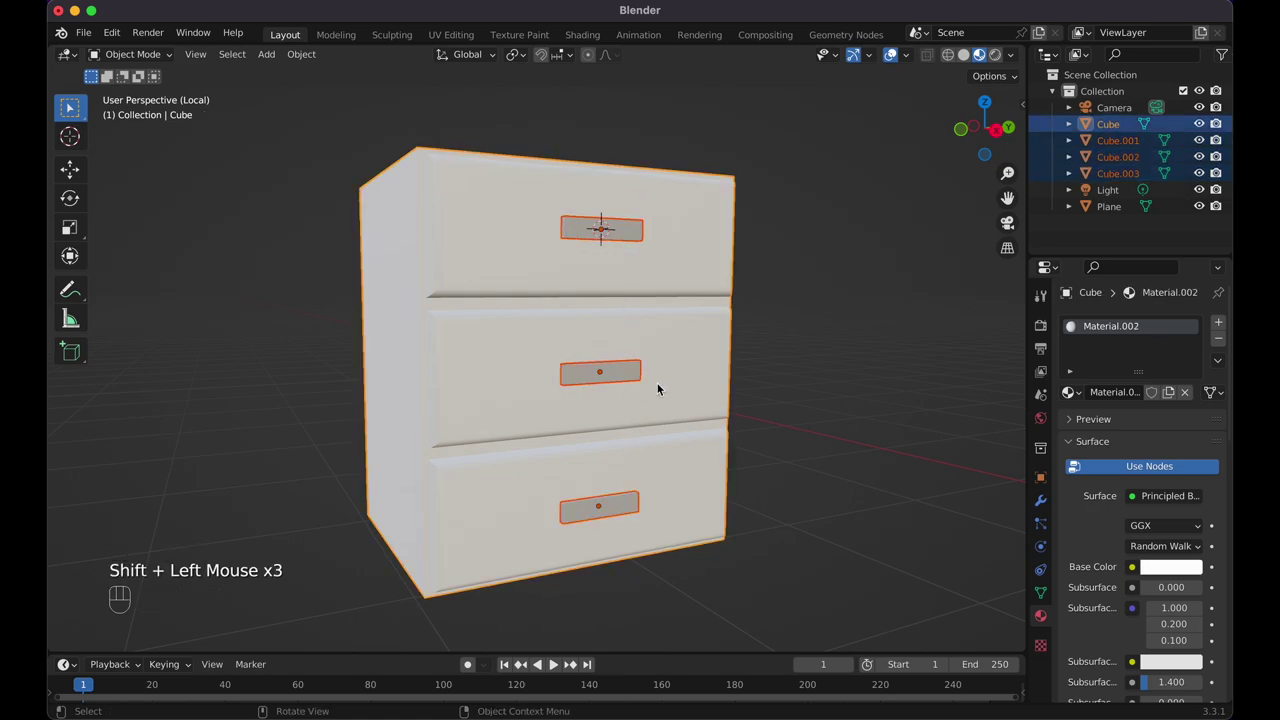
key("super+j")
left_click(672, 321)
key("g")
key("Escape")
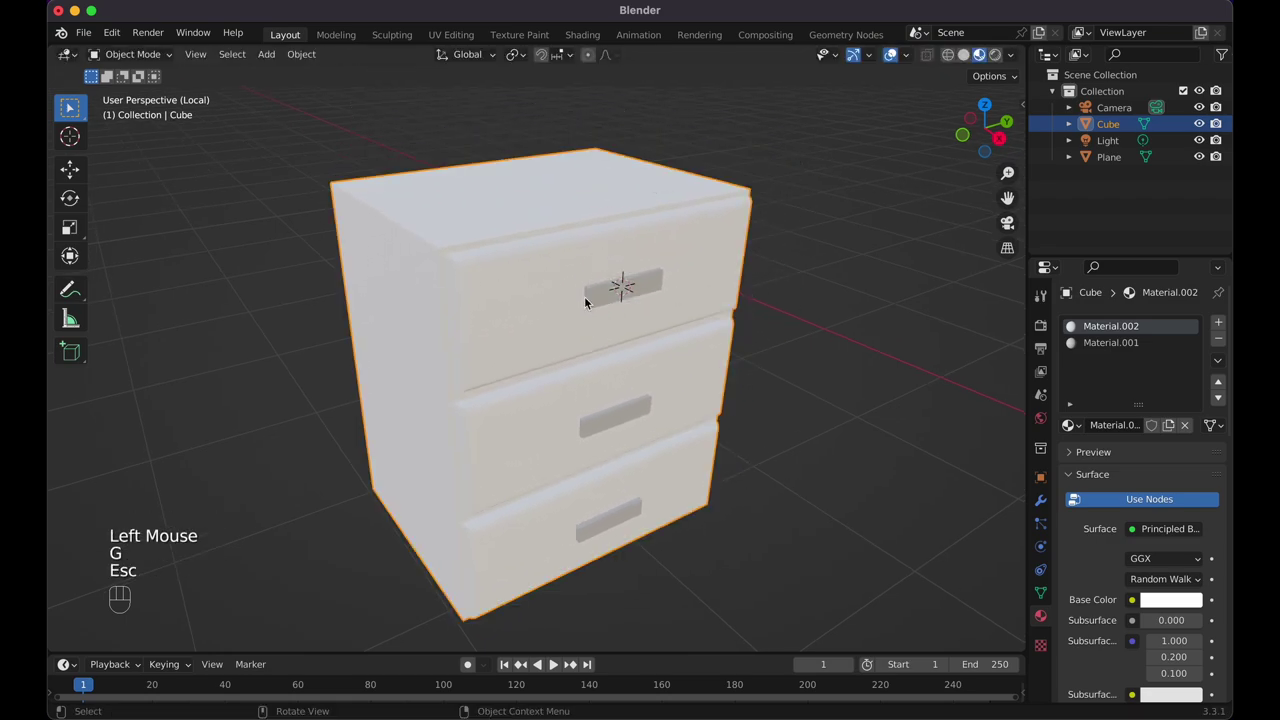
Review the merged cabinet's mesh data and its two material slots
left_click(649, 290)
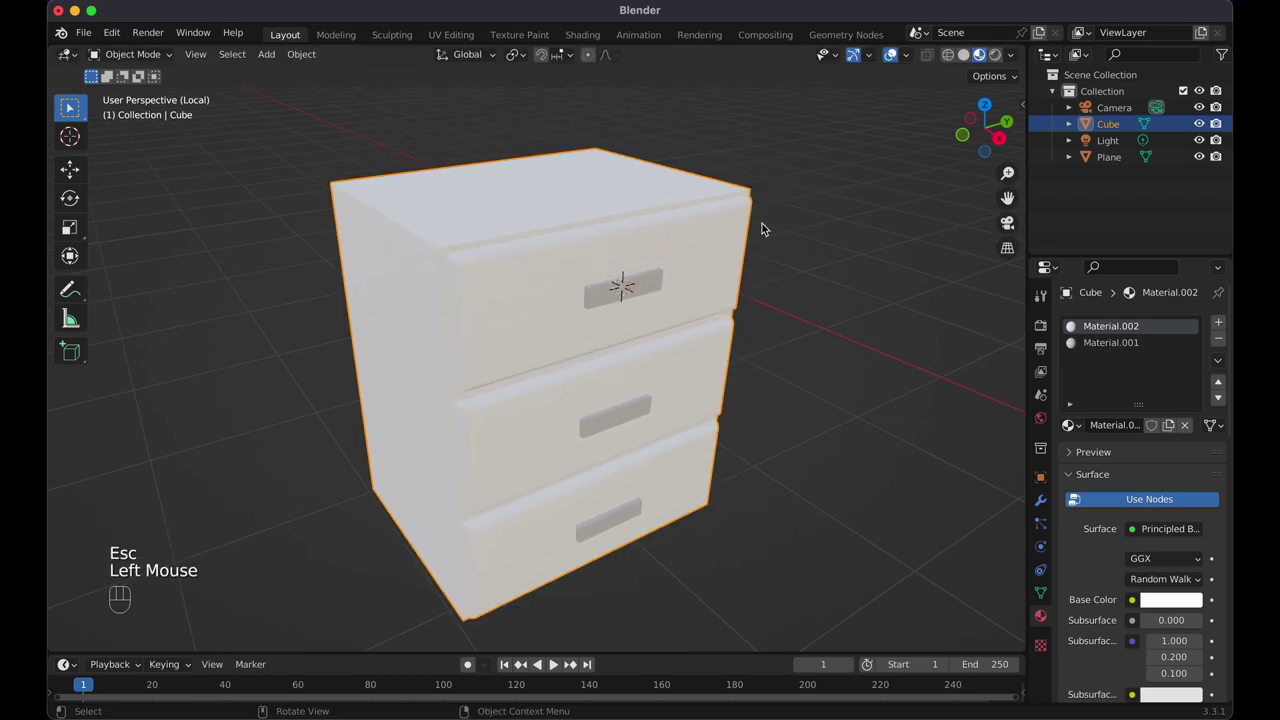
left_click(1075, 135)
left_click(1093, 145)
left_click(1148, 166)
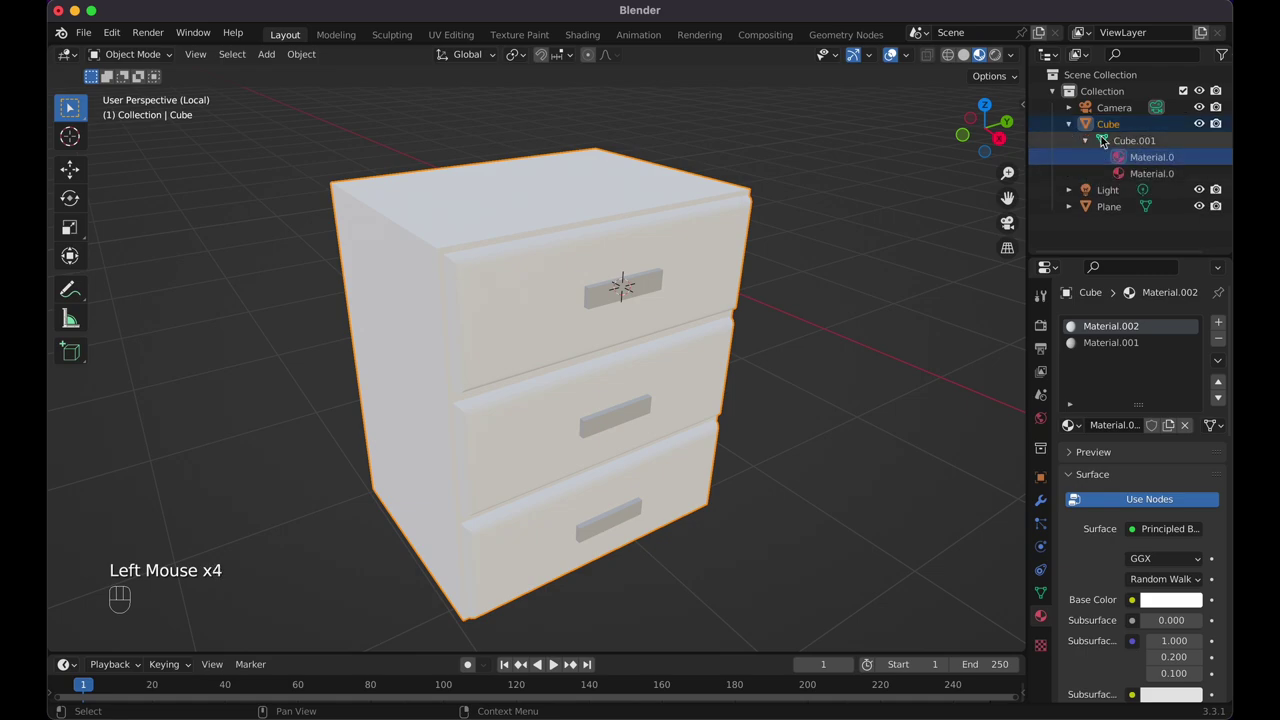
In Edit Mode, assign the grey Material.001 to the handle faces, then return to Object Mode
key("Tab")
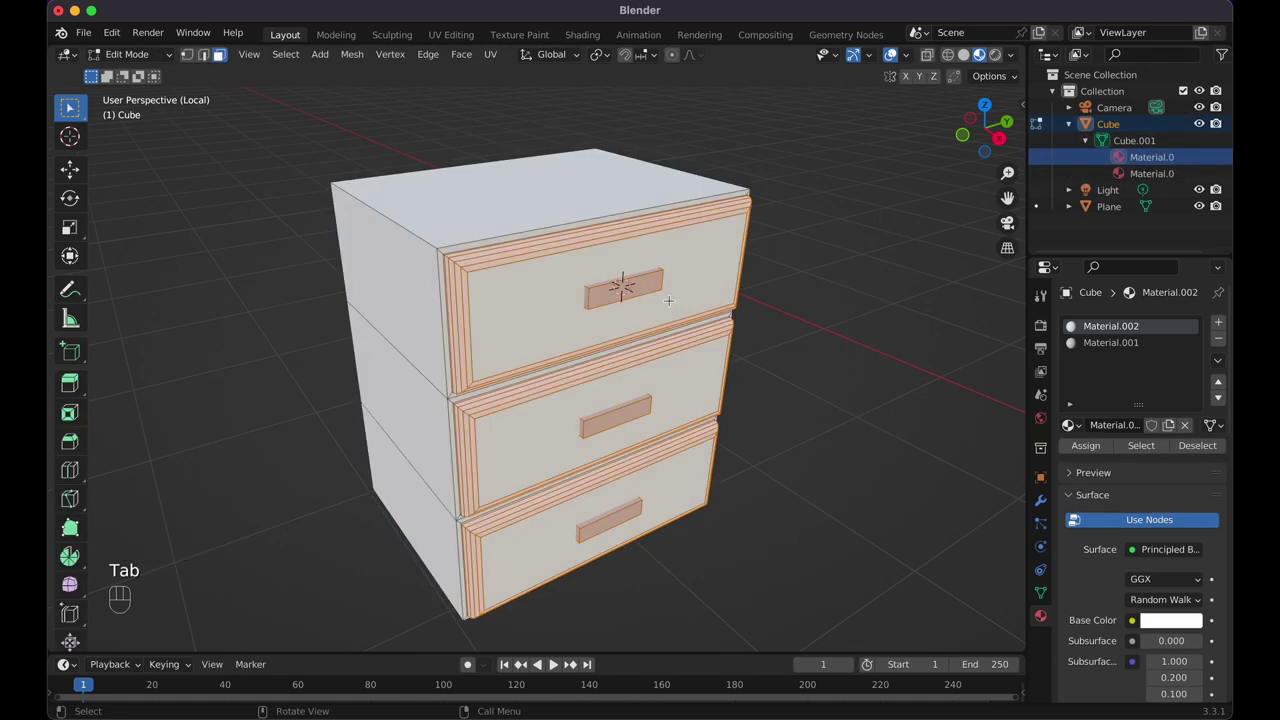
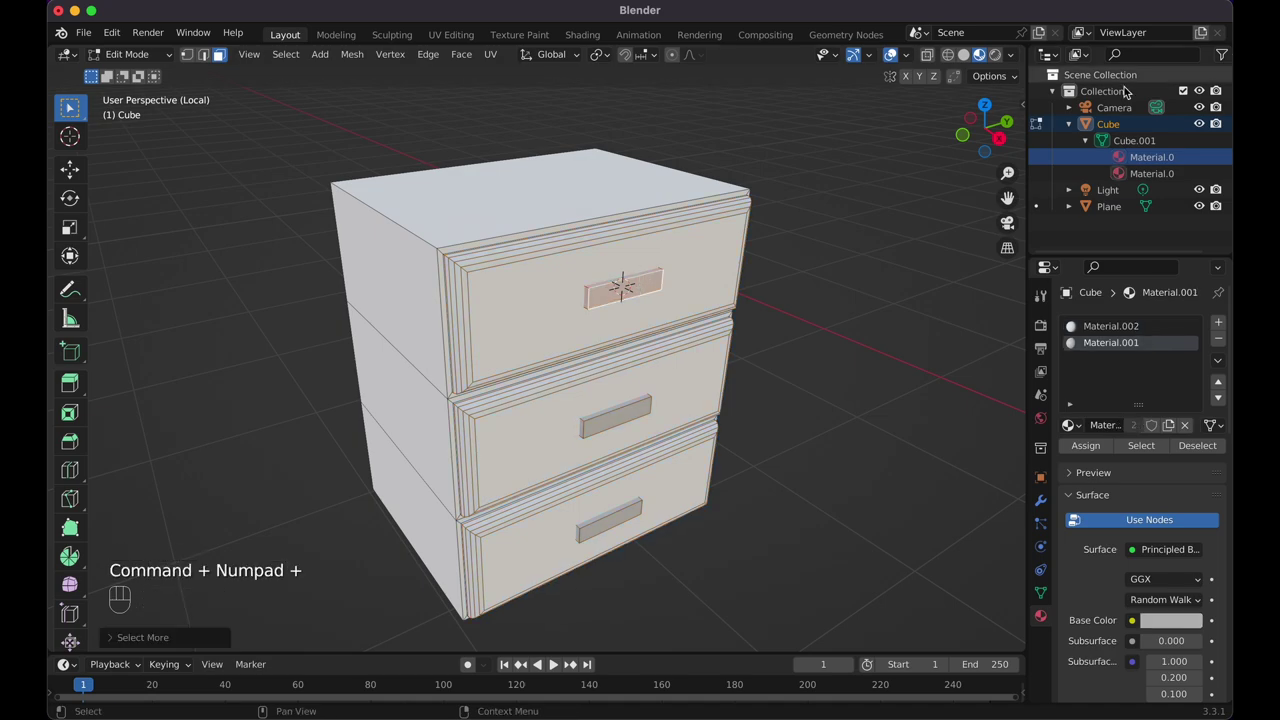
left_click(1139, 177)
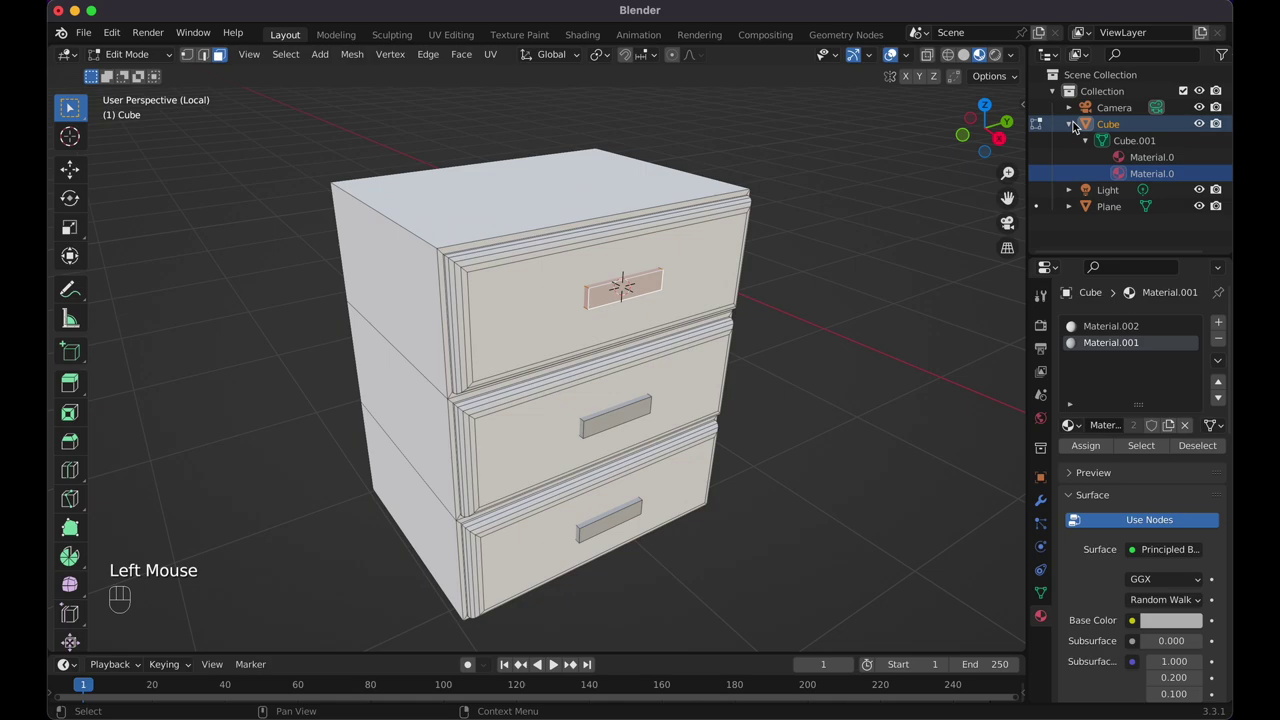
left_click(1083, 127)
key("Tab")
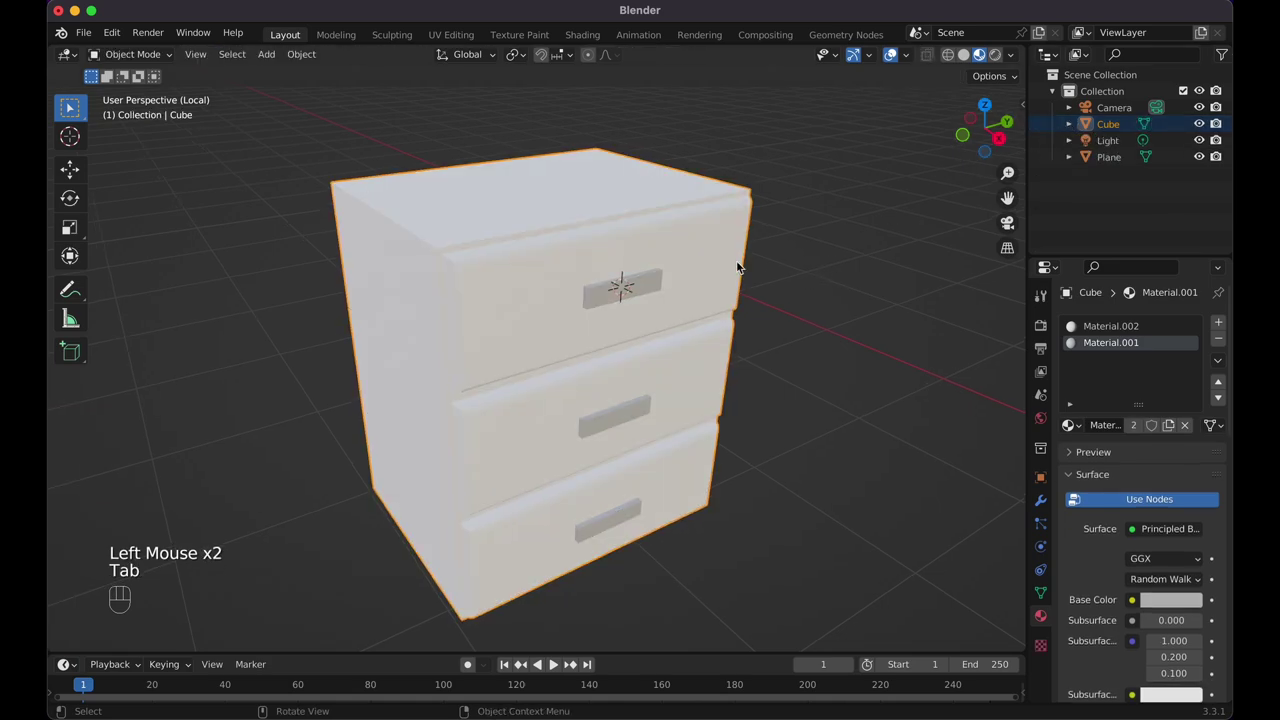
Leave local view and darken the handle material's base colour to a deeper grey
key("/")
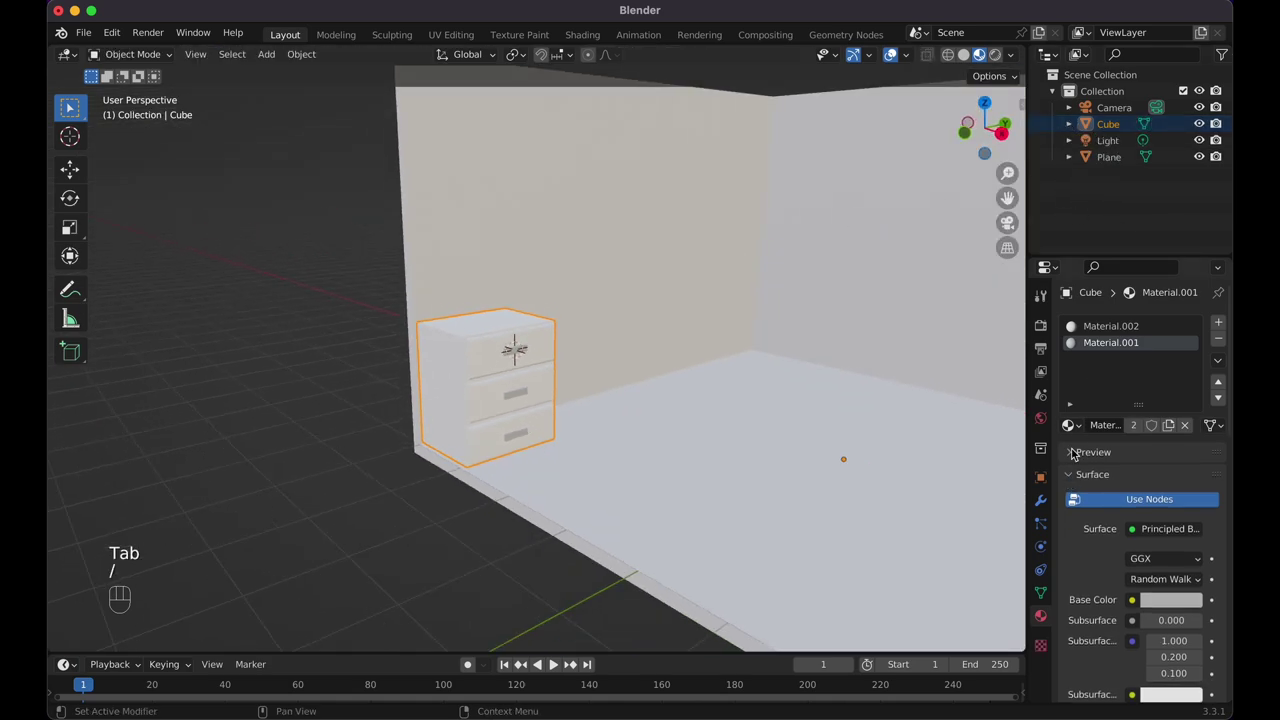
left_click(1189, 607)
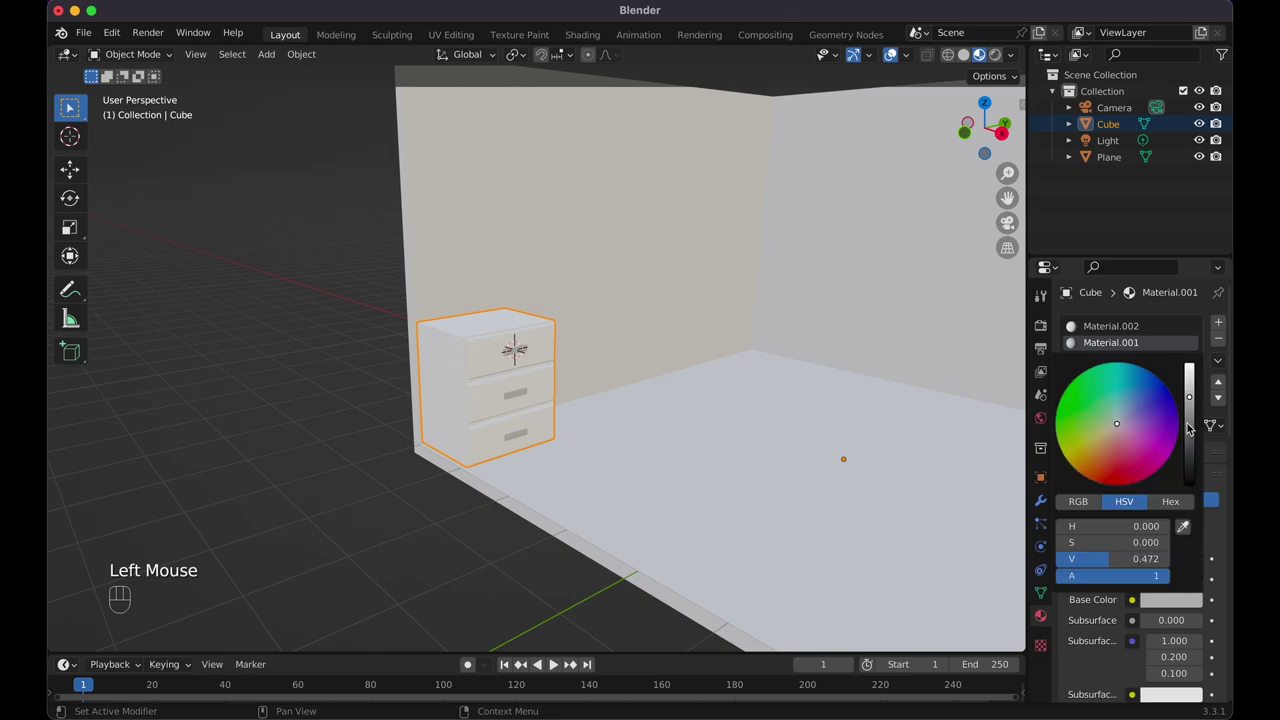
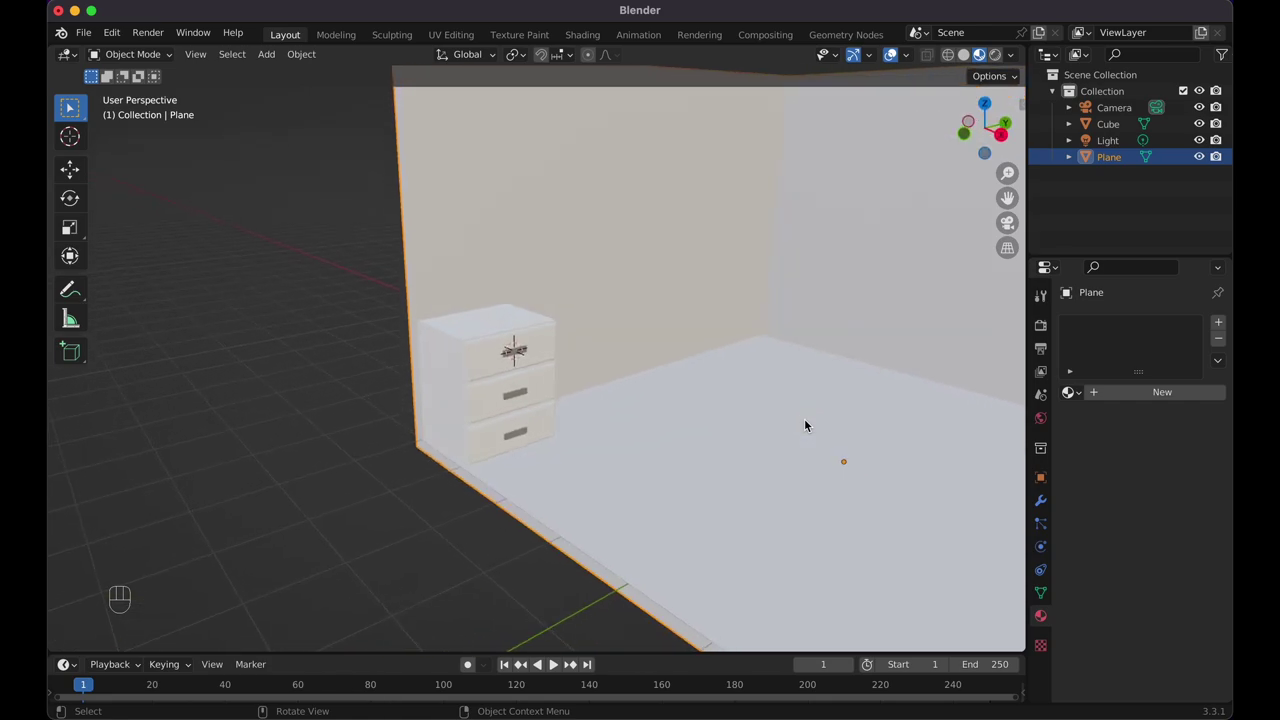
left_click(478, 400)
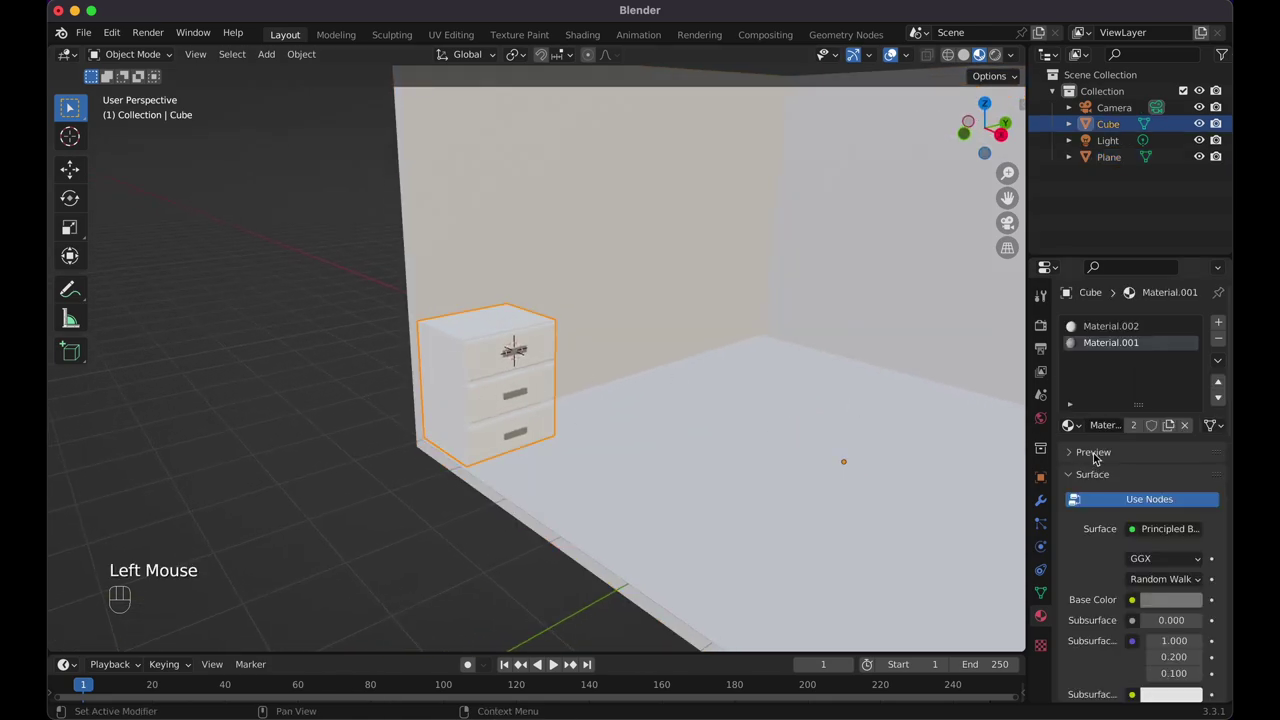
Add a Mirror modifier to the cabinet using Plane as mirror object, on Y only
left_click(1044, 513)
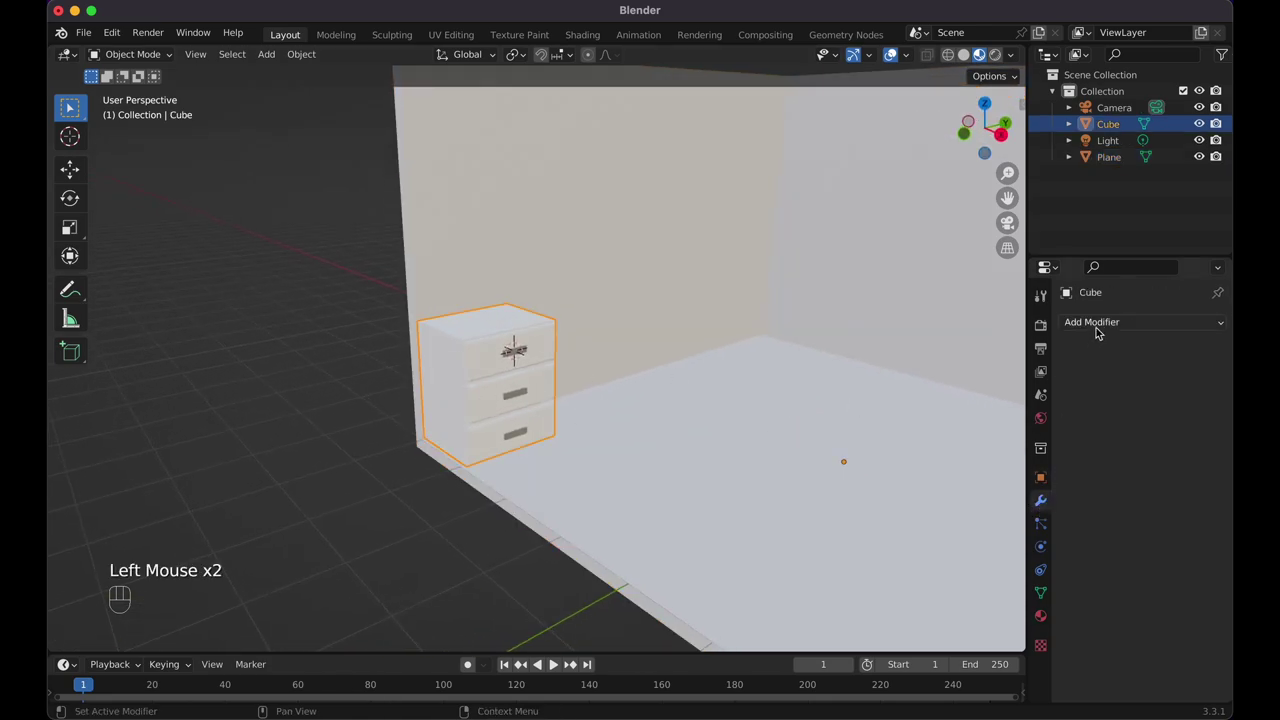
left_click_drag(1103, 326, 873, 522)
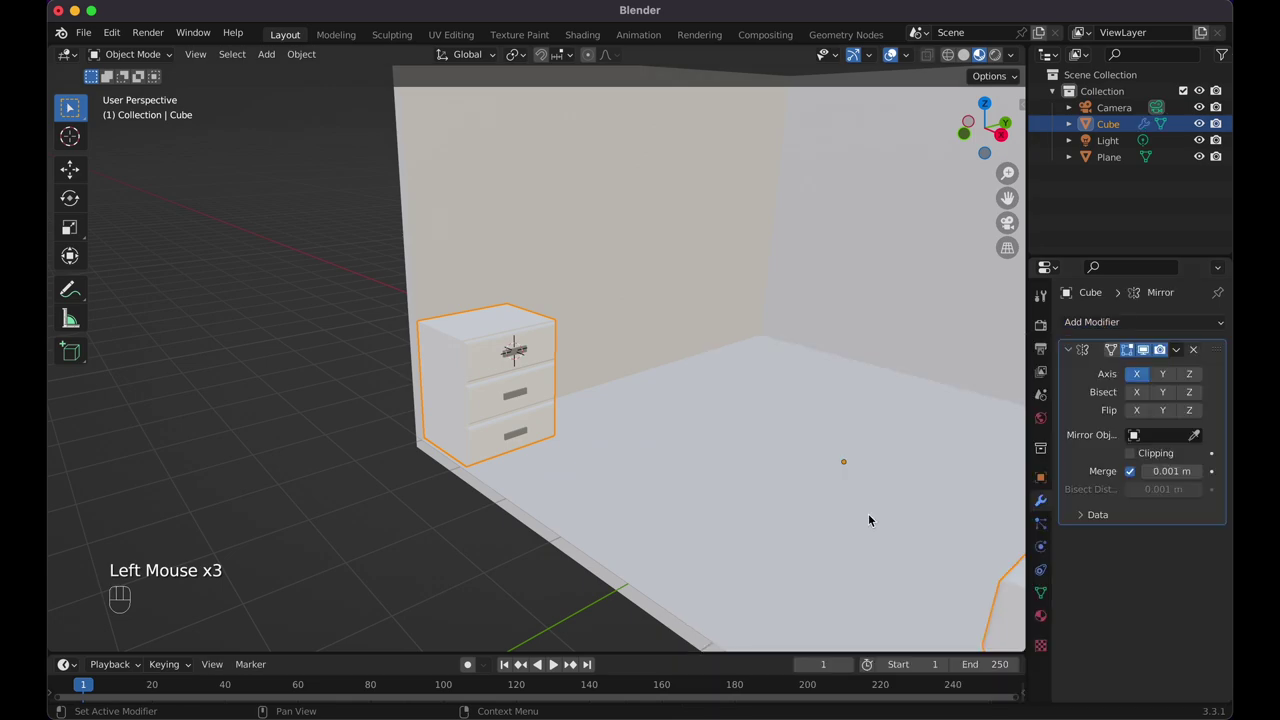
left_click(1201, 439)
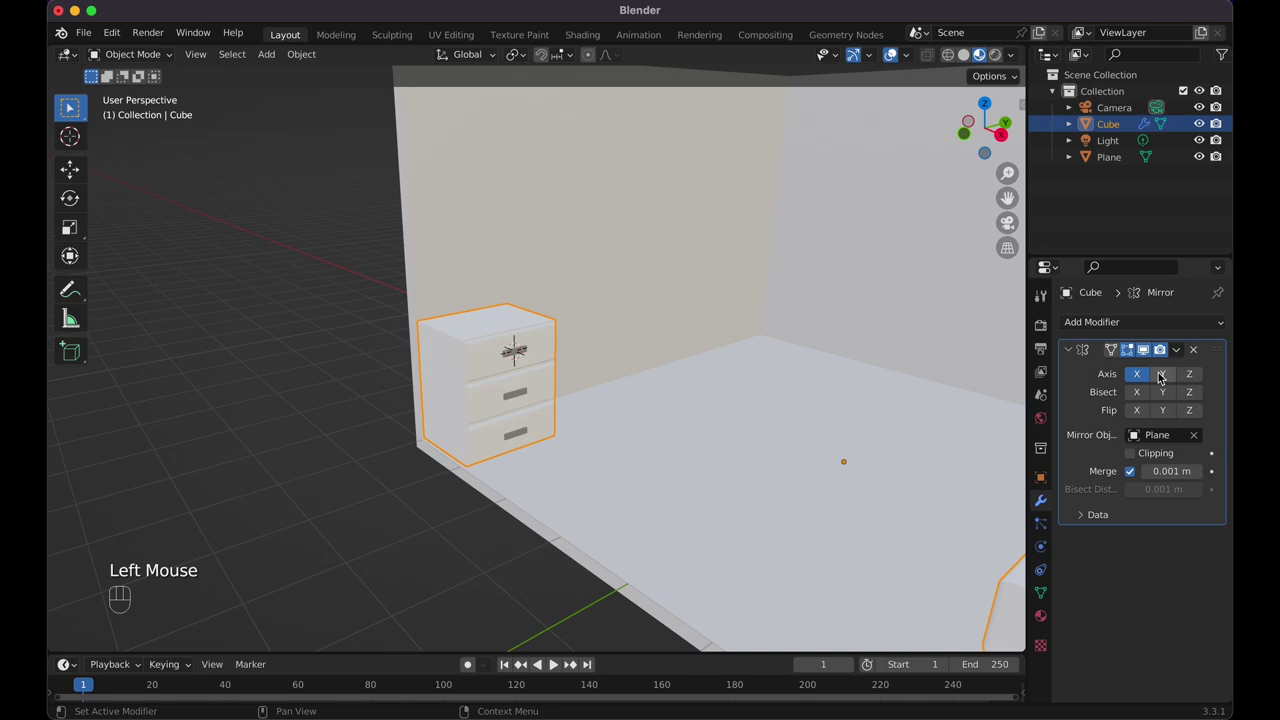
left_click(1163, 380)
left_click(1135, 376)
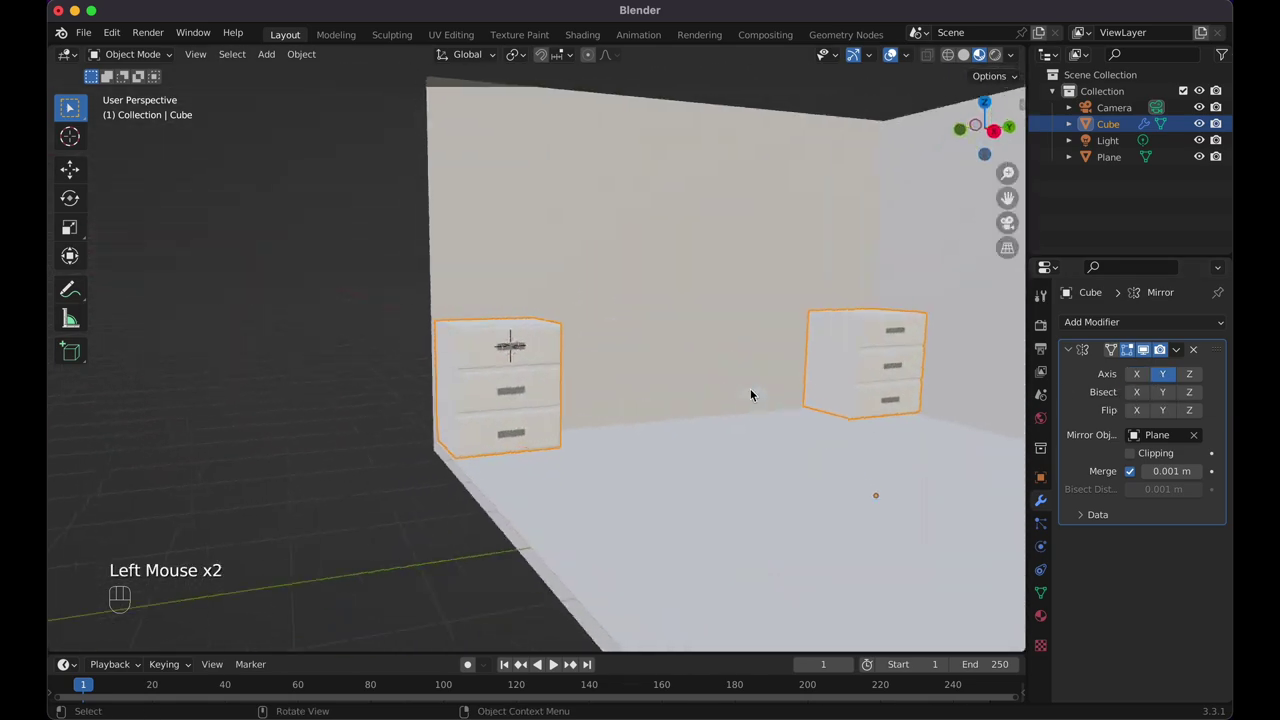
Orbit and switch views to check the mirrored second cabinet across the room
middle_click(755, 397)
key("KP_1")
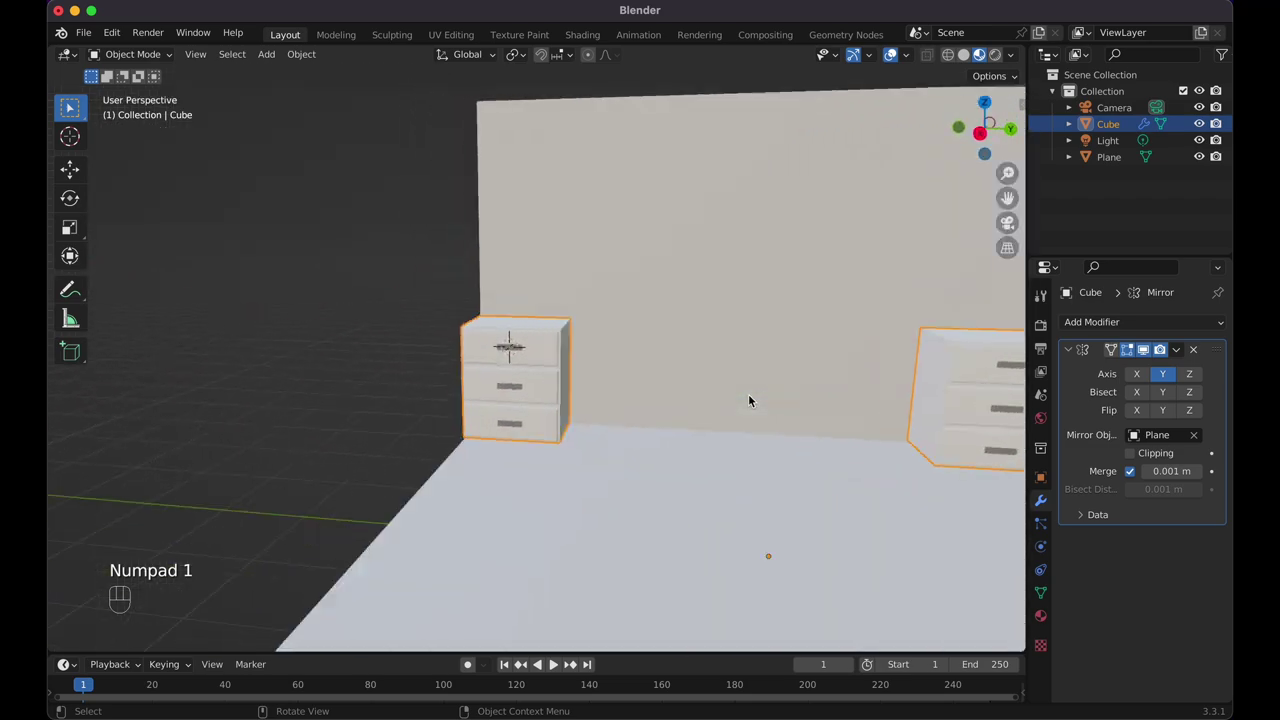
key("KP_3")
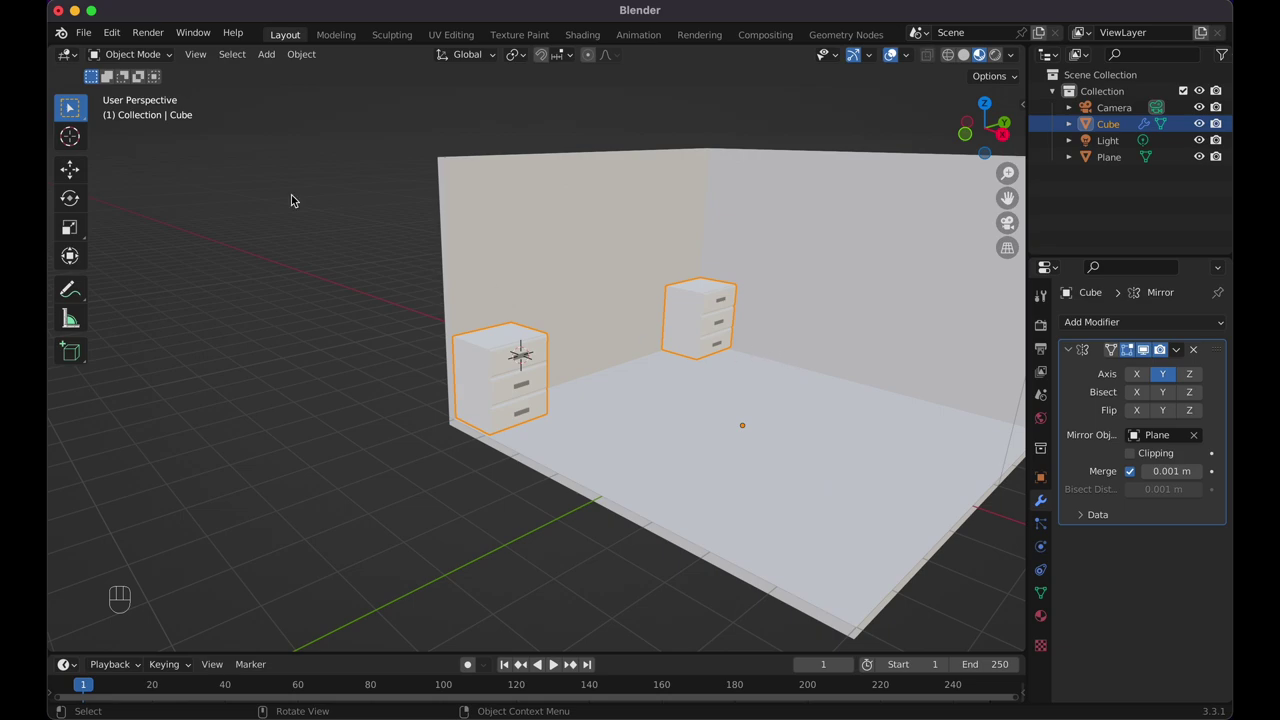
left_click_drag(91, 43, 830, 388)
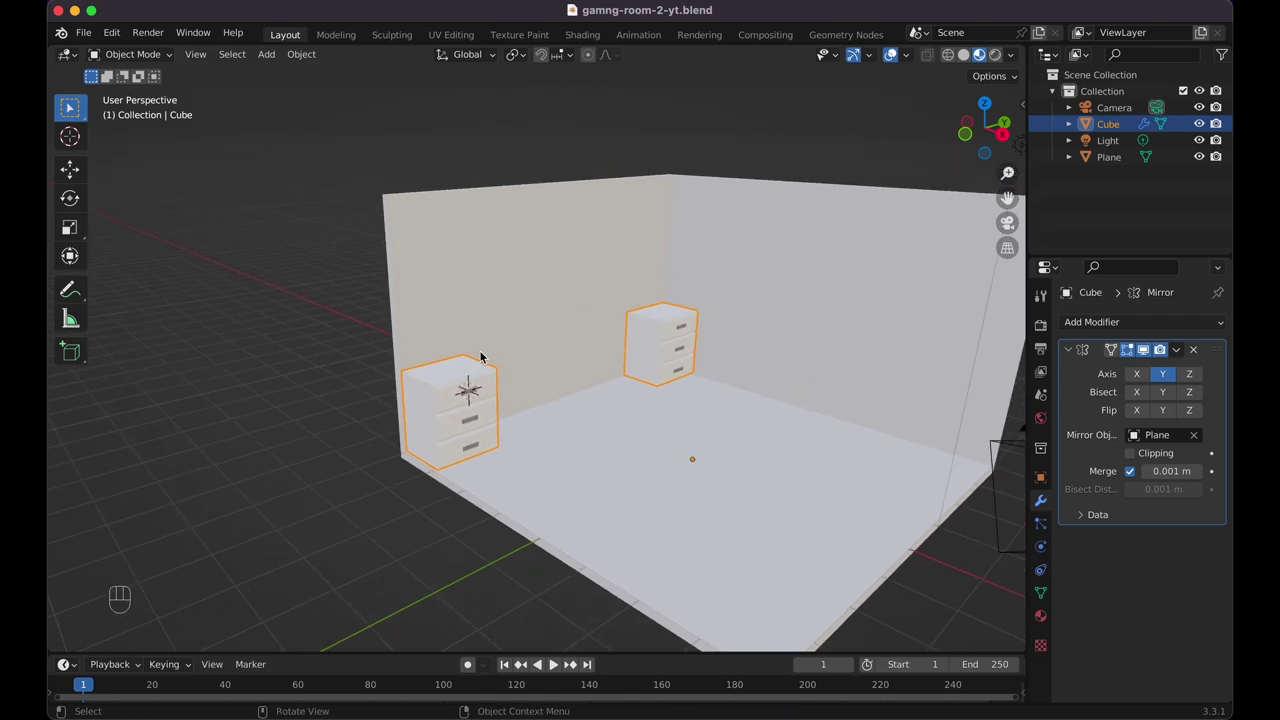
Add a cube and scale it along X into a narrow slab, viewed from above in see-through mode
key("shift+a")
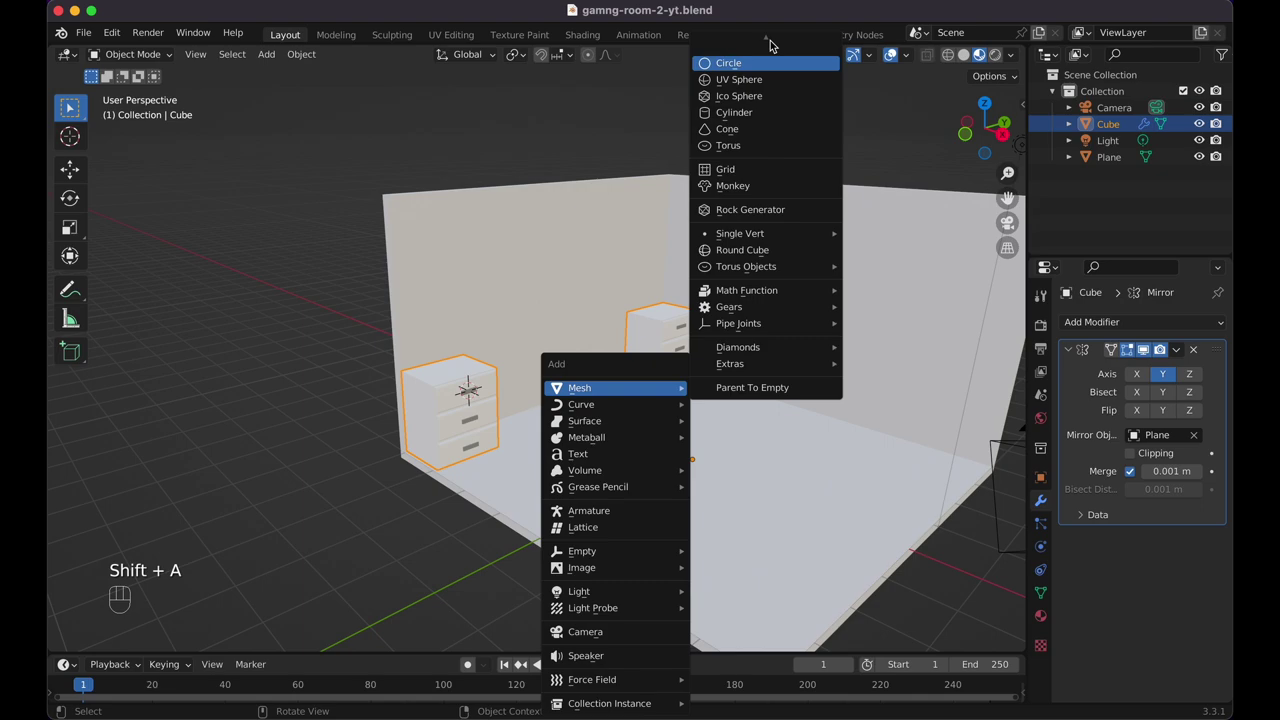
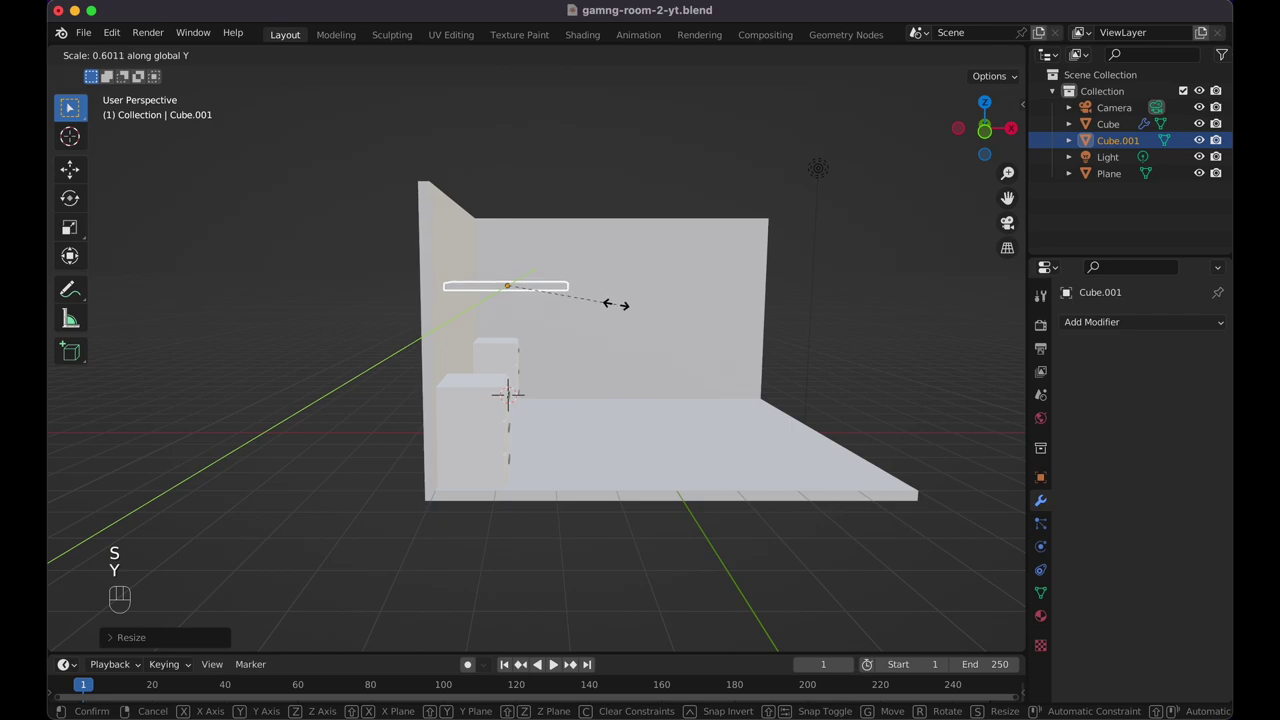
key("Escape")
key("s")
key("x")
left_click(577, 314)
key("KP_7")
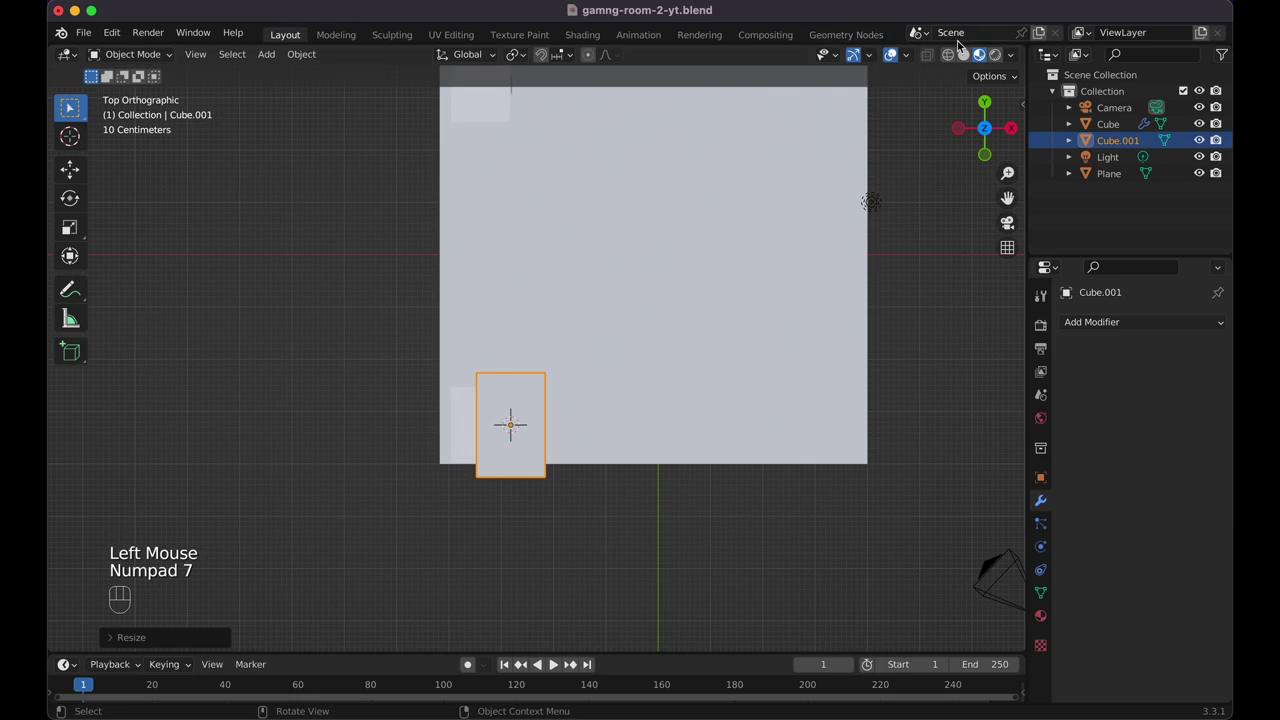
left_click(972, 57)
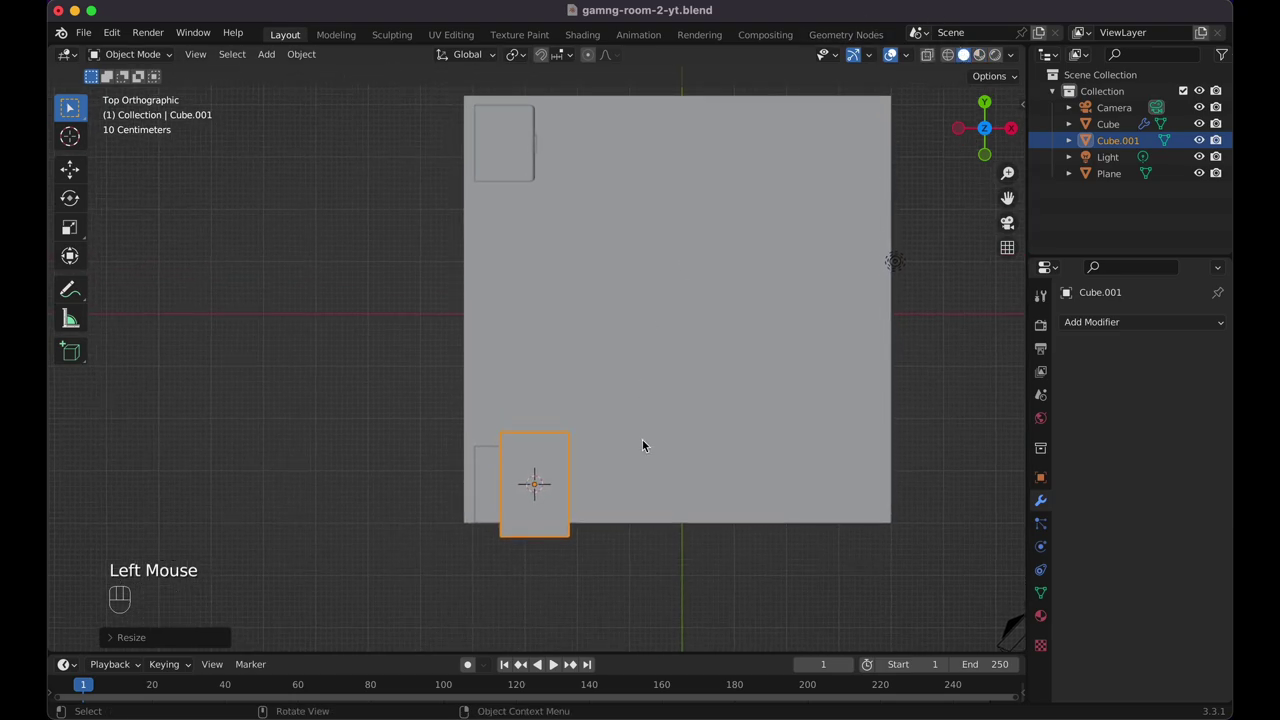
Stretch the slab along Y and slide it against the wall over both cabinets
key("g")
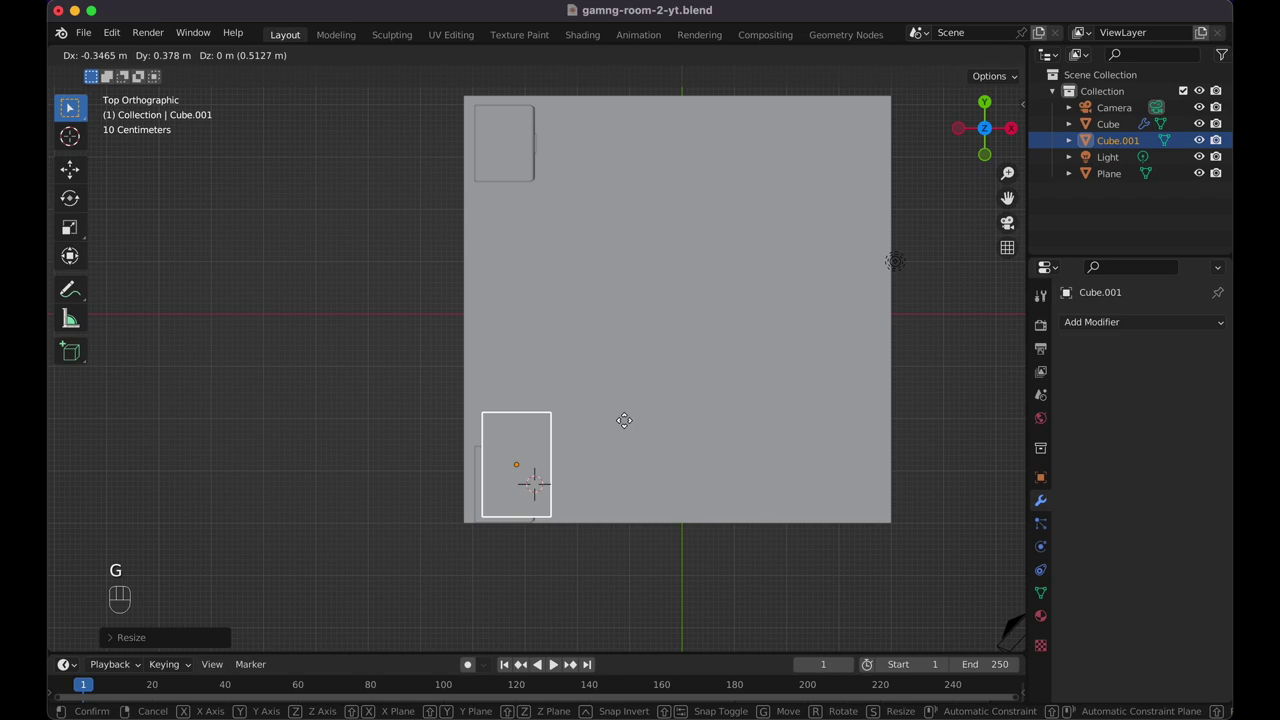
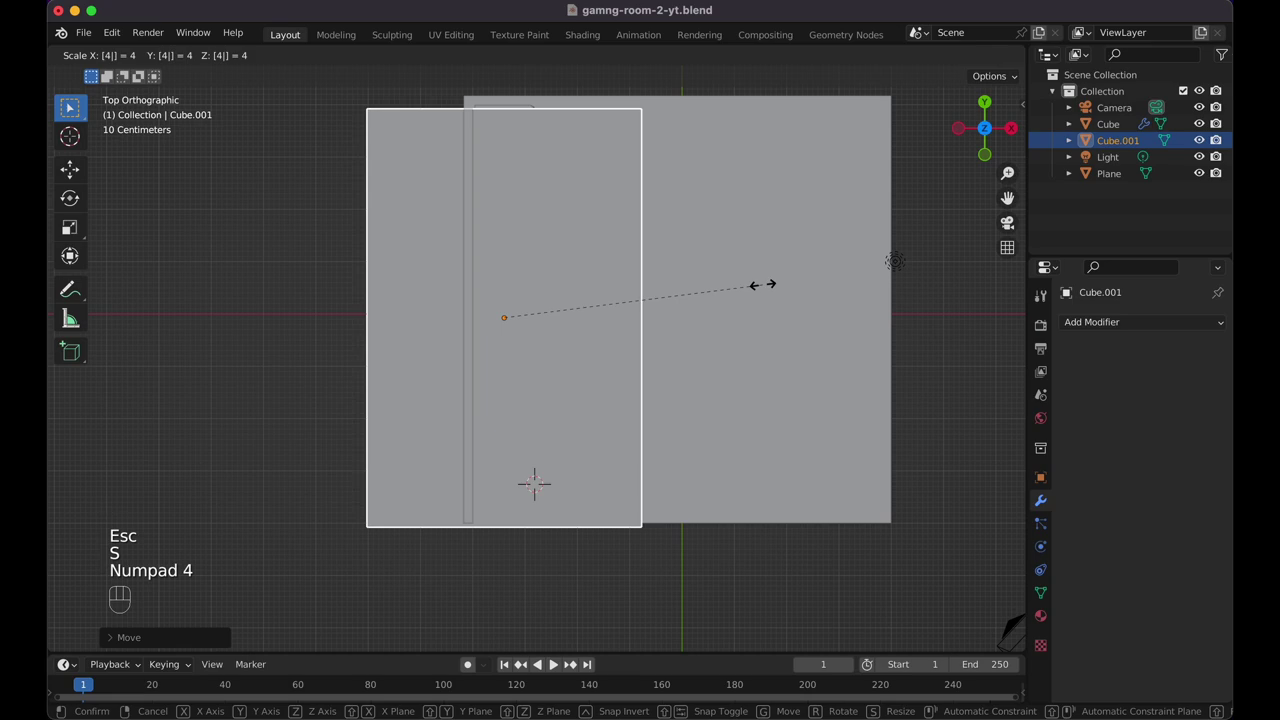
key("y")
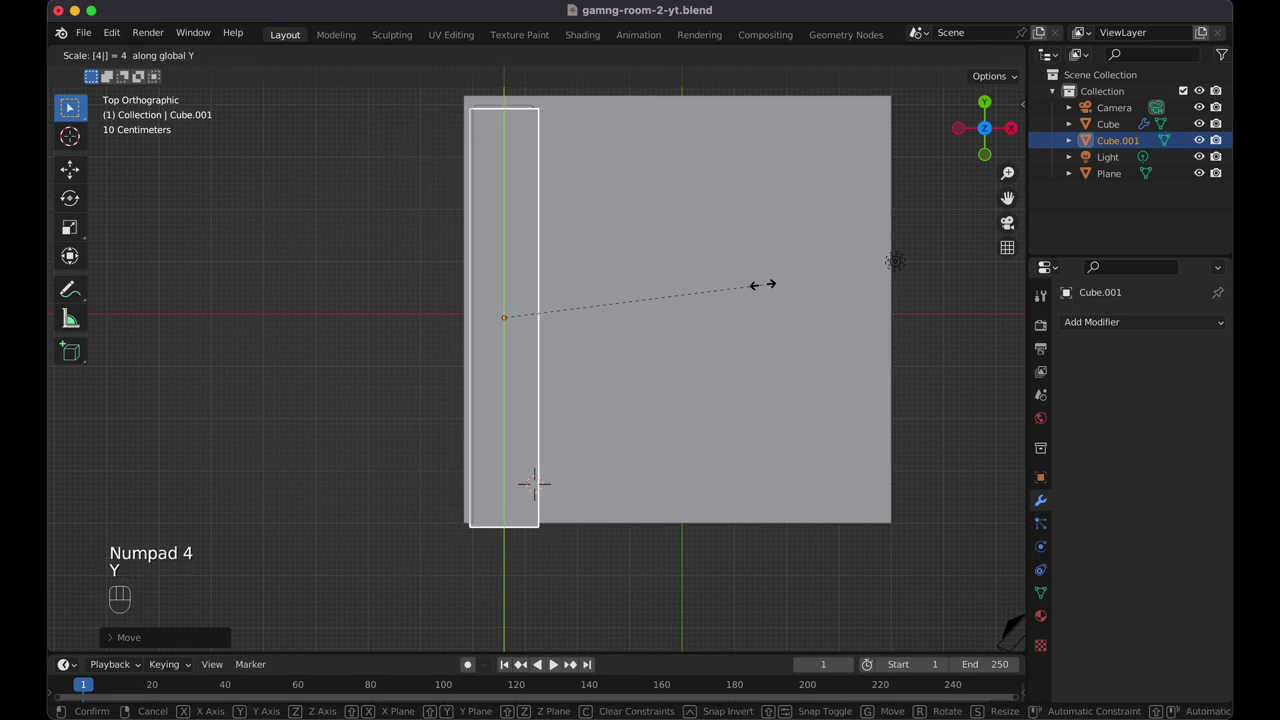
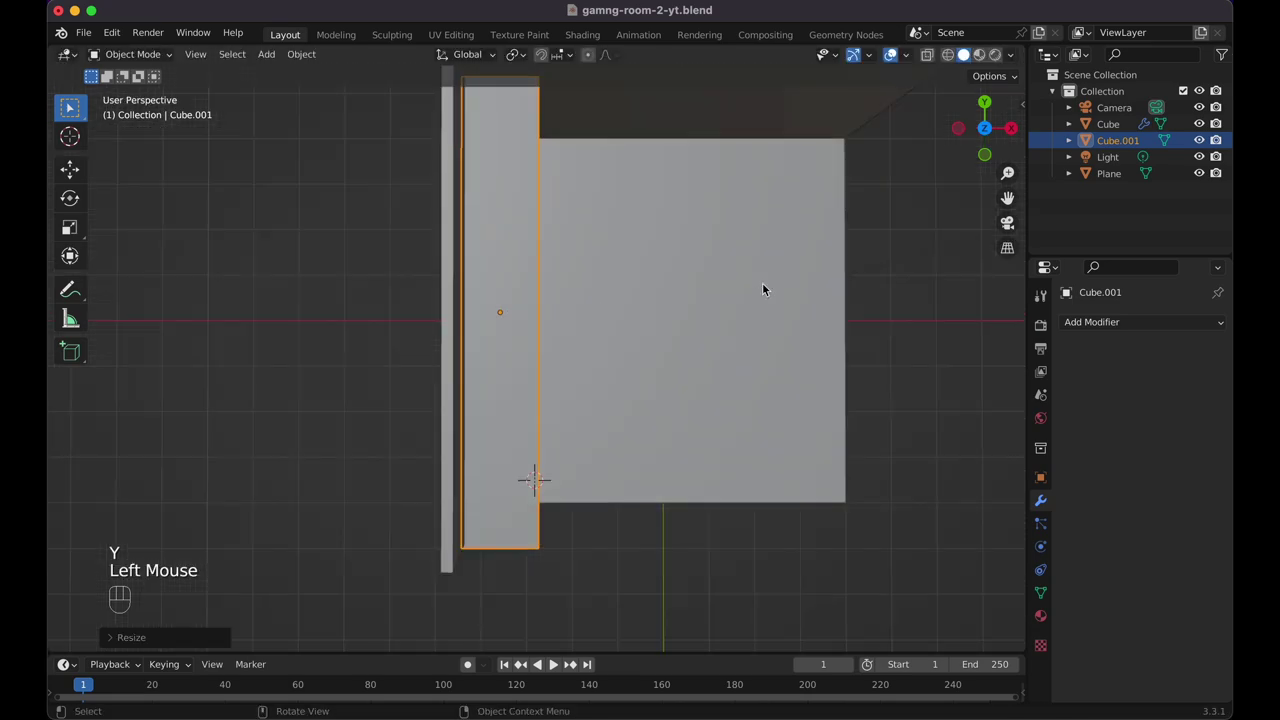
key("KP_7")
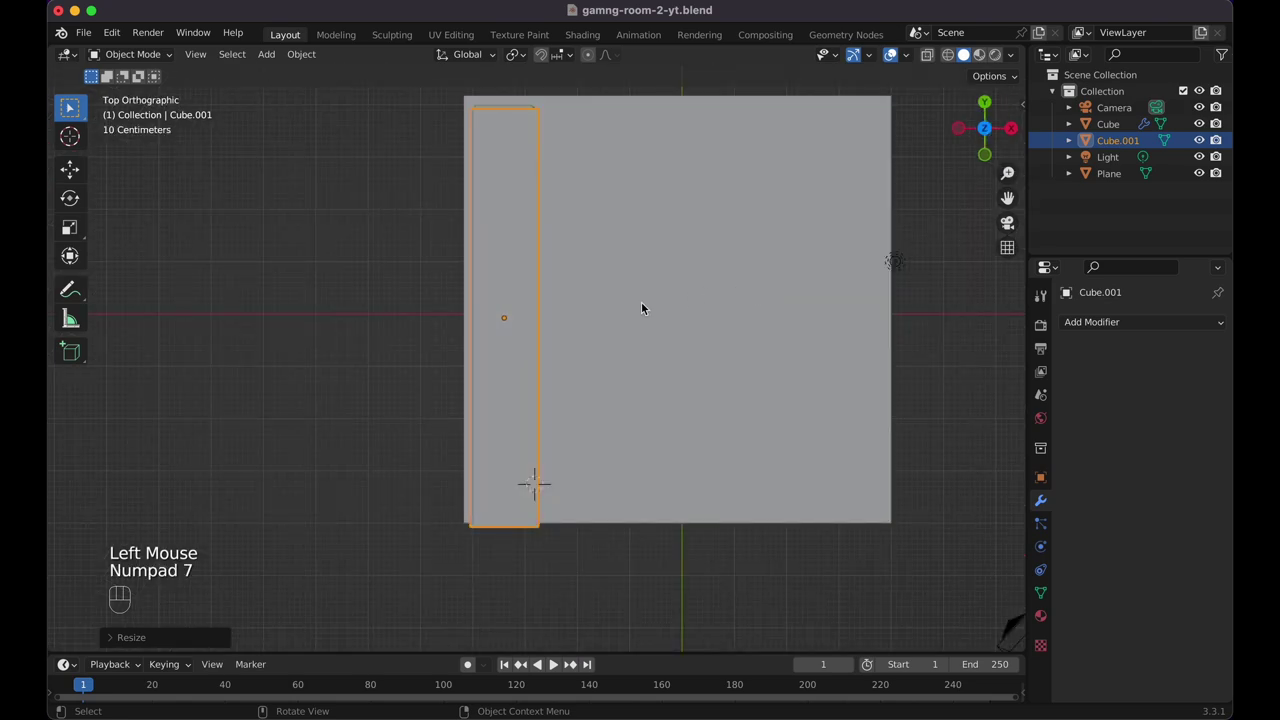
key("g")
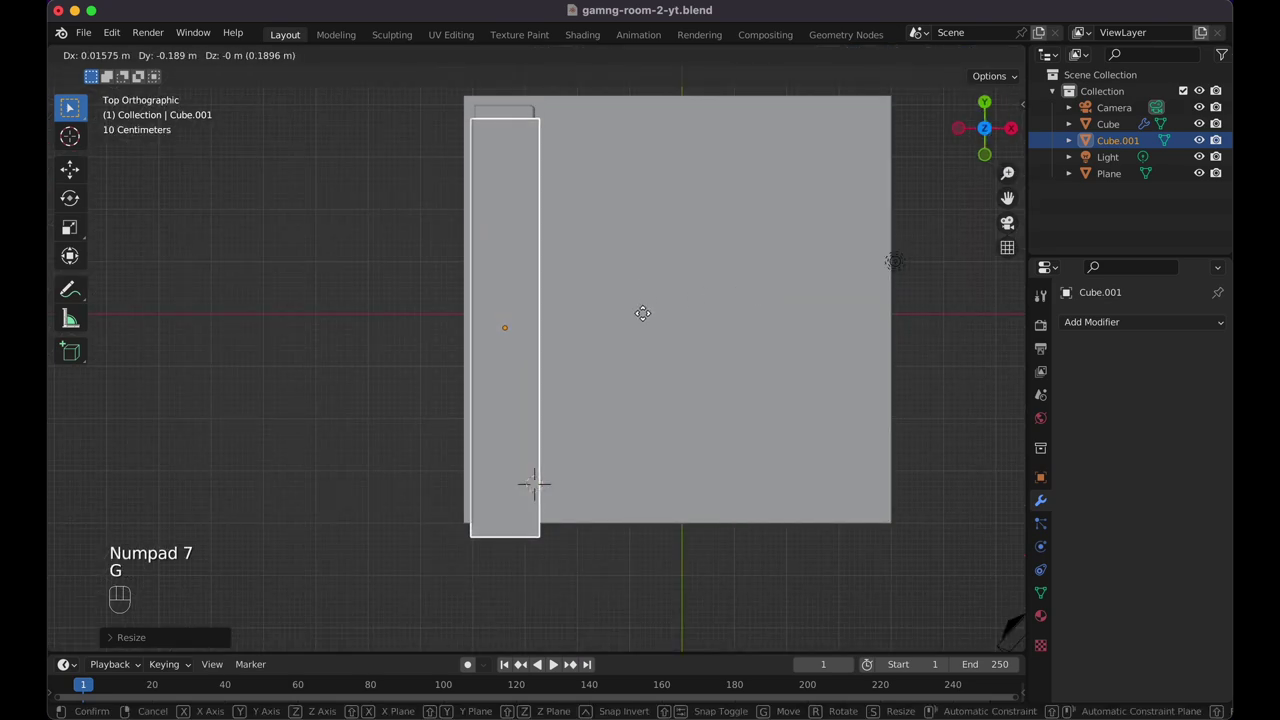
key("y")
left_click(644, 300)
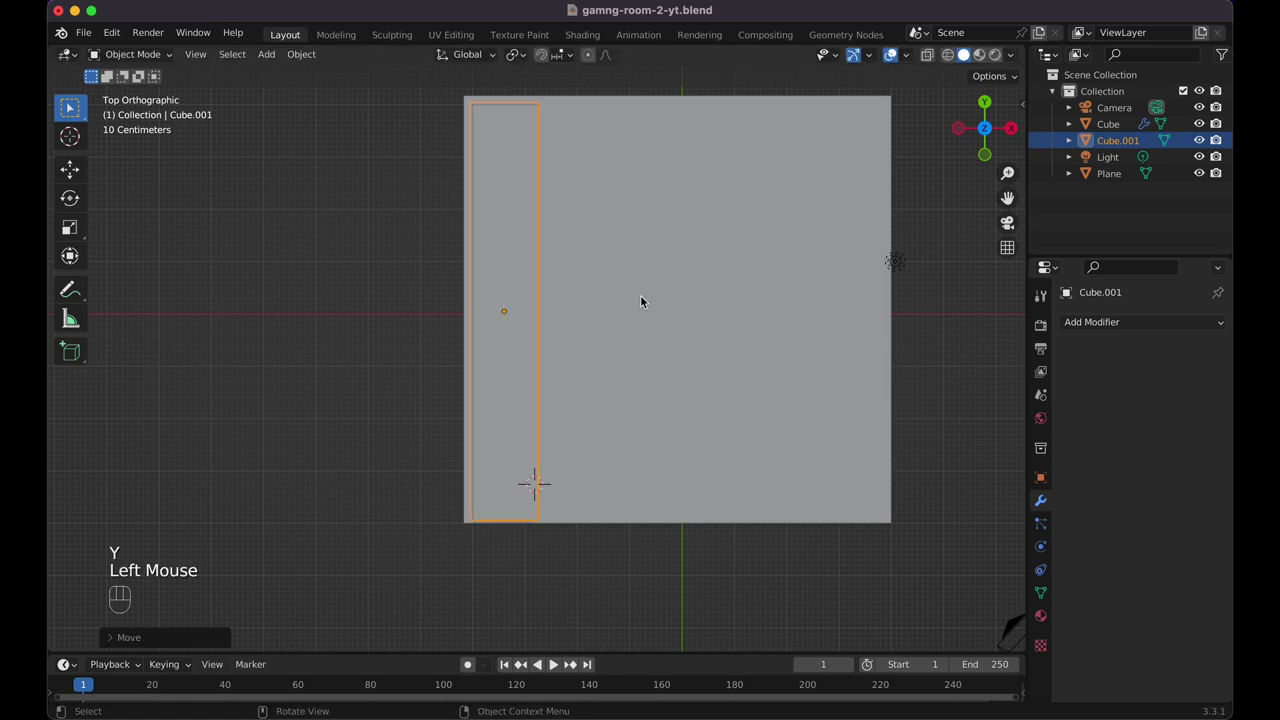
From the side view, adjust the slab's depth and lower it along Z toward the cabinet tops
key("KP_3")
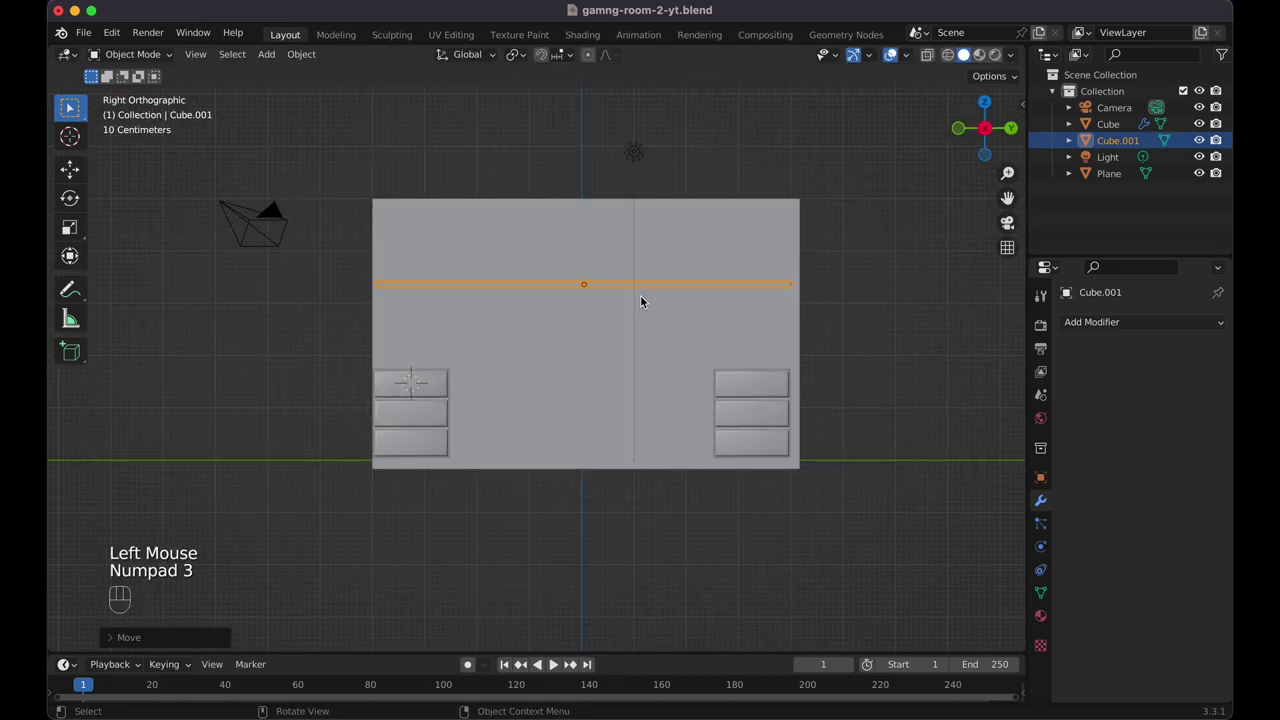
key("g")
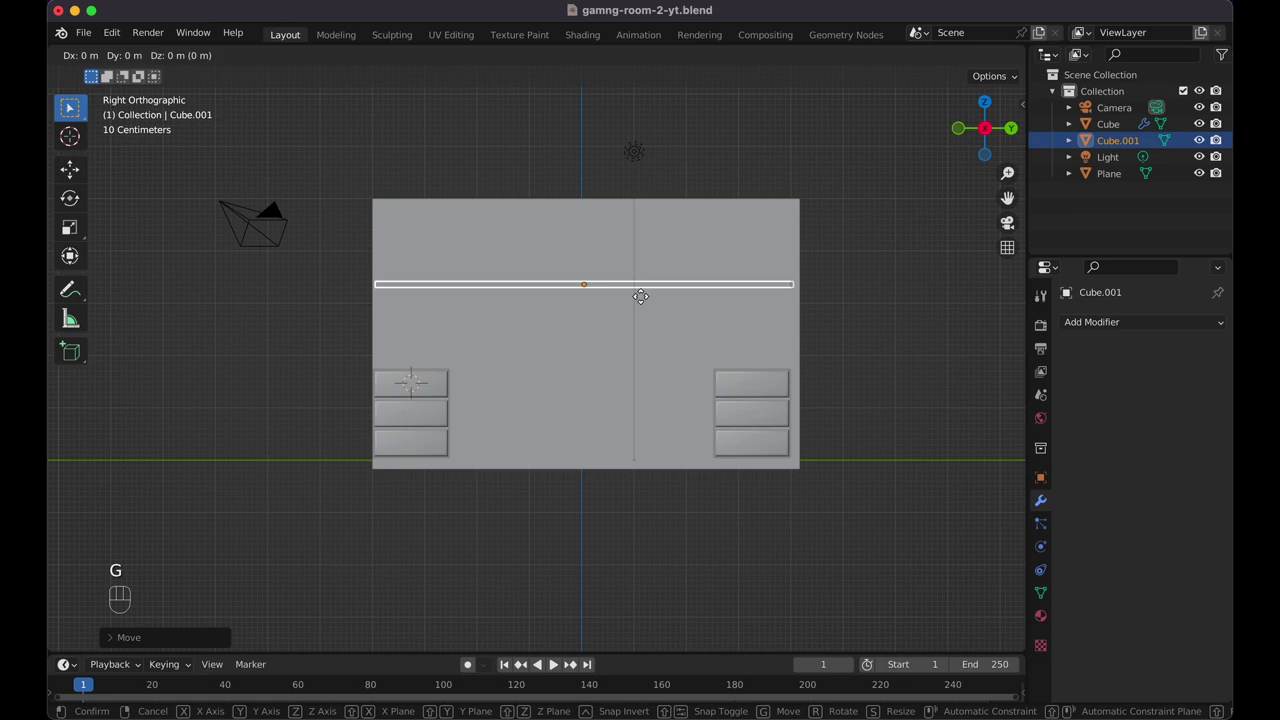
key("y")
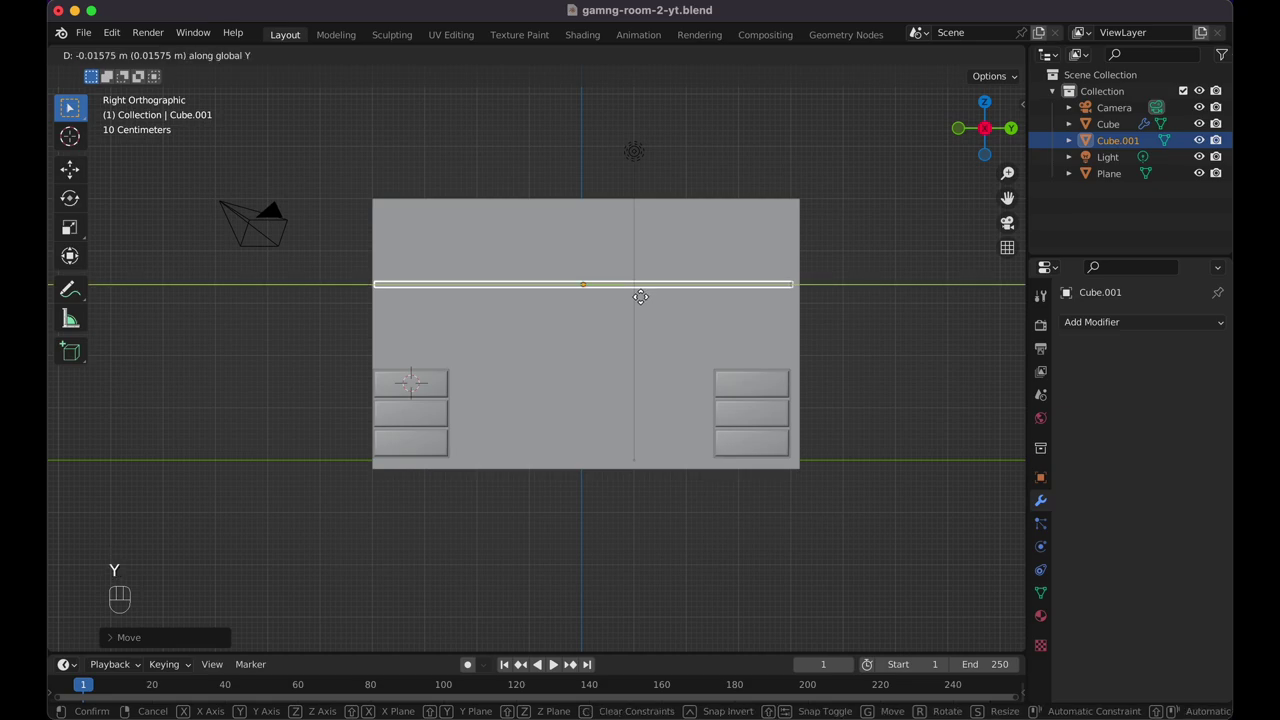
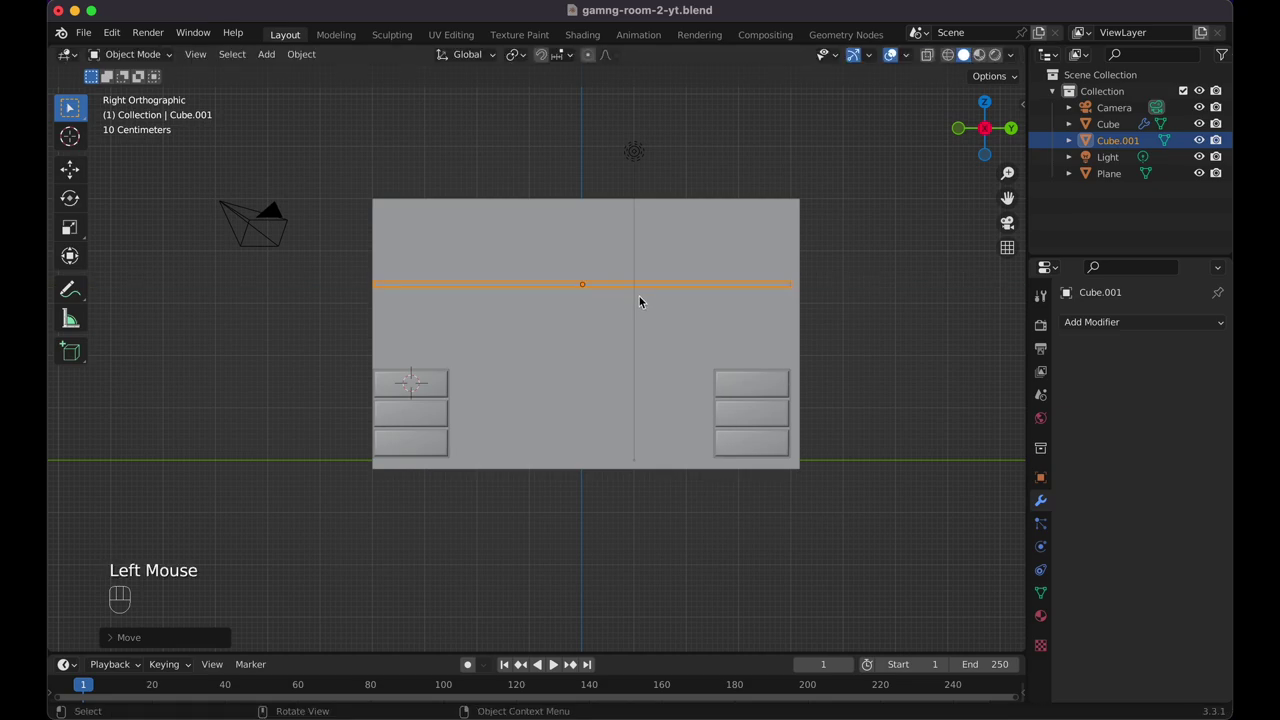
key("g")
key("z")
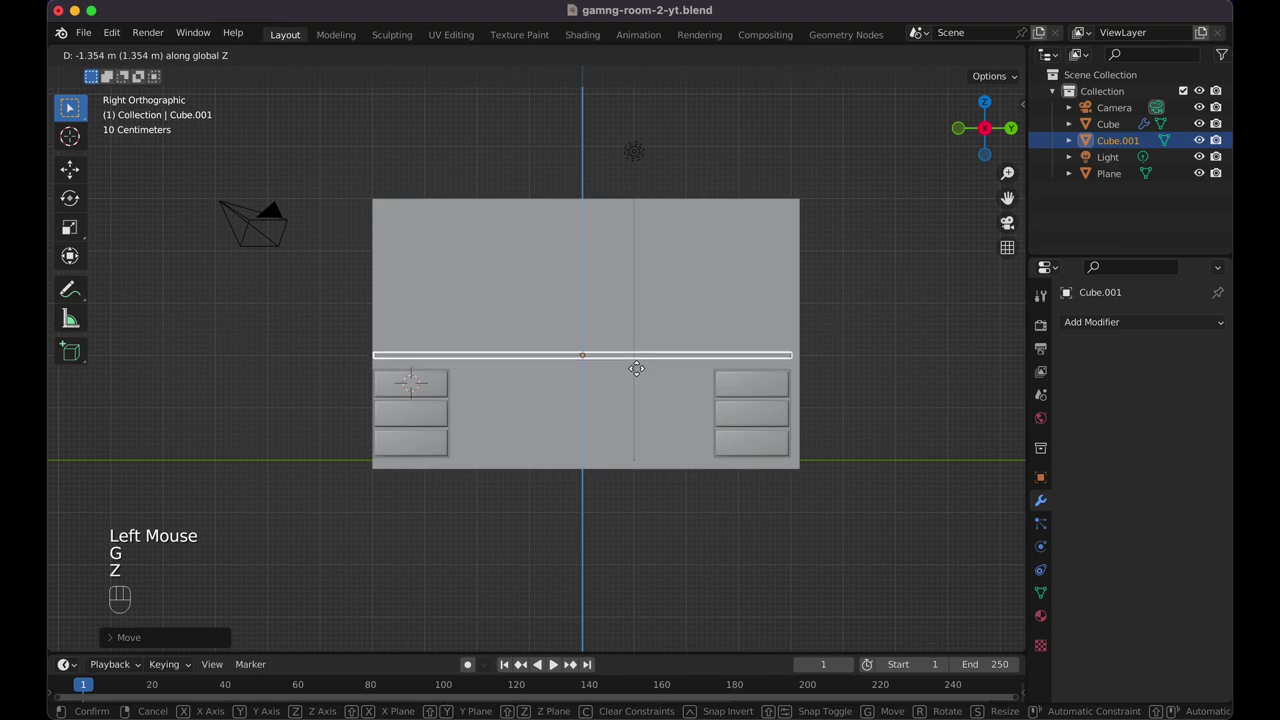
left_click(641, 383)
key("shift+z")
key("g")
key("z")
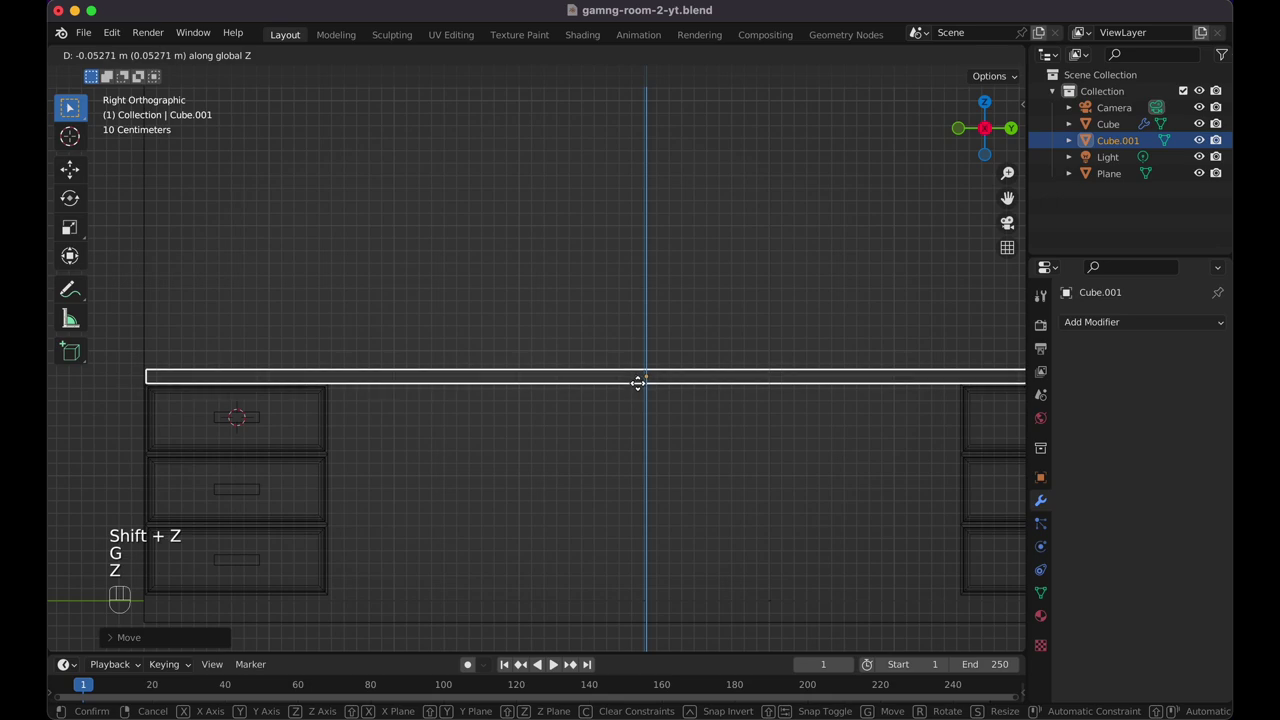
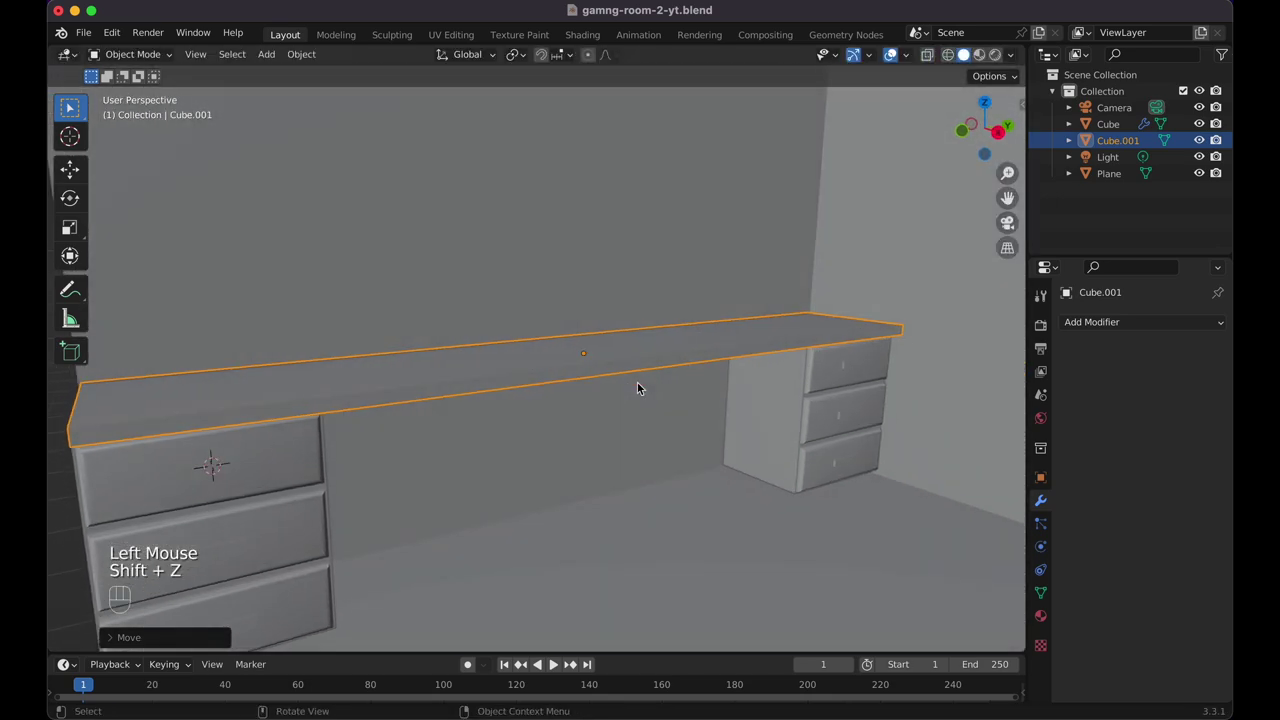
Link the cabinet's white and dark gray materials to the desktop slab, then set the 3D cursor on its surface
left_click(652, 453)
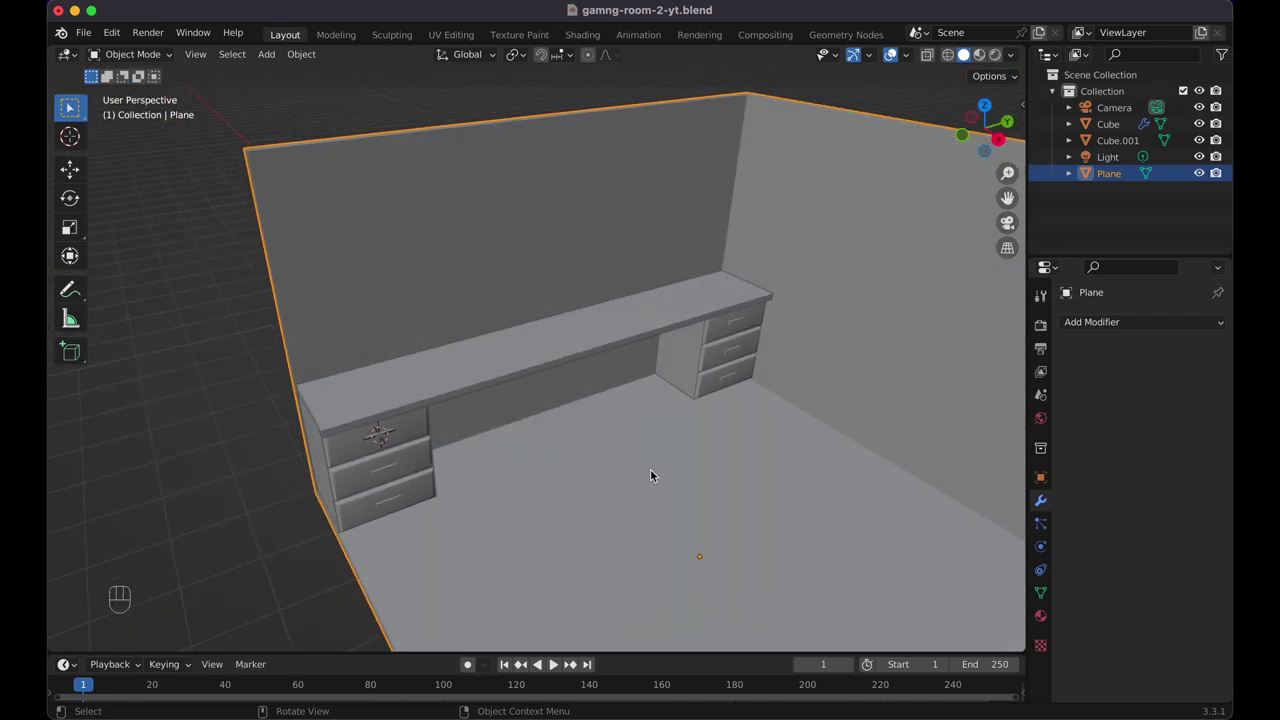
left_click(980, 56)
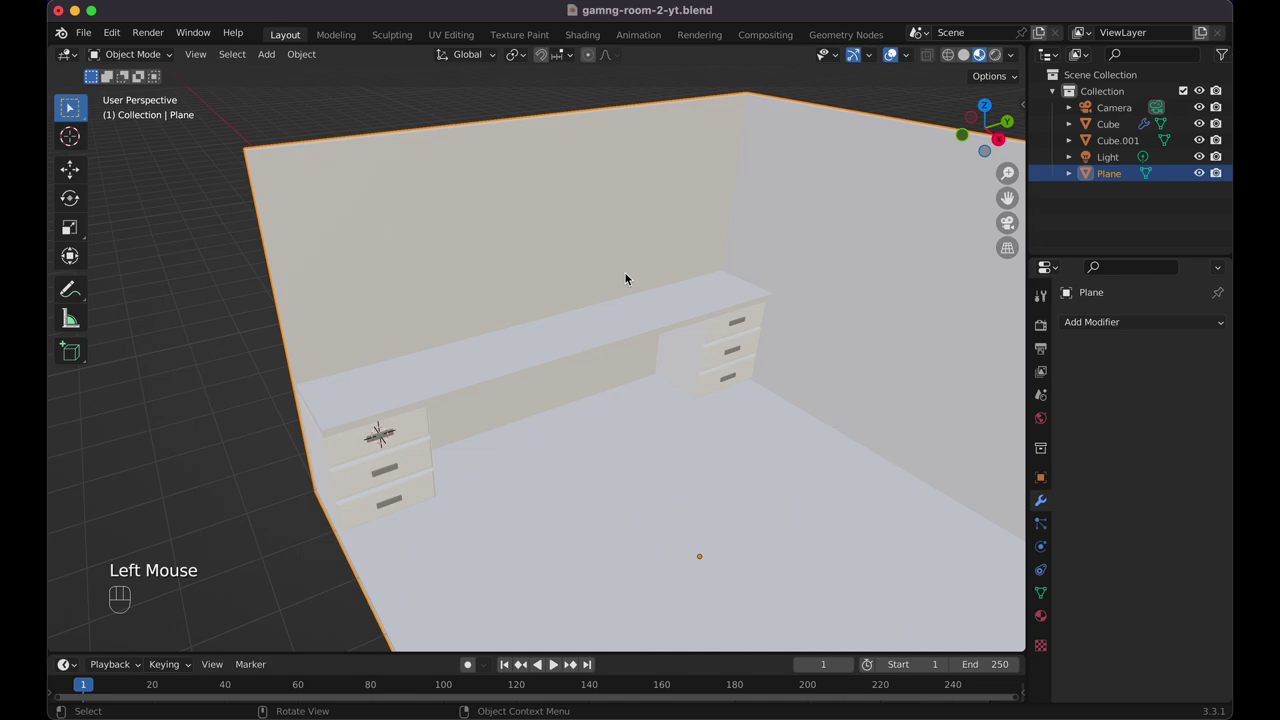
left_click(610, 335)
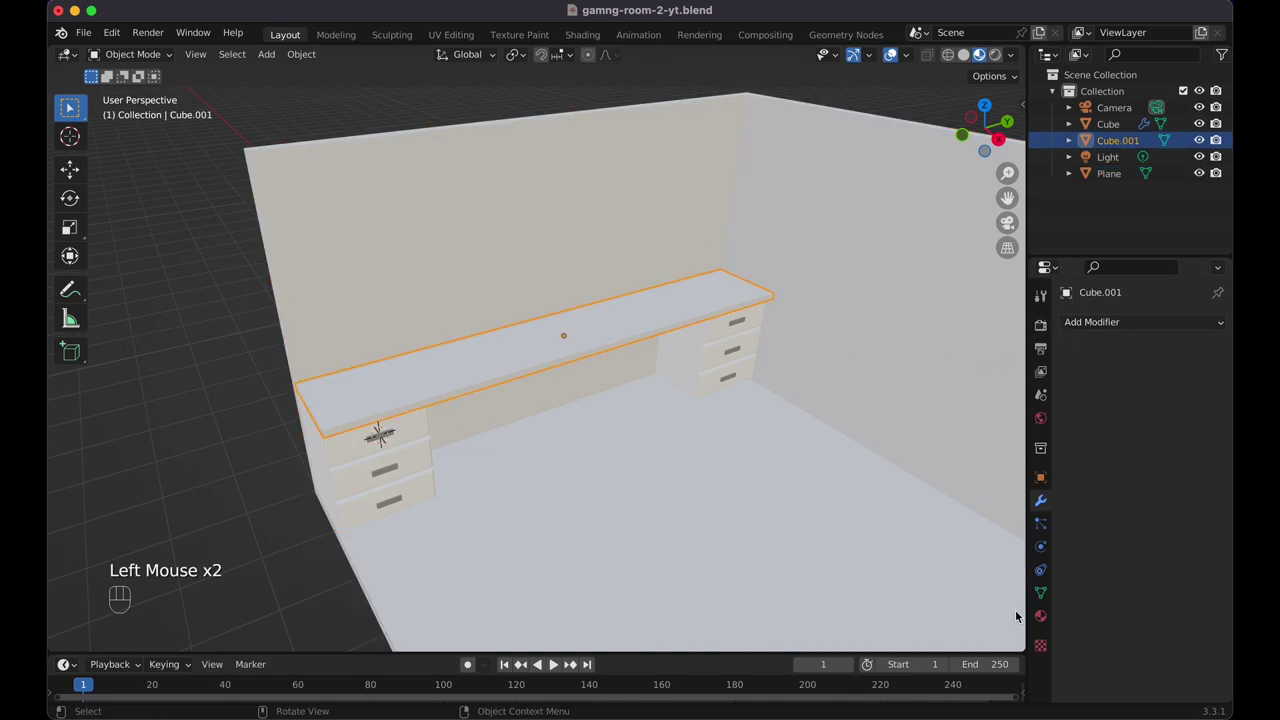
left_click(1043, 616)
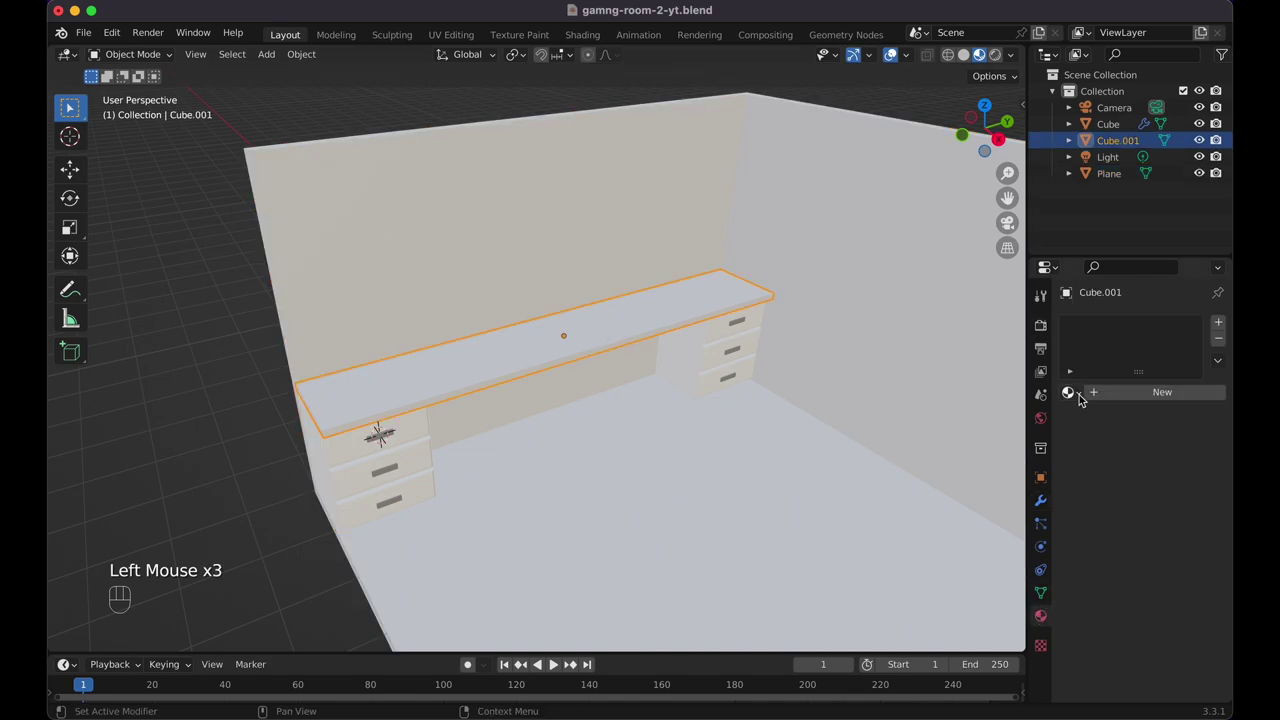
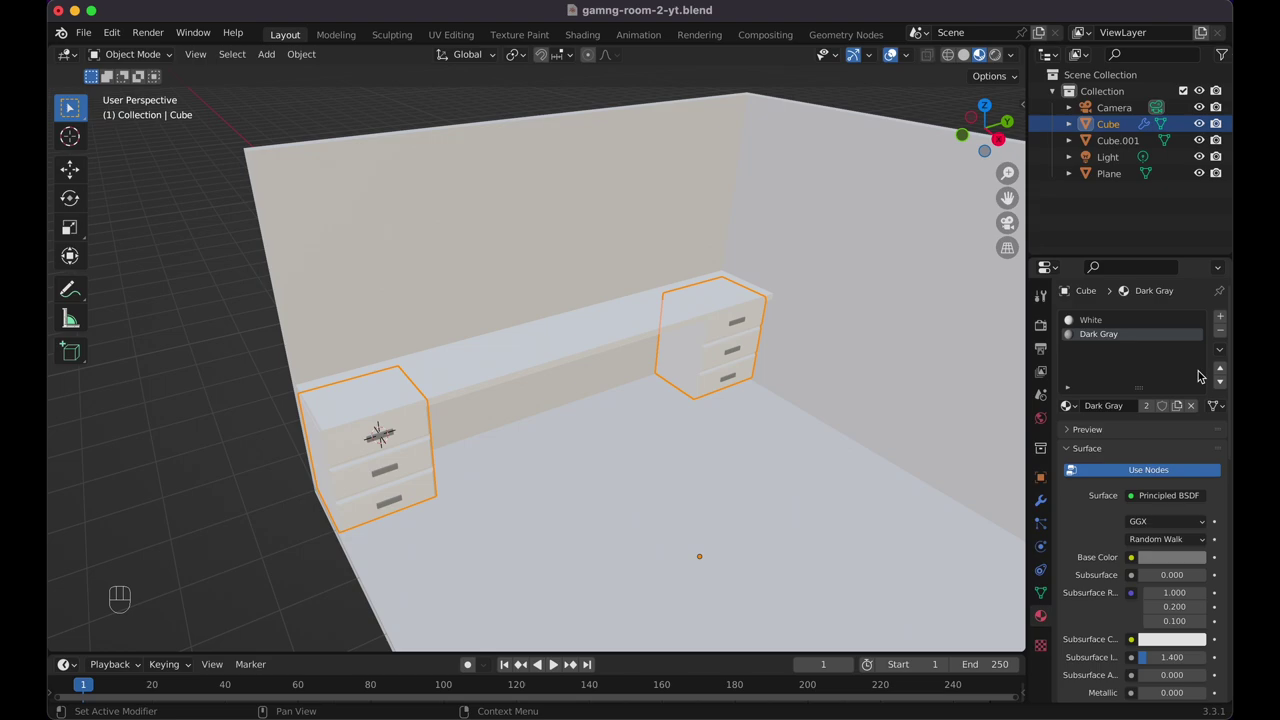
left_click(777, 406)
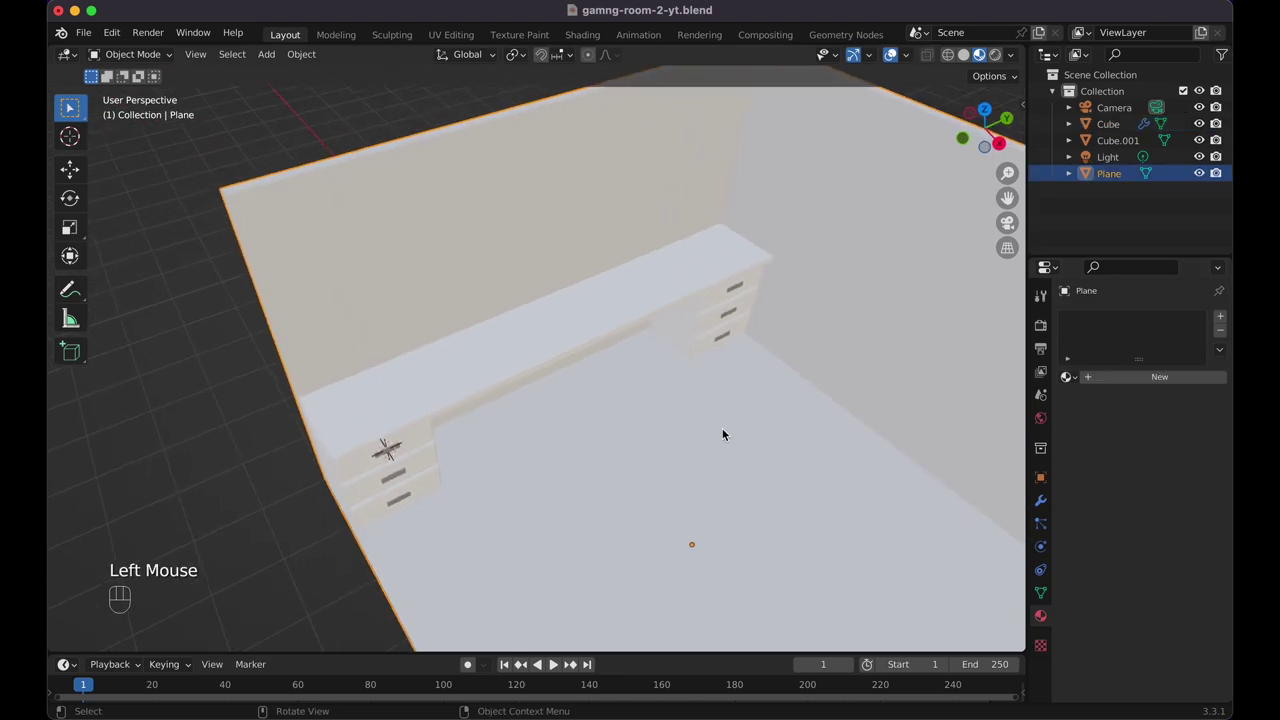
right_click(567, 325)
Add a cube above the desk, flatten it, and isolate it in local view
key("shift+a")
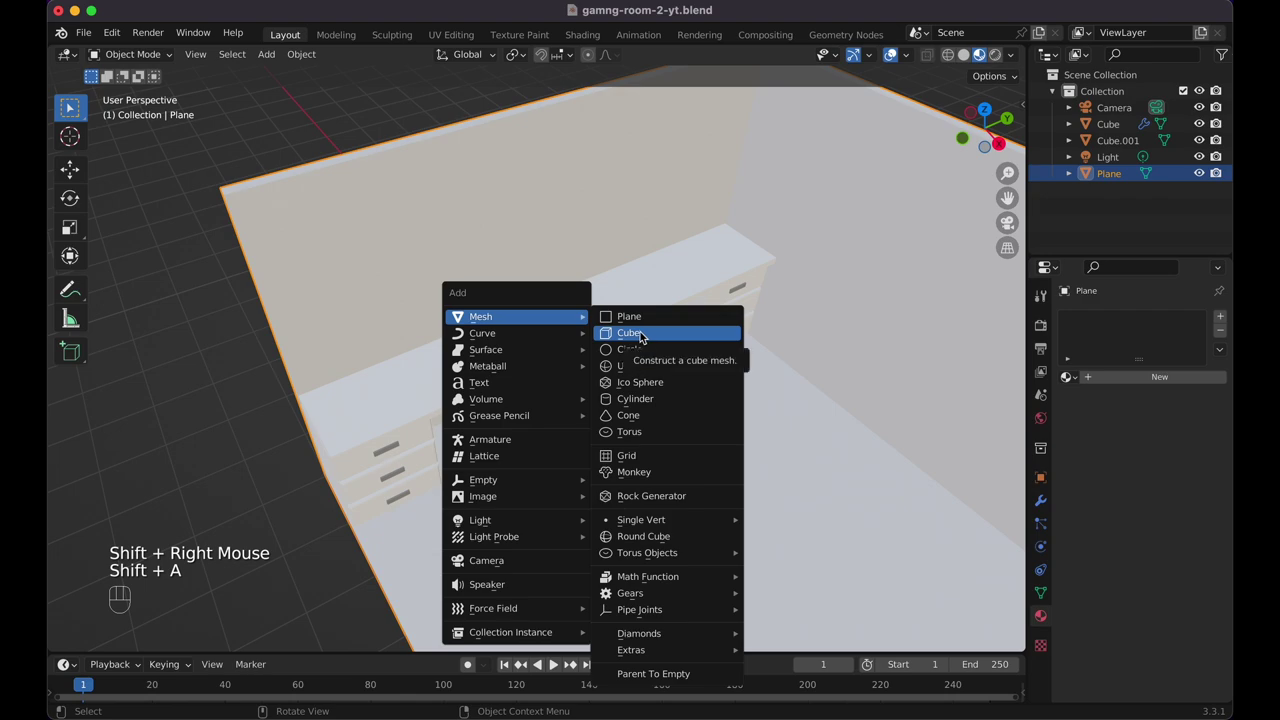
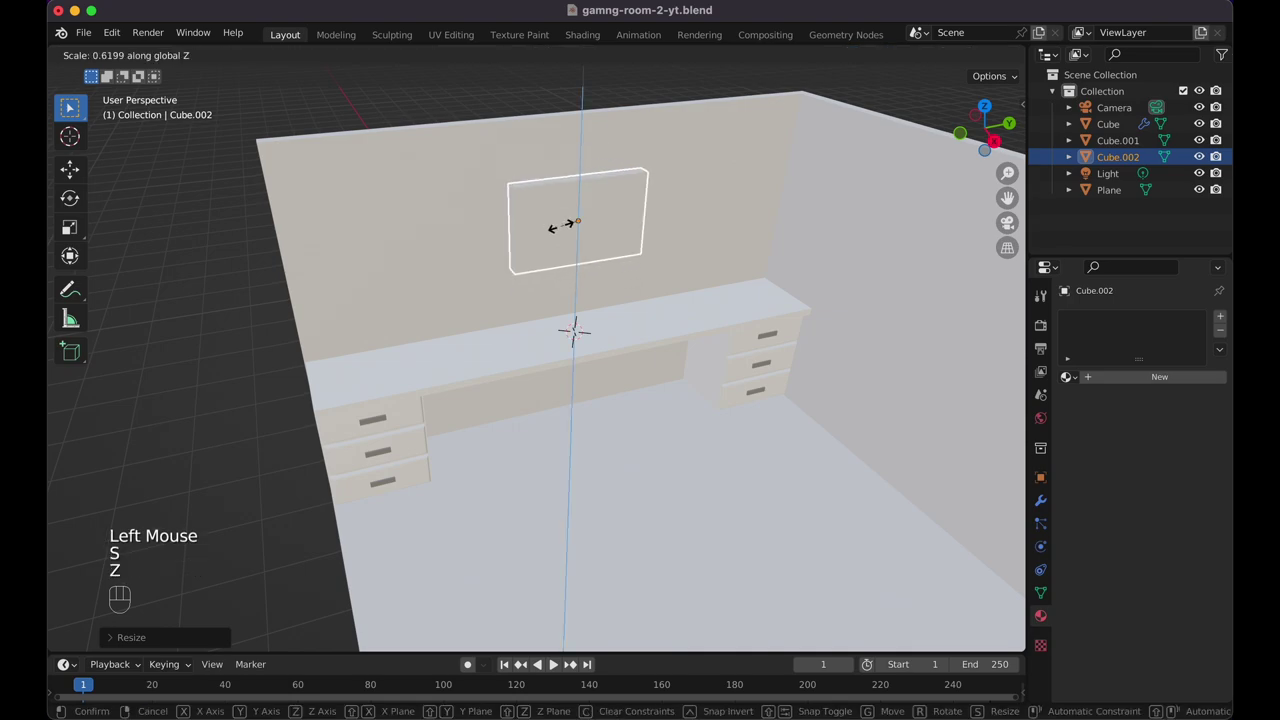
left_click(565, 229)
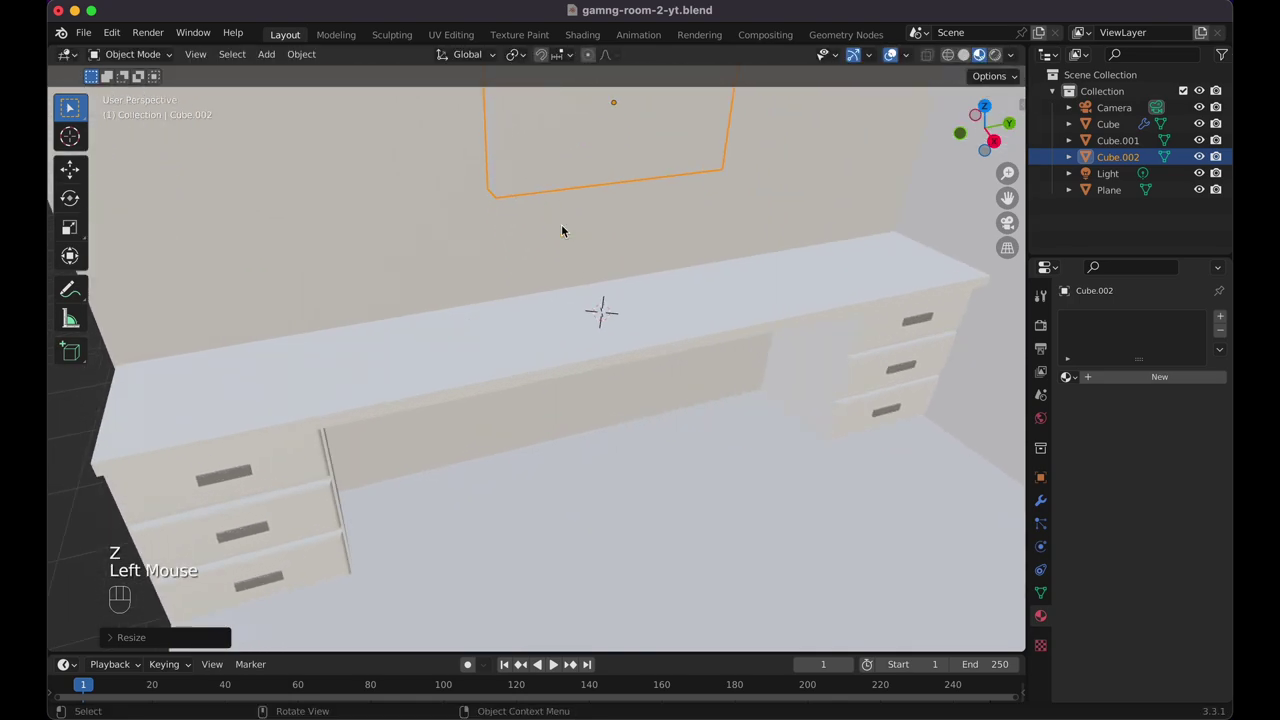
key("/")
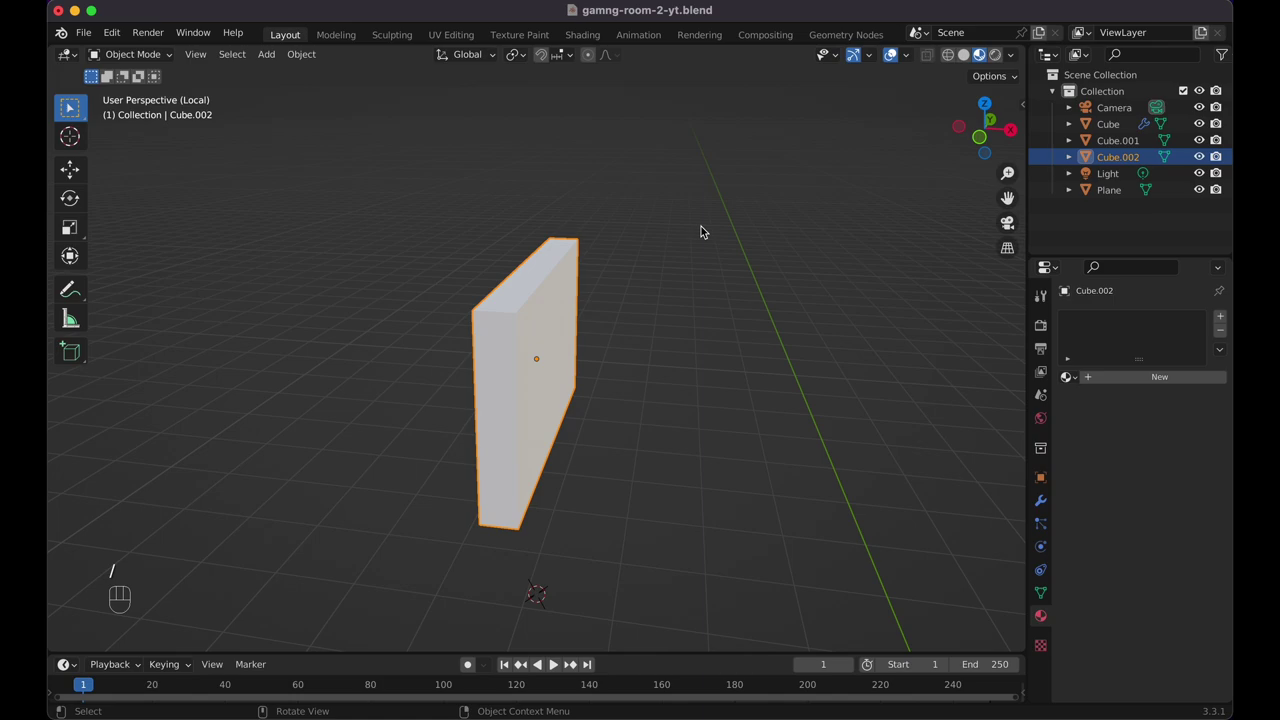
Scale the panel along X into a thin, wide monitor screen
key("s")
key("x")
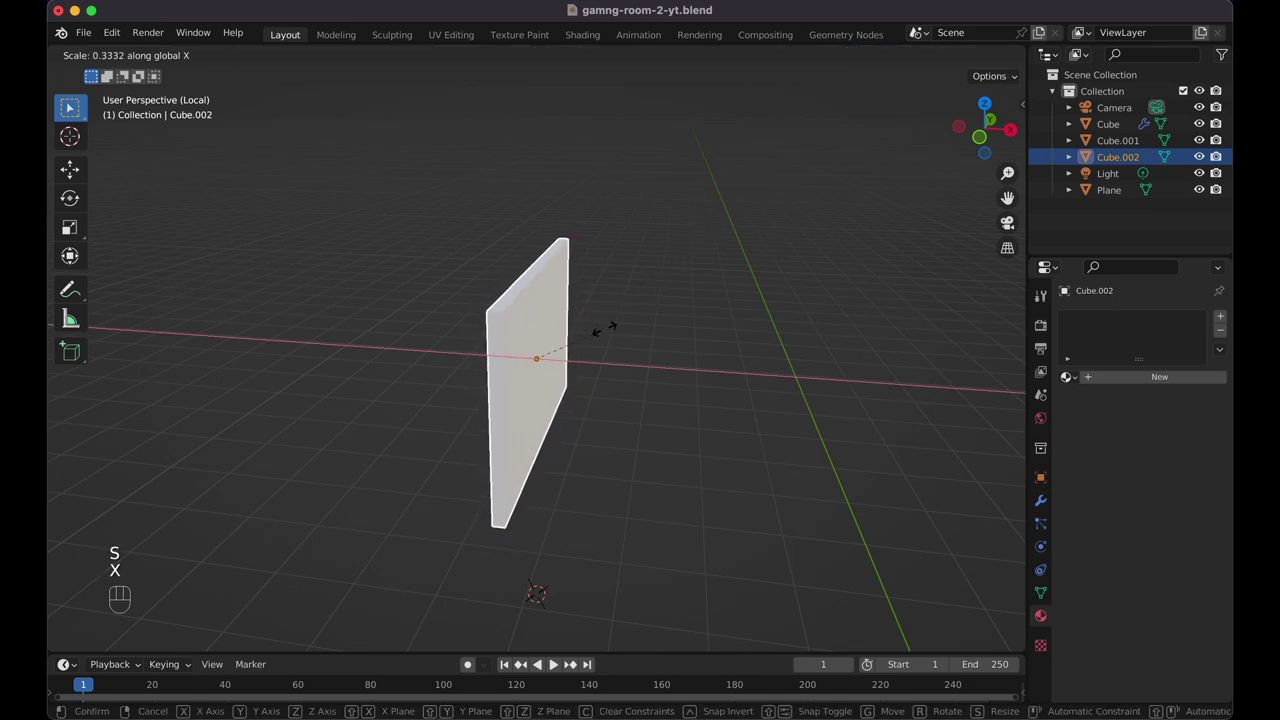
left_click(607, 331)
left_click(969, 60)
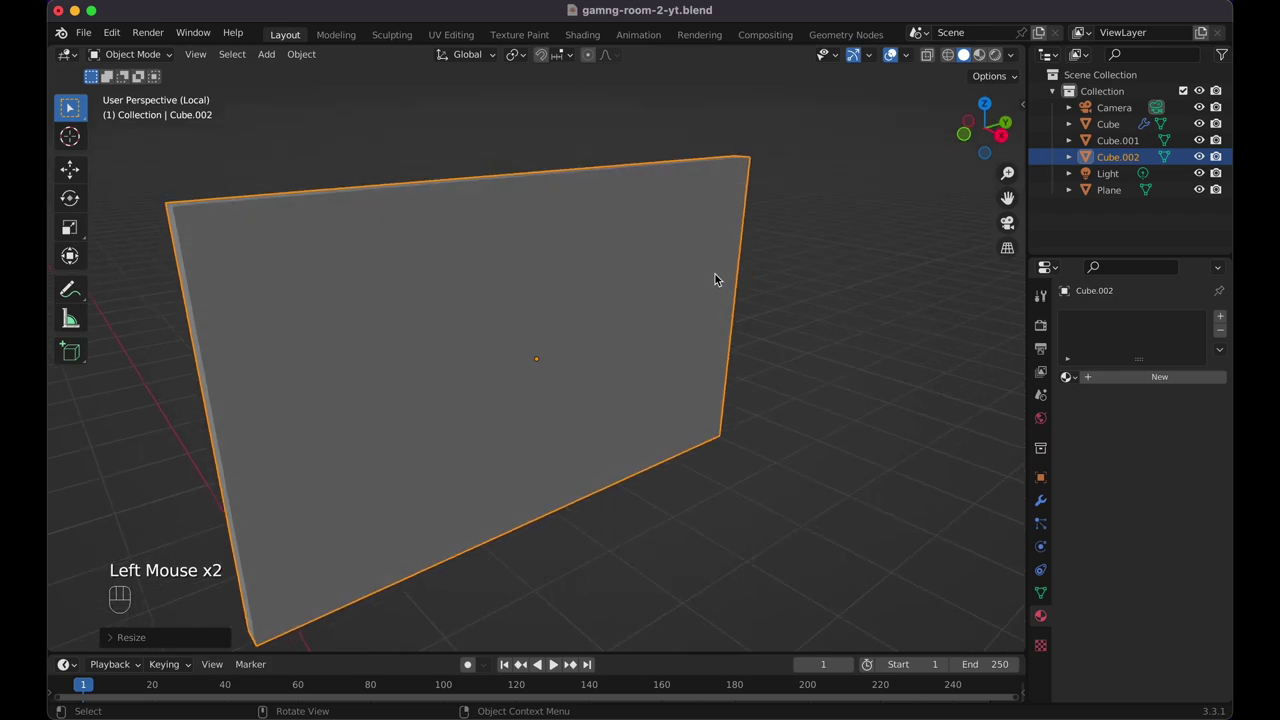
Bevel all the monitor panel's corner edges in Edit Mode to round them off
key("super+a")
key("Tab")
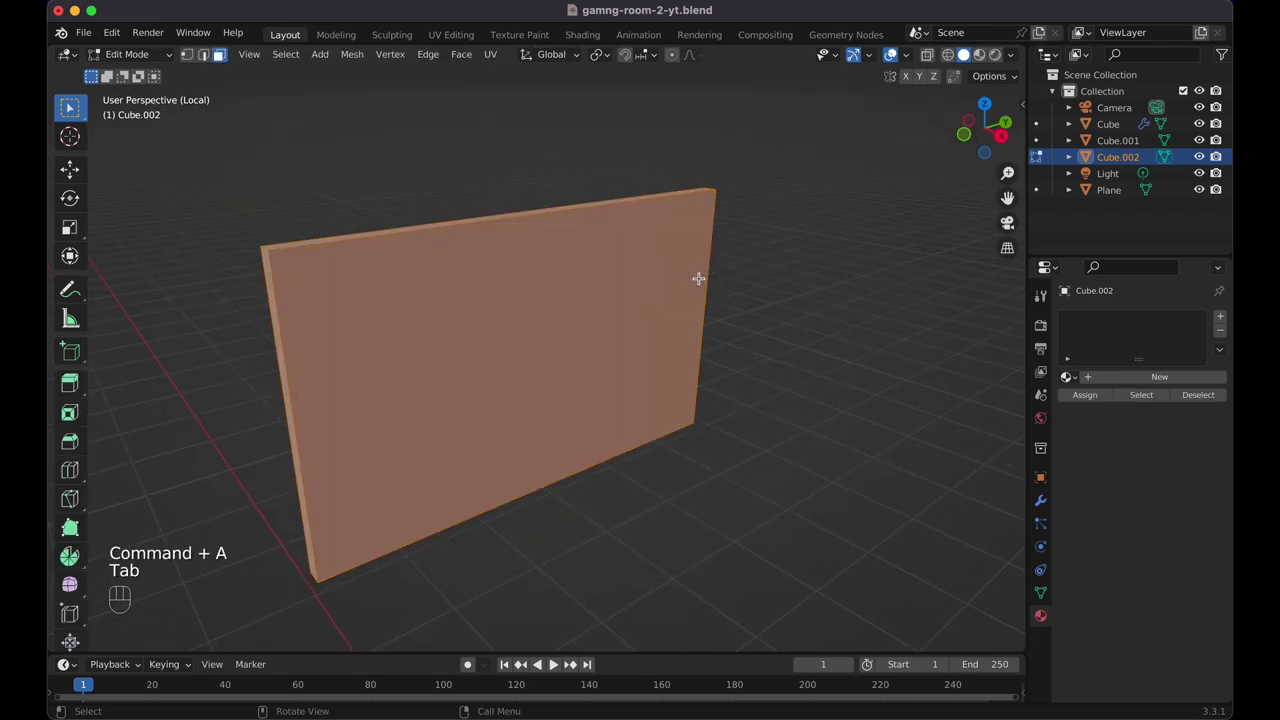
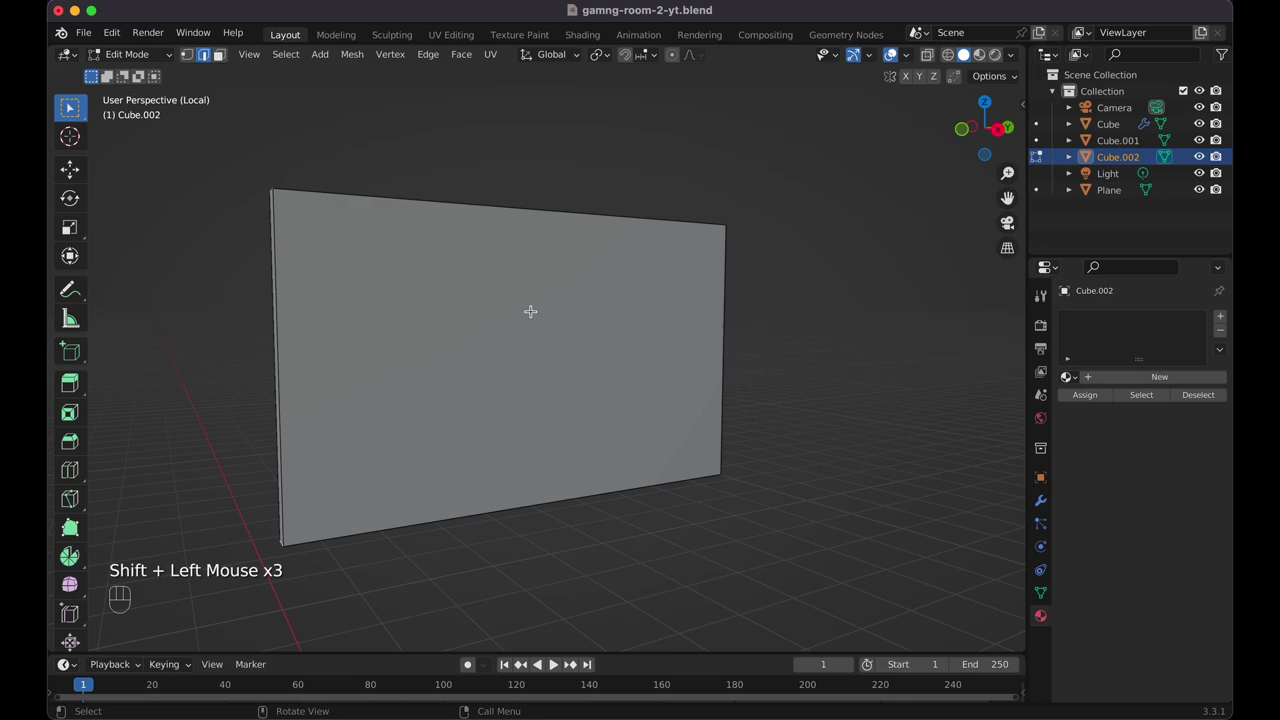
key("super+b")
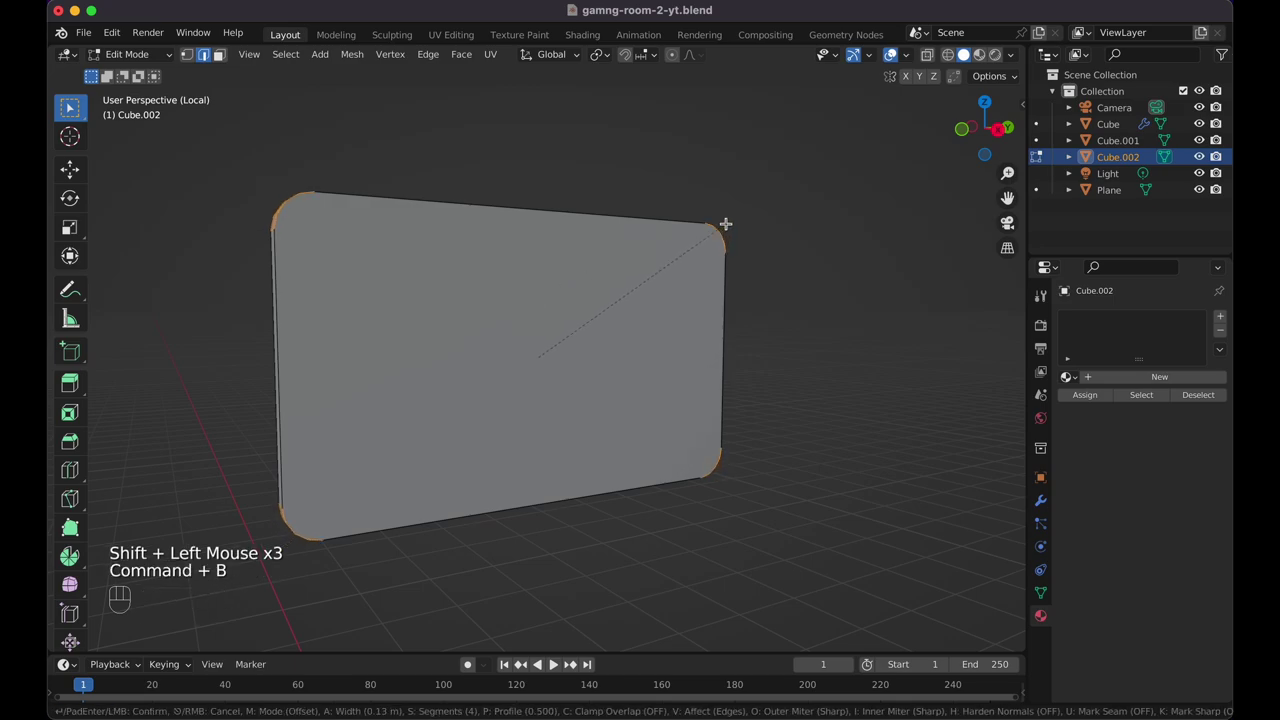
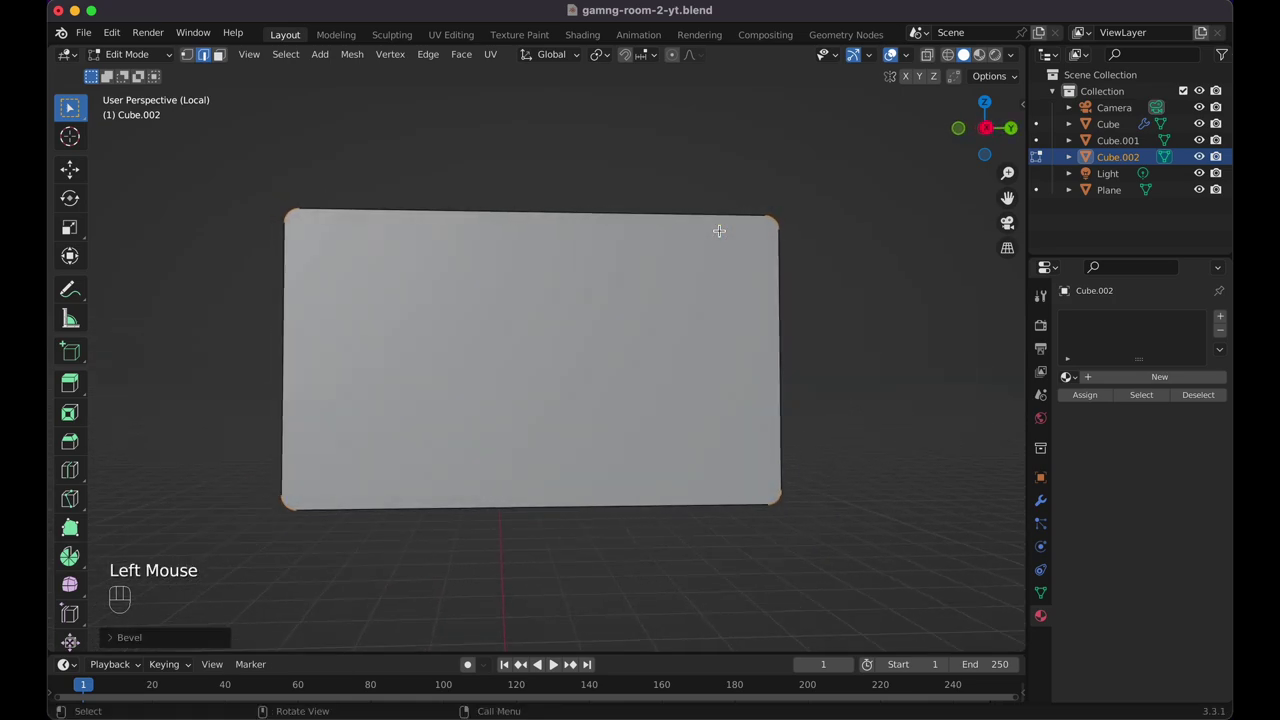
key("Tab")
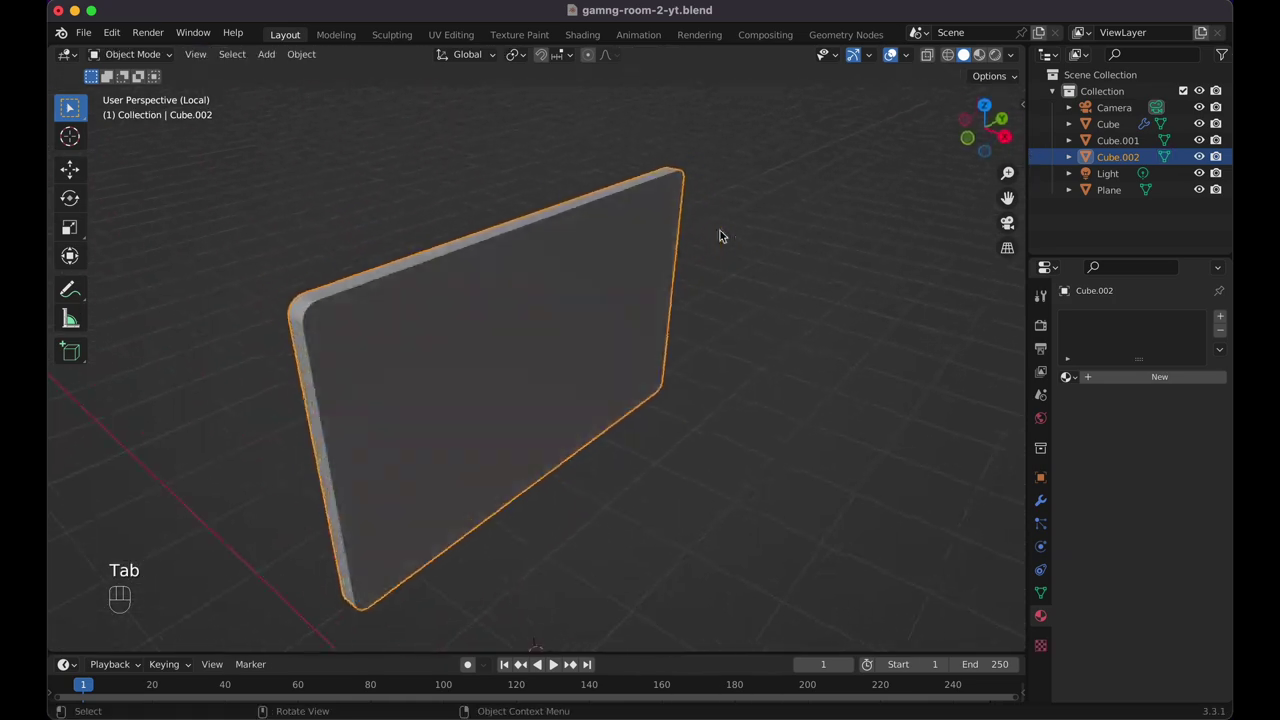
Give the panel Shade Smooth with 30° Auto Smooth, then return to mesh editing
right_click(591, 275)
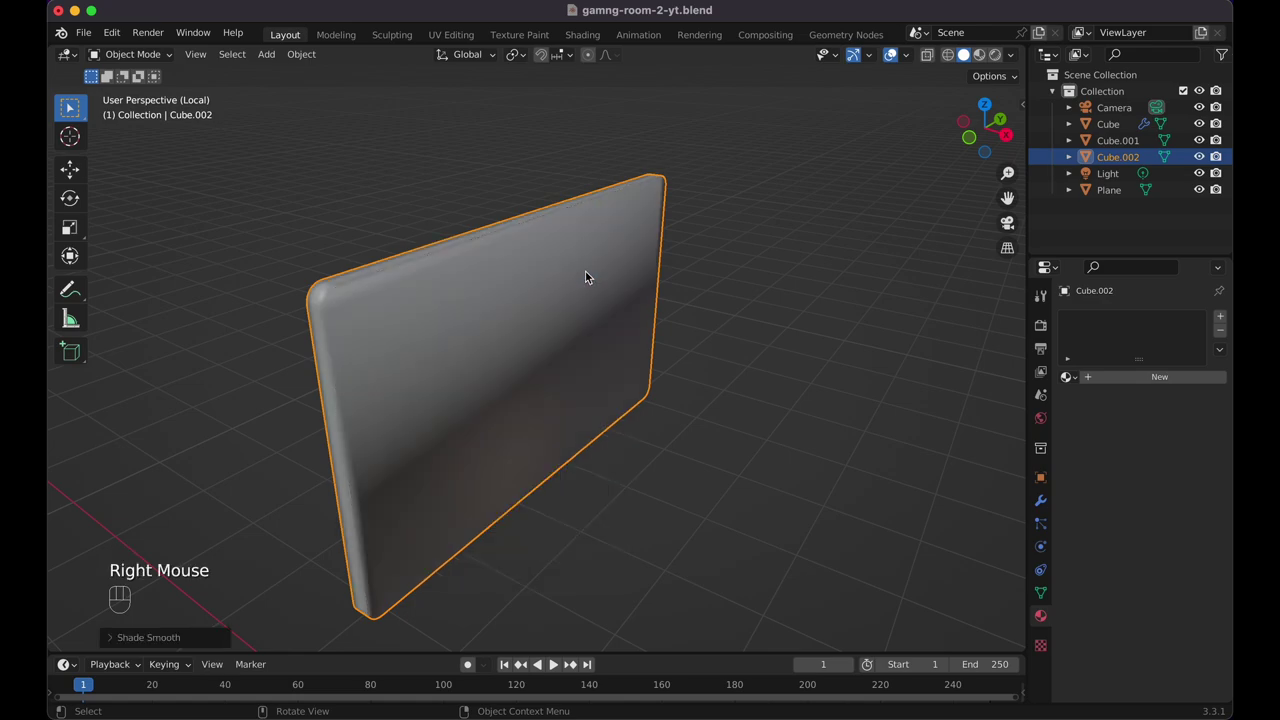
left_click(1045, 601)
left_click(1130, 639)
key("Tab")
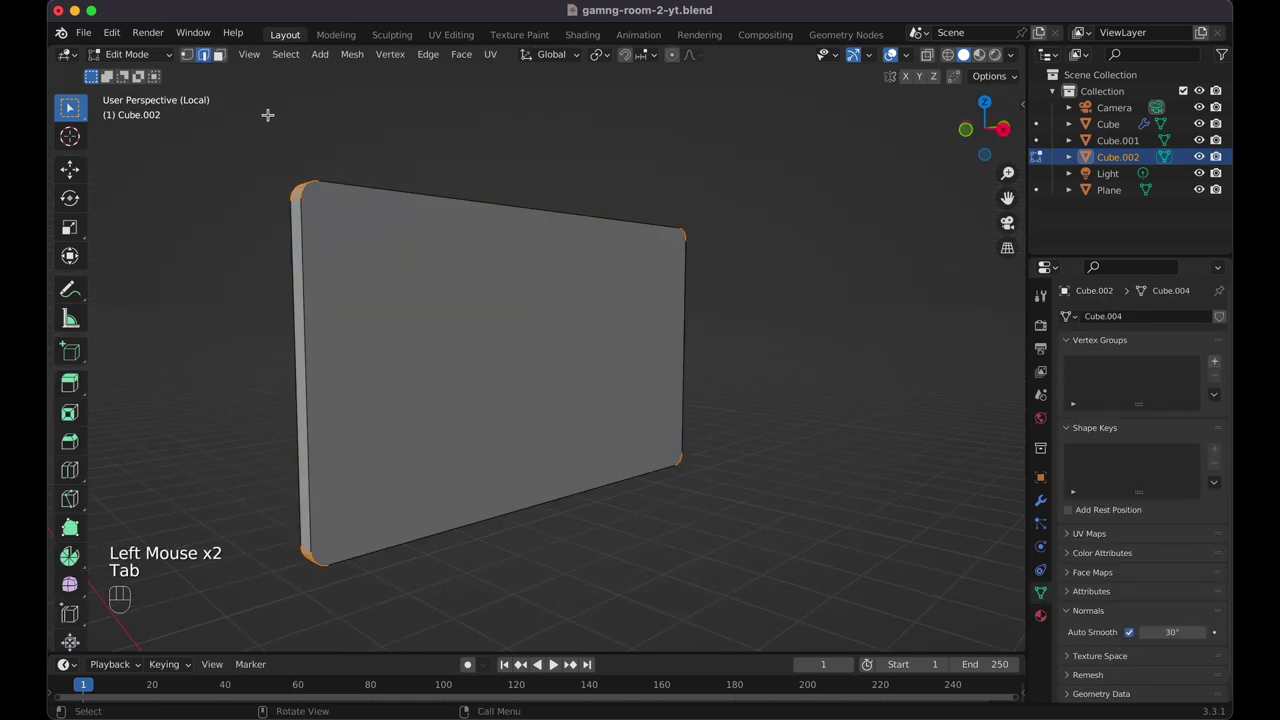
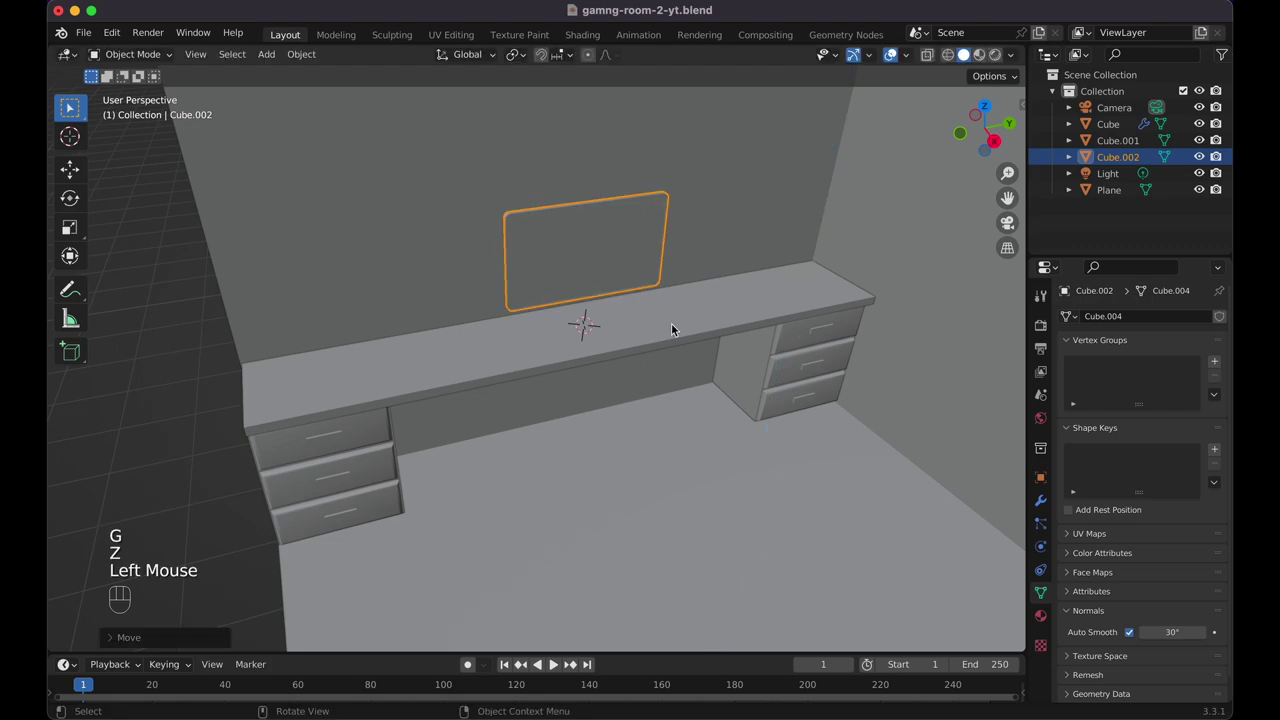
Add a cube, stretch it into a slim post and extrude its bottom face into a flat foot
key("shift+a")
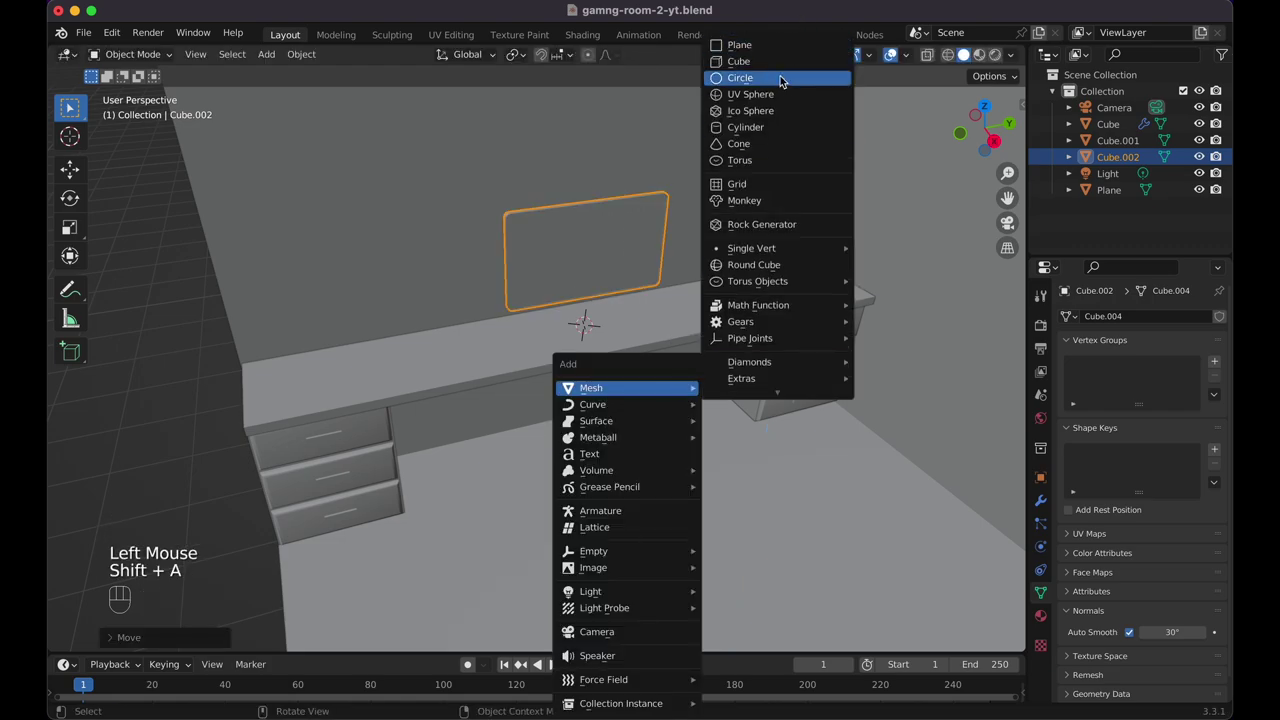
key("s")
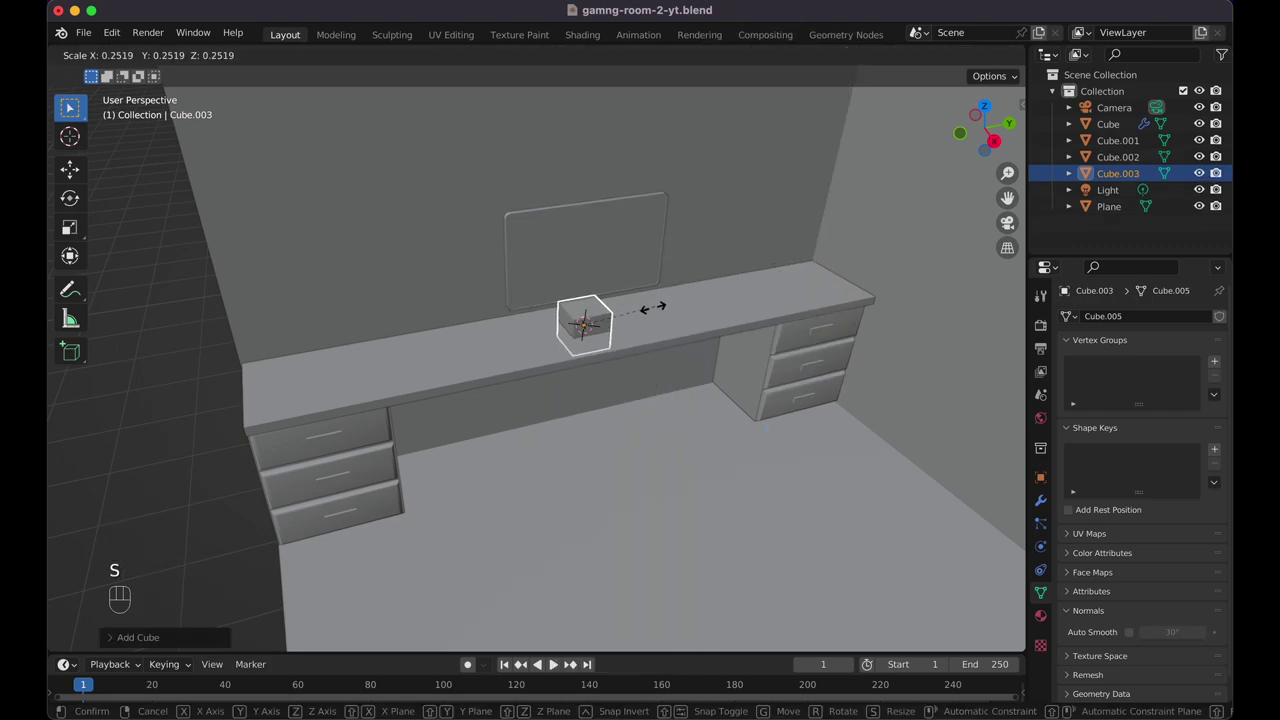
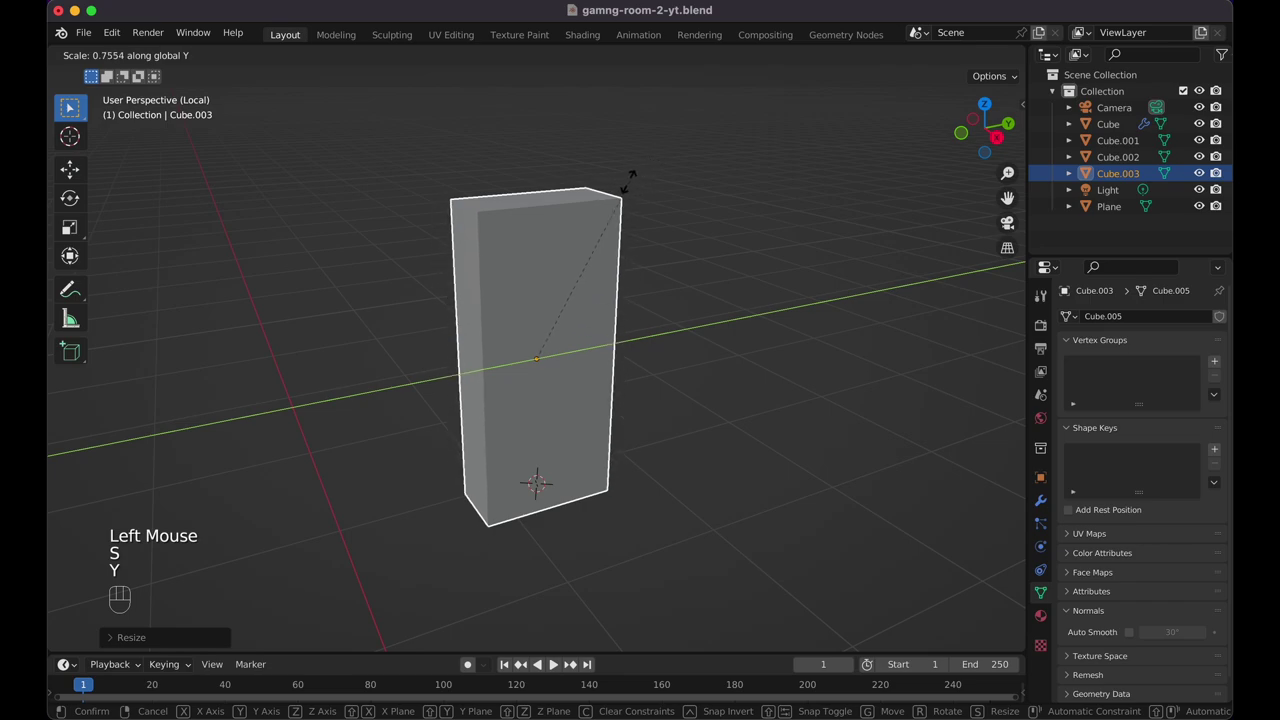
left_click(637, 188)
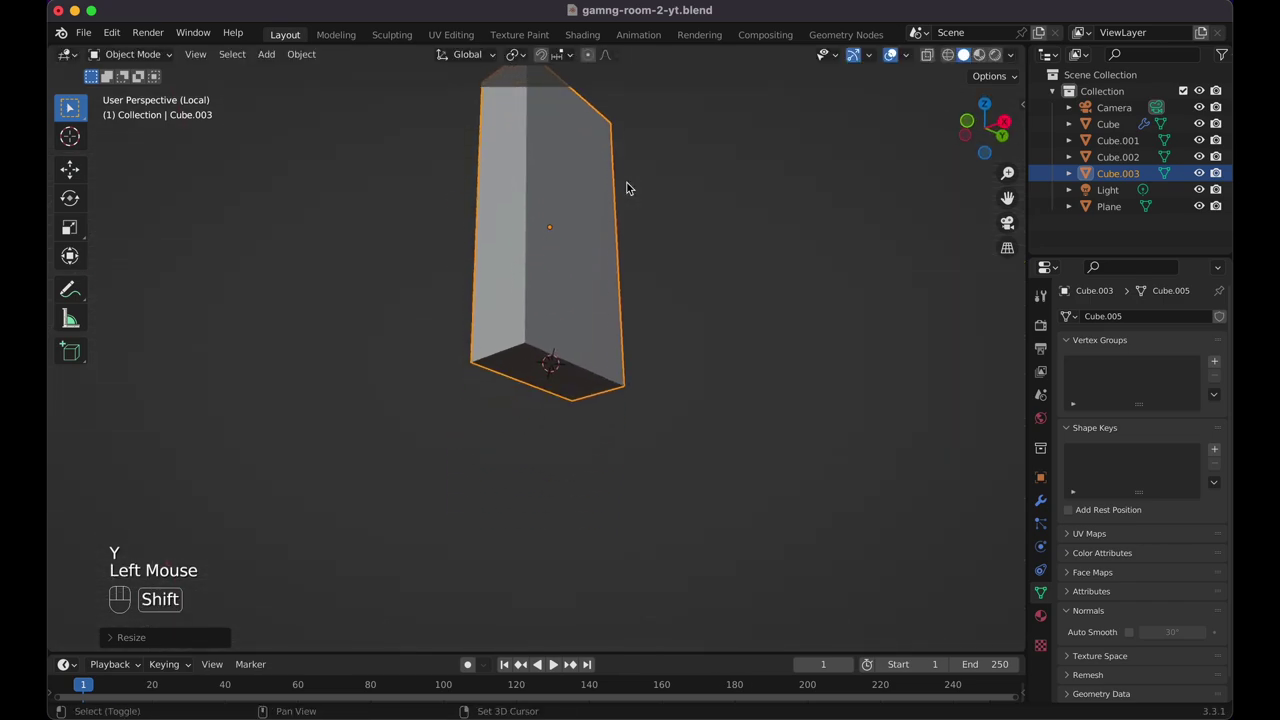
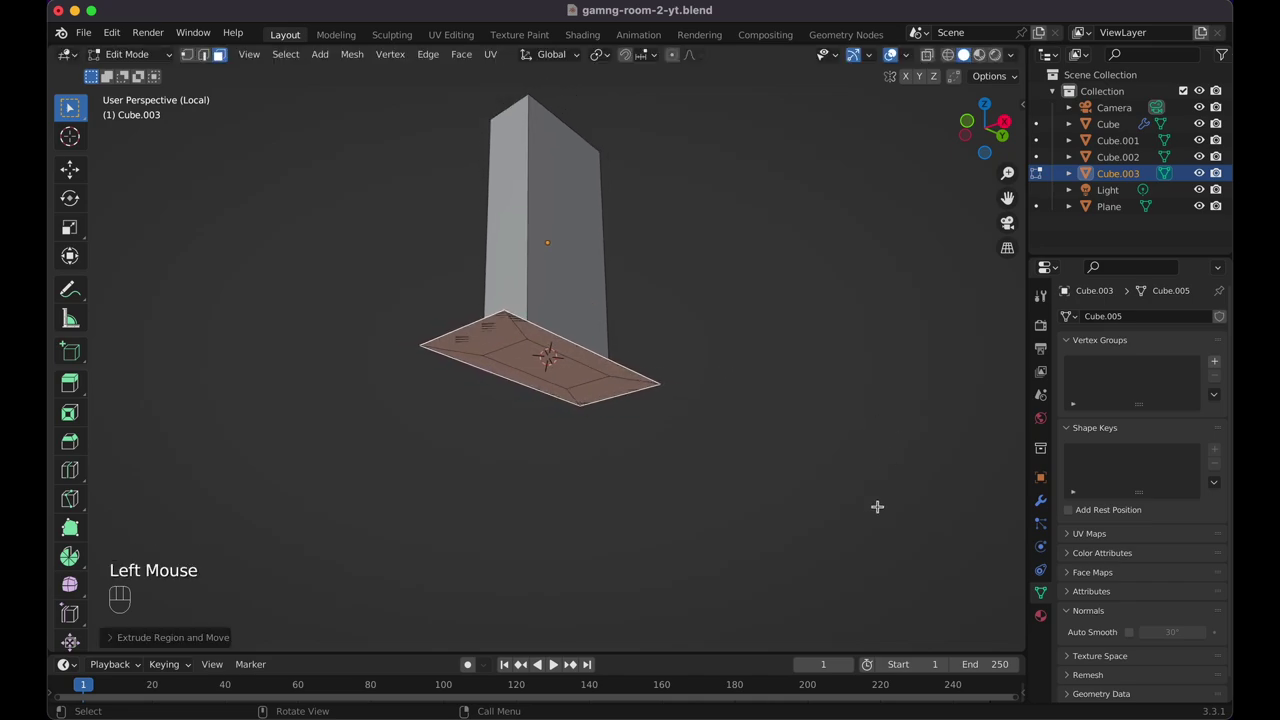
key("e")
key("z")
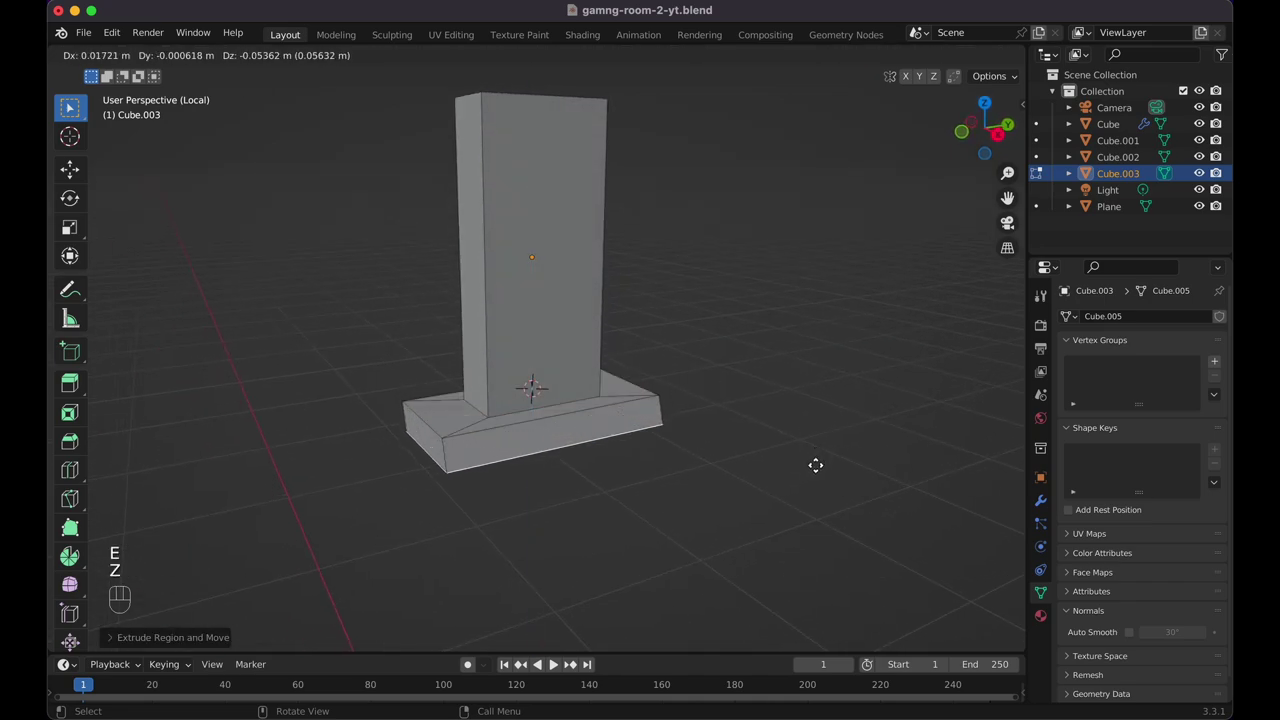
key("z")
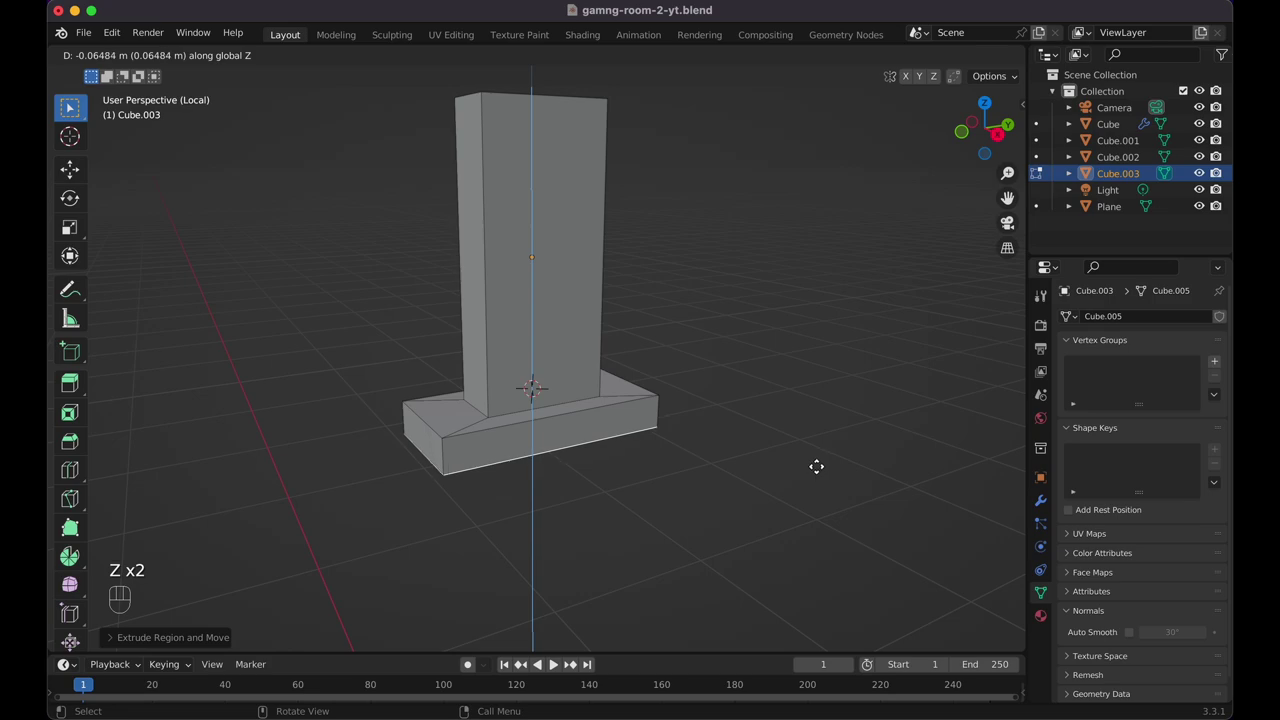
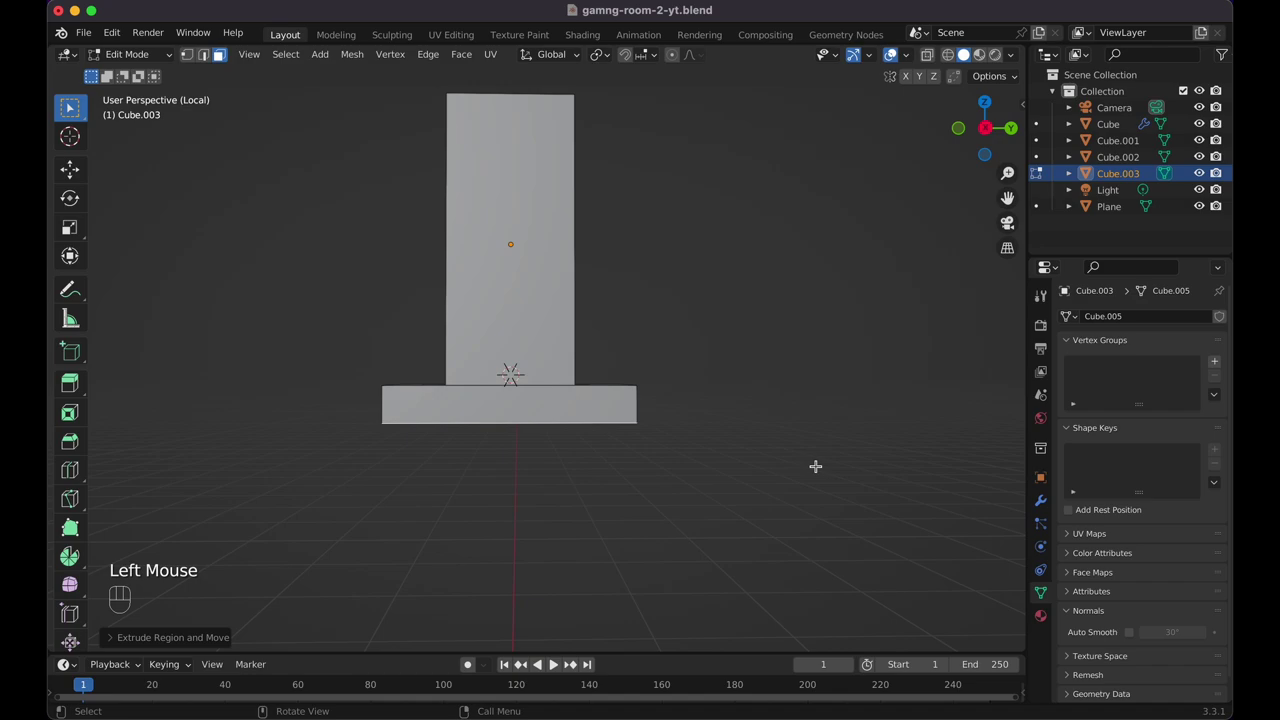
key("Tab")
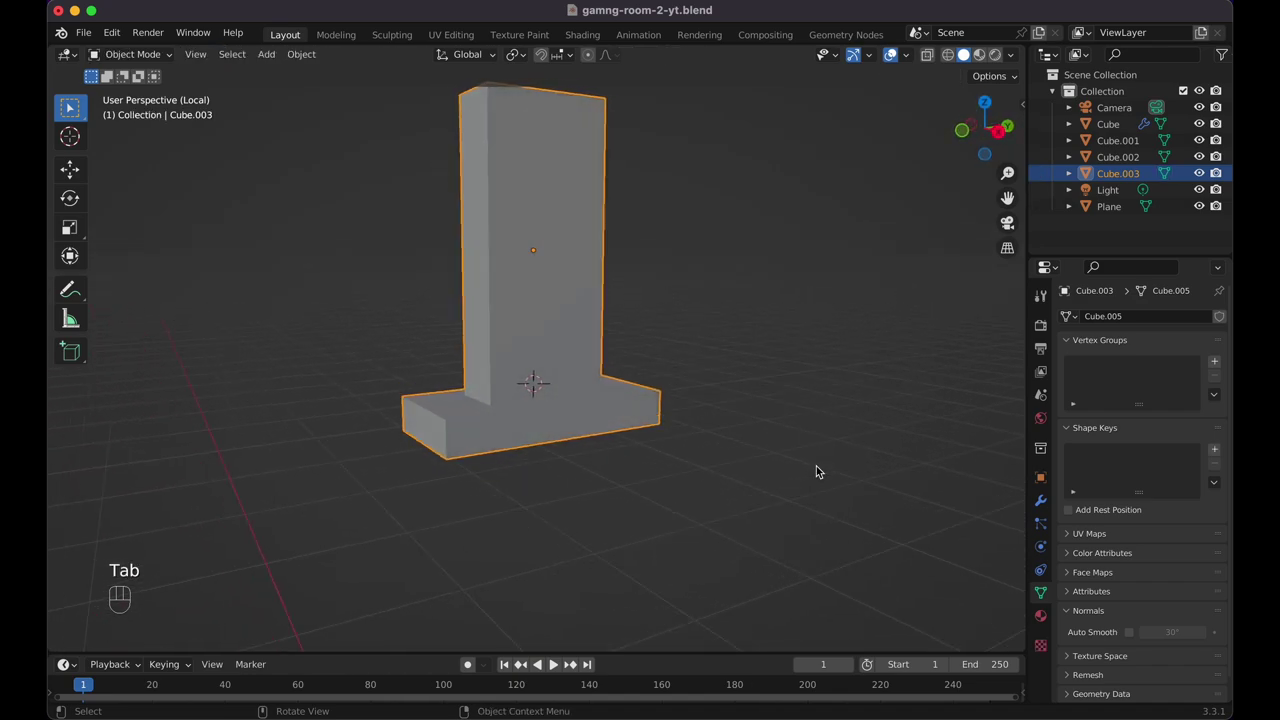
Shrink the stand to fit the desk and lower the monitor screen along Z onto it
key("/")
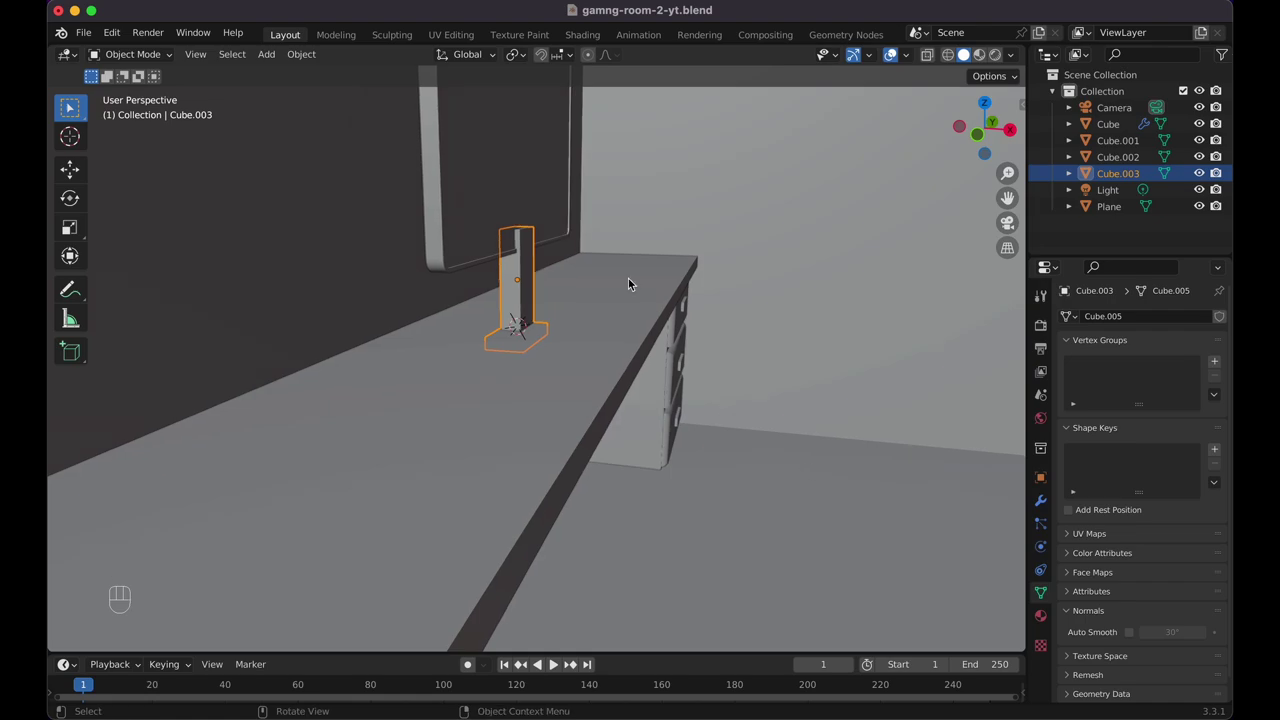
key("s")
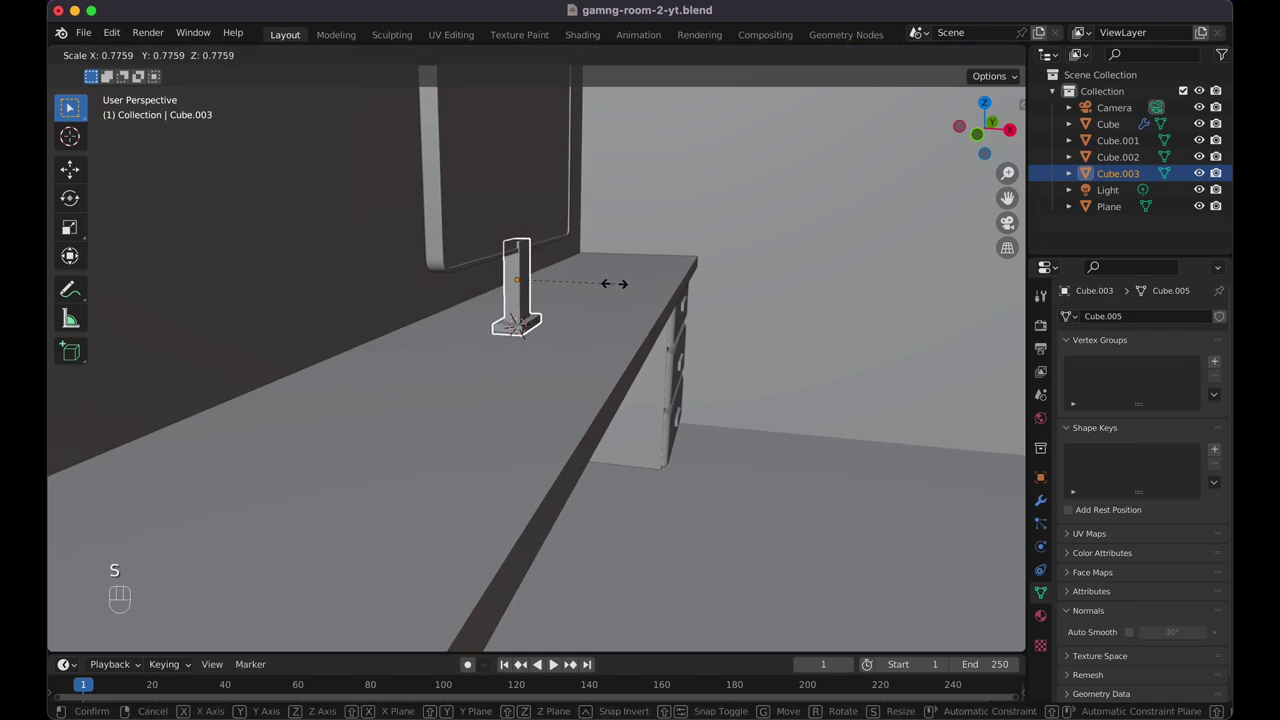
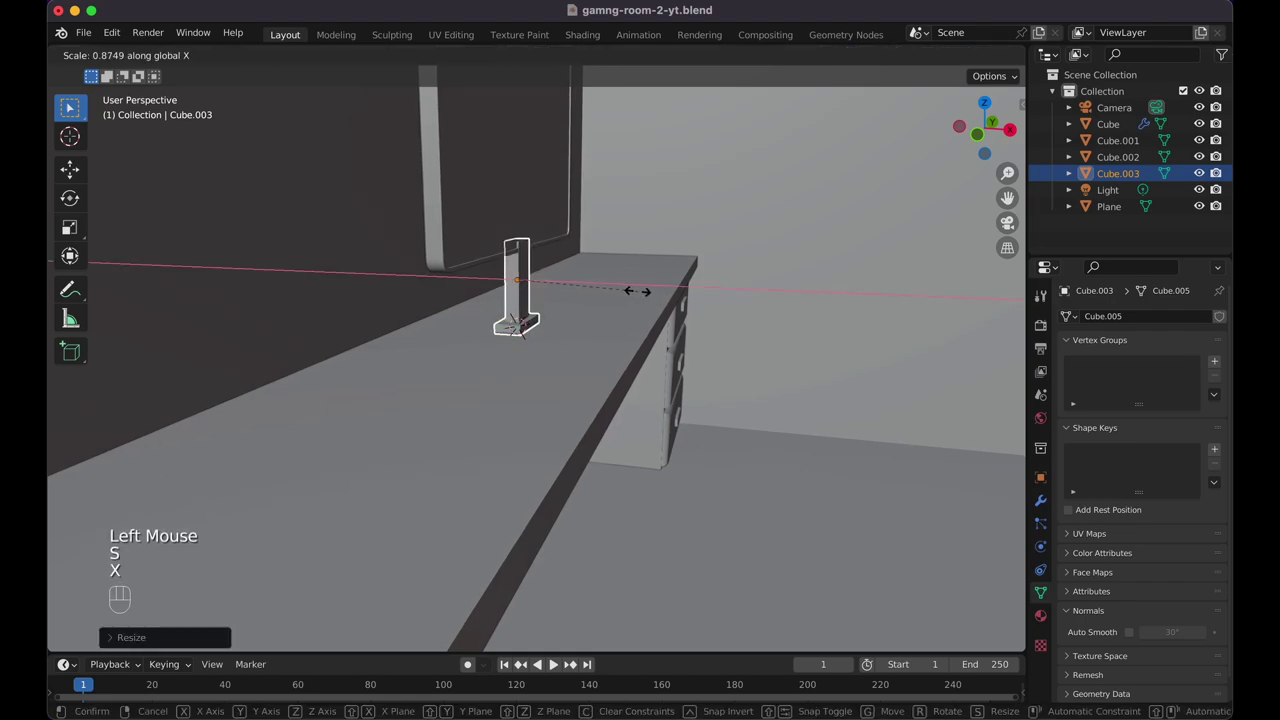
left_click(631, 294)
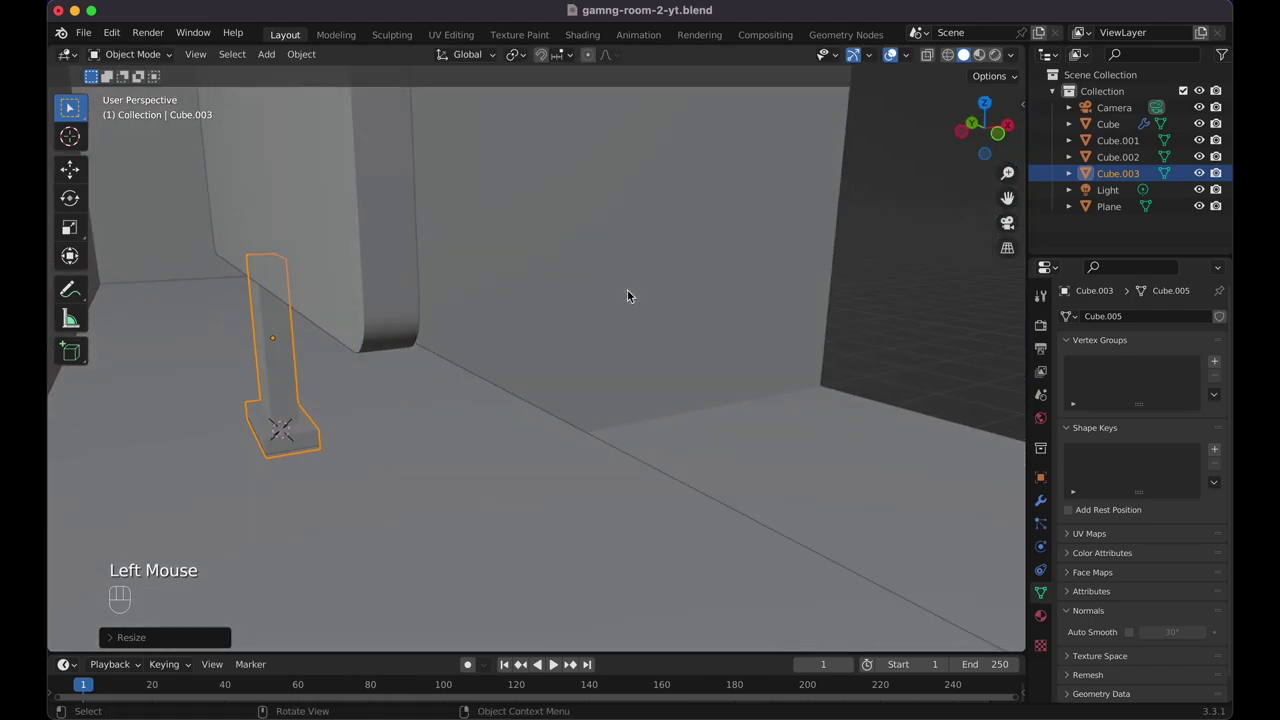
left_click(392, 347)
key("g")
key("z")
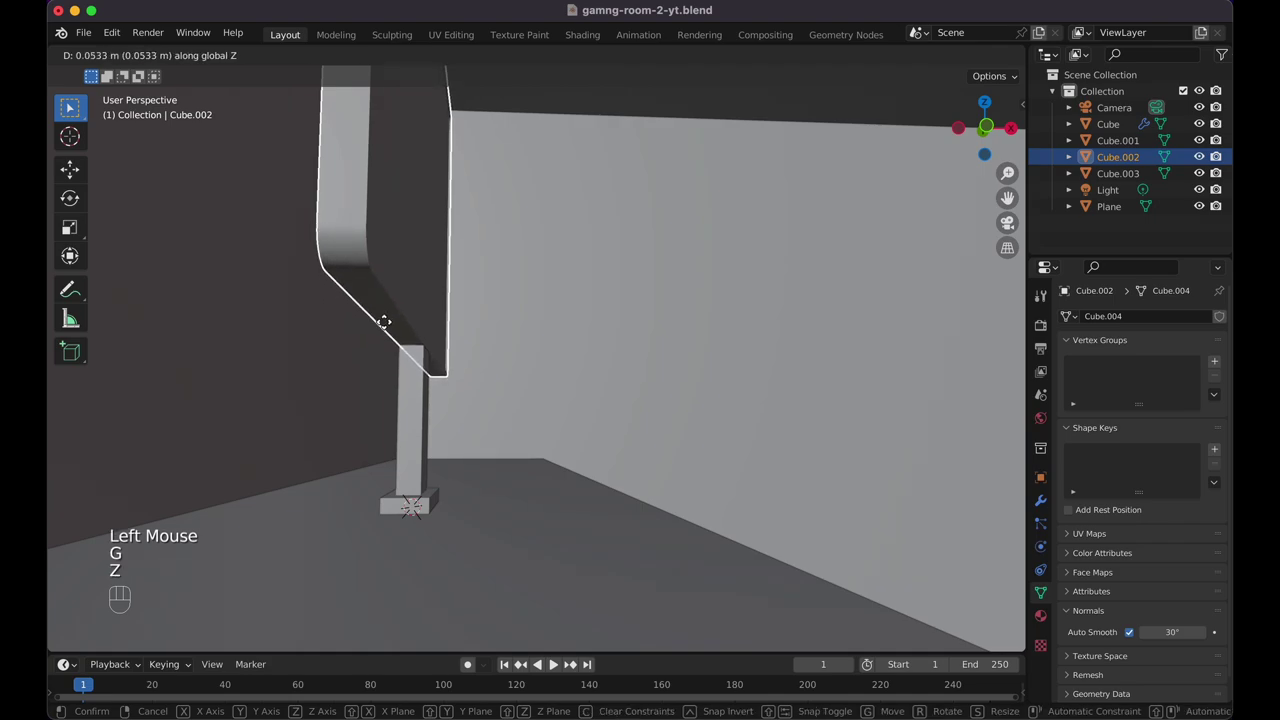
left_click(389, 330)
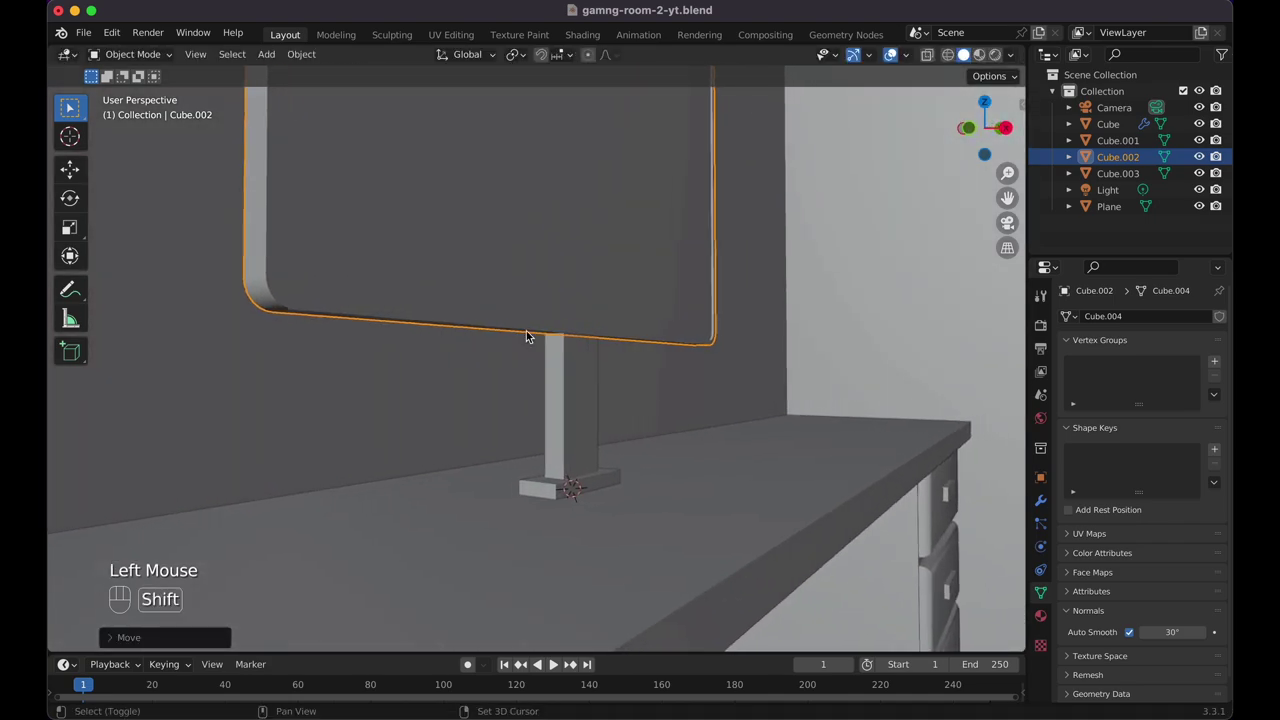
key("KP_1")
key("KP_3")
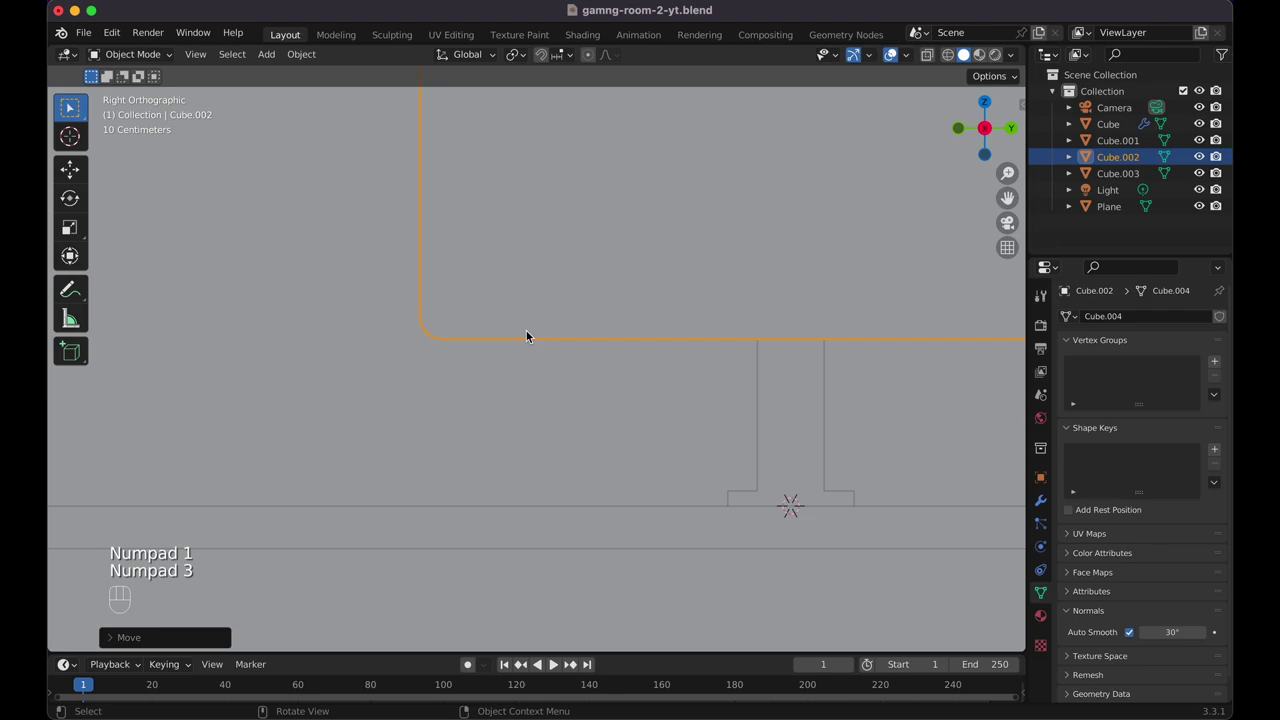
middle_click(531, 339)
left_click(671, 485)
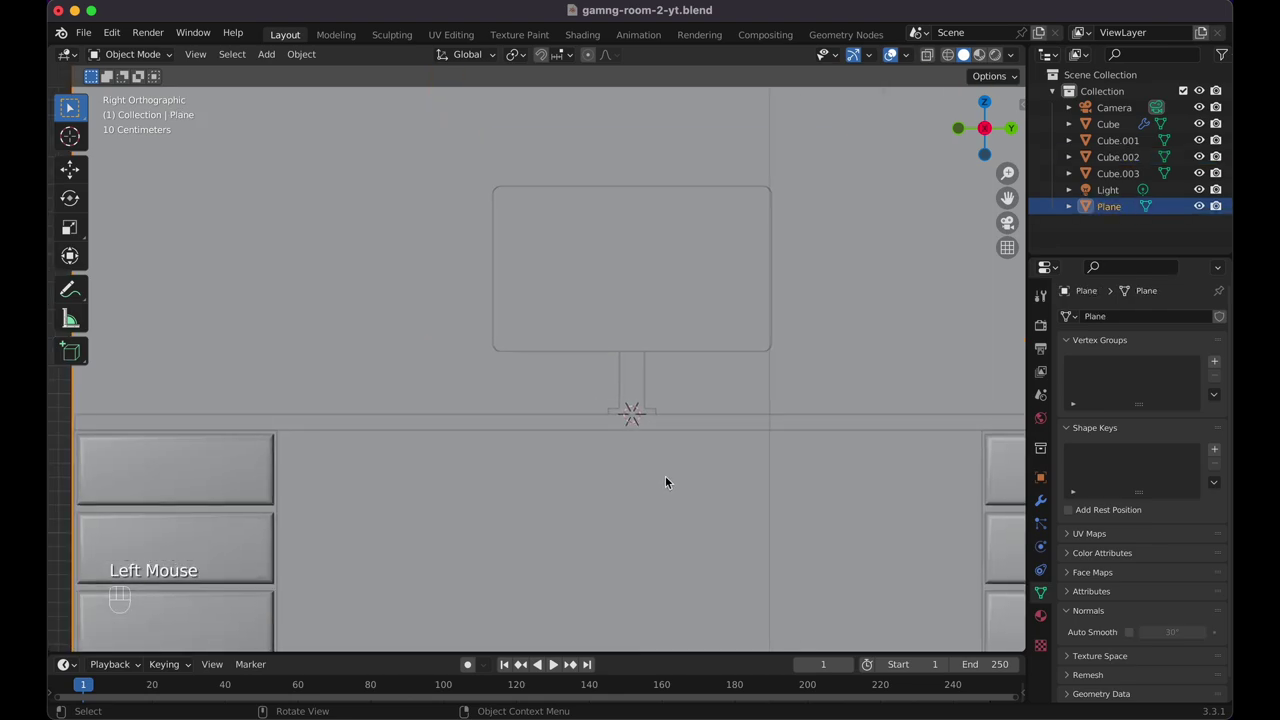
middle_click(670, 484)
In material preview, darken the stand's base colour to black
left_click(990, 62)
left_click(575, 354)
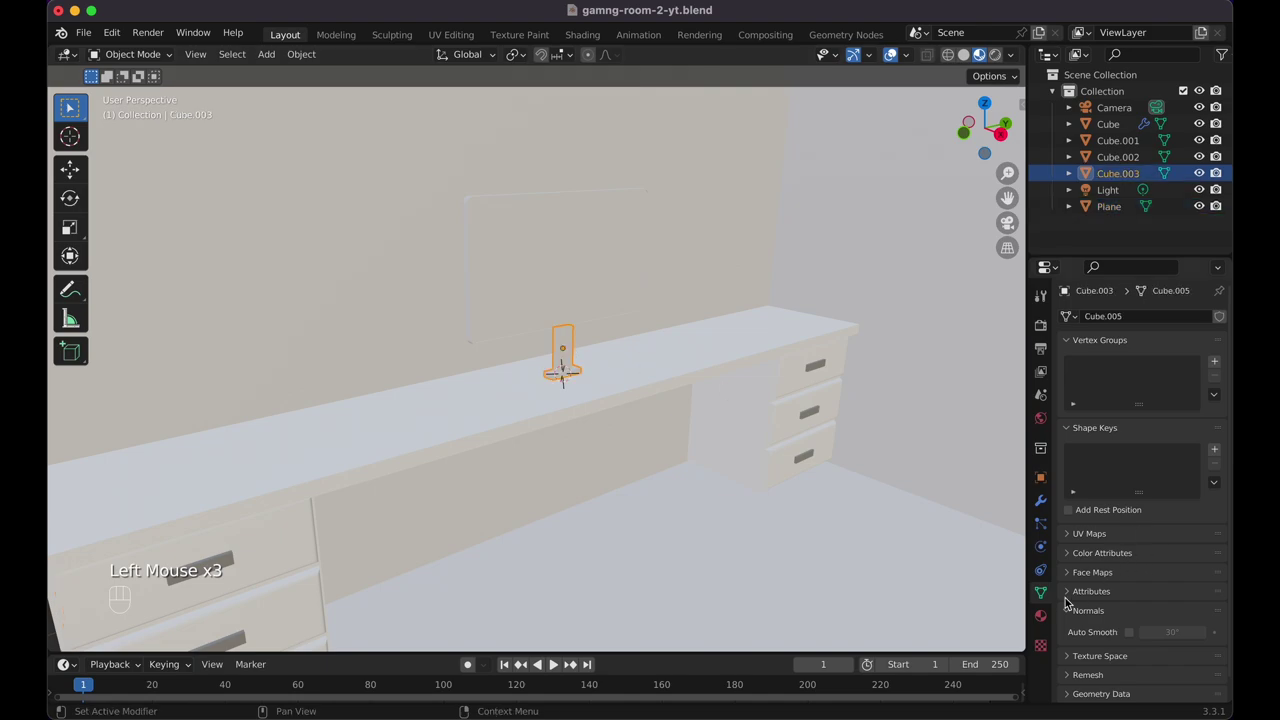
left_click(1043, 620)
left_click_drag(1175, 379, 1179, 489)
left_click(1162, 540)
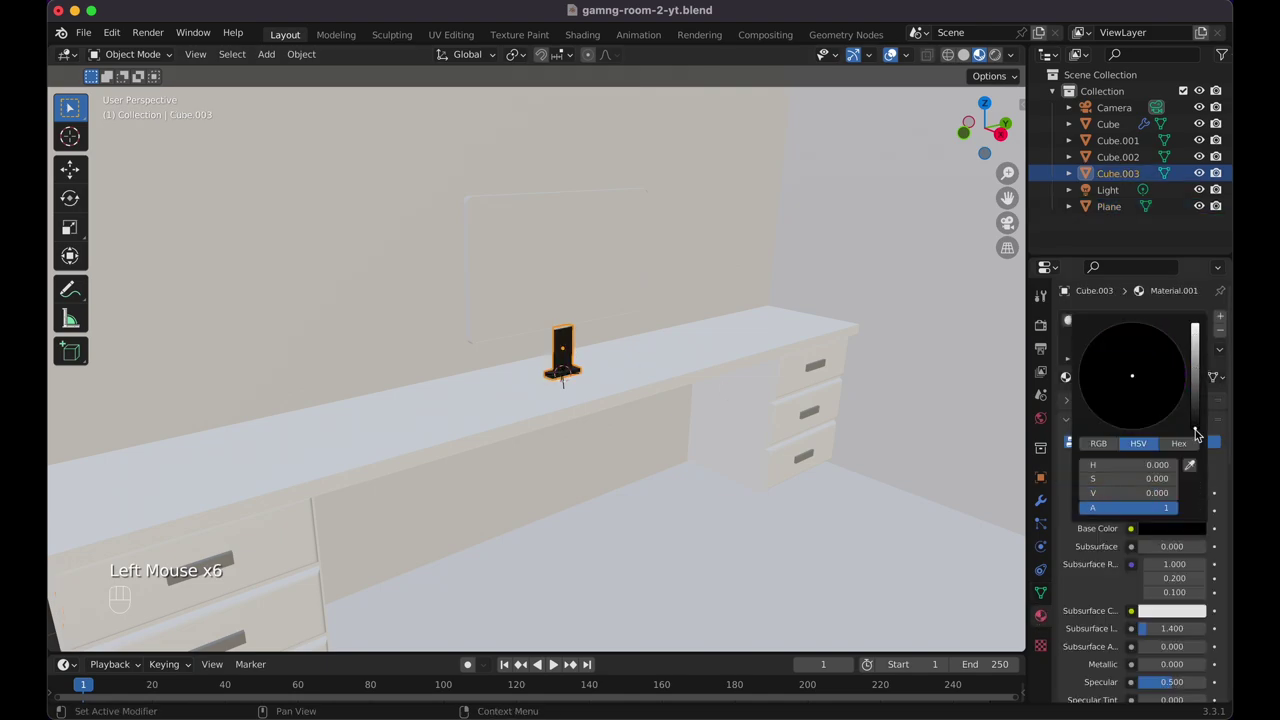
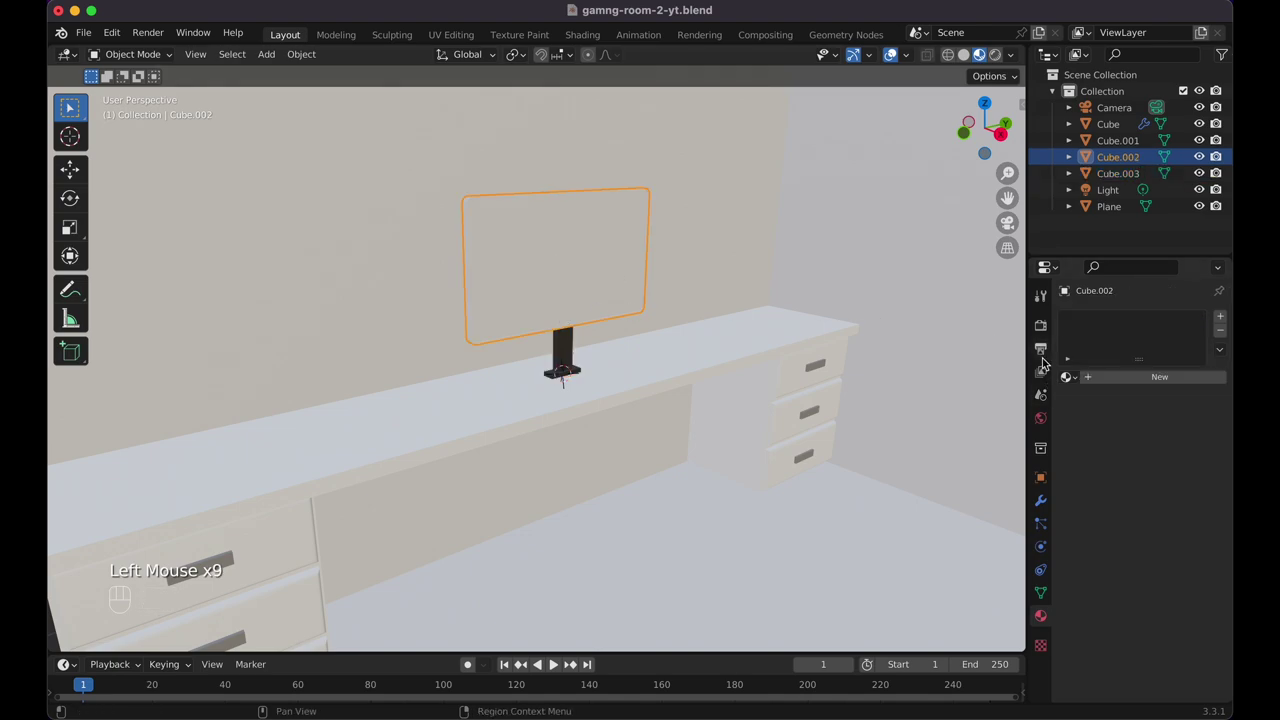
Assign a new light material to the screen face in its own slot and save the file
left_click_drag(1070, 382, 990, 408)
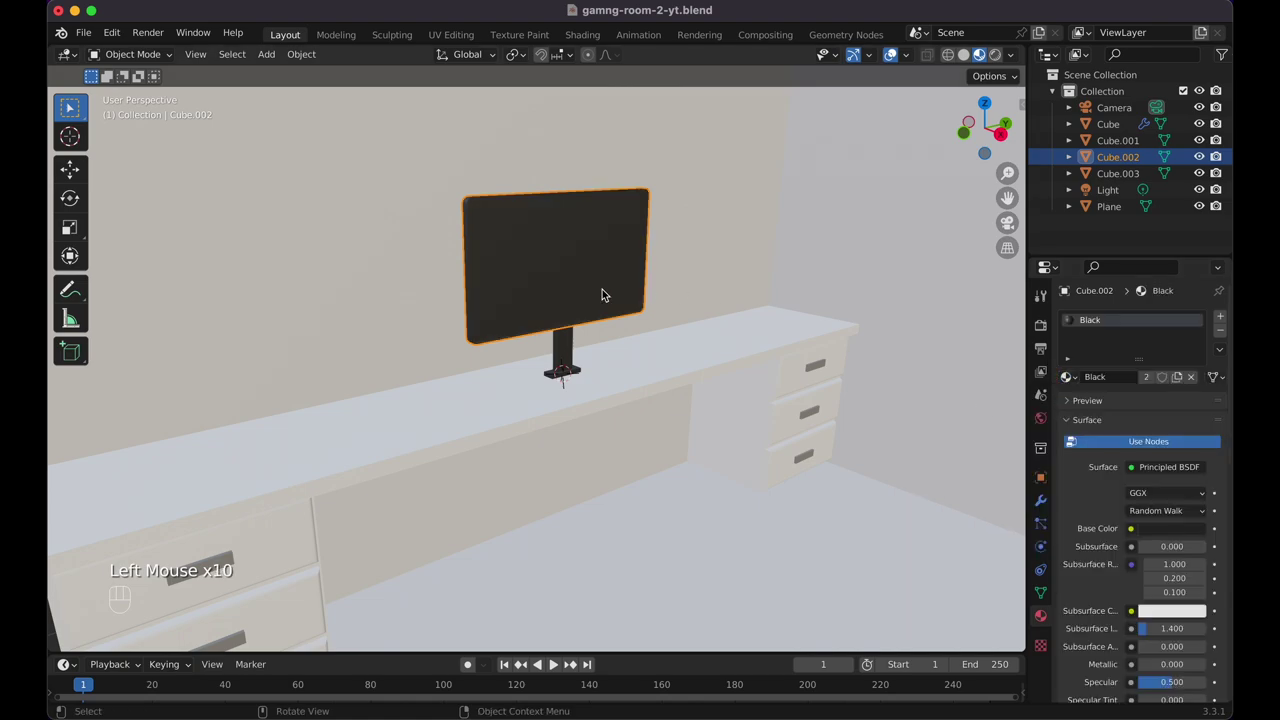
key("Tab")
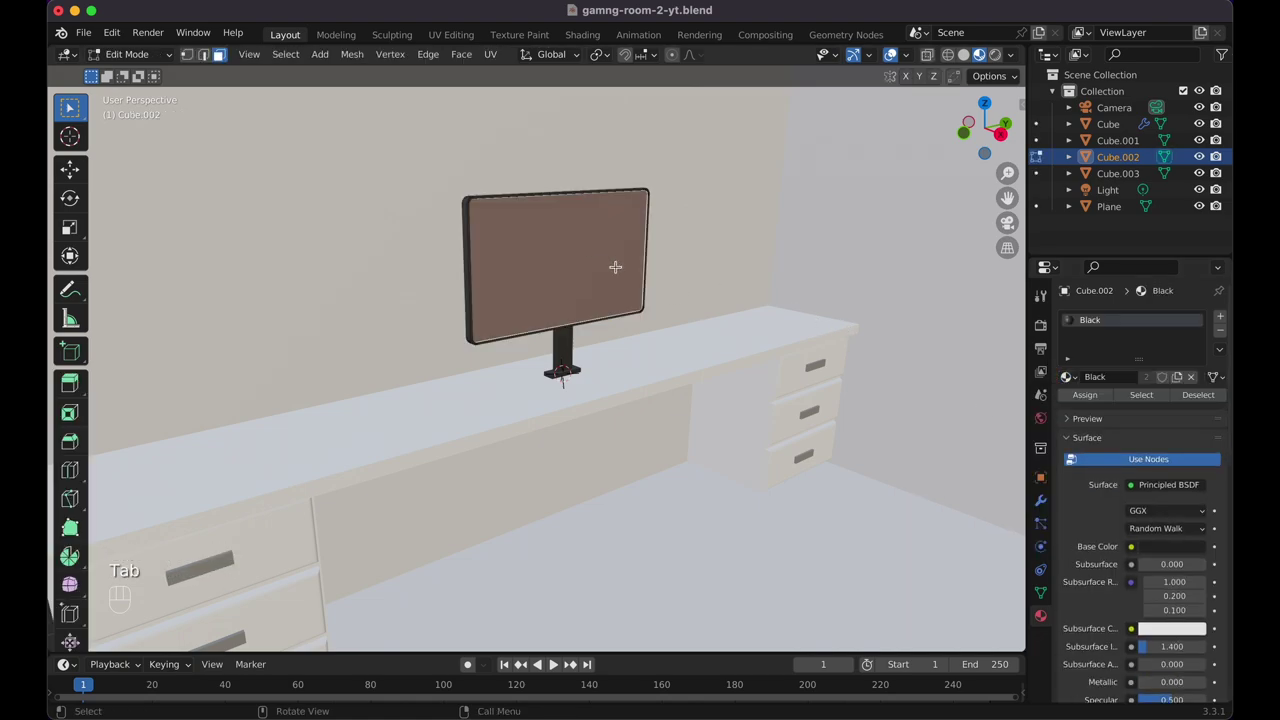
left_click(1225, 316)
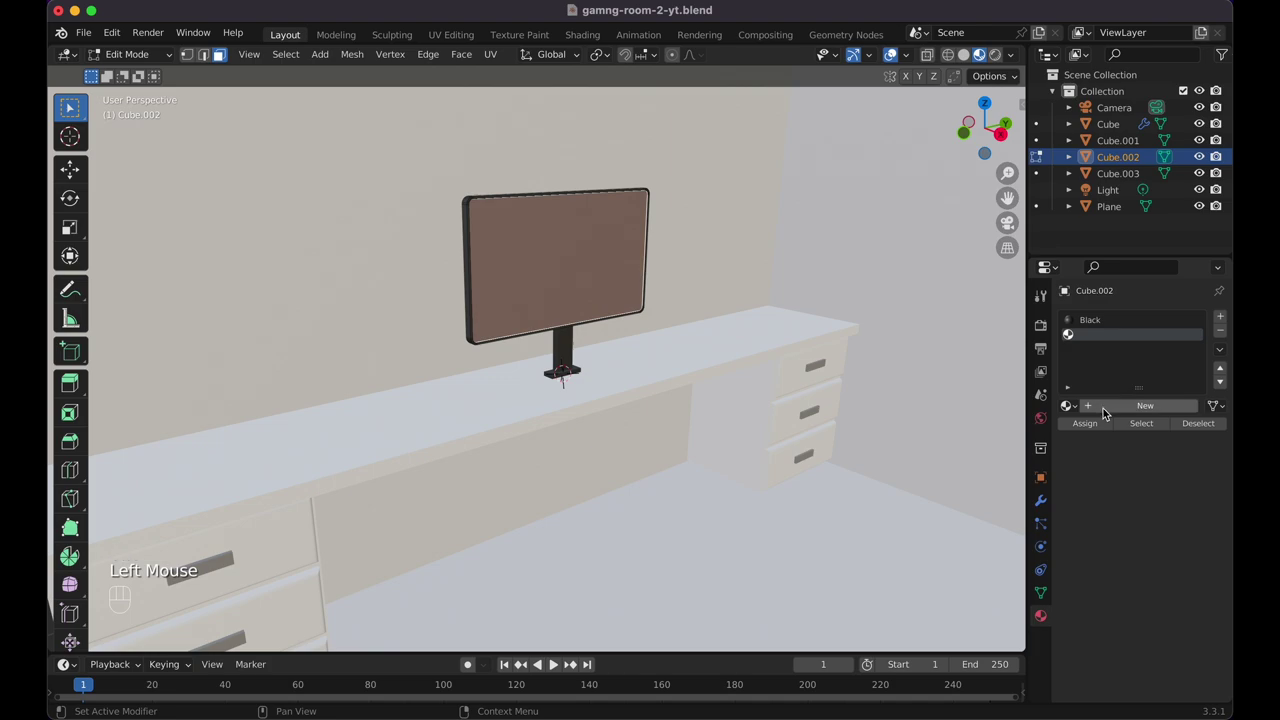
left_click(1113, 414)
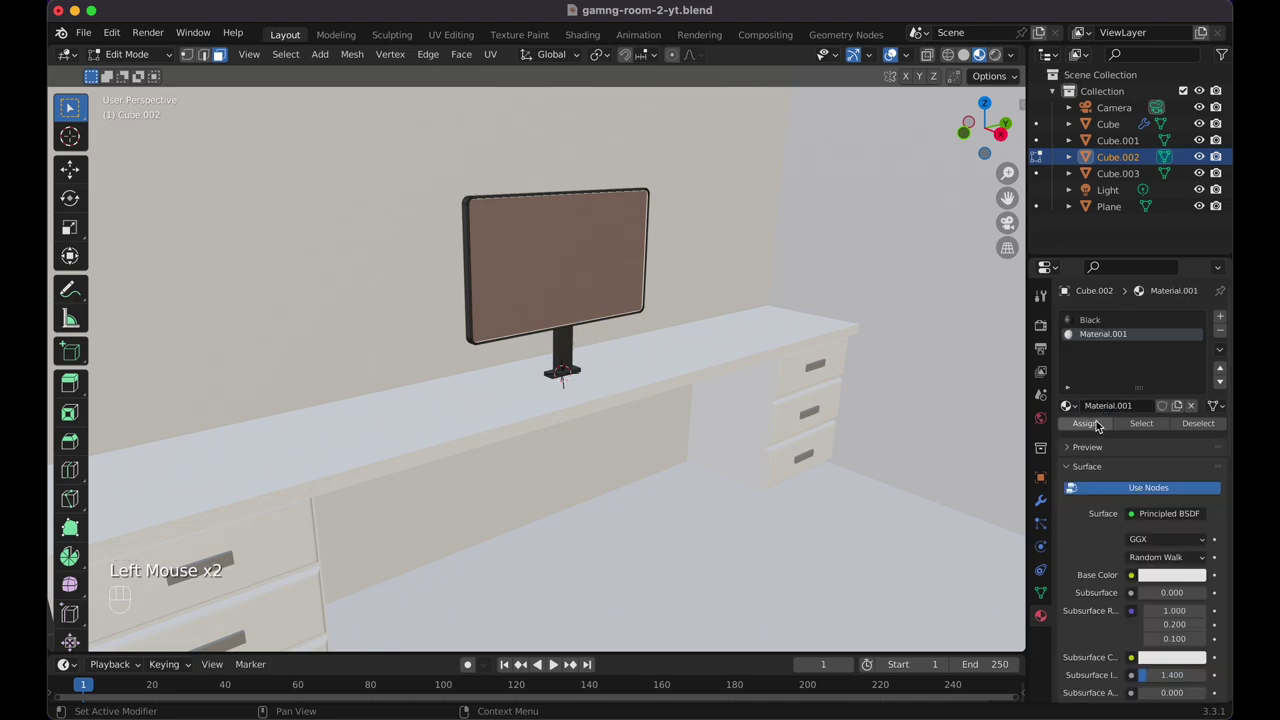
left_click(1099, 423)
key("Tab")
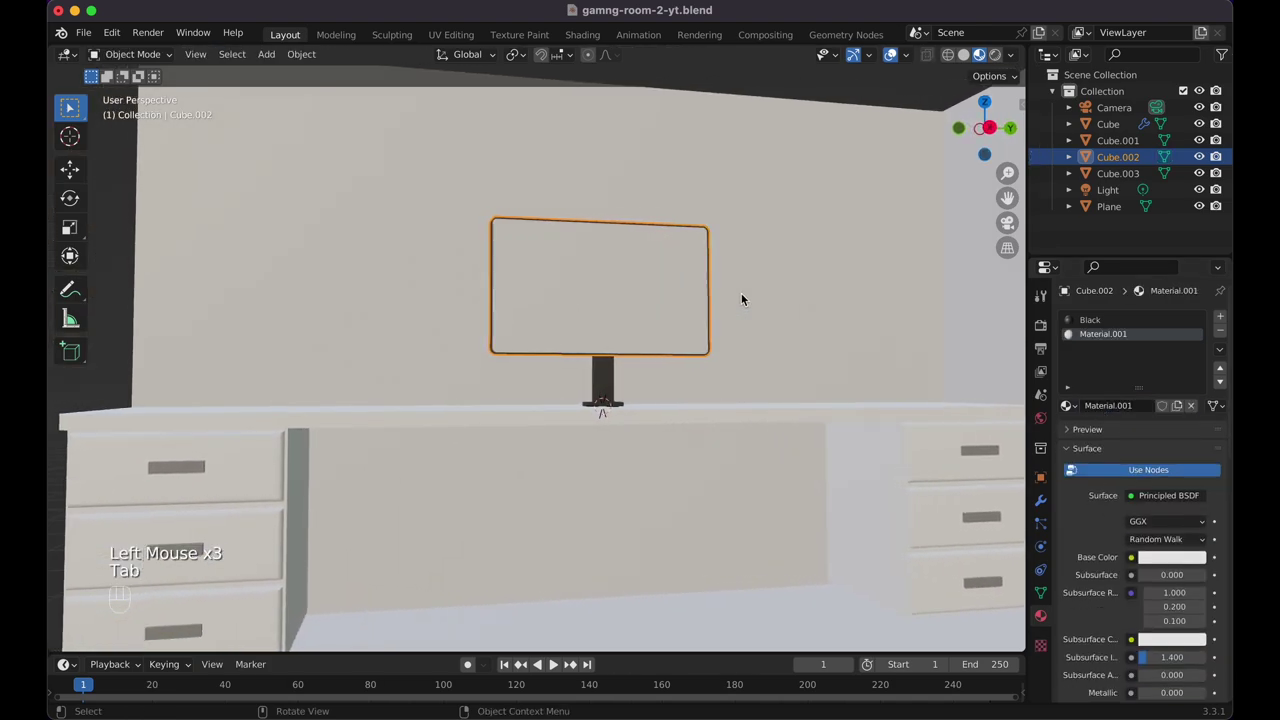
key("super+s")
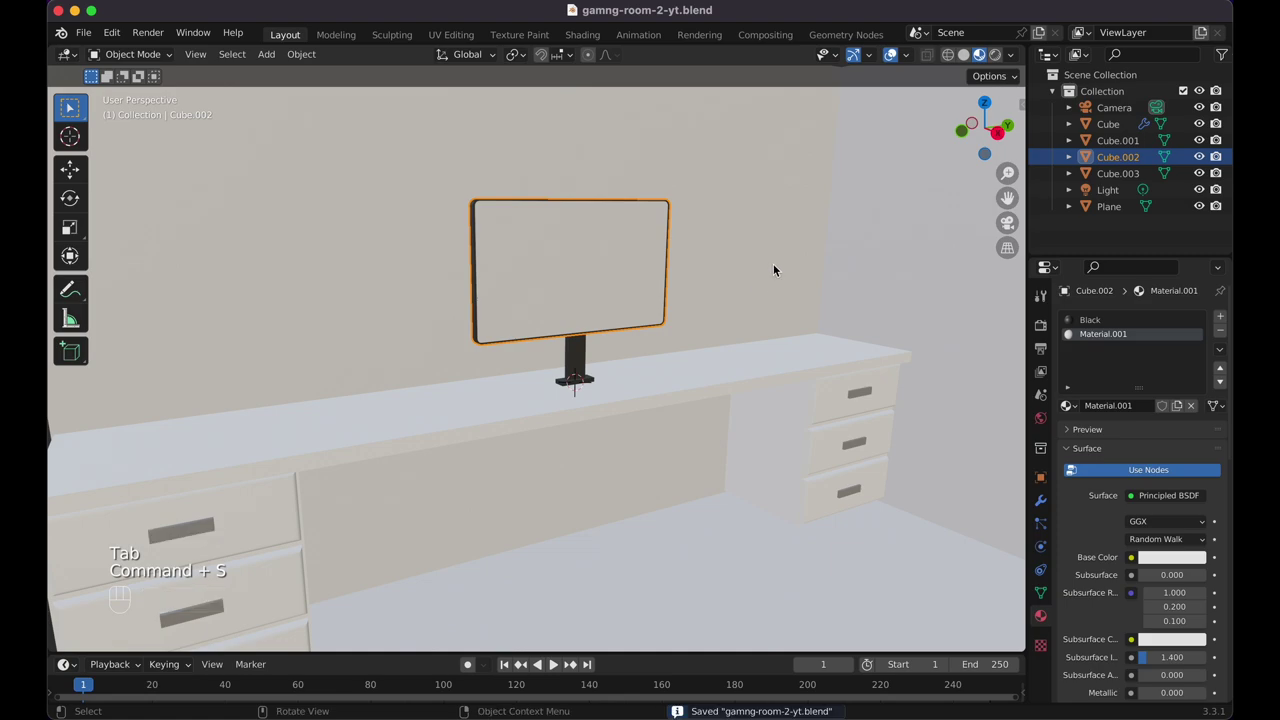
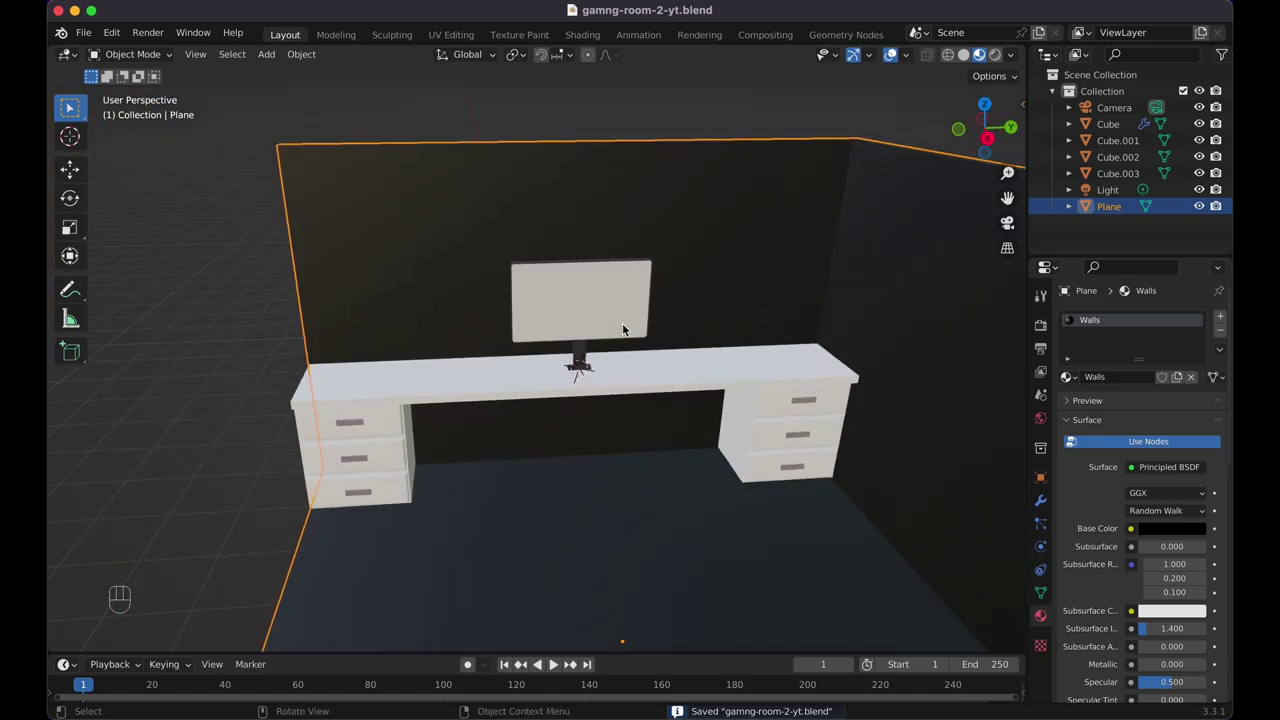
Duplicate the monitor along Y and place the copy beside the first at matching height
left_click(625, 317)
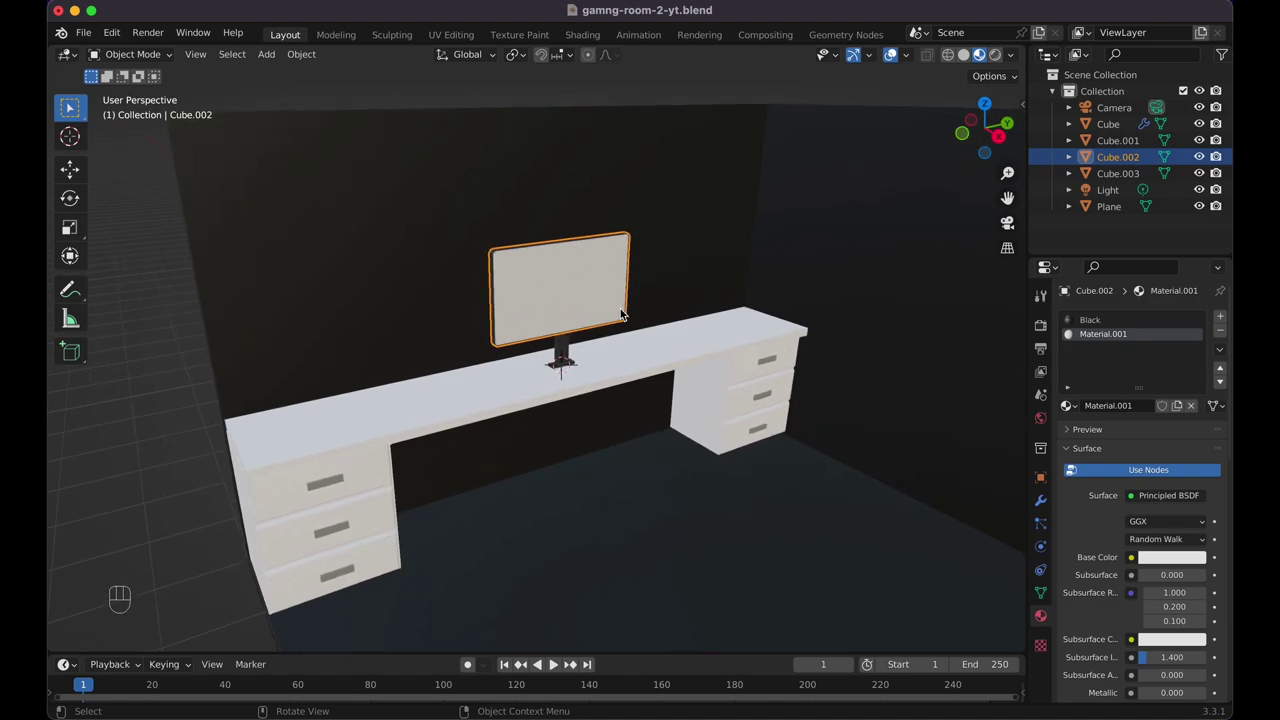
key("shift+d")
key("g")
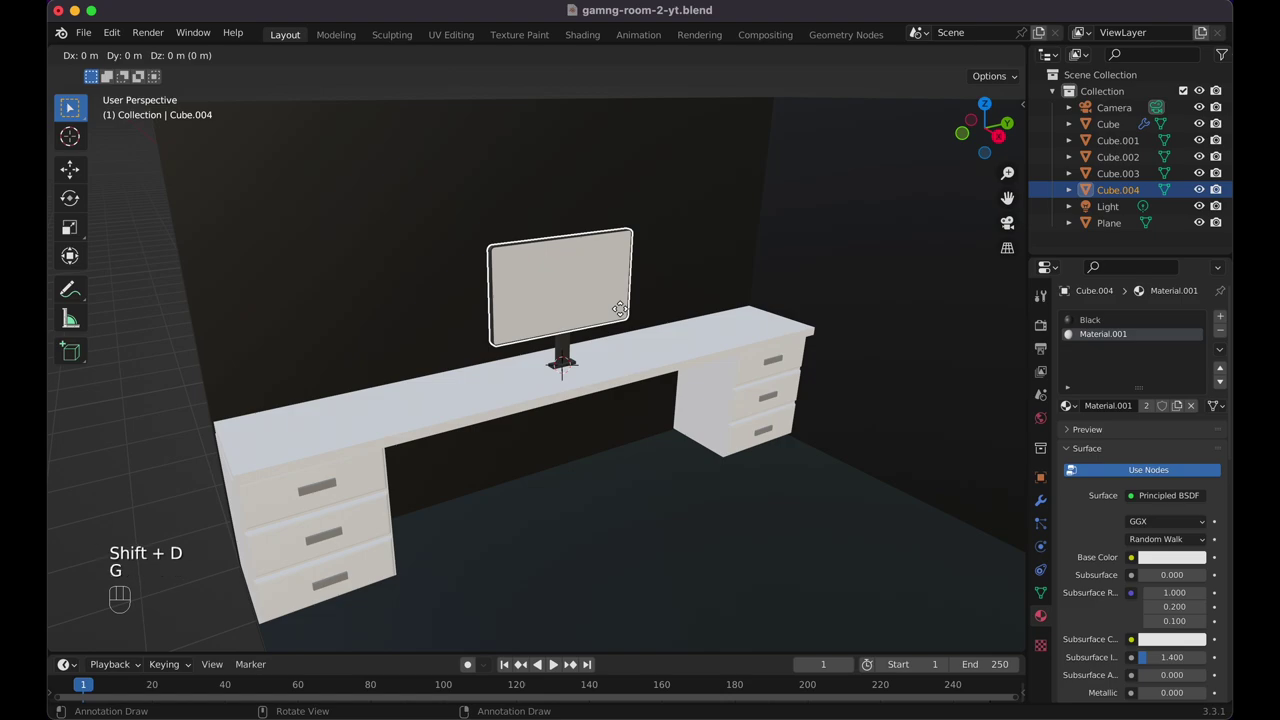
key("y")
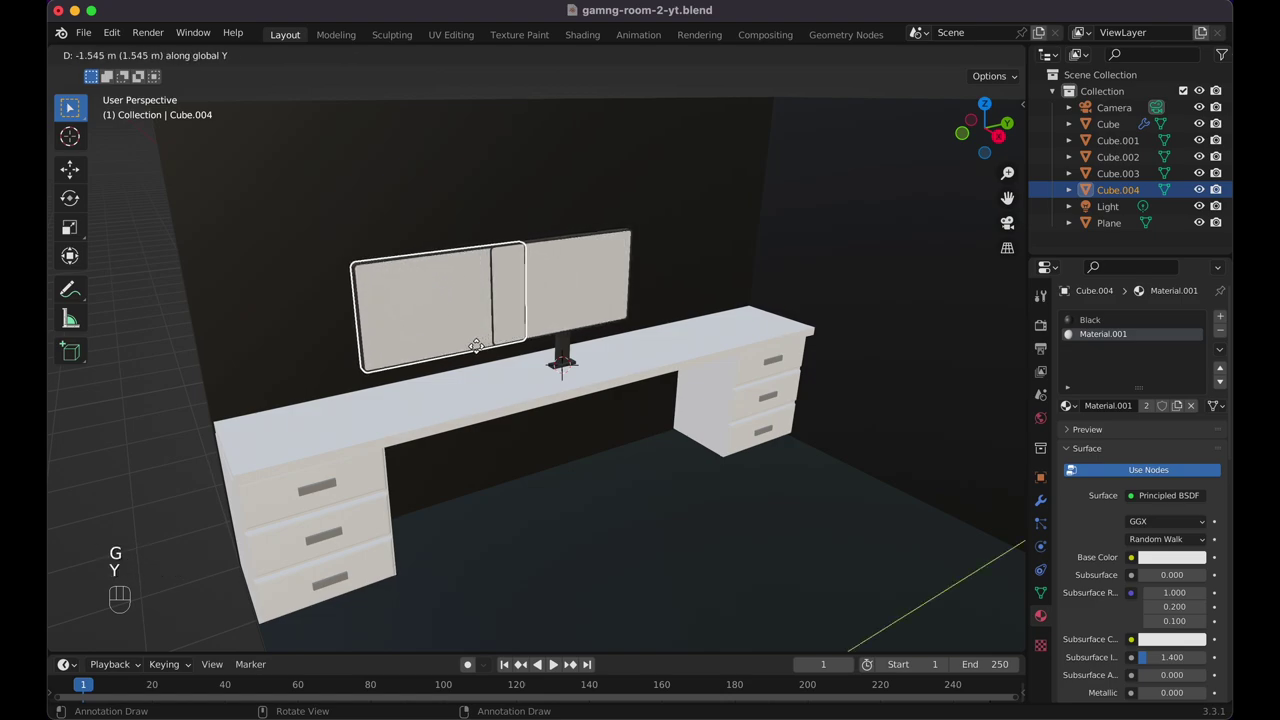
left_click(441, 364)
key("KP_3")
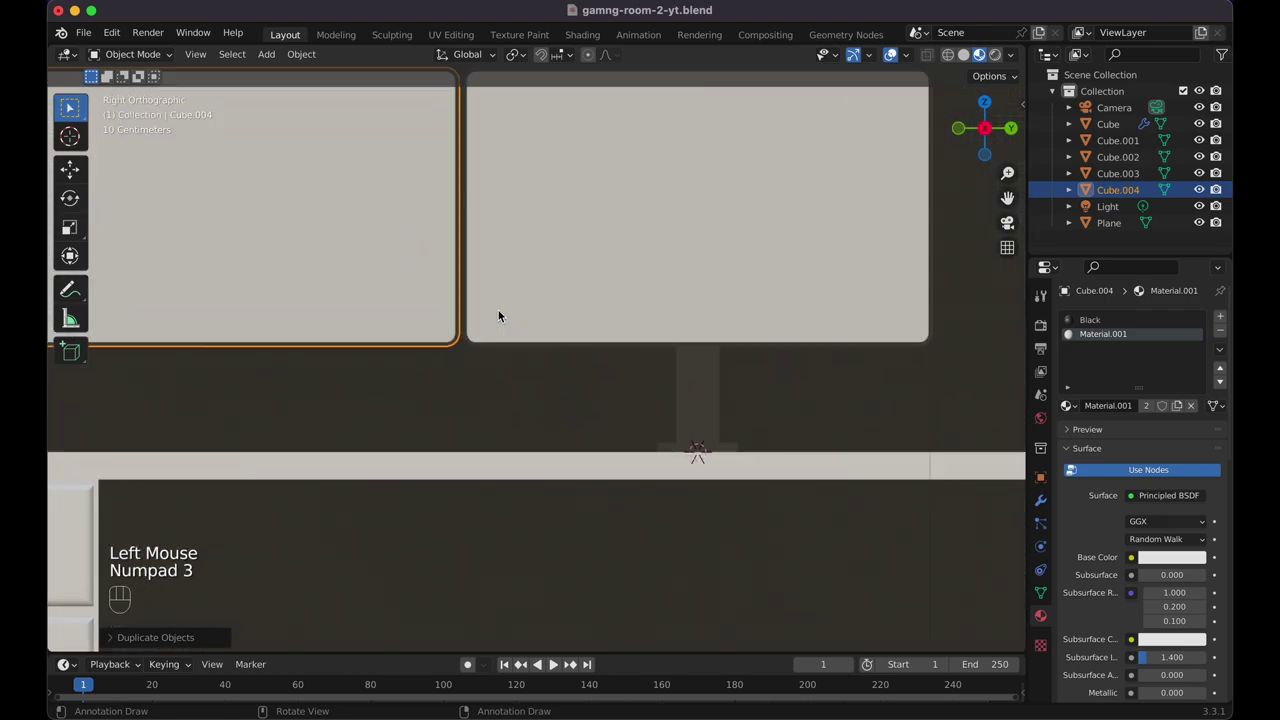
key("g")
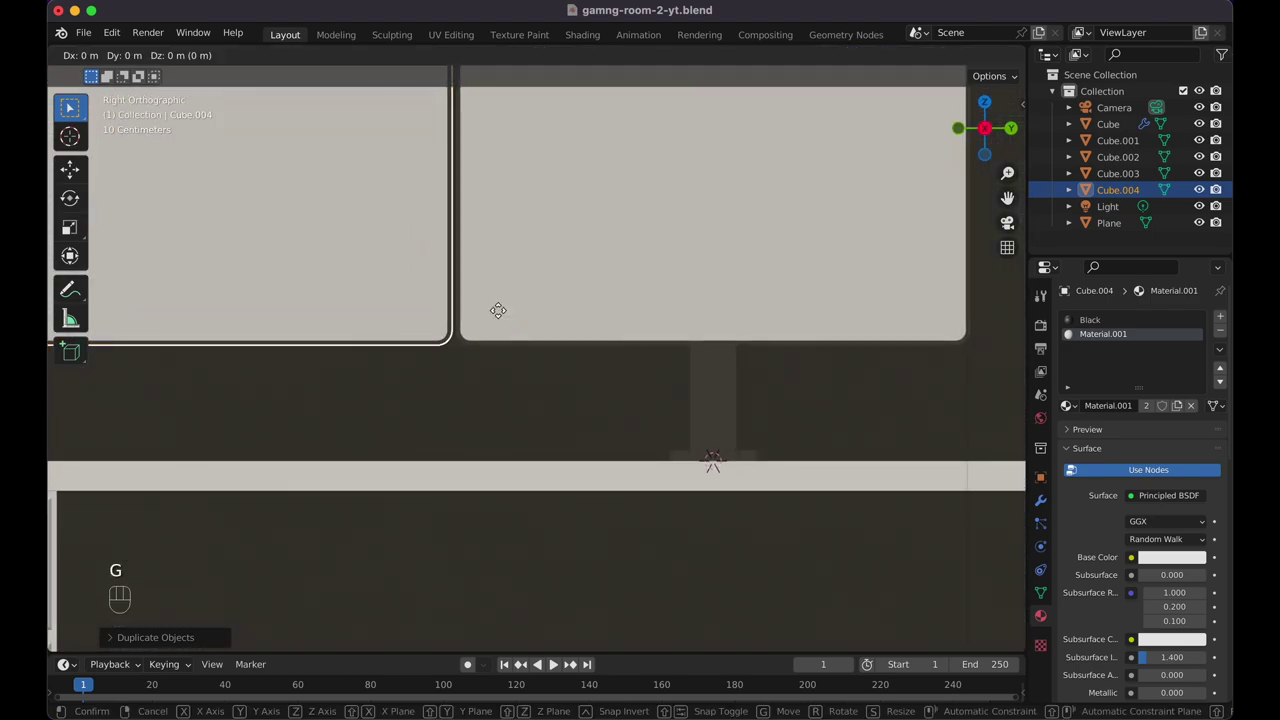
key("y")
left_click(506, 309)
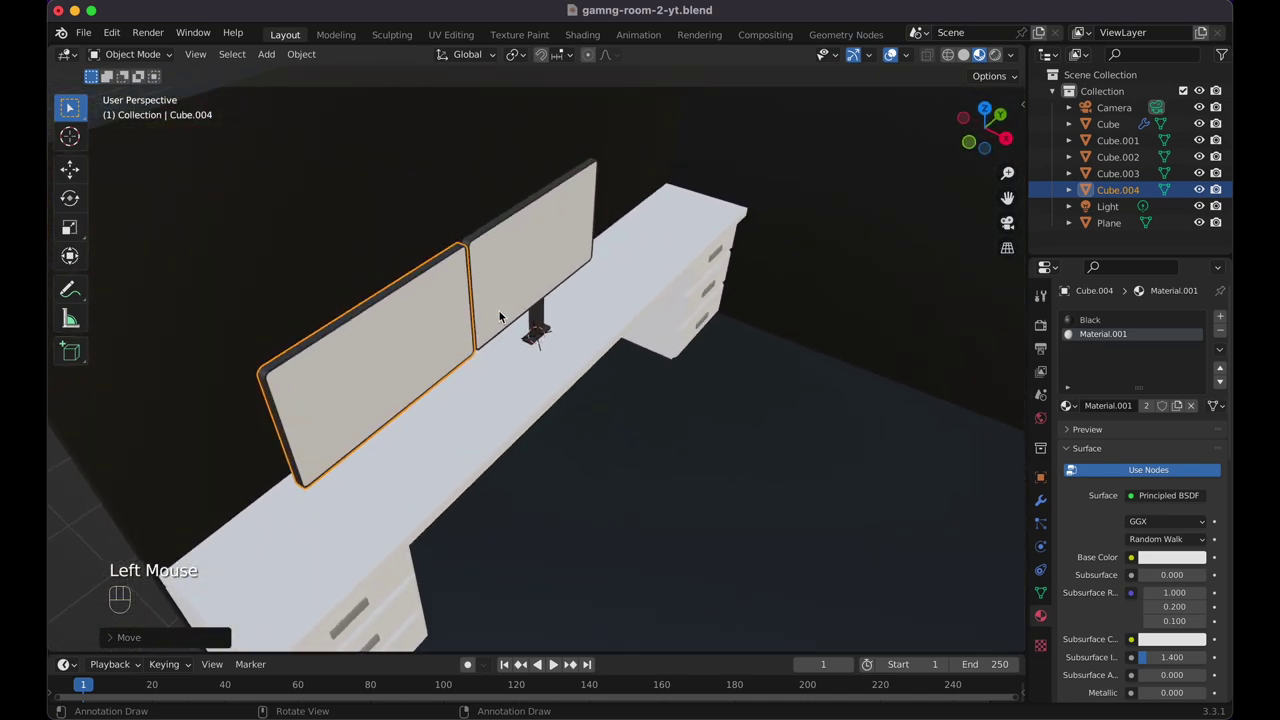
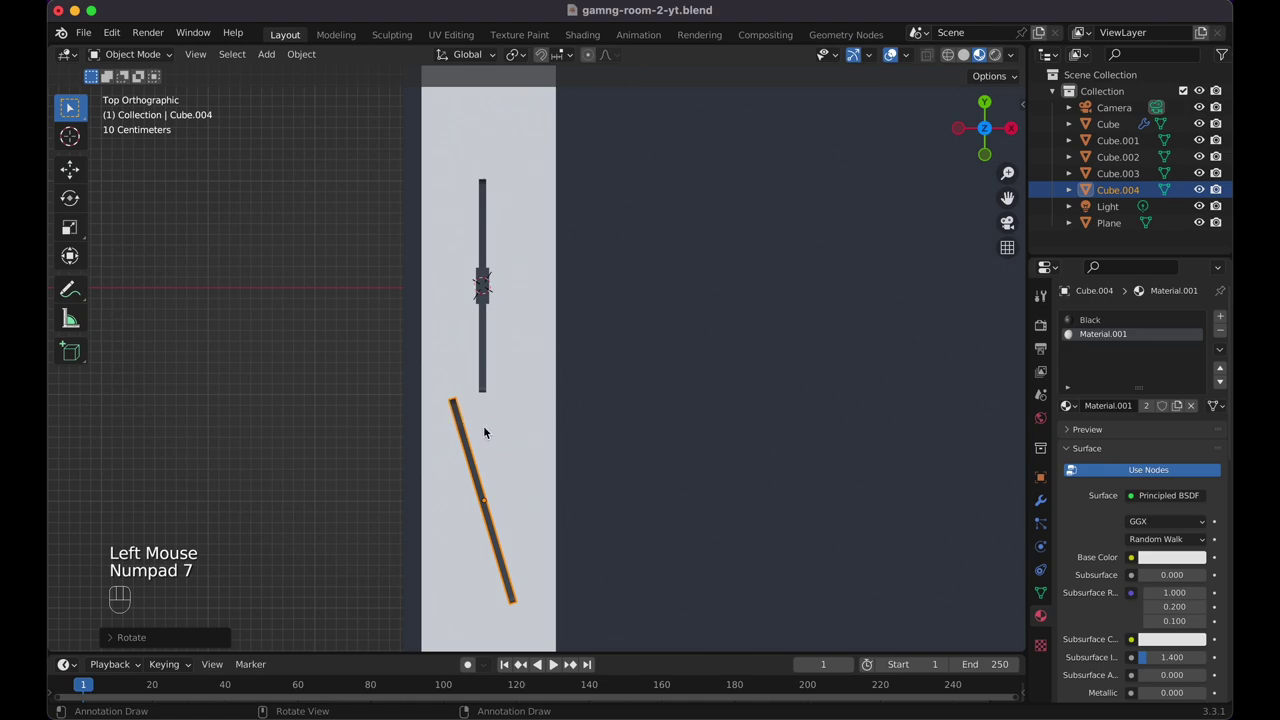
Shift the second monitor along X and rotate it around Z to angle it inward
key("g")
key("x")
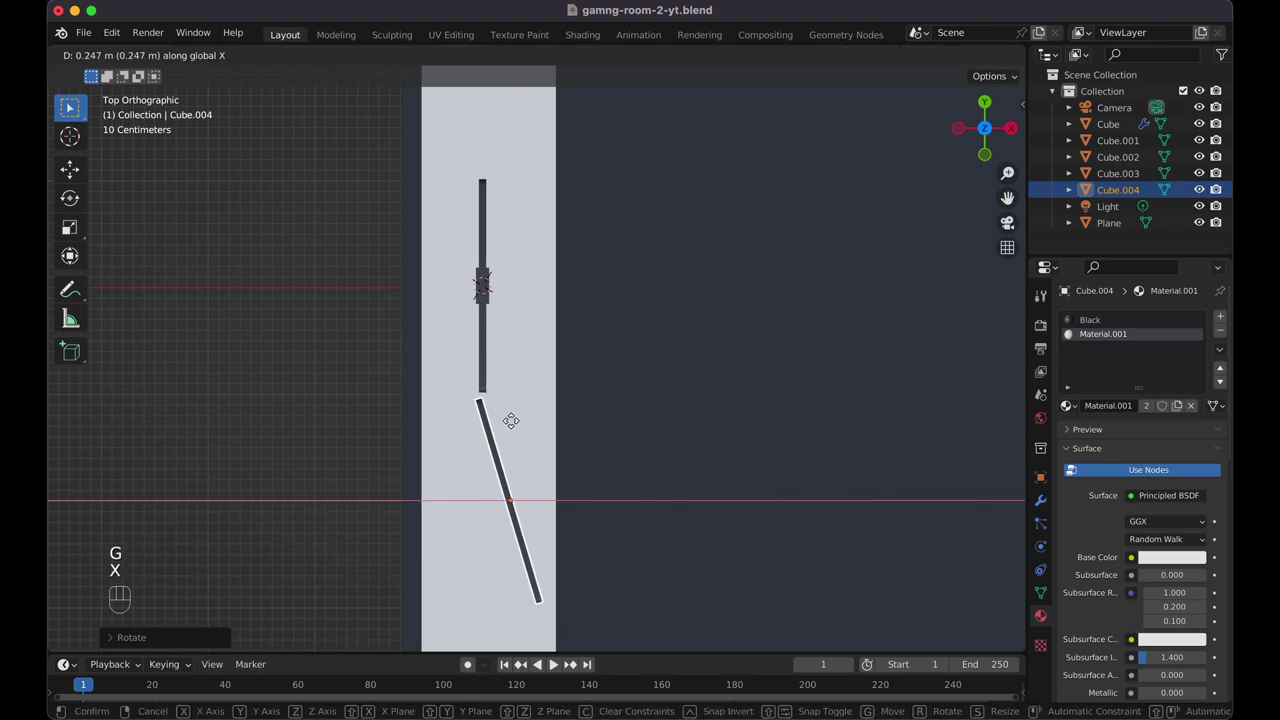
left_click(521, 416)
key("r")
key("z")
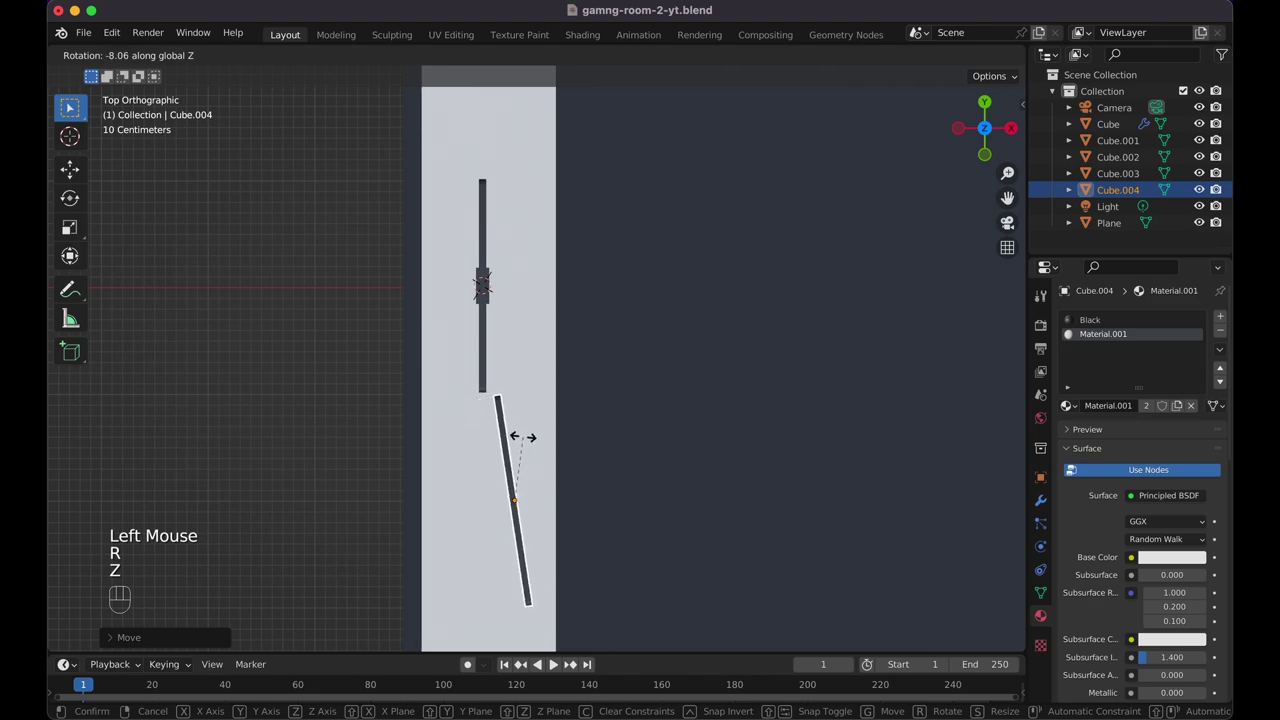
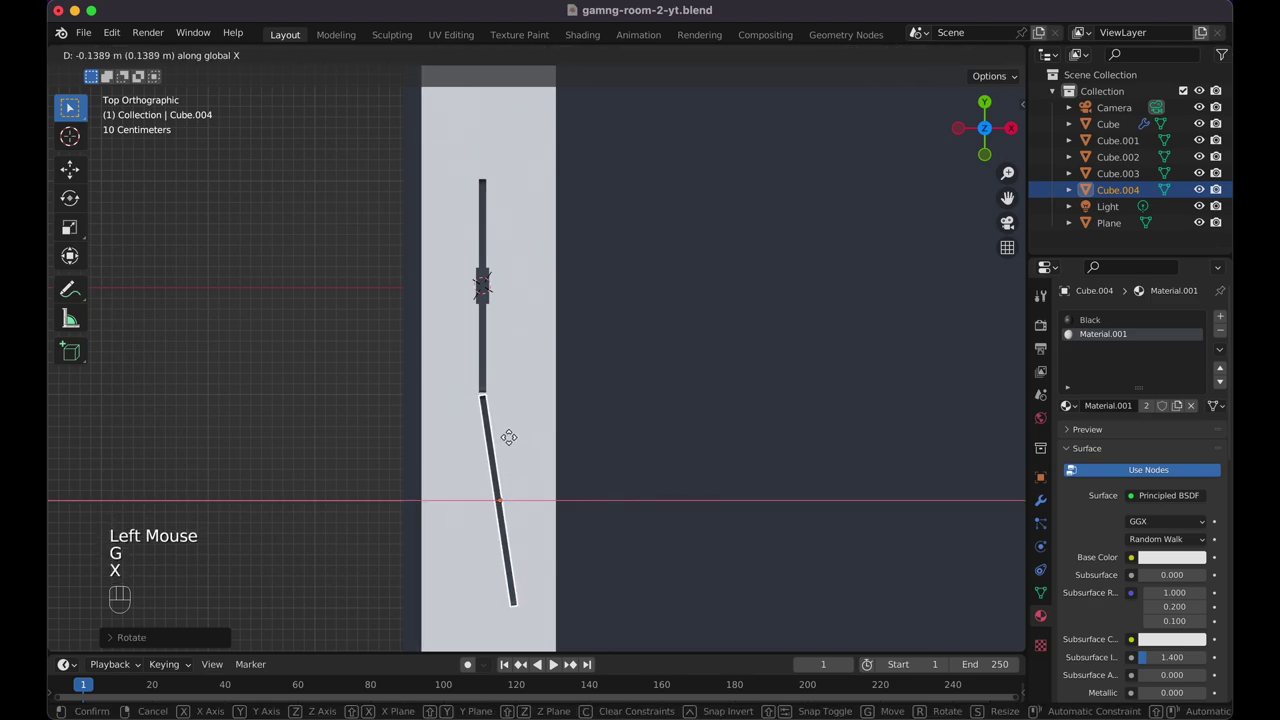
Add a Mirror modifier on Cube.004 across Y with Cube.002 as mirror object for a third monitor
left_click(514, 444)
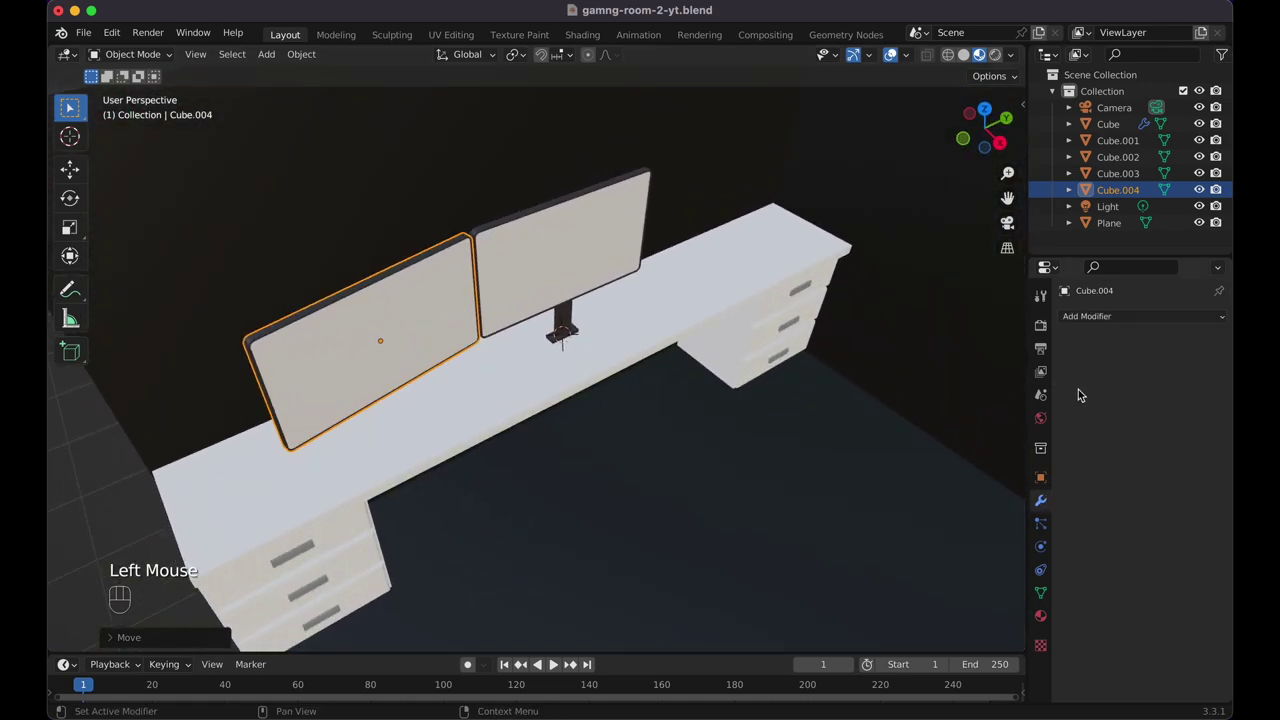
left_click_drag(1120, 315, 938, 484)
left_click(1211, 421)
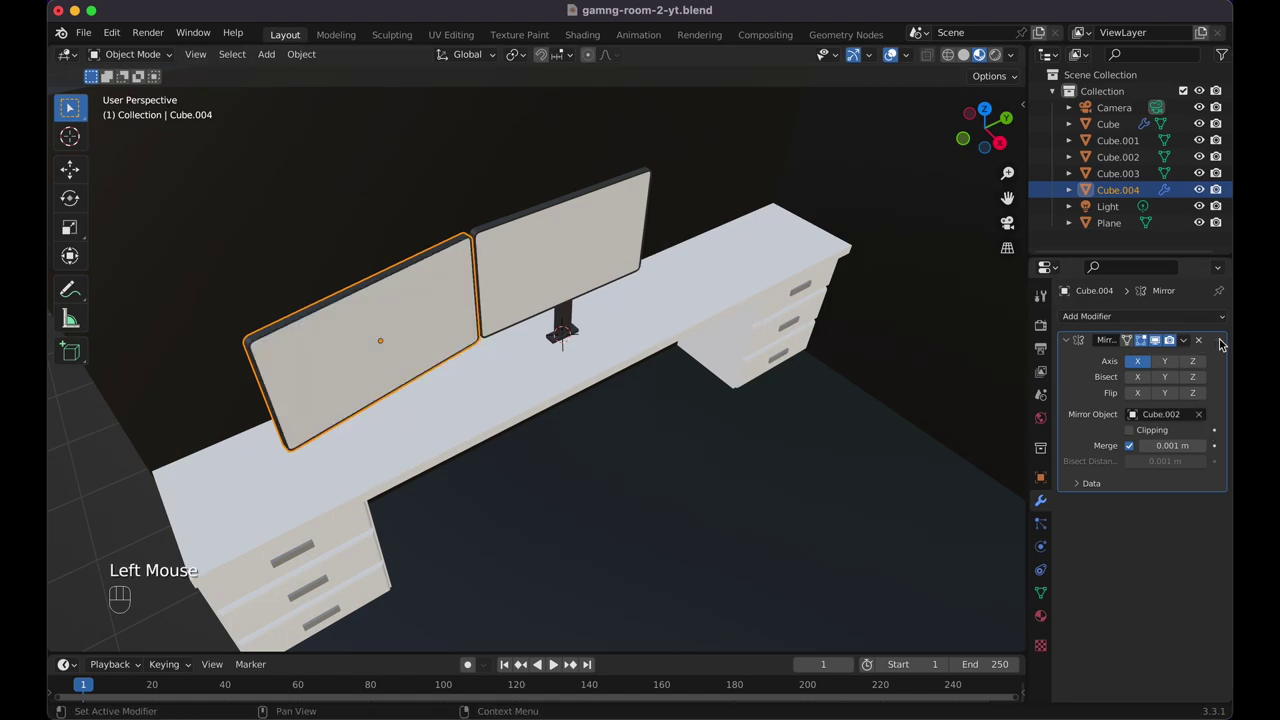
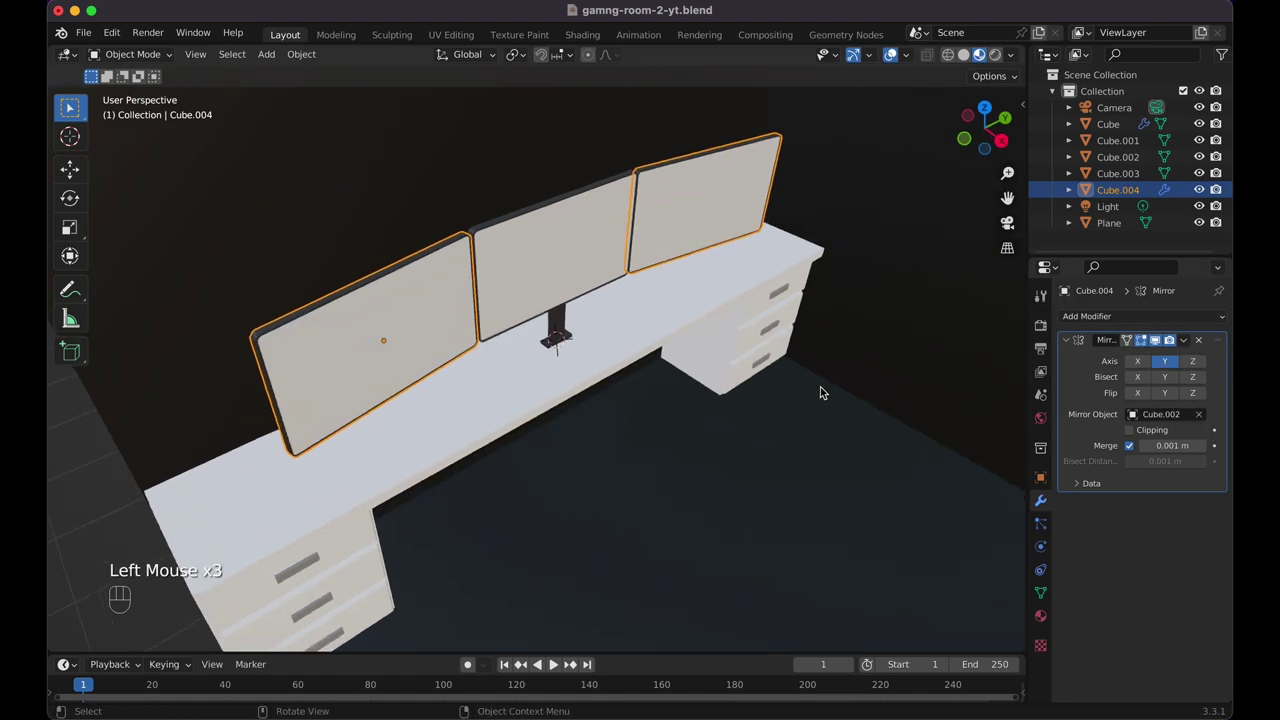
left_click(782, 465)
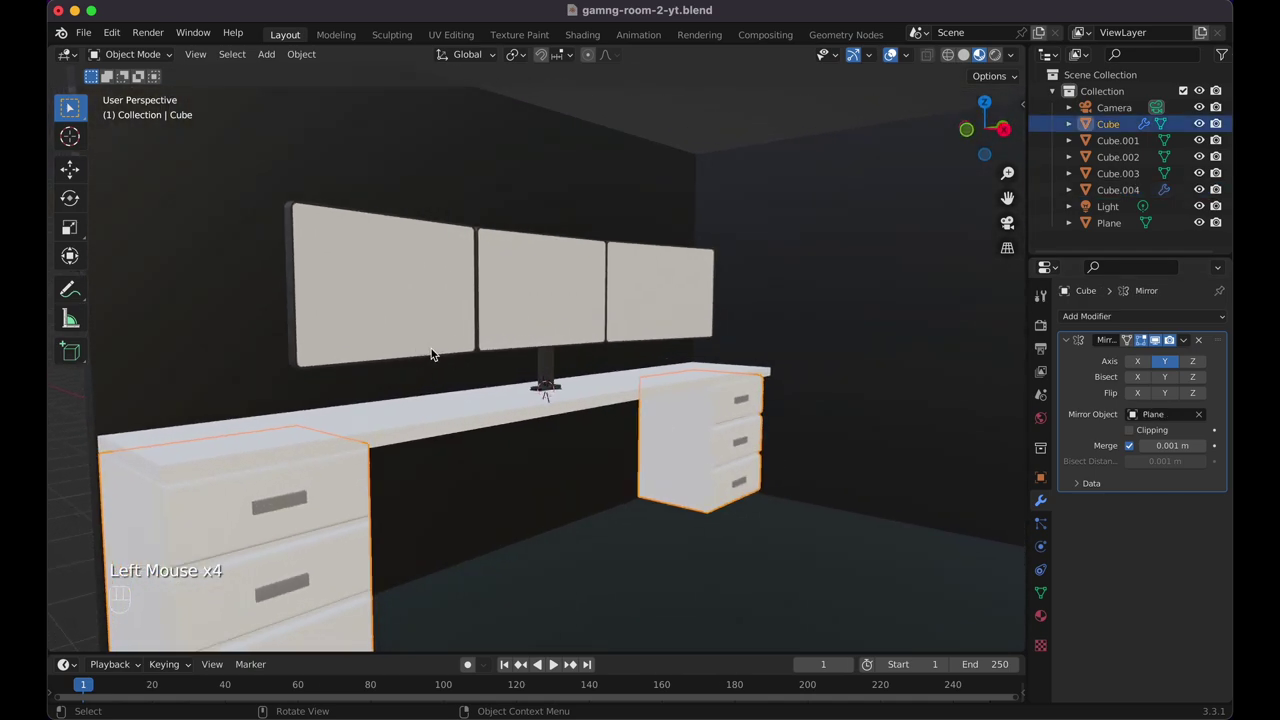
Select all the monitor parts and shift the group along X on the desk
middle_click(446, 371)
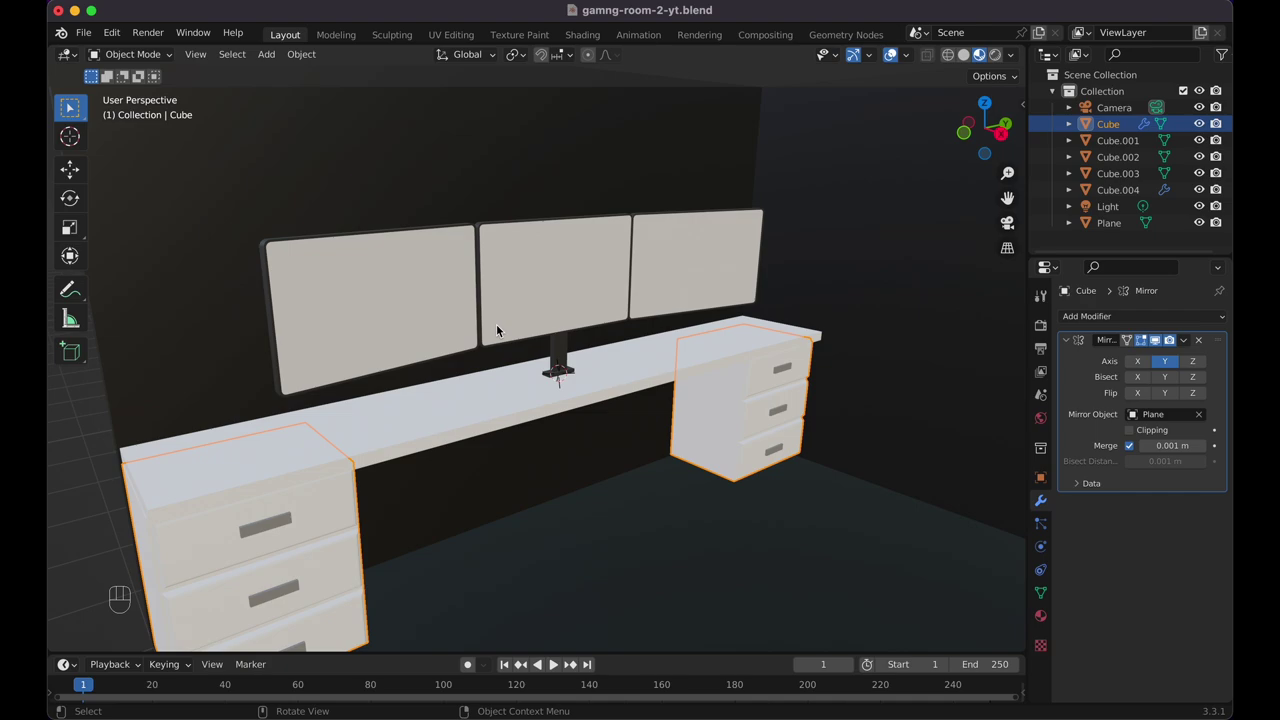
left_click(572, 303)
left_click(566, 365)
left_click(581, 305)
left_click(452, 315)
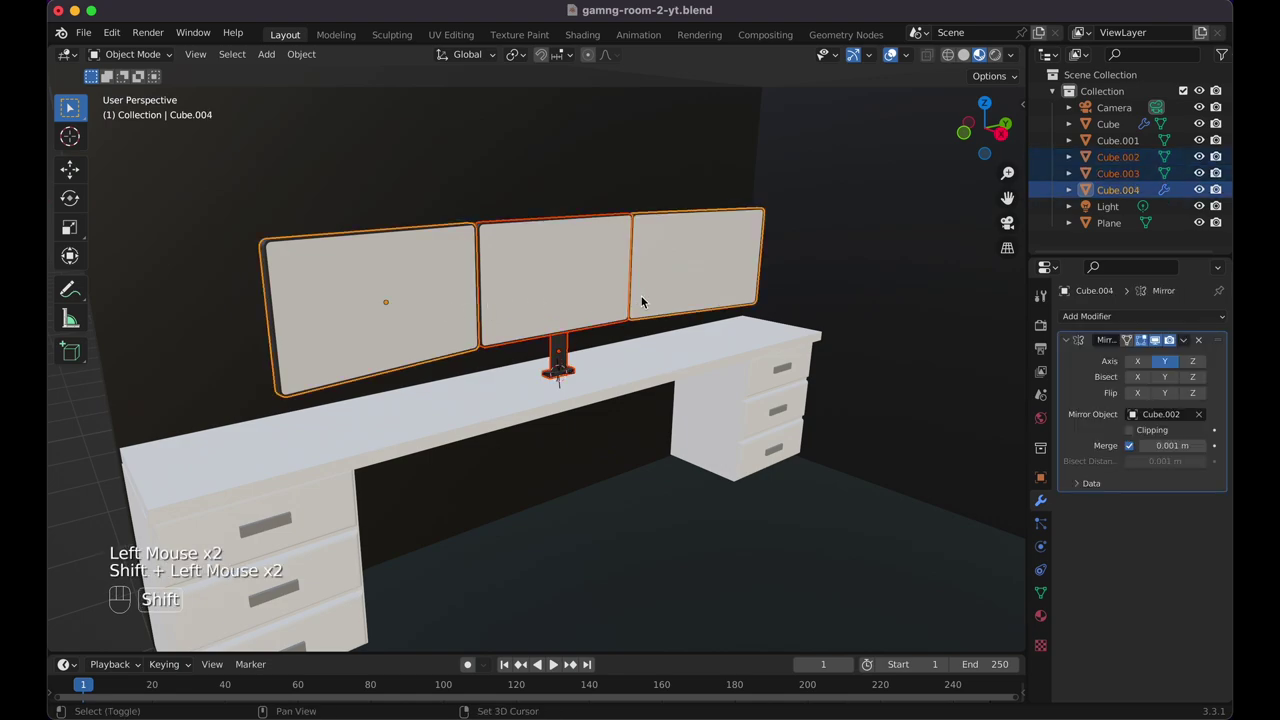
key("g")
key("x")
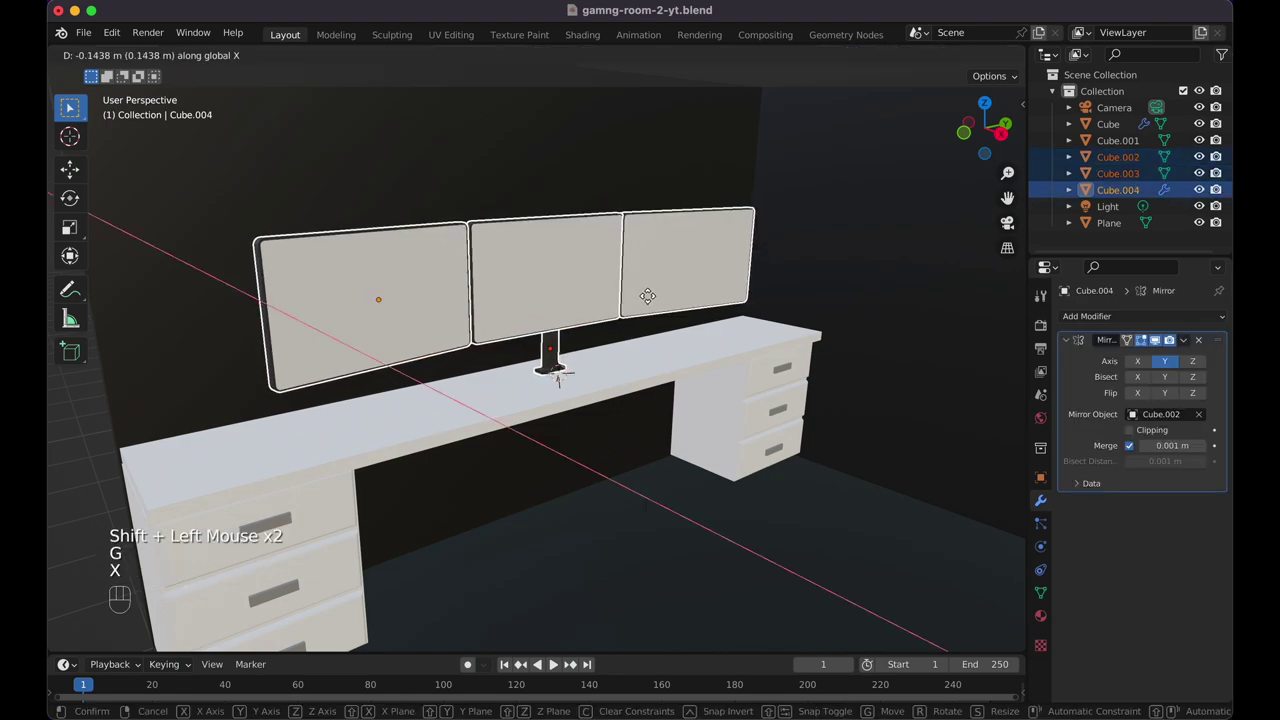
left_click(644, 301)
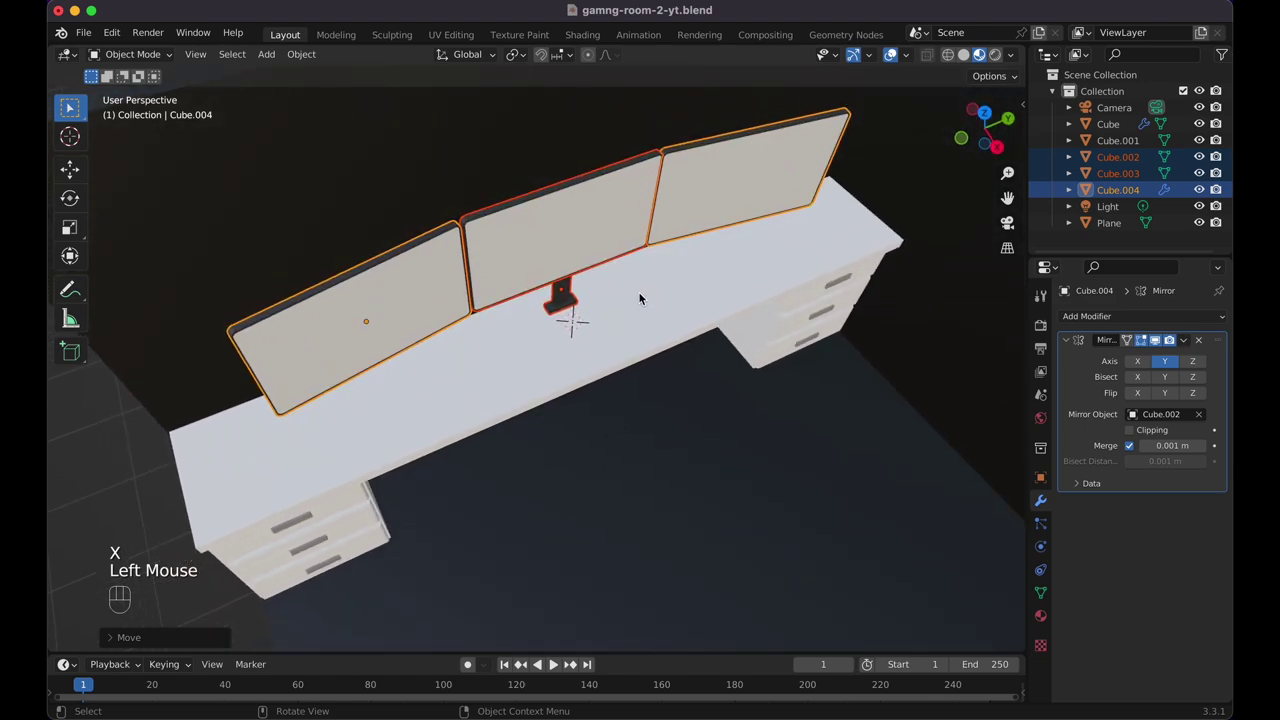
left_click(649, 303)
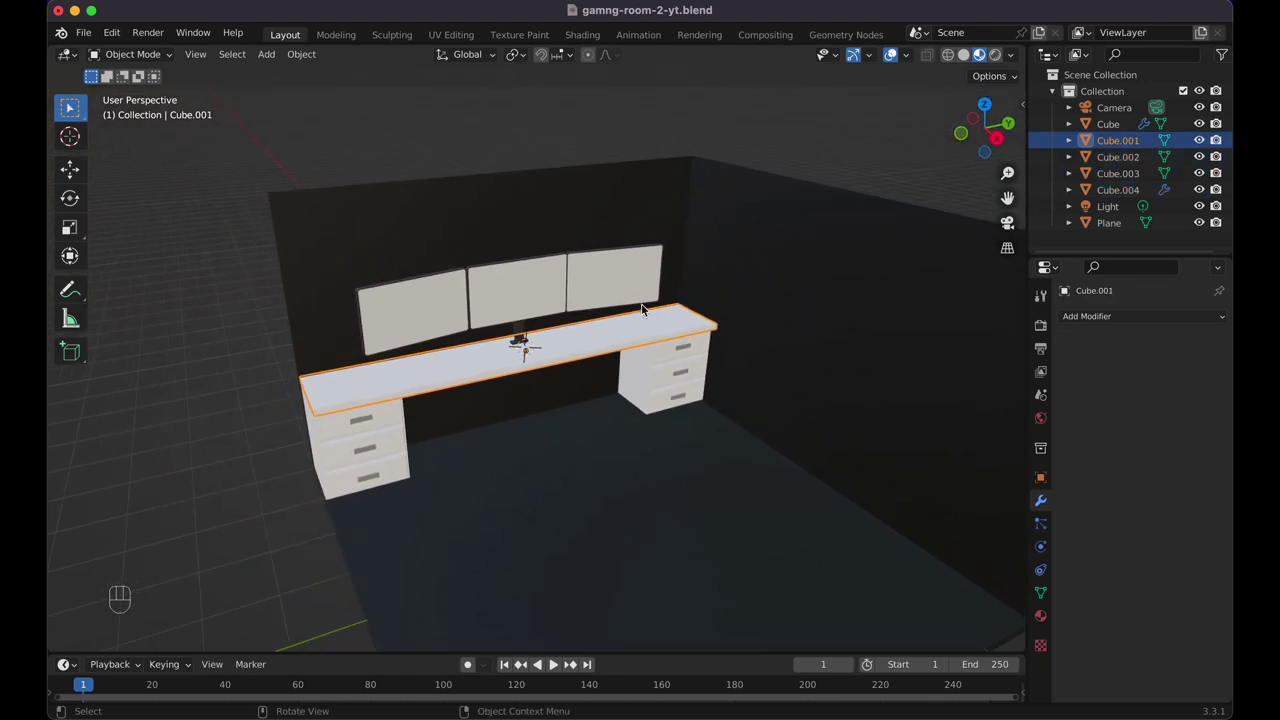
left_click(626, 432)
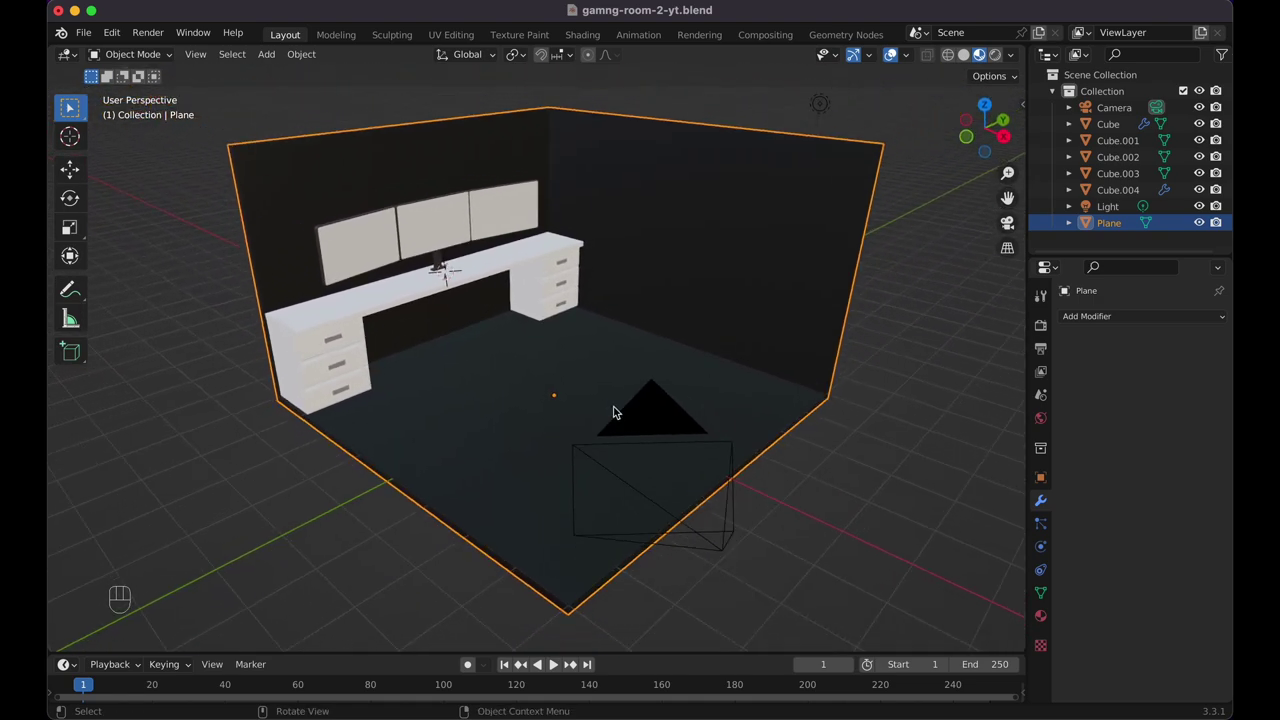
key("shift+a")
key("shift+a")
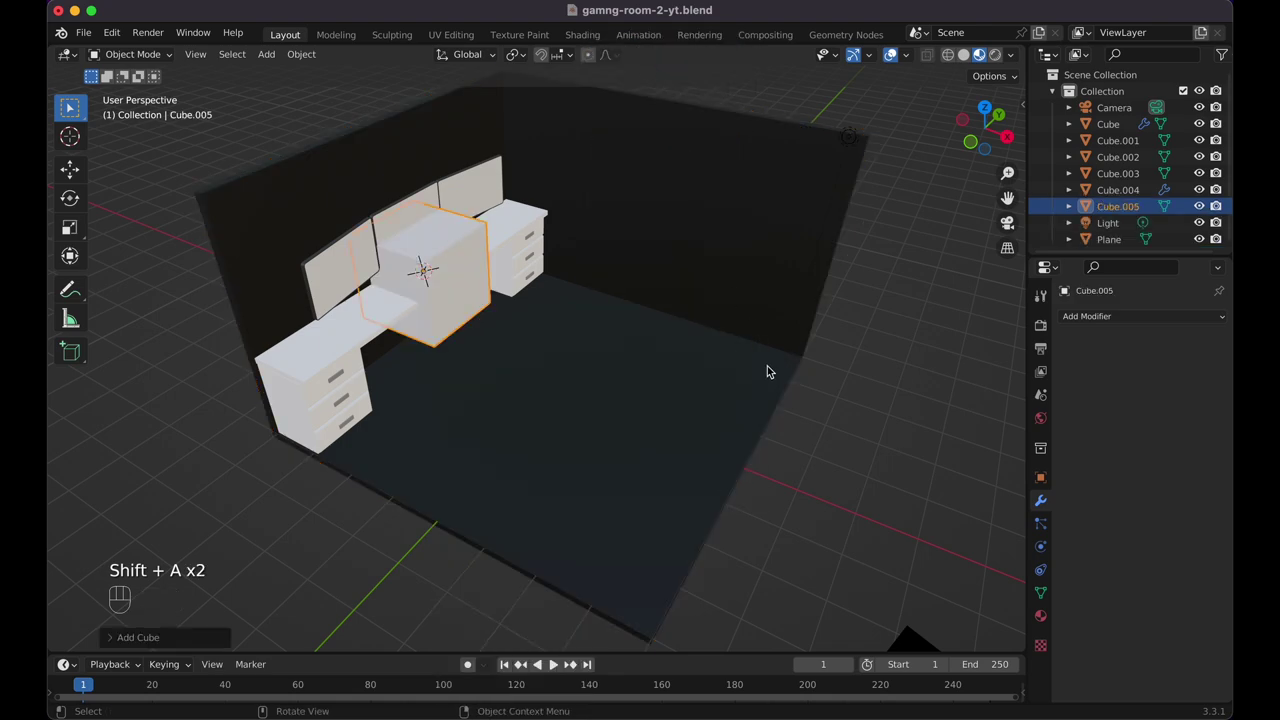
key("x")
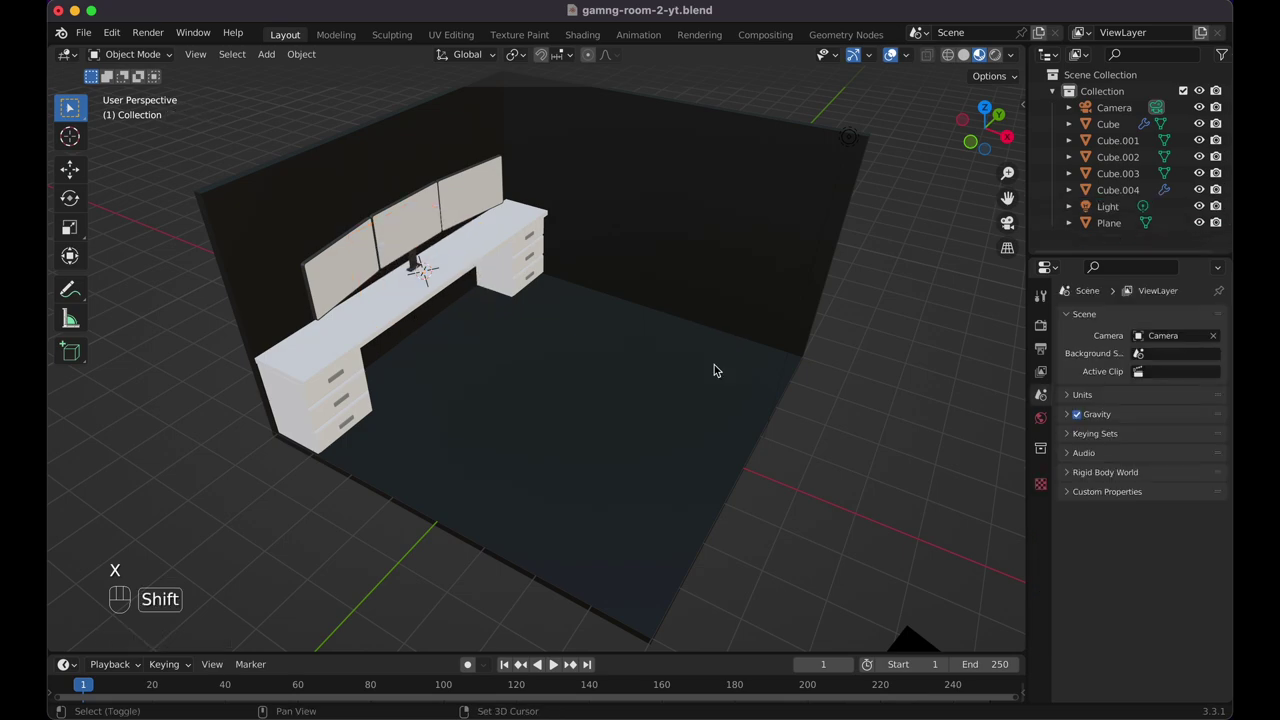
key("shift+s")
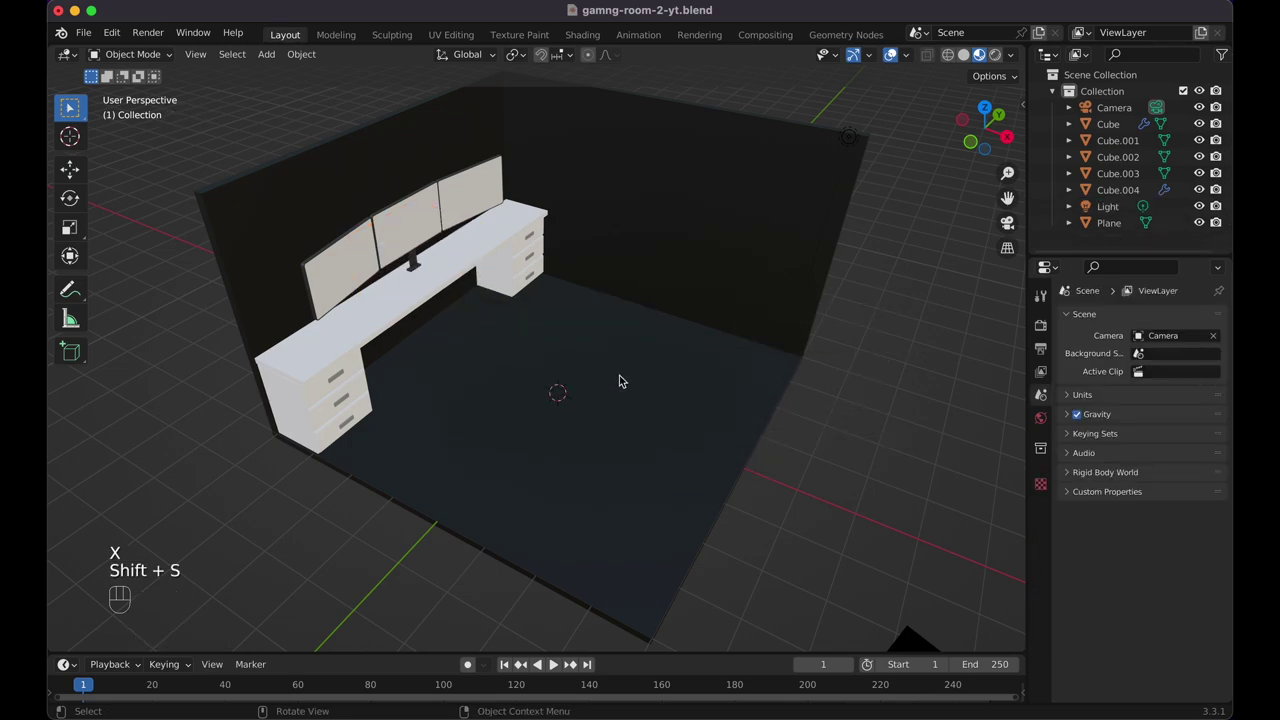
Add a cube on the floor, flatten it along Z and scale it down uniformly
key("shift+a")
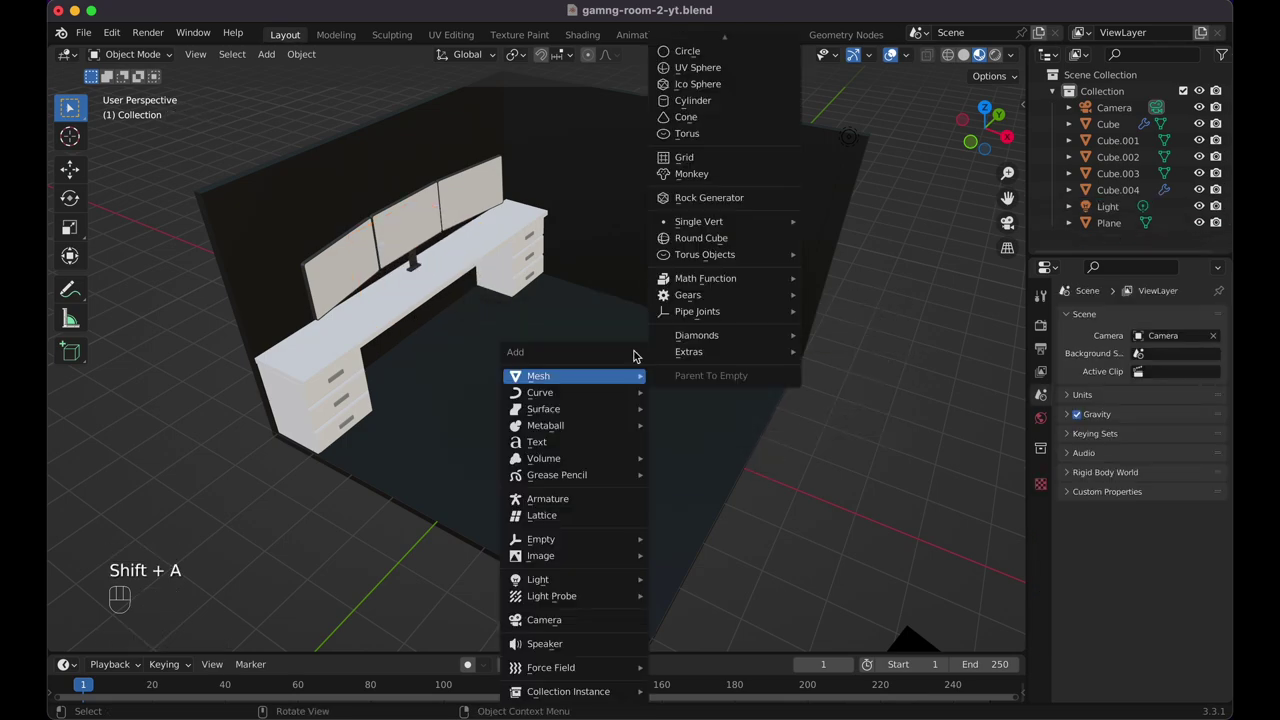
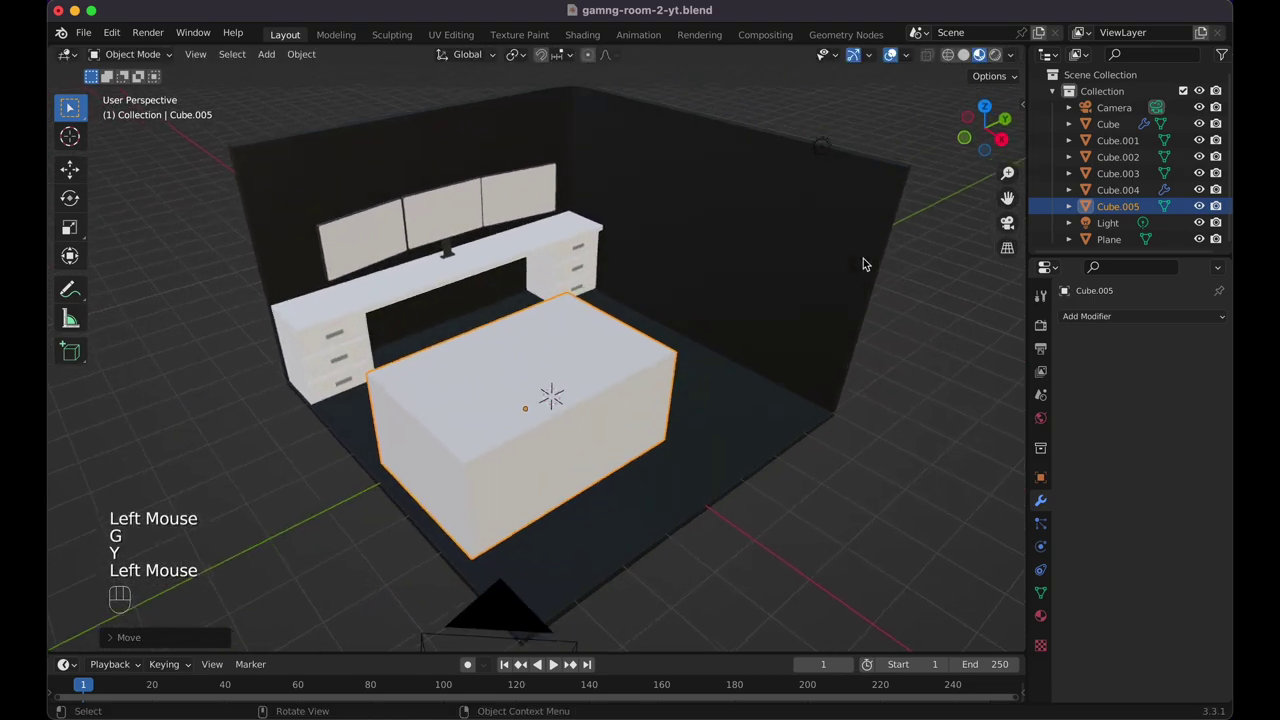
key("s")
key("z")
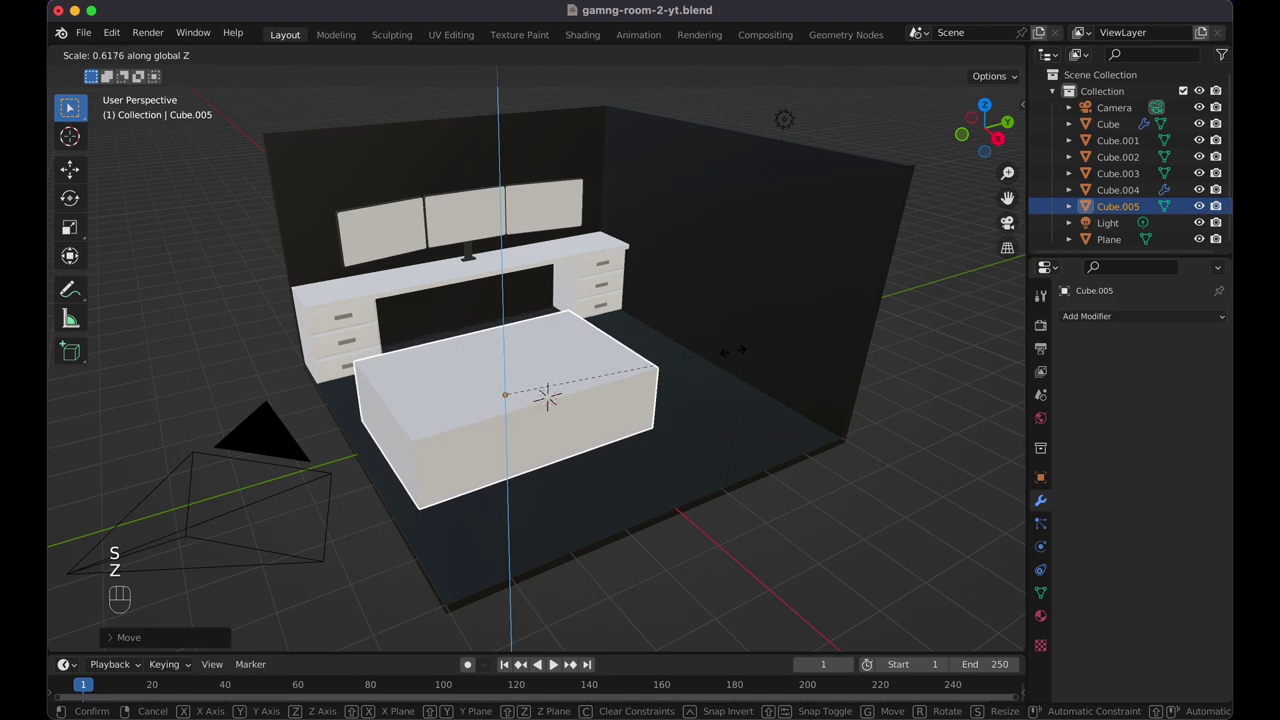
left_click(643, 386)
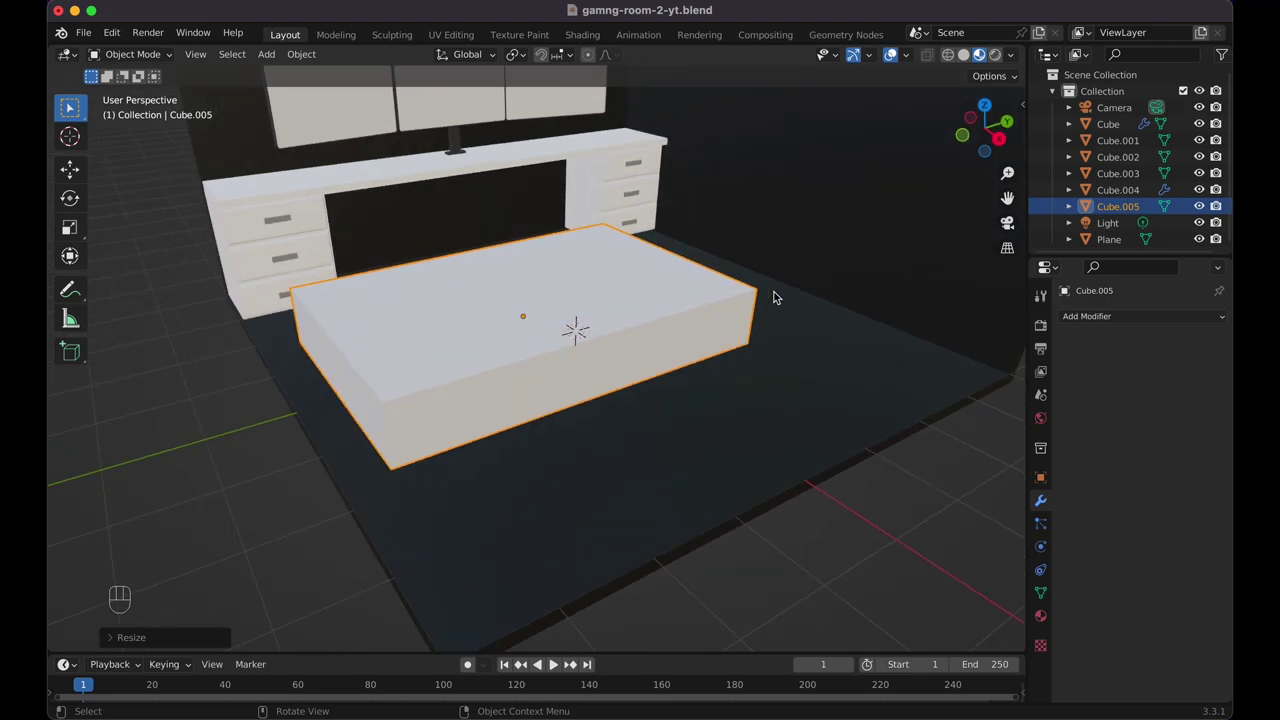
key("s")
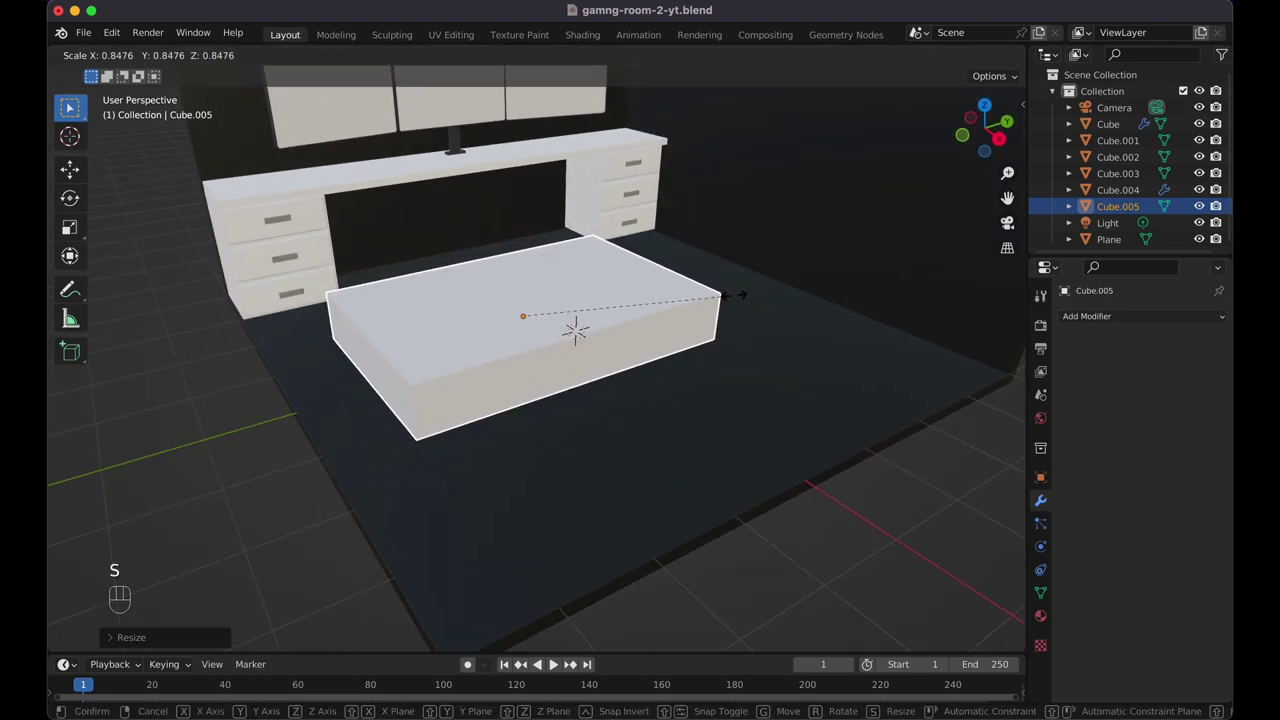
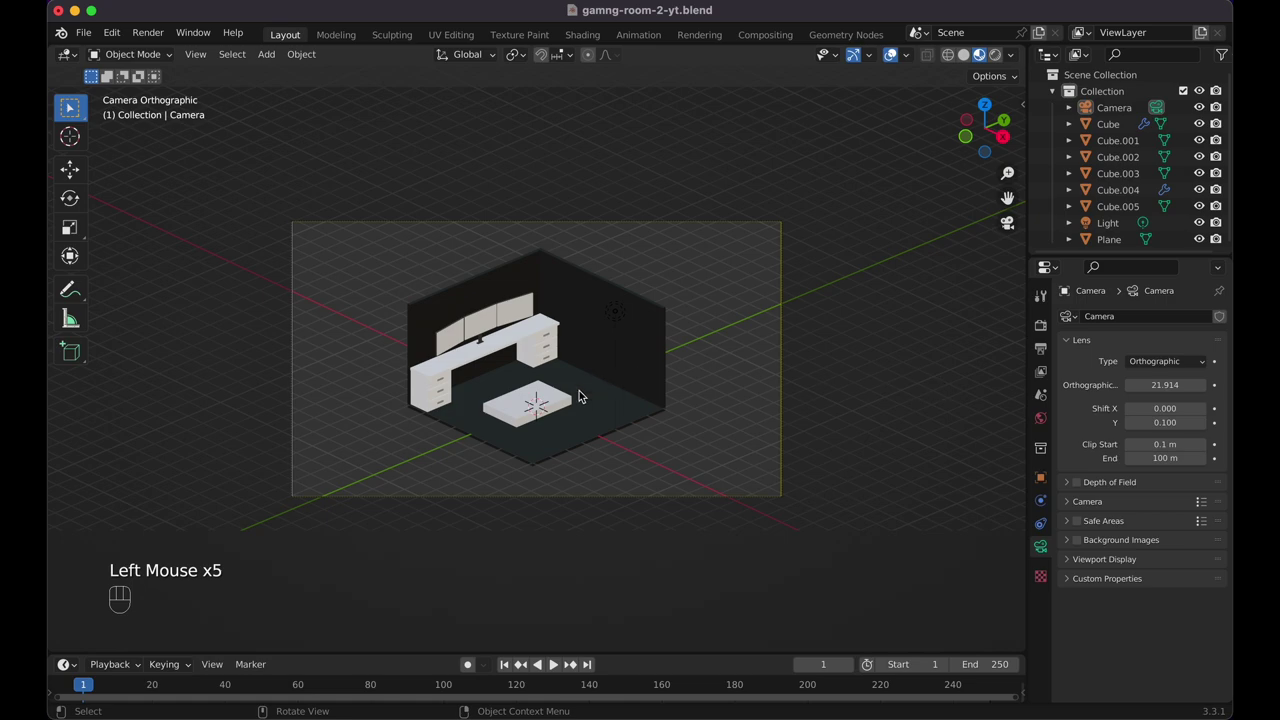
Slide the flat box across the floor from top view, then drop it along Z onto the ground
left_click(550, 407)
key("KP_7")
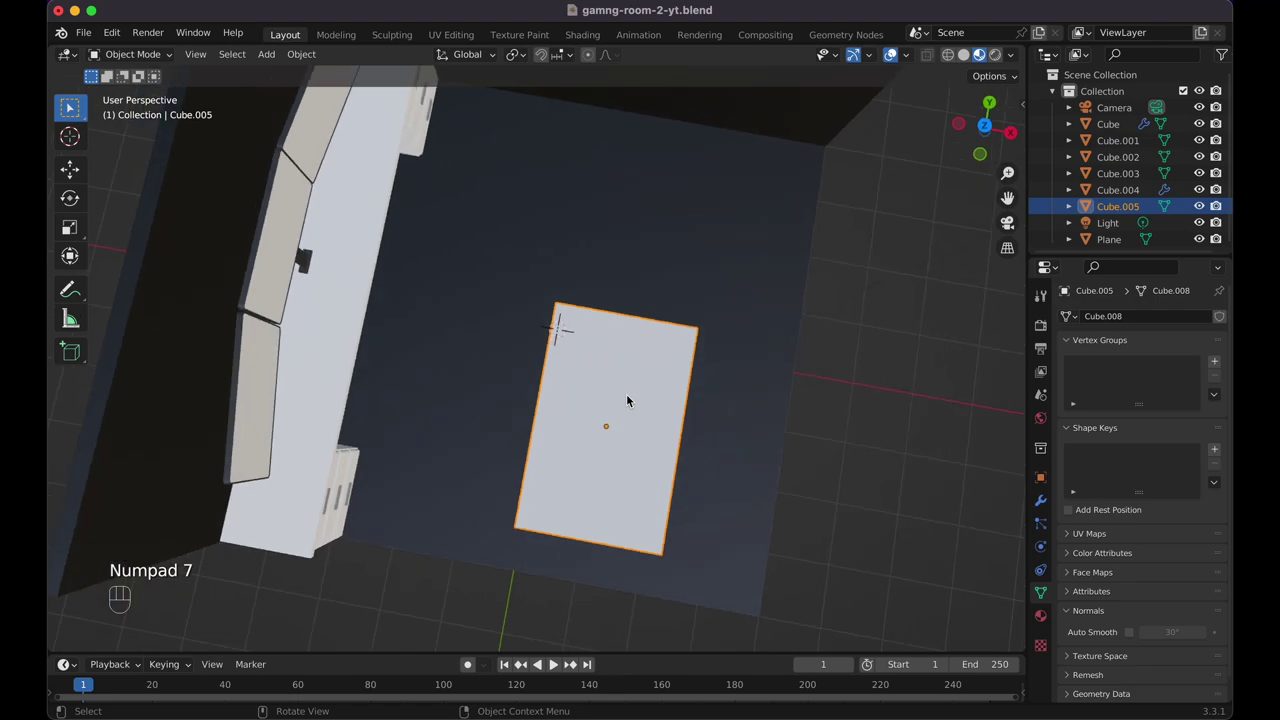
key("g")
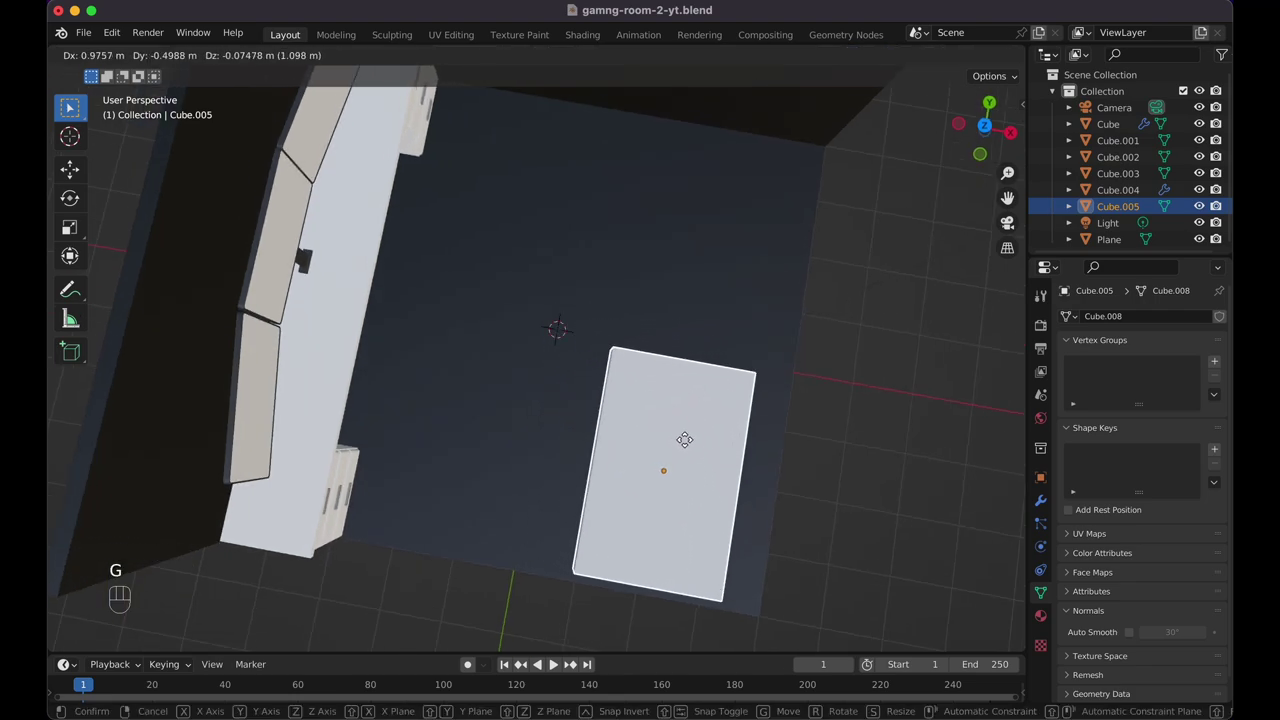
left_click(694, 449)
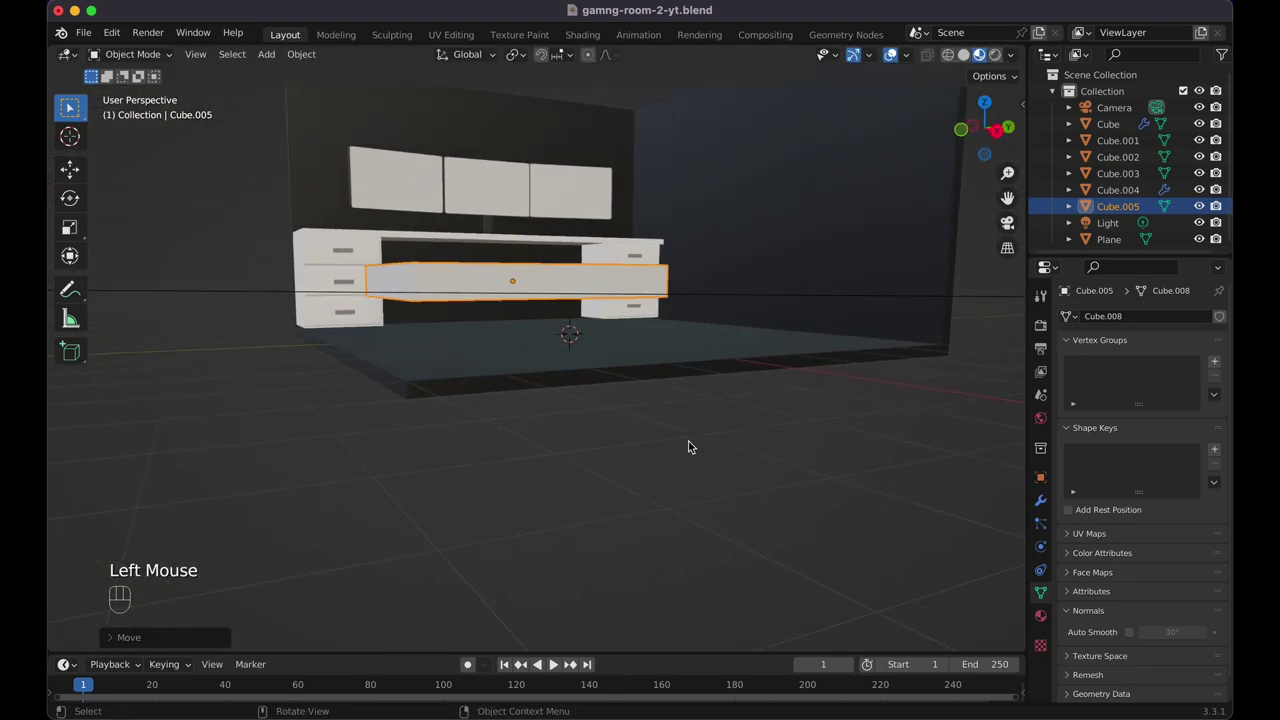
key("KP_3")
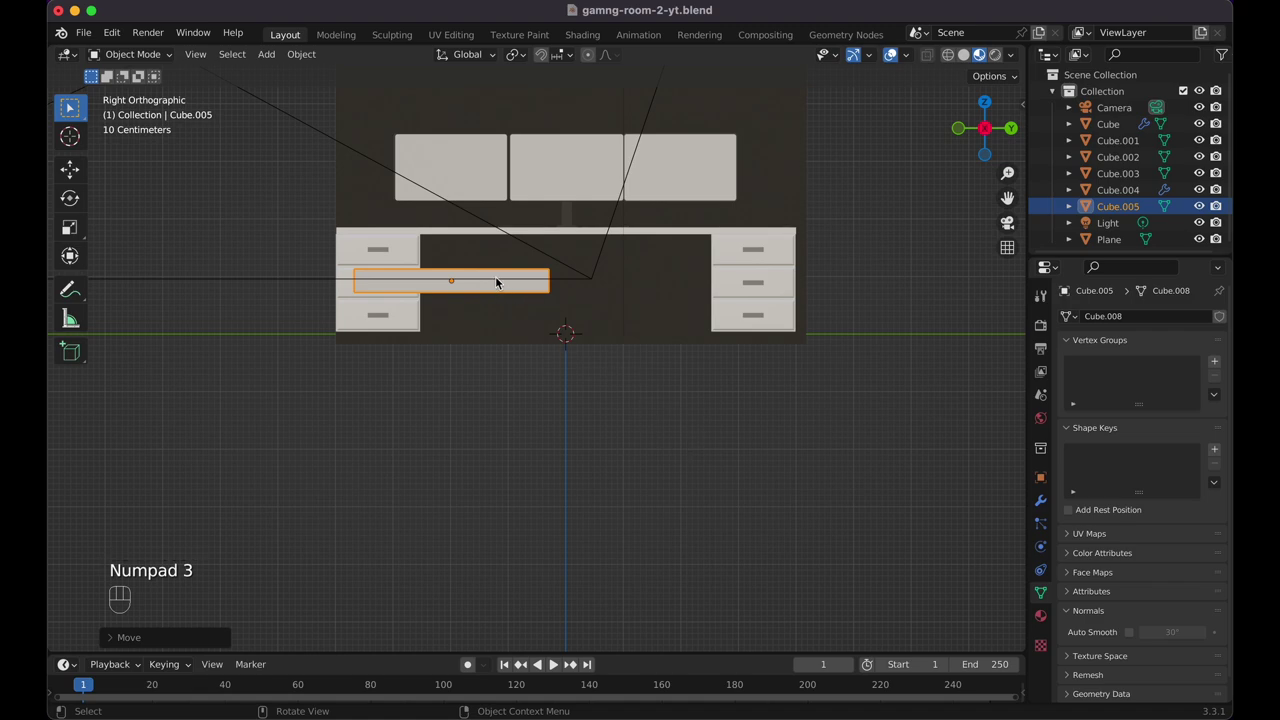
key("g")
key("z")
left_click(501, 300)
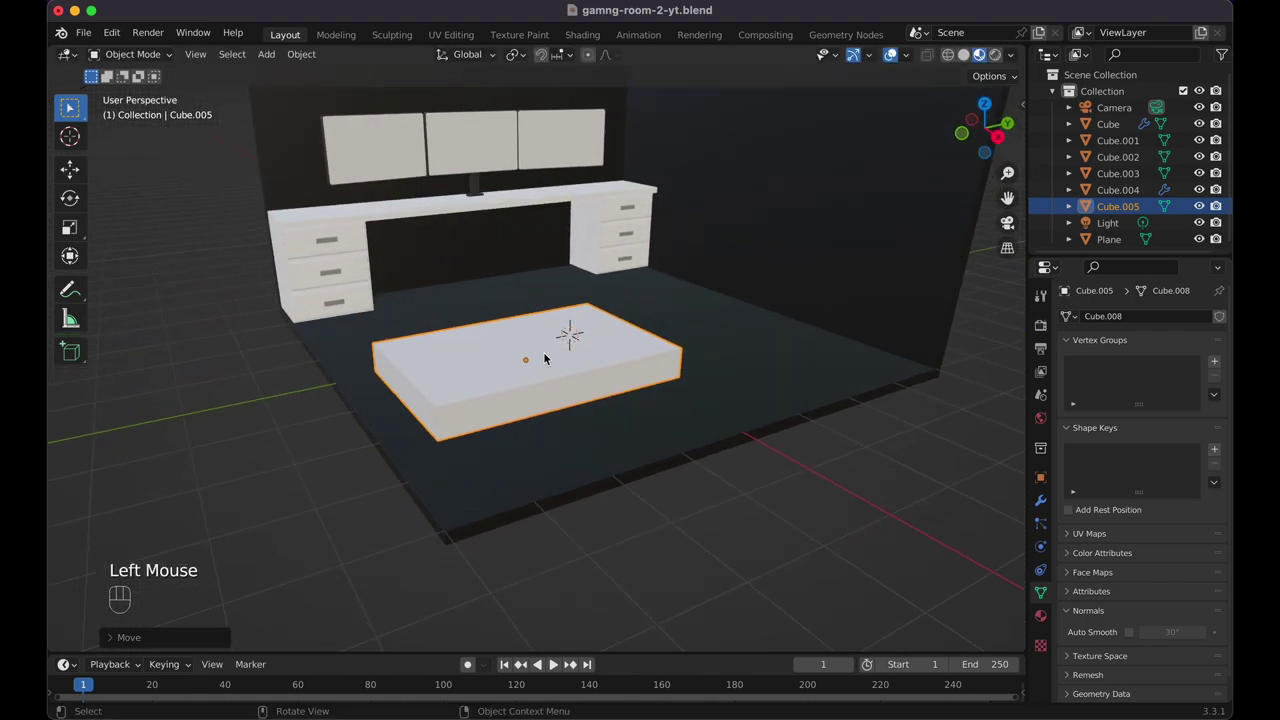
Loop-cut near one end of the box and extrude that end face upward into a backrest
key("Tab")
key("super+r")
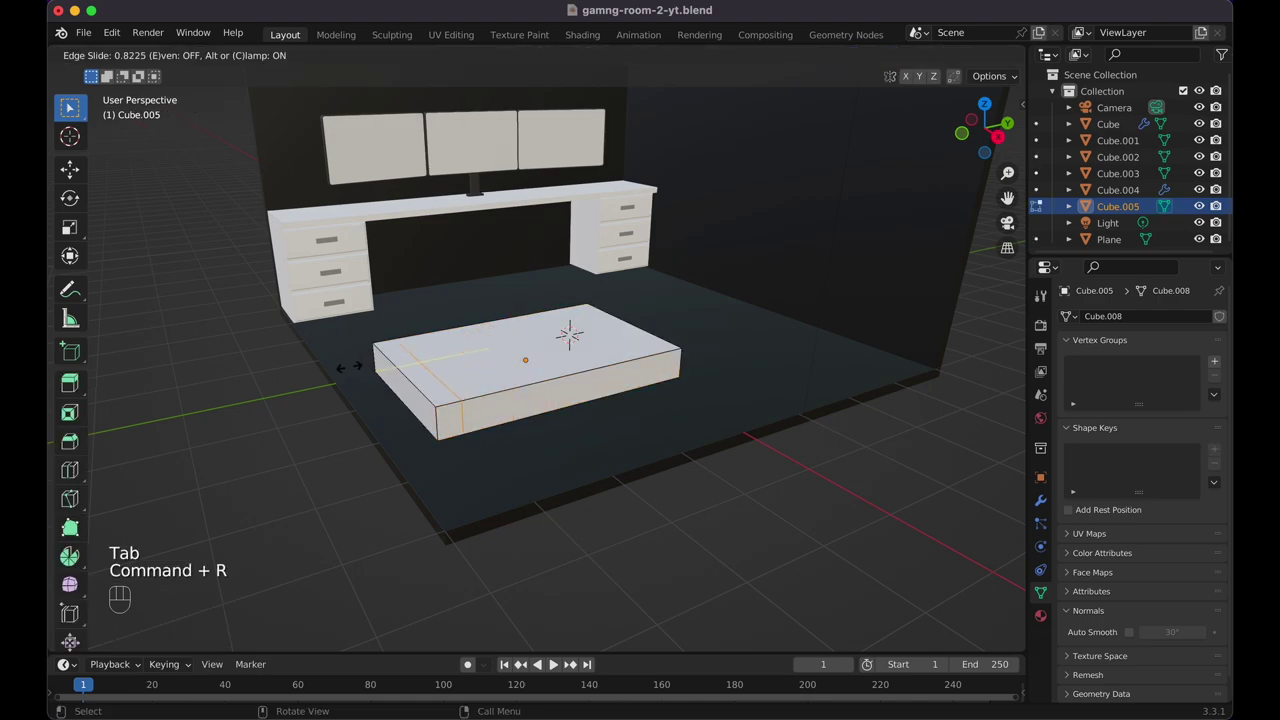
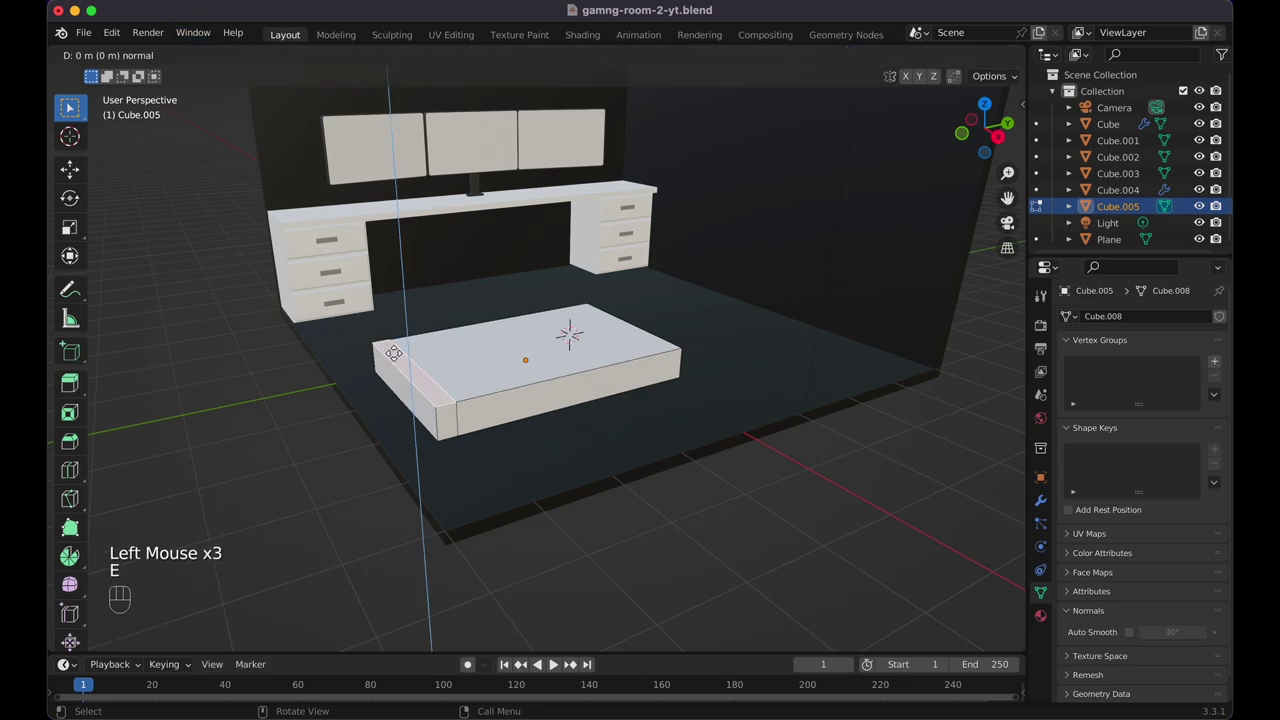
key("z")
key("z")
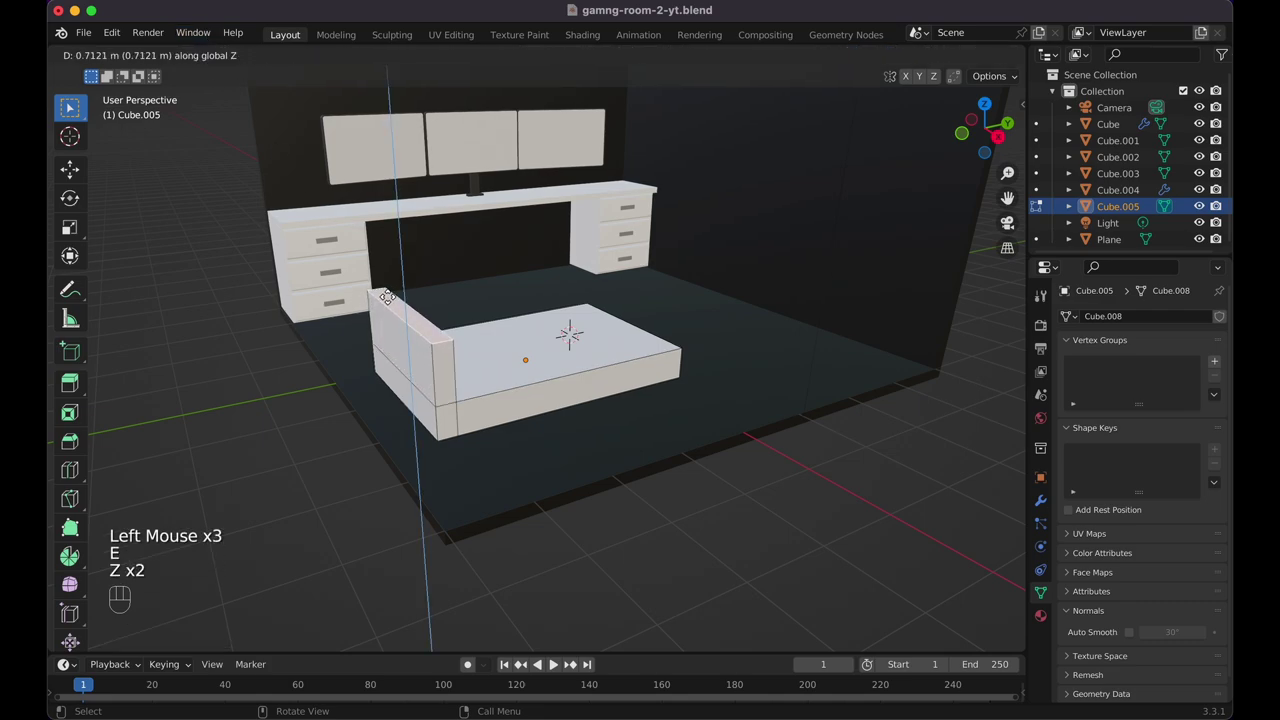
key("z")
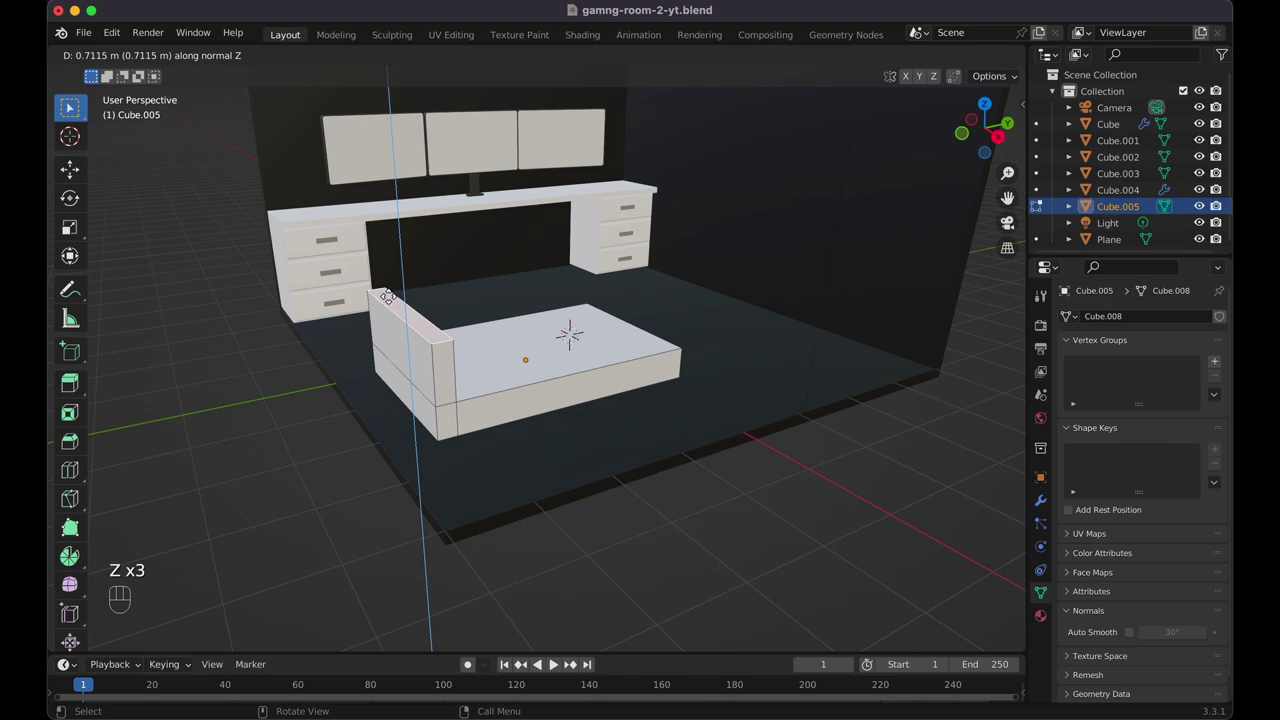
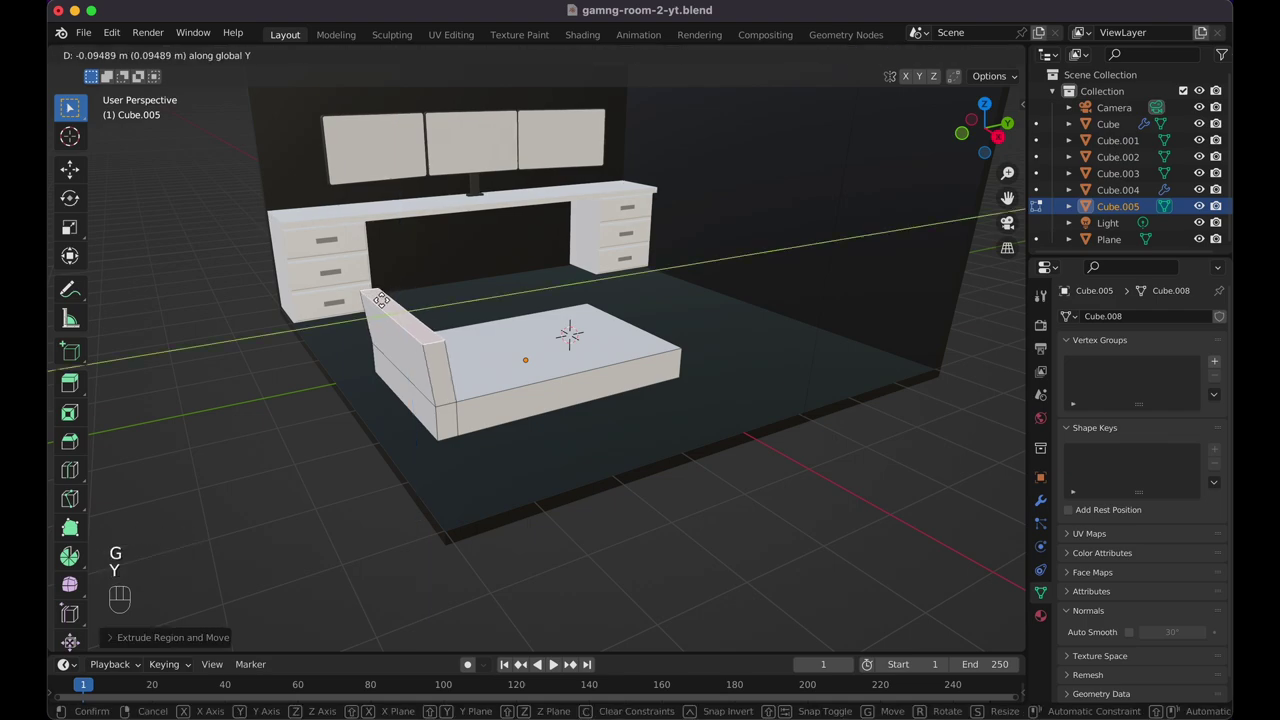
key("Escape")
key("Tab")
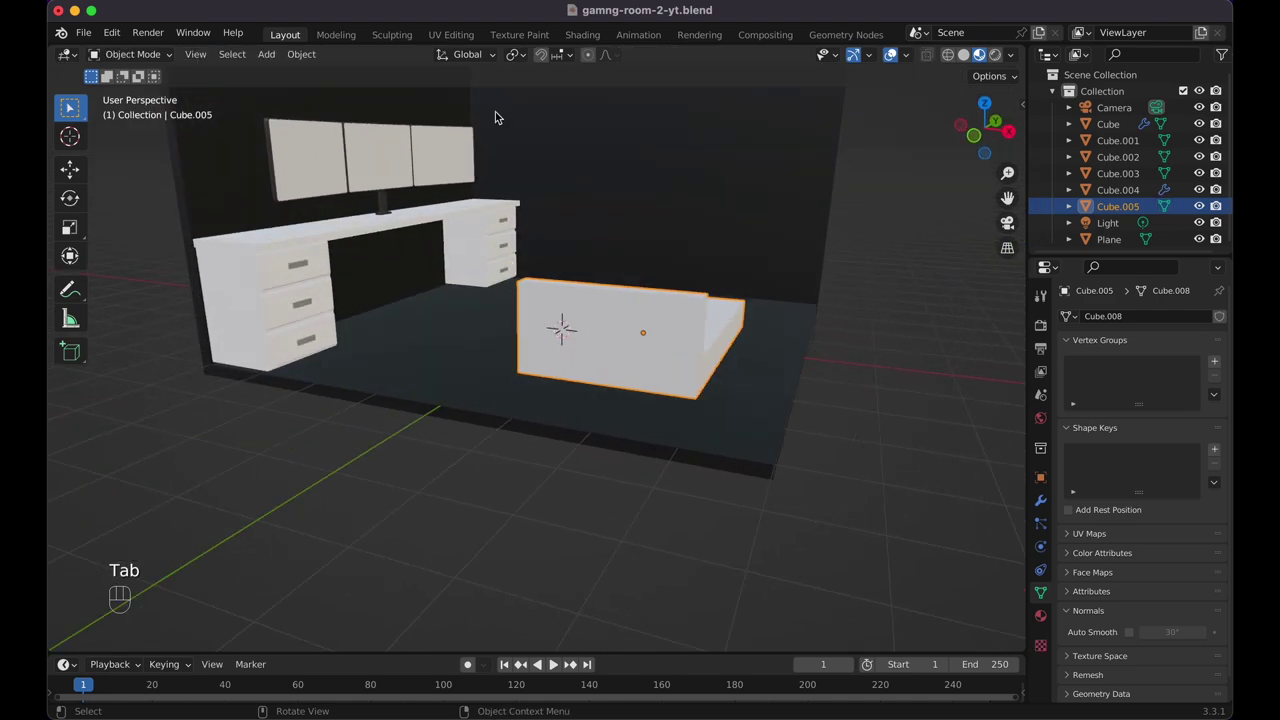
Move the backrest box to a new floor spot with snapping on and save the file
left_click_drag(567, 62, 725, 342)
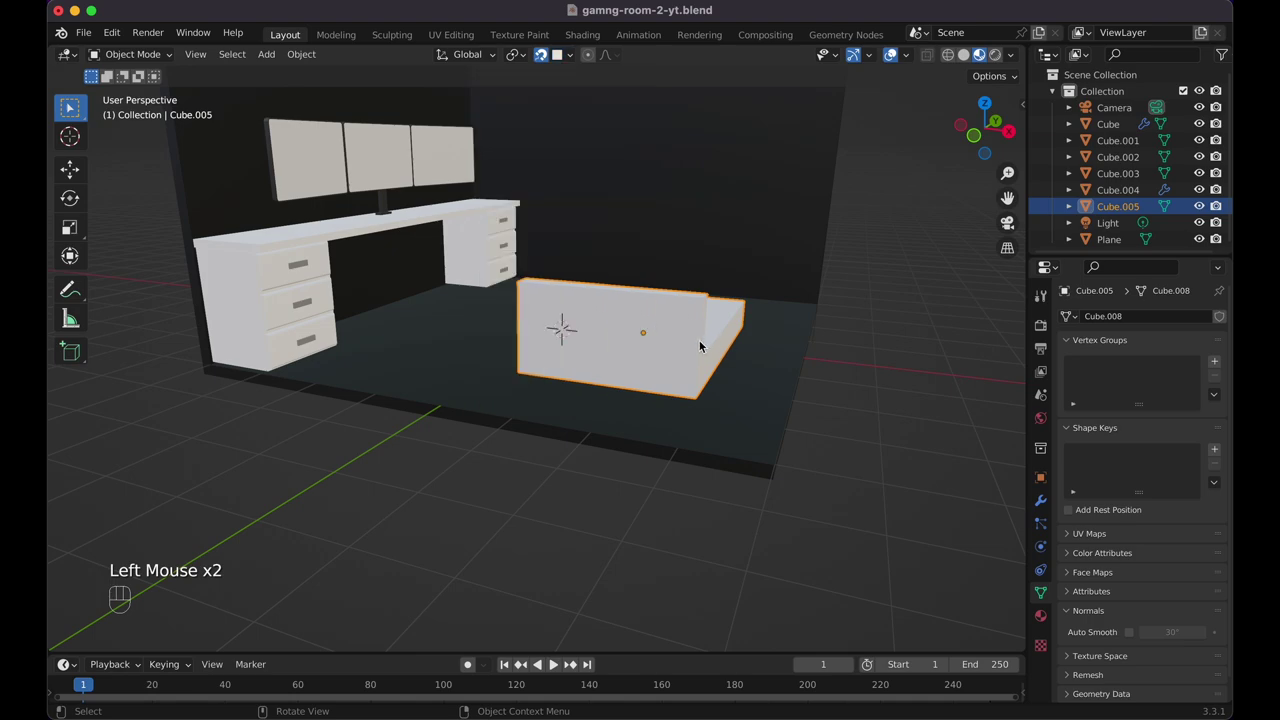
key("g")
left_click(736, 361)
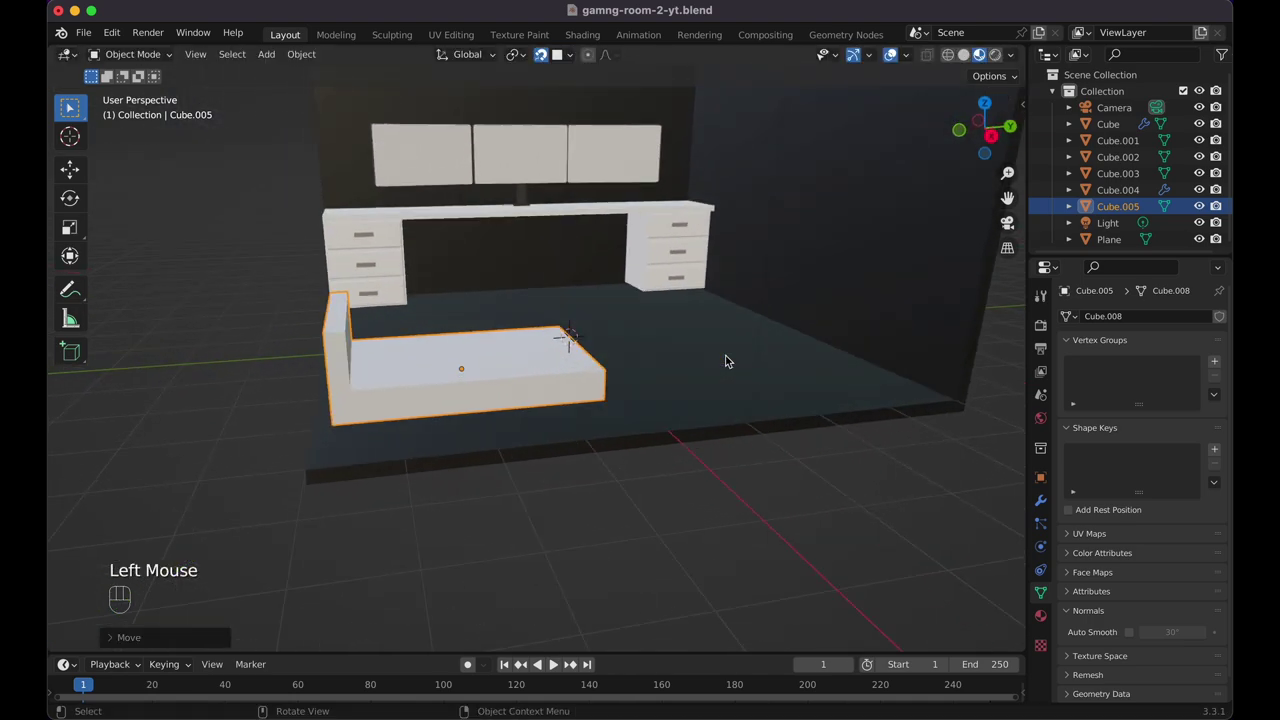
key("g")
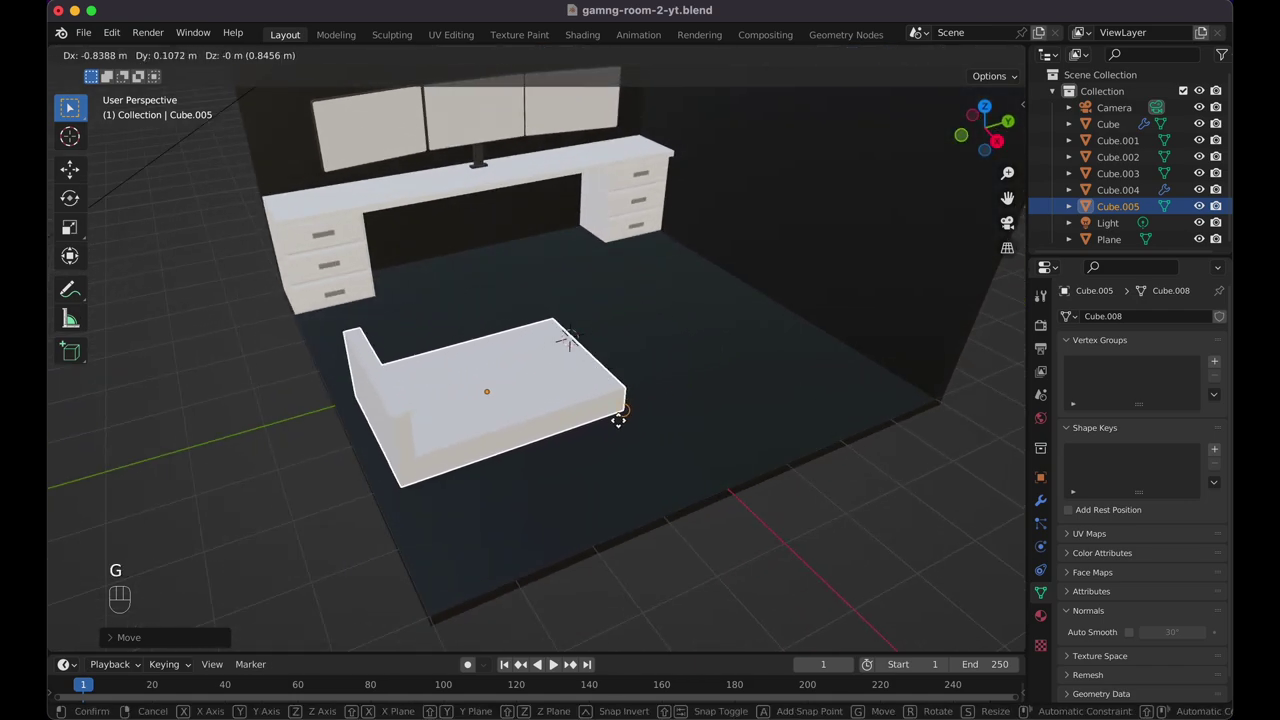
left_click(660, 470)
left_click(551, 66)
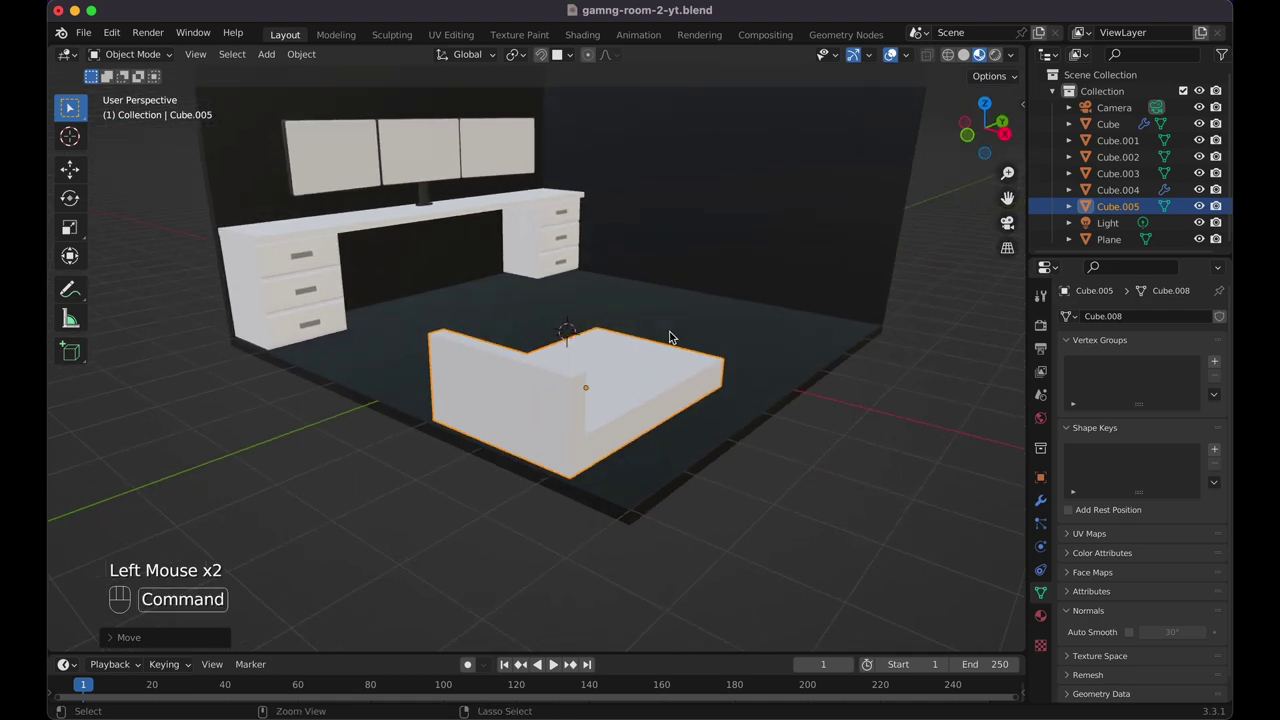
key("super+s")
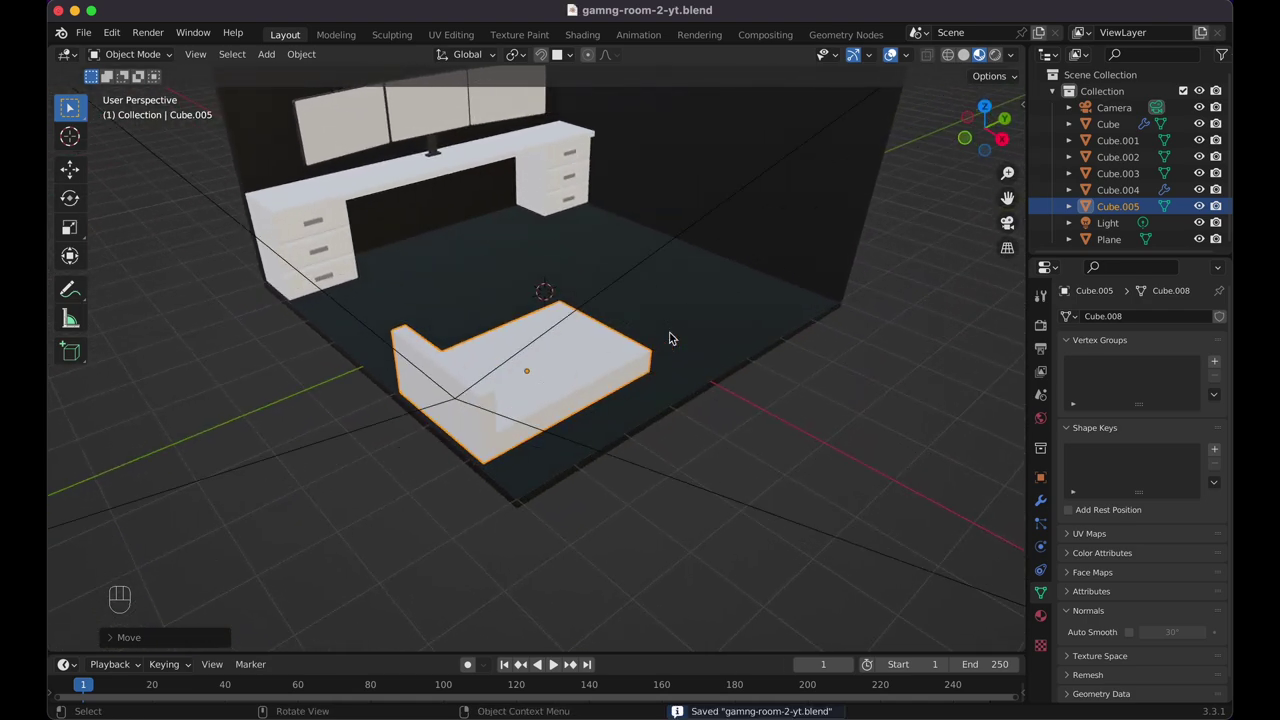
From camera view scale the box up about 1.2 and nudge it along X and Y
key("KP_0")
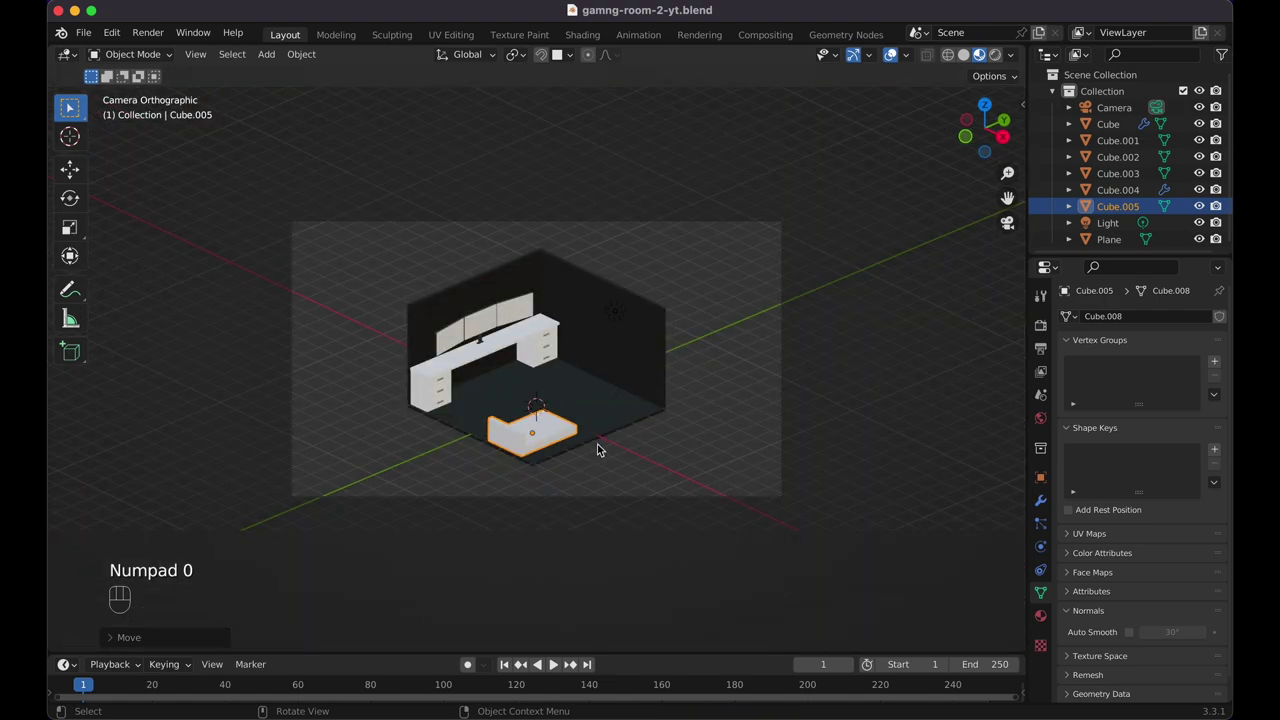
key("s")
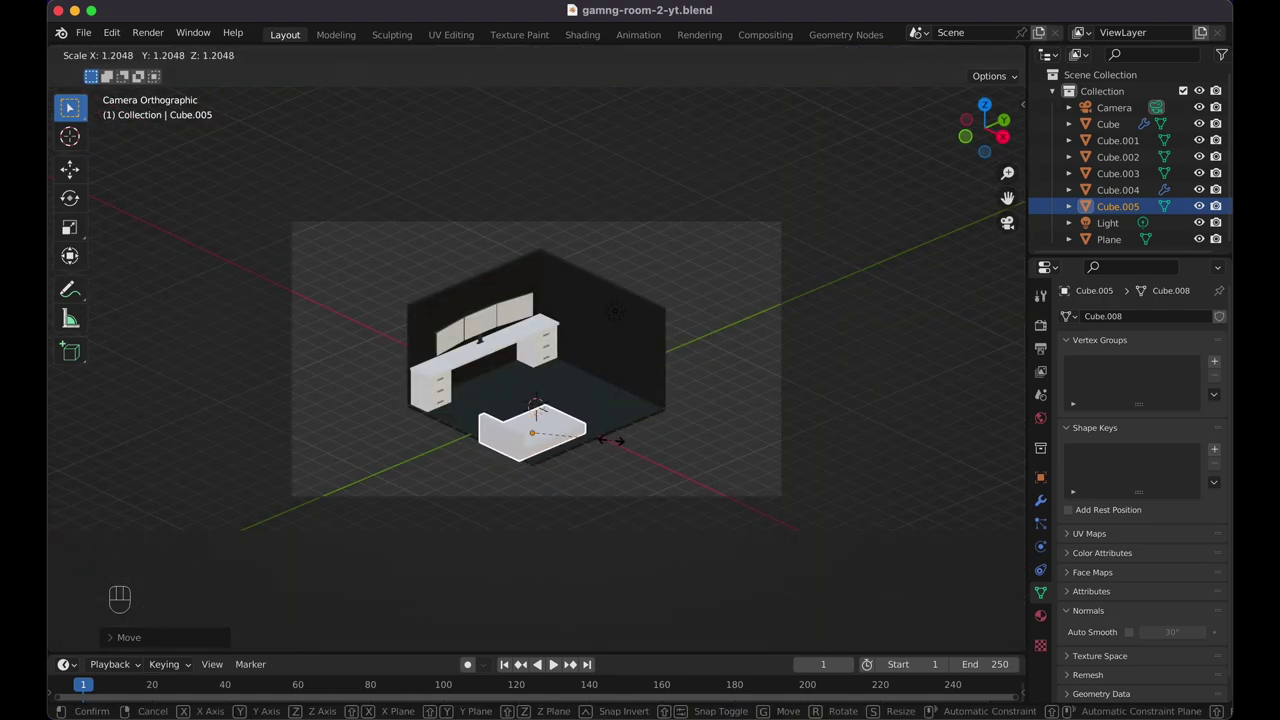
left_click(622, 445)
key("KP_0")
key("g")
key("x")
left_click(629, 418)
key("f")
key("Escape")
key("g")
key("y")
left_click(635, 397)
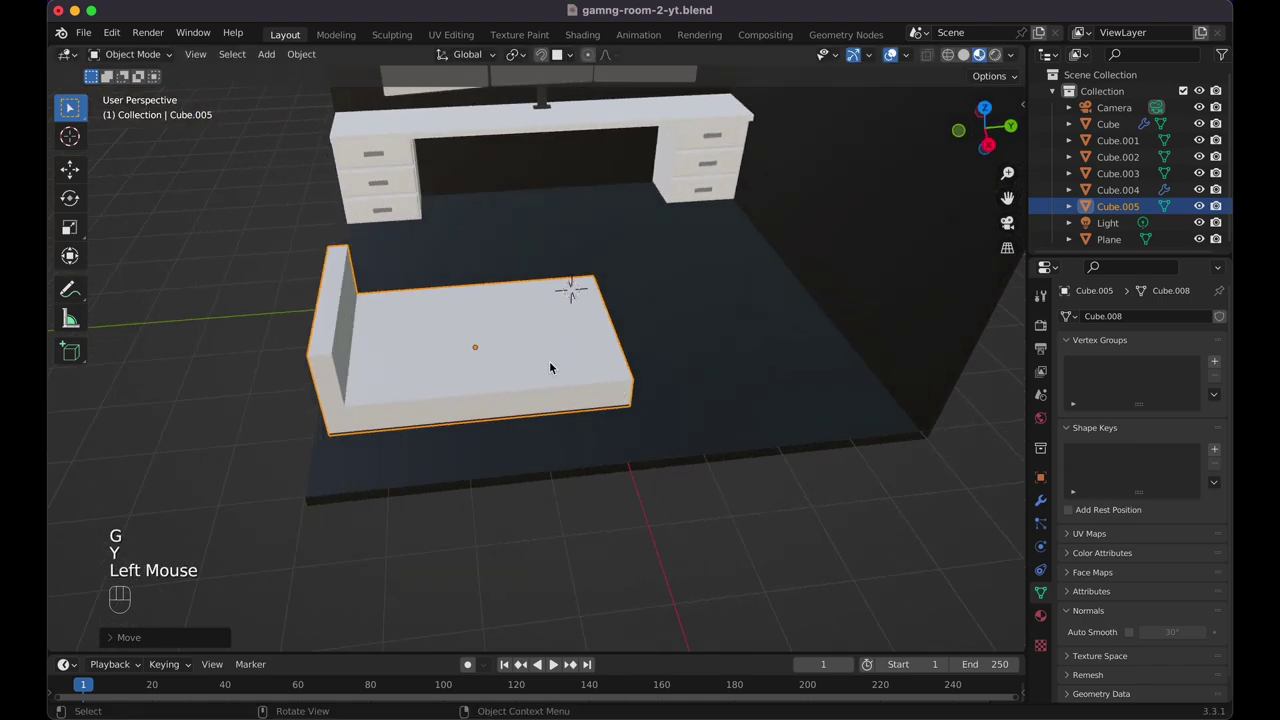
Add a cube, move it over the bed base from top view and widen it to match
key("shift+a")
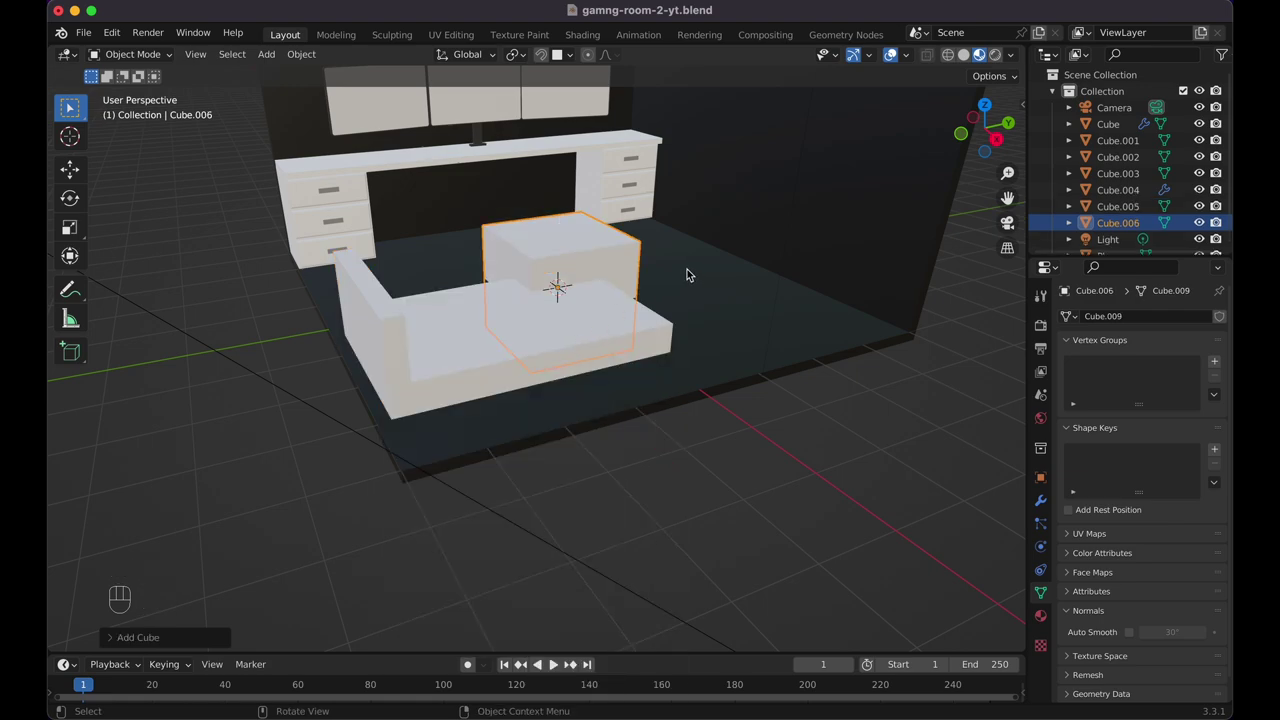
key("KP_7")
left_click(723, 420)
key("h")
left_click(513, 301)
key("g")
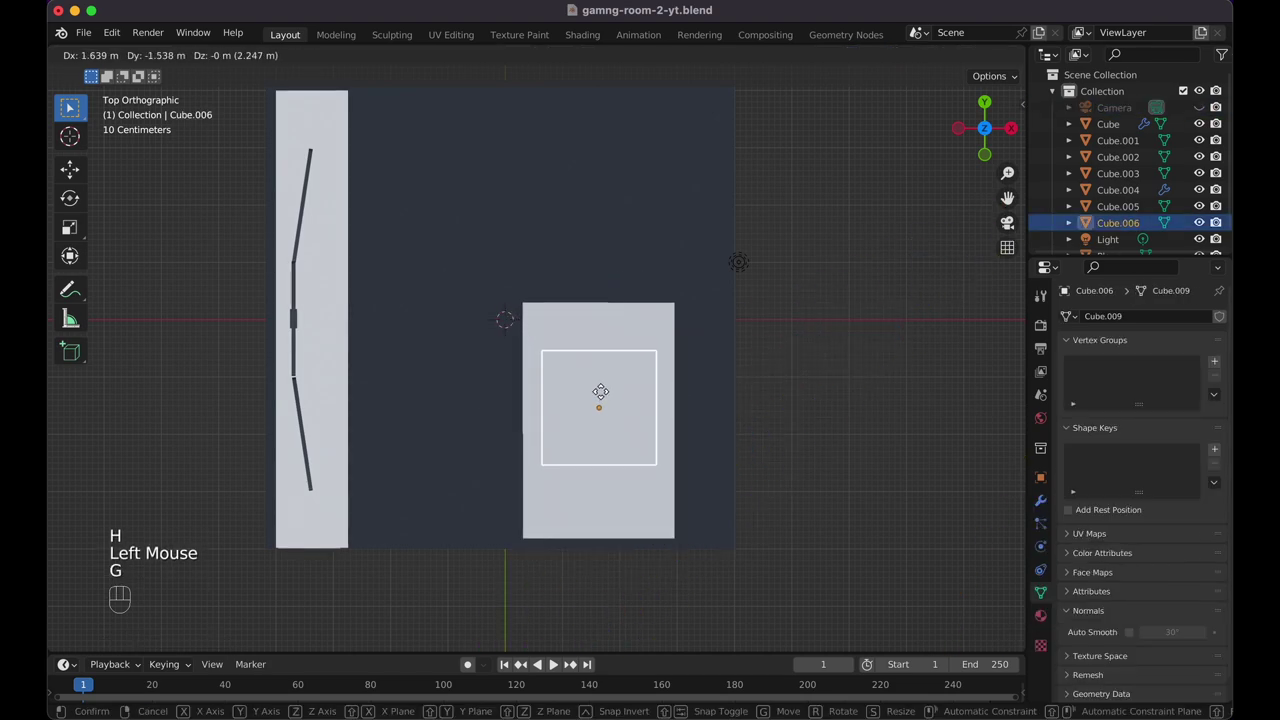
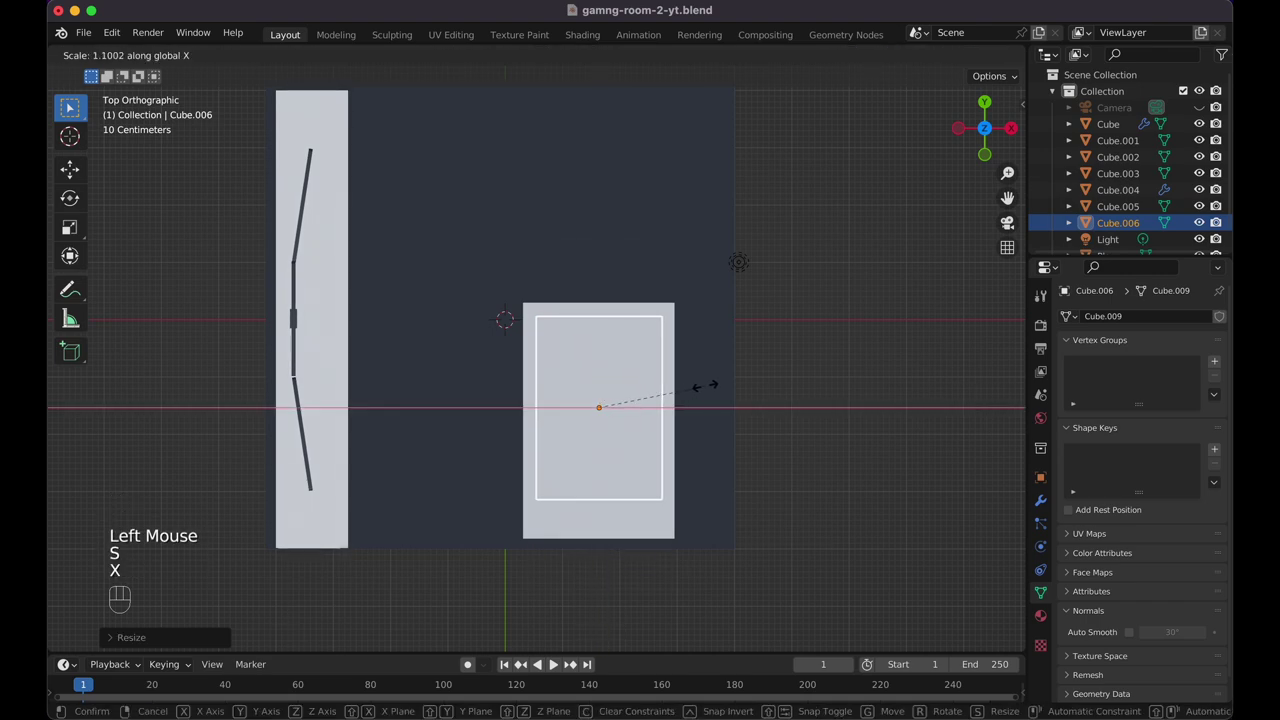
left_click(710, 393)
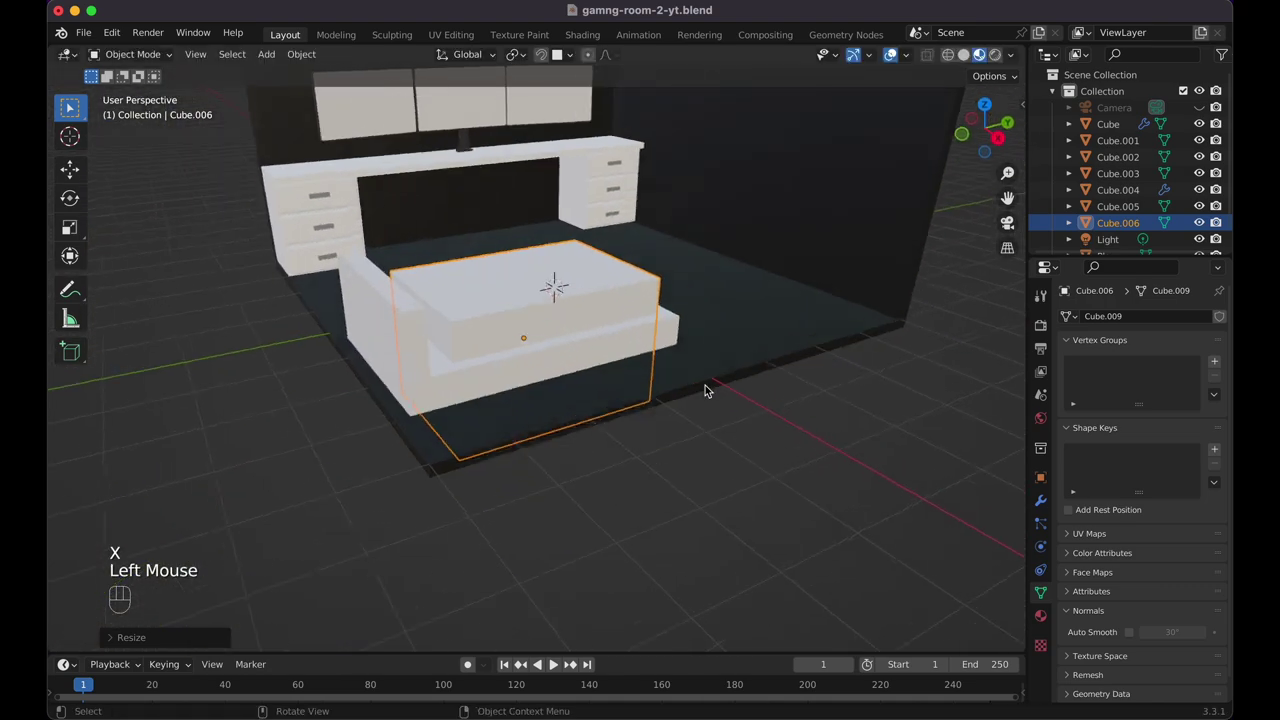
Flatten the mattress along Z and slide it along Y to settle it against the backrest
key("s")
key("z")
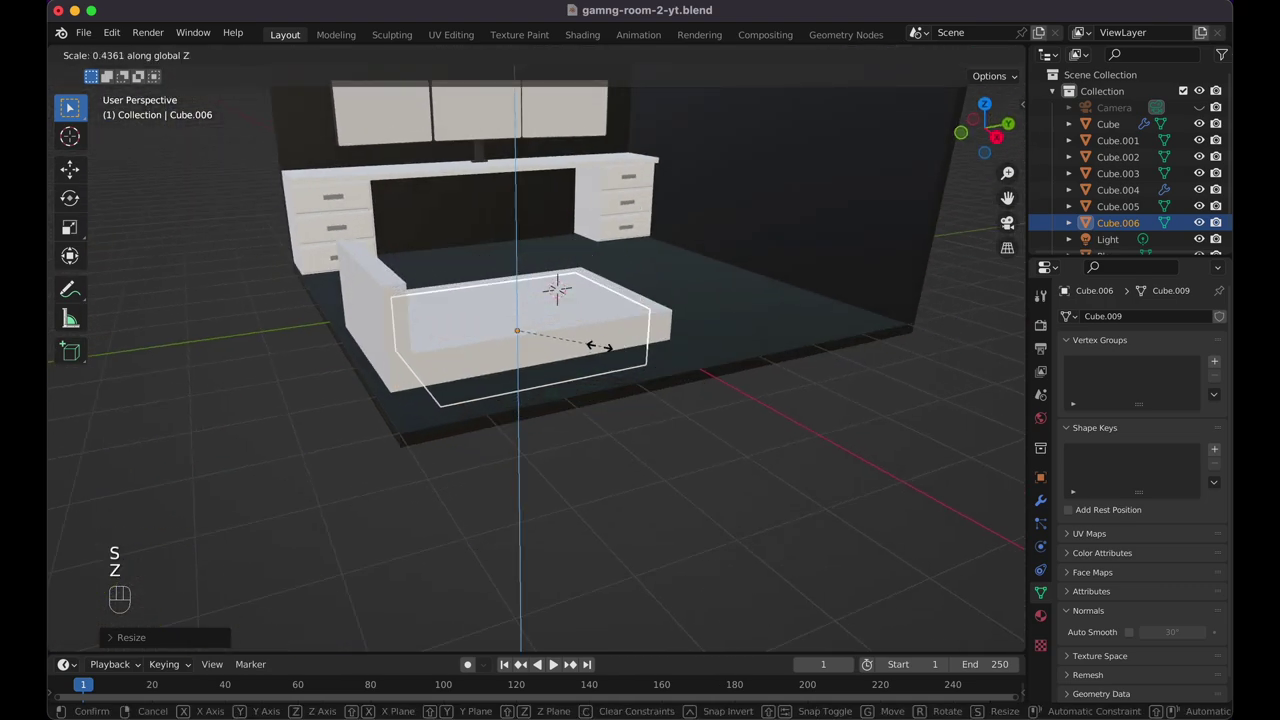
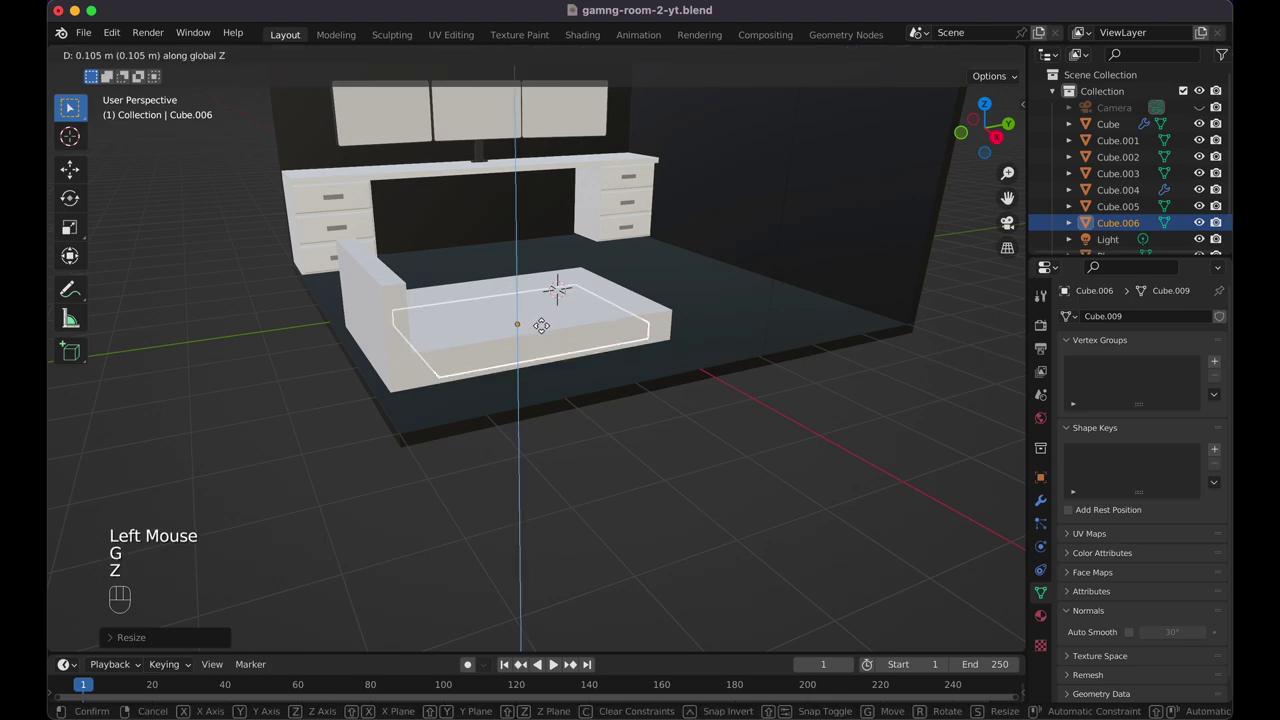
left_click(545, 308)
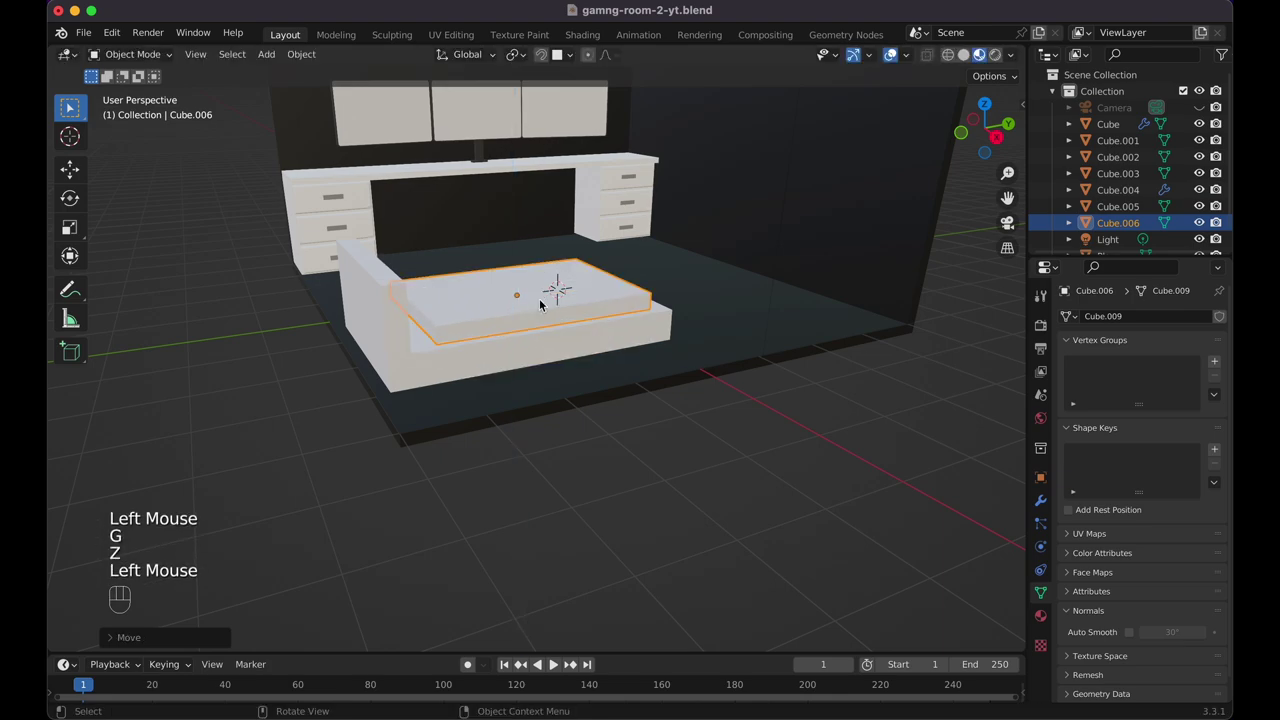
key("KP_3")
key("KP_1")
key("g")
key("y")
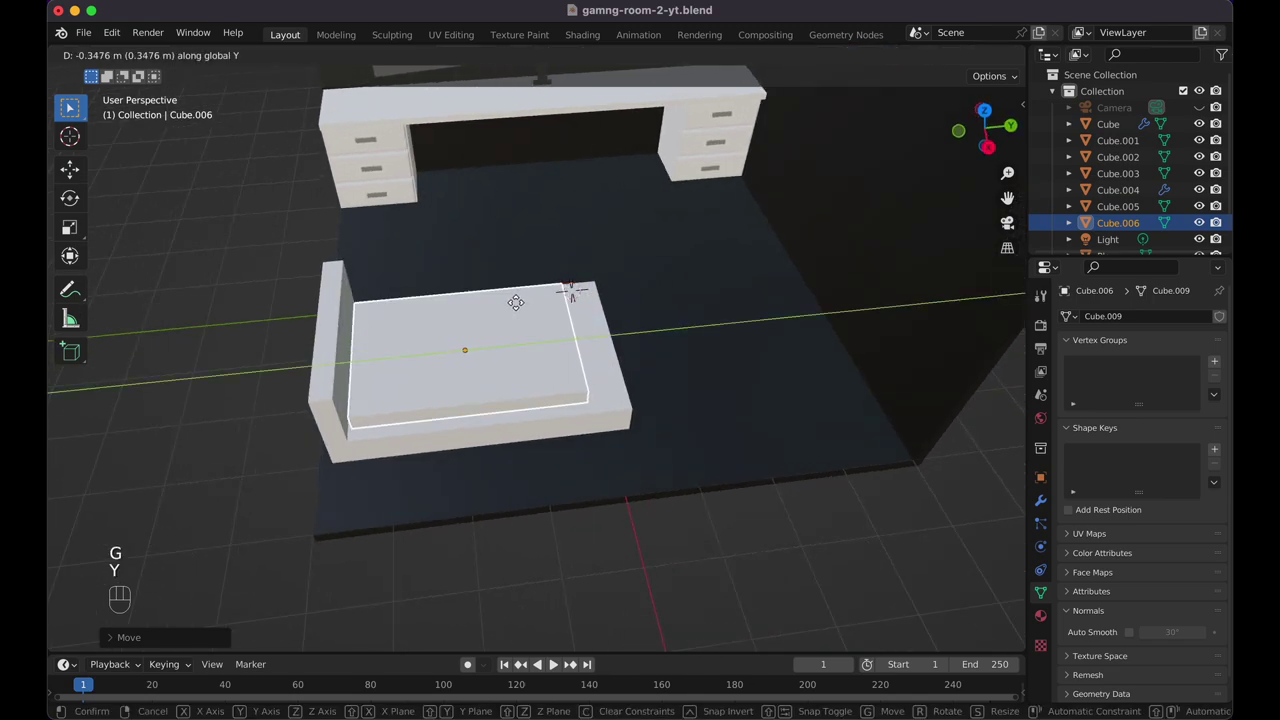
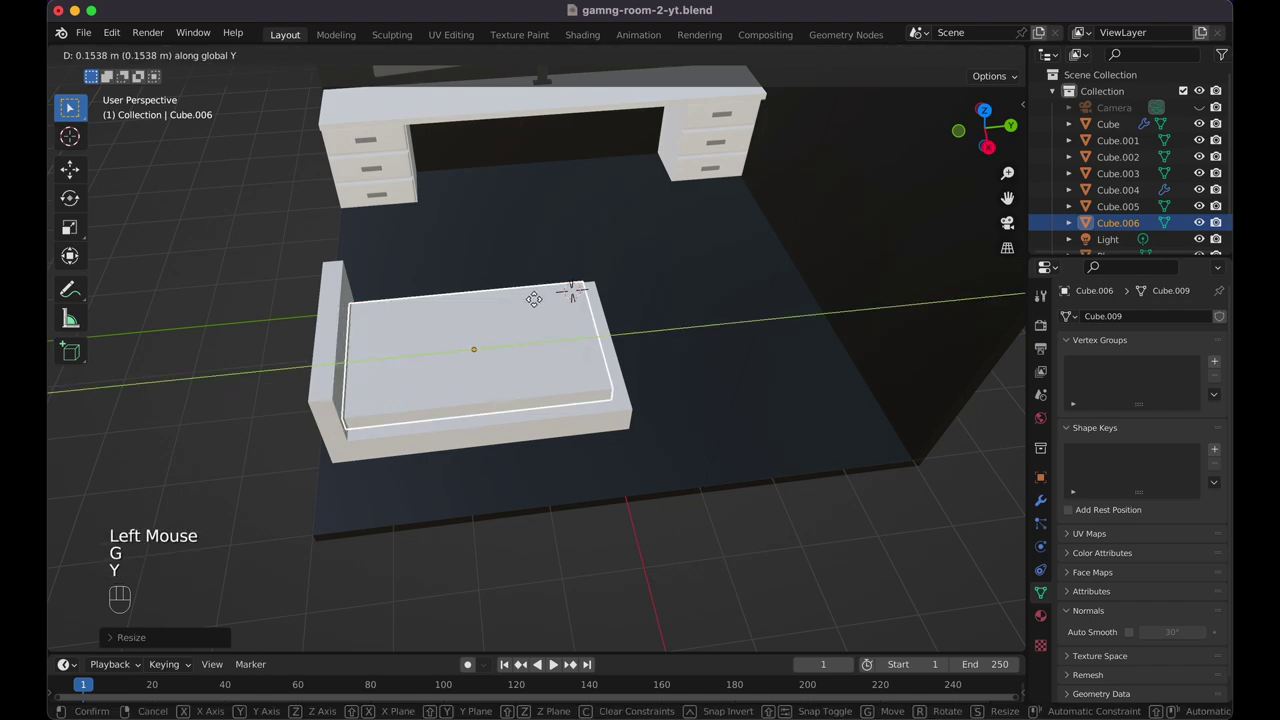
left_click(540, 307)
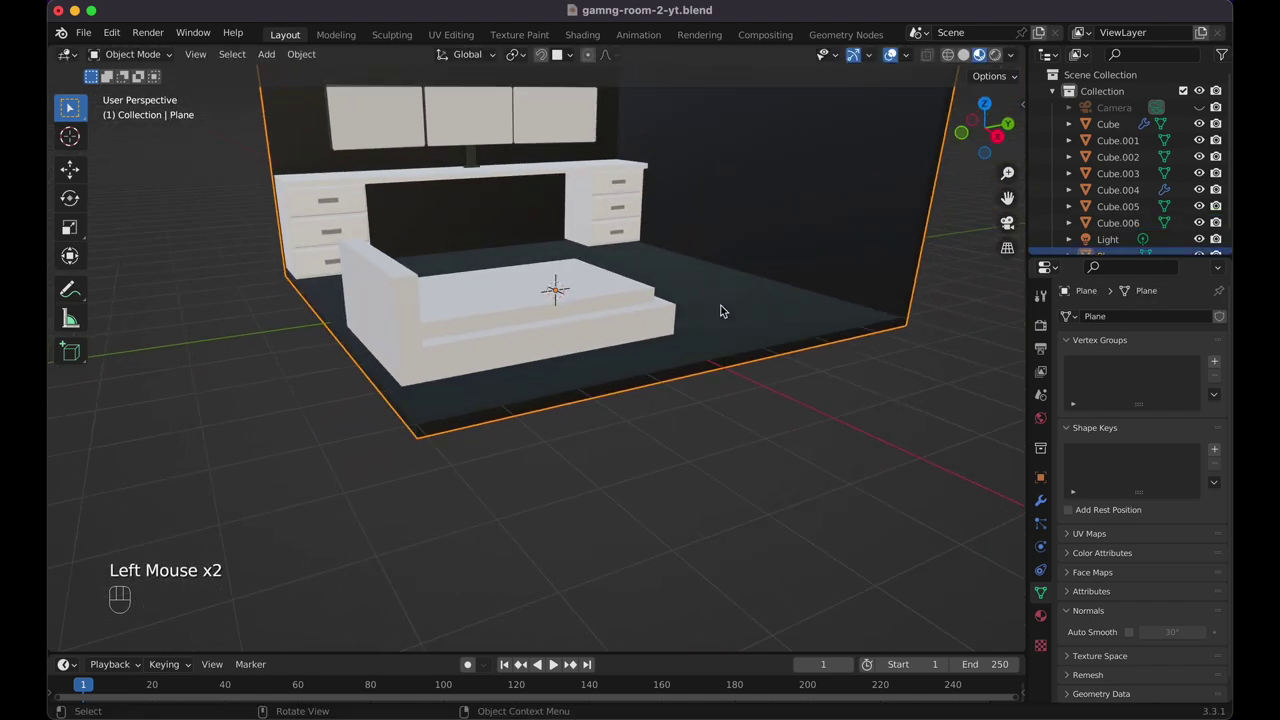
Bevel the mattress block's top edges into rounded rims with 5 segments
left_click(627, 303)
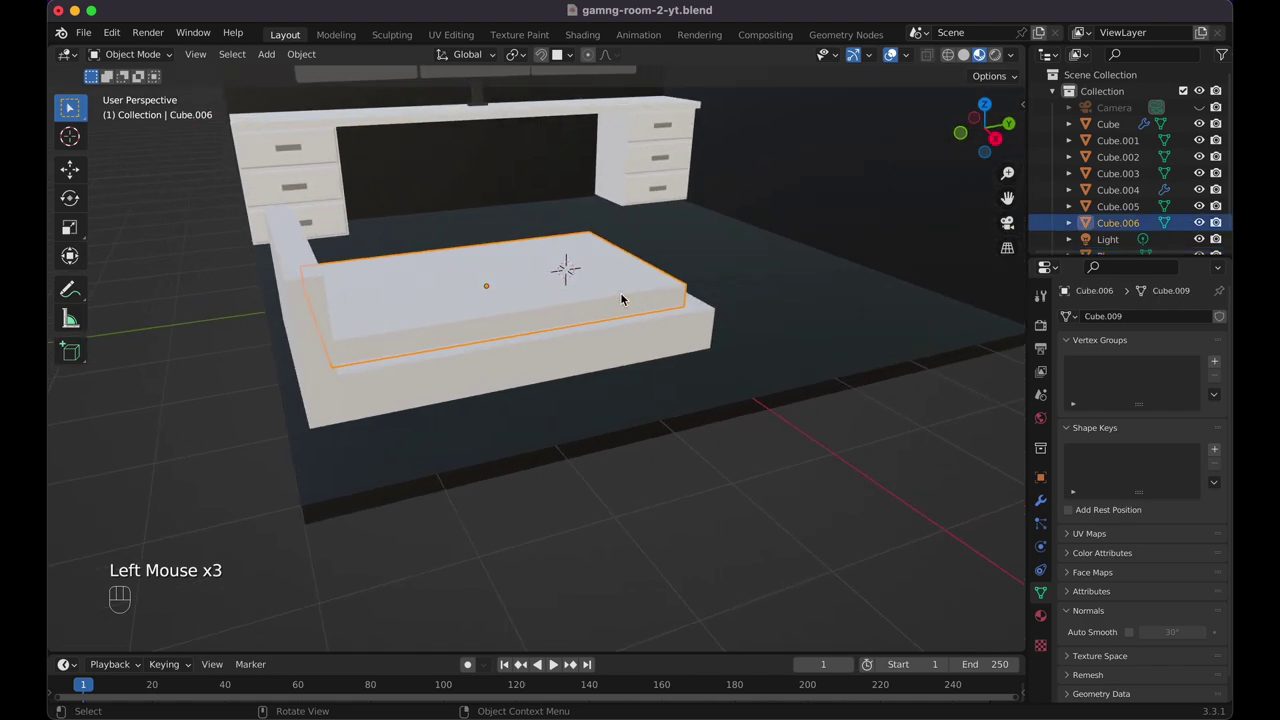
key("Tab")
key("Tab")
key("super+a")
key("Tab")
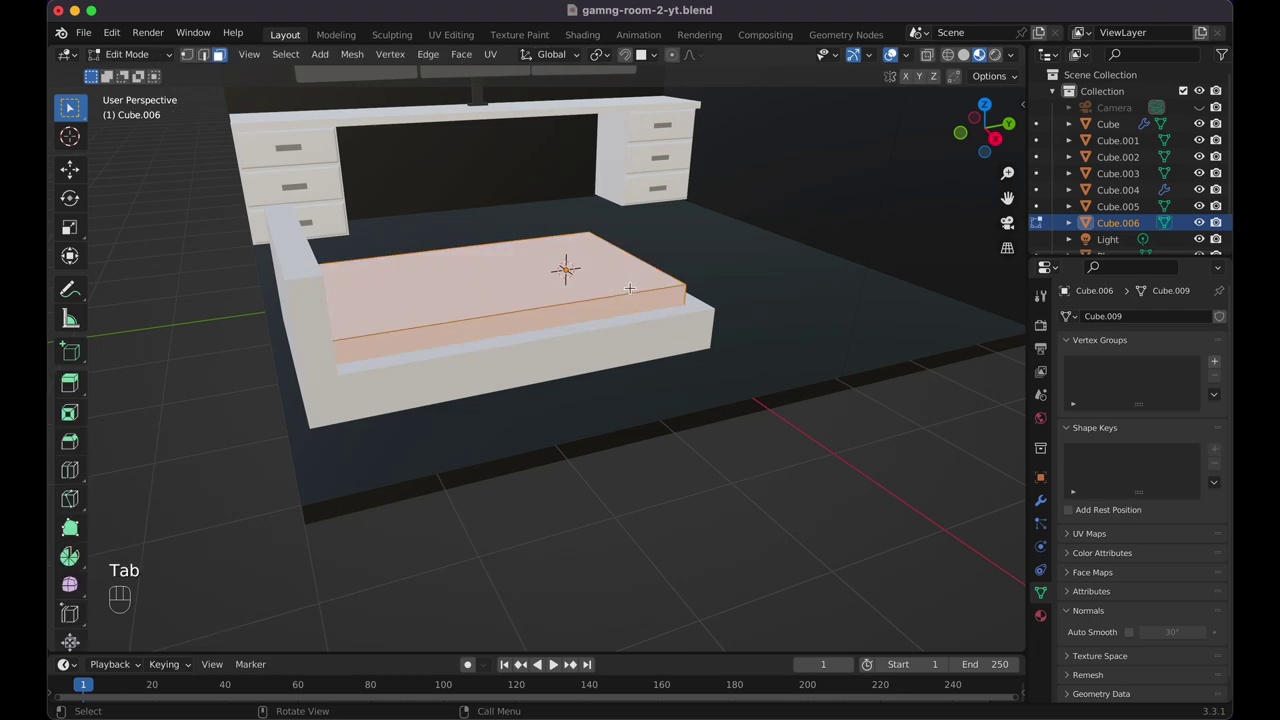
key("super+b")
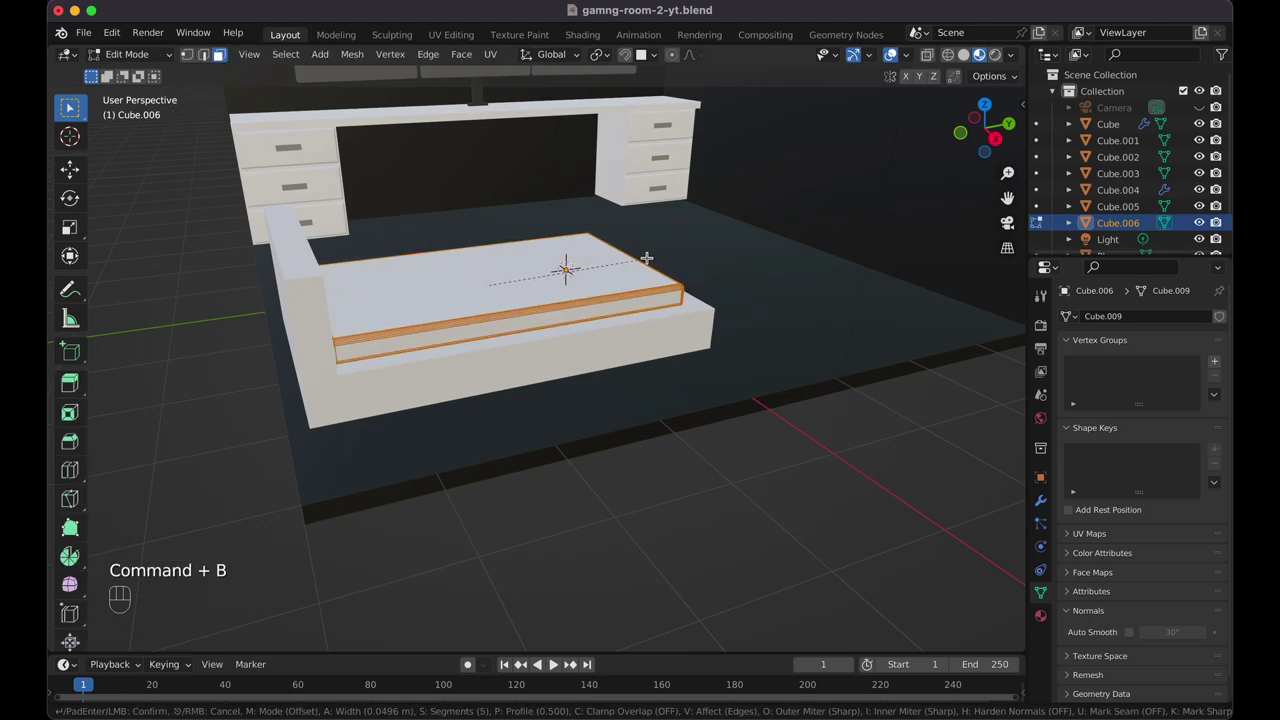
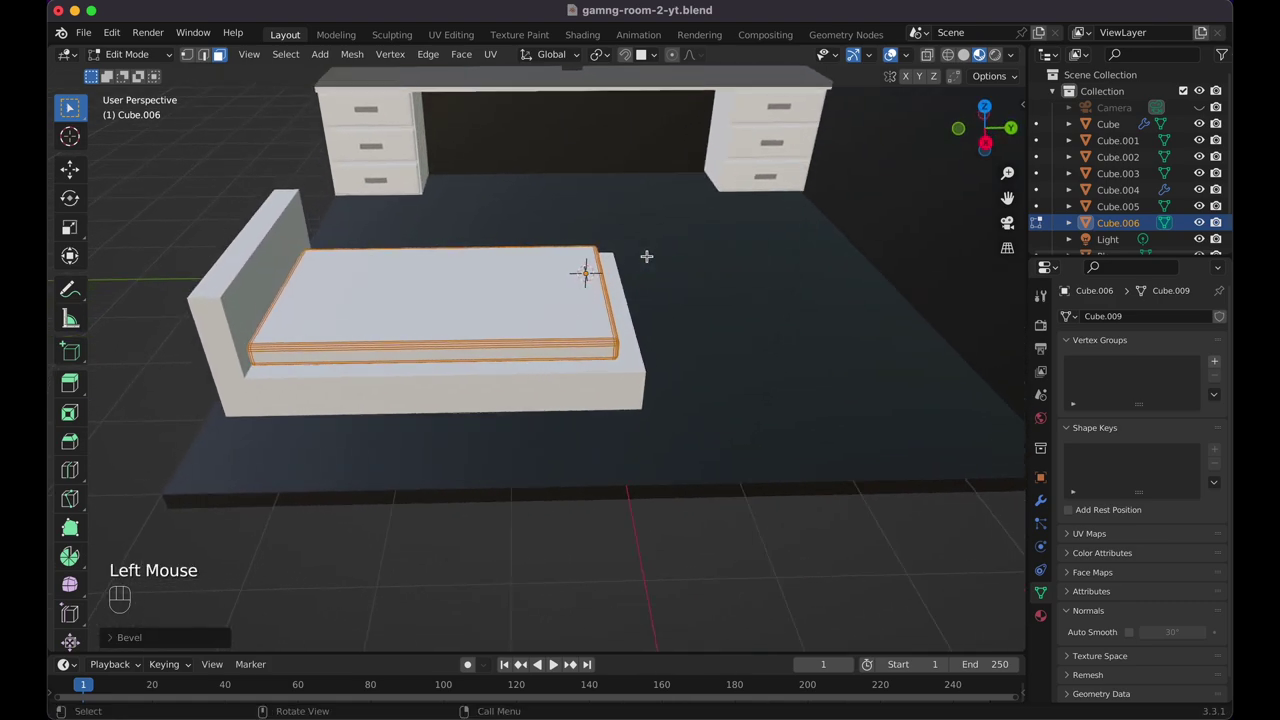
Return to object mode and shade the mattress smooth
key("Tab")
right_click(621, 291)
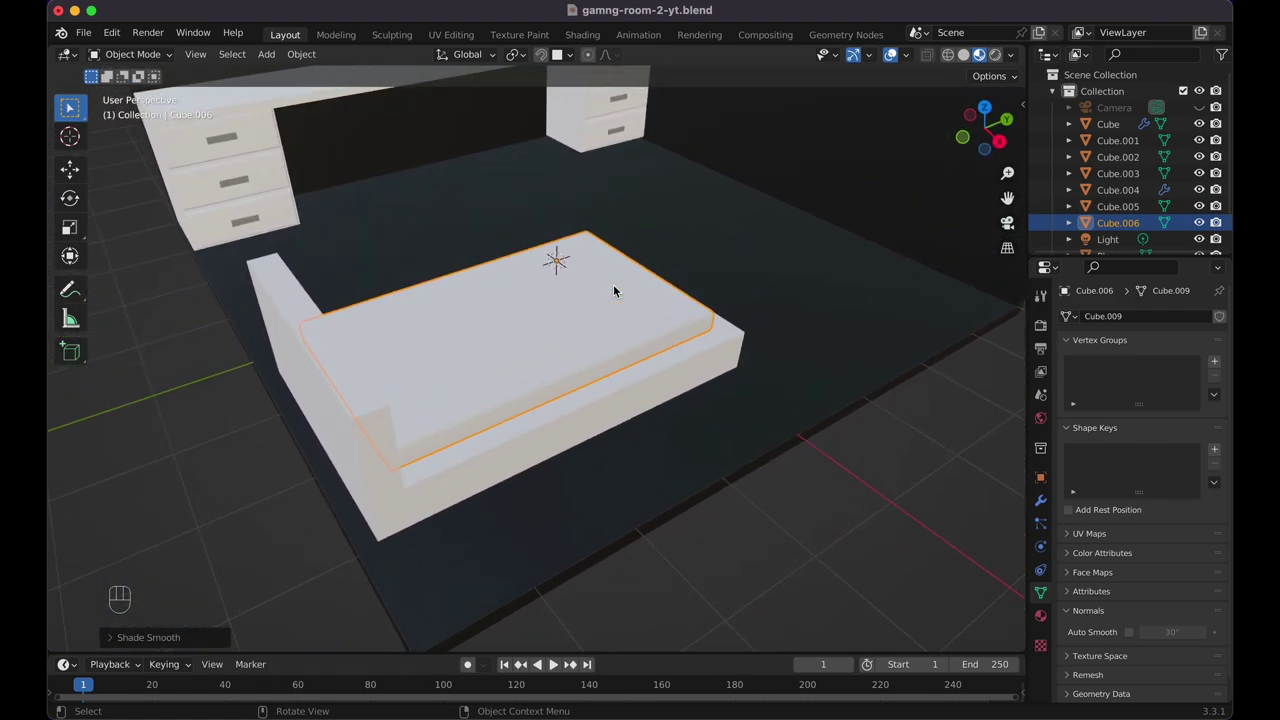
Duplicate the mattress block and move the copy along Z
left_click(620, 290)
key("KP_3")
key("shift+d")
key("g")
key("z")
left_click(618, 271)
left_click(655, 316)
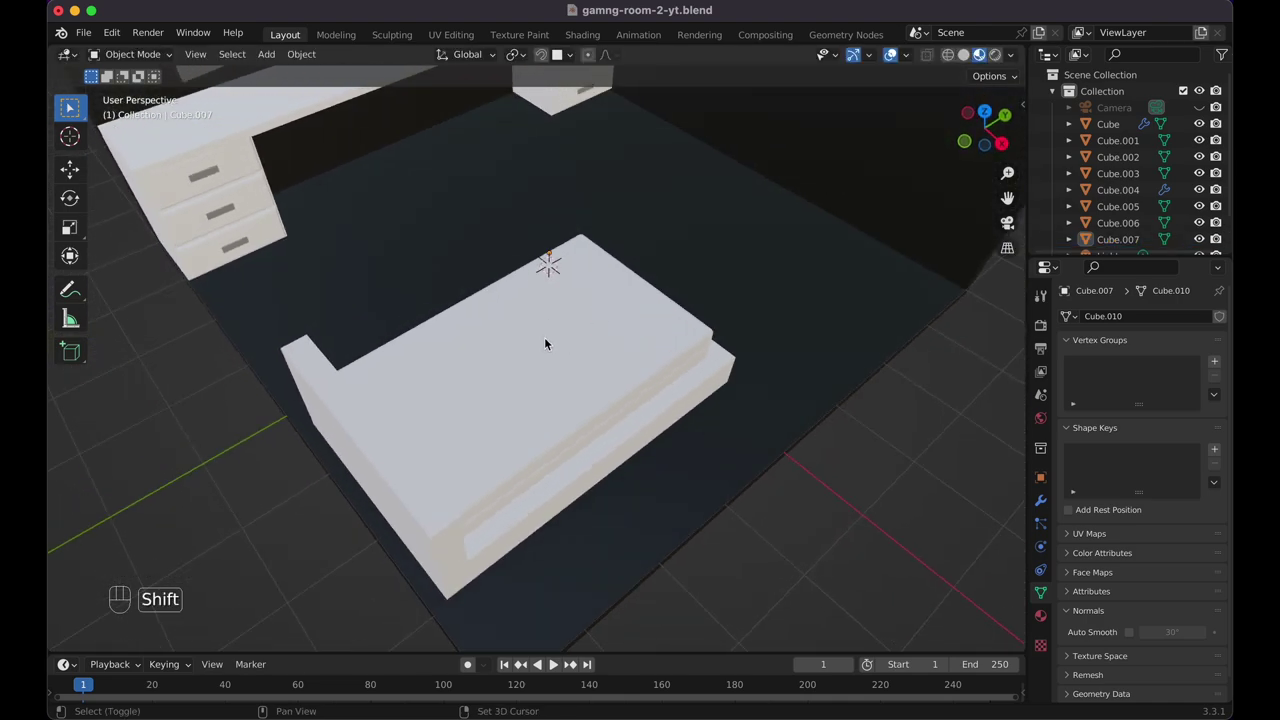
Place the 3D cursor on the mattress and add a new plane there as the blanket
left_click(546, 351)
right_click(546, 352)
key("shift+a")
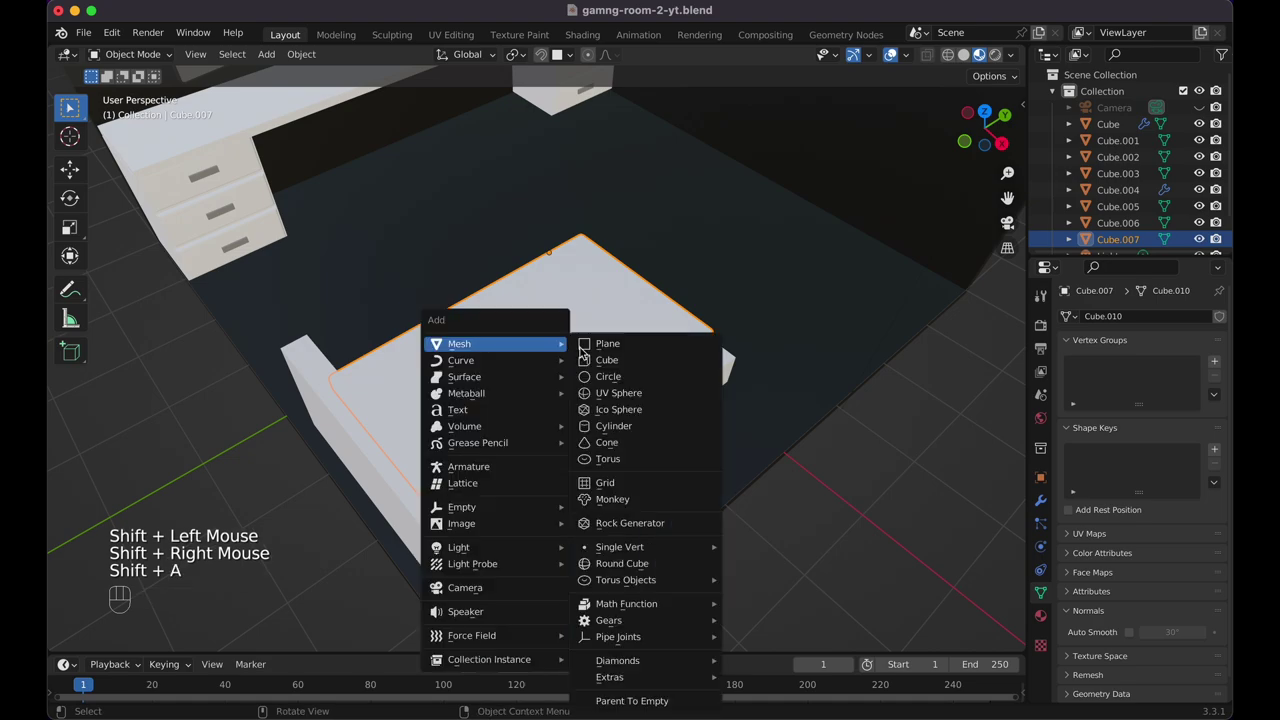
key("KP_7")
Scale the plane along X and Y from top view so it covers most of the mattress
key("s")
key("x")
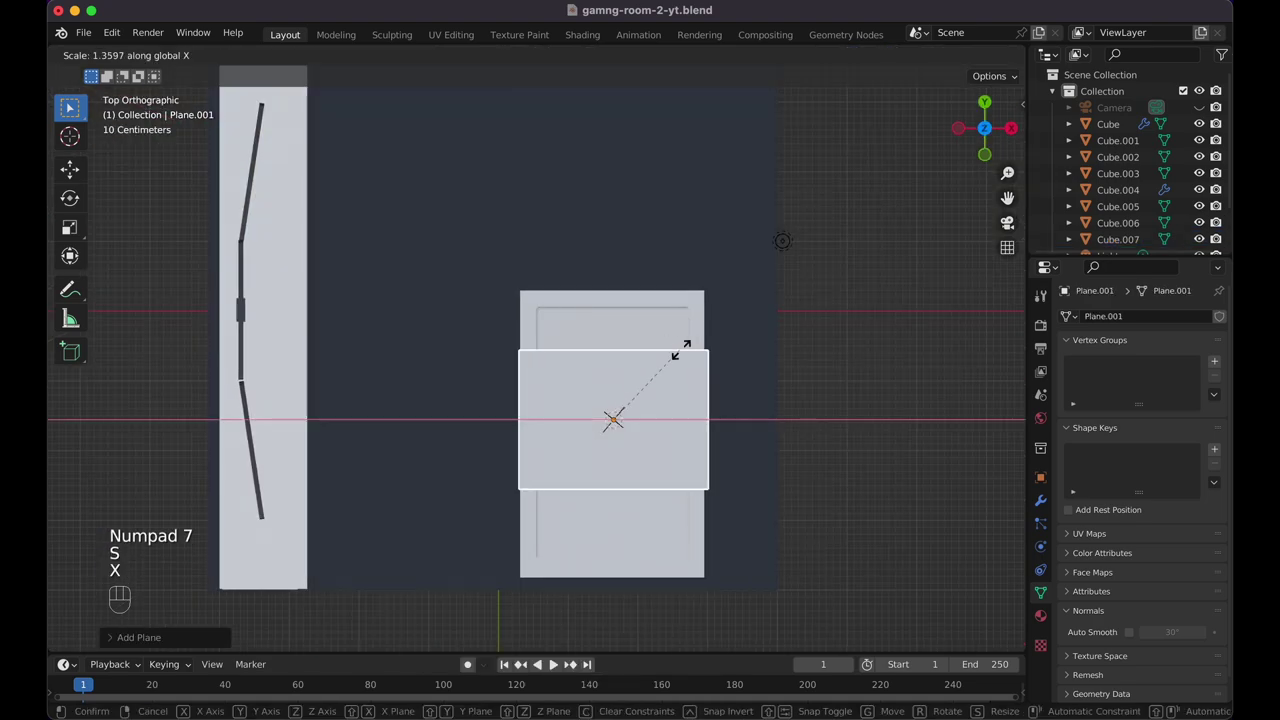
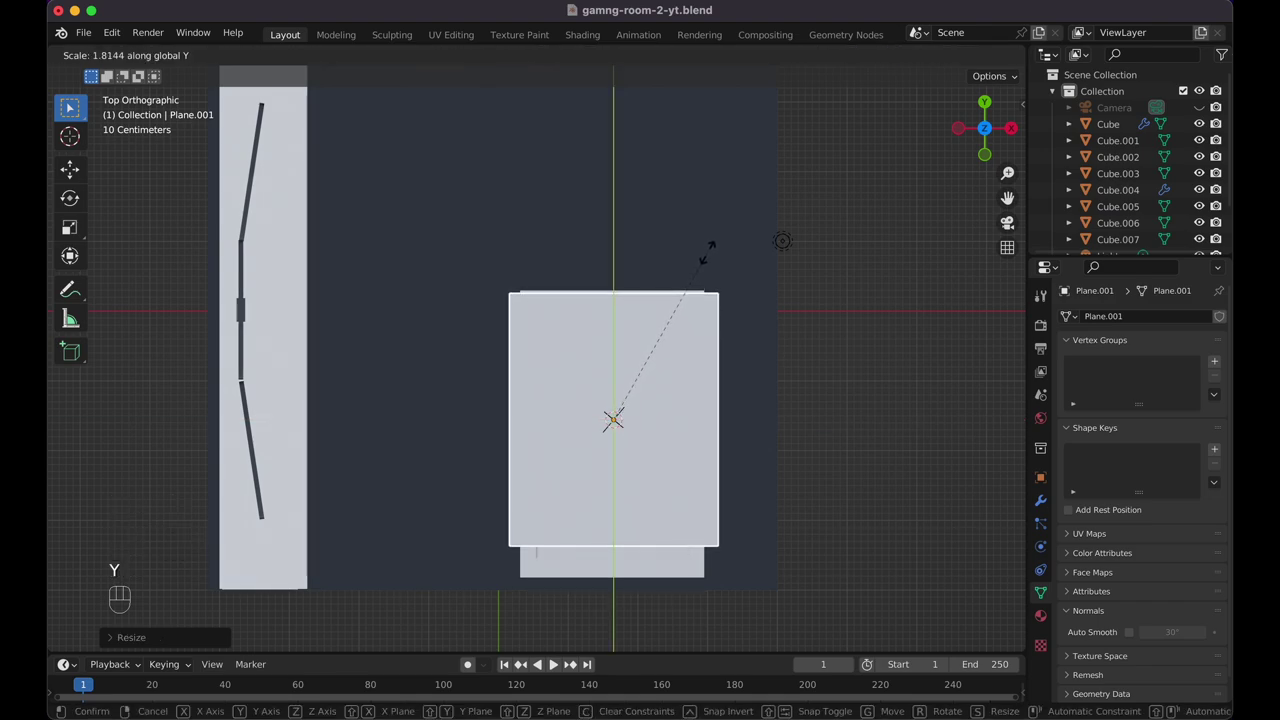
left_click(712, 253)
key("s")
left_click(720, 253)
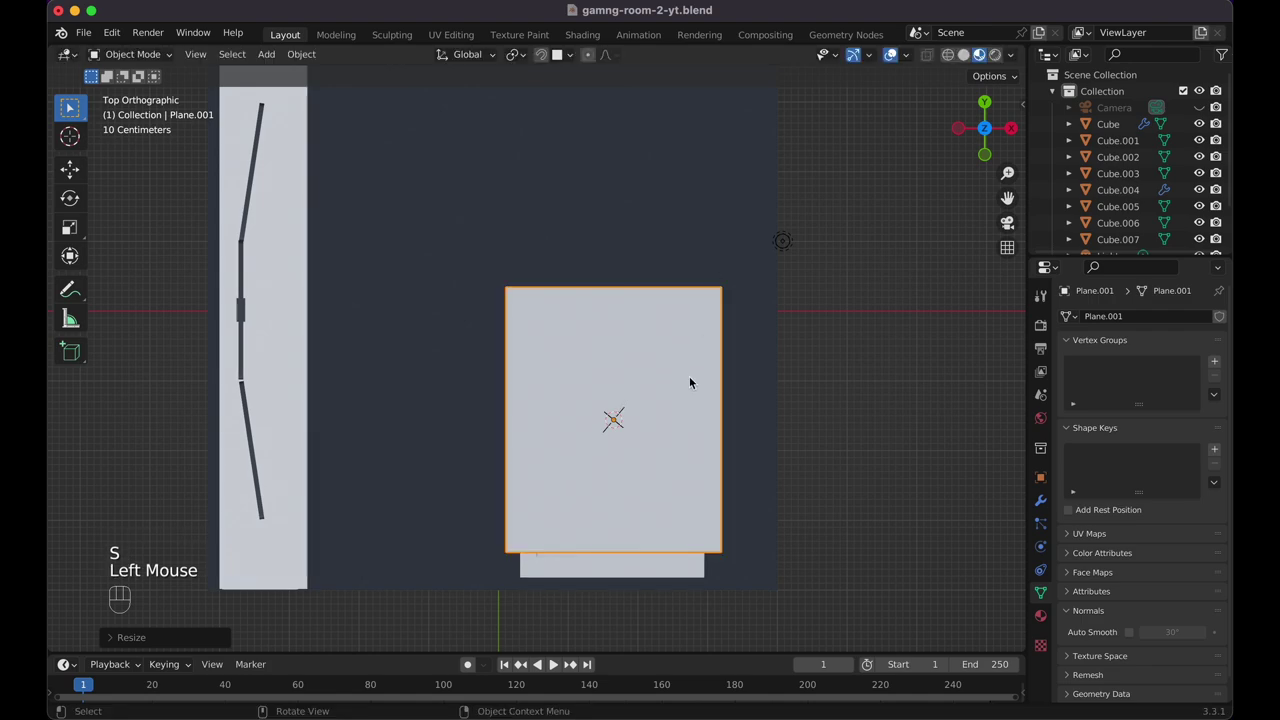
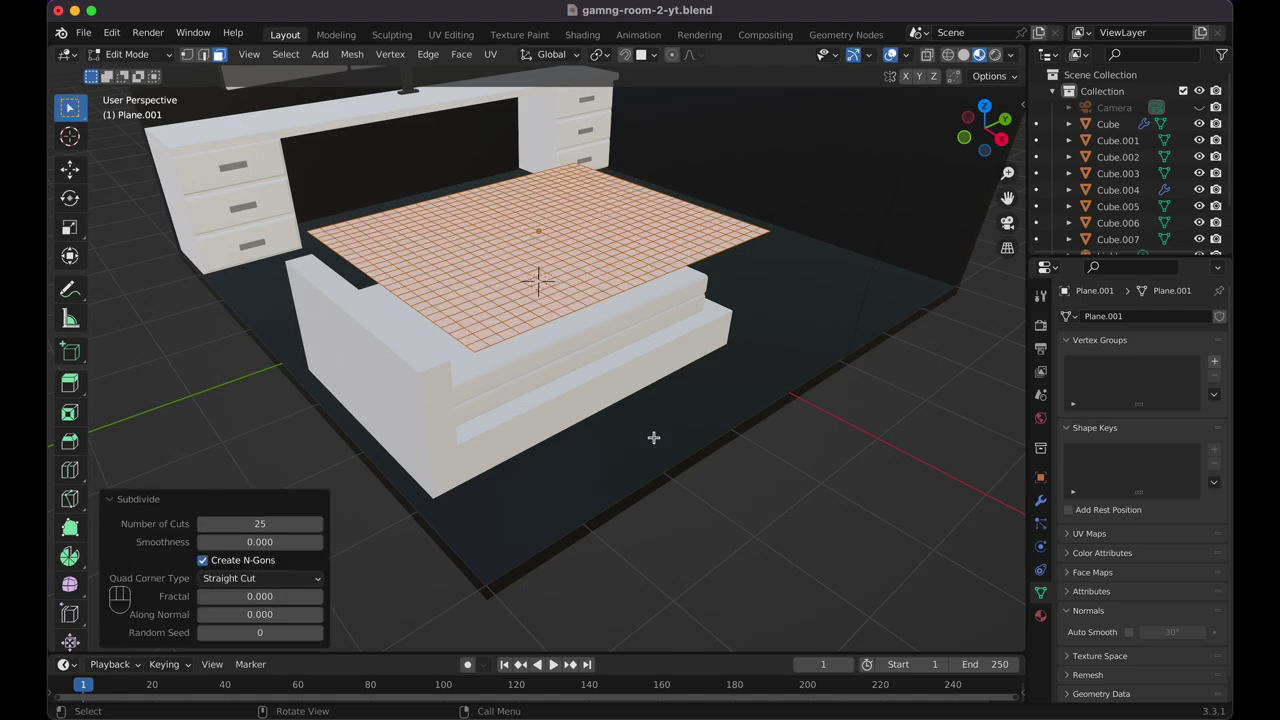
Give the subdivided blanket plane Cloth physics, test-play the simulation, and rewind to frame 1
key("Tab")
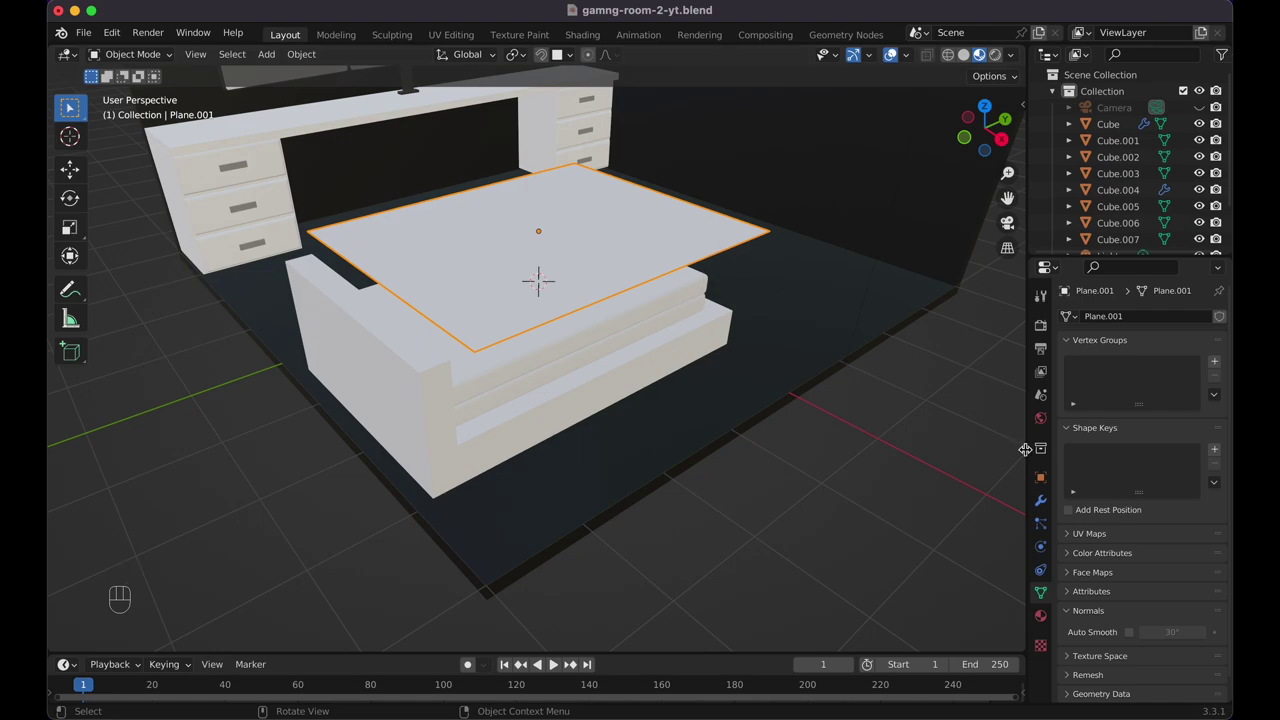
left_click(1046, 534)
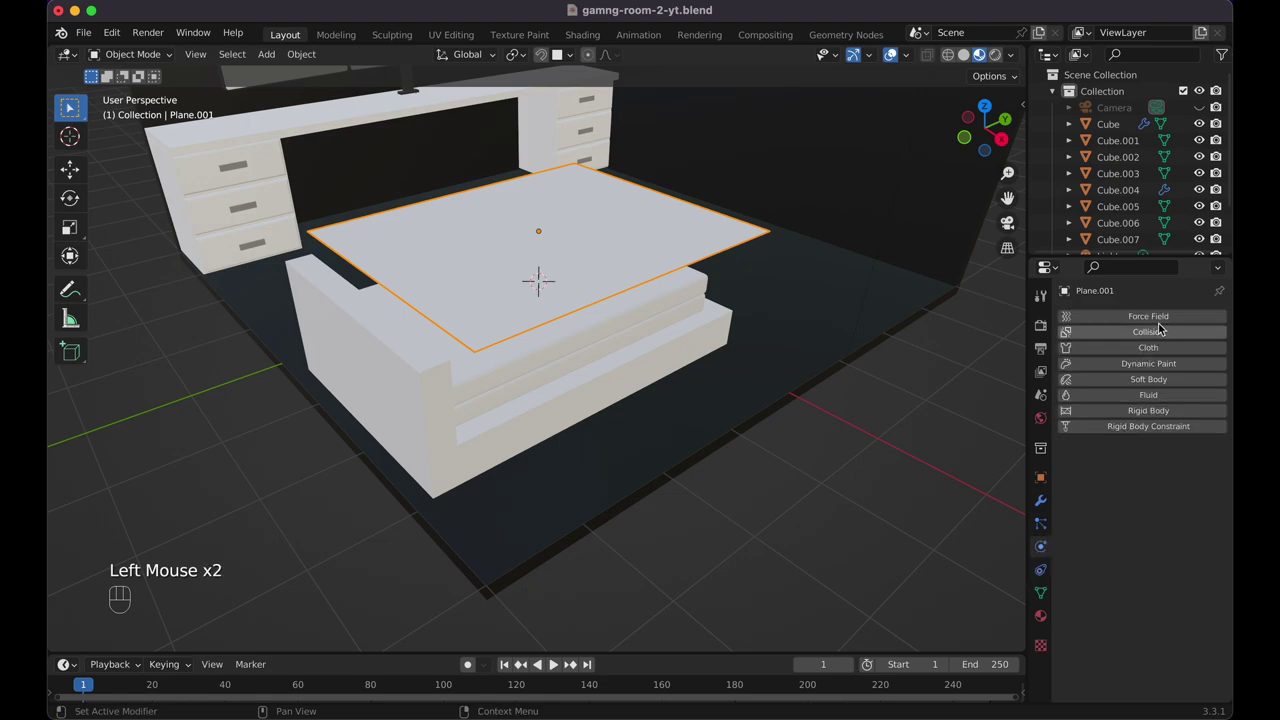
left_click(1155, 349)
key("space")
key("space")
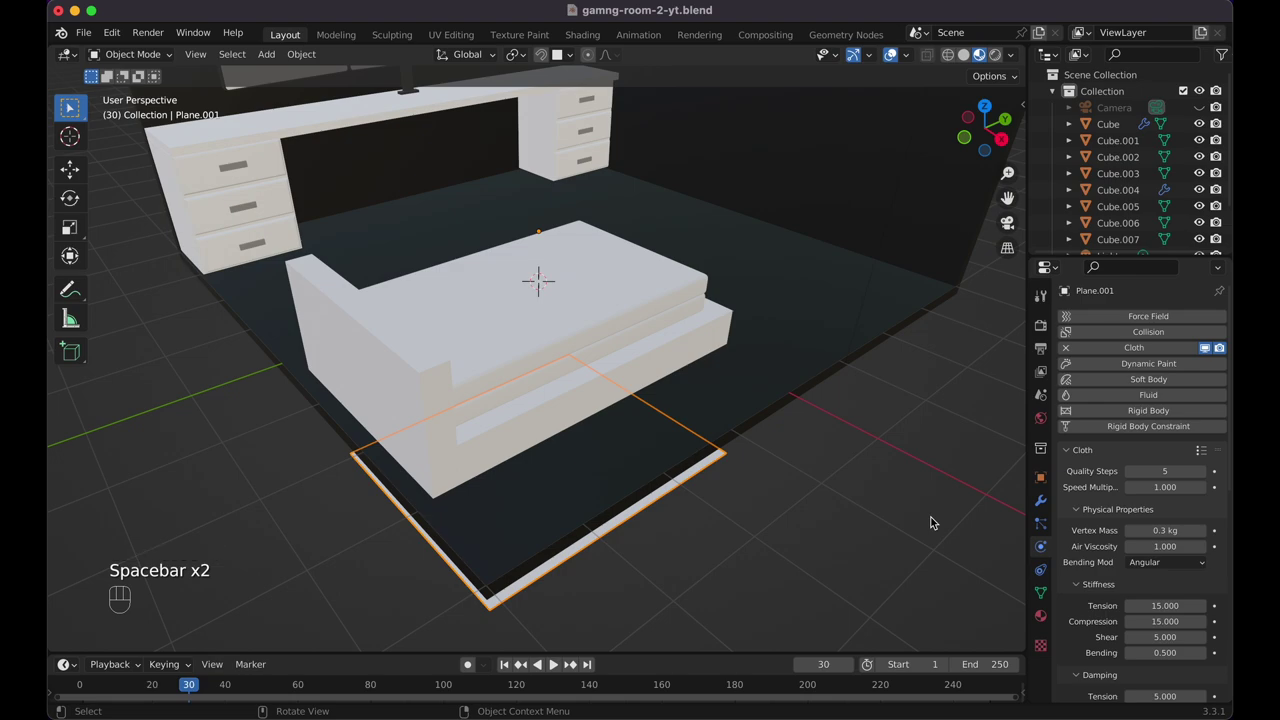
key("shift+Left")
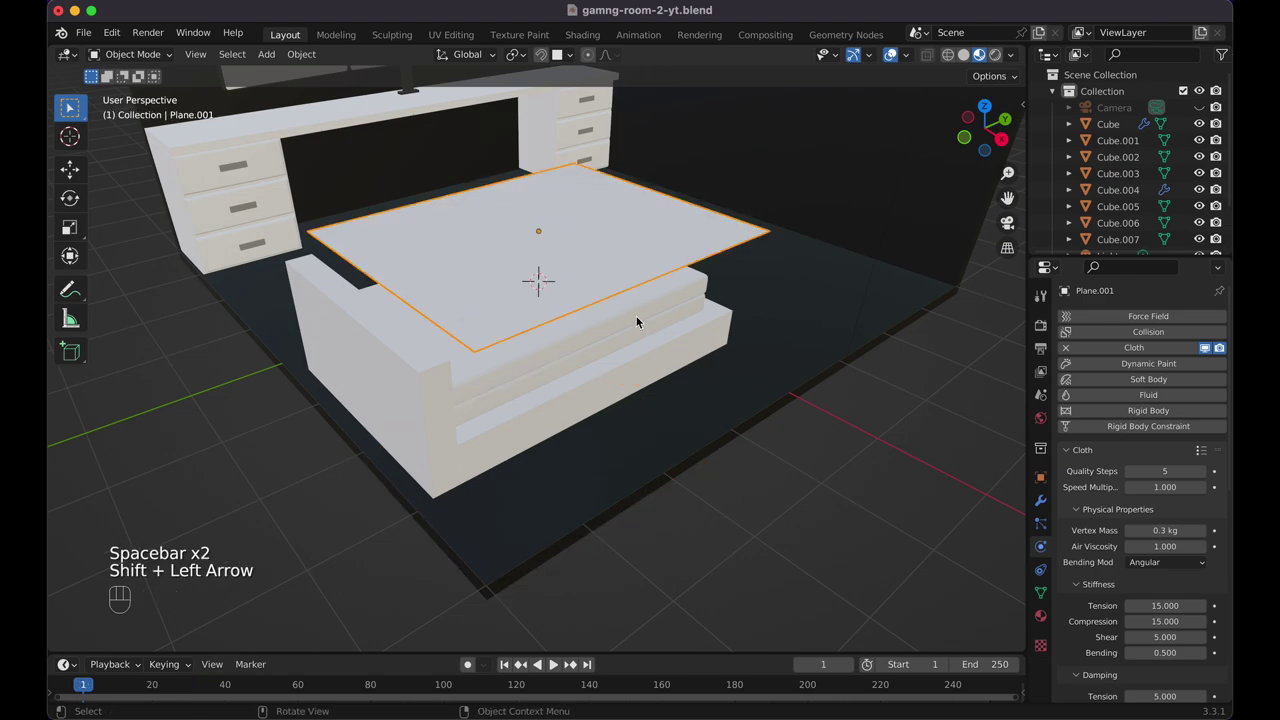
left_click(642, 310)
Make the mattress a Collision object, save the file, and play the cloth drape in grey shading
left_click(1164, 328)
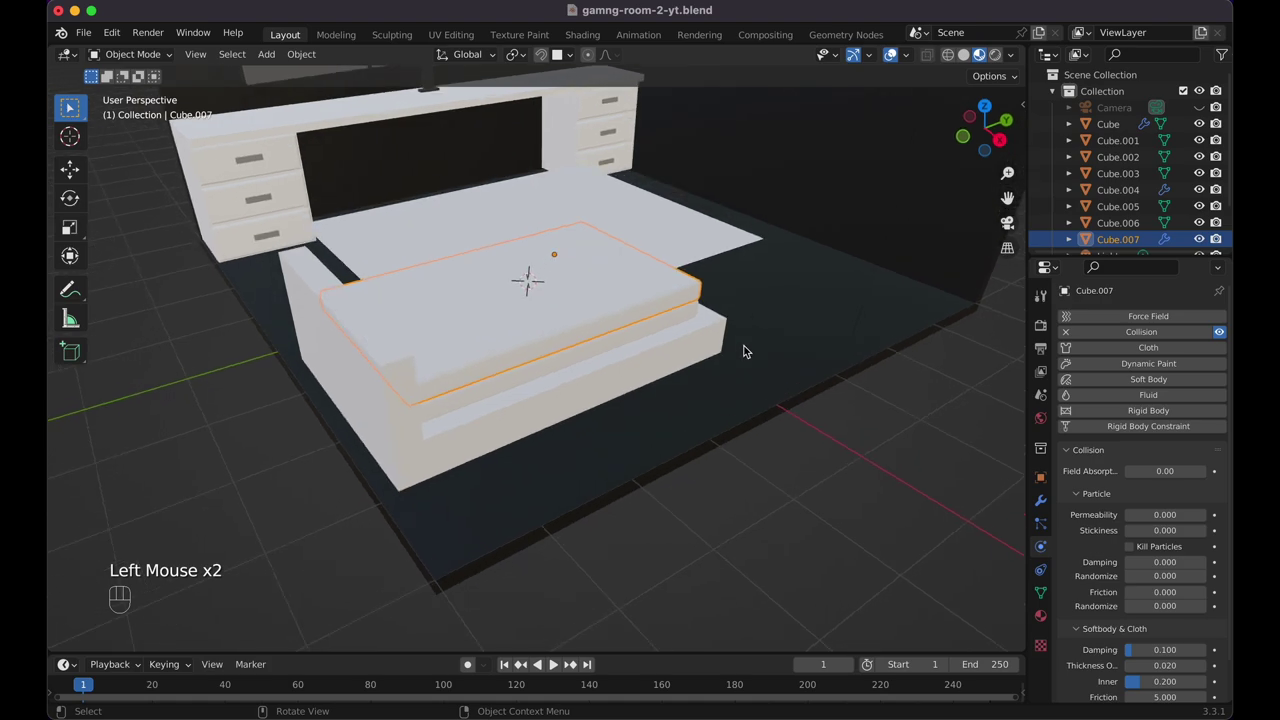
key("super+s")
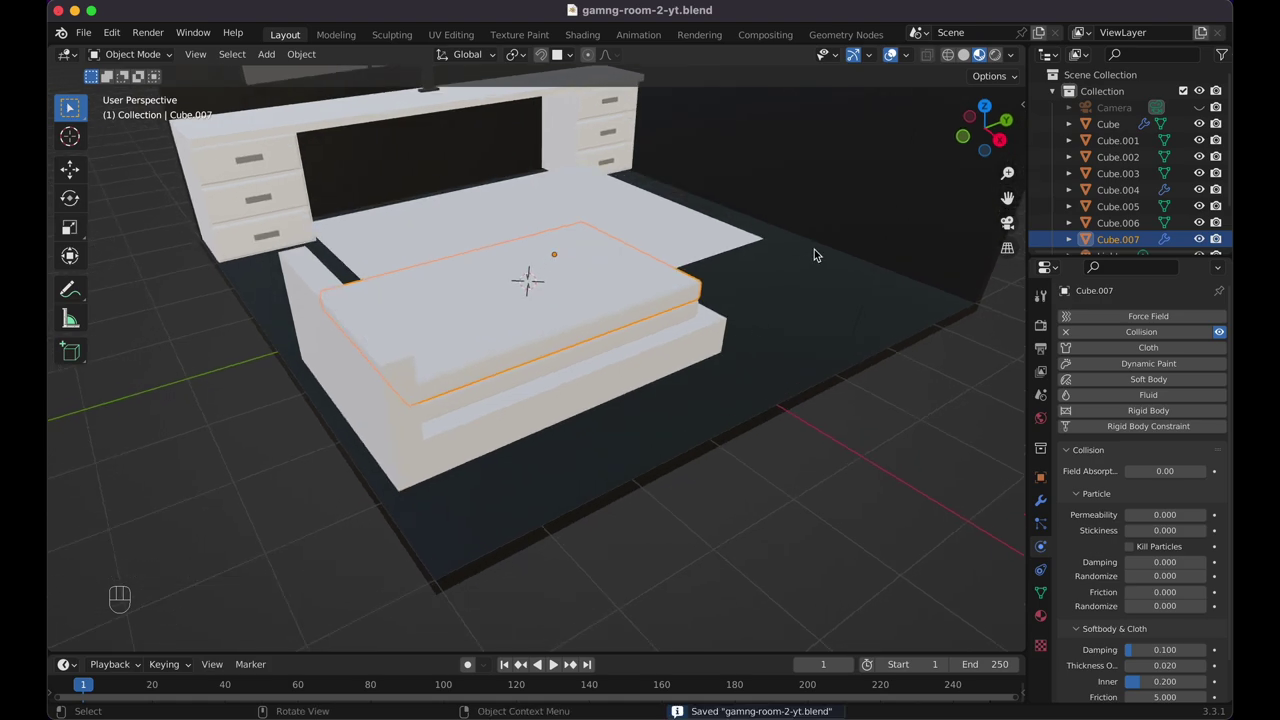
left_click(976, 62)
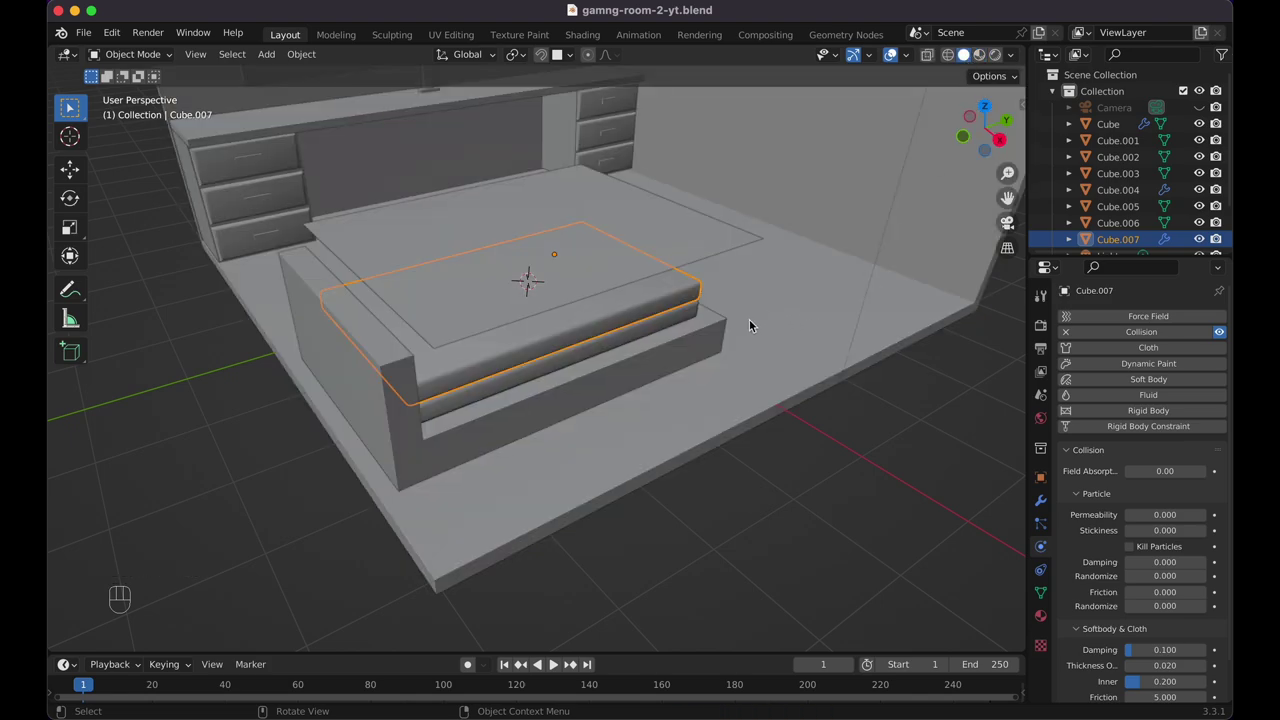
key("space")
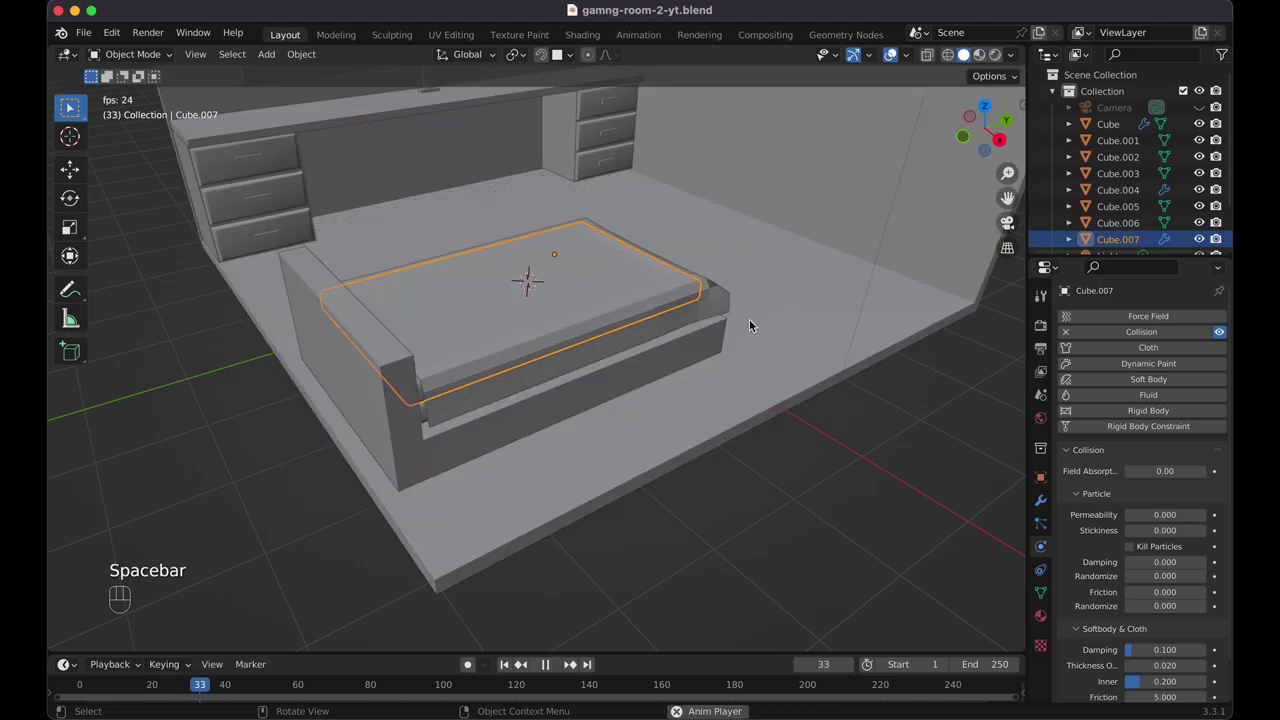
key("space")
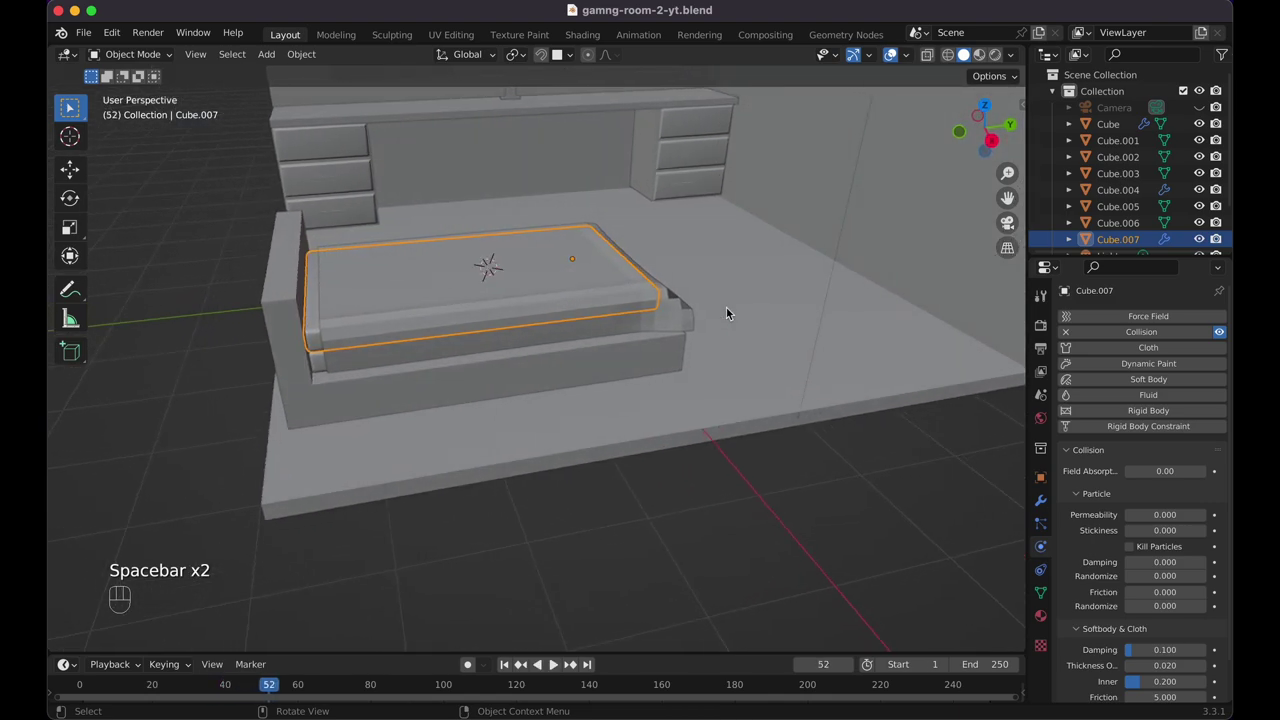
Shade the draped blanket smooth, replay to check it, and return to frame 1
right_click(682, 309)
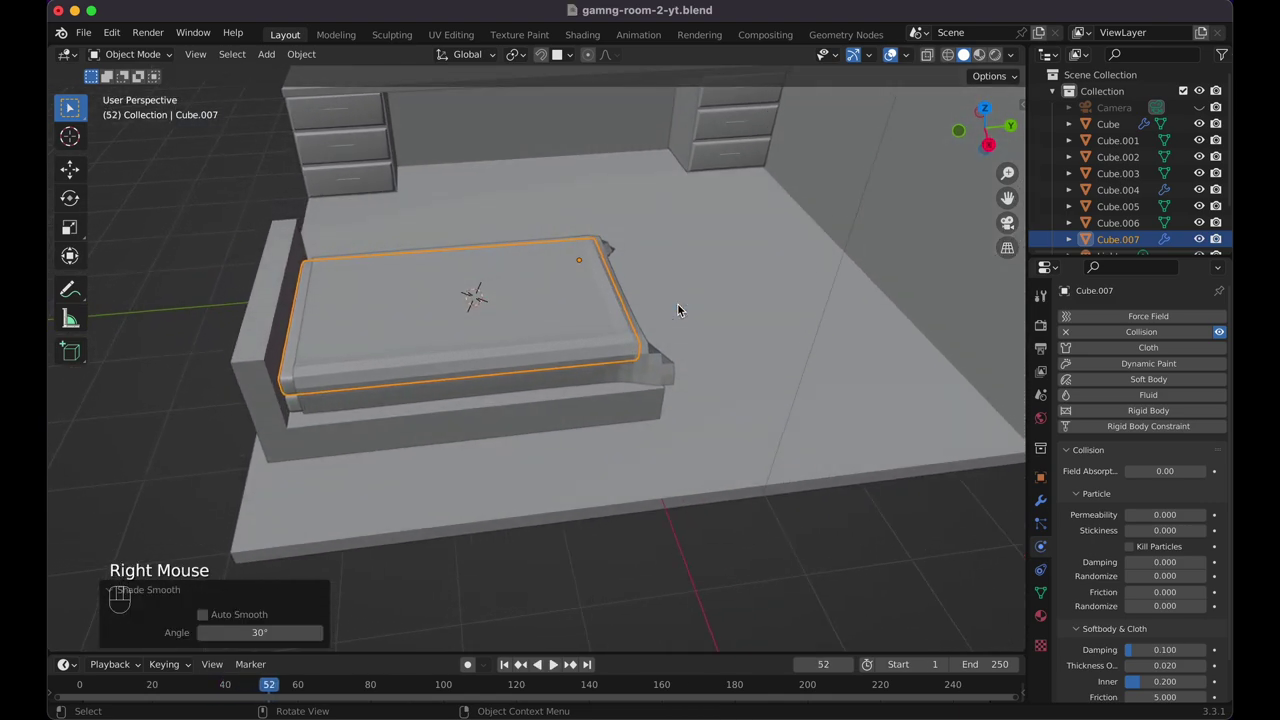
key("super+z")
left_click(652, 291)
key("space")
key("space")
right_click(641, 356)
key("space")
key("space")
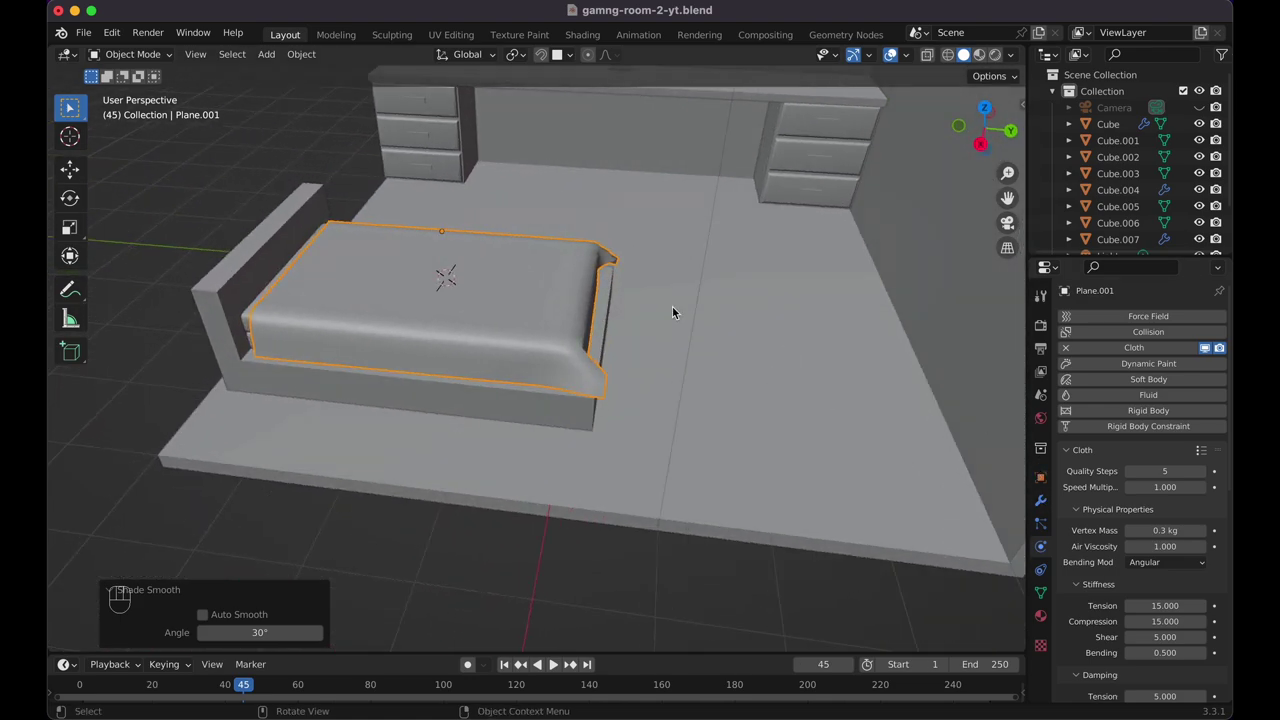
key("shift+Left")
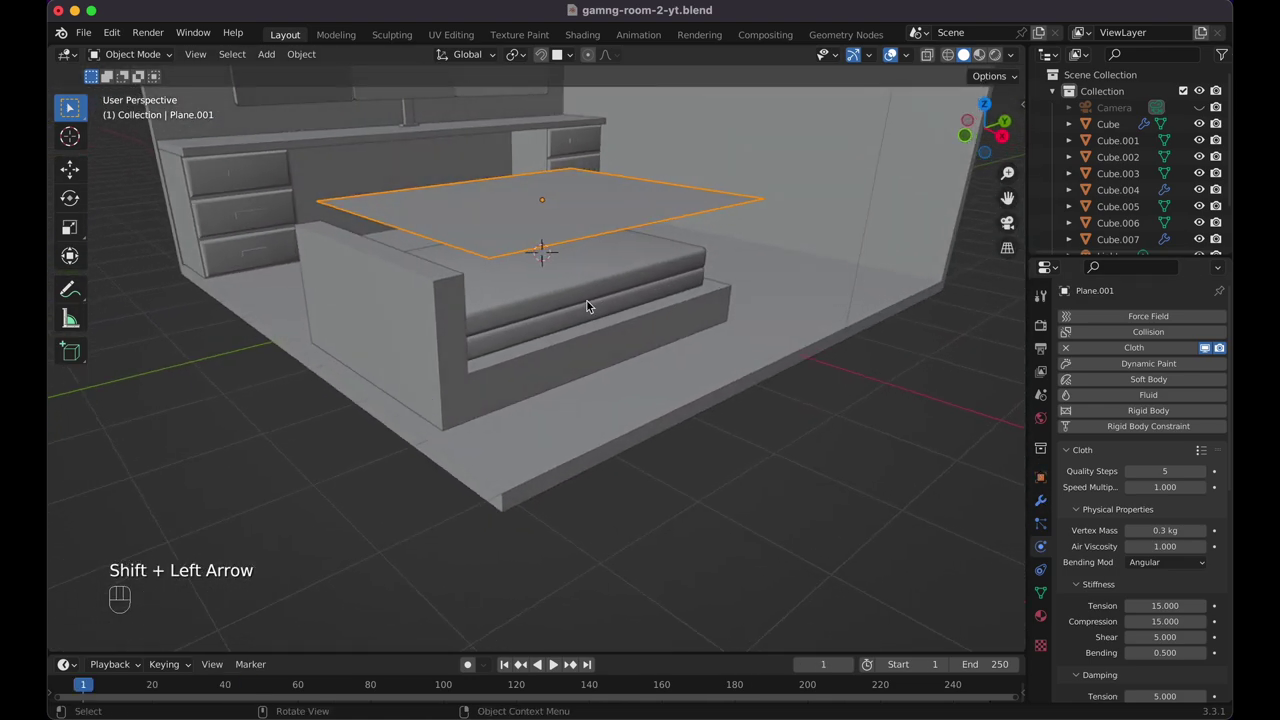
Add a small cube at the mattress head in top view and flatten it along Z as a pillow base
key("KP_7")
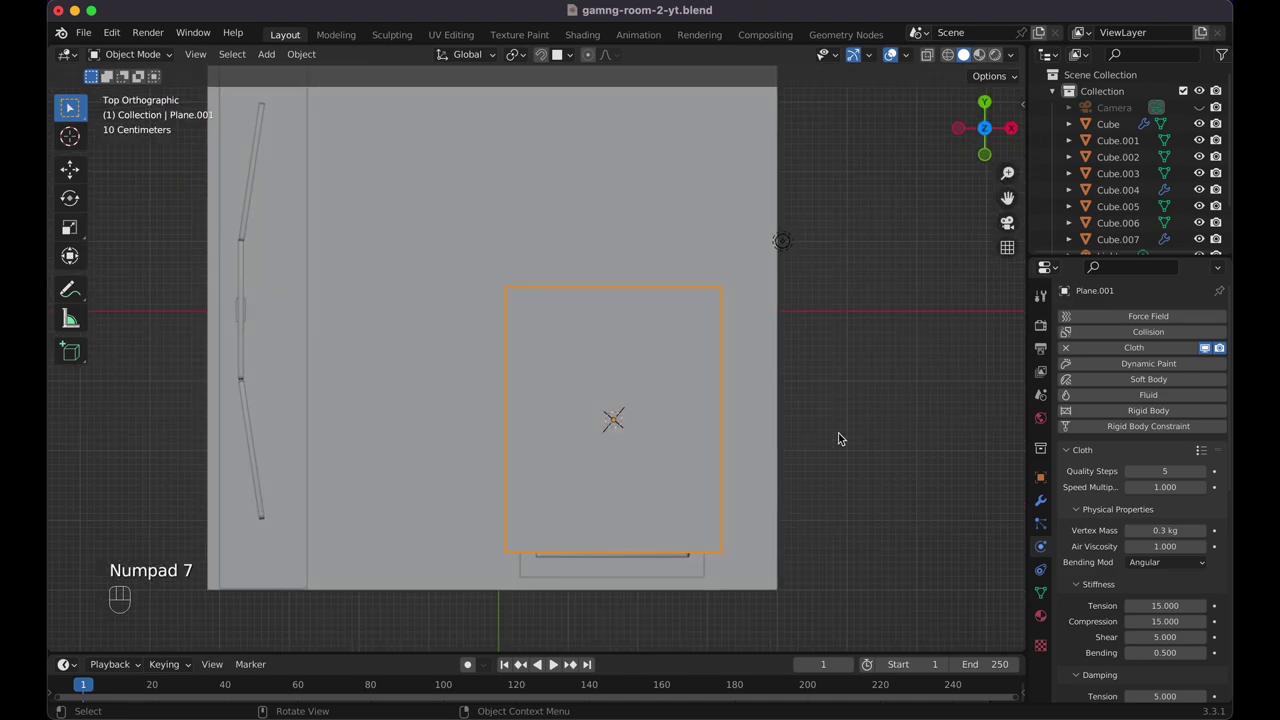
left_click(843, 436)
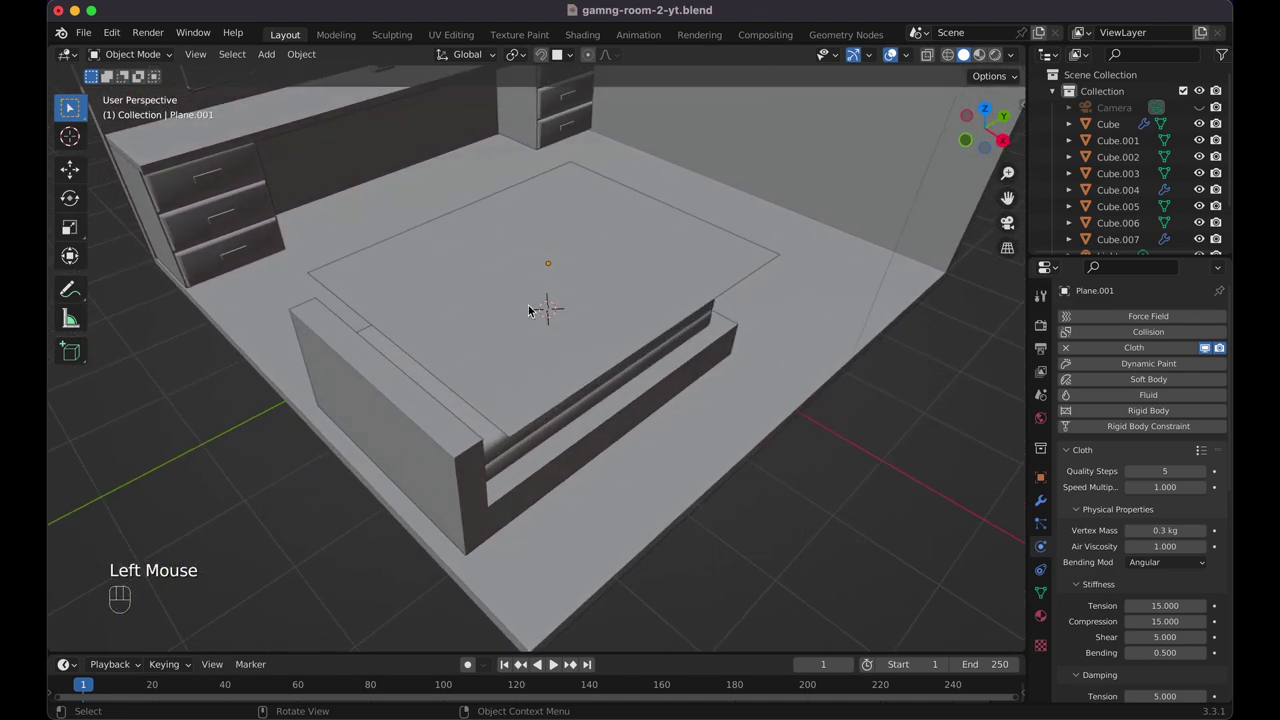
key("shift+a")
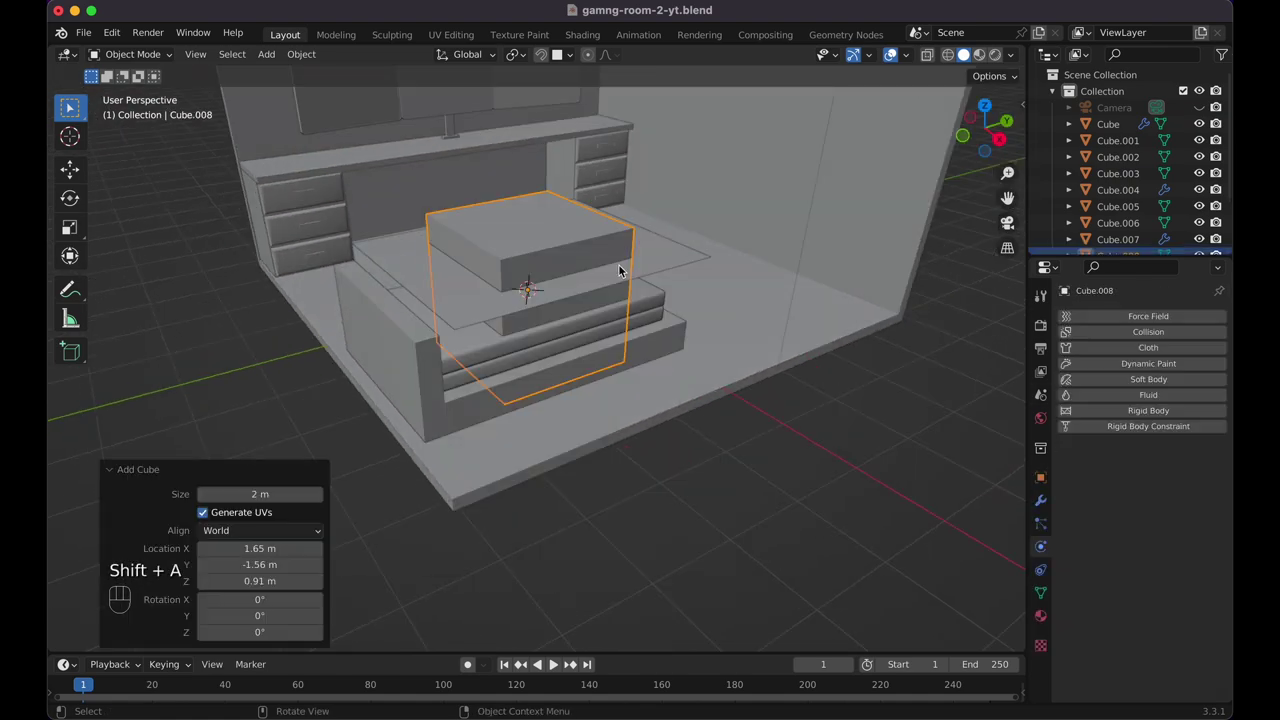
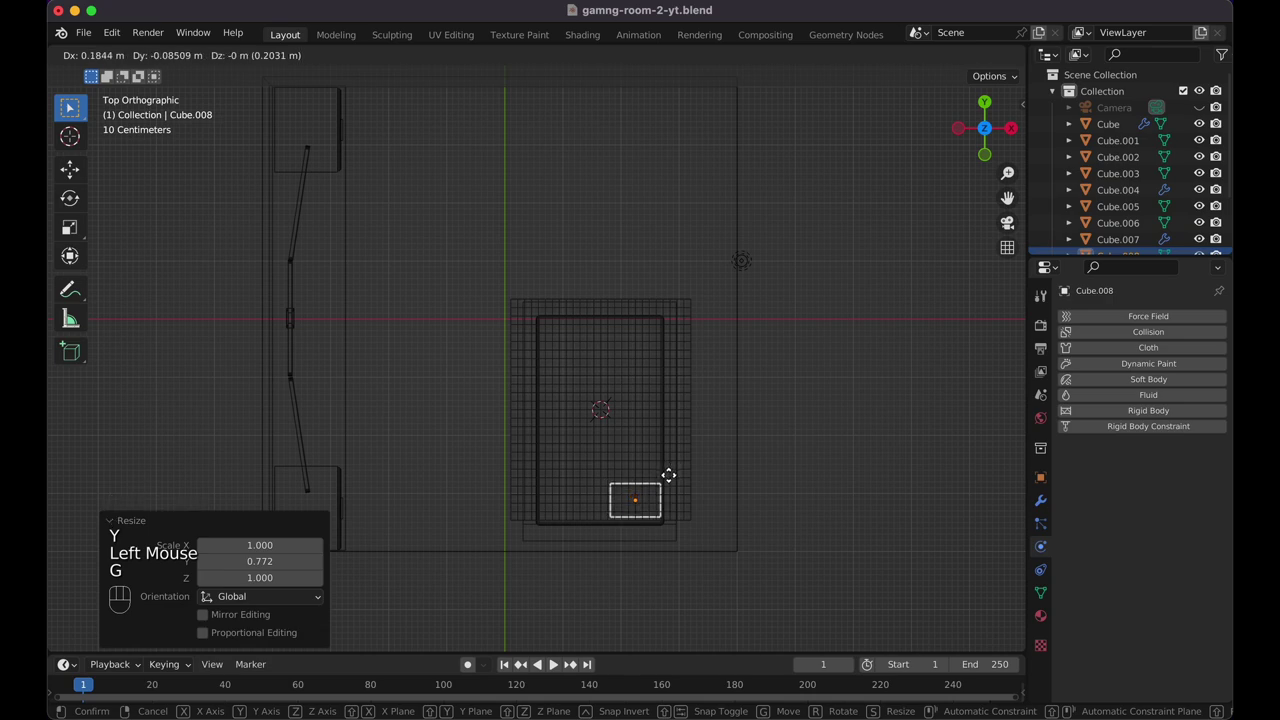
left_click(672, 478)
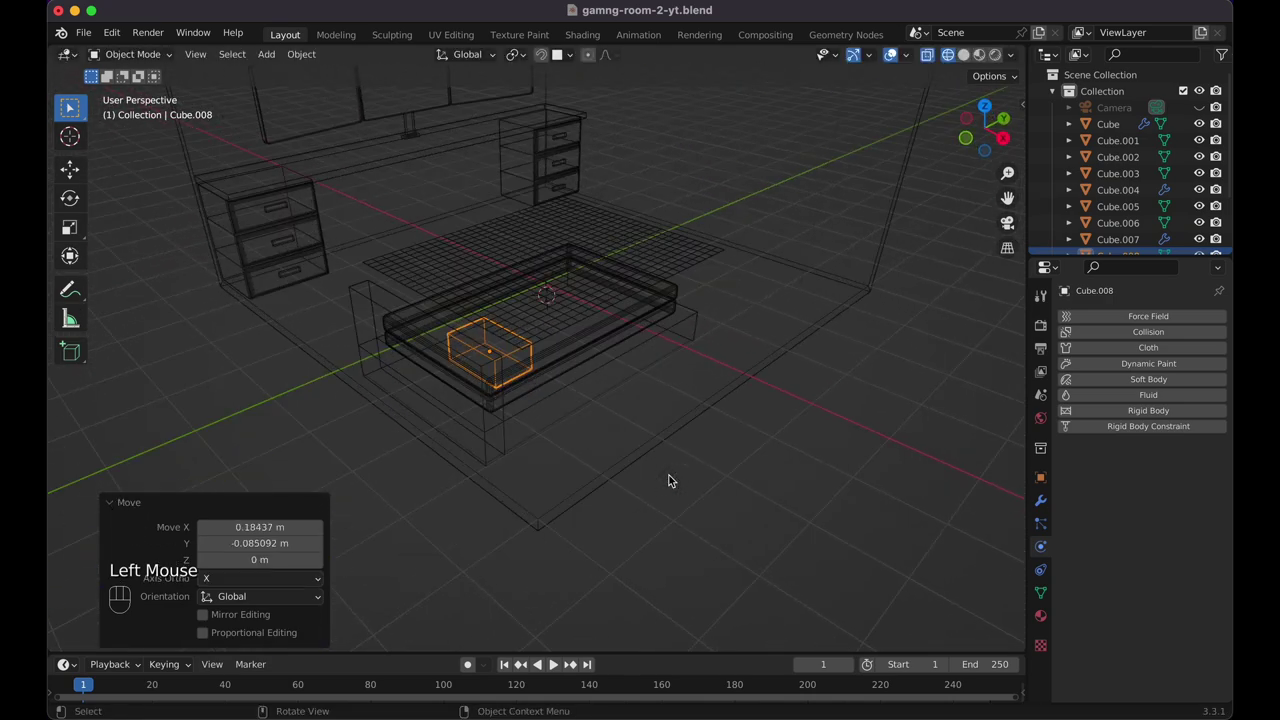
key("s")
key("z")
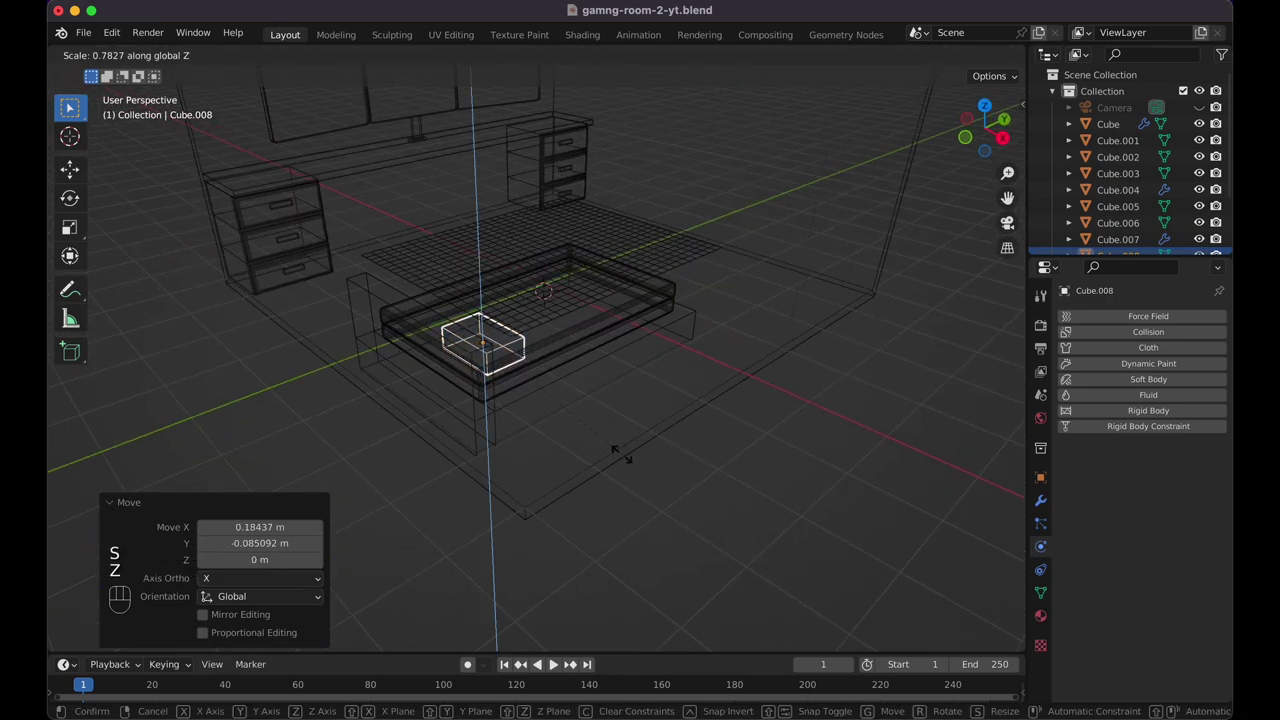
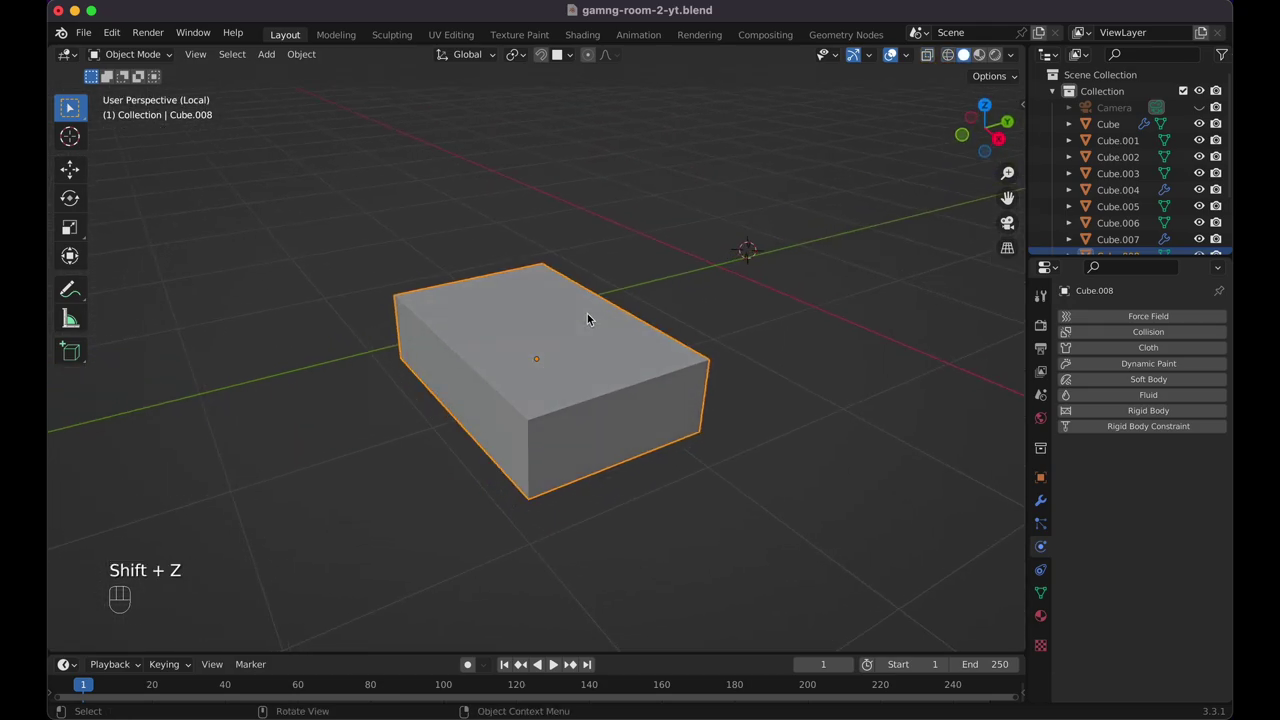
Inflate the block with pressurized Cloth physics to frame 20 and add a Subdivision Surface modifier
key("super+a")
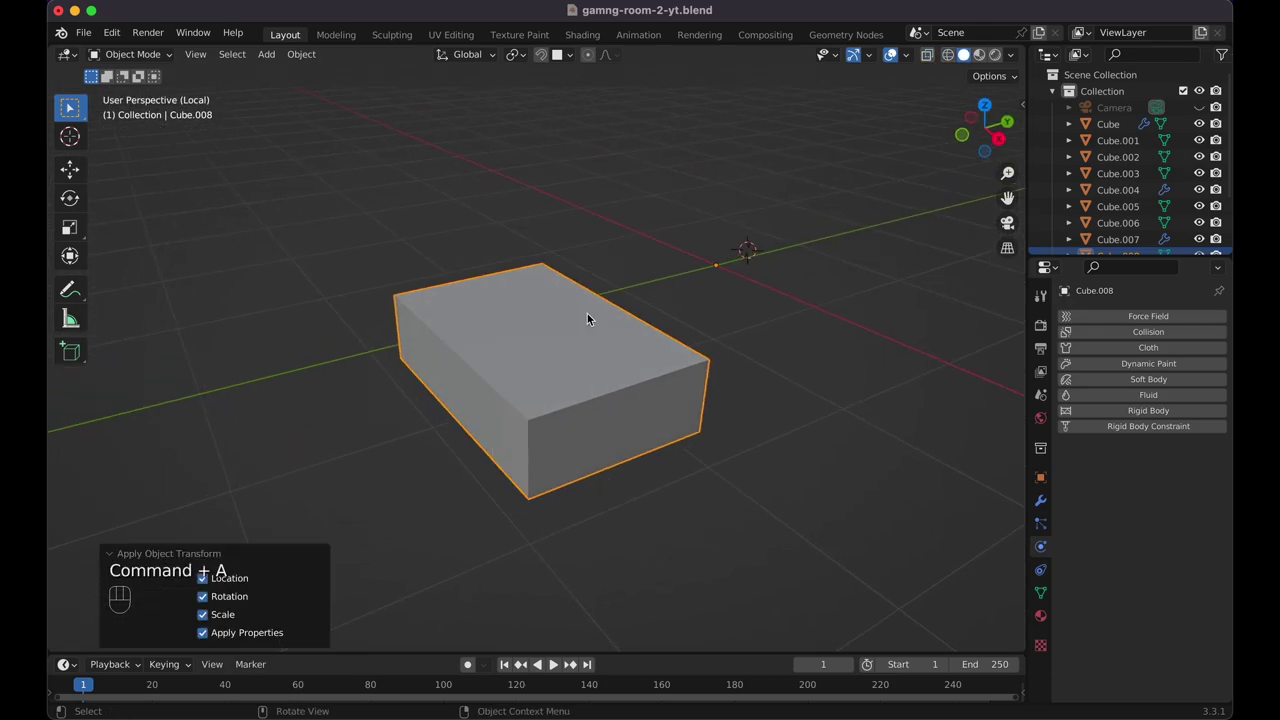
key("Tab")
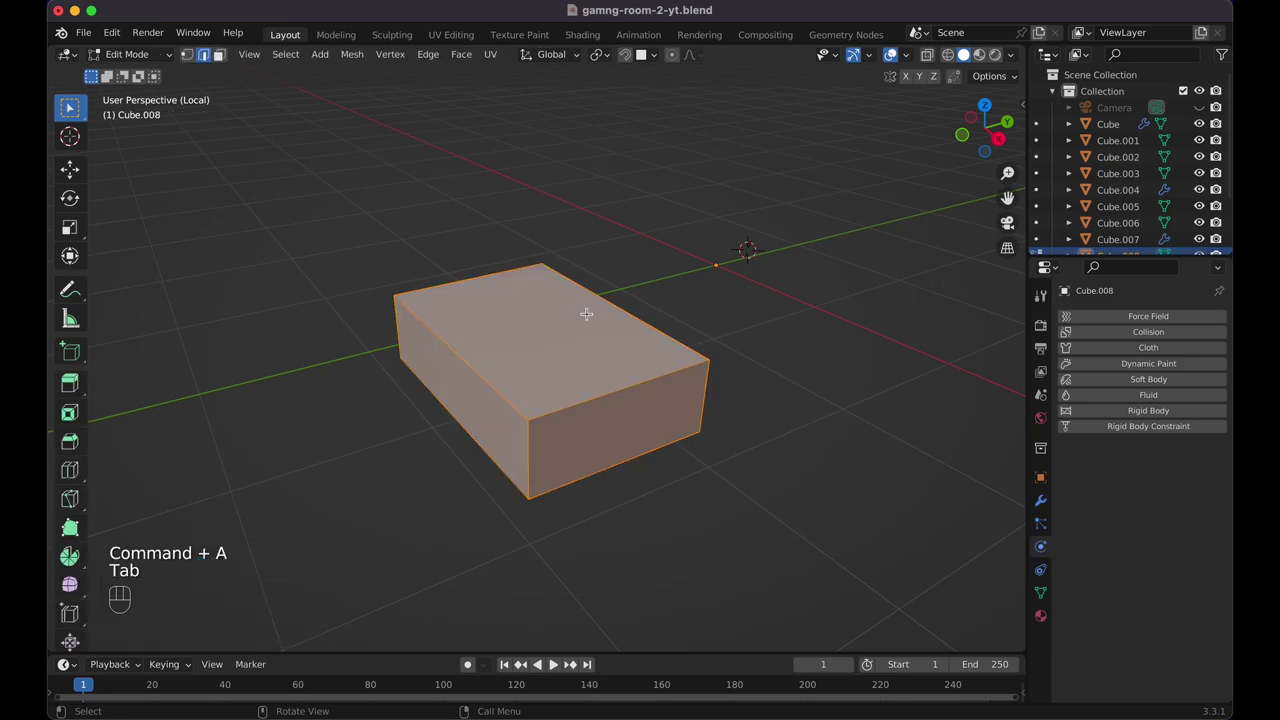
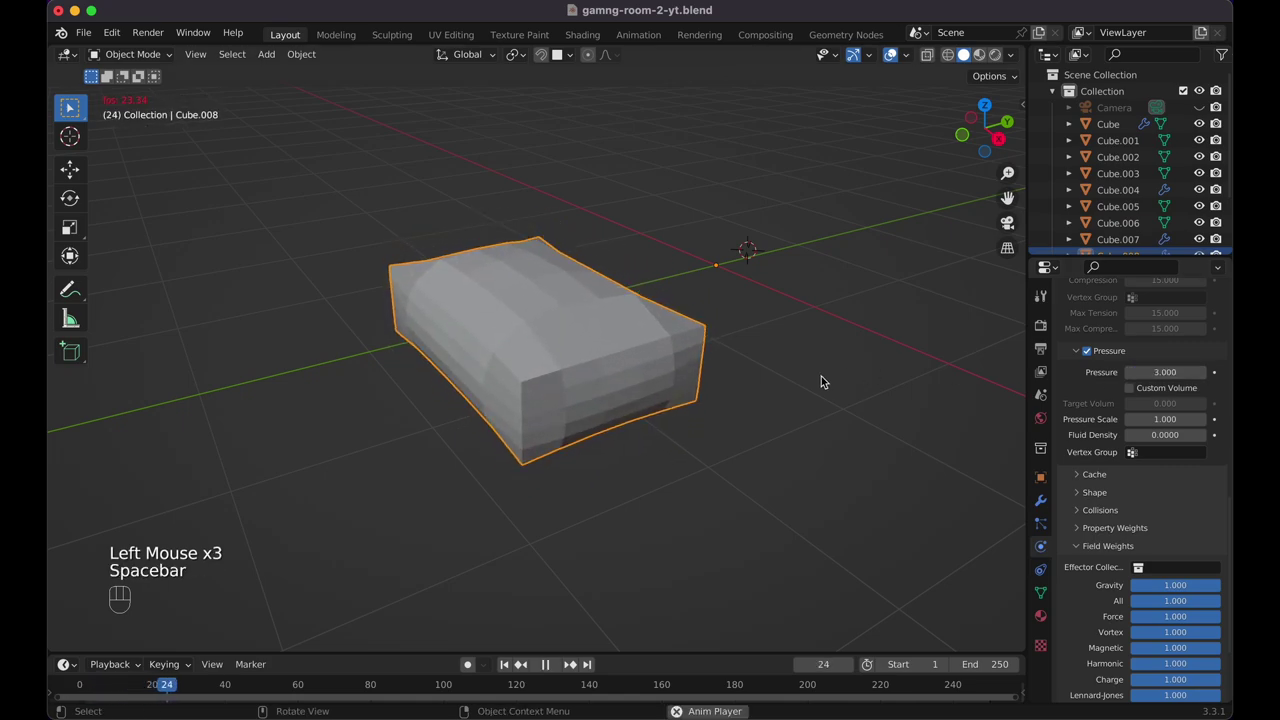
key("space")
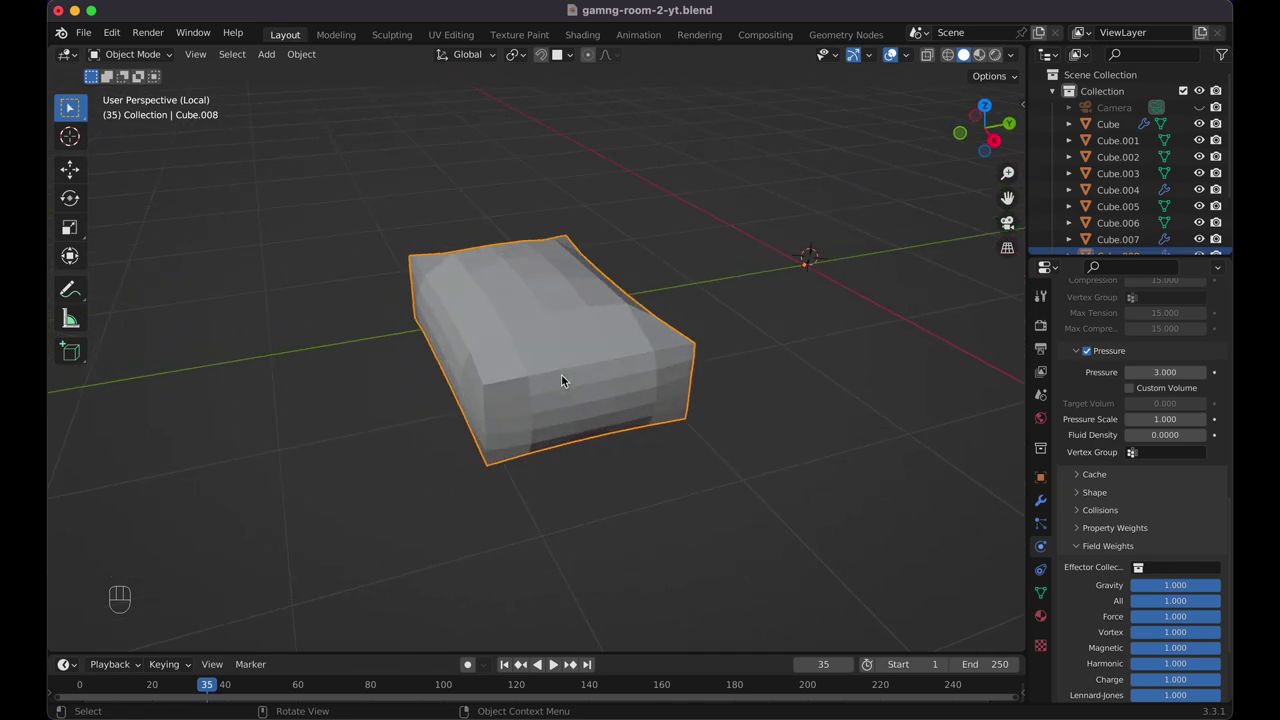
left_click_drag(565, 379, 1047, 596)
left_click(1049, 594)
left_click(1128, 617)
left_click(1138, 623)
left_click(1052, 508)
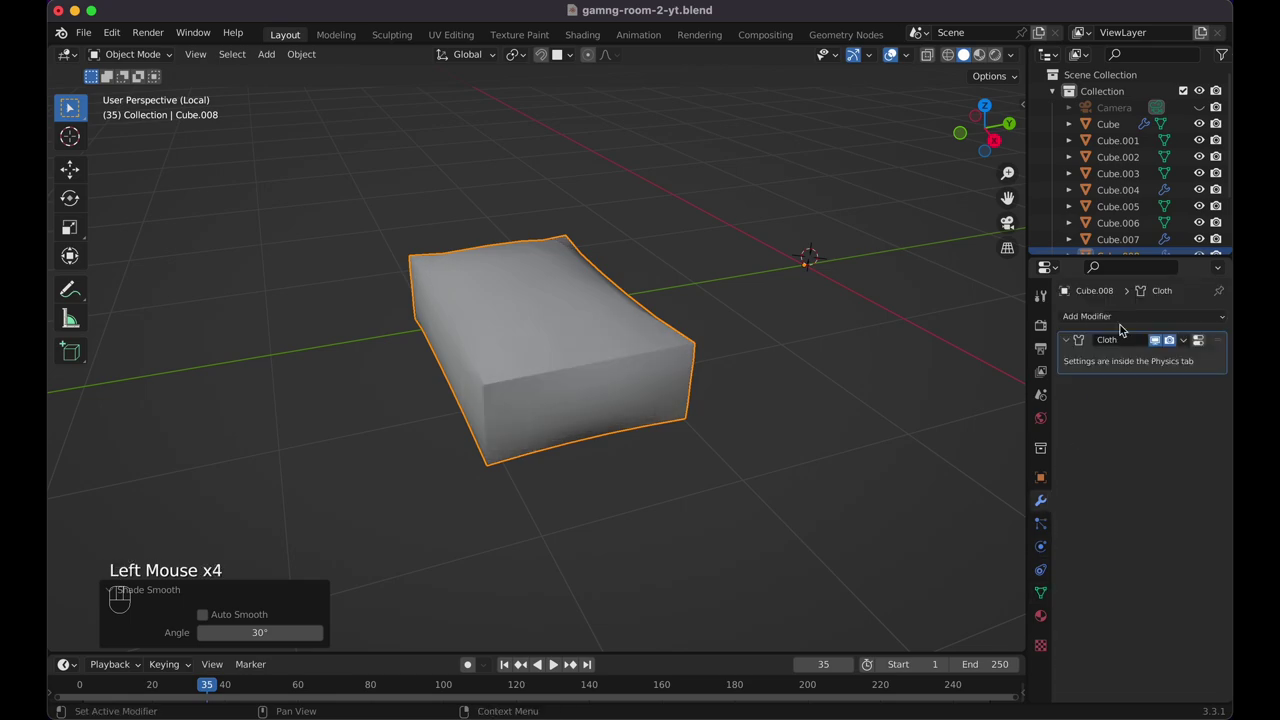
left_click_drag(1131, 328, 973, 576)
left_click(1208, 437)
Apply the Cloth and Subdivision modifiers to the pillow mesh, undoing a spiky apply attempt
key("space")
key("space")
key("shift+Left")
key("space")
key("space")
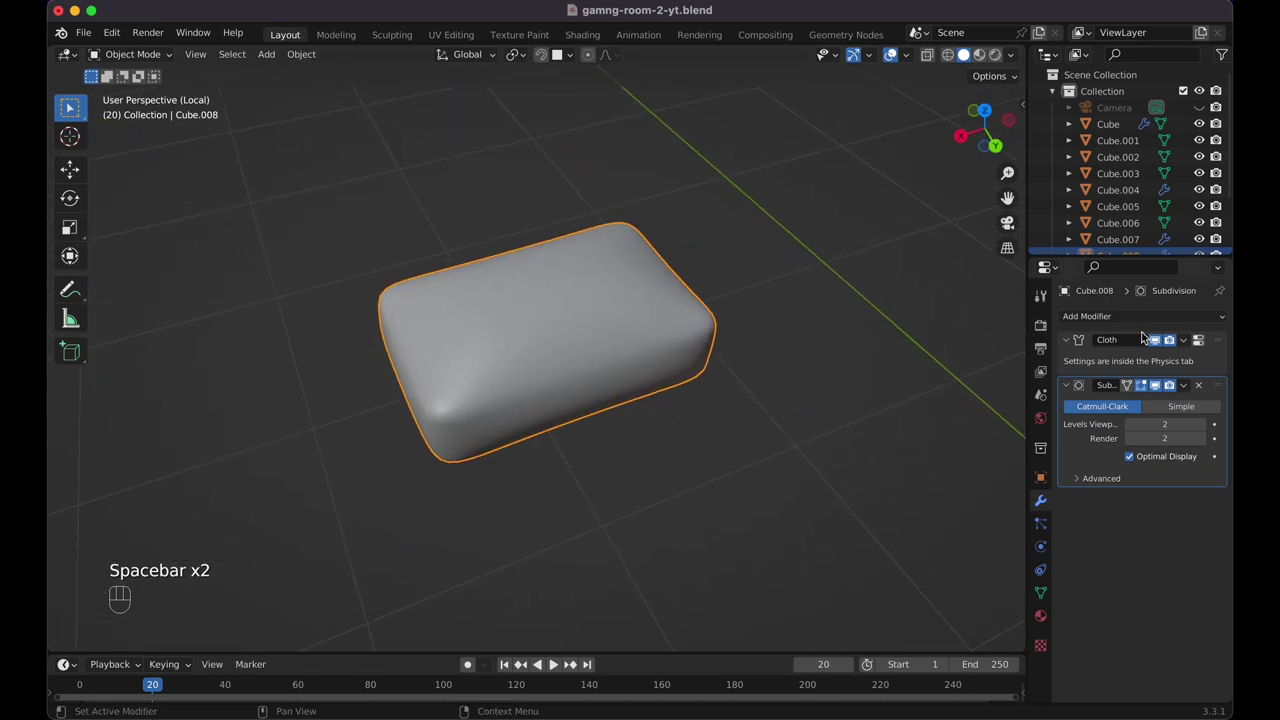
left_click(1088, 462)
key("super+a")
left_click(1092, 374)
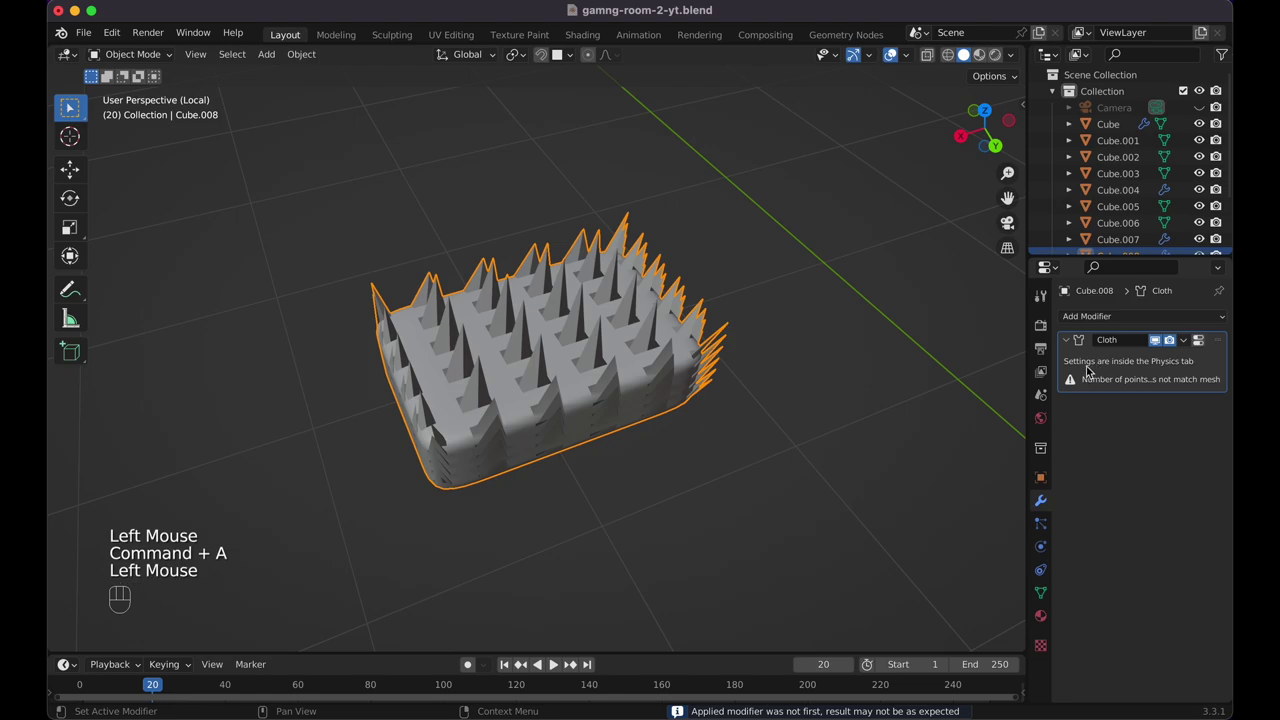
key("super+a")
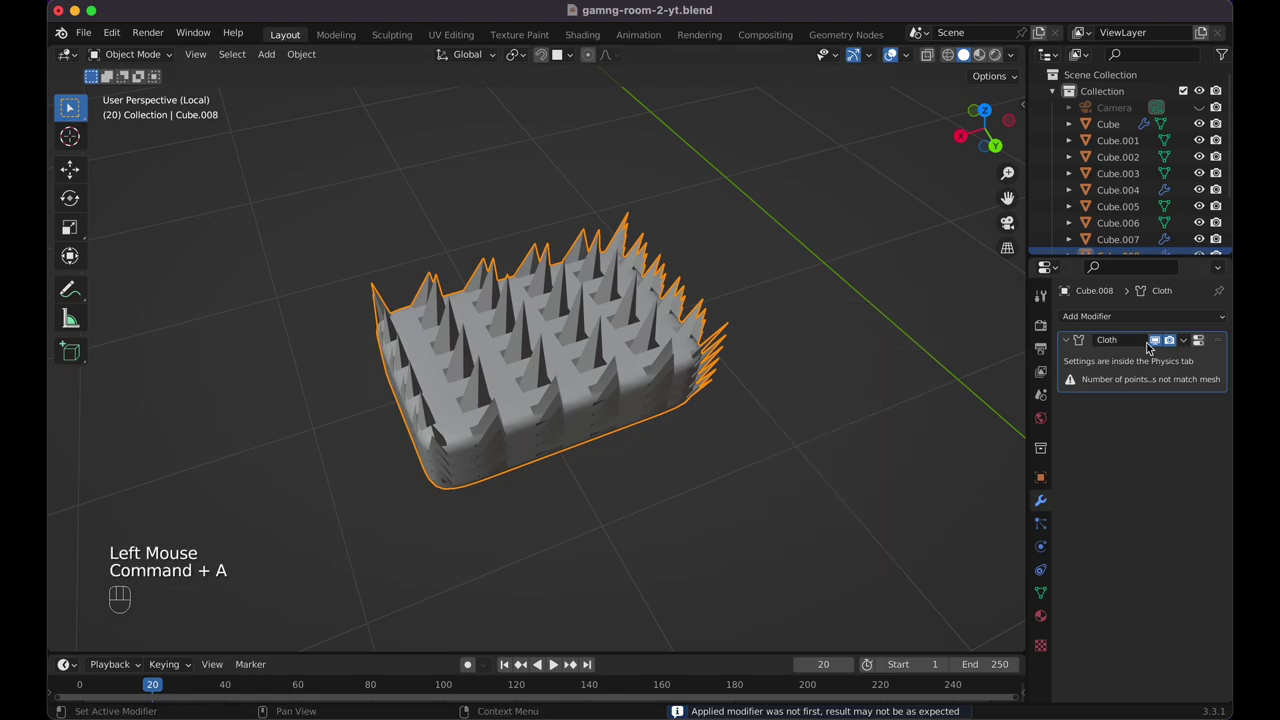
key("super+z")
key("super+z")
left_click_drag(1189, 349, 1172, 359)
left_click_drag(1189, 345, 1169, 358)
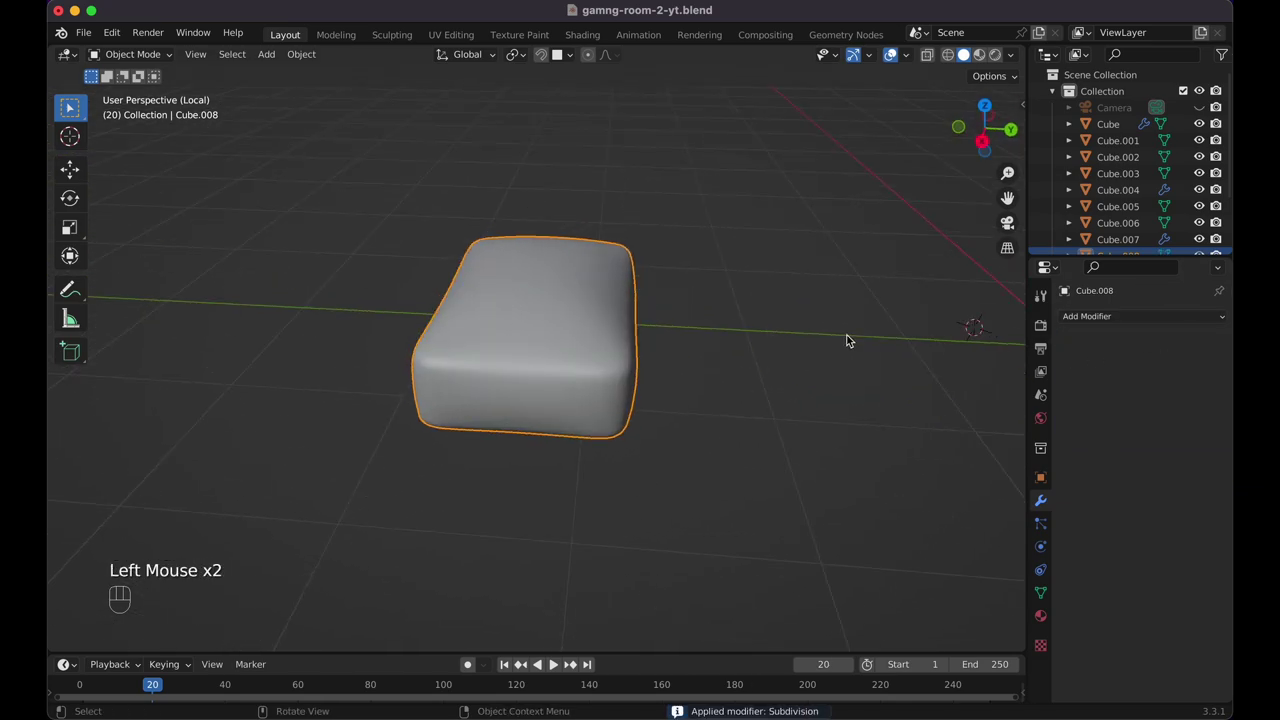
Leave local view, flatten the pillow slightly along Z, and replay the simulation
key("/")
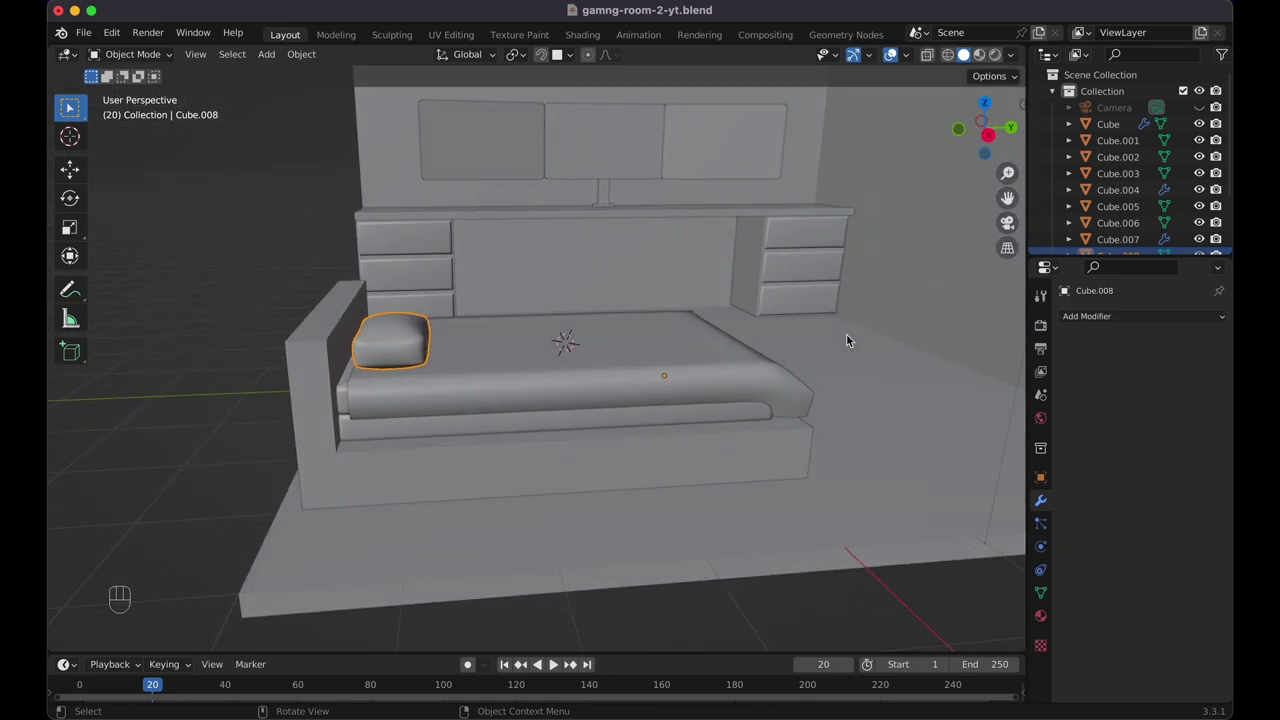
key("s")
key("z")
key("Escape")
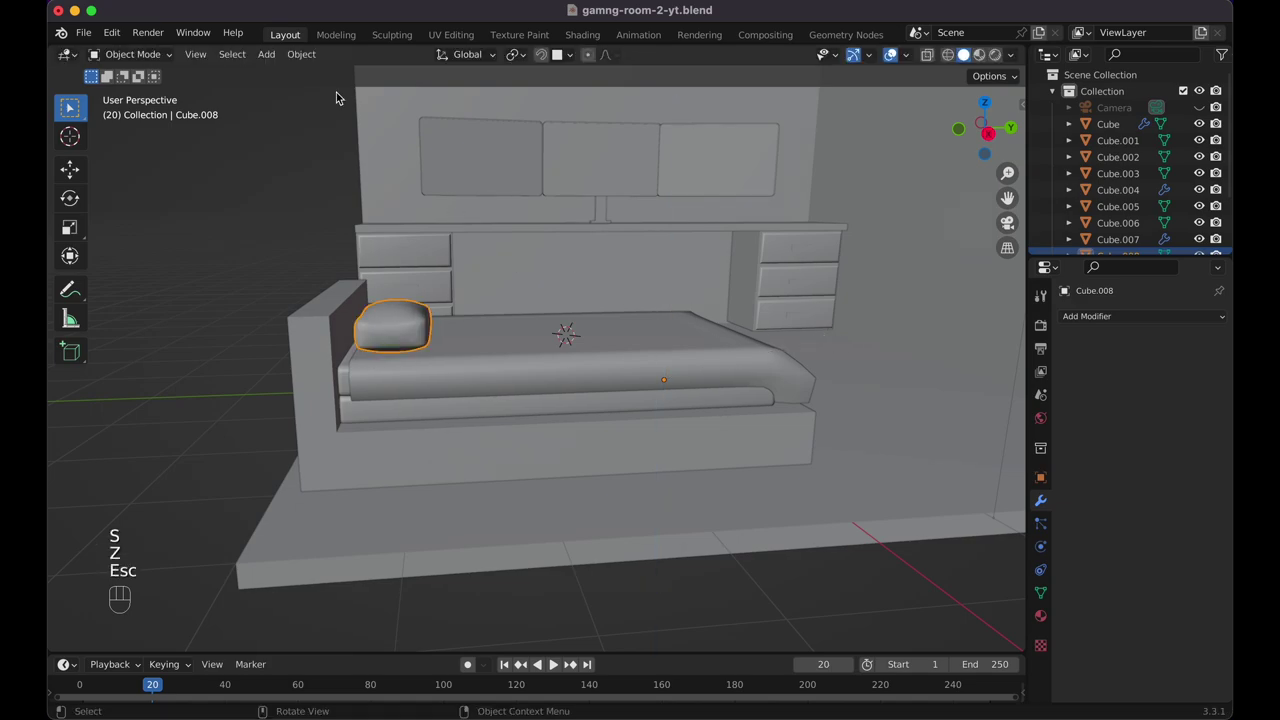
left_click_drag(312, 58, 471, 106)
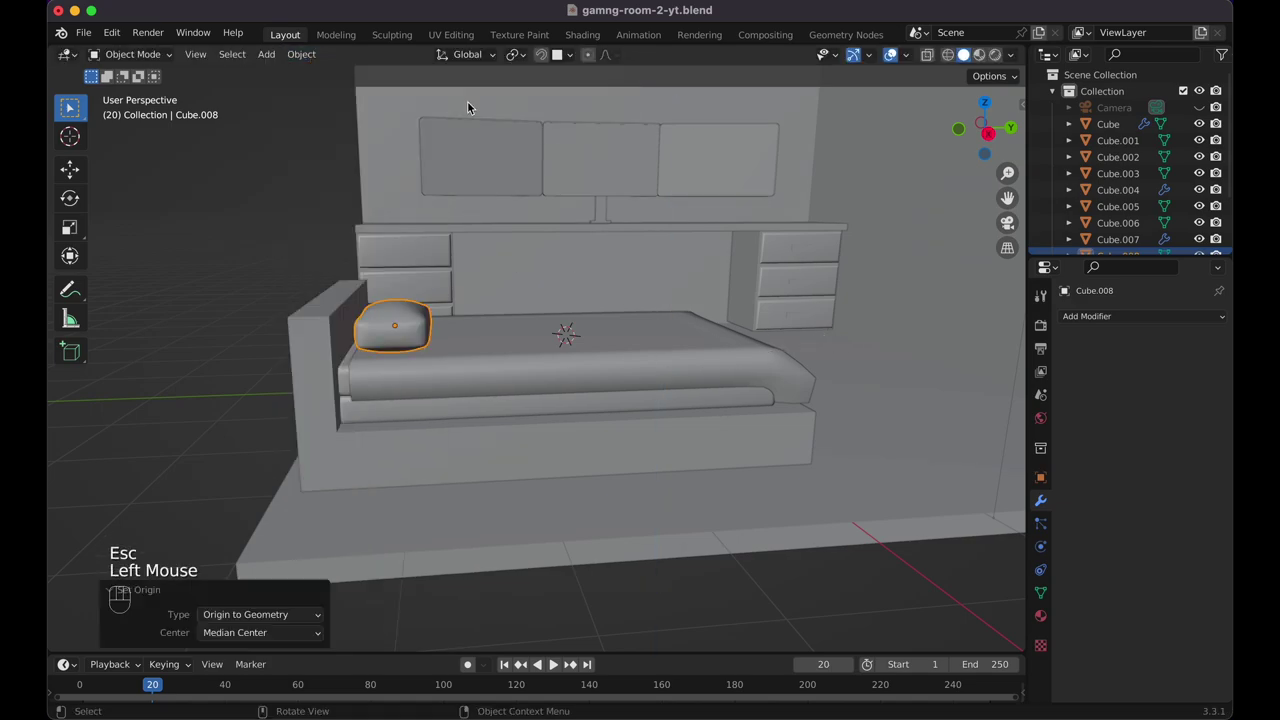
key("s")
key("z")
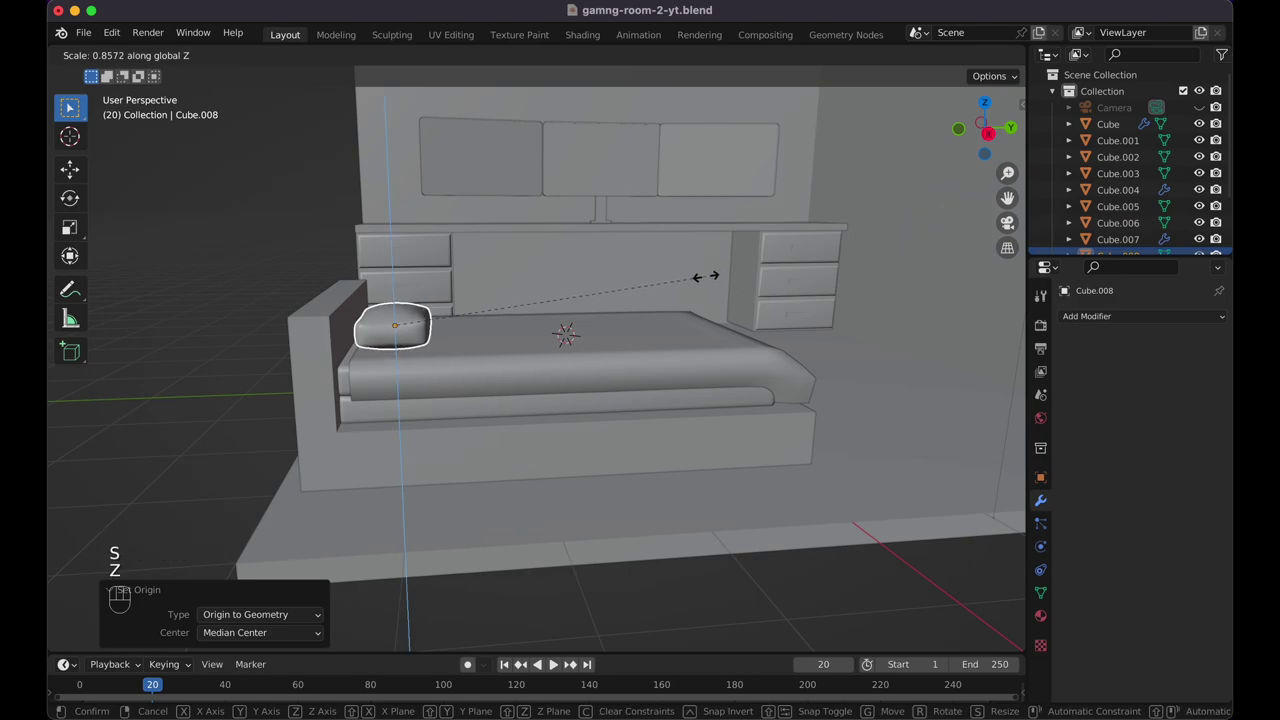
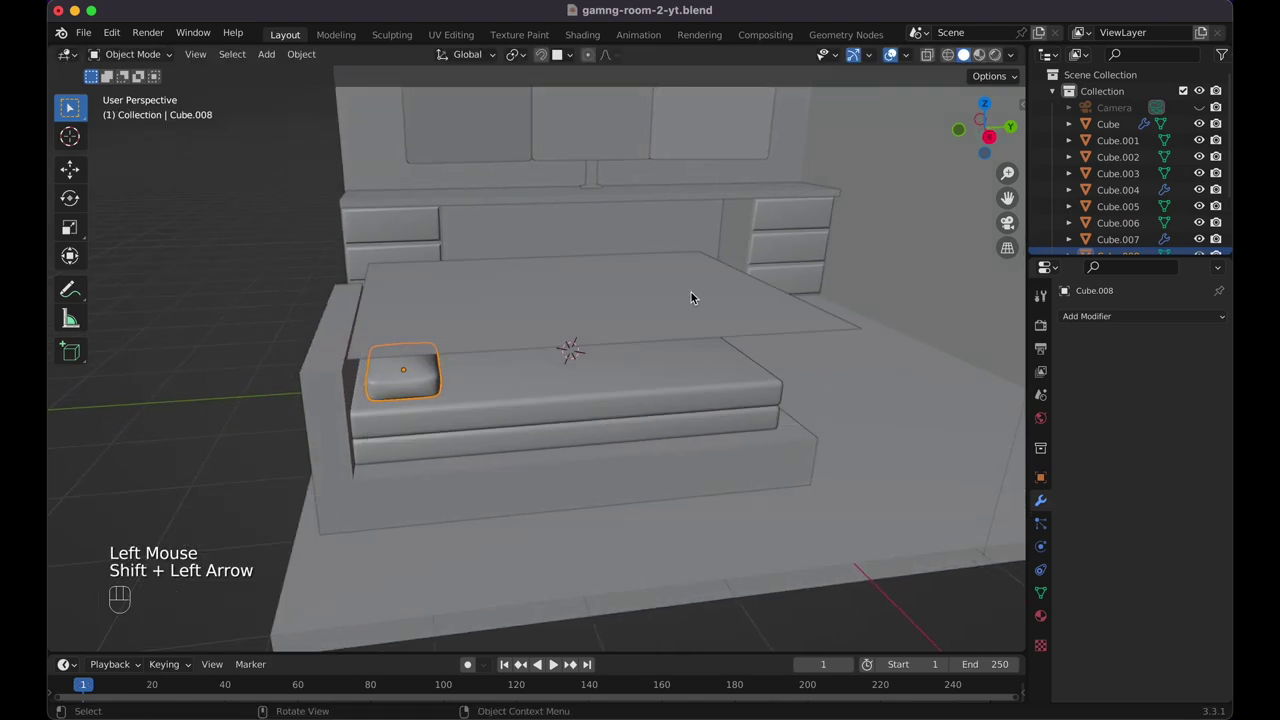
key("space")
key("space")
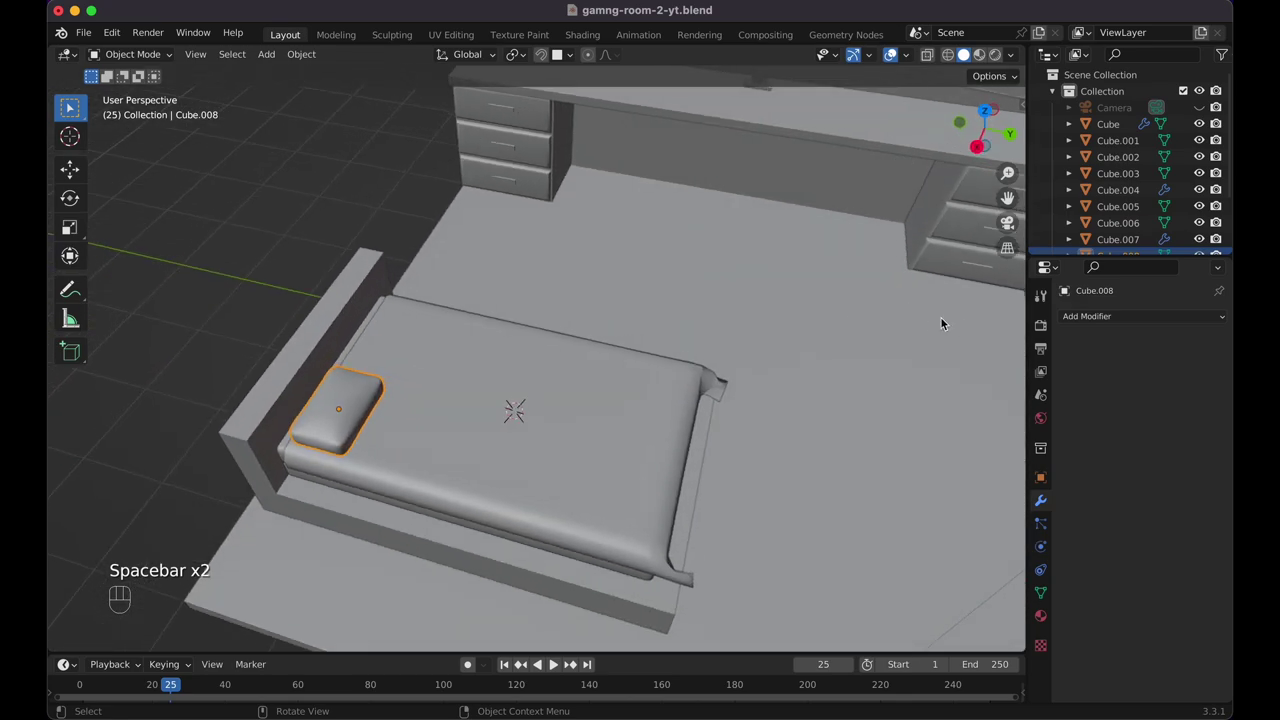
Add a Mirror modifier to the pillow, toggle its axes off, and rewind to frame 1
left_click(1117, 314)
left_click_drag(1117, 316, 961, 496)
left_click(1209, 417)
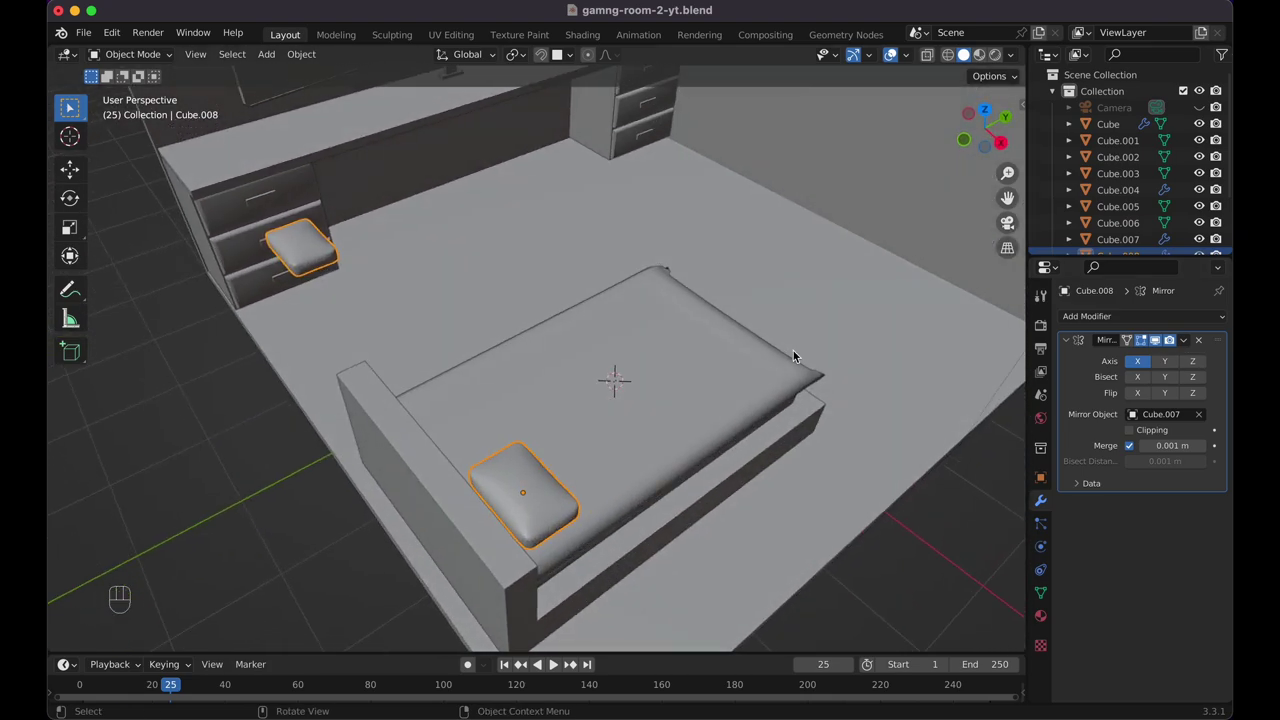
left_click(1163, 369)
left_click(1144, 370)
left_click(1162, 369)
left_click(1188, 342)
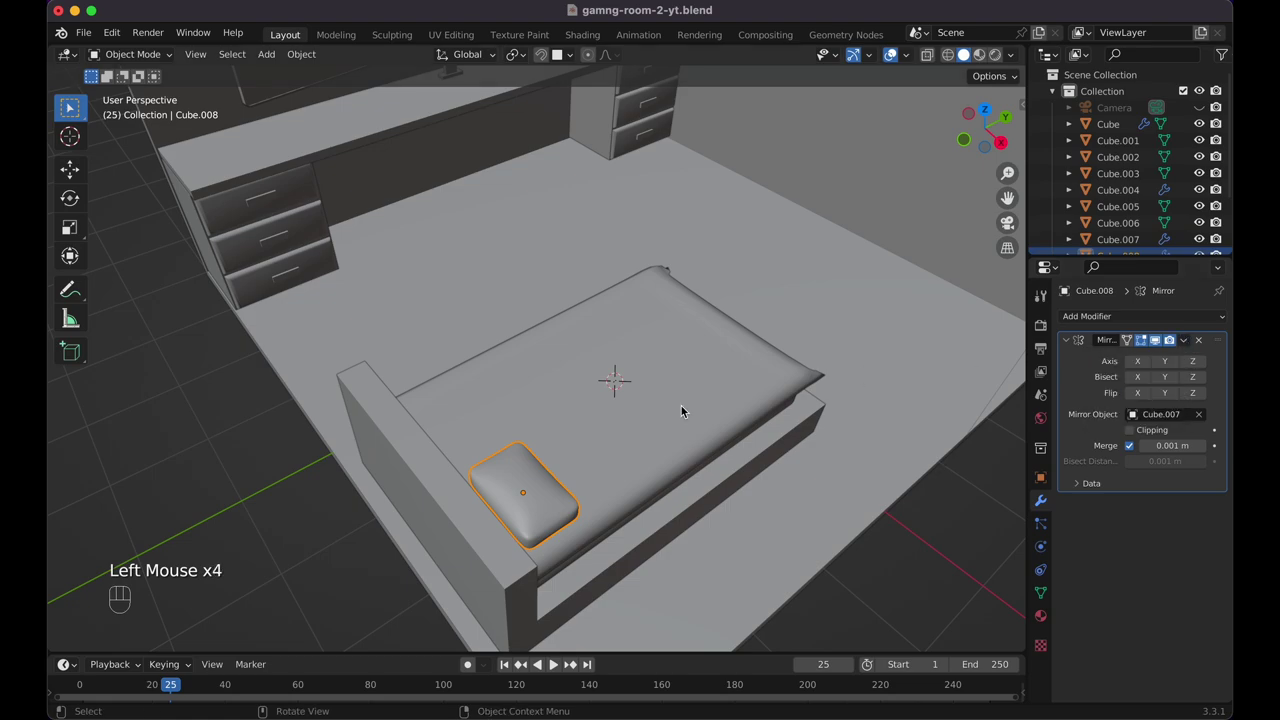
left_click(687, 403)
key("shift+Left")
Set the pillow's Mirror modifier to mirror across the mattress Cube.007
left_click(402, 404)
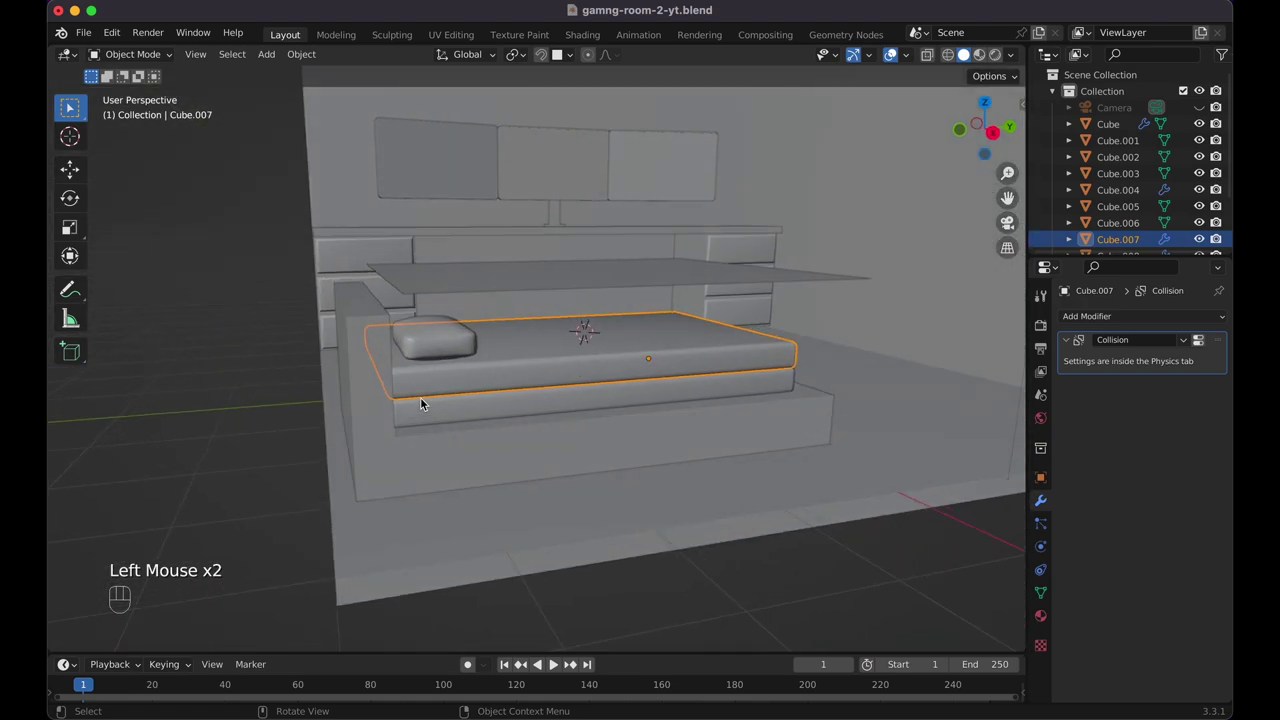
left_click_drag(311, 55, 475, 110)
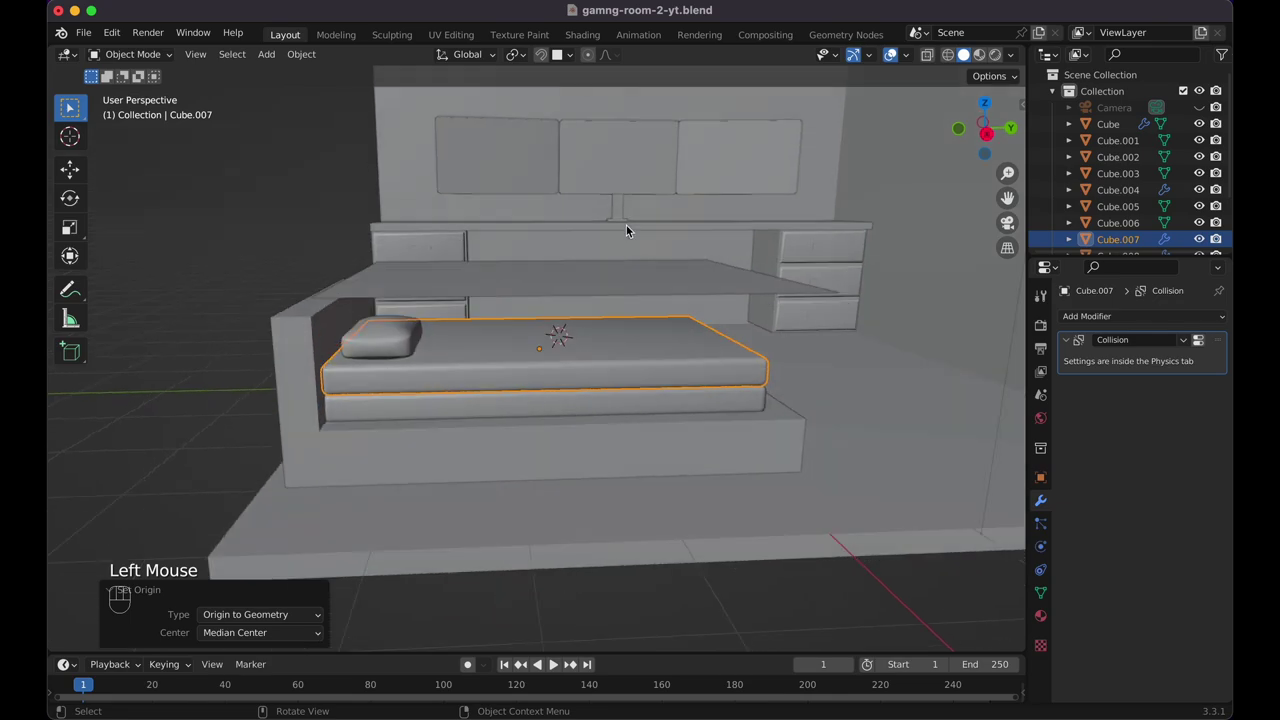
left_click(395, 324)
left_click(1207, 345)
left_click_drag(1162, 315, 964, 491)
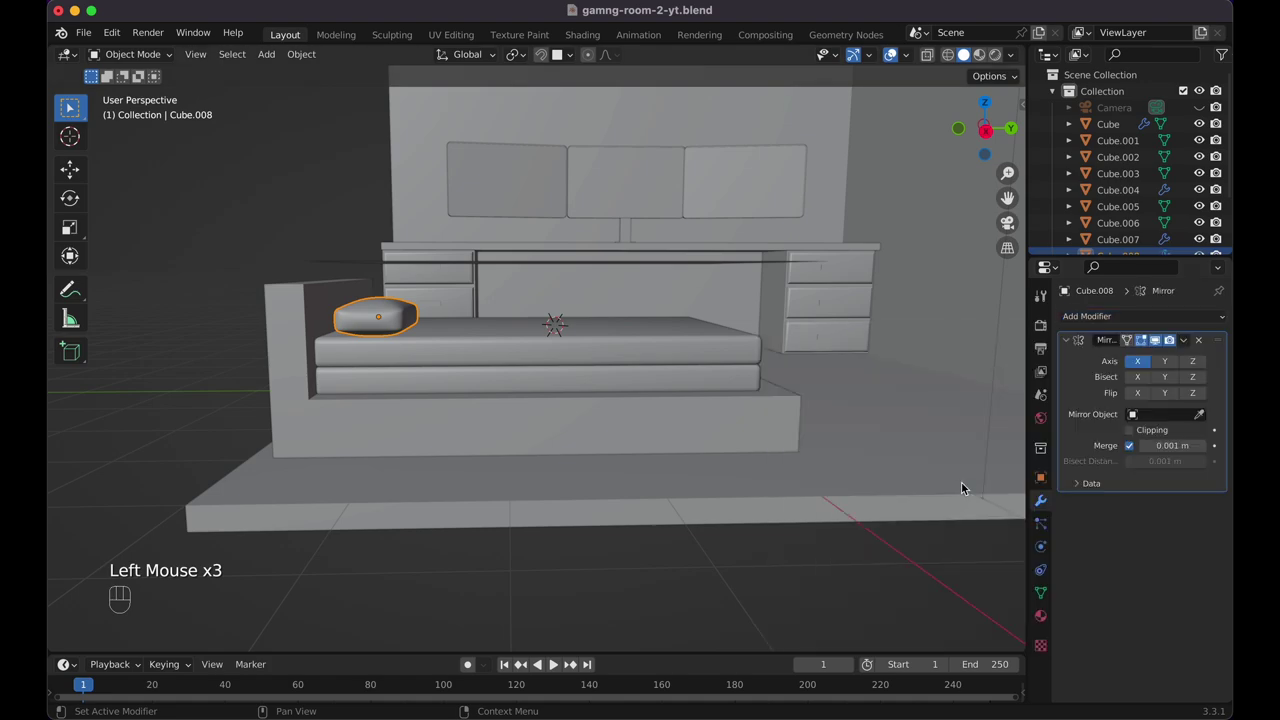
left_click(1206, 425)
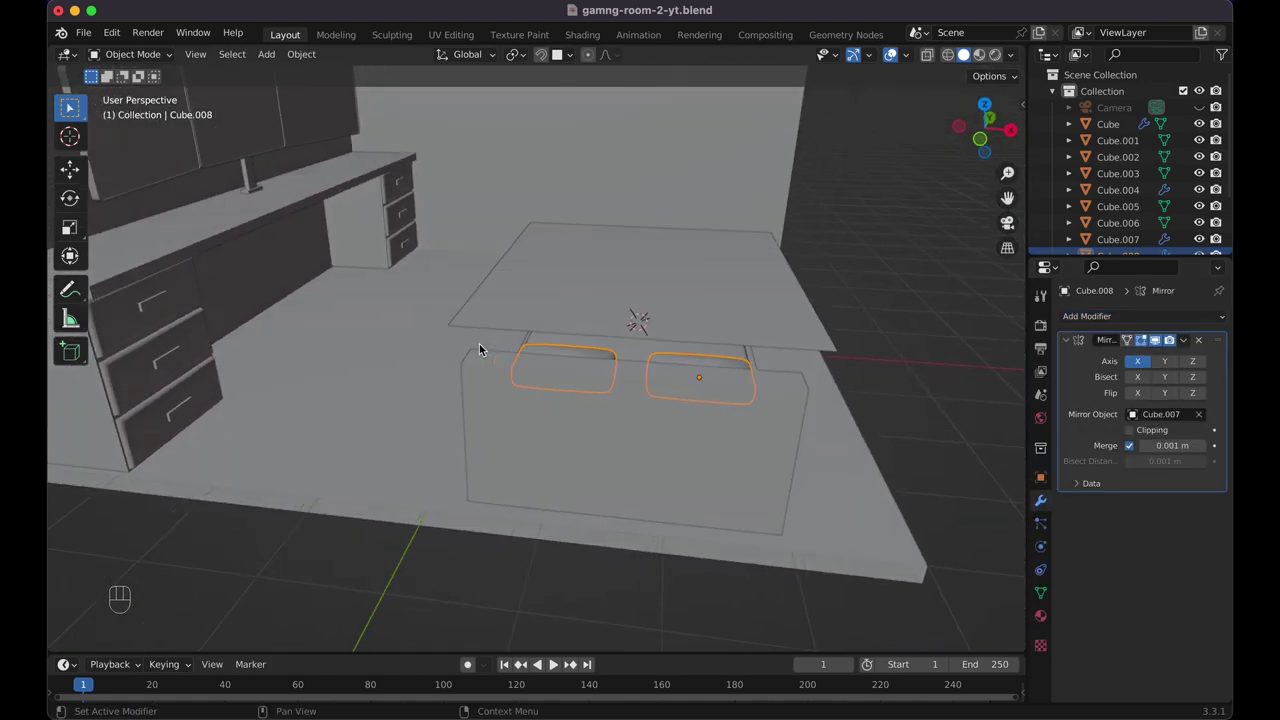
Shift and widen the pillow along X, then remove the Mirror modifier so one pillow remains
key("g")
key("x")
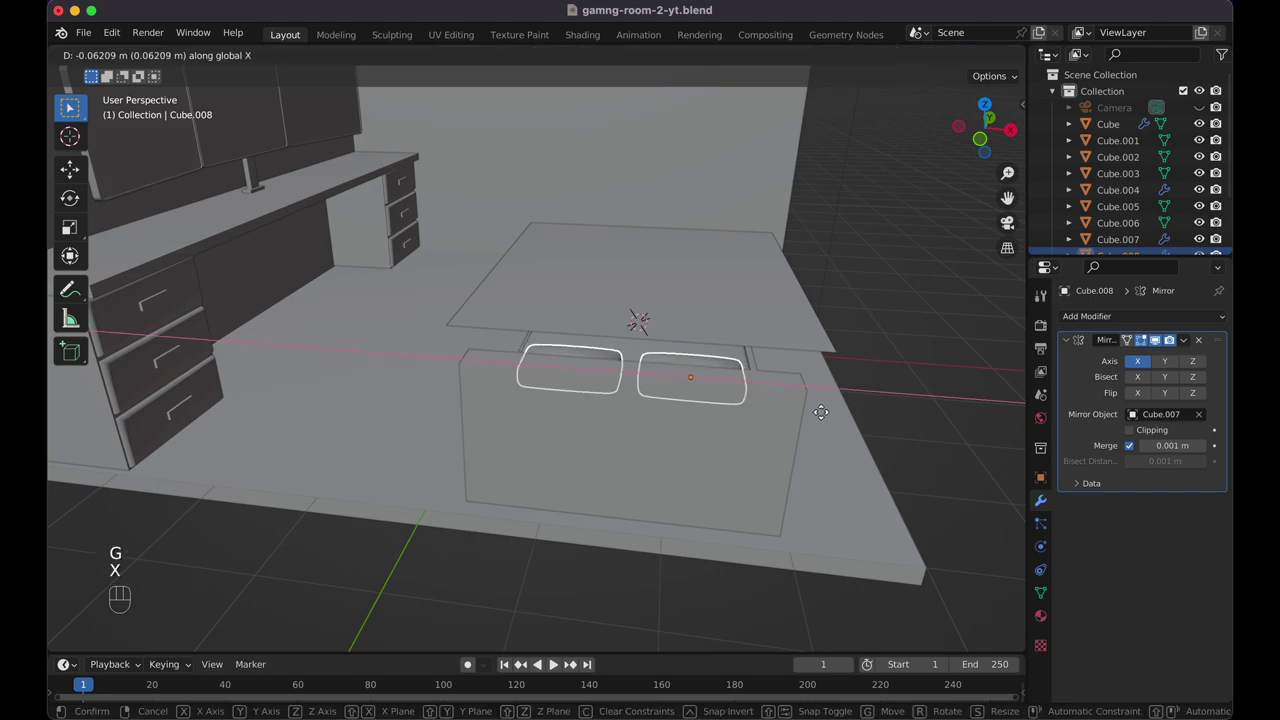
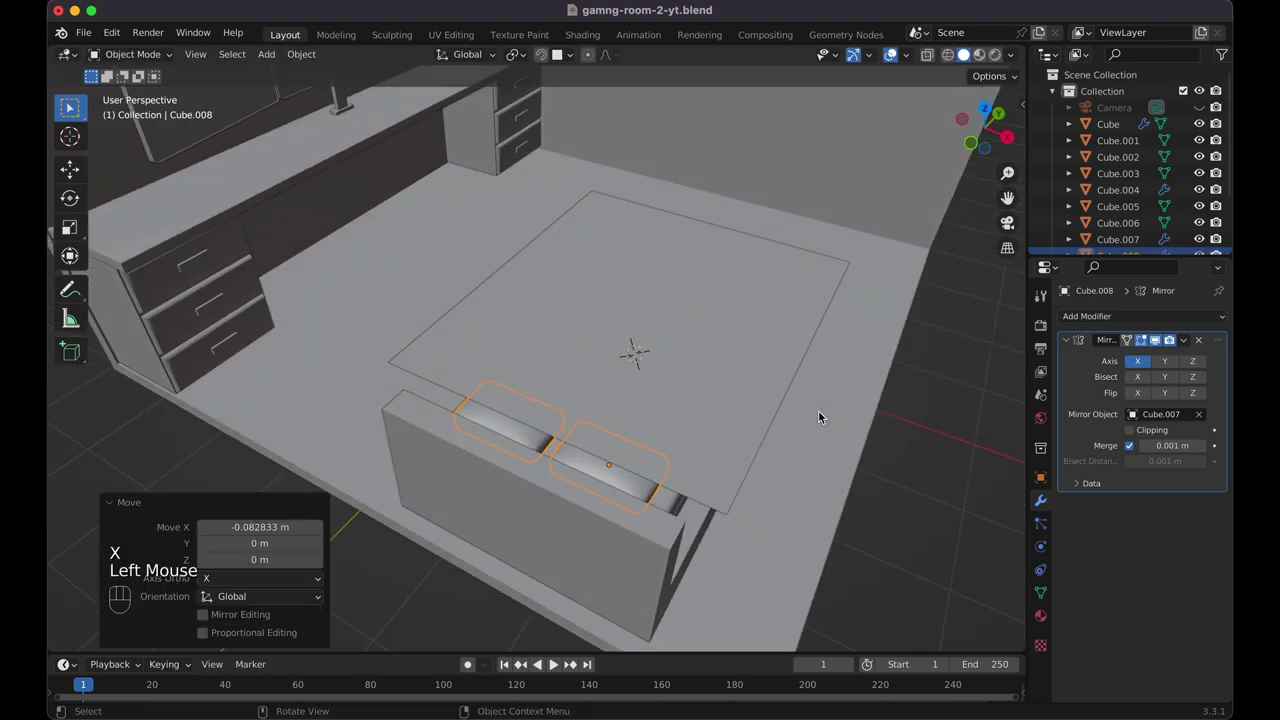
key("s")
key("x")
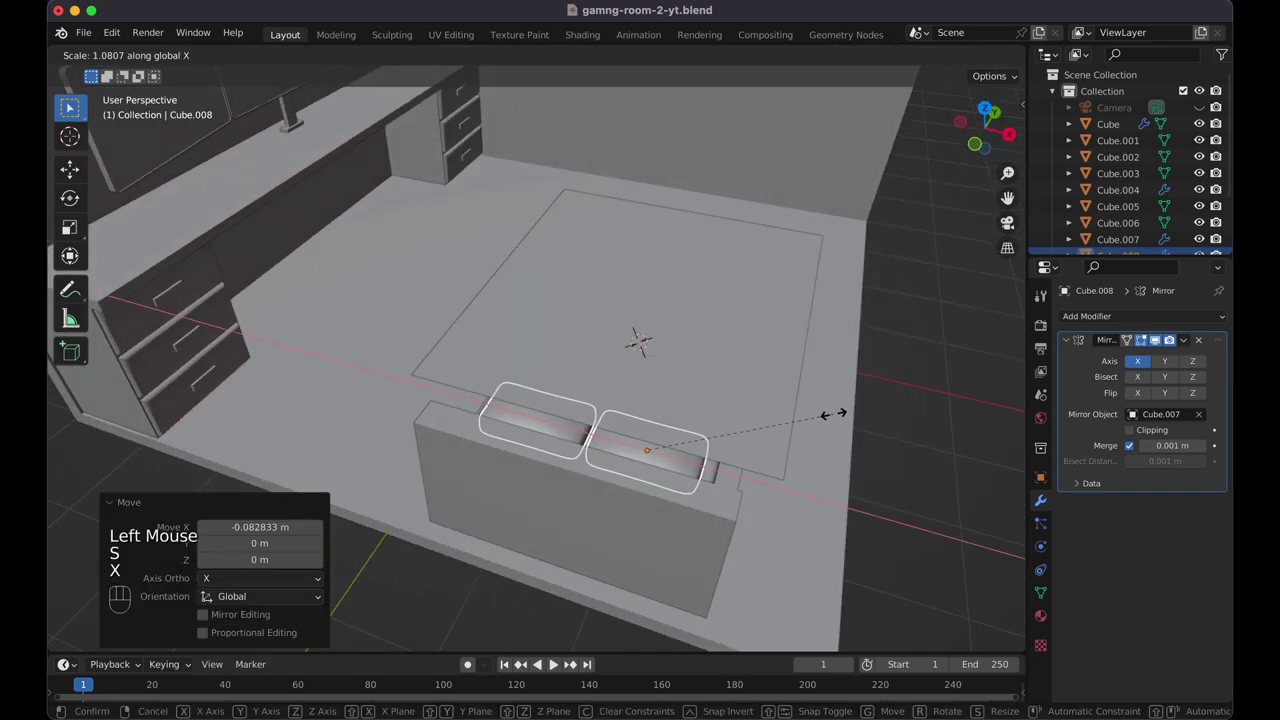
left_click(839, 421)
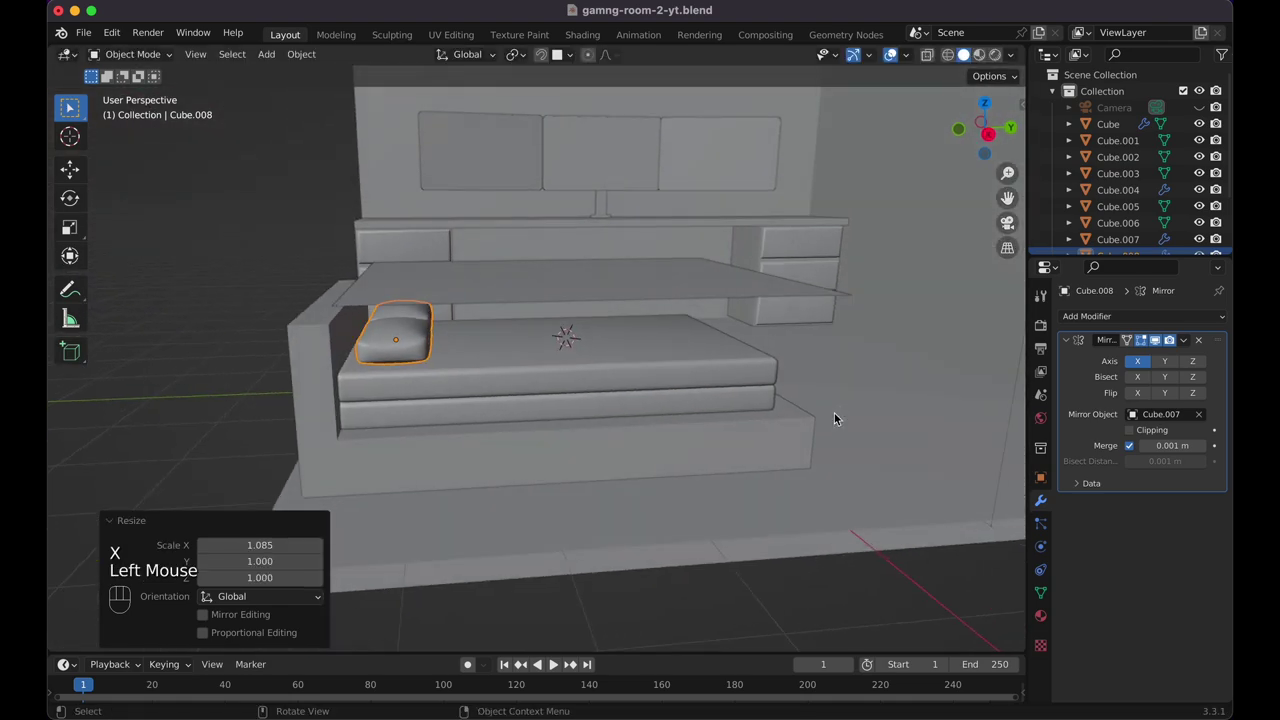
left_click(1079, 382)
Give the pillow Collision physics so the blanket can settle over it
key("super+a")
left_click(420, 362)
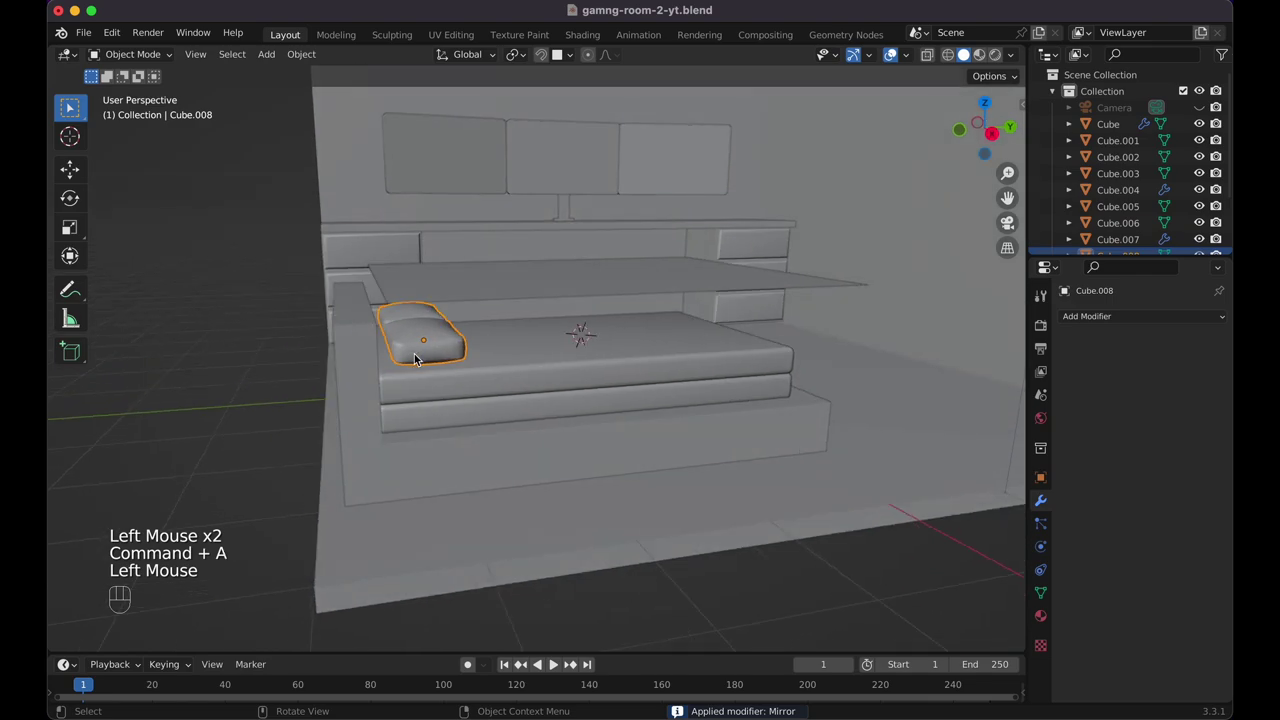
left_click(1039, 529)
left_click(1046, 533)
left_click(1045, 547)
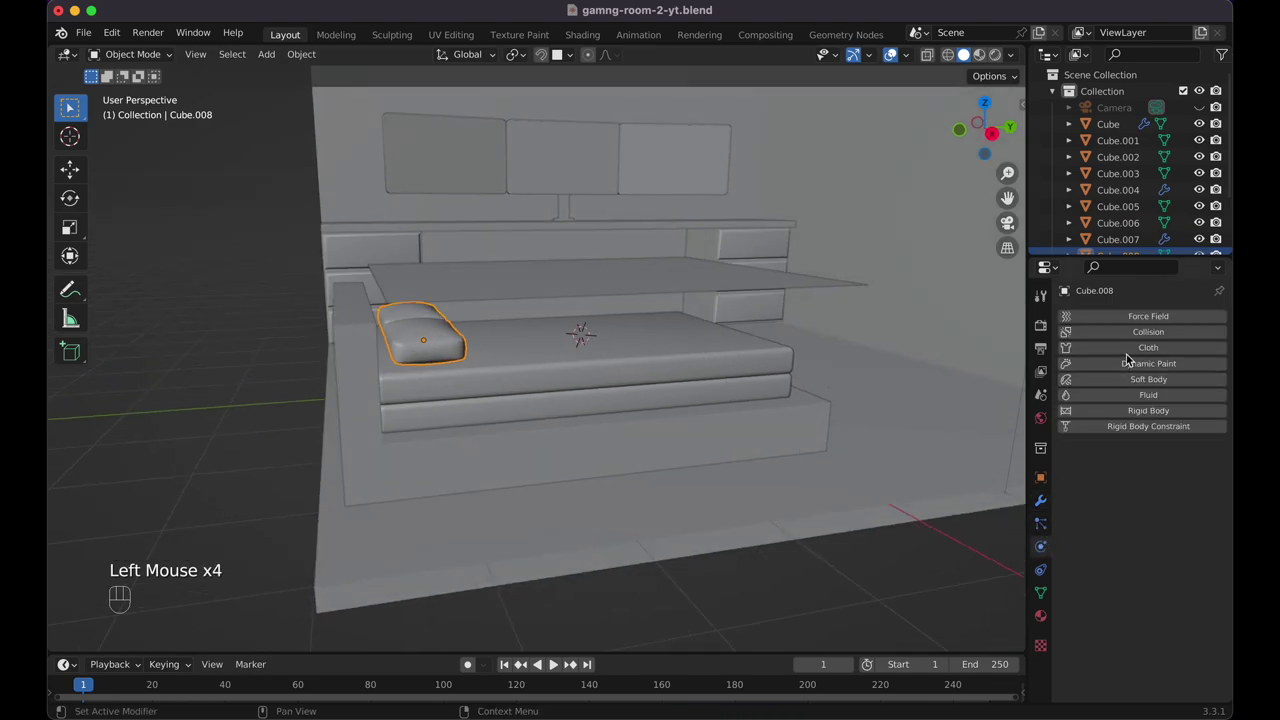
left_click(1154, 338)
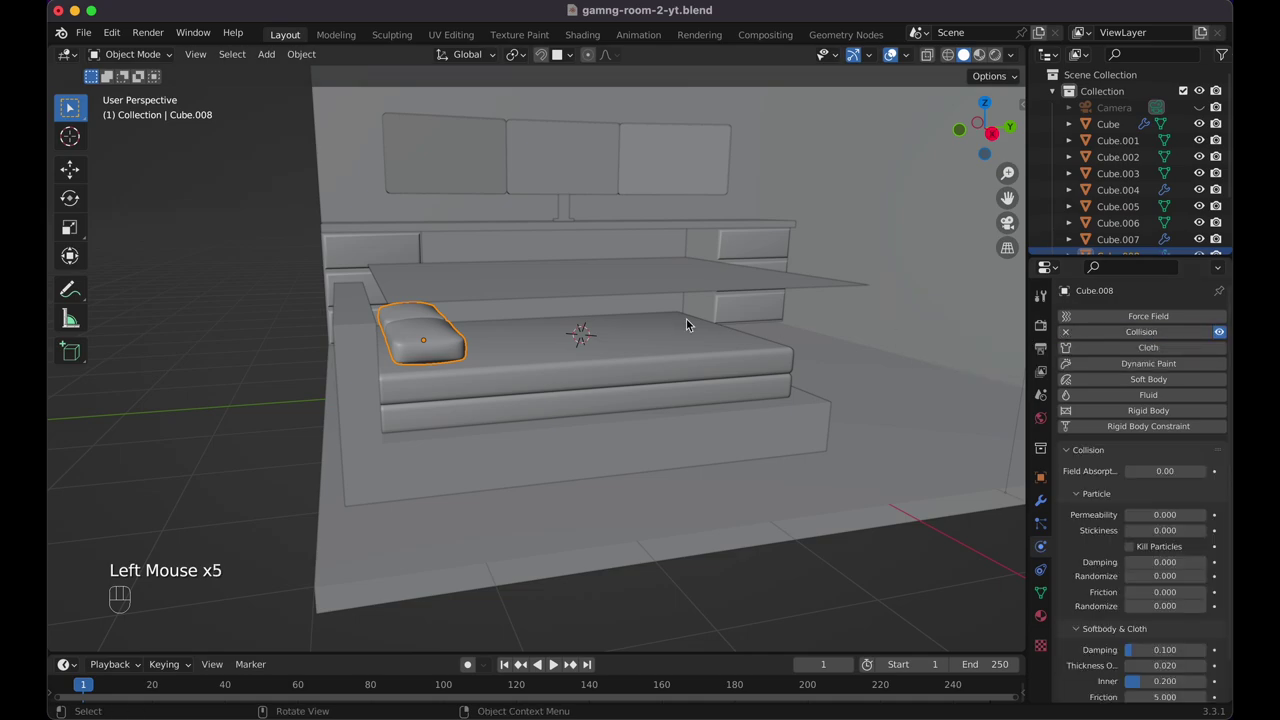
Play the drape to frame 32, switch to Material Preview shading, and save the file
key("space")
key("space")
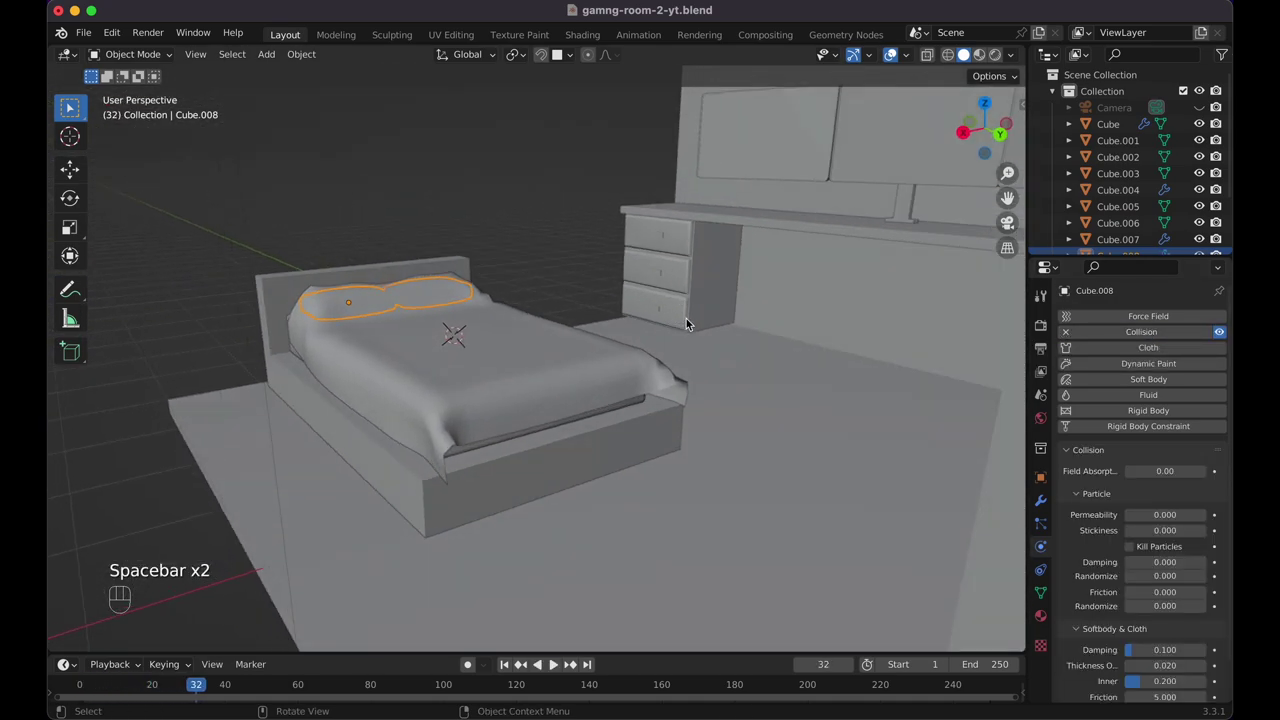
left_click(985, 64)
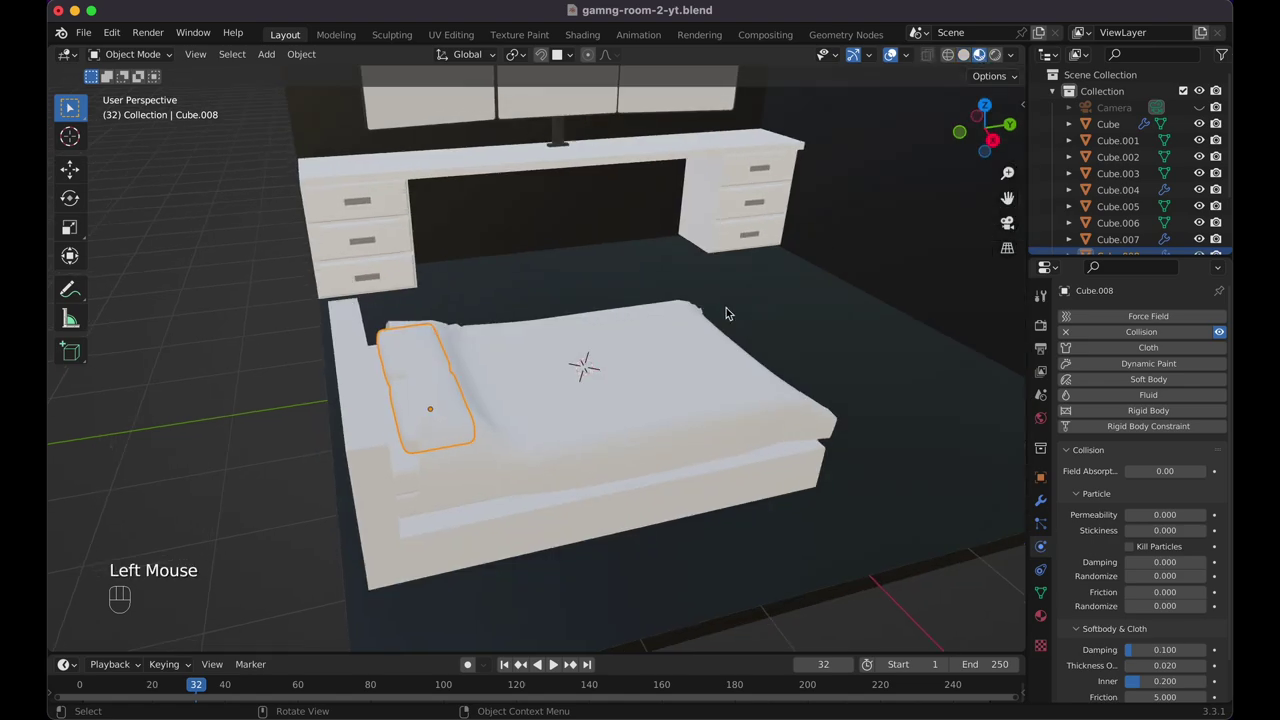
key("super+s")
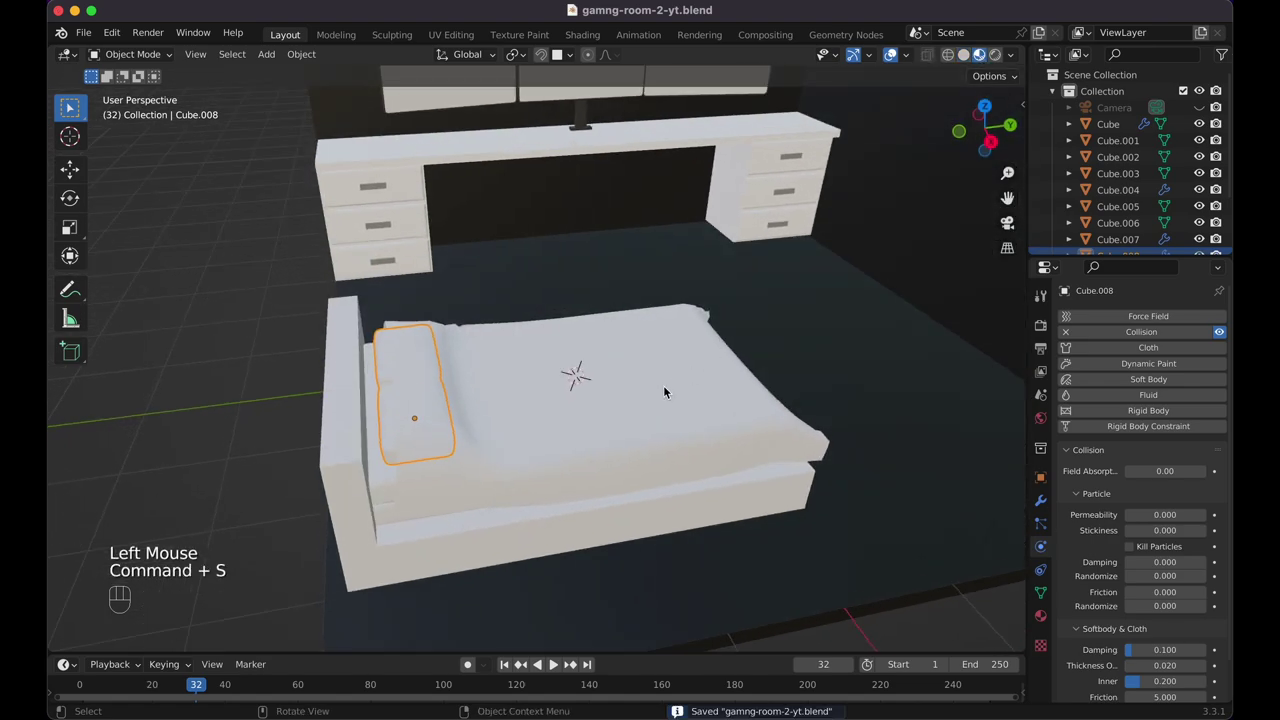
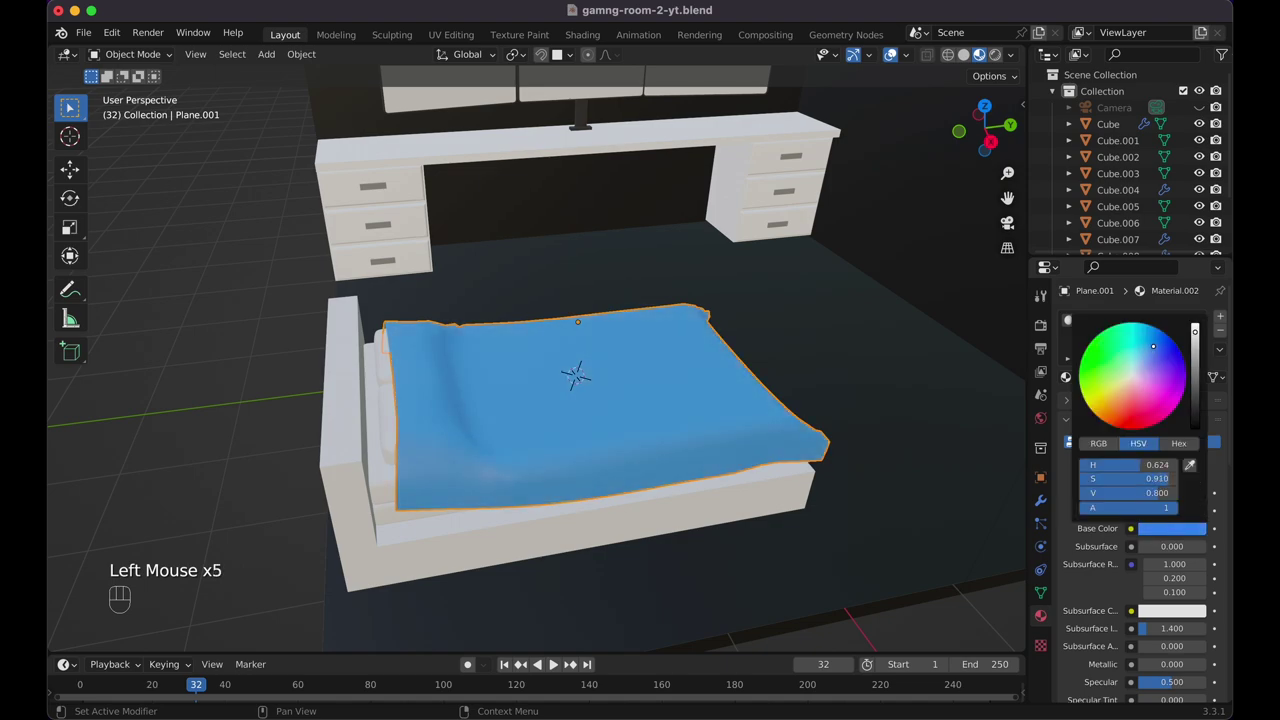
Replay the blue blanket's drape, then make the bed frame Cube.005 and block Cube.006 Collision objects
left_click(917, 448)
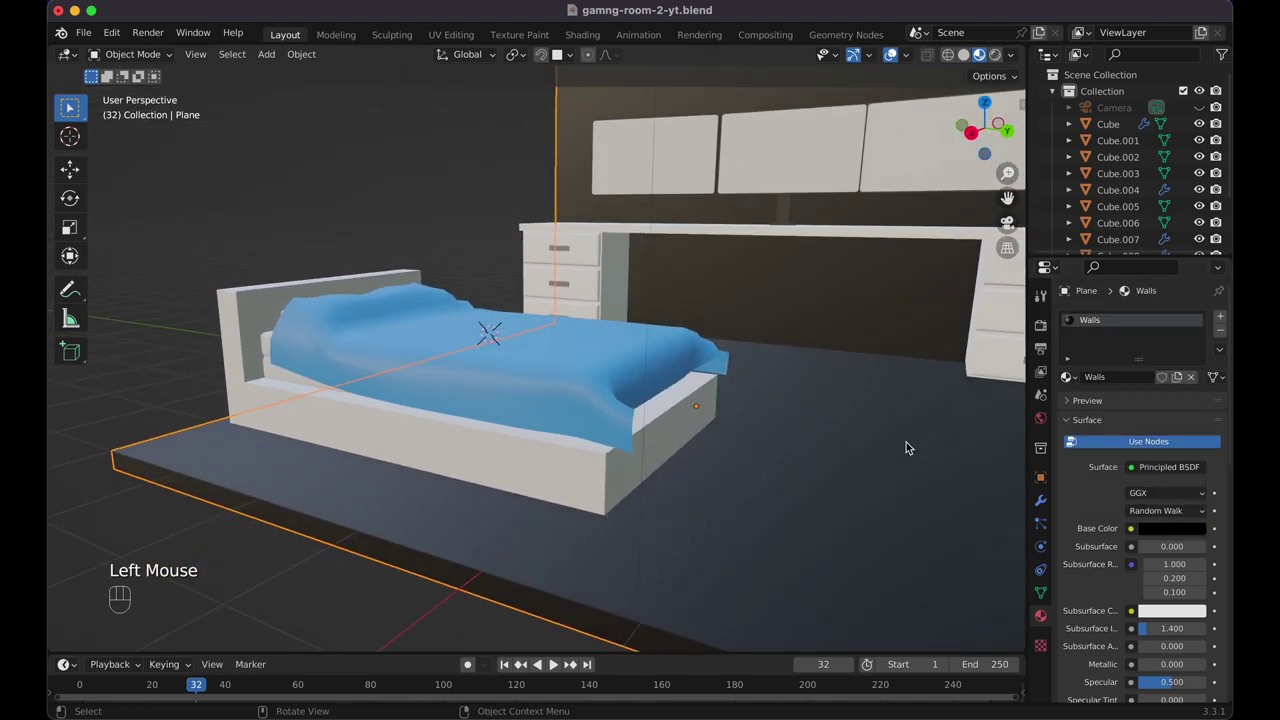
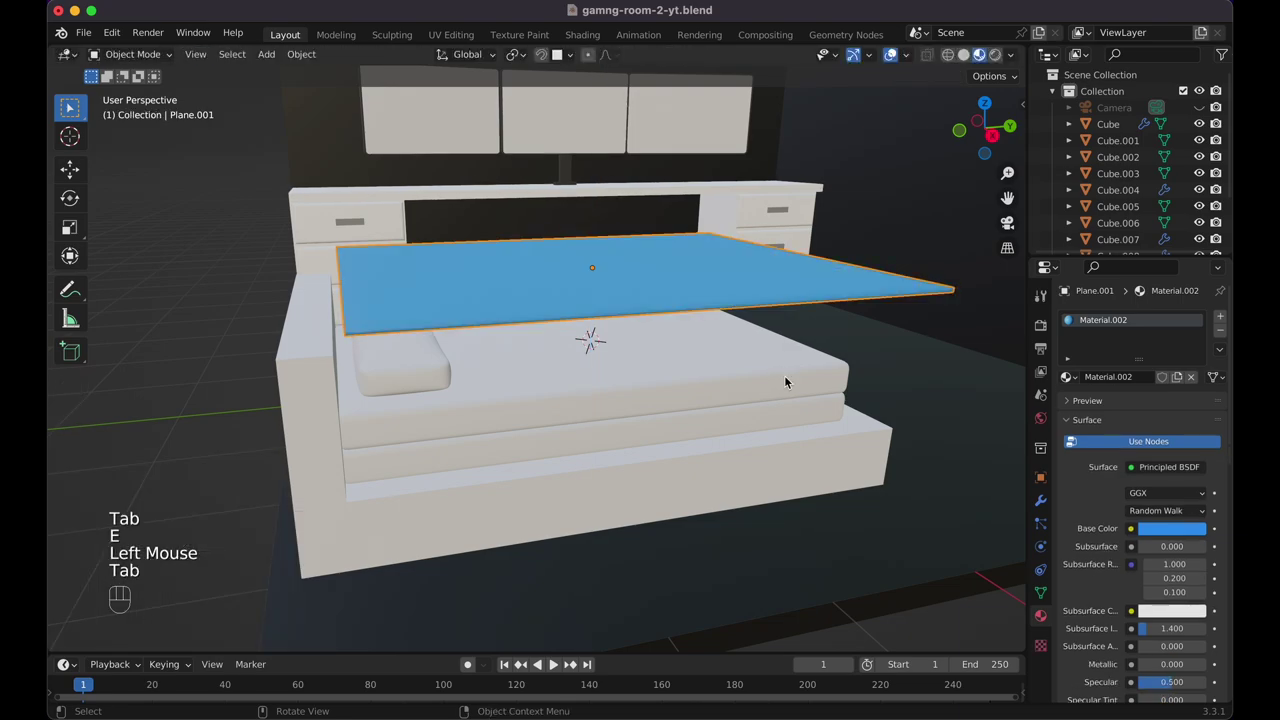
key("space")
key("space")
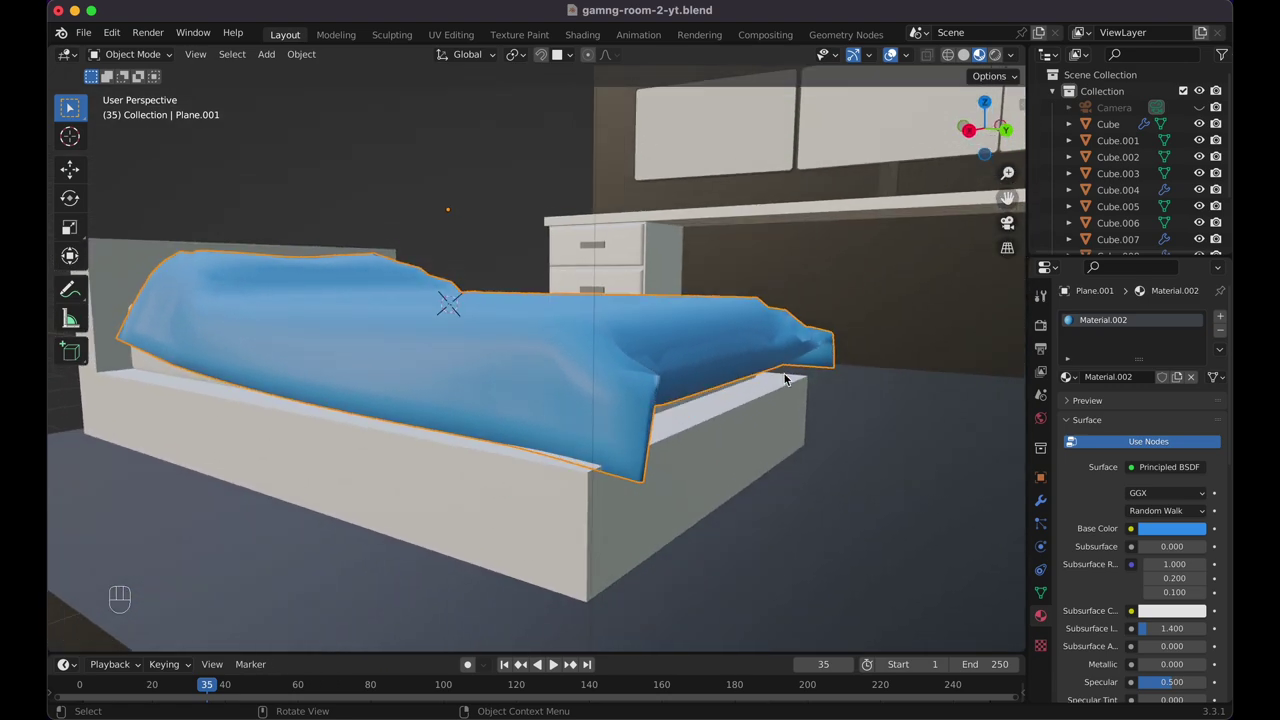
left_click(634, 507)
left_click(1046, 537)
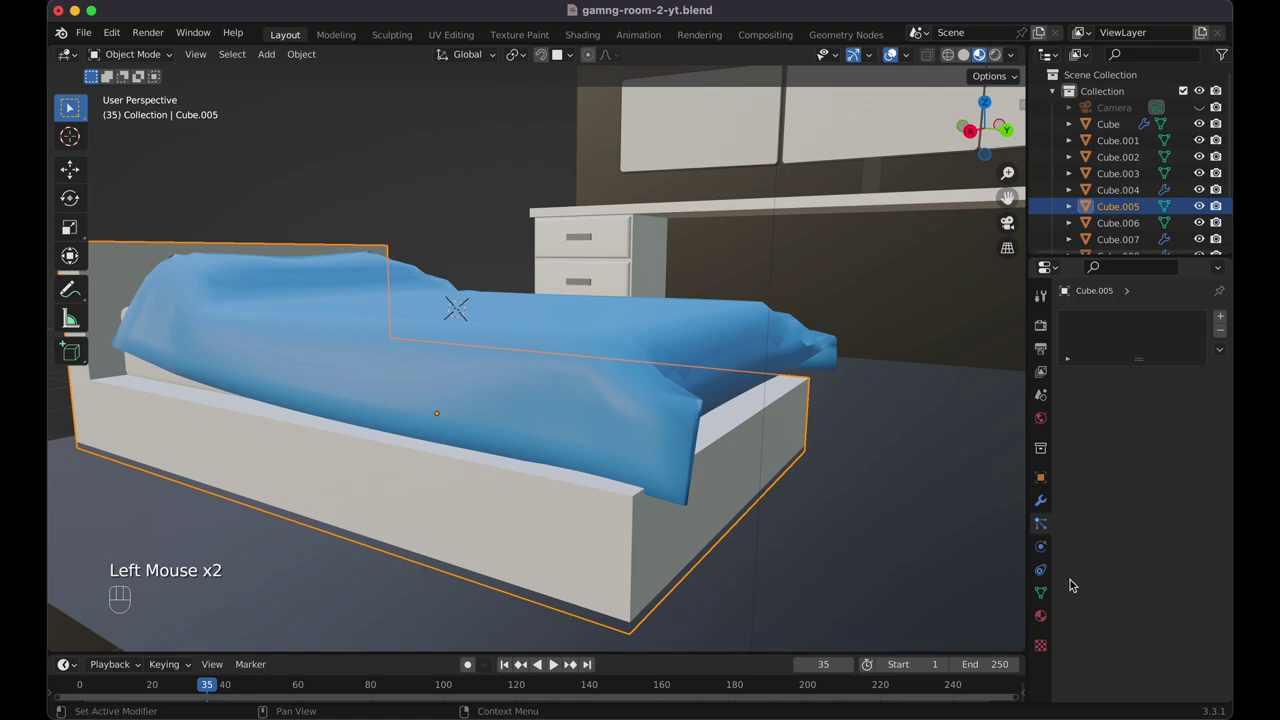
left_click(1050, 545)
left_click(1160, 339)
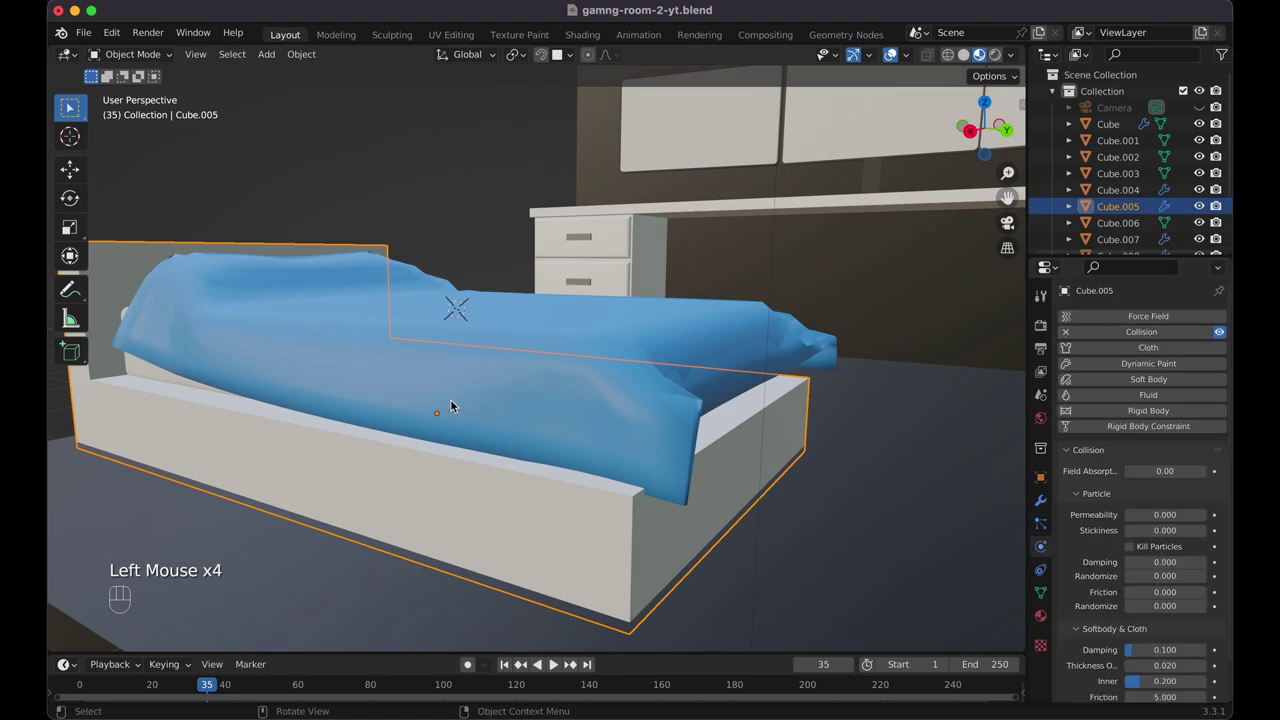
left_click(172, 374)
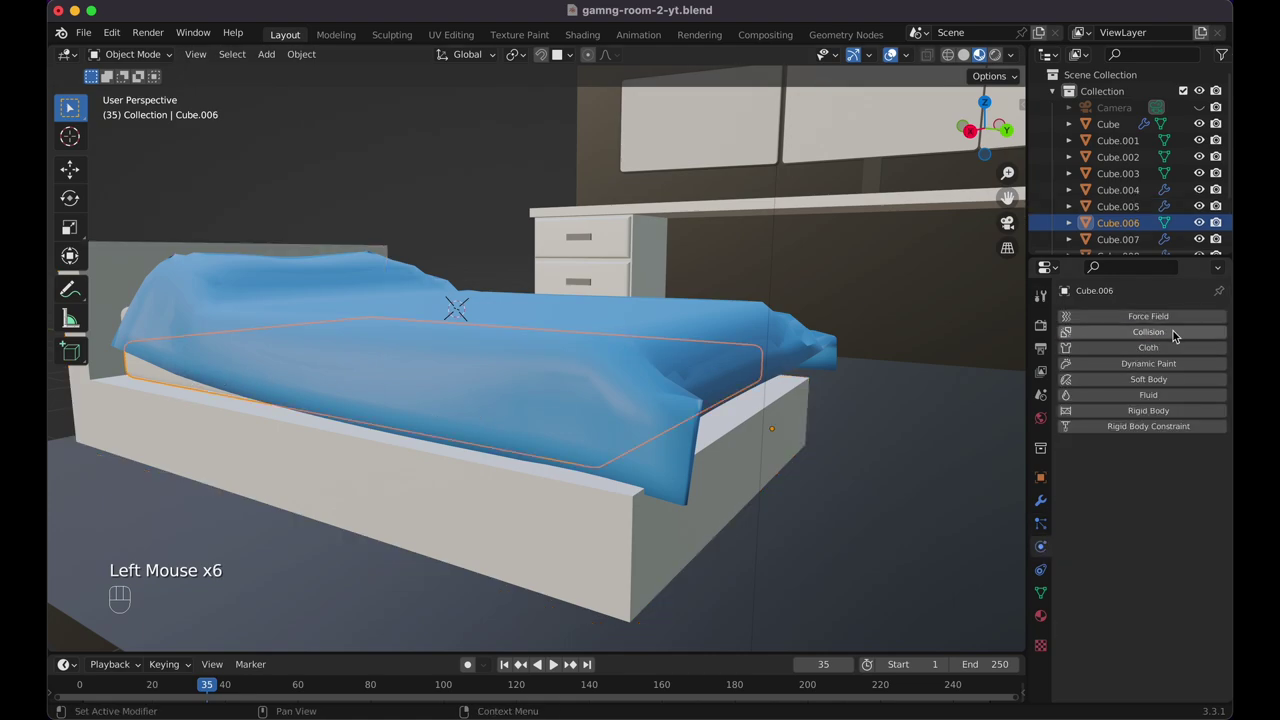
left_click(1176, 339)
Replay the cloth simulation from frame 1 so the blanket drapes over the bed's sides
key("shift+Left")
key("space")
key("space")
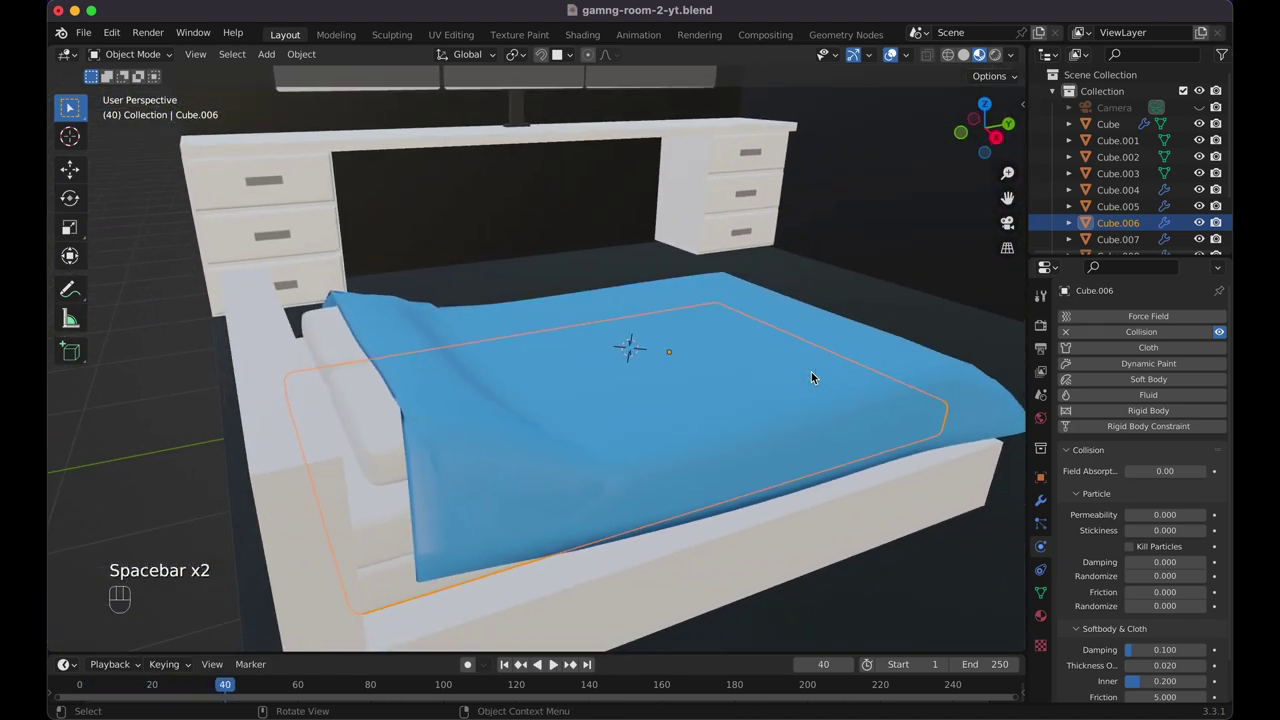
key("space")
key("space")
key("shift+Left")
key("space")
key("space")
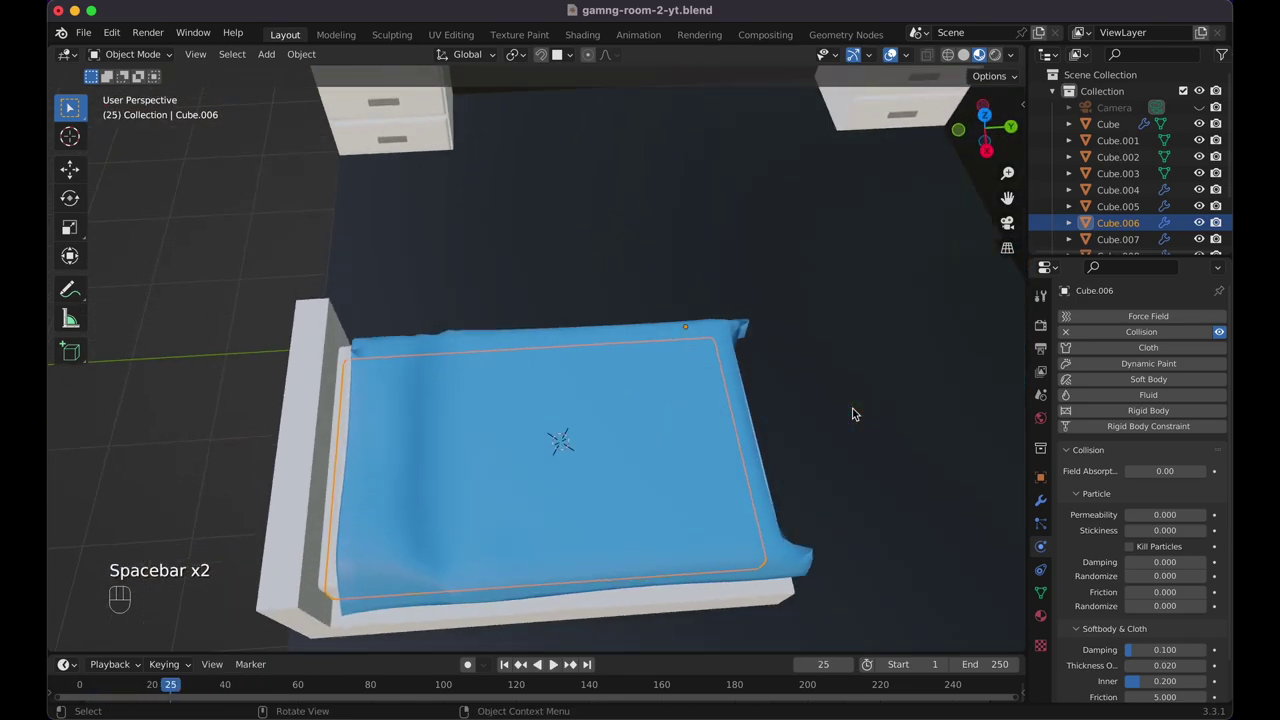
left_click(1051, 504)
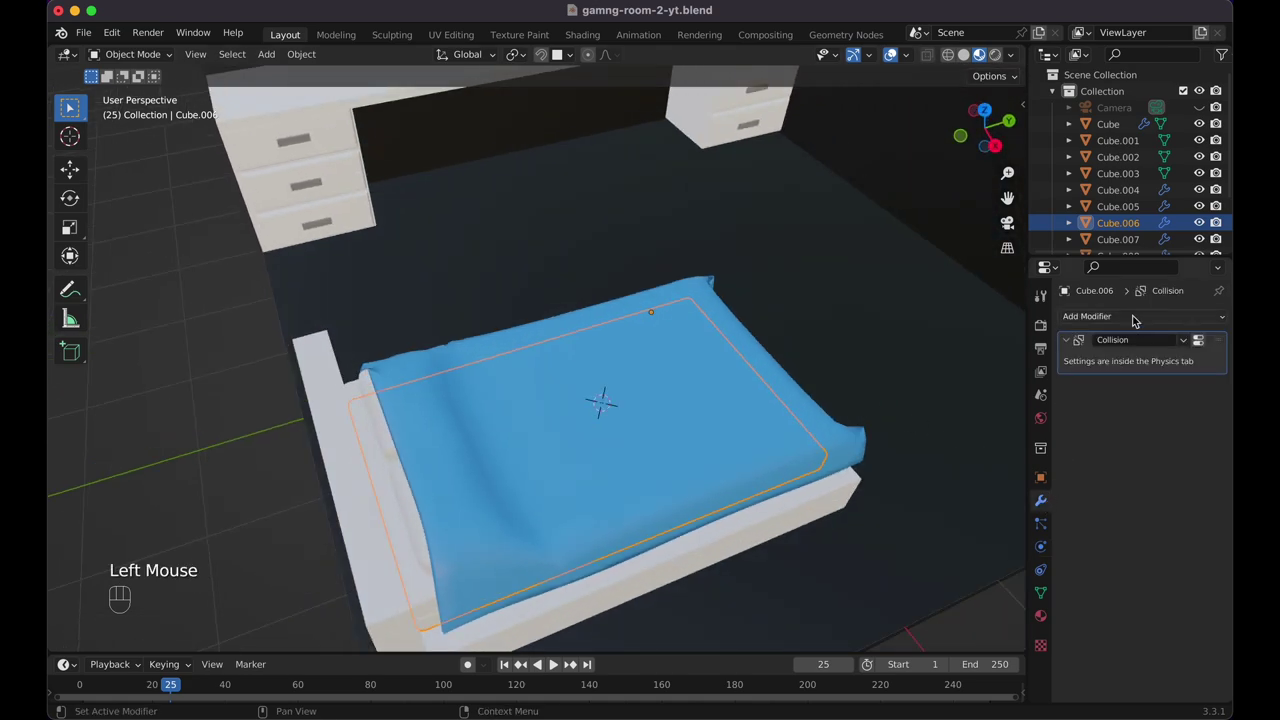
At the first frame, add Subdivision Surface smoothing to the mattress and the flat blanket plane
left_click_drag(1136, 319, 975, 574)
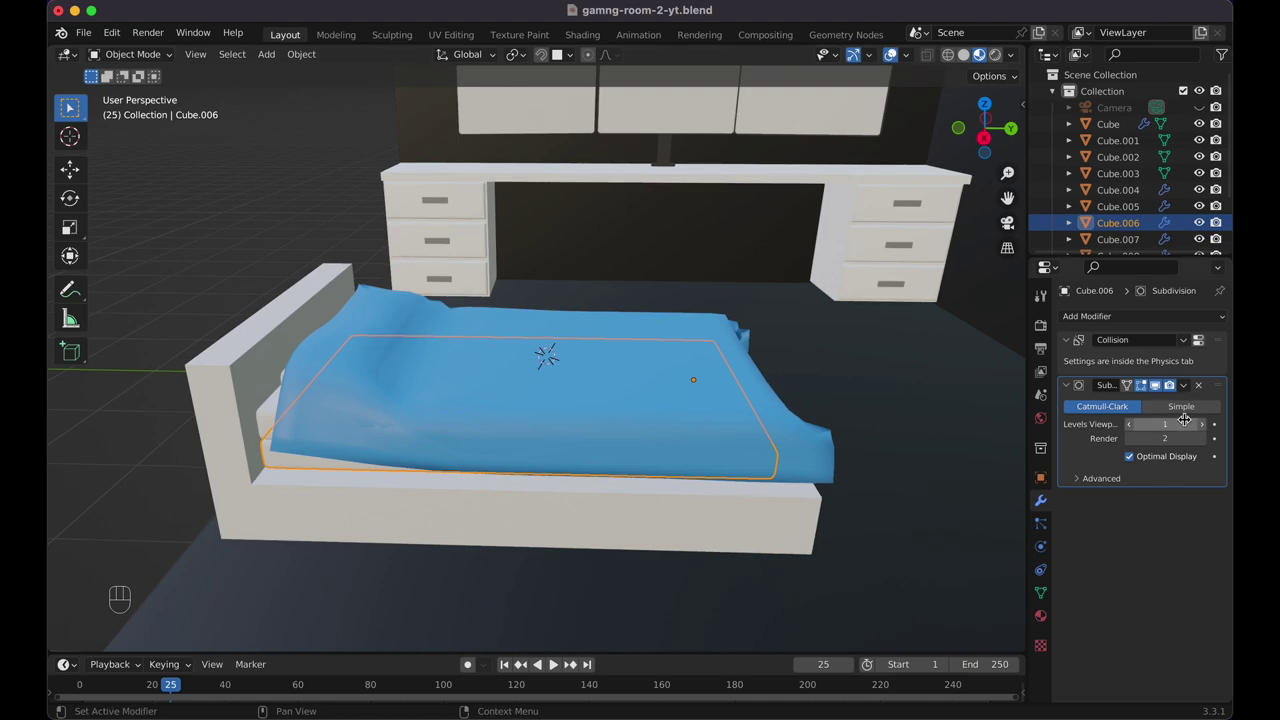
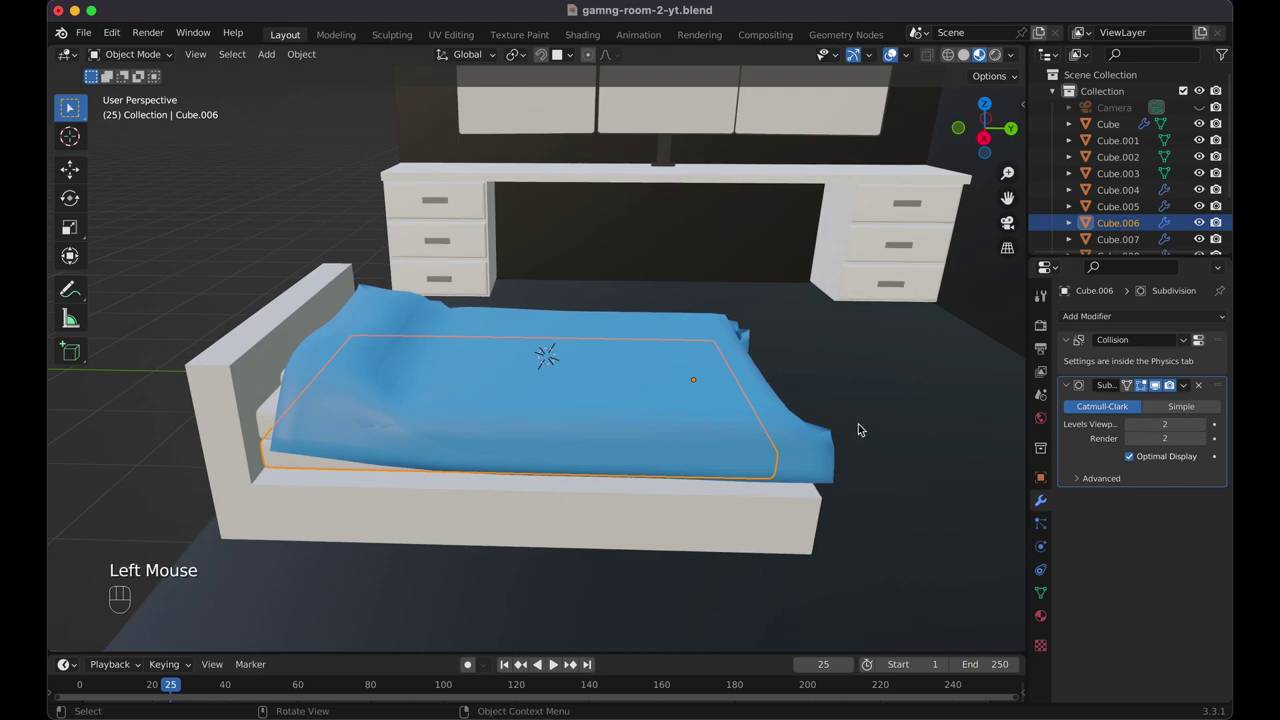
key("super+z")
left_click(739, 422)
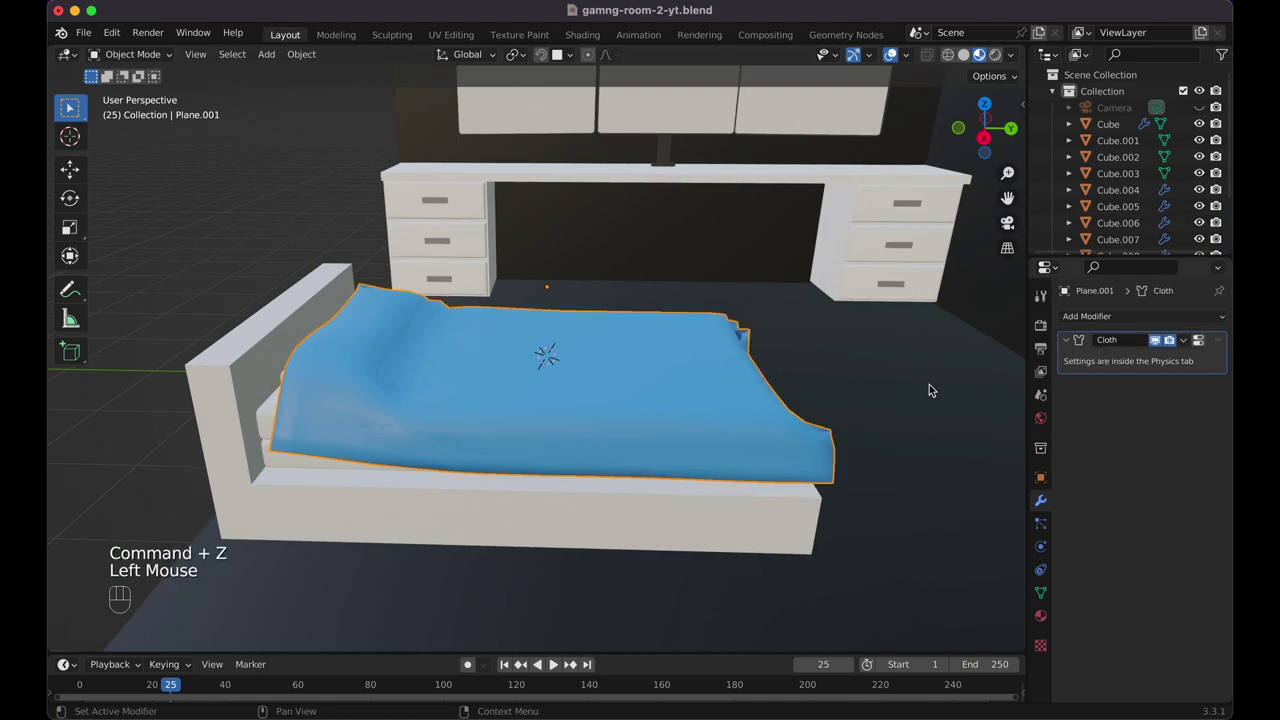
key("super+z")
key("super+z")
left_click(538, 329)
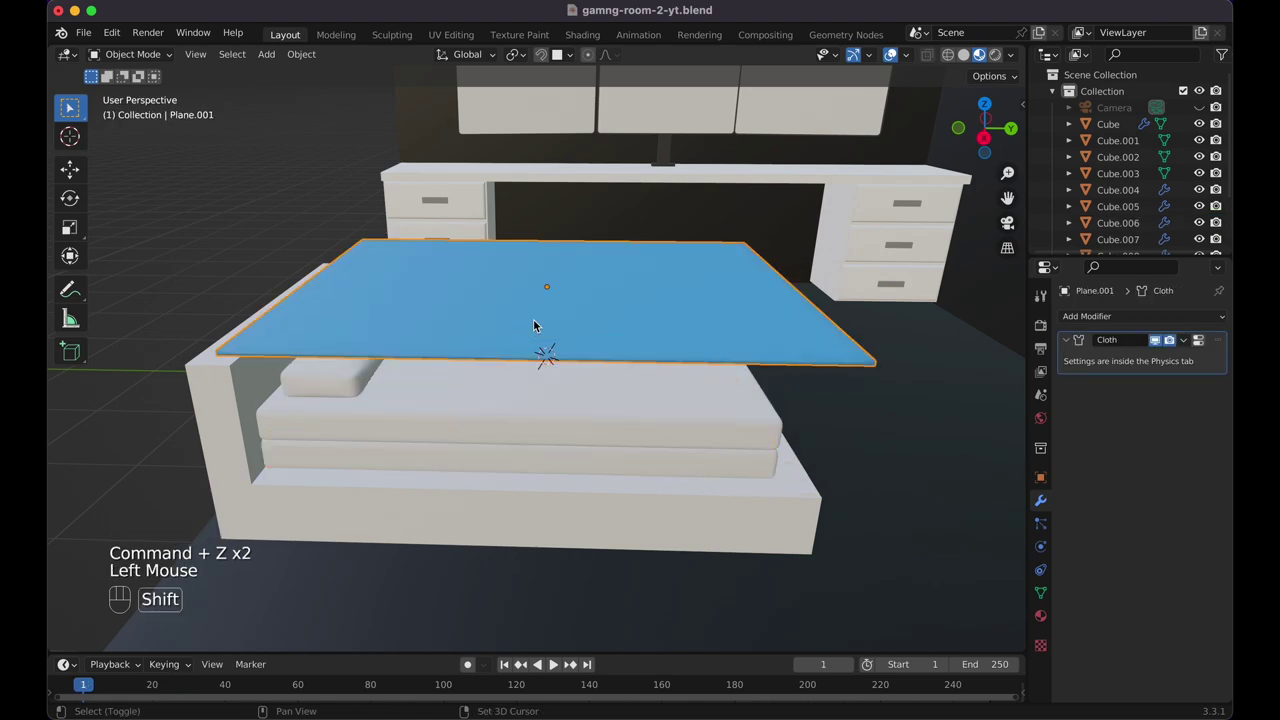
key("shift+Left")
Raise the blanket's viewport subdivision to 2, replay the drape, then apply its Cloth and Subdivision modifiers
key("space")
key("space")
left_click_drag(1110, 320, 965, 576)
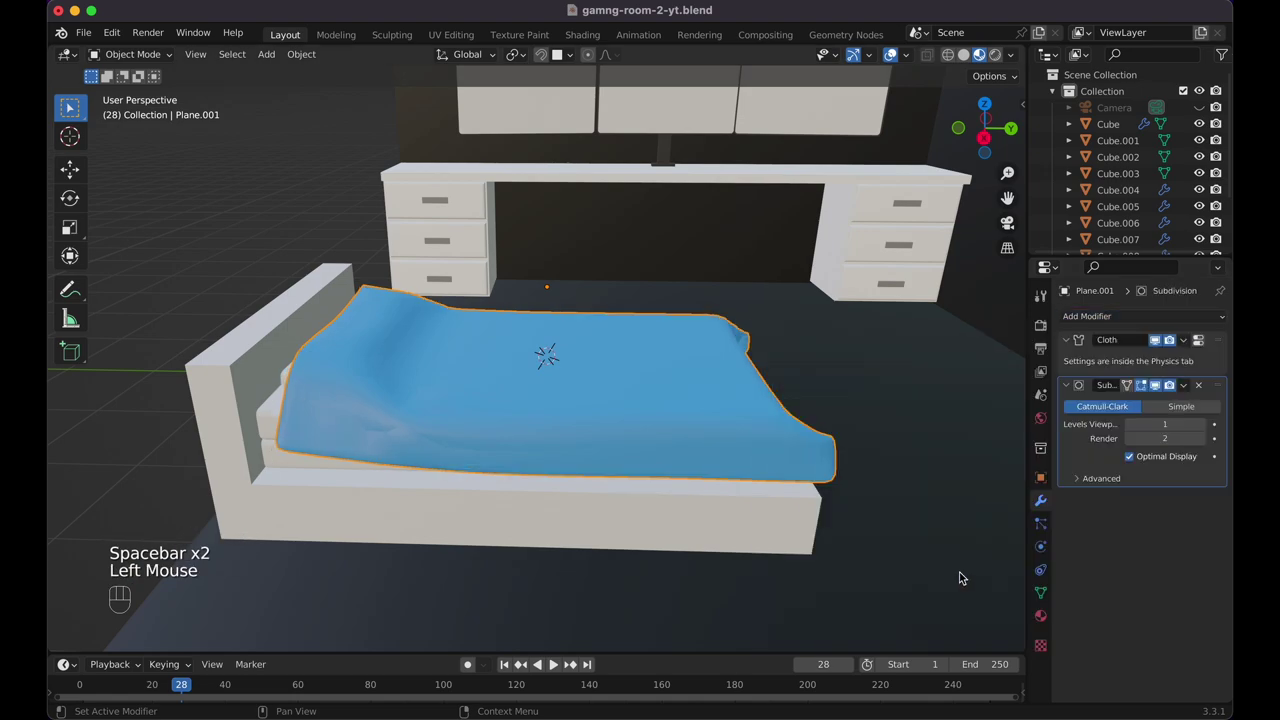
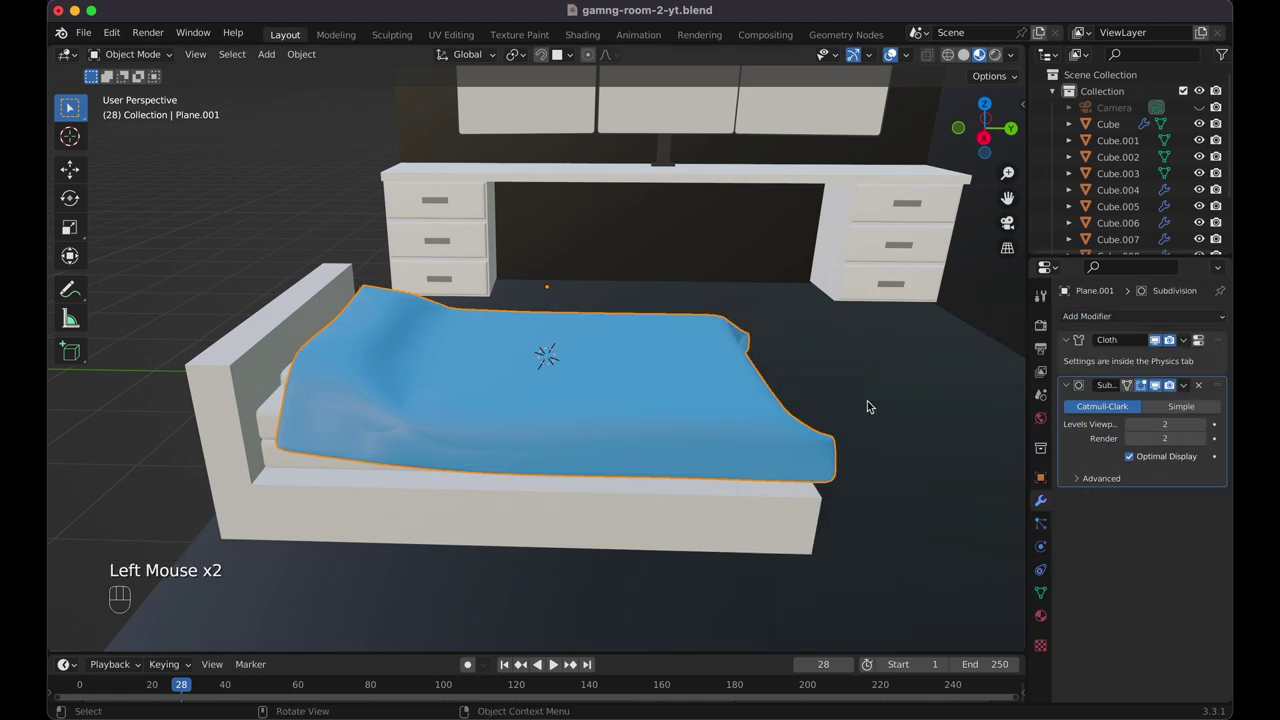
key("space")
key("space")
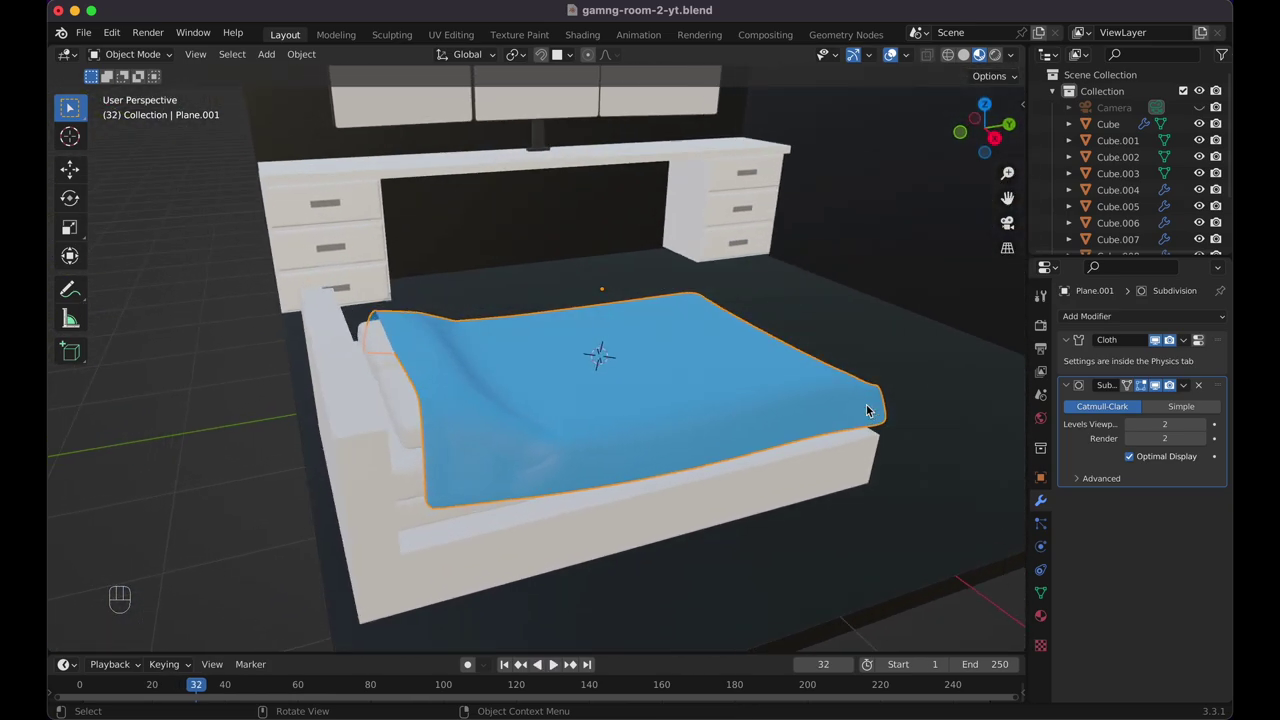
left_click_drag(1194, 343, 1159, 359)
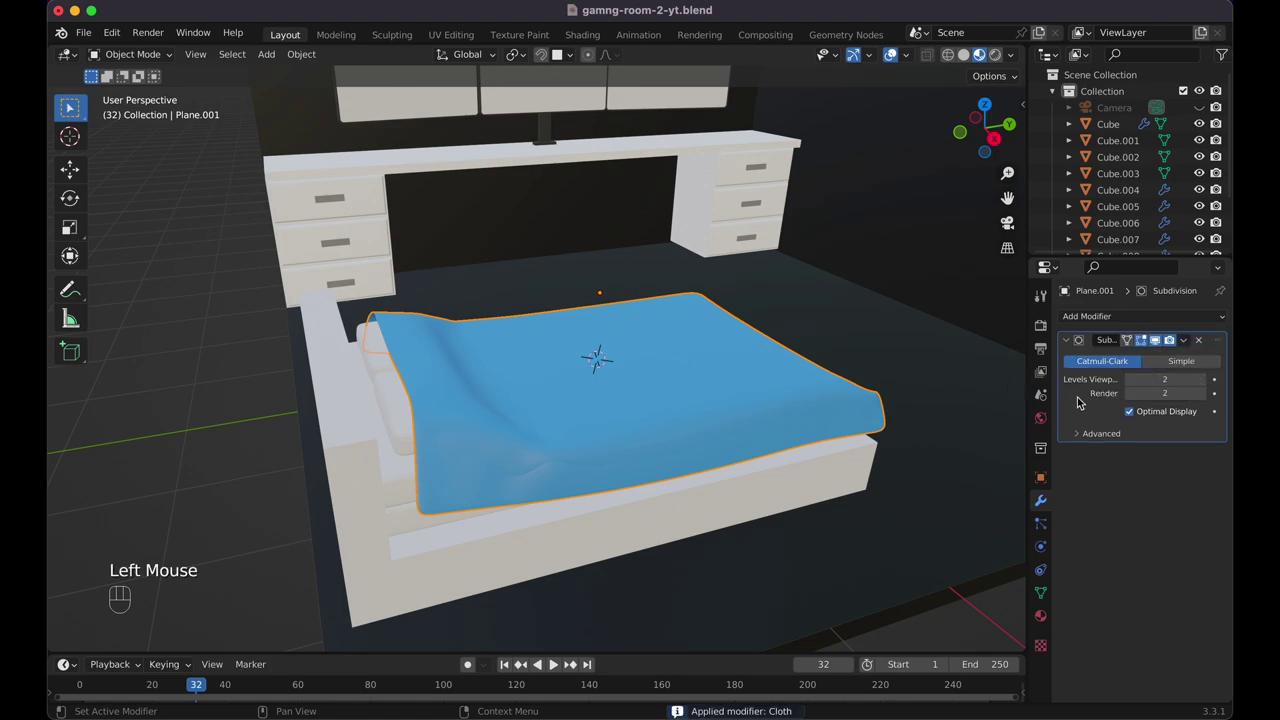
left_click(1071, 408)
key("super+a")
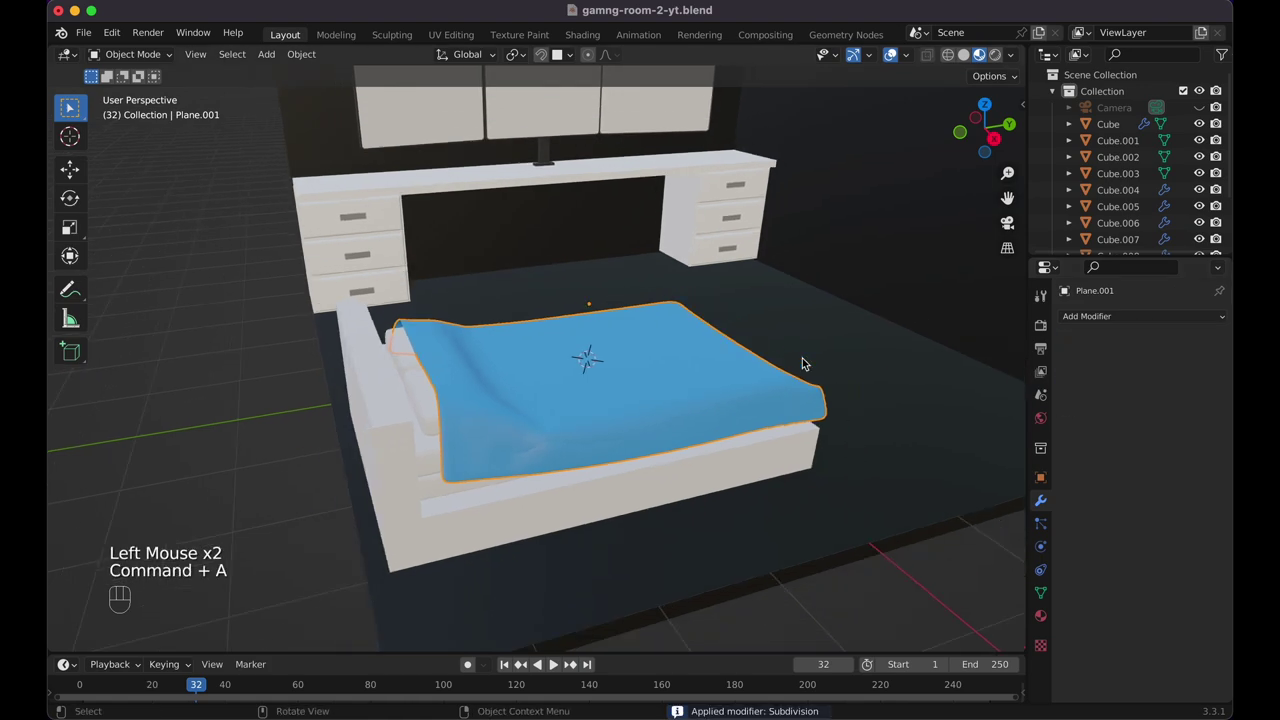
Replay the timeline to confirm the baked blanket keeps its draped shape, then select the bed frame
left_click(806, 365)
key("space")
key("space")
key("shift+Left")
key("space")
left_click(851, 463)
key("space")
left_click(542, 513)
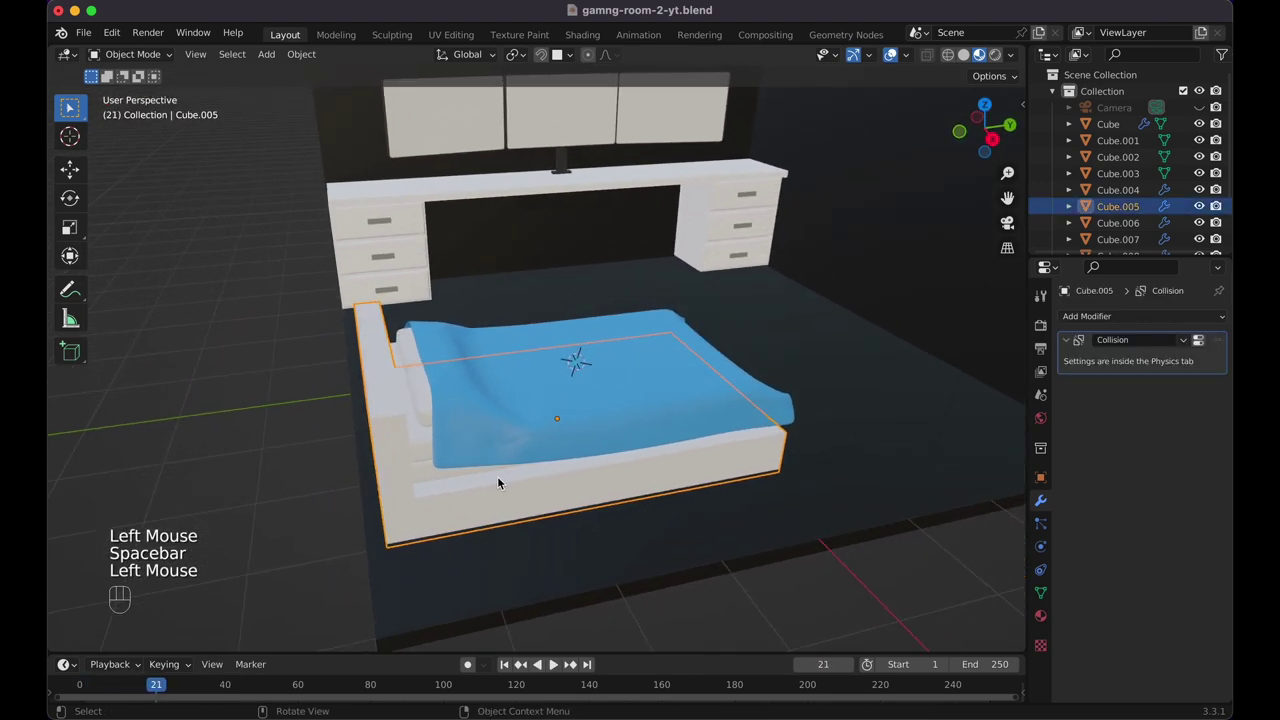
Save, then add a flat panel on the right wall for the TV and give it thickness
left_click(337, 497)
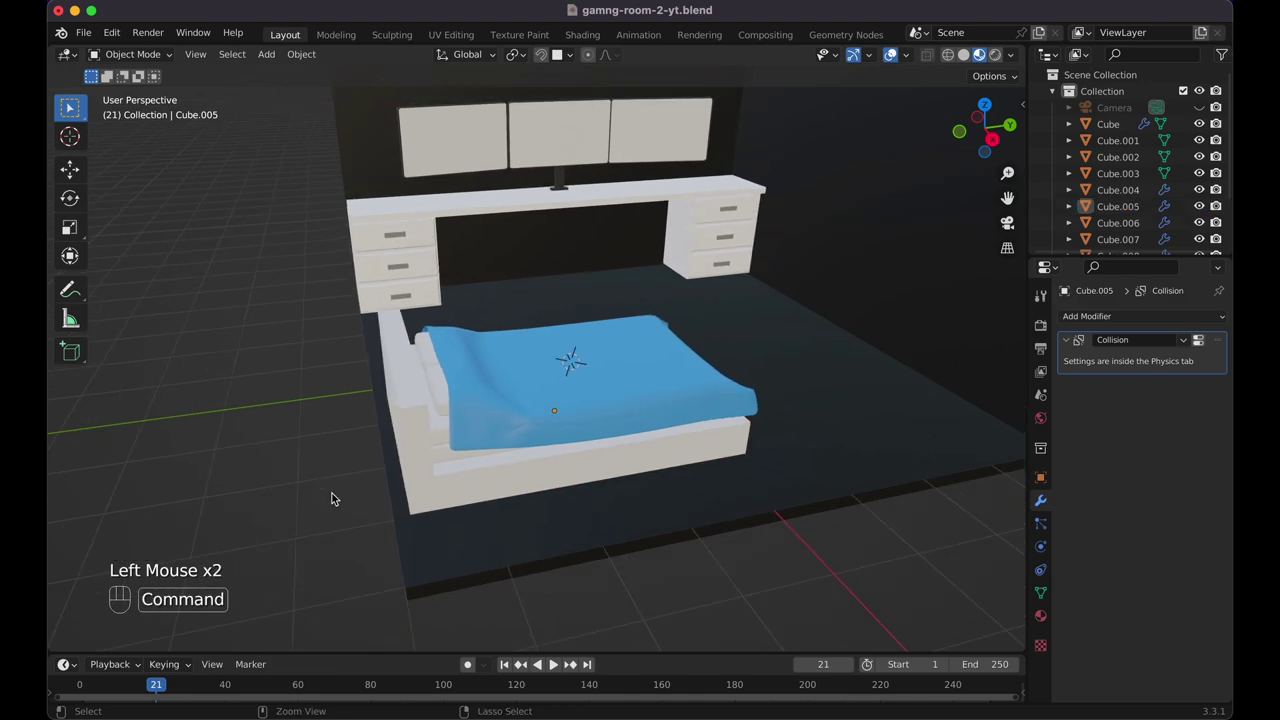
key("super+s")
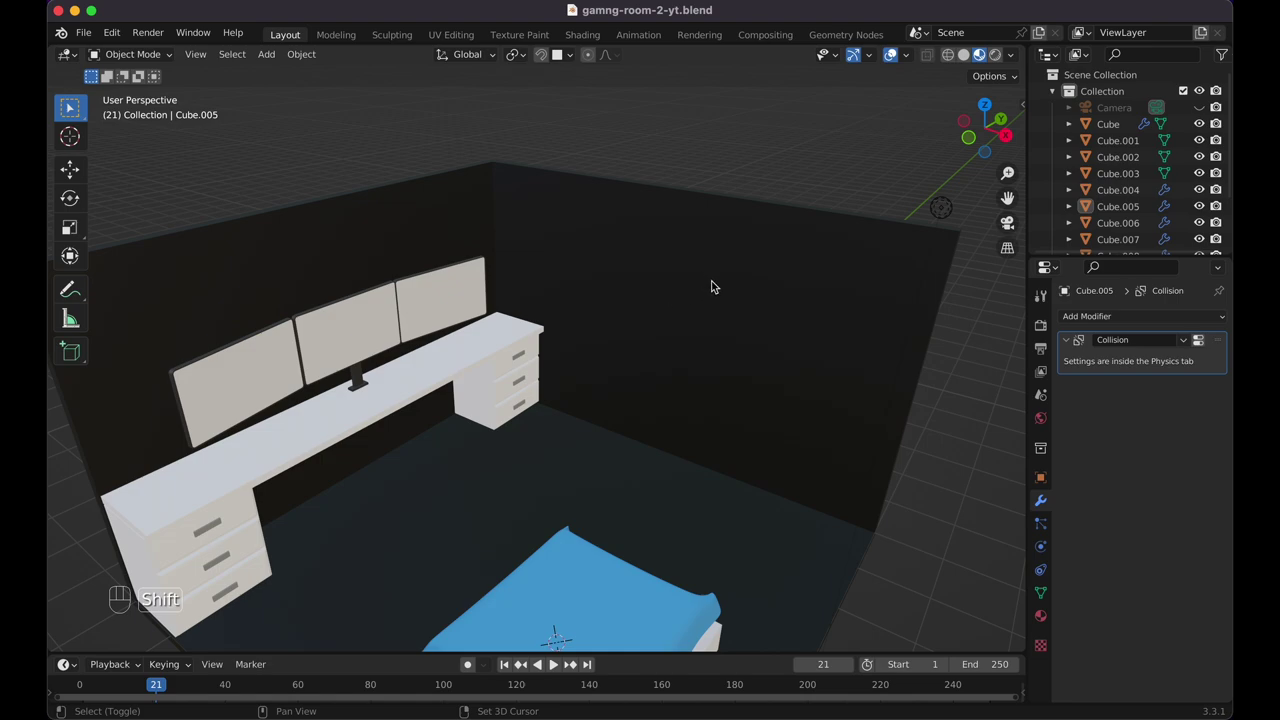
right_click(722, 289)
key("shift+a")
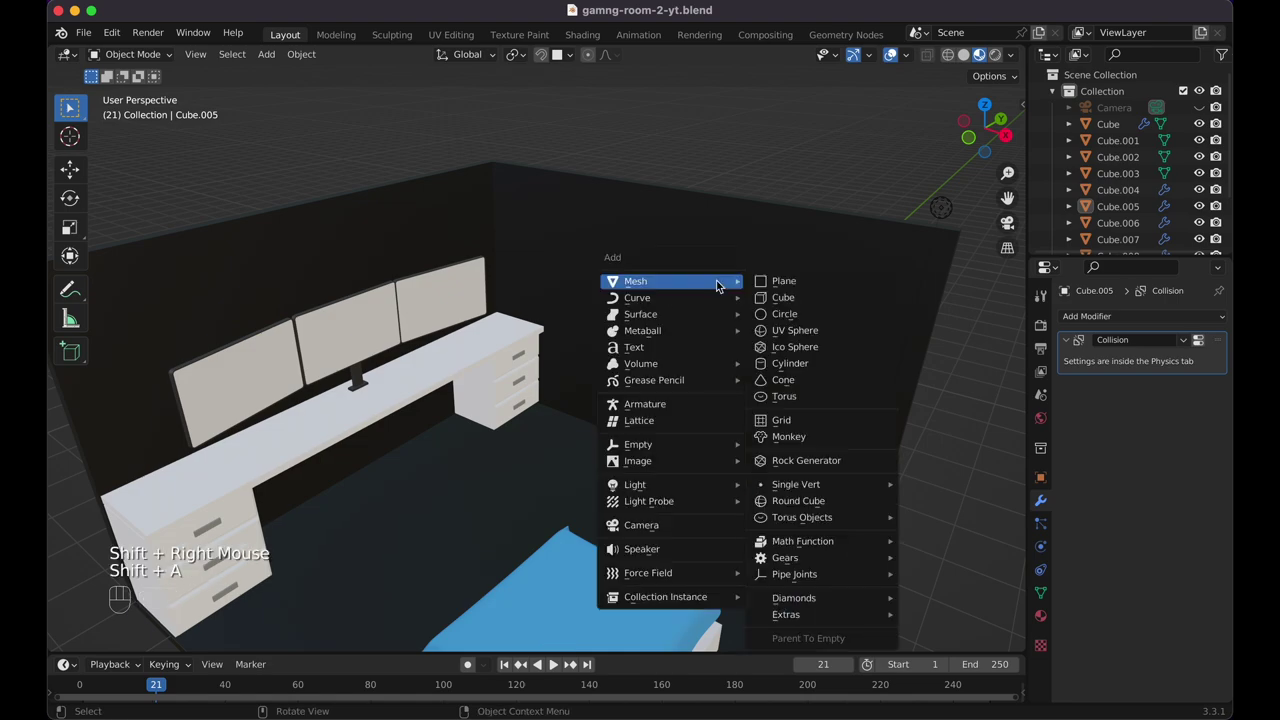
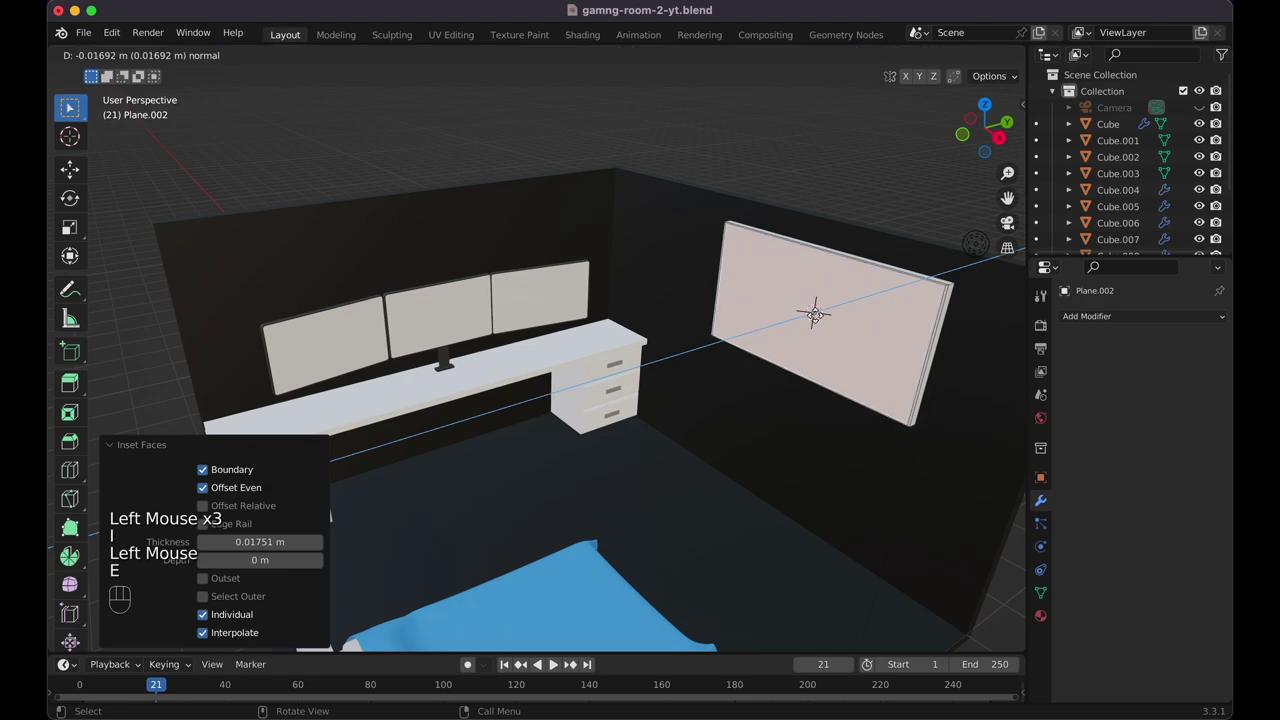
key("Escape")
key("`")
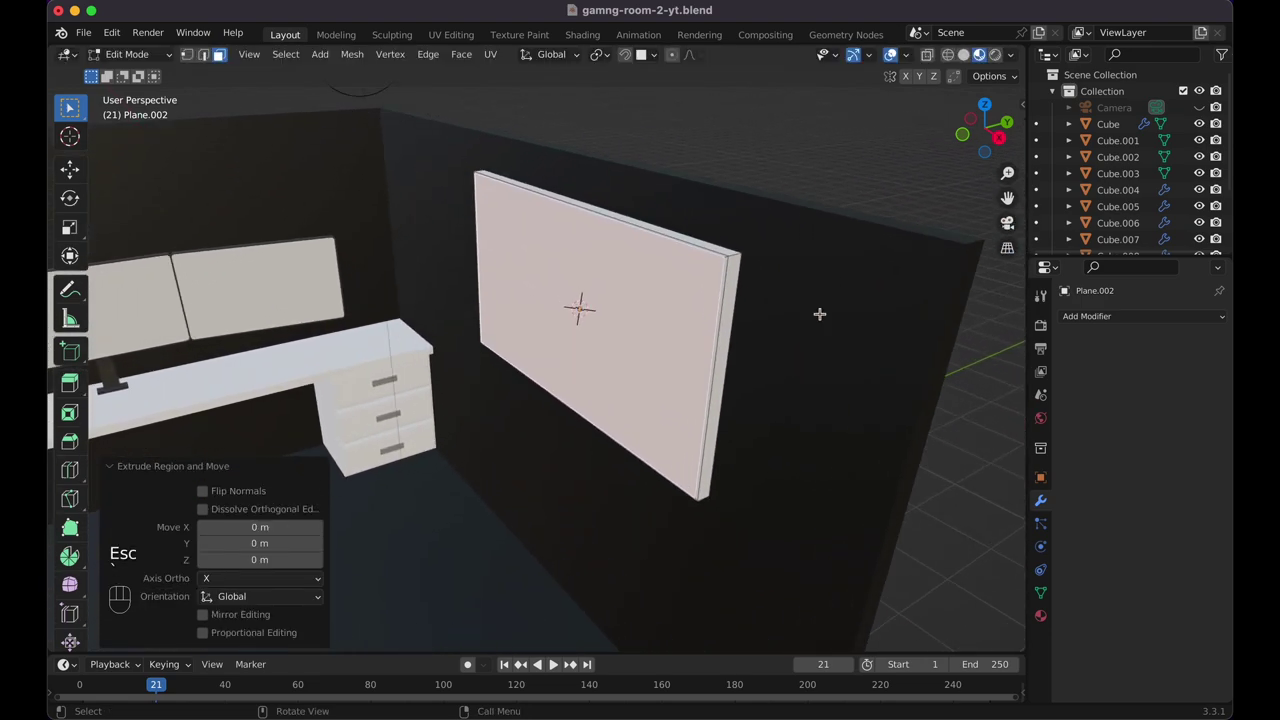
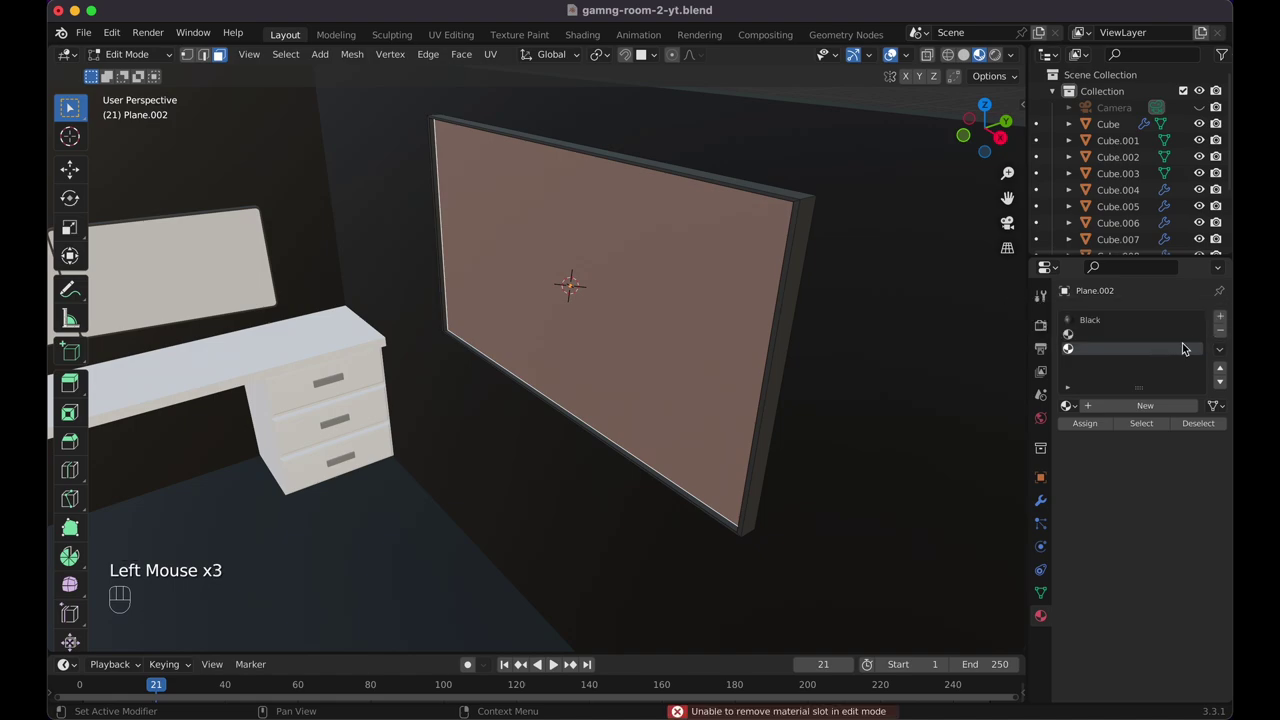
Assign a new white Material.003 to the inset screen face inside the black frame and save the file
left_click(1155, 350)
left_click(1144, 338)
left_click(1123, 415)
left_click(1089, 423)
key("Tab")
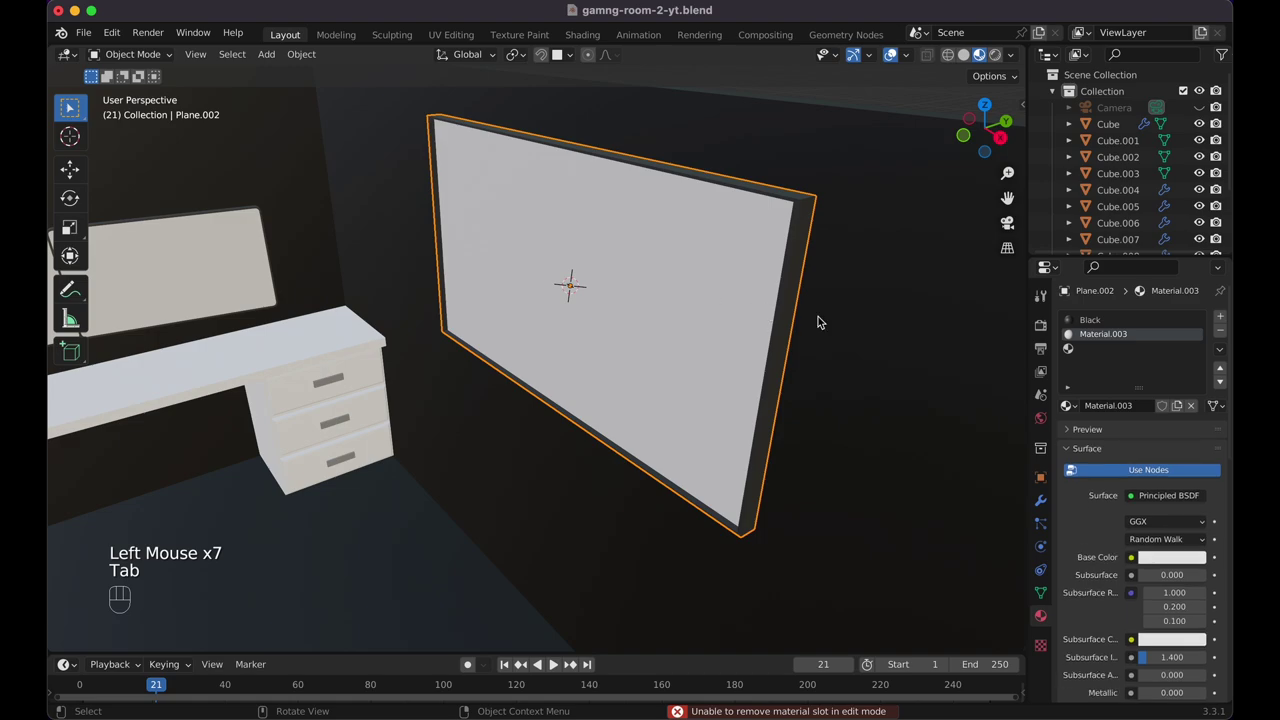
left_click(1154, 362)
left_click(1222, 342)
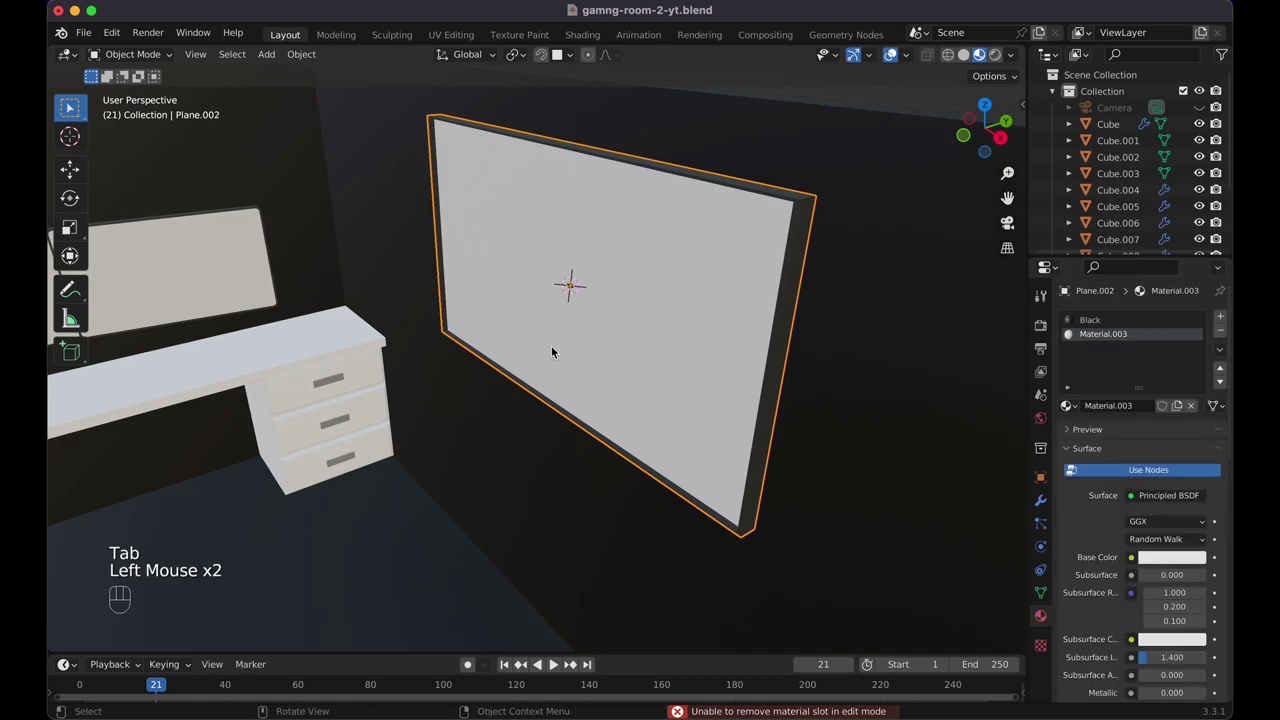
key("super+s")
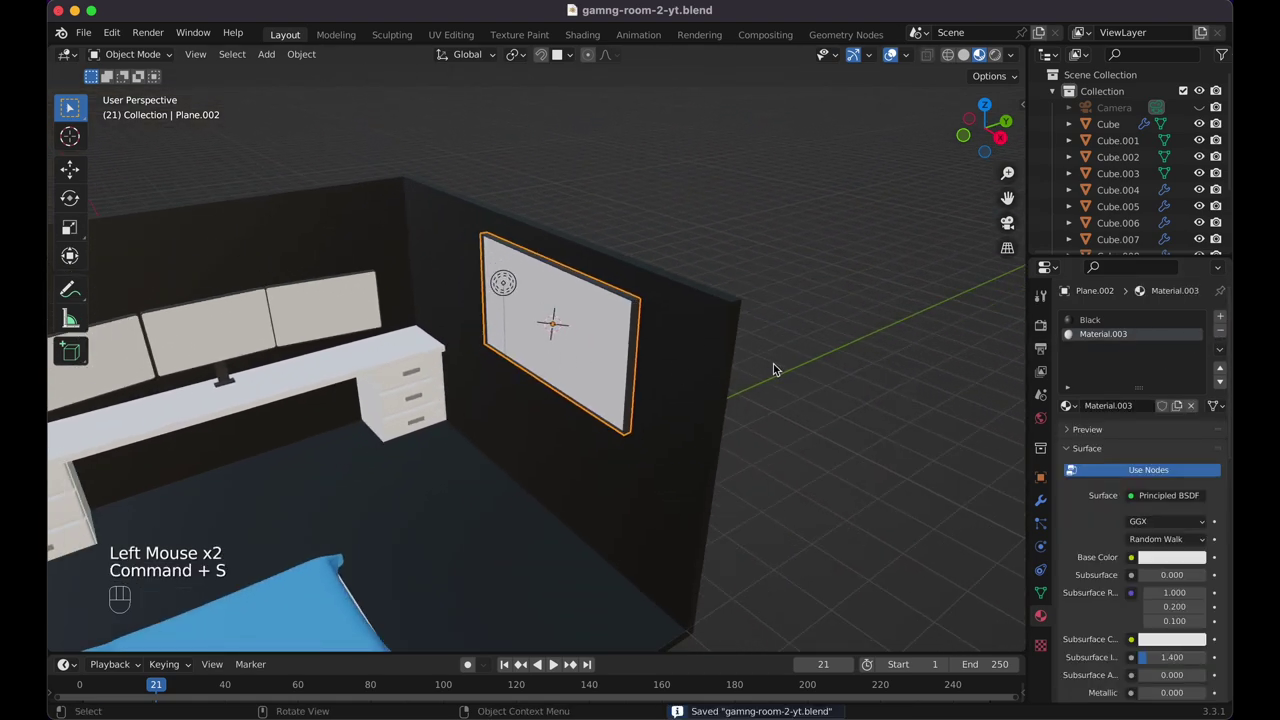
Select the wall TV and set its screen material's Base Color to an Image Texture (magenta until loaded)
left_click(778, 371)
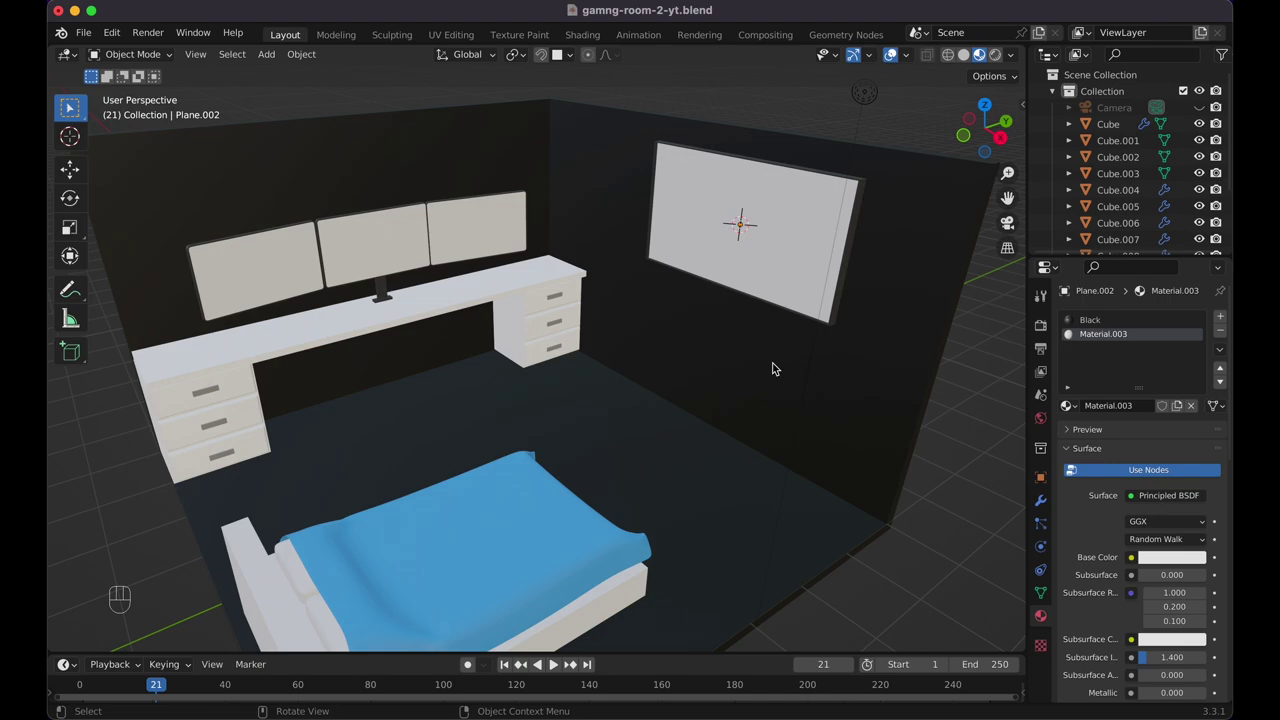
left_click(772, 242)
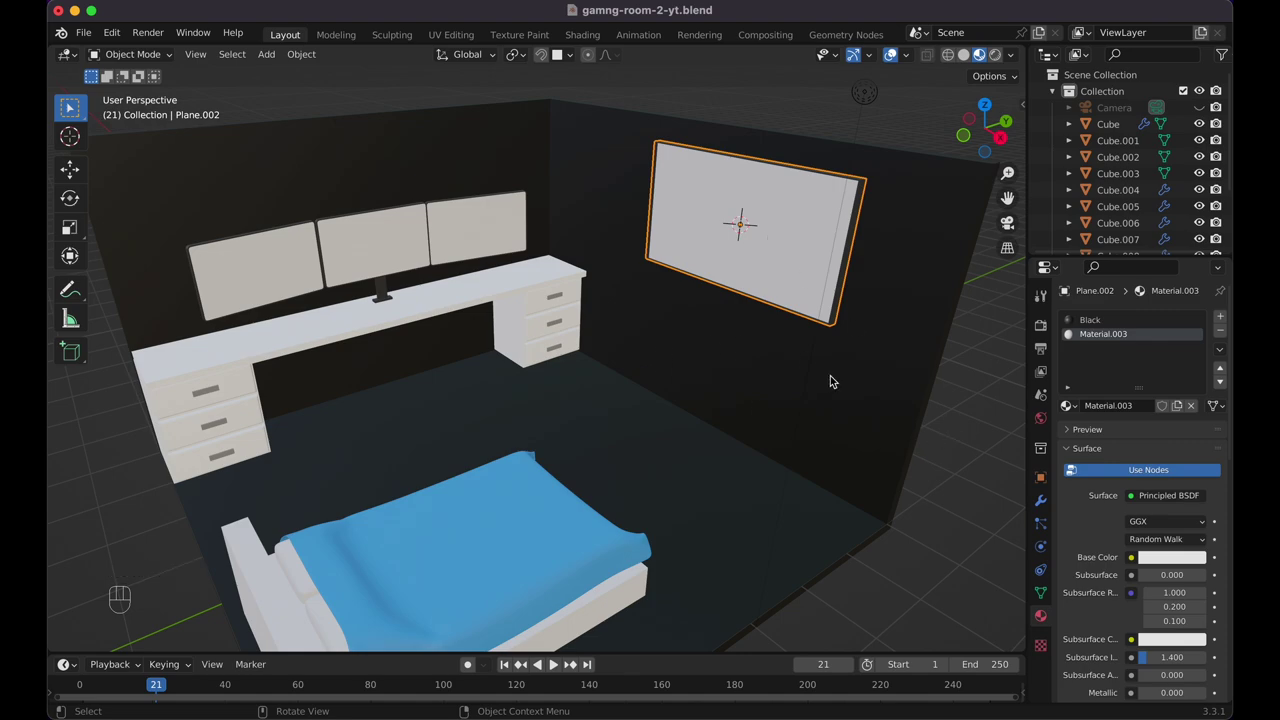
left_click(666, 434)
left_click(969, 554)
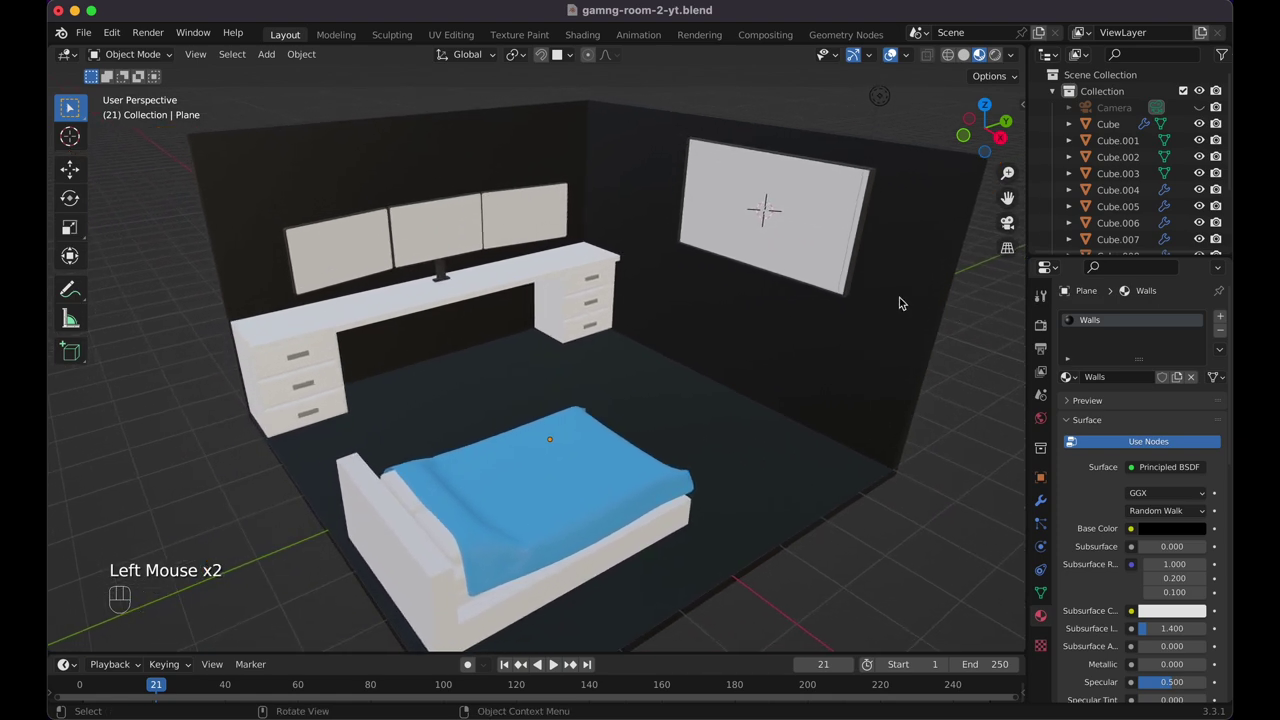
left_click(806, 280)
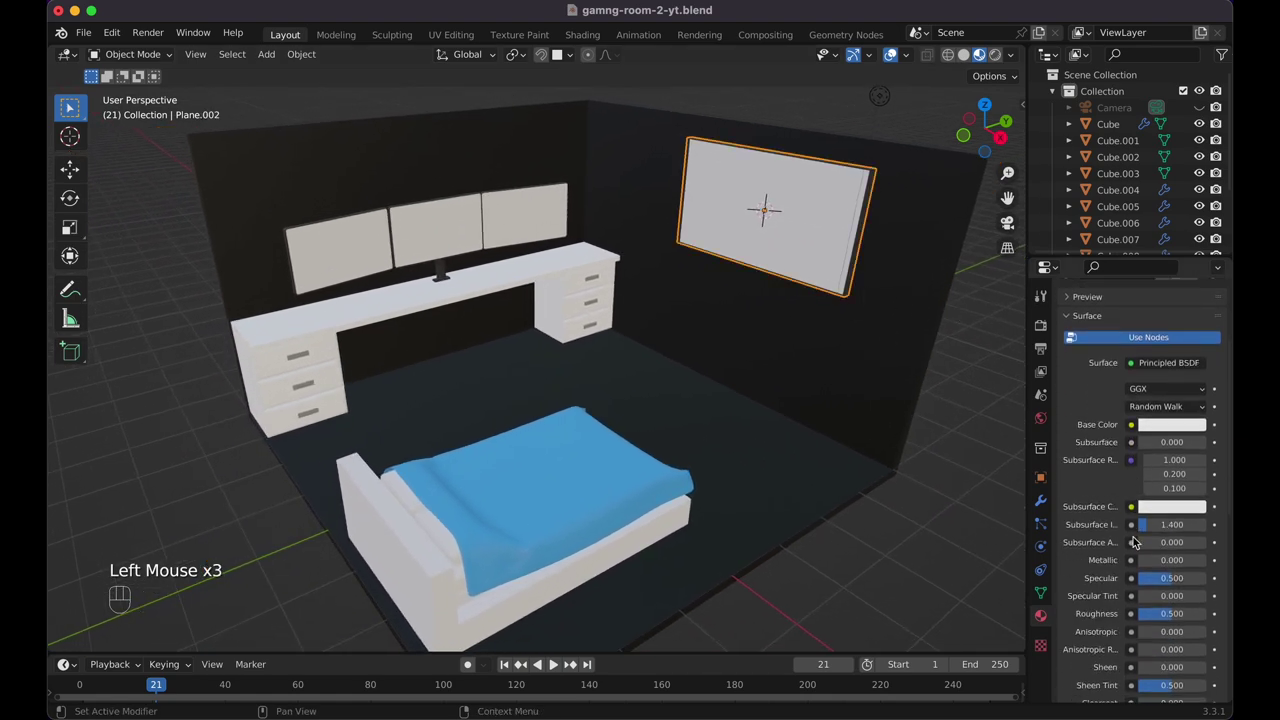
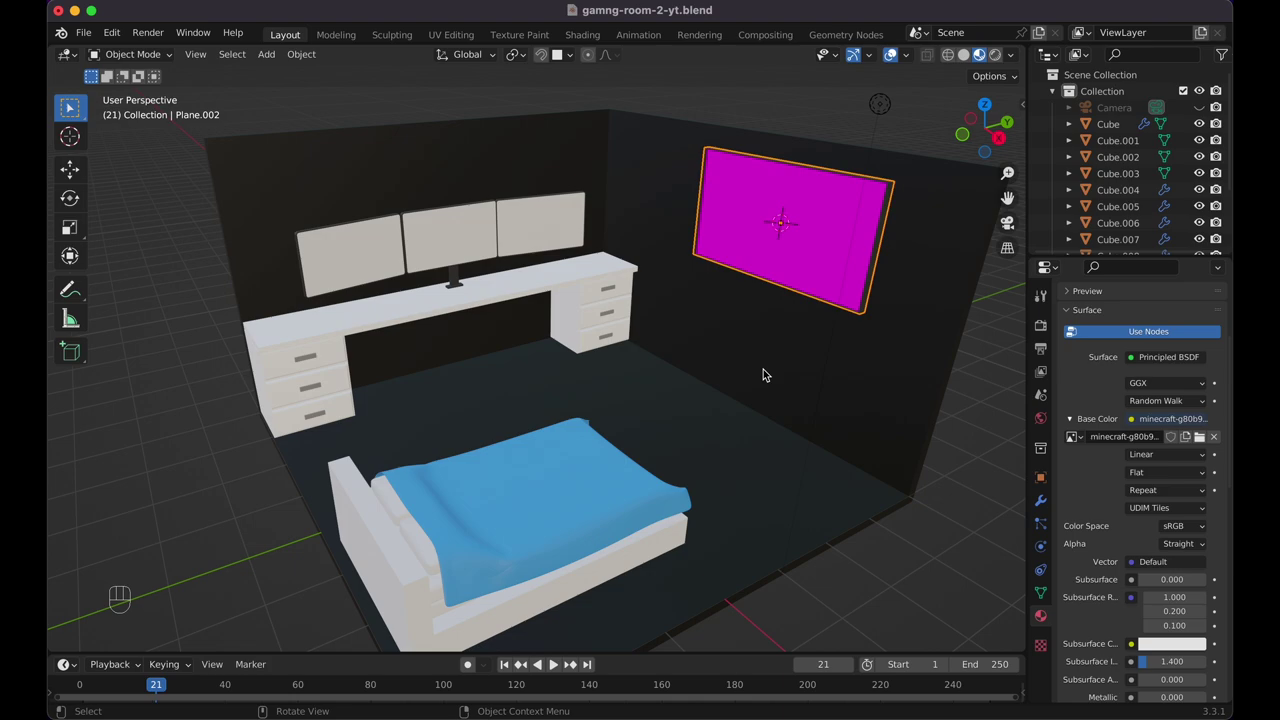
Preview the Minecraft landscape as a reference image, hide it, and load it into the TV's Image Texture
key("shift+a")
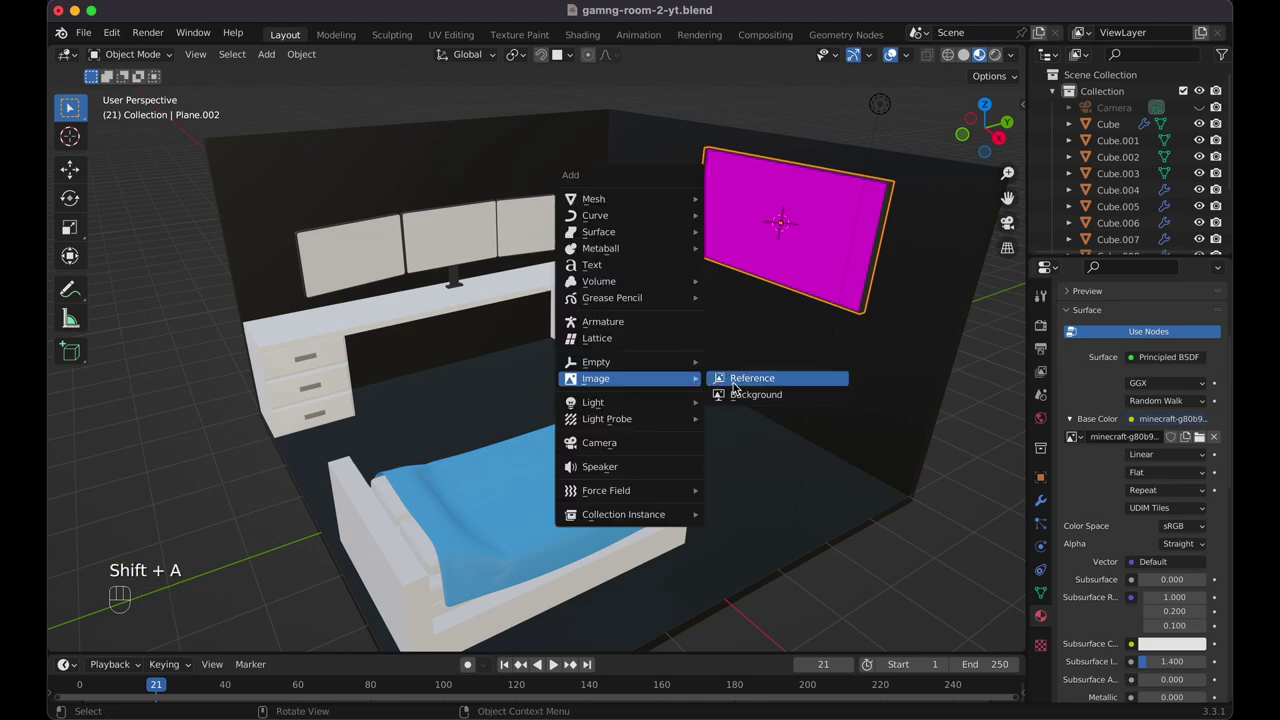
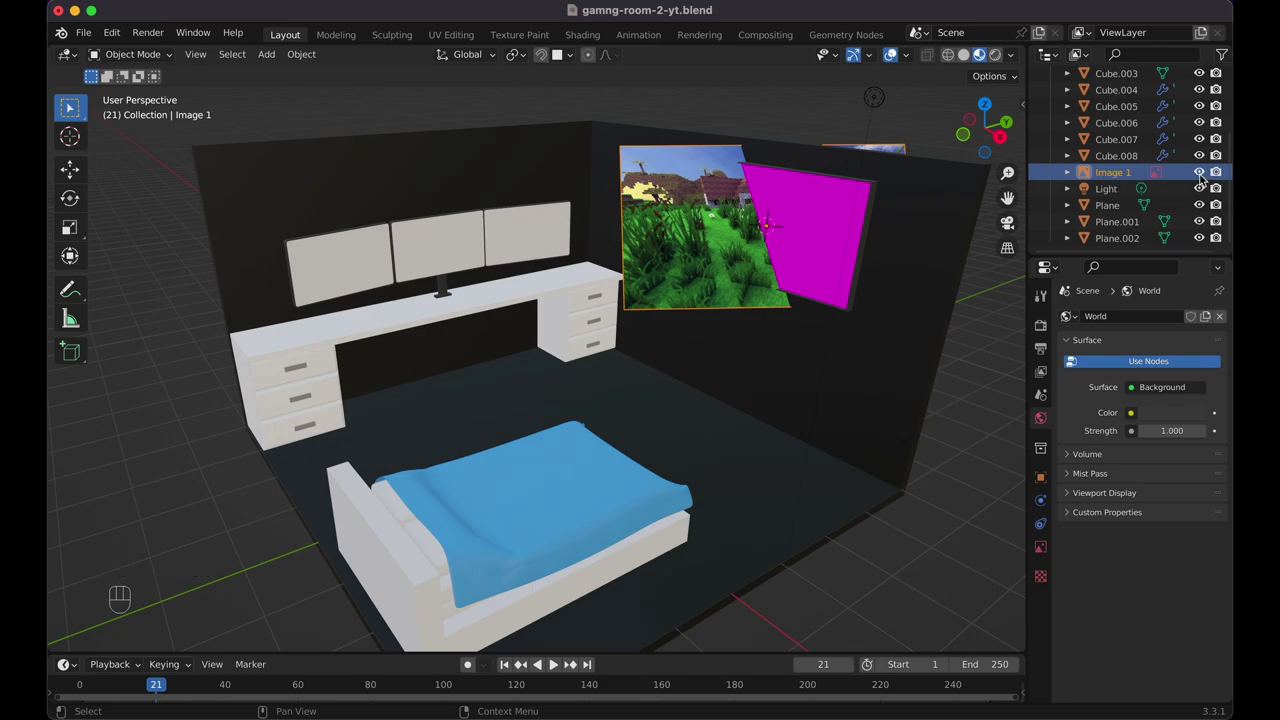
left_click(1204, 182)
left_click(1221, 181)
left_click(728, 230)
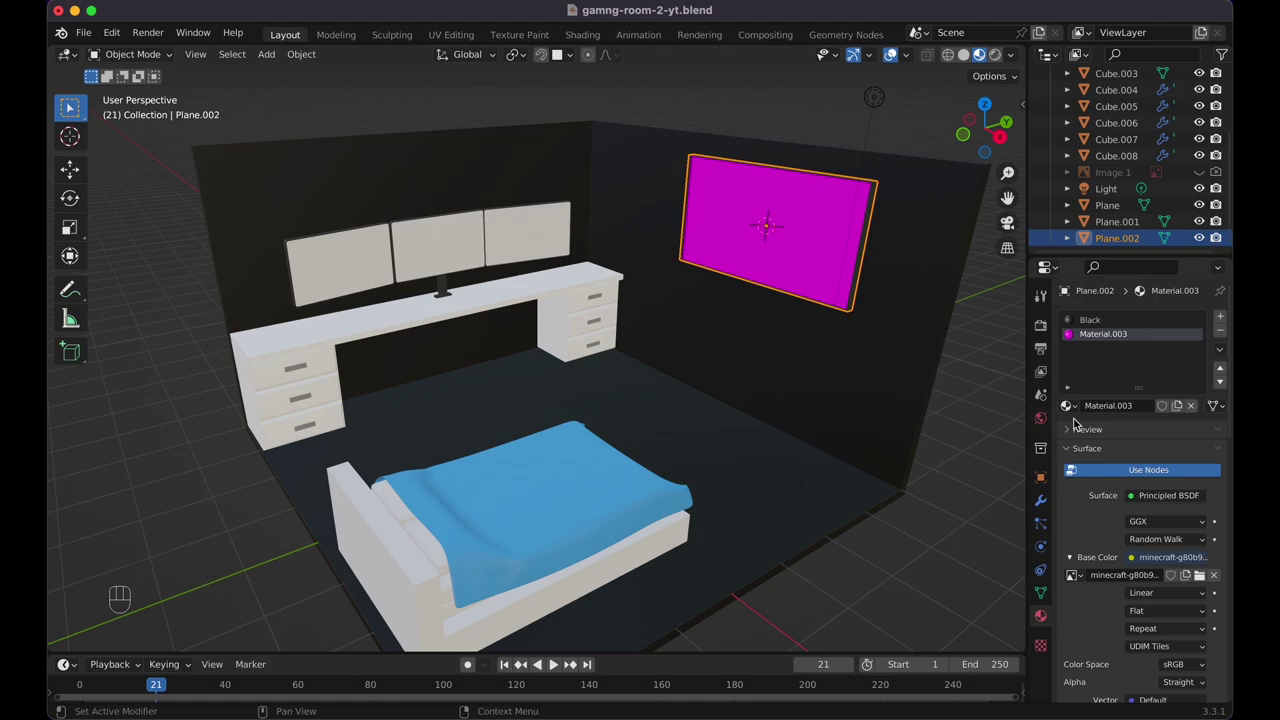
left_click(1087, 577)
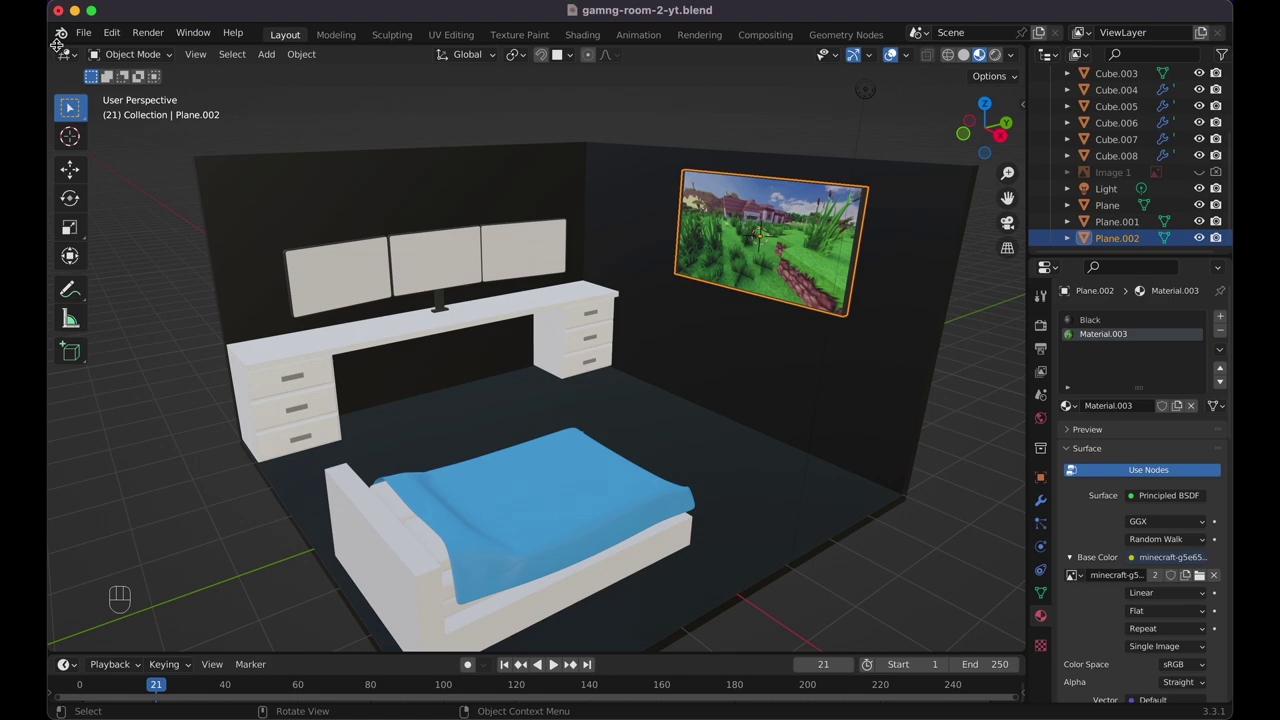
Give the three desk monitors a green code image, the Minecraft landscape and a cyan screen, then save
left_click(444, 252)
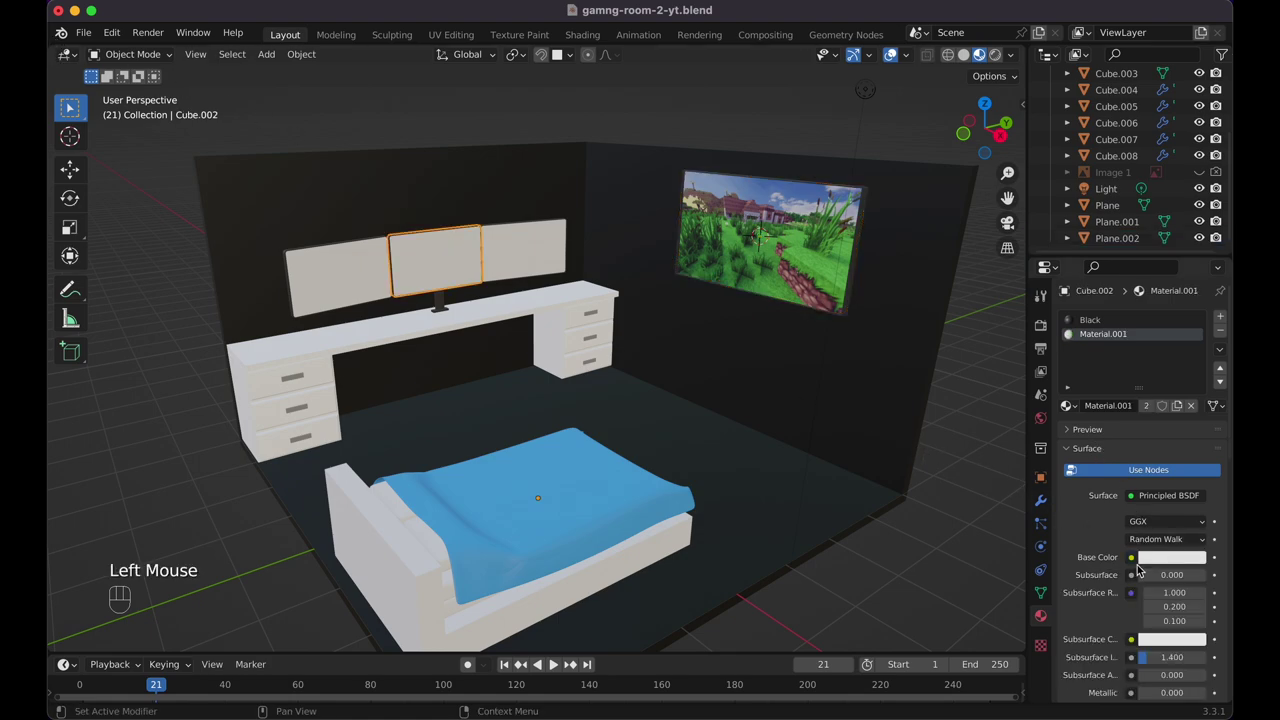
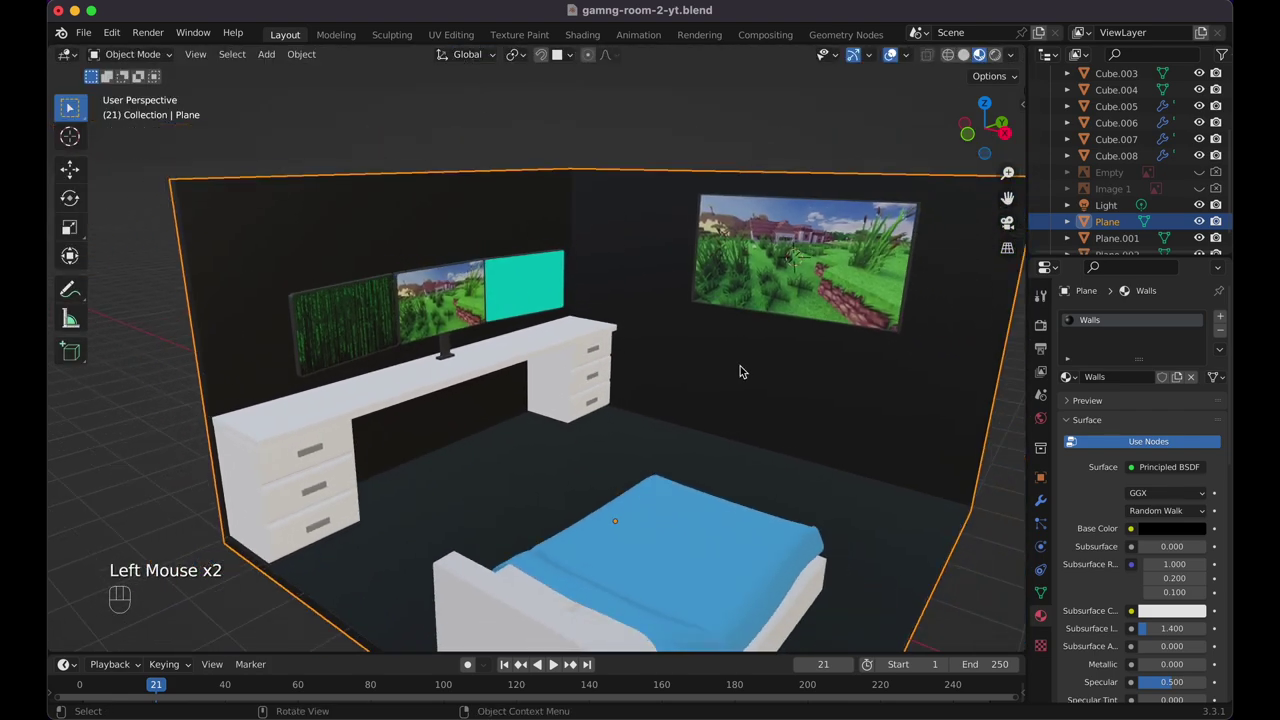
left_click(989, 453)
key("super+s")
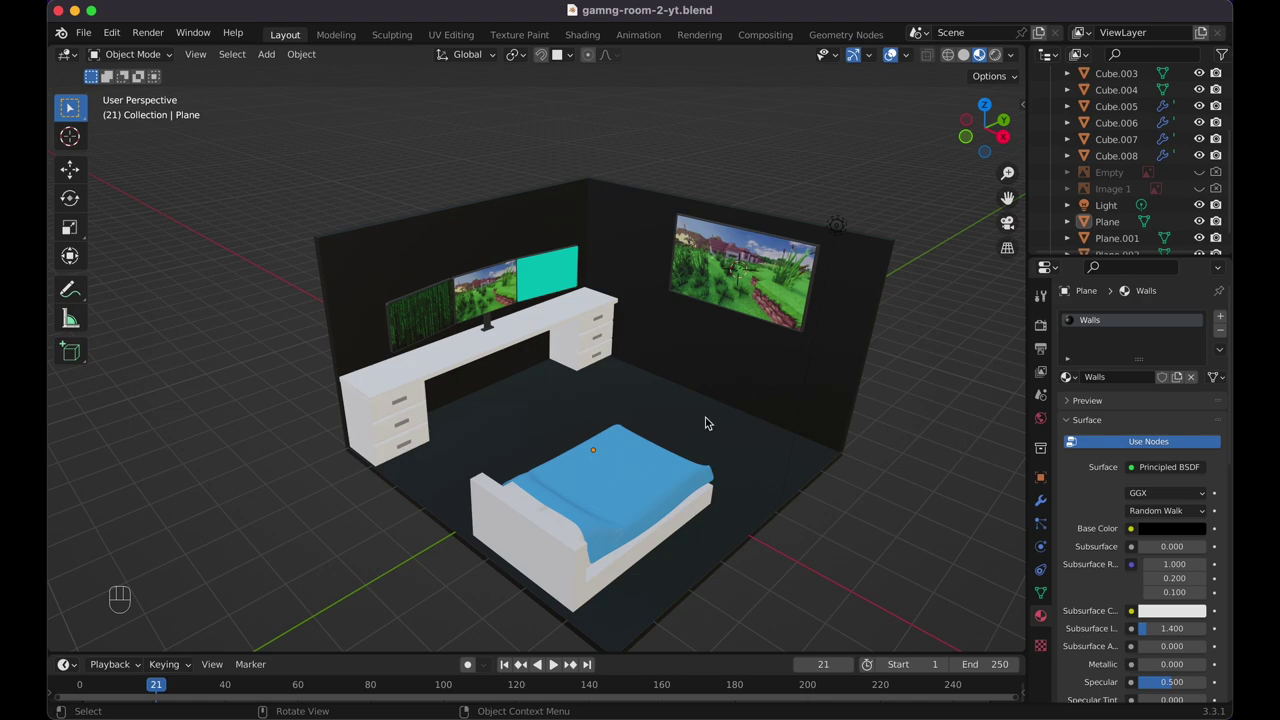
right_click(707, 426)
Add a plane in front of the bed, resize it into a rug and give it the Black material
key("shift+a")
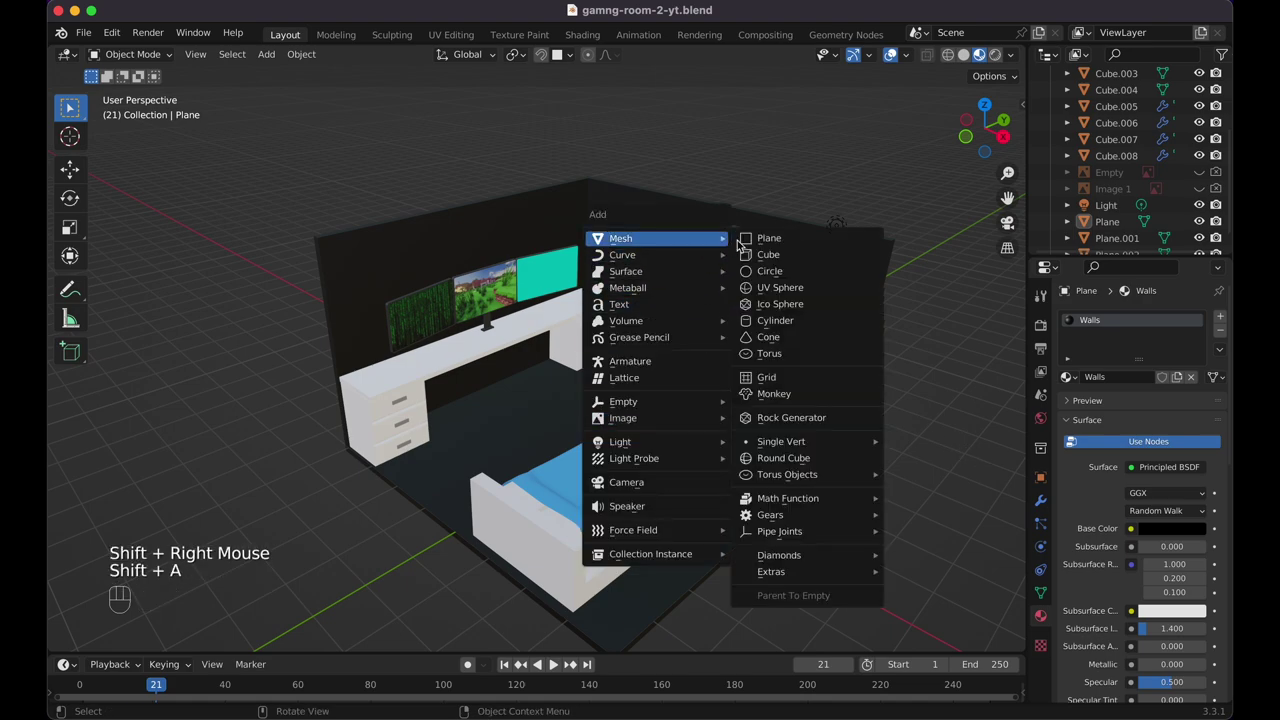
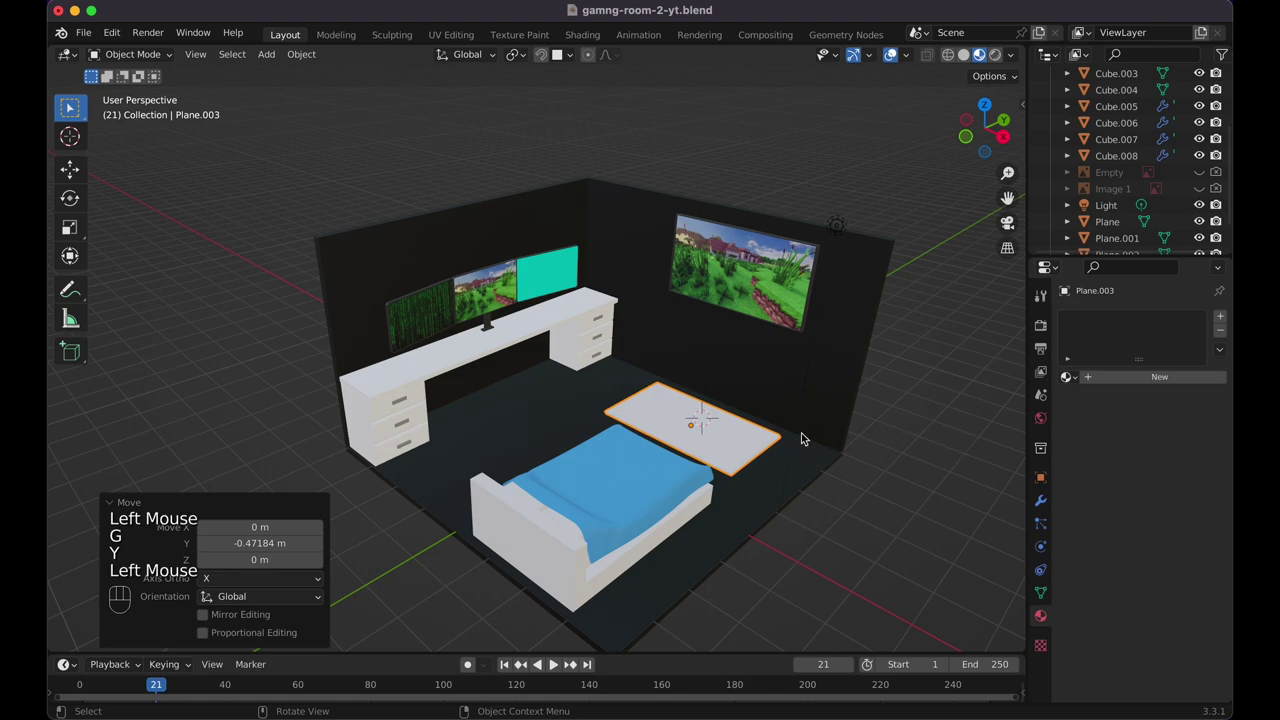
key("Tab")
key("Tab")
double_click(1123, 388)
left_click(1134, 379)
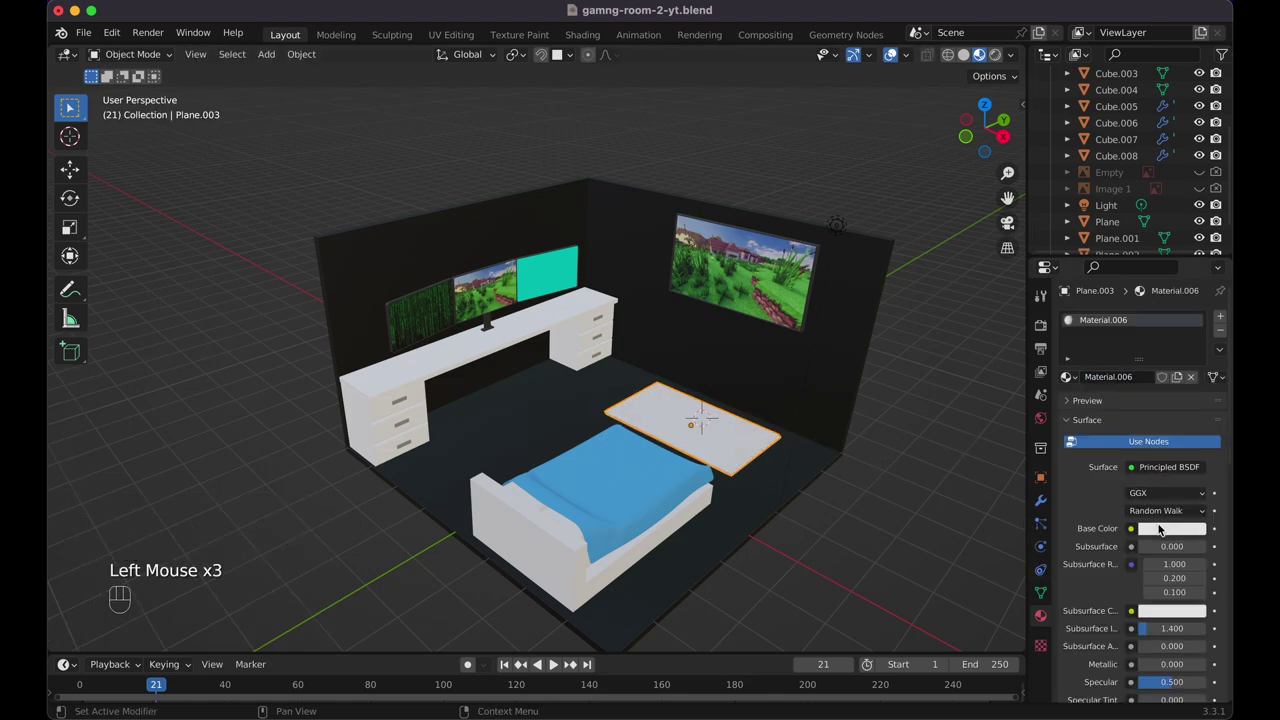
left_click(1071, 371)
left_click(1071, 380)
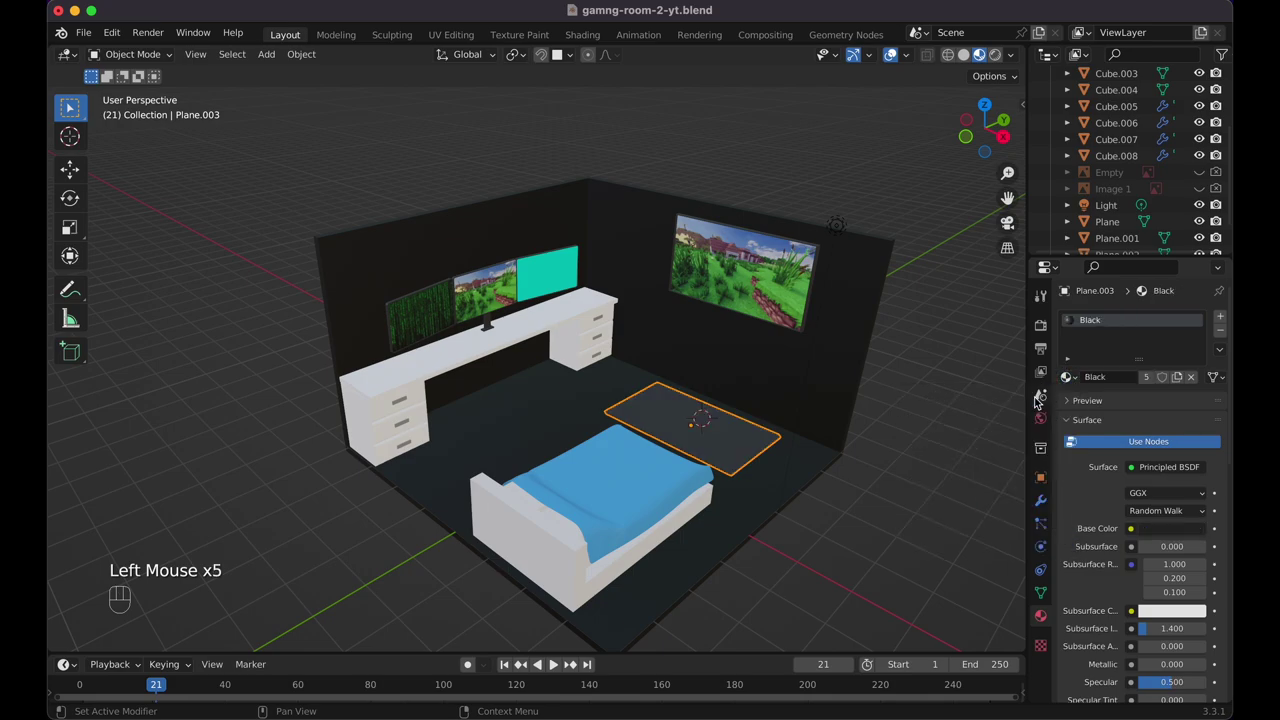
Inset the rug's face and assign a new material with the Minecraft landscape texture to the centre
key("Tab")
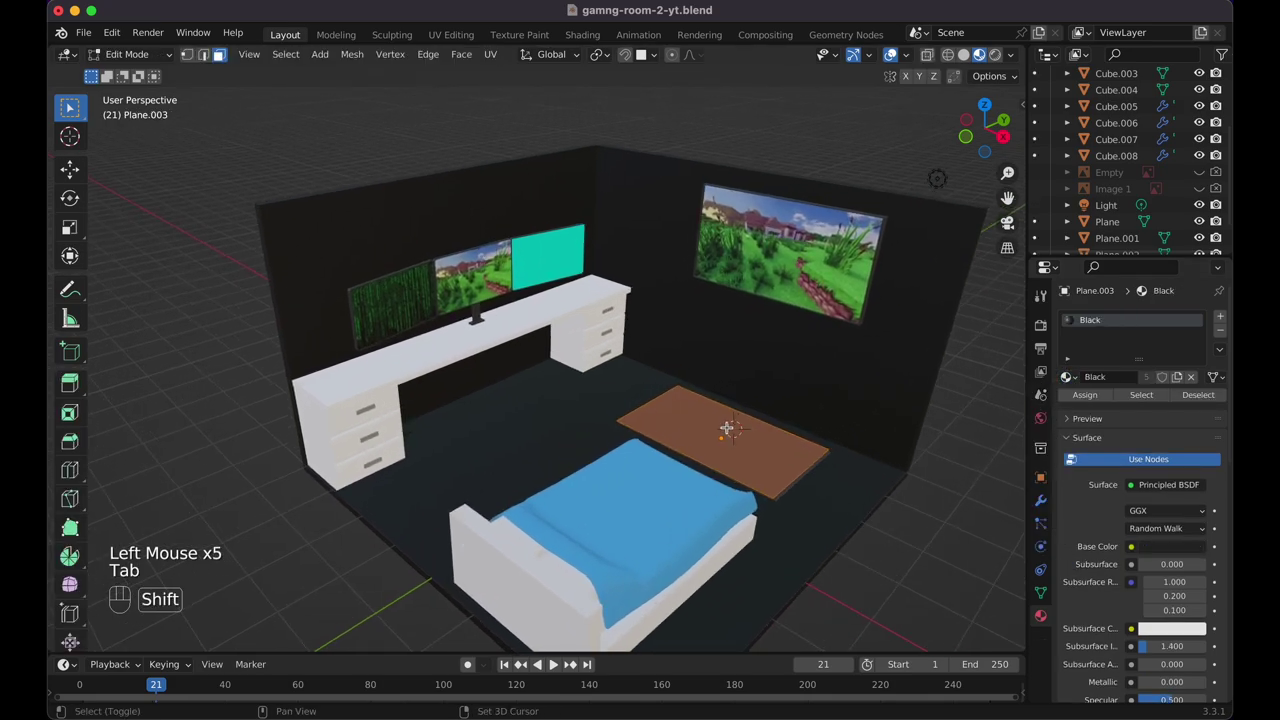
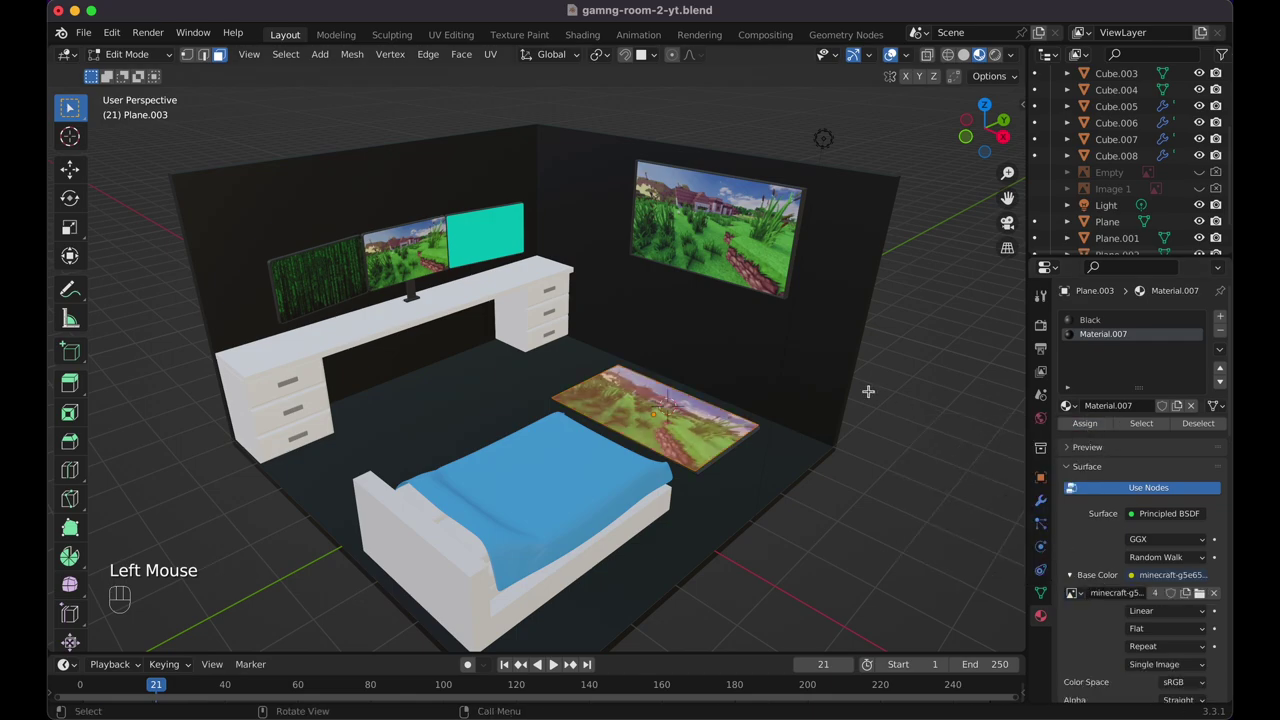
key("Tab")
left_click(921, 410)
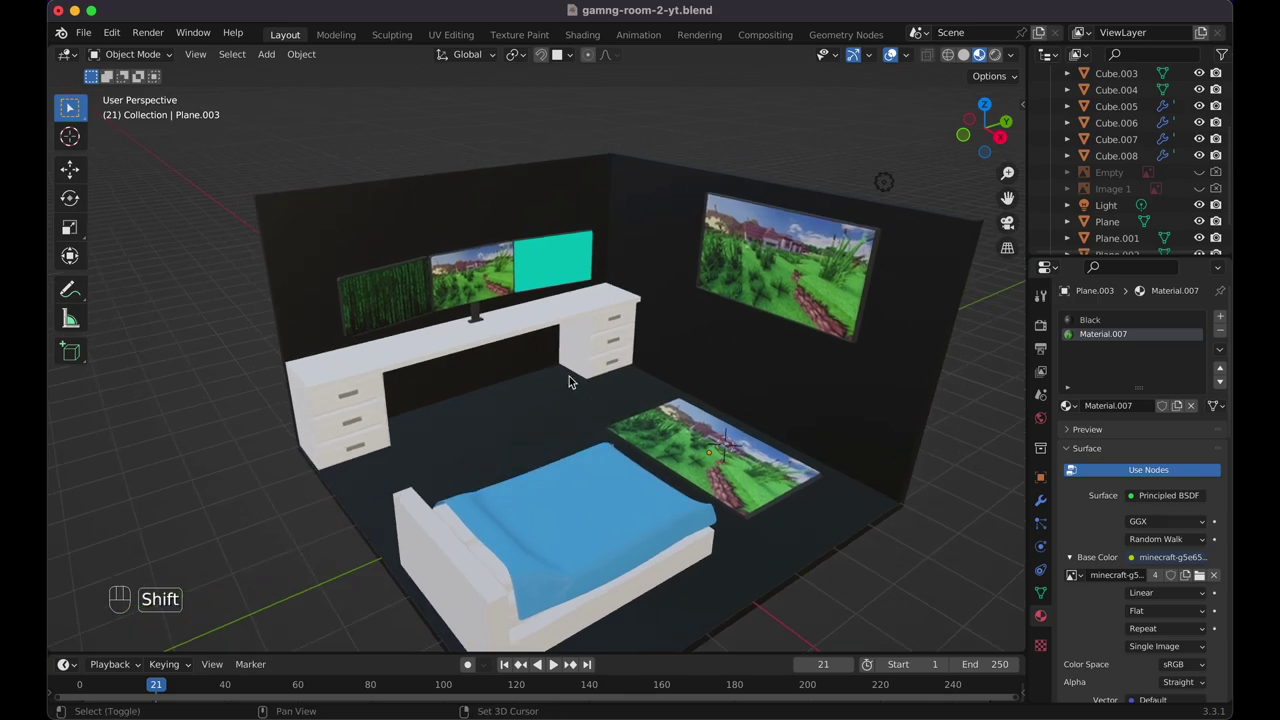
Save the file and look through the orthographic scene camera for the isometric shot
key("super+s")
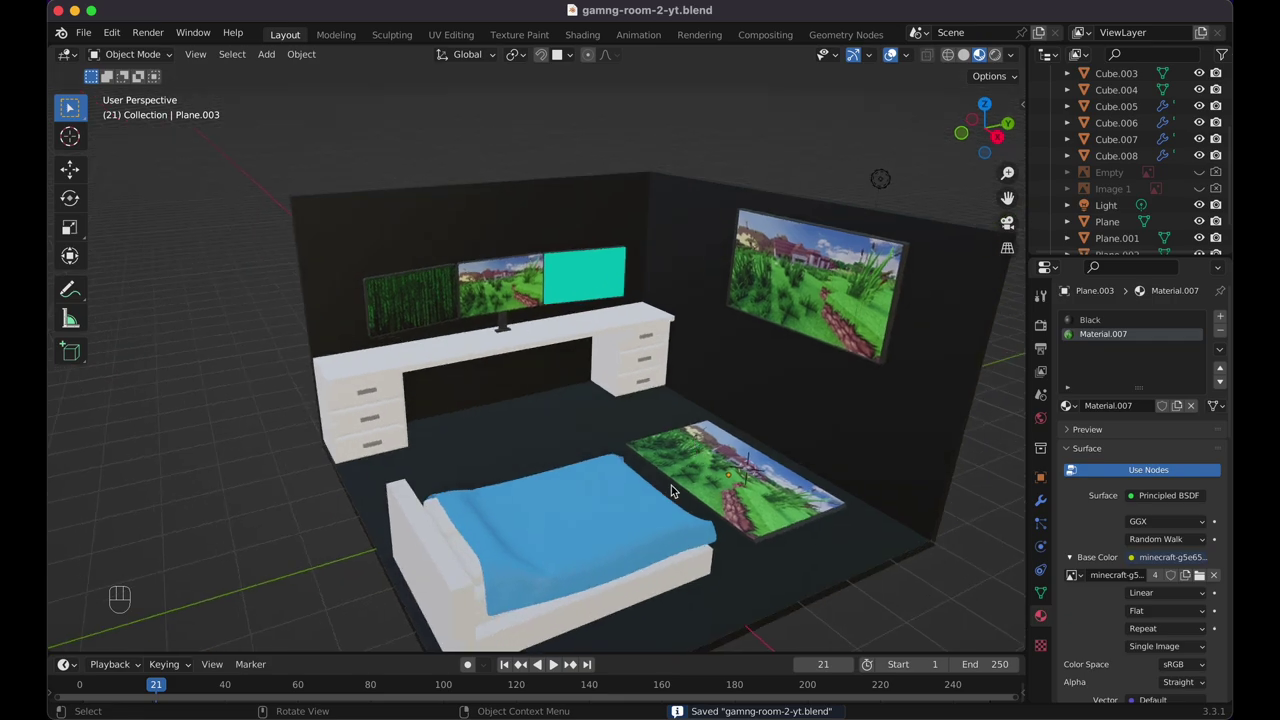
key("KP_0")
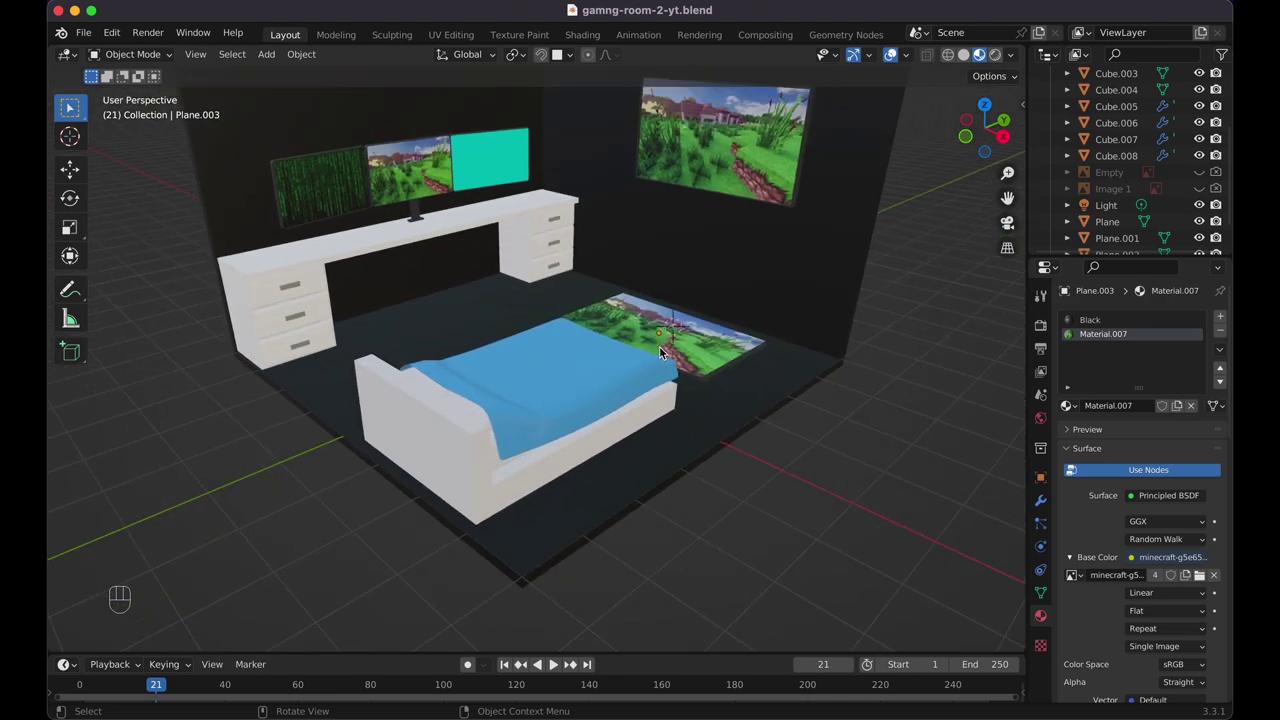
key("KP_0")
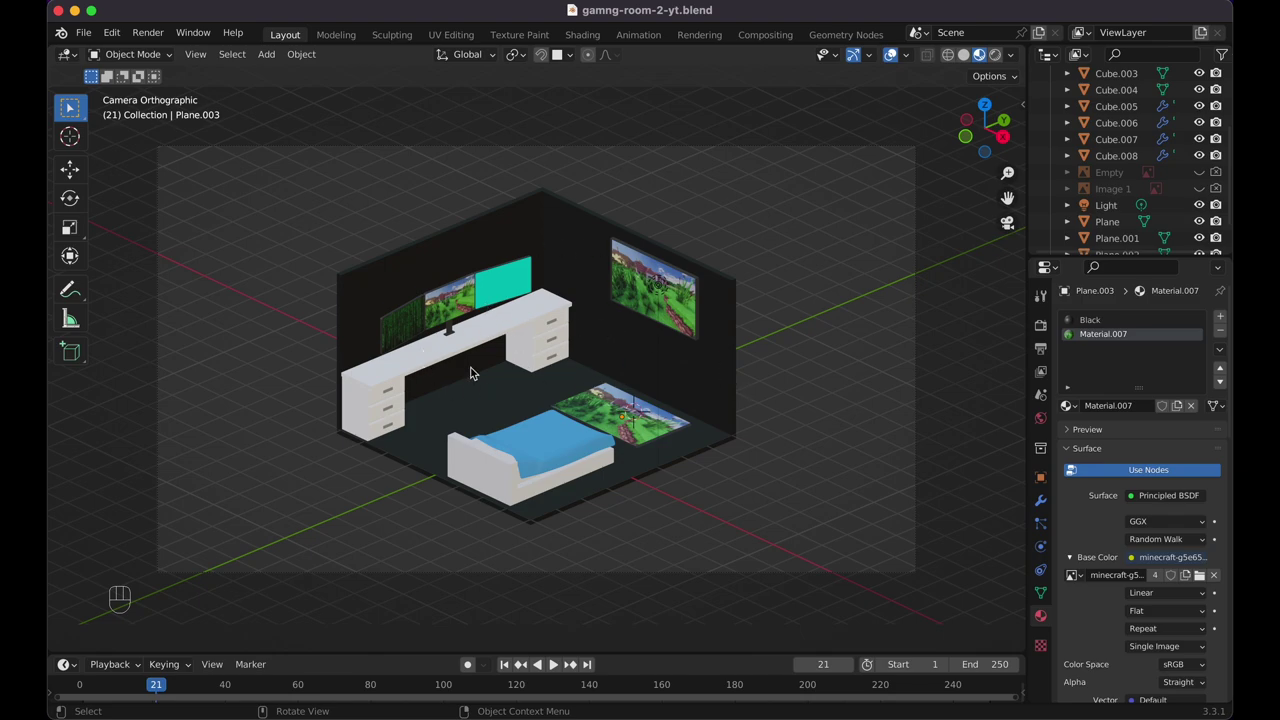
Clear the selection before adding the 1000 W area light above the room
left_click(865, 177)
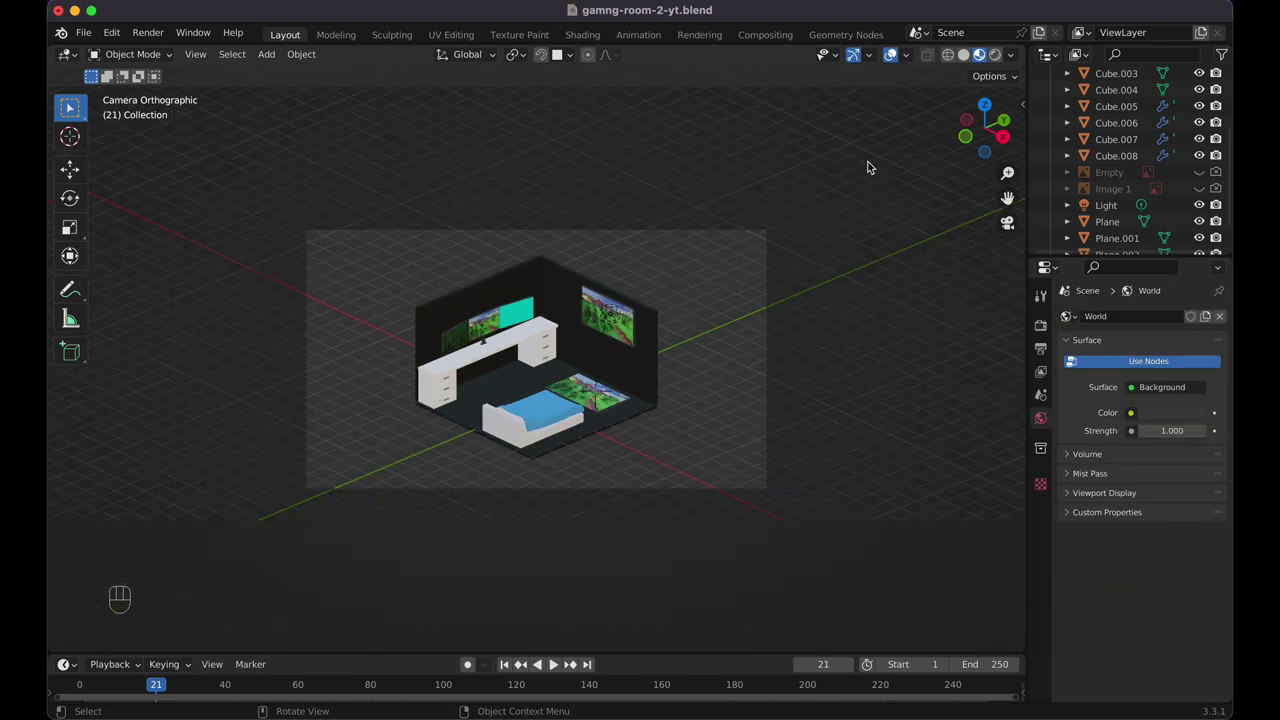
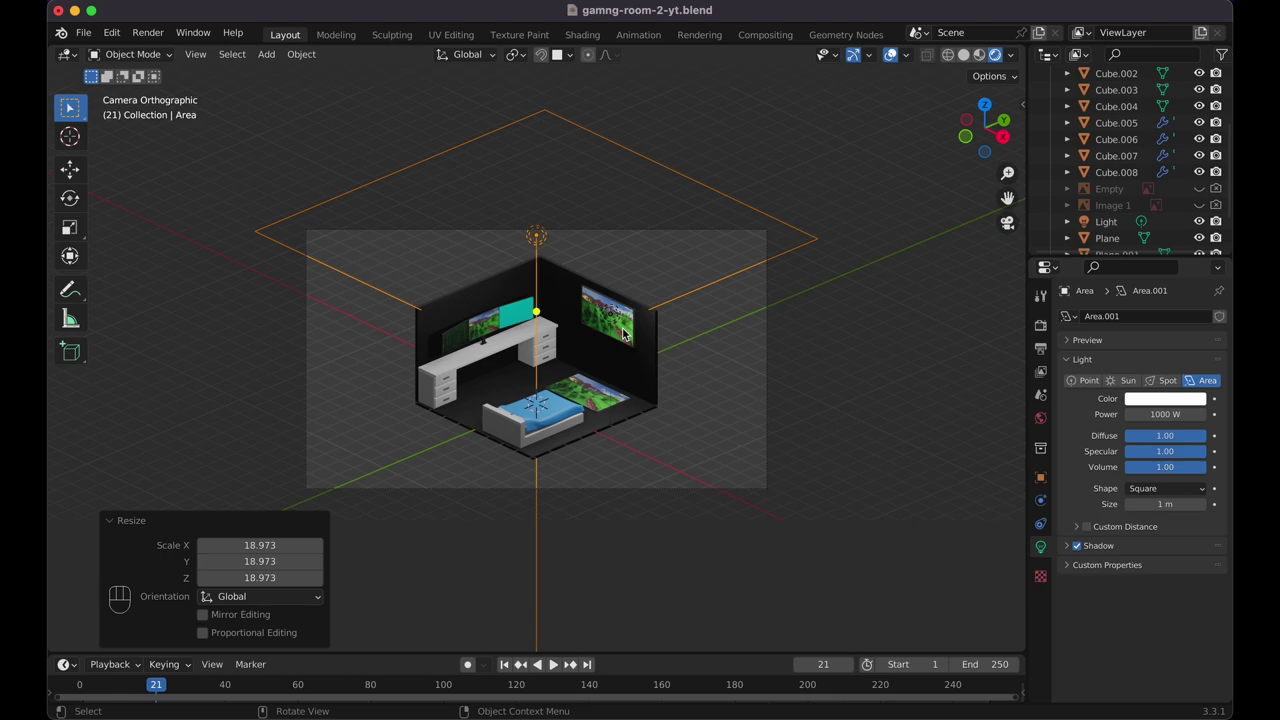
Add a floor plane, scale it up and move it down along Z beneath the room
key("shift+a")
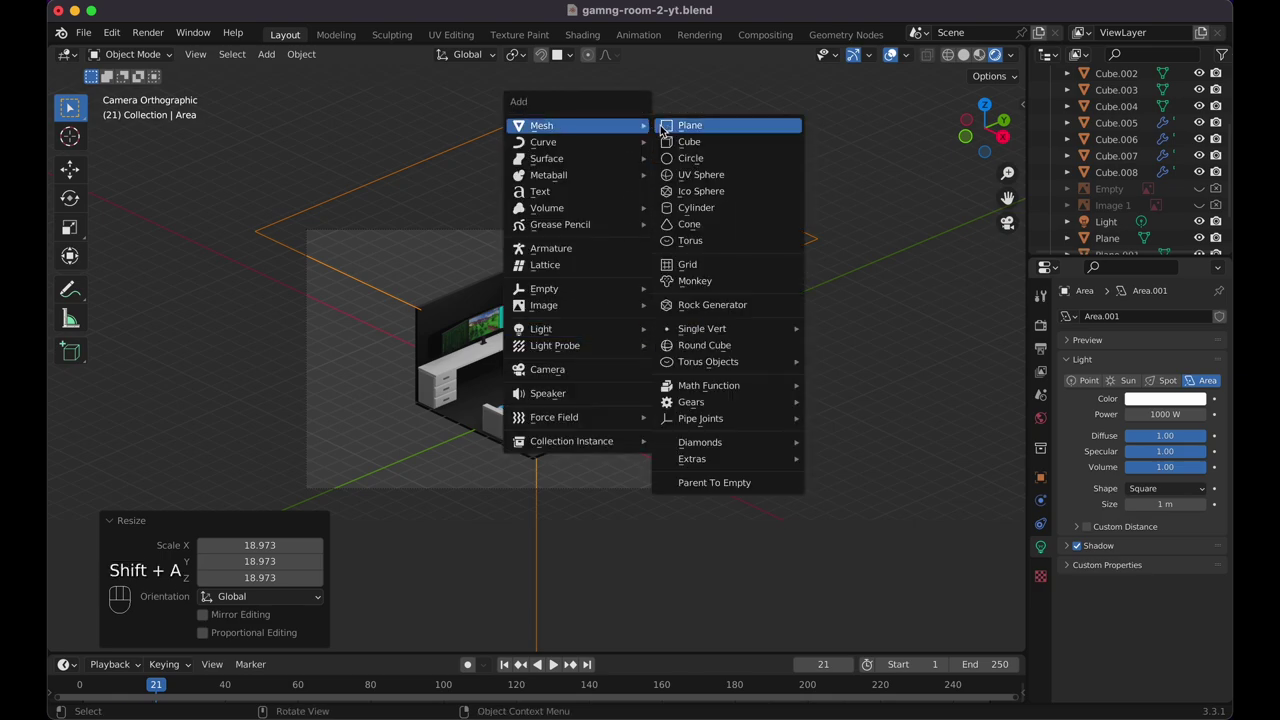
key("s")
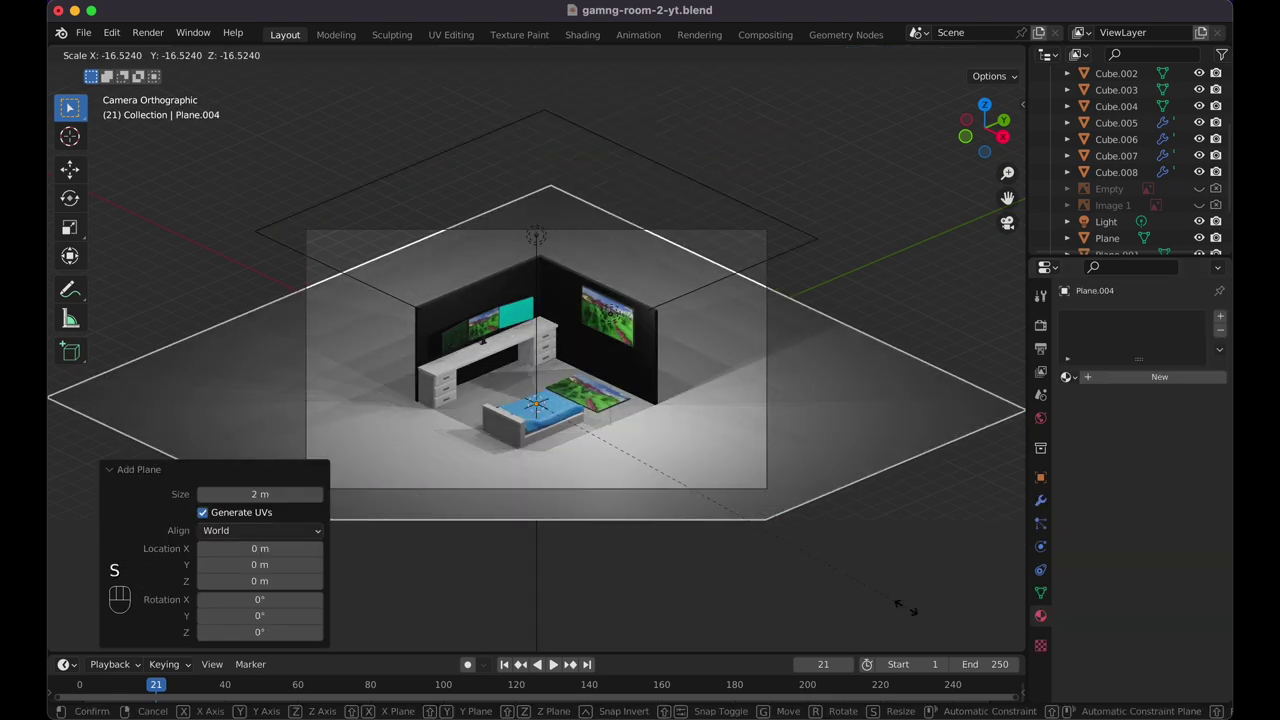
left_click(183, 98)
key("g")
key("z")
key("g")
key("z")
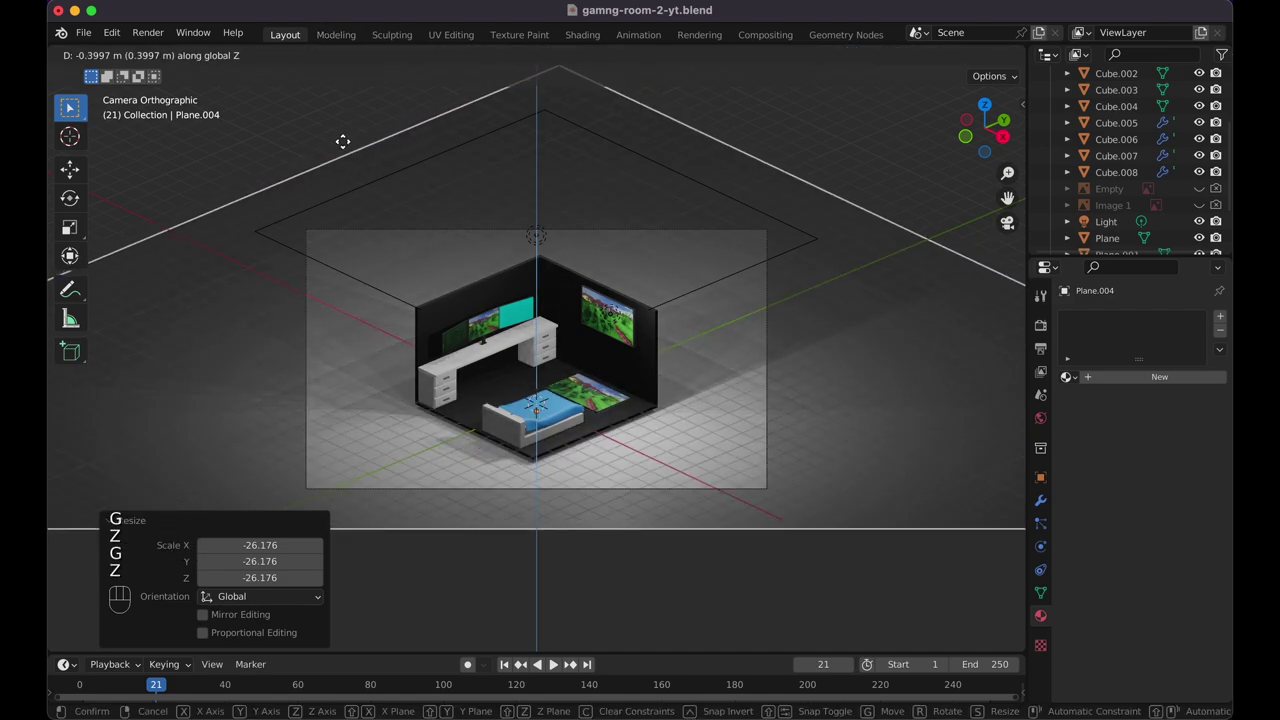
left_click(347, 146)
Give the backdrop plane a new black material with Roughness 1.0, then select the room's walls
key("KP_1")
key("KP_0")
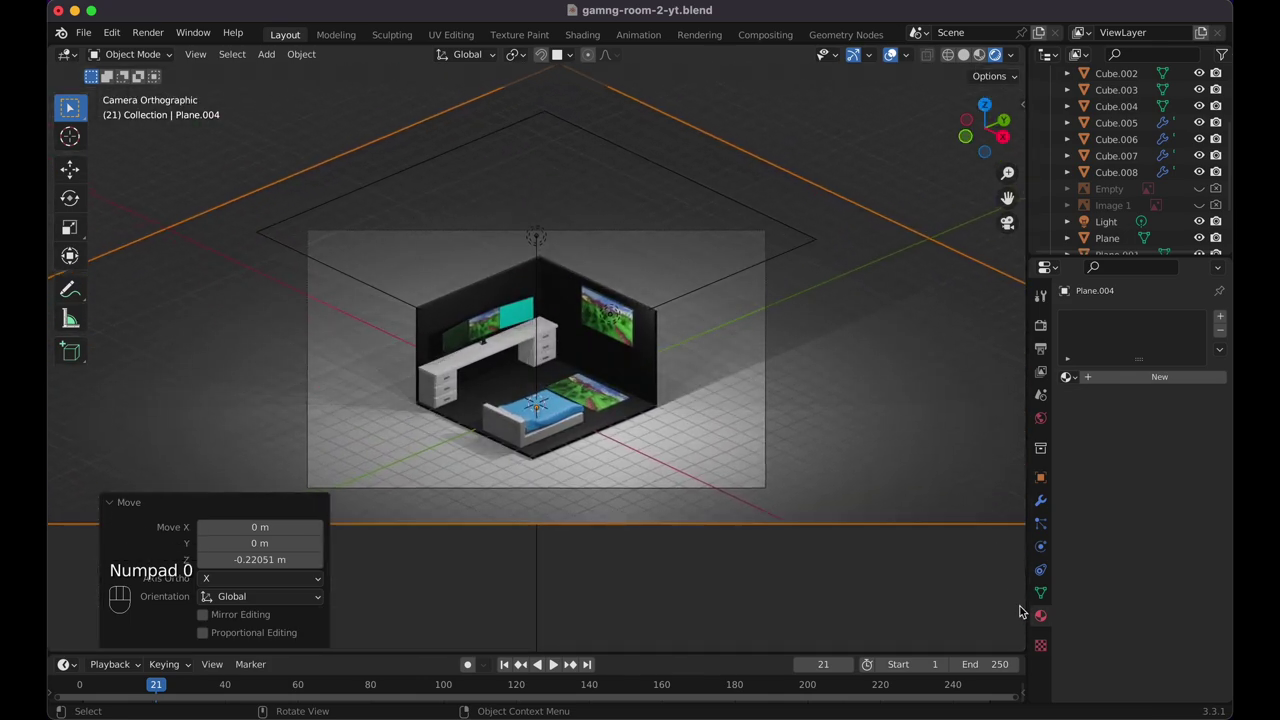
left_click_drag(1100, 377, 1137, 511)
left_click(1158, 533)
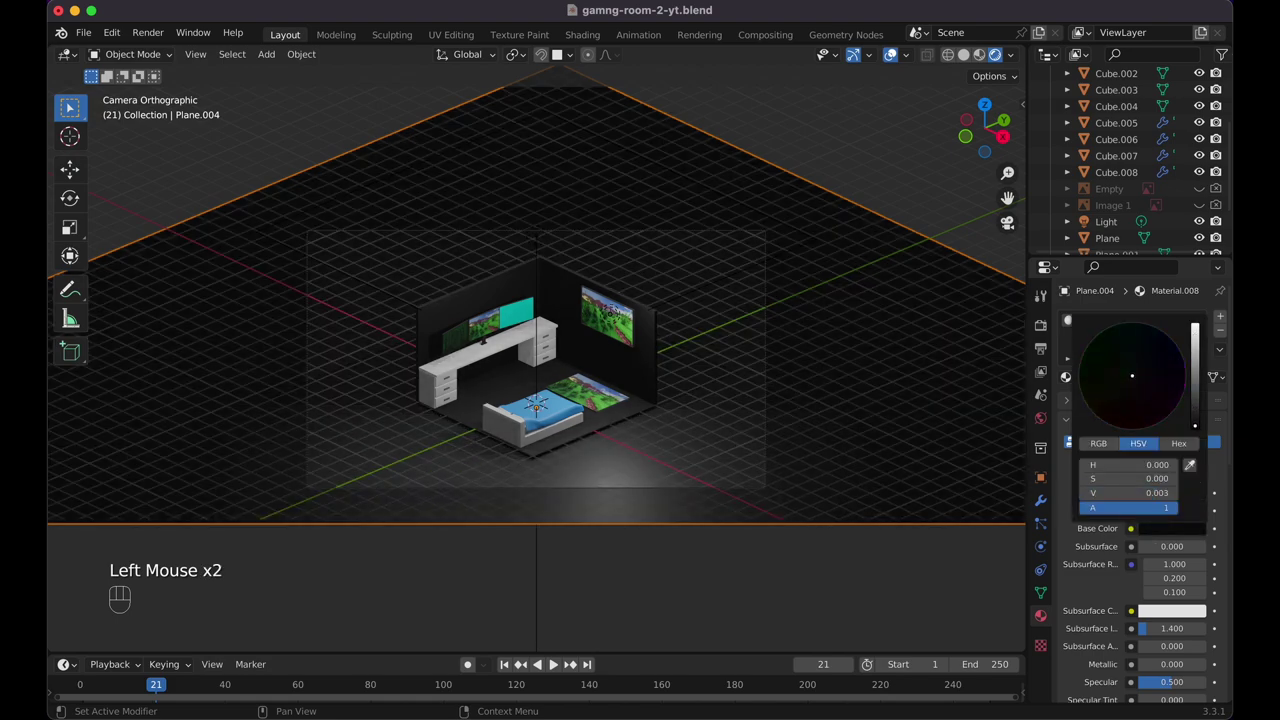
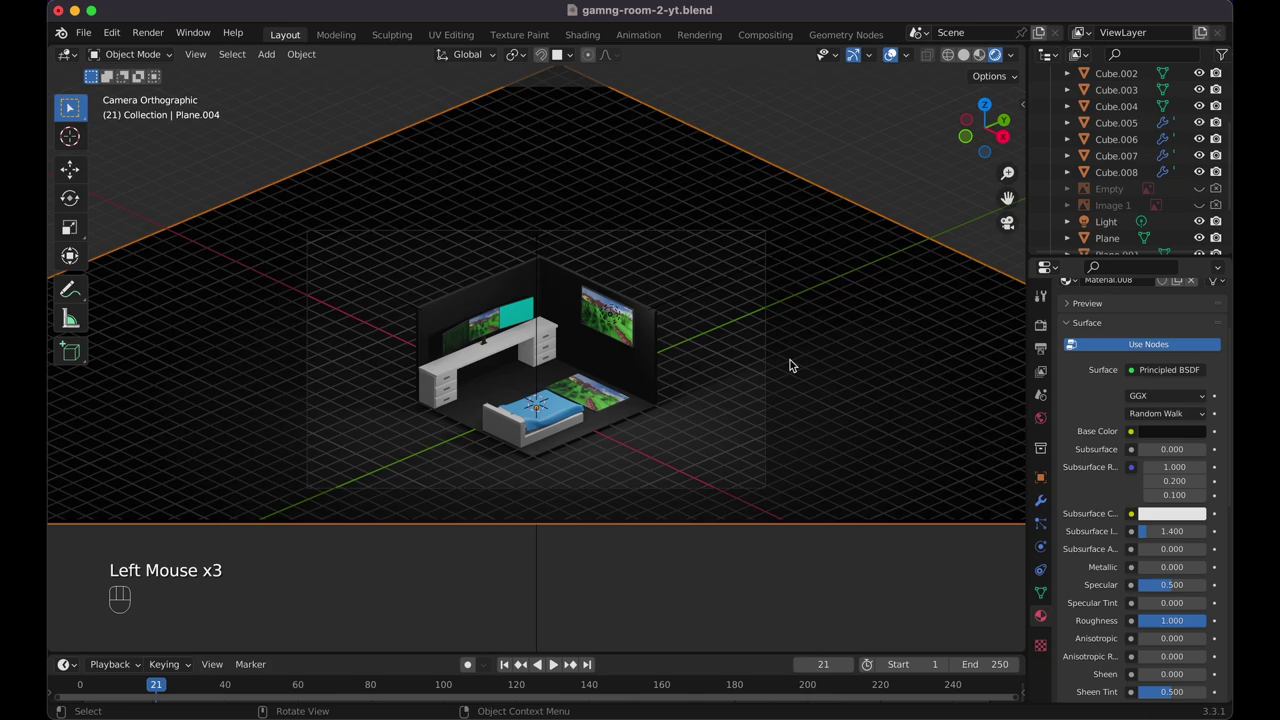
left_click(544, 317)
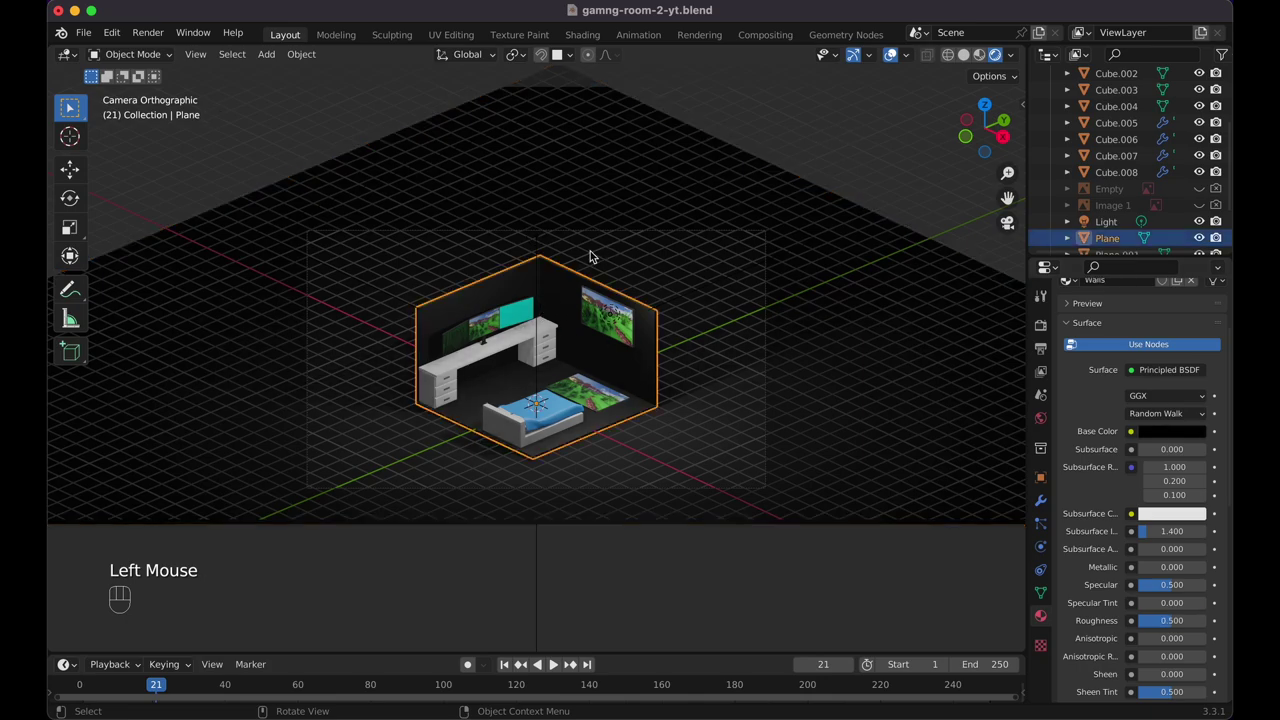
Select the area light above the room in the viewport
left_click(539, 260)
left_click(539, 255)
left_click(548, 255)
left_click(532, 219)
left_click_drag(549, 255, 576, 258)
left_click(542, 242)
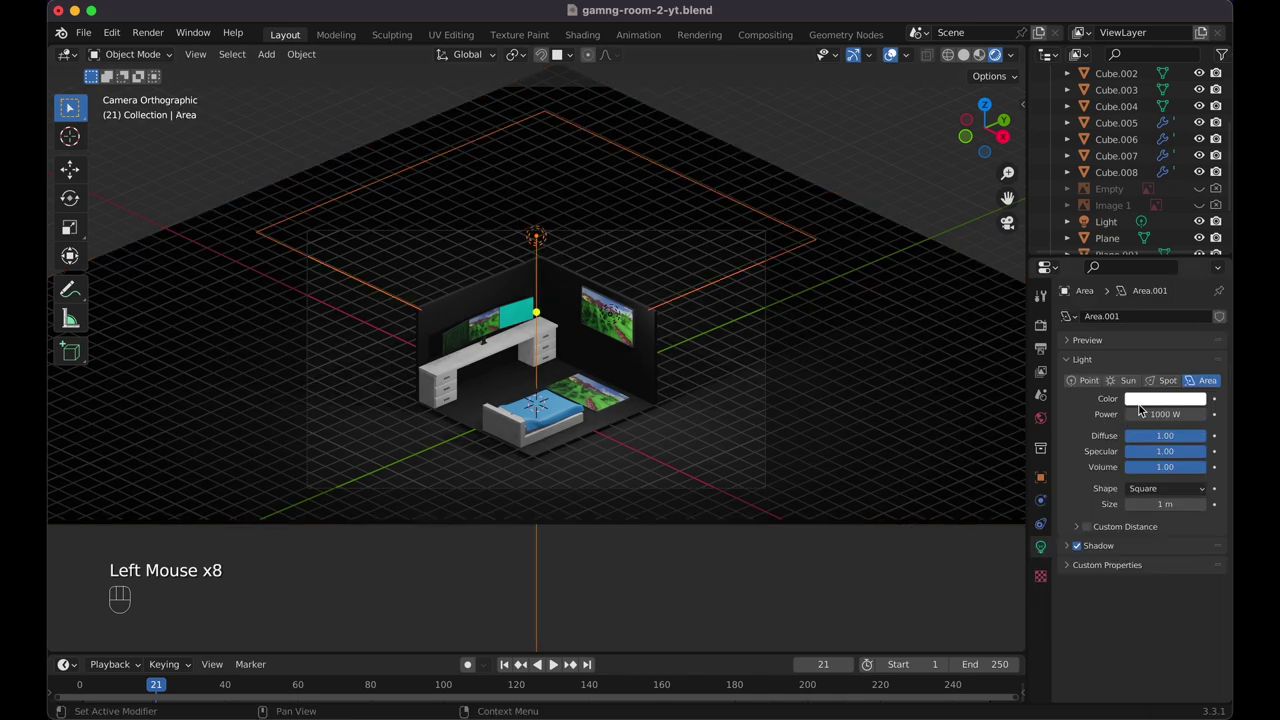
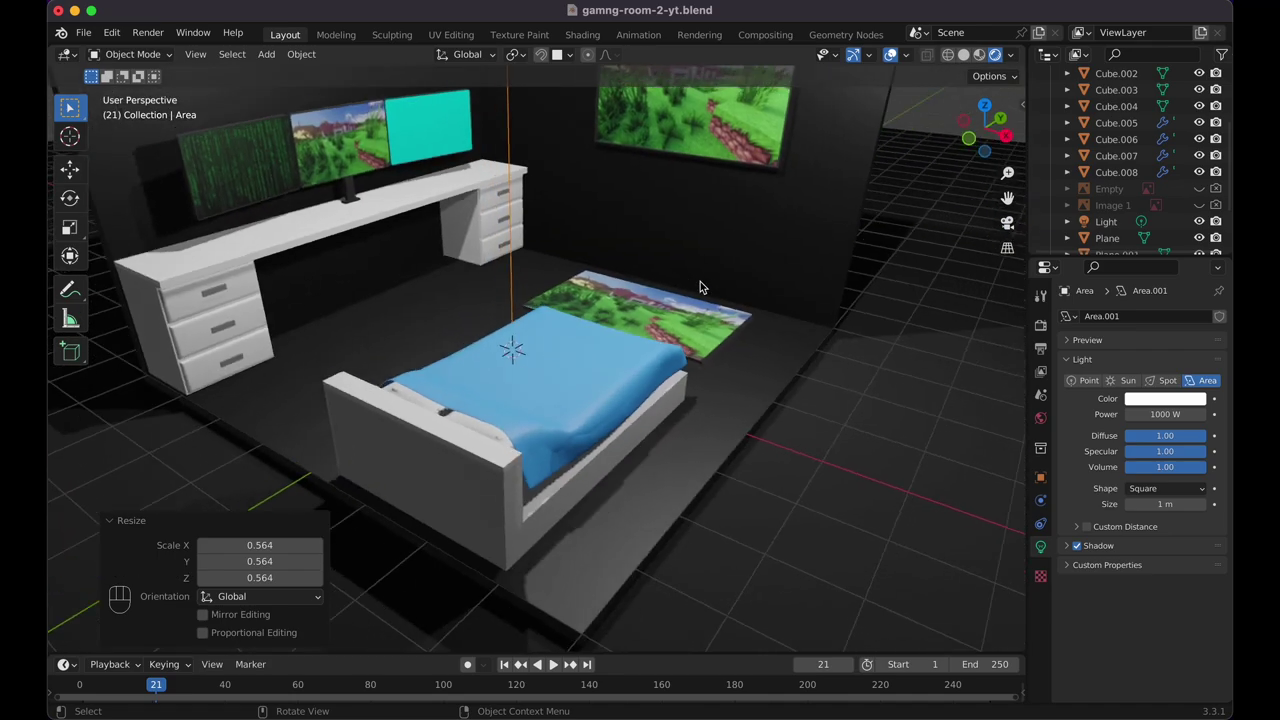
In top view add a 2000 W blue point light, position it beside the room and raise it on Z
key("KP_7")
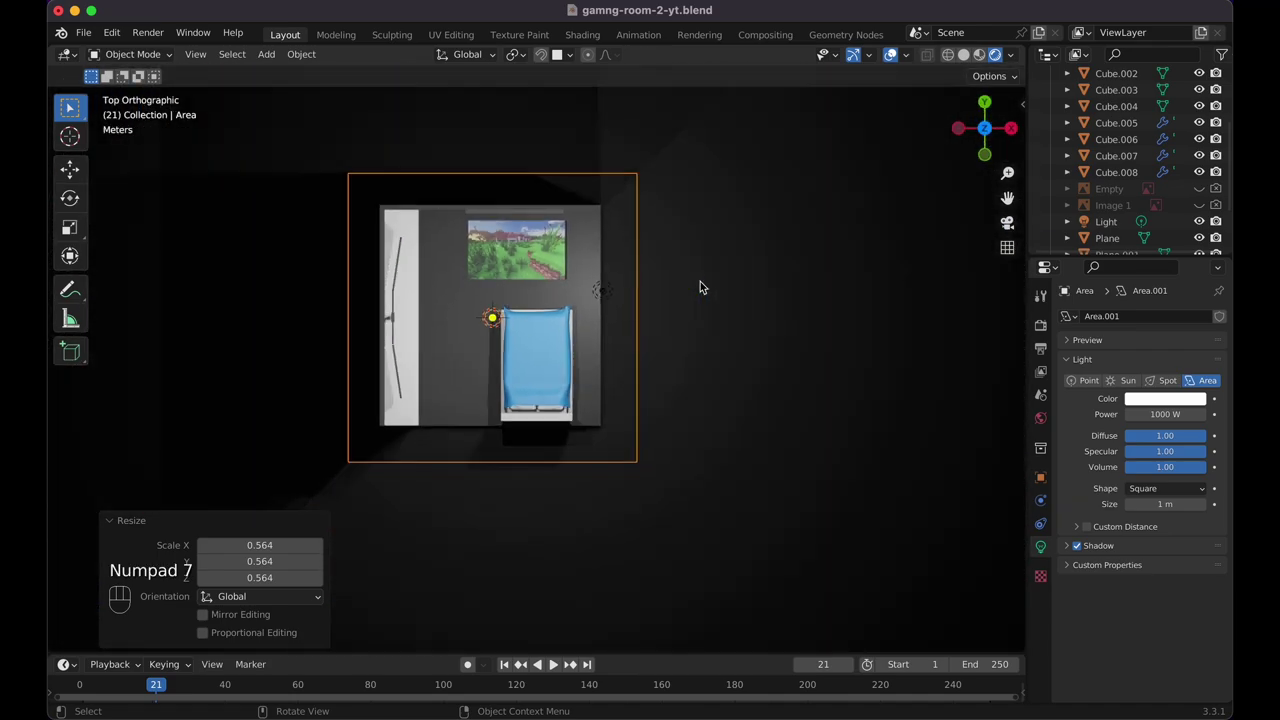
key("shift+a")
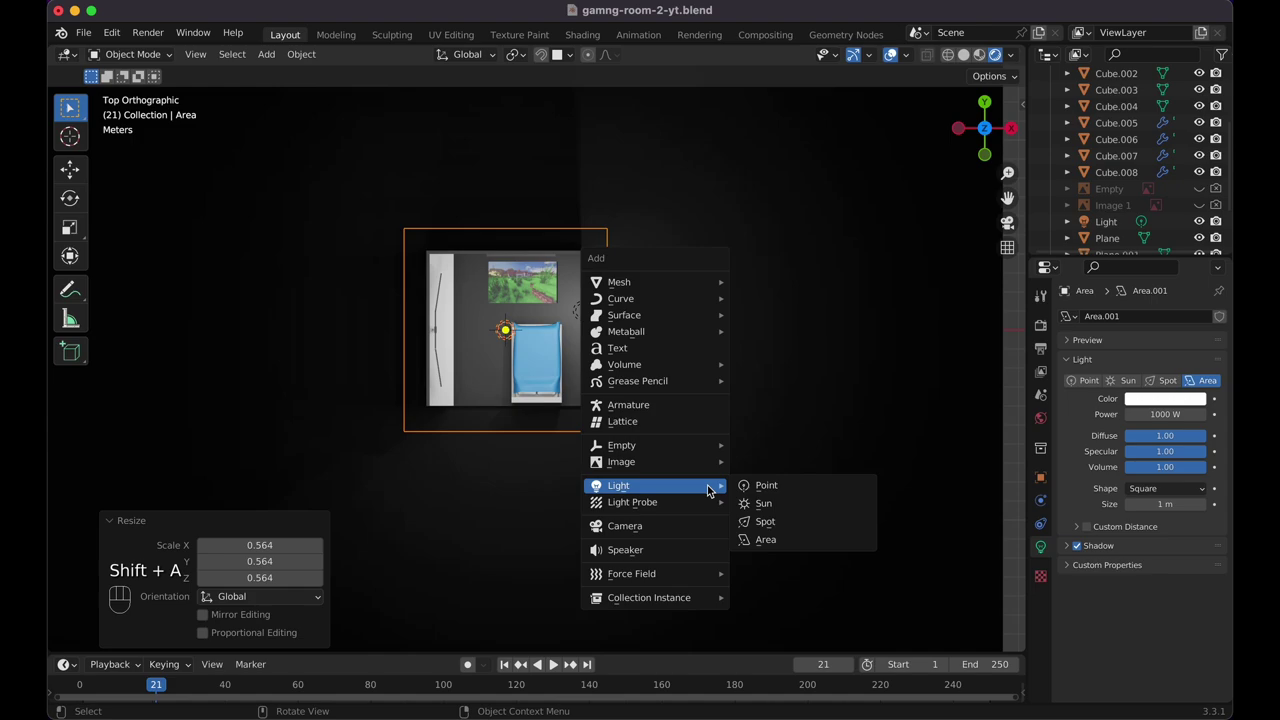
key("g")
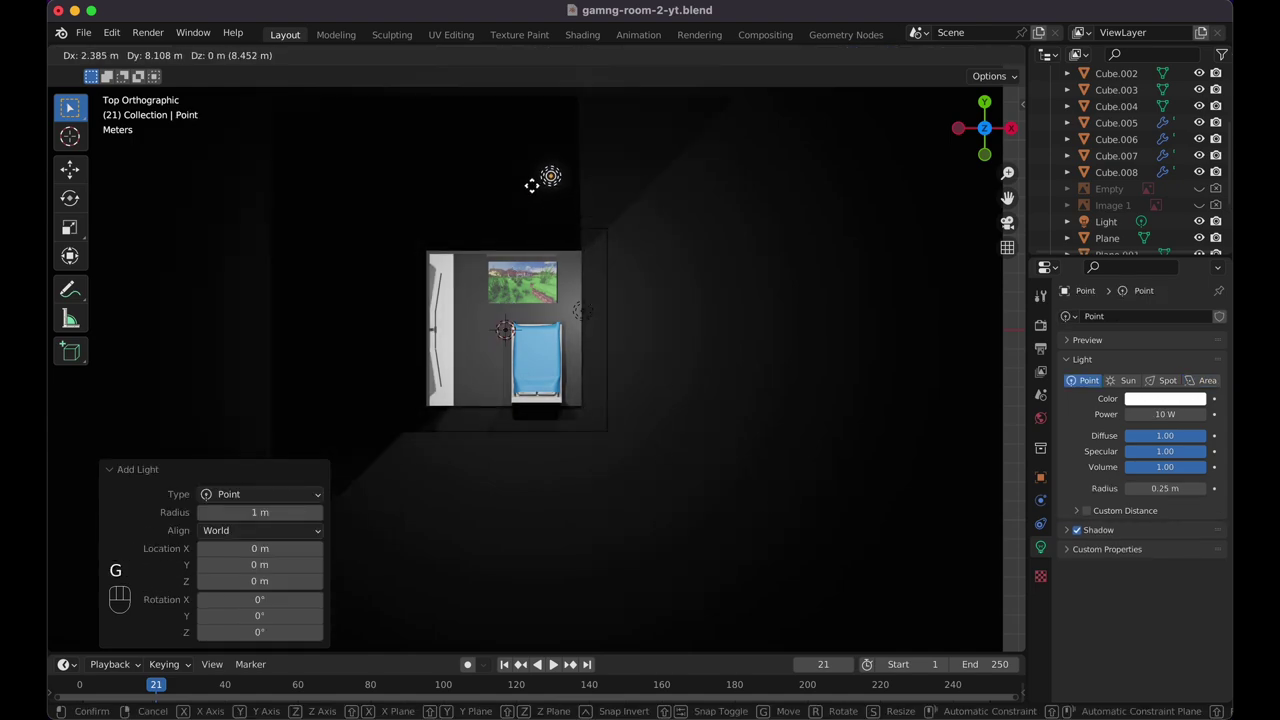
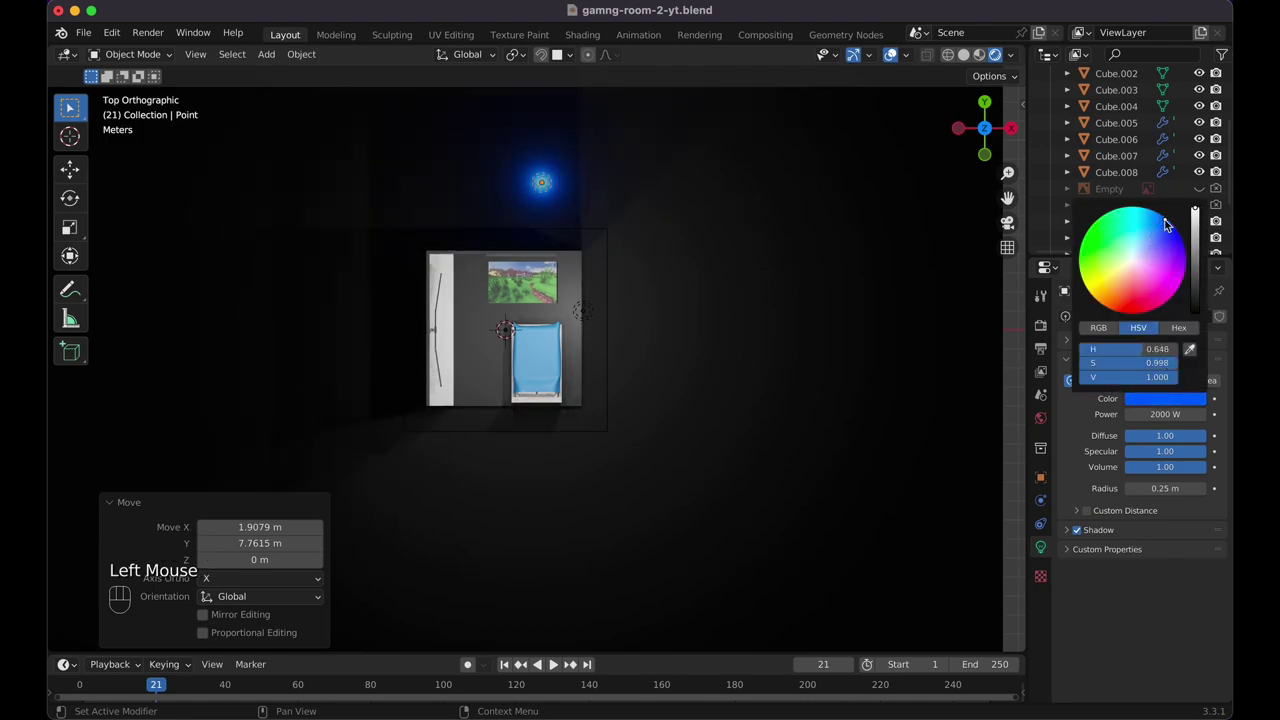
key("KP_0")
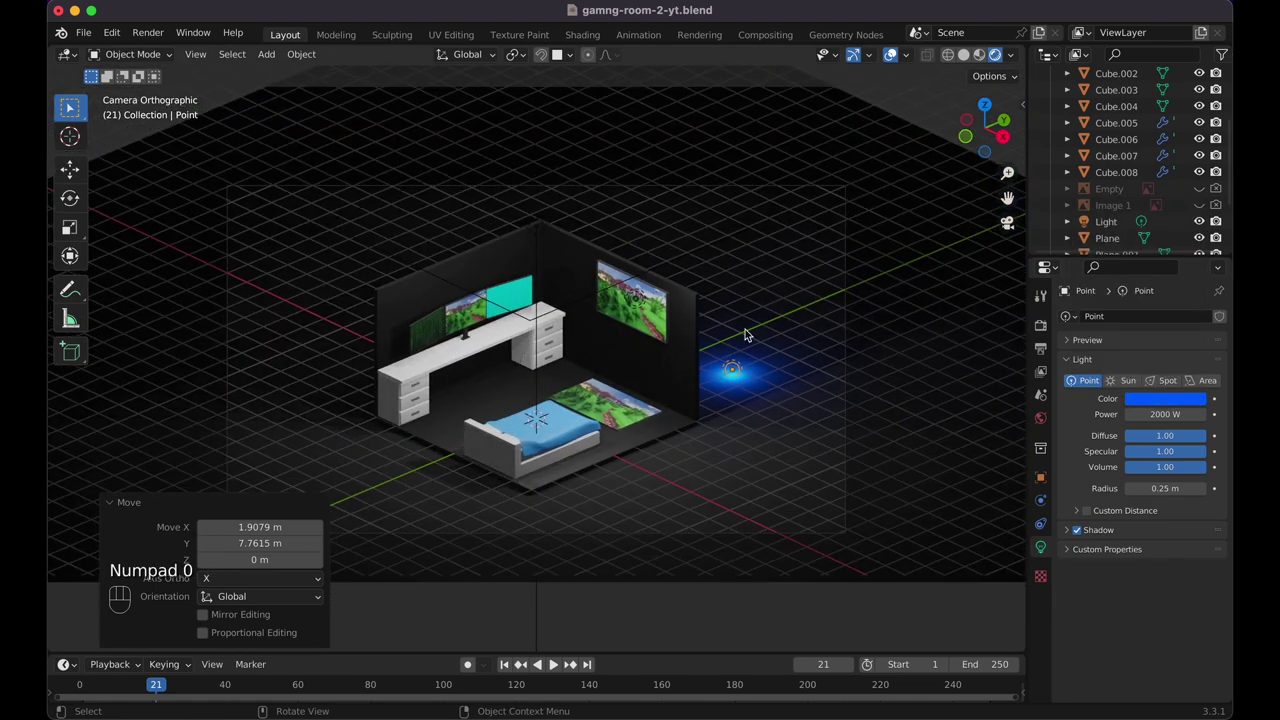
key("g")
key("z")
left_click(784, 249)
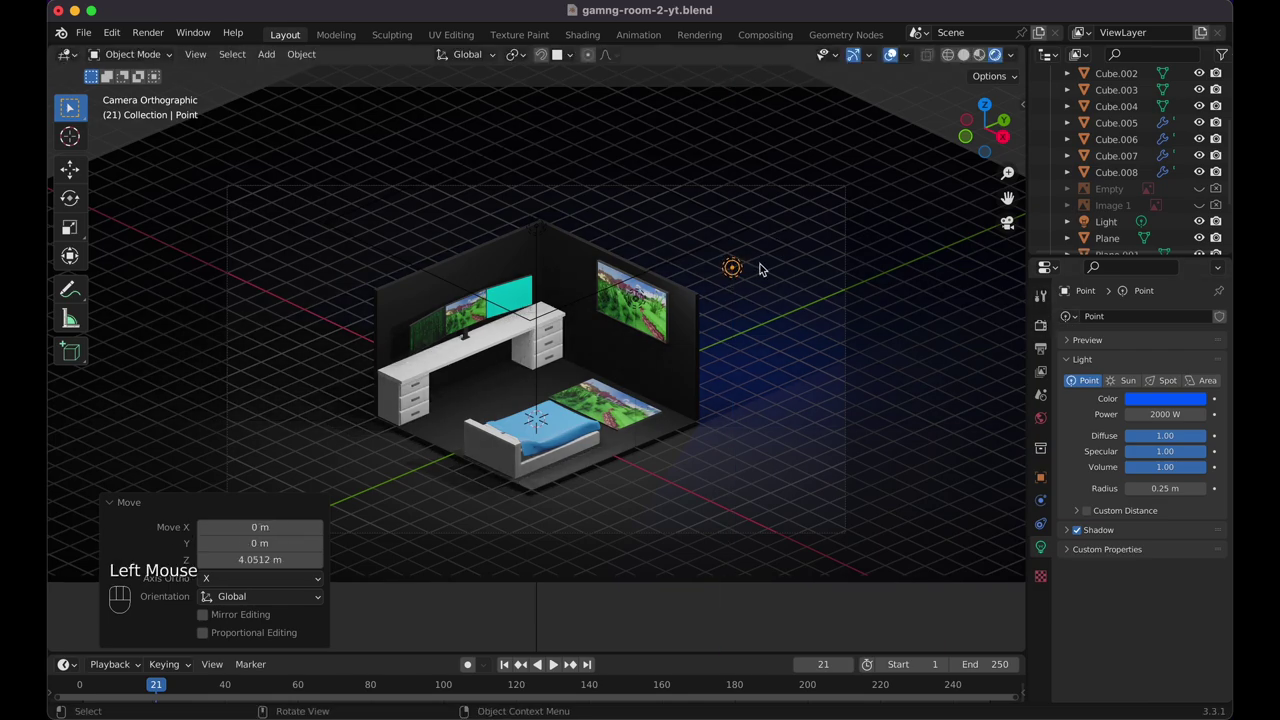
Duplicate the point light twice around the room, tinting the copies pink and orange
key("KP_7")
key("shift+d")
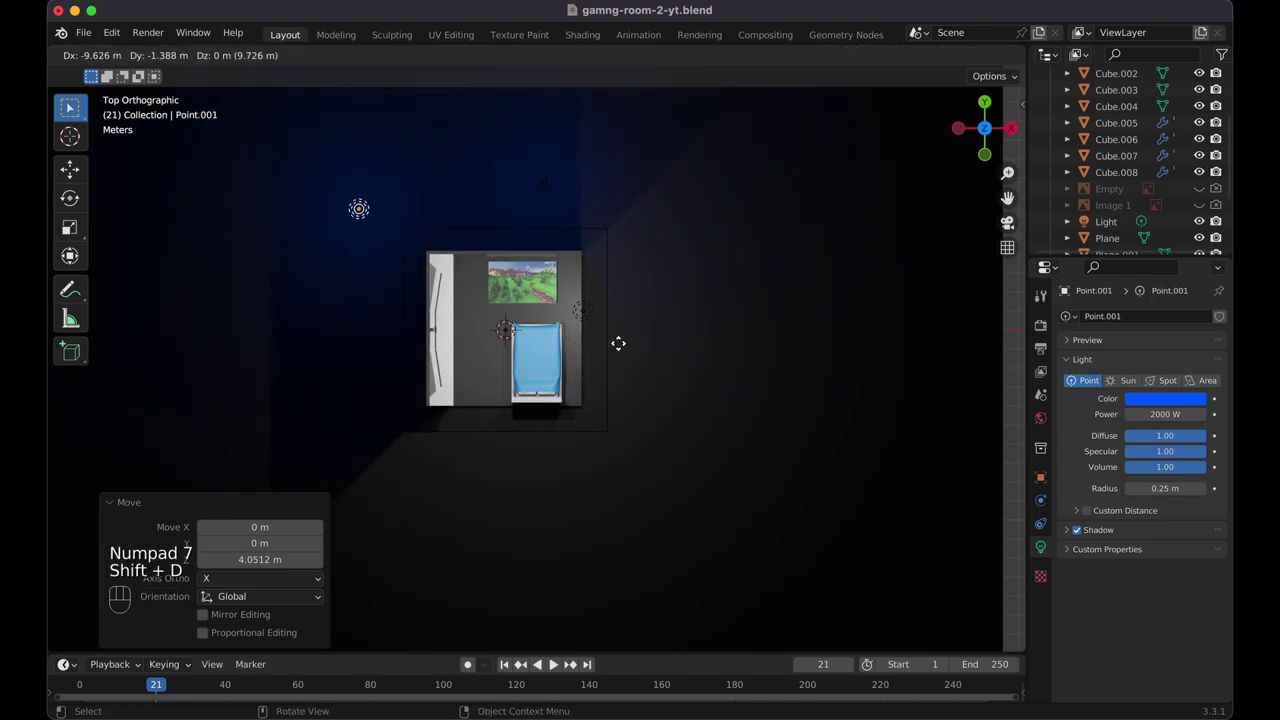
left_click(607, 339)
left_click(1186, 407)
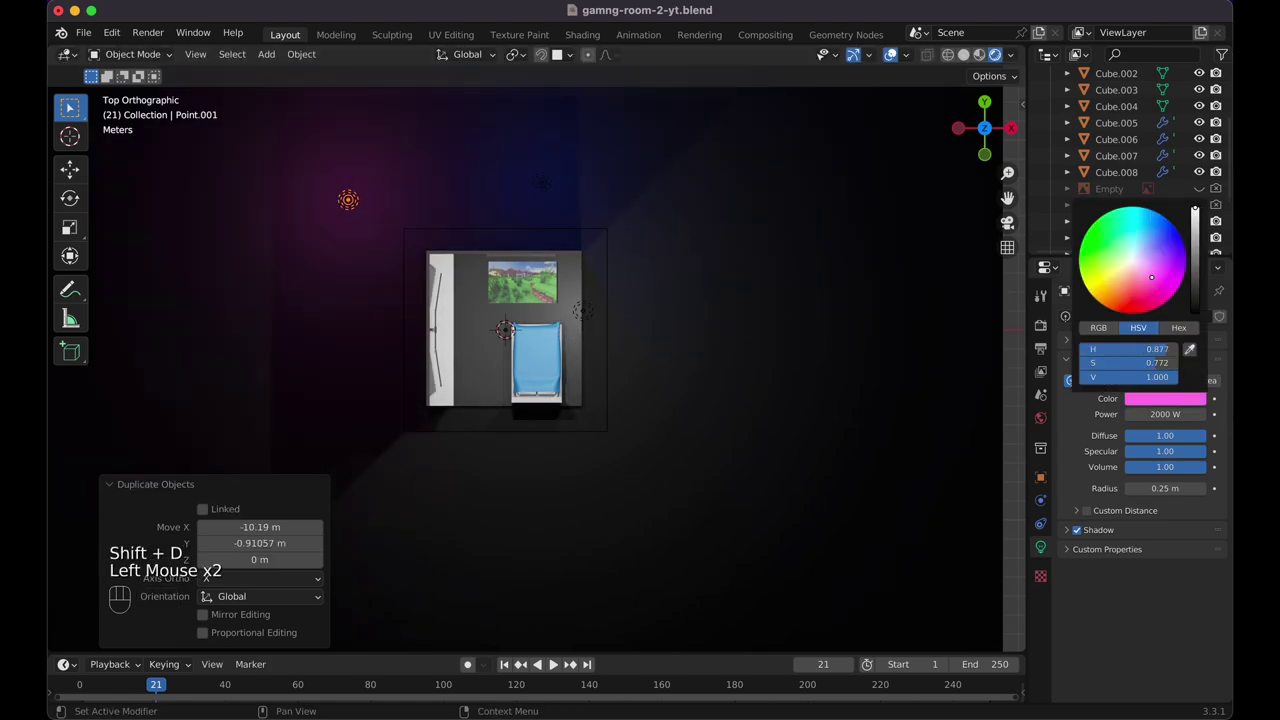
key("shift+d")
left_click(462, 508)
left_click(1177, 426)
left_click(1179, 409)
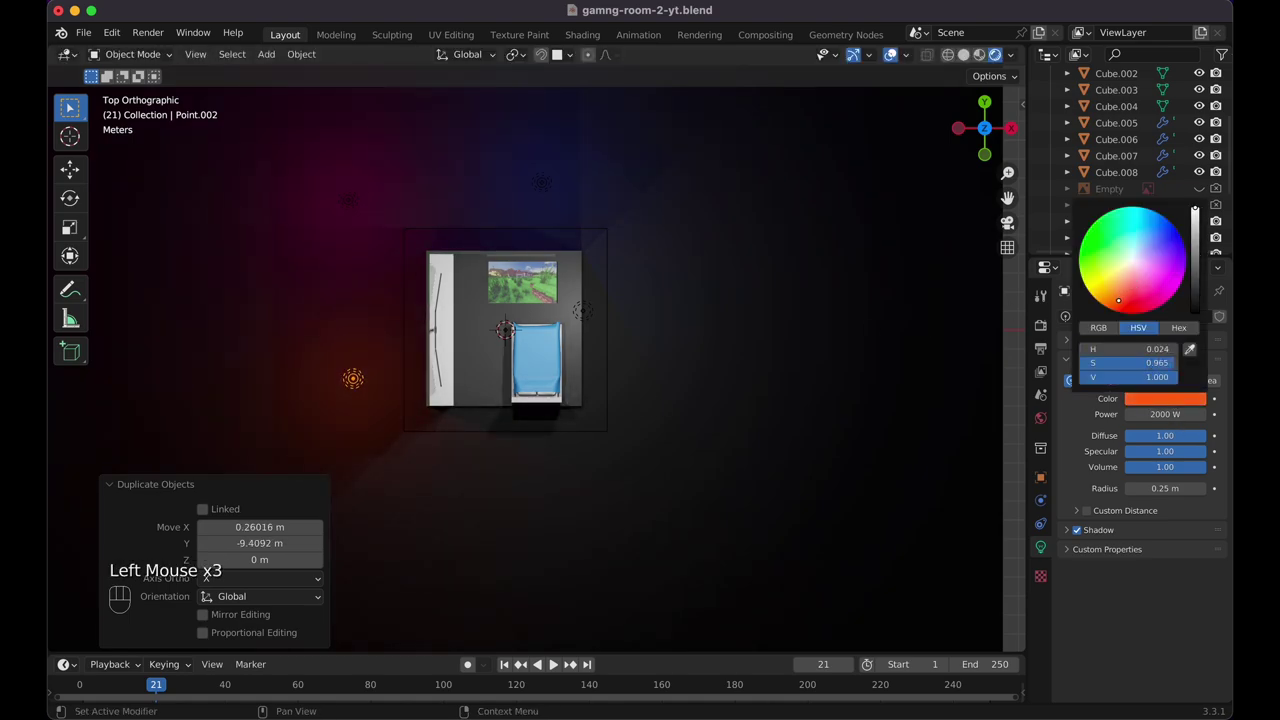
key("KP_0")
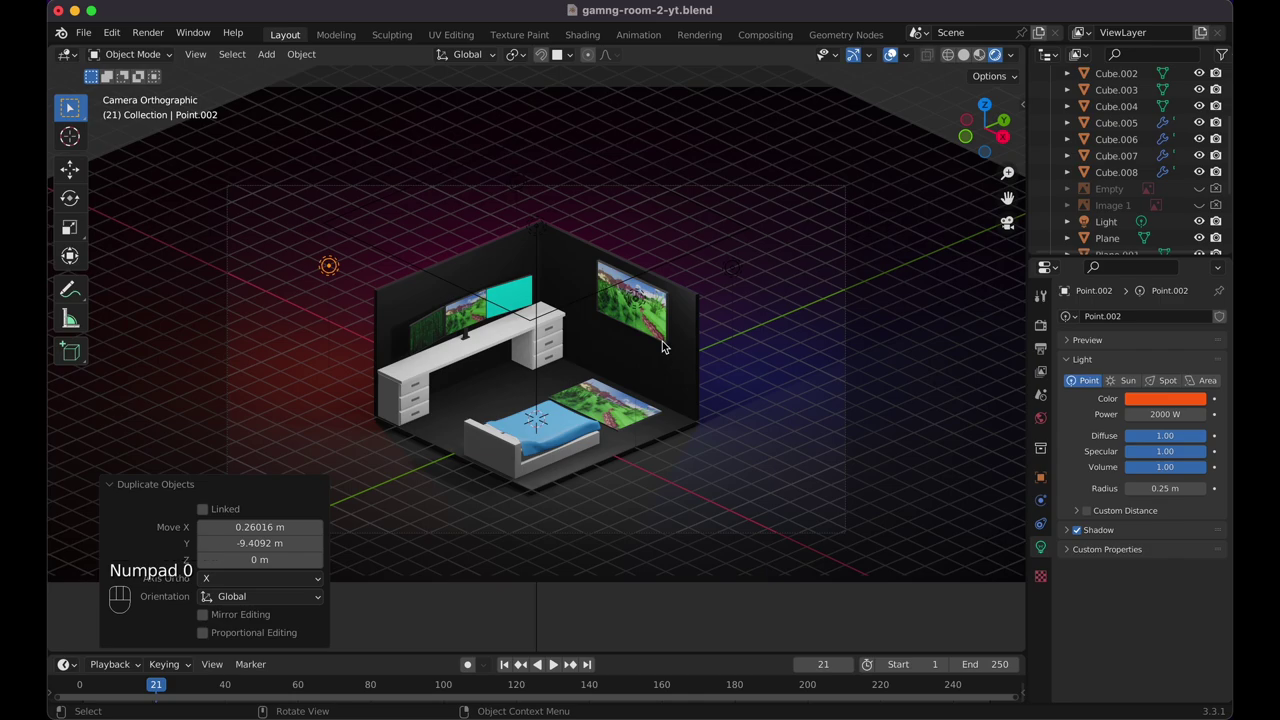
left_click(1046, 332)
Switch the render engine to Cycles and set the blue point light's power to 3000 W
left_click_drag(1157, 320, 1156, 371)
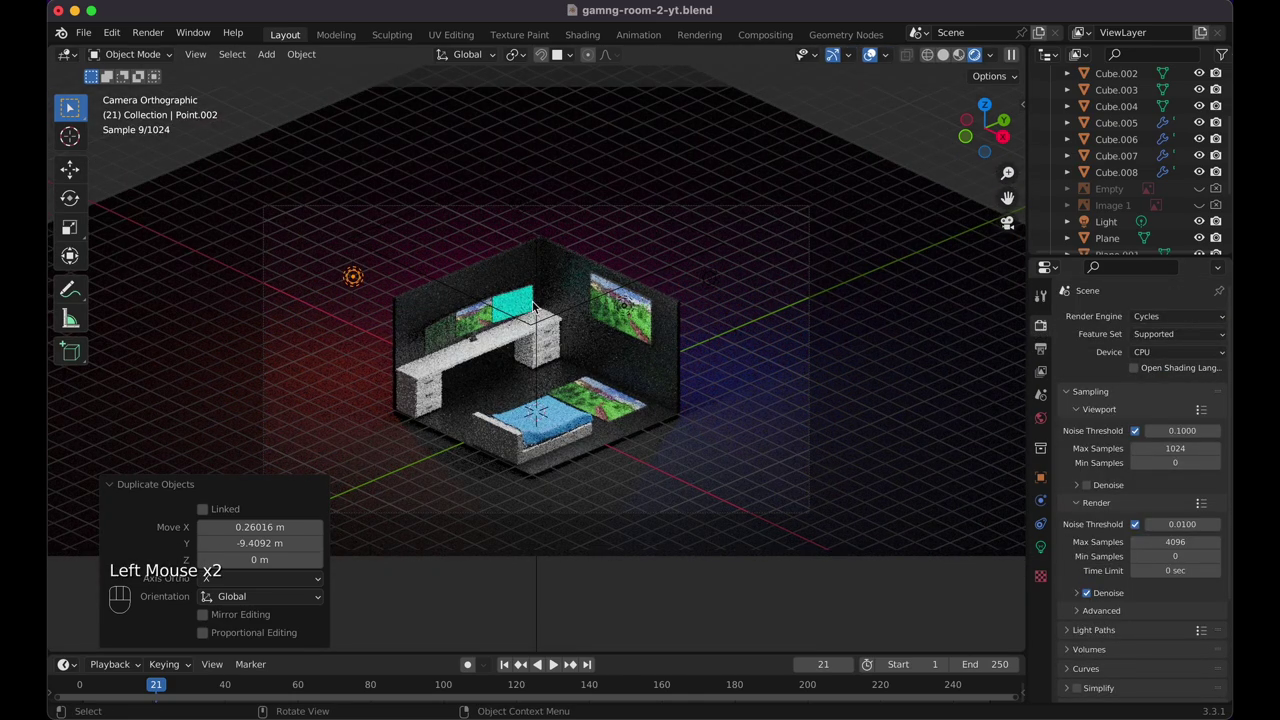
left_click(545, 292)
left_click(538, 366)
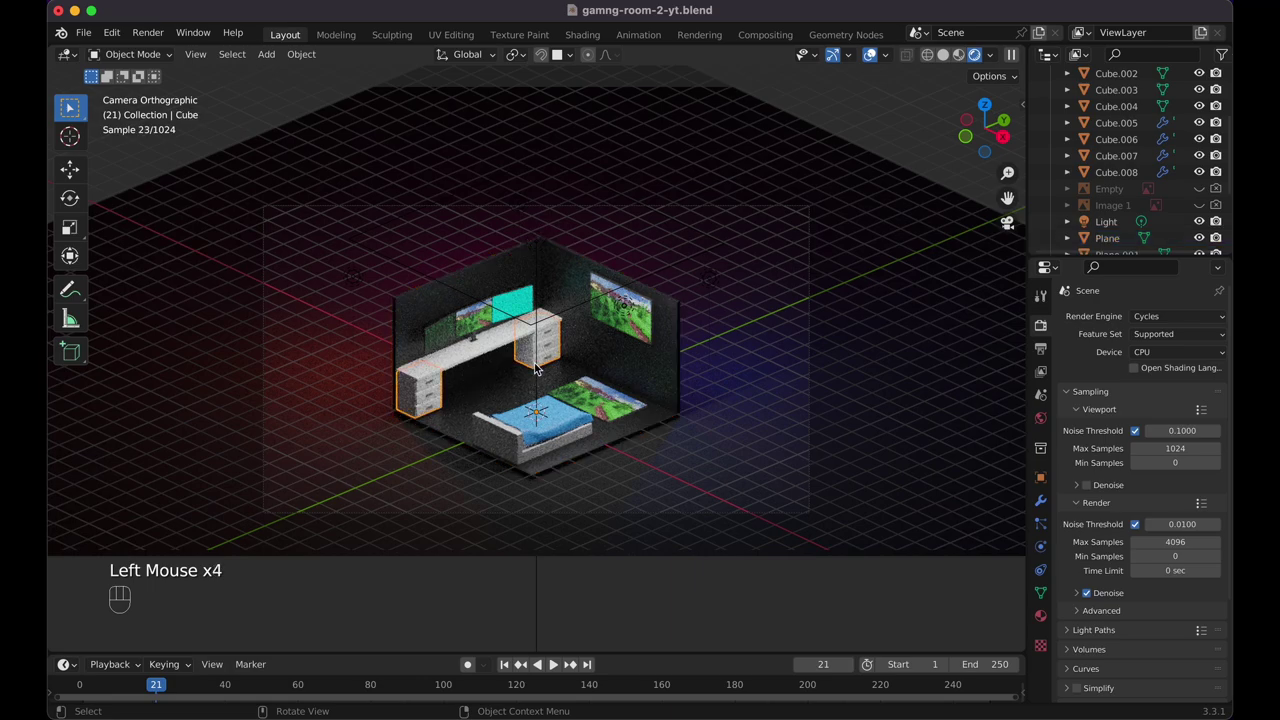
left_click(548, 381)
key("shift+a")
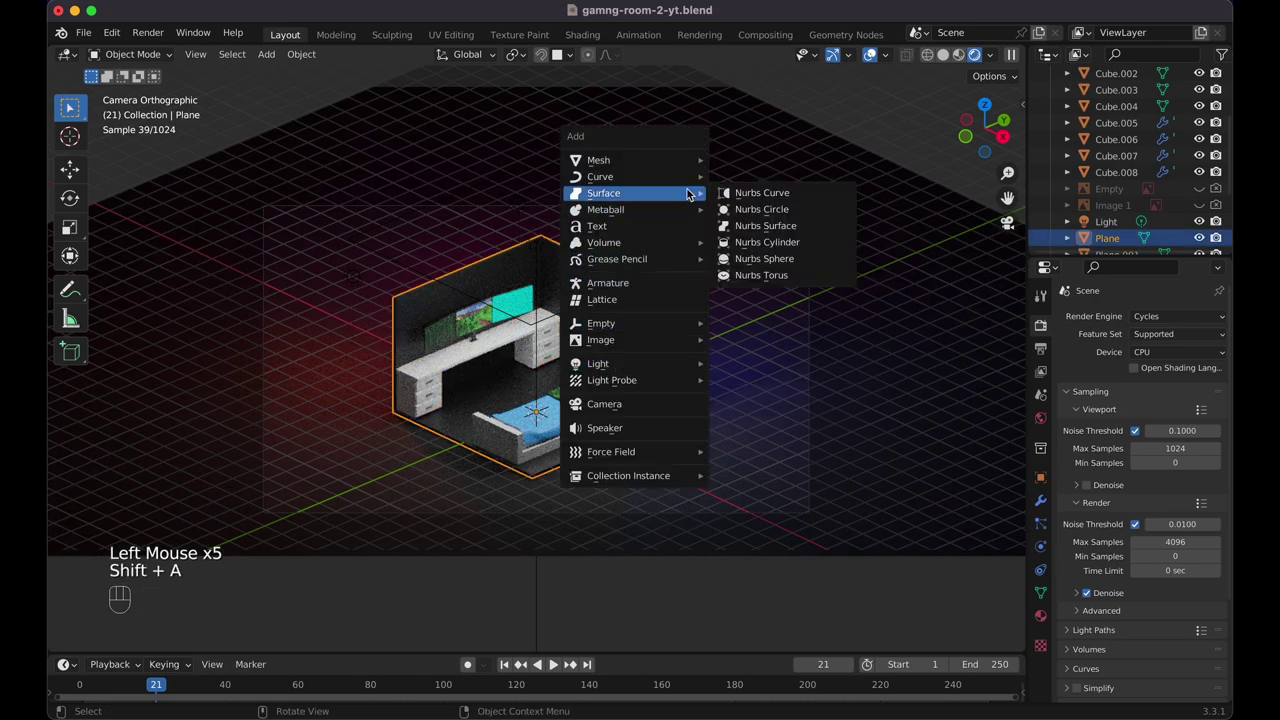
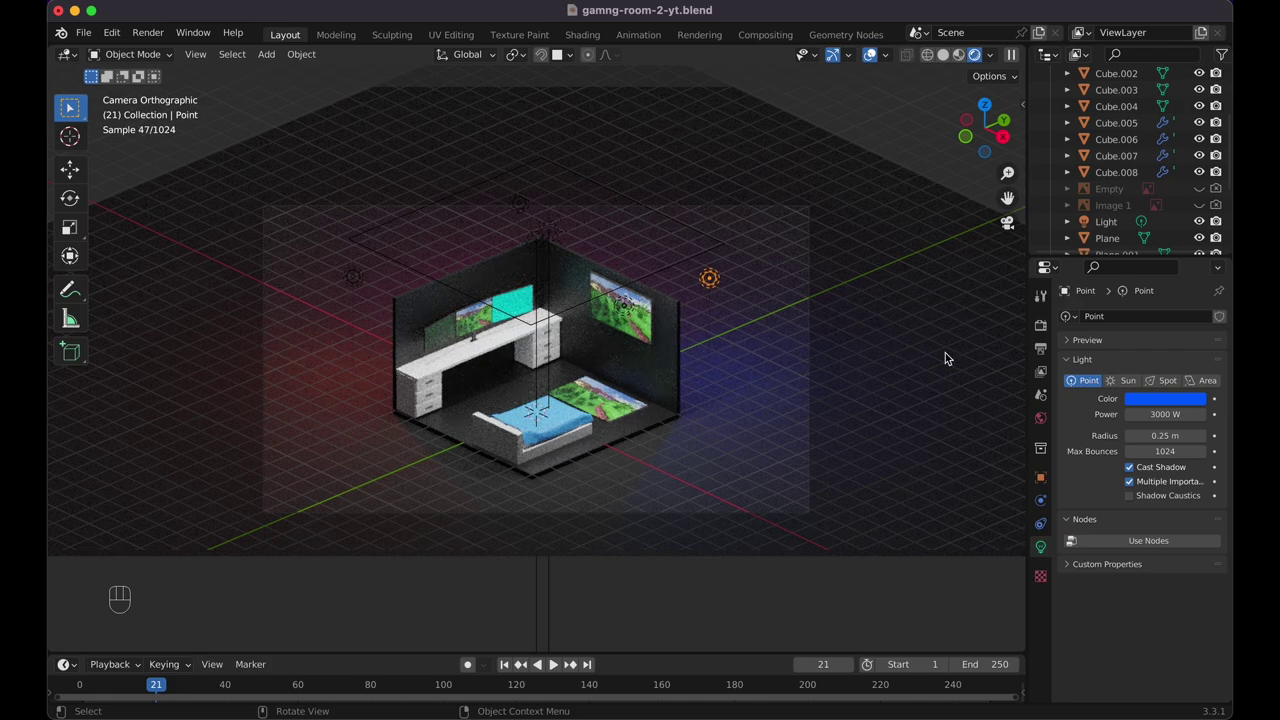
left_click(1038, 338)
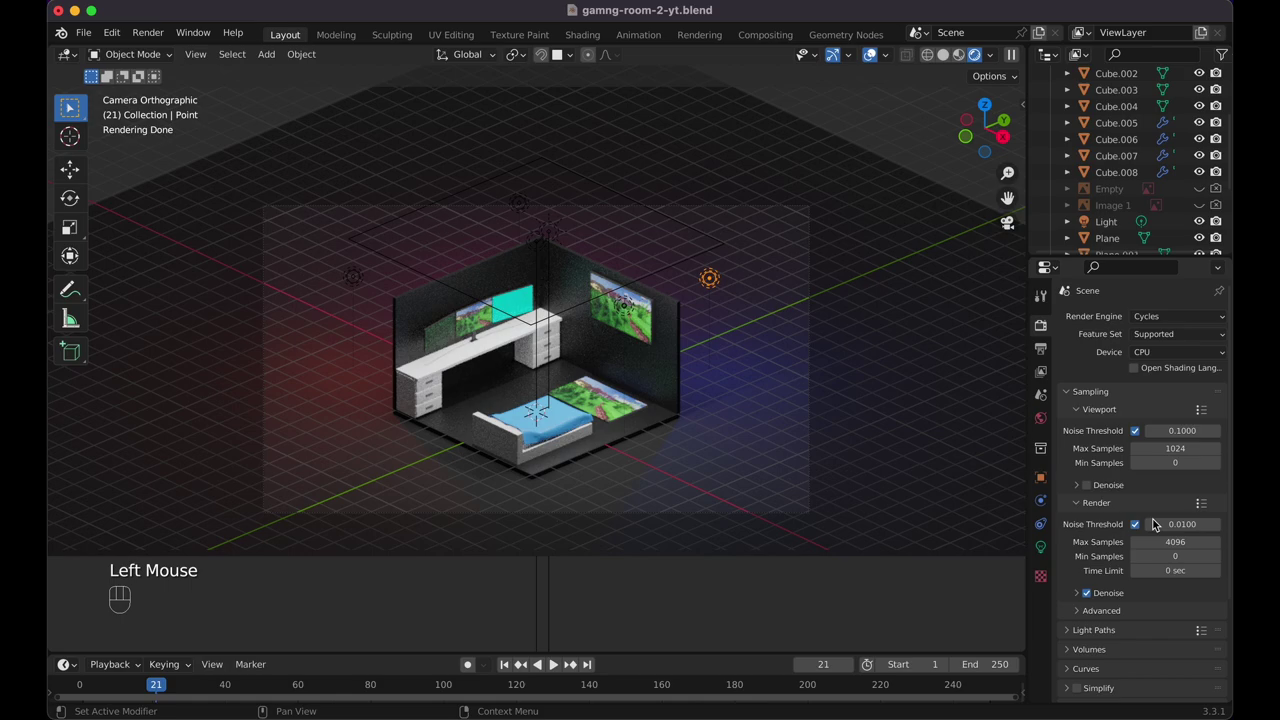
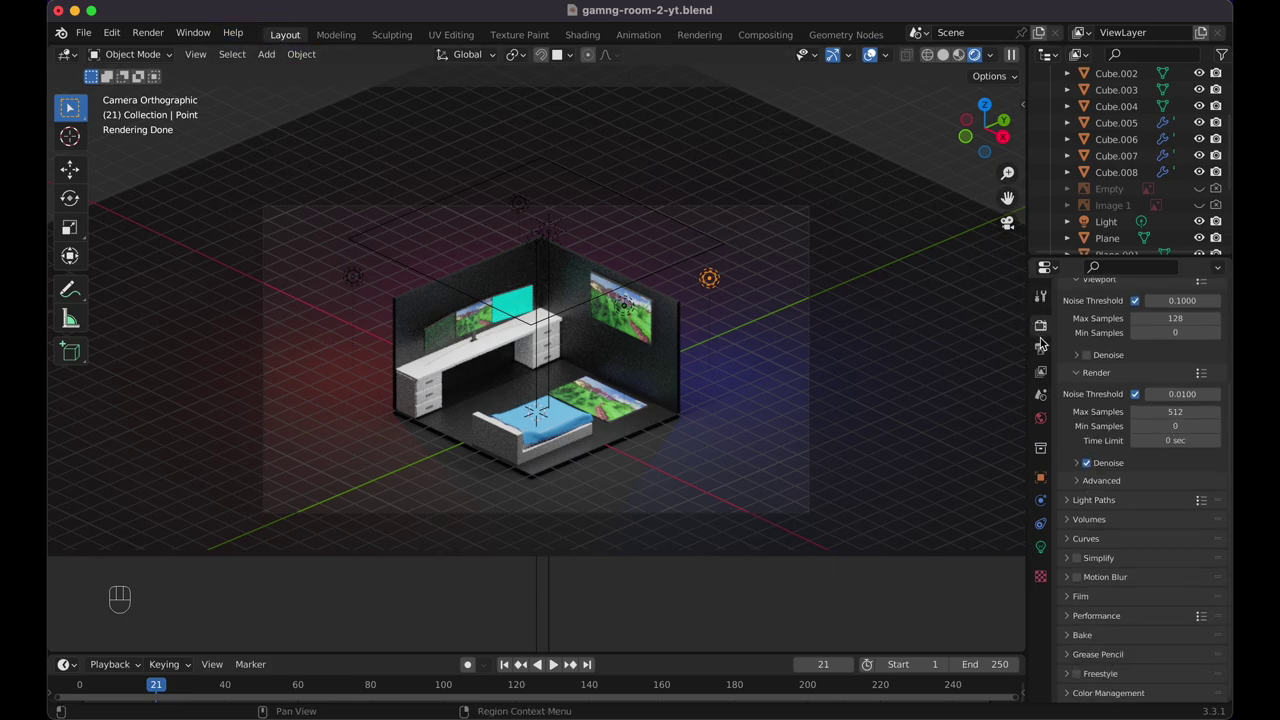
Review output, metadata and colour management settings, then start the final render image
left_click(1046, 349)
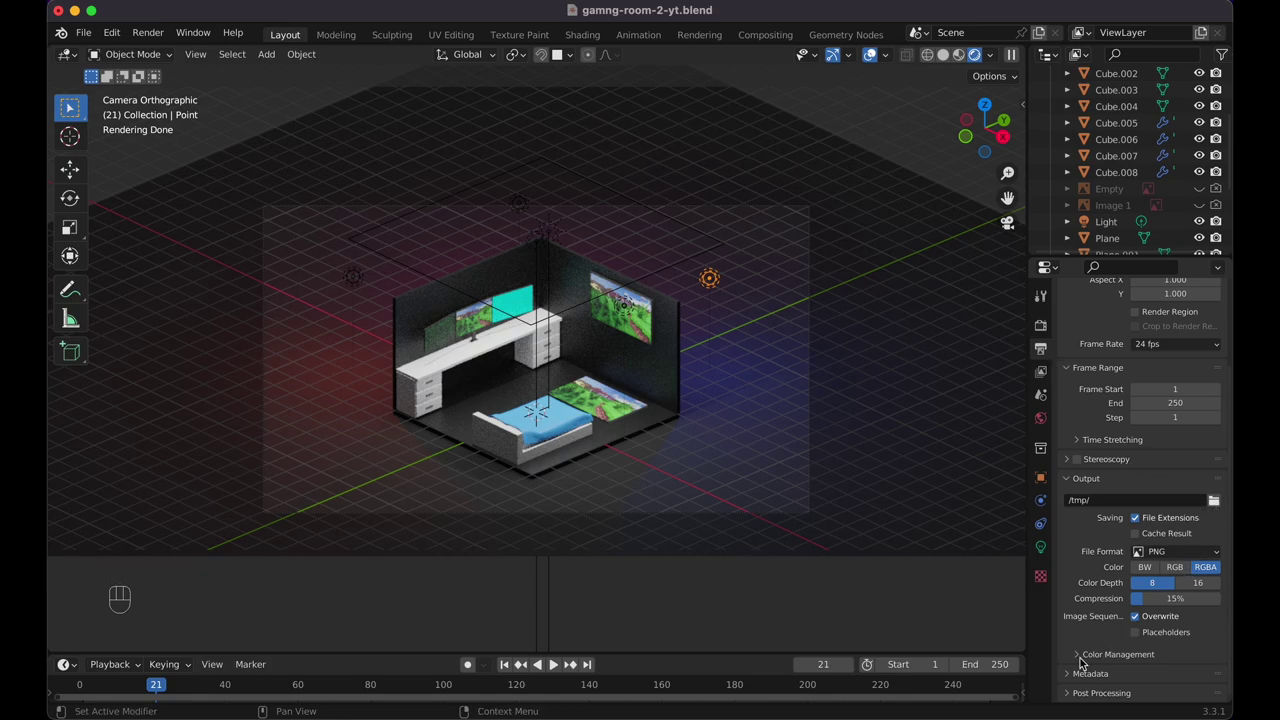
left_click(1082, 675)
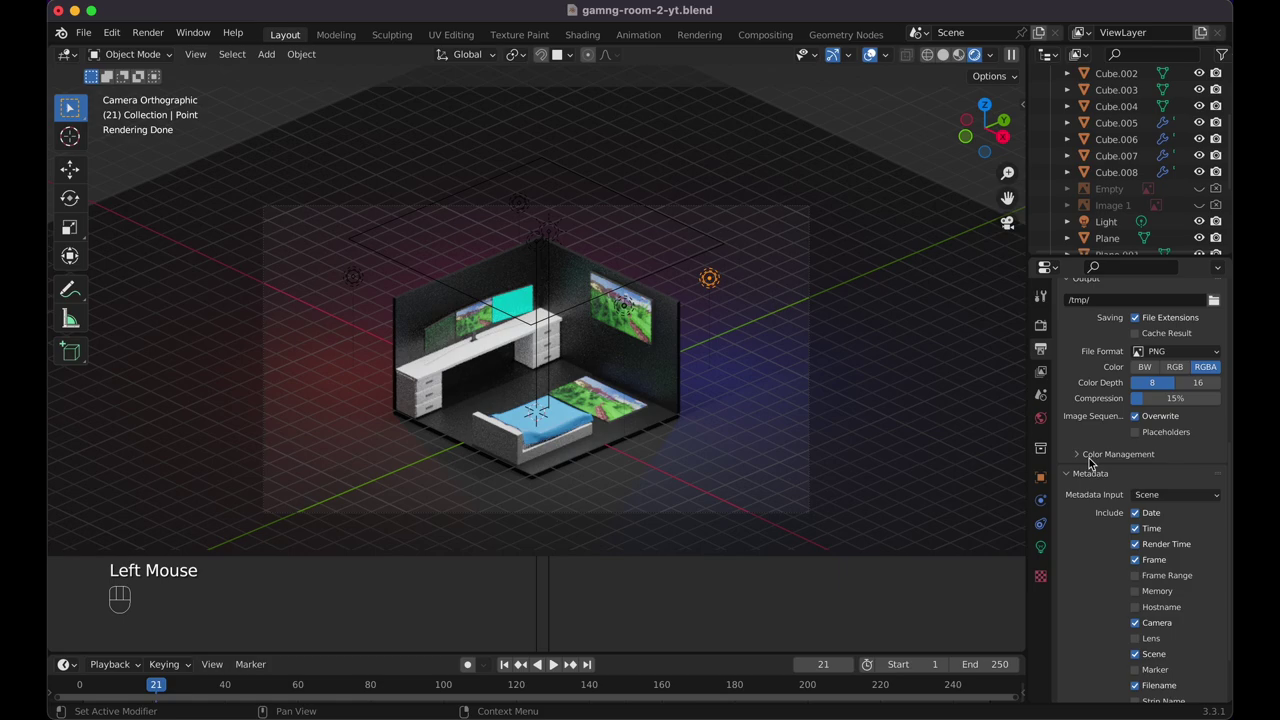
left_click(1084, 461)
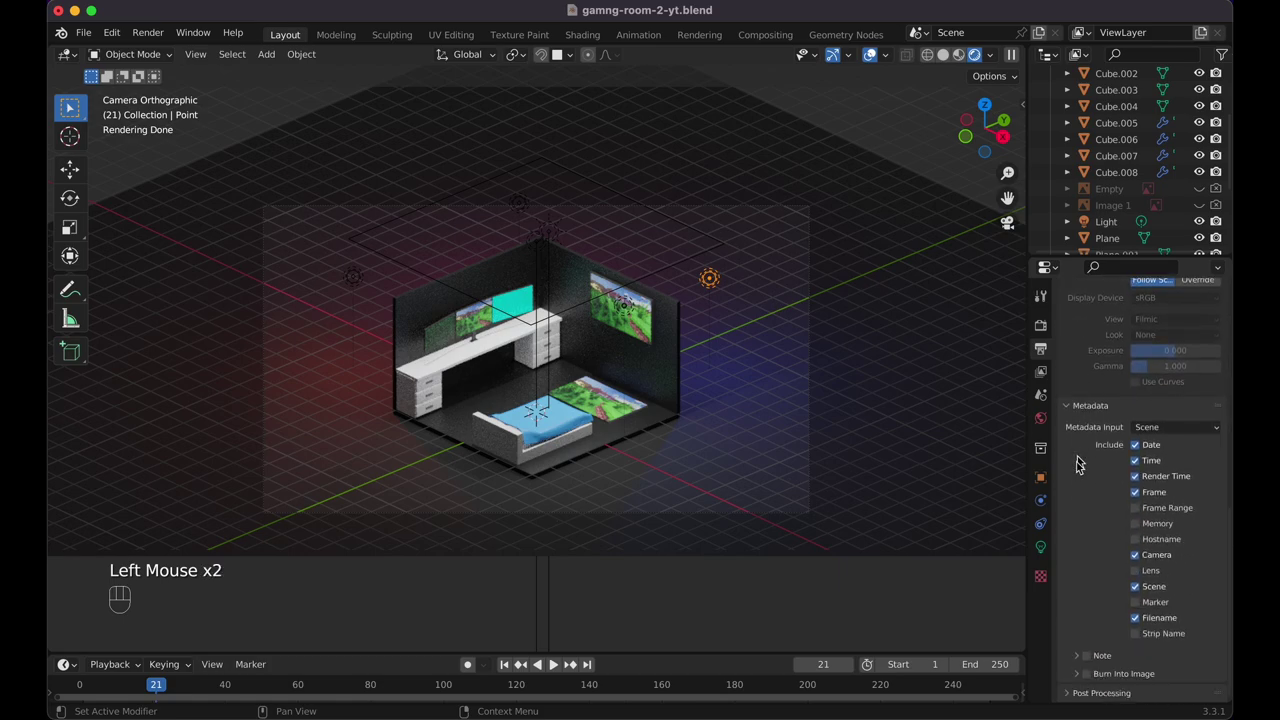
left_click(1077, 694)
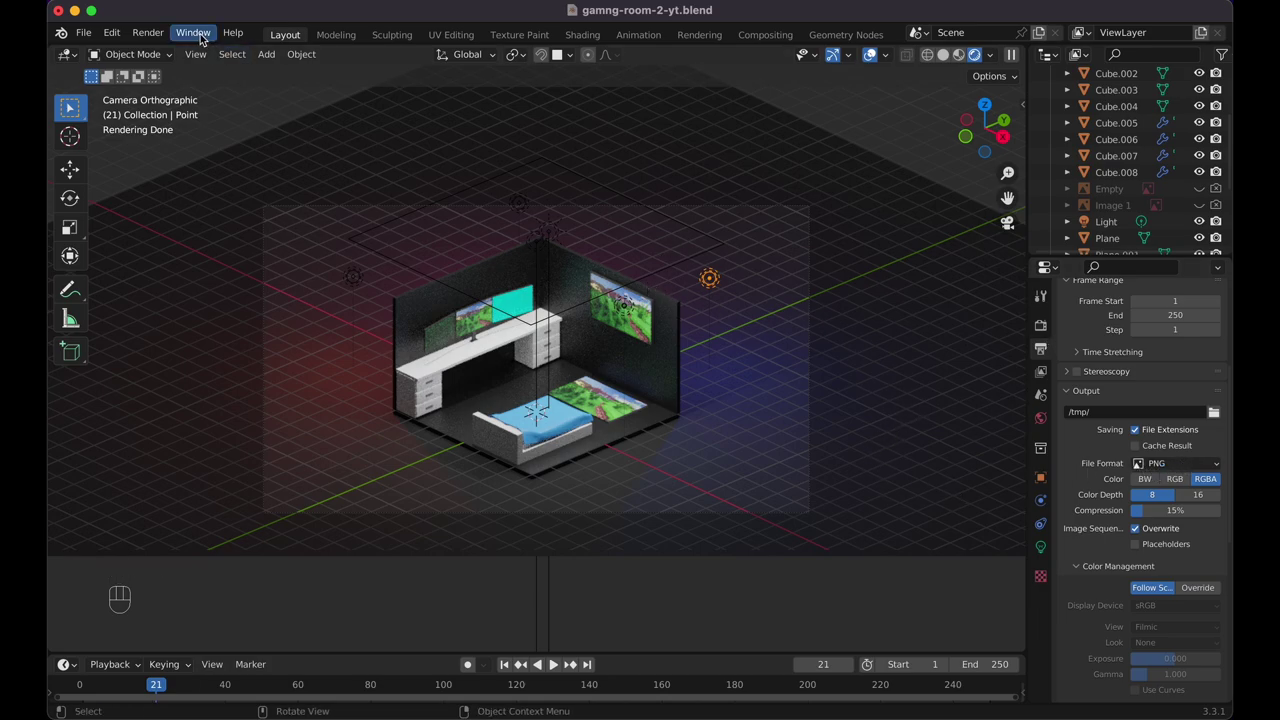
left_click_drag(165, 43, 167, 58)
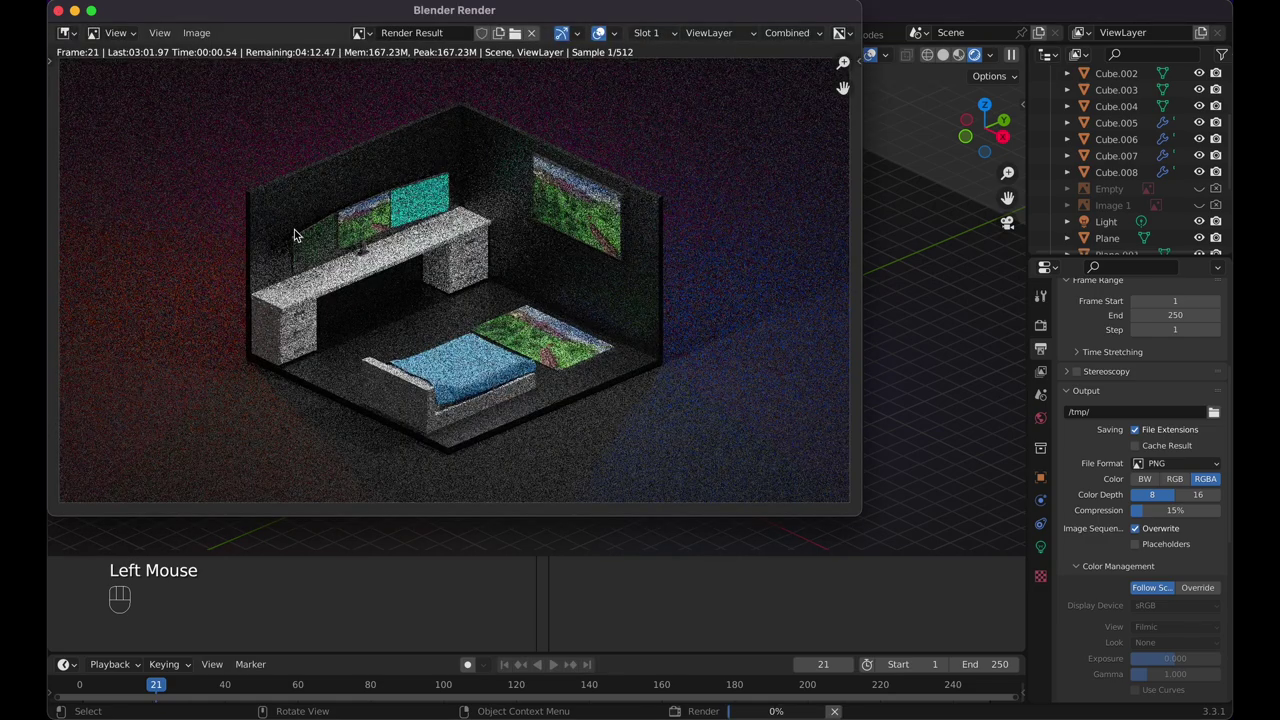